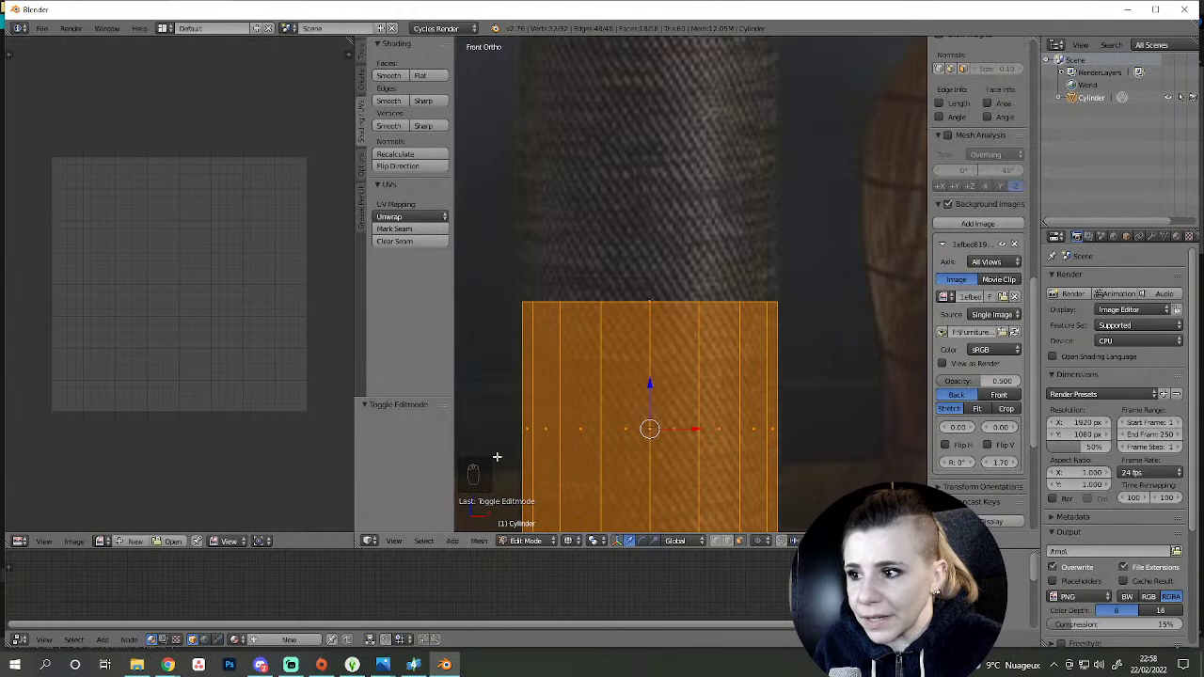
- Extrude the vase's top rim loop and scale it inward to start the shoulder
{"action": "left_click_drag", "start_coordinate": [682, 312], "coordinate": [680, 447]}
{"action": "middle_click", "coordinate": [680, 334]}
{"action": "key", "text": "g"}
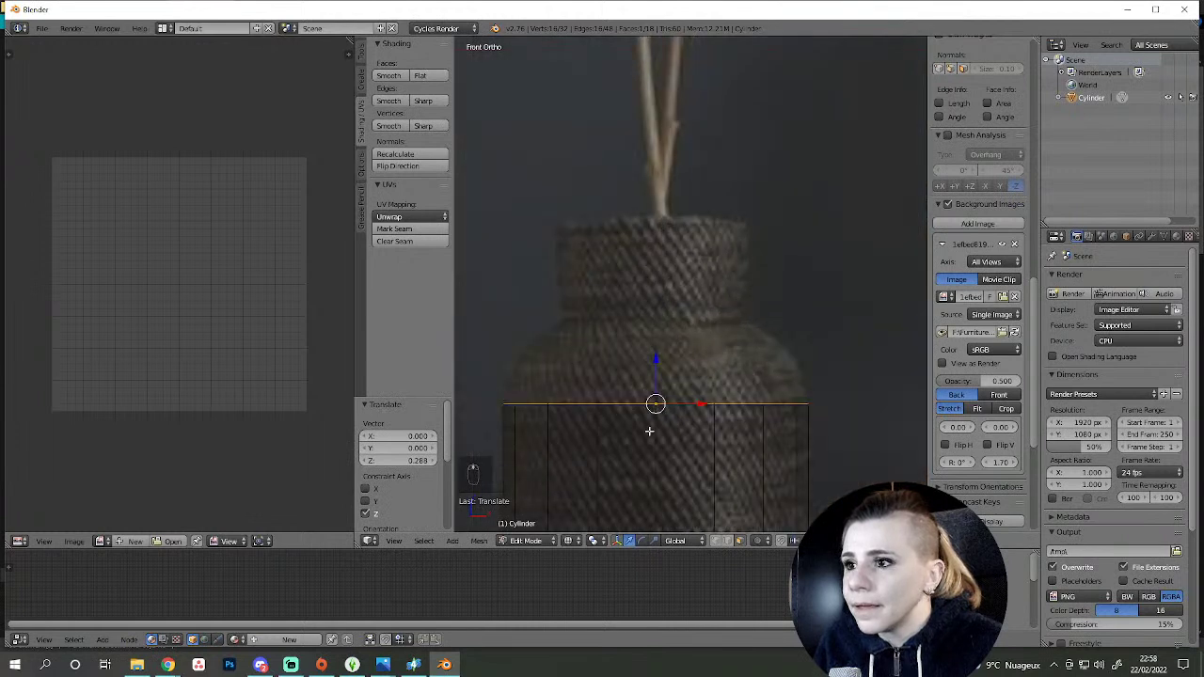
{"action": "key", "text": "e"}
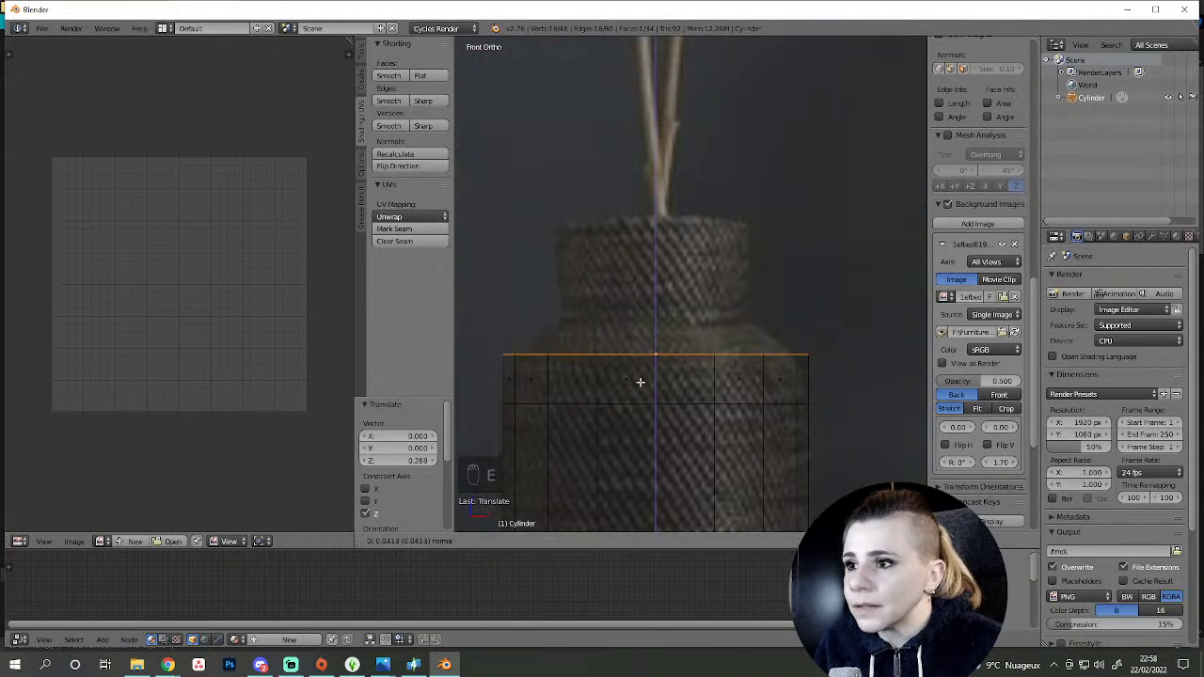
{"action": "key", "text": "e"}
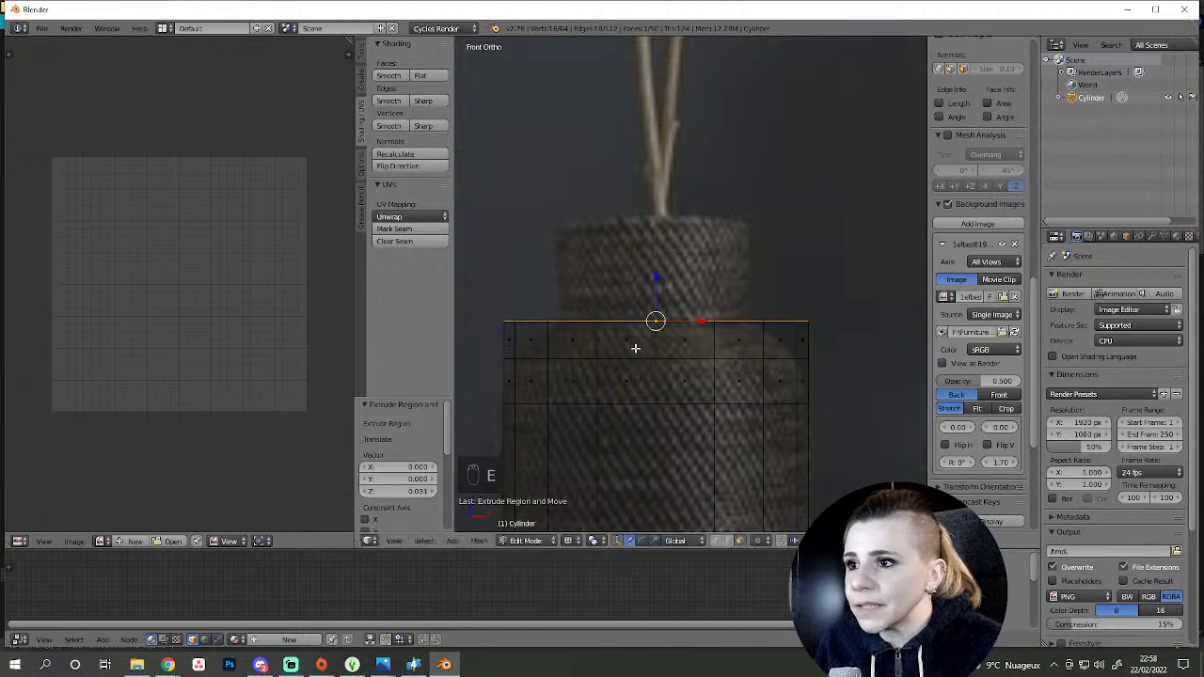
{"action": "key", "text": "s"}
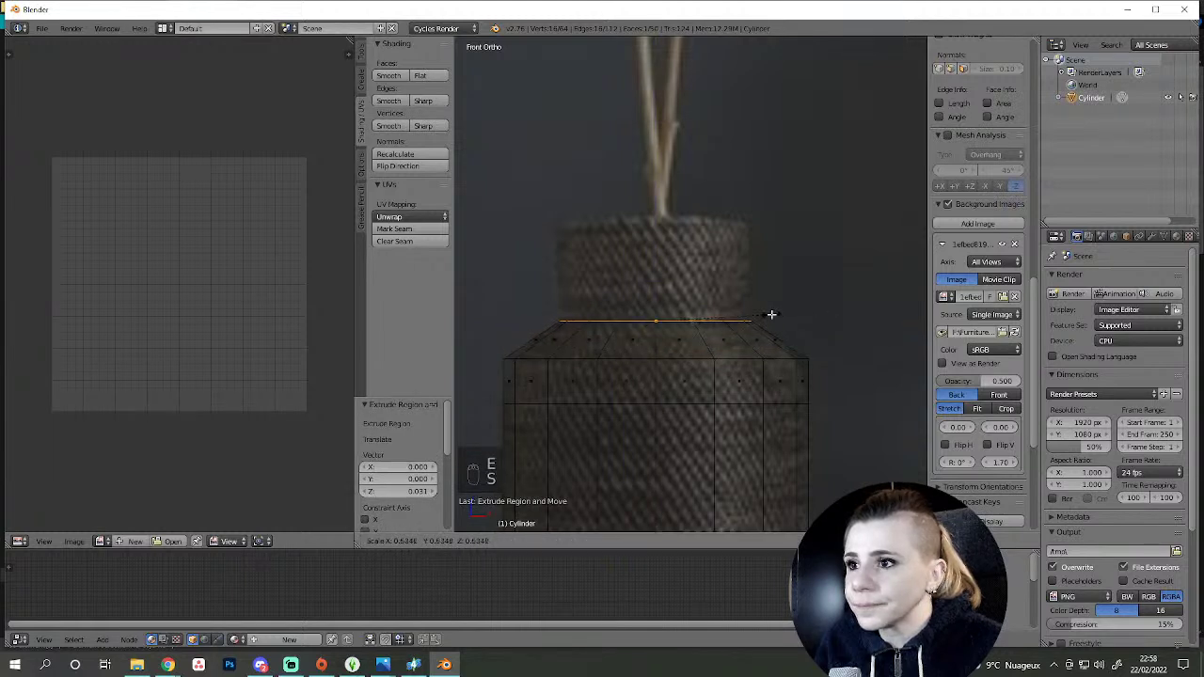
{"action": "left_click", "coordinate": [736, 541]}
- Extrude the rim again and raise it upward to form the narrow neck
{"action": "right_click", "coordinate": [681, 337]}
{"action": "key", "text": "s"}
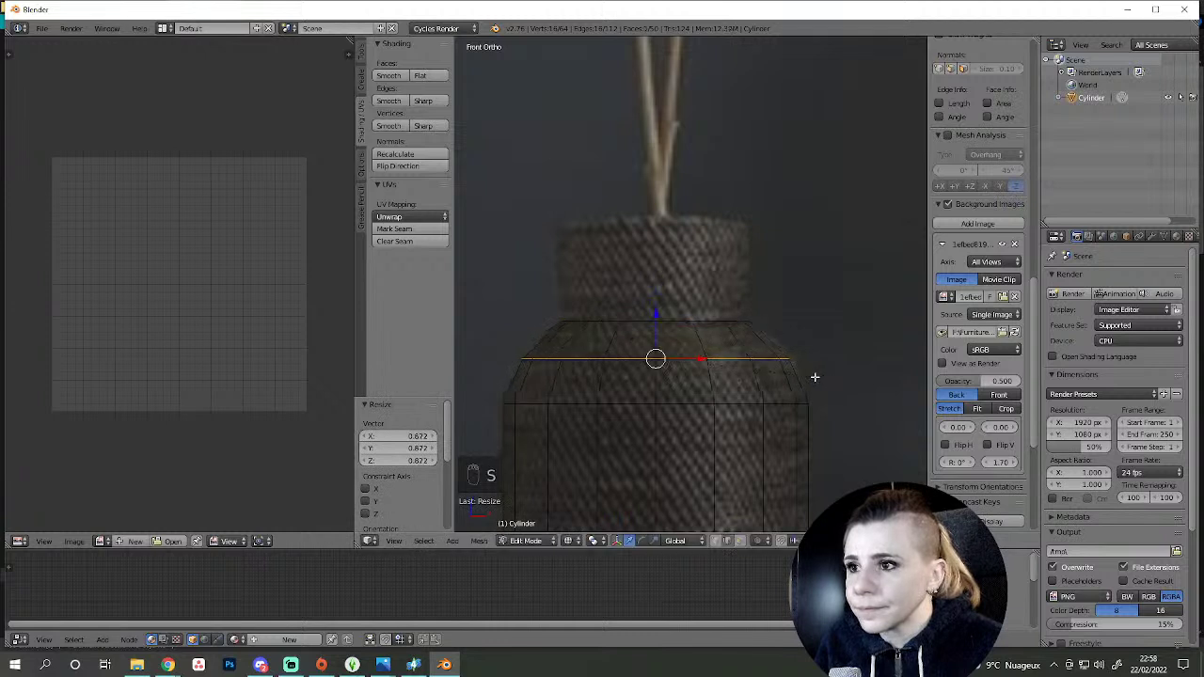
{"action": "key", "text": "g"}
{"action": "key", "text": "e"}
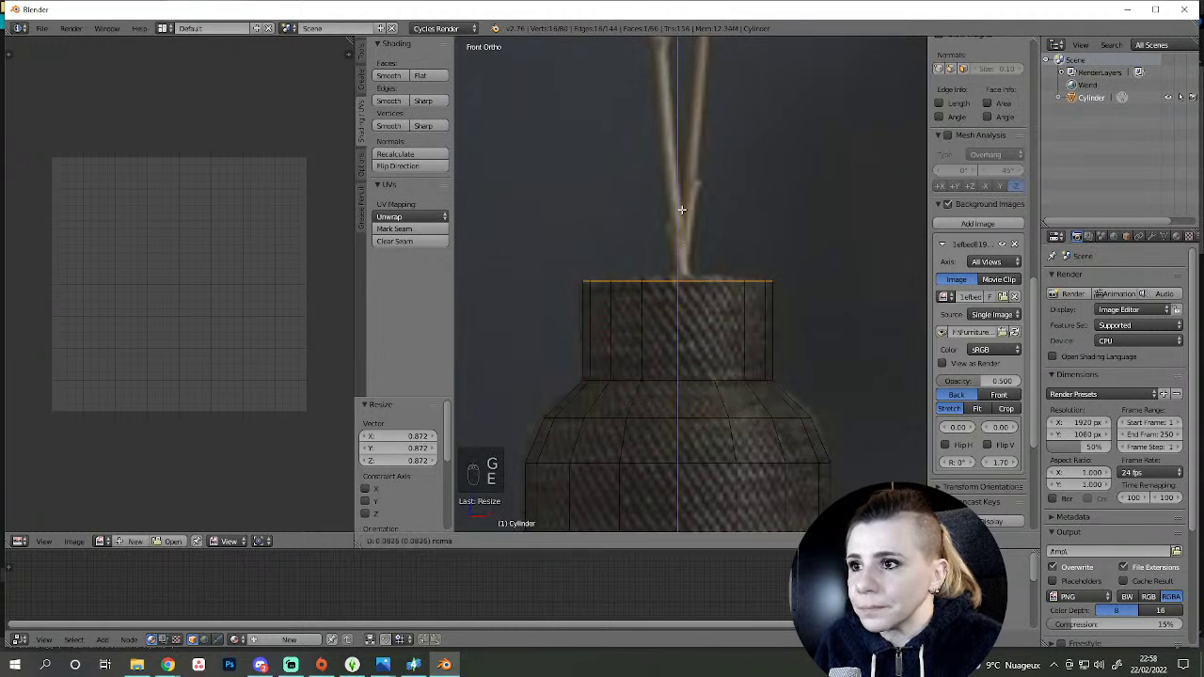
{"action": "key", "text": "a"}
{"action": "left_click_drag", "start_coordinate": [726, 323], "coordinate": [724, 267]}
{"action": "left_click_drag", "start_coordinate": [724, 267], "coordinate": [671, 367]}
- Bevel the shoulder edge loop with several segments into a smooth rounded curve
{"action": "key", "text": "ctrl+b"}
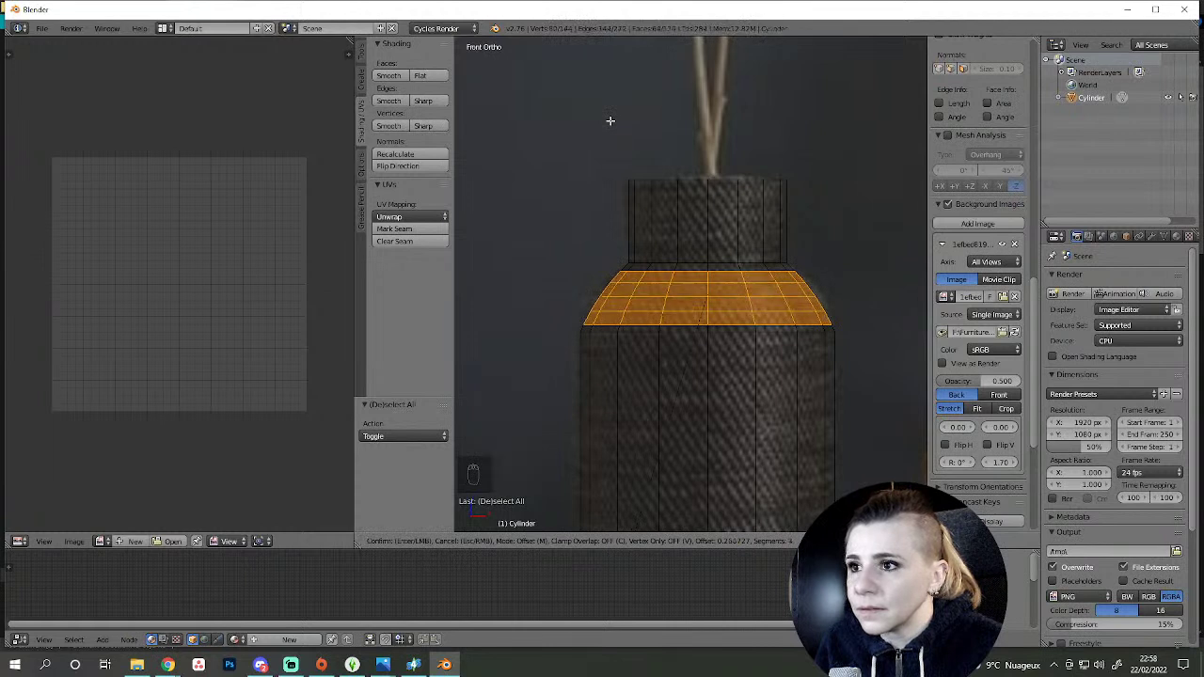
{"action": "key", "text": "s"}
{"action": "key", "text": "ctrl+b"}
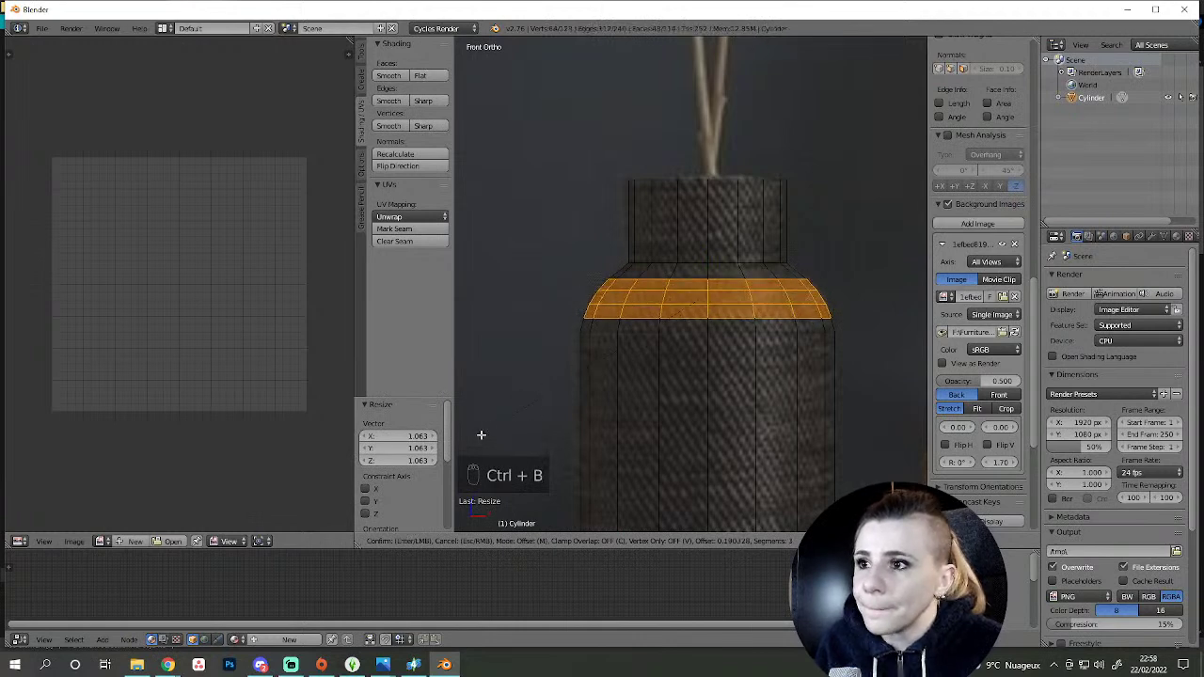
{"action": "key", "text": "a"}
{"action": "key", "text": "Tab"}
{"action": "key", "text": "Tab"}
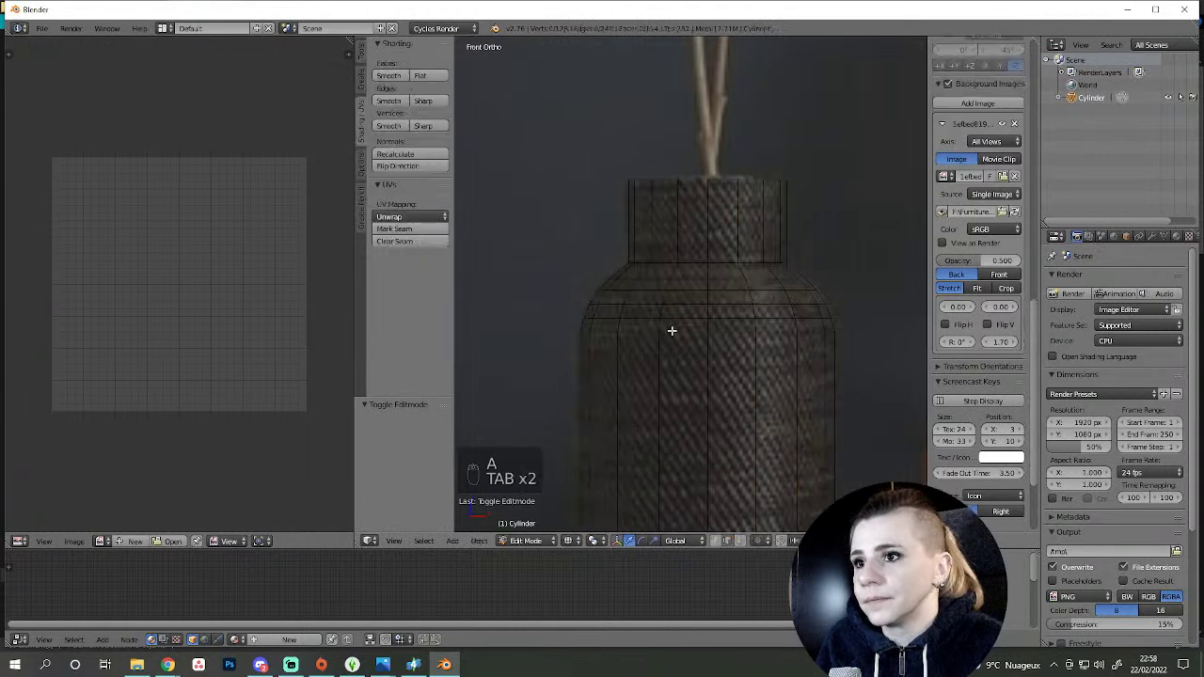
- Bevel the loop where the neck meets the shoulder with 2 segments into a soft curve
{"action": "key", "text": "ctrl+b"}
{"action": "key", "text": "a"}
{"action": "key", "text": "Tab"}
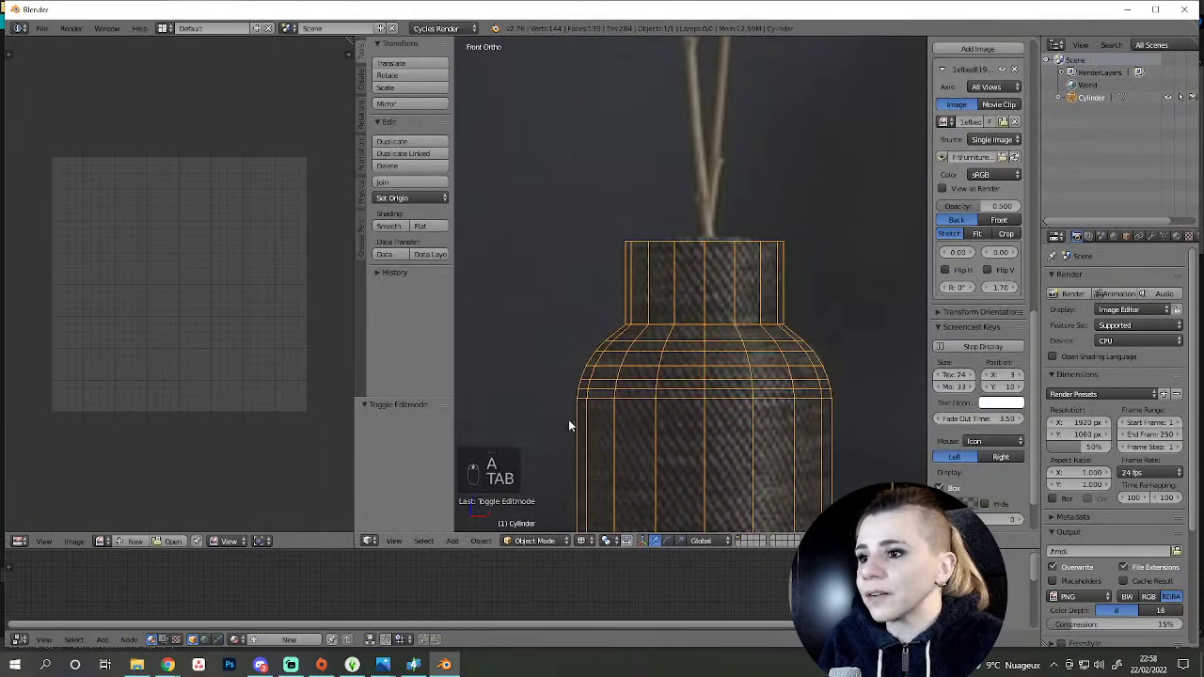
{"action": "key", "text": "Tab"}
{"action": "key", "text": "ctrl+b"}
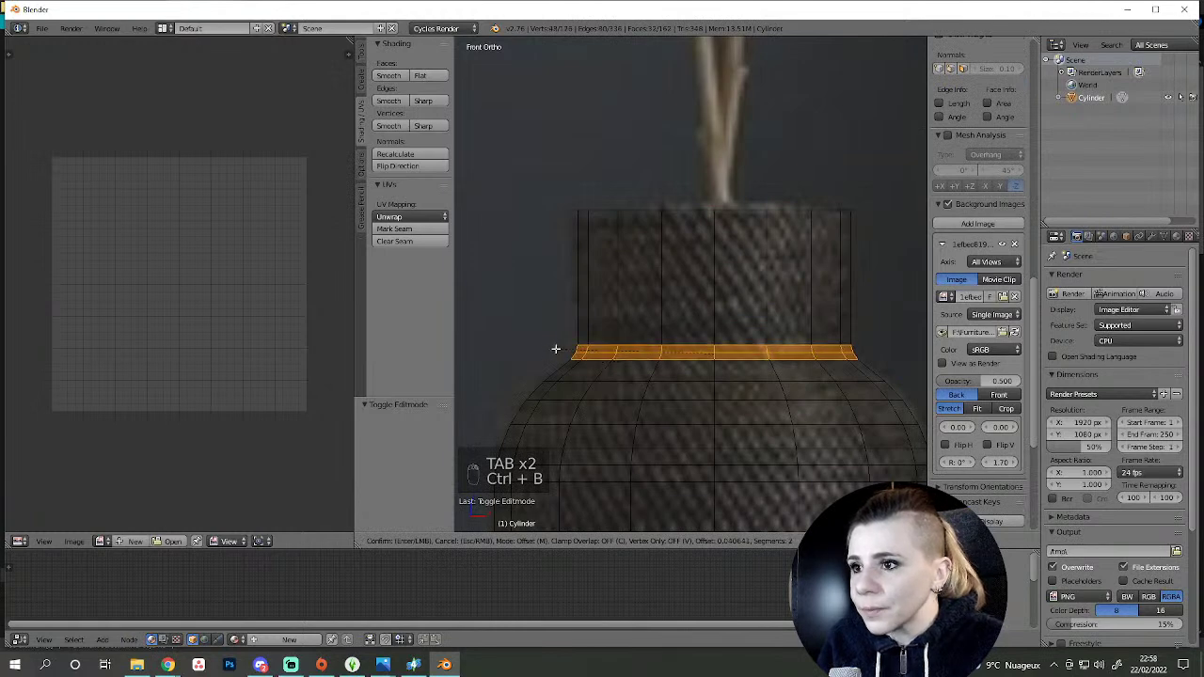
{"action": "key", "text": "a"}
{"action": "key", "text": "Tab"}
{"action": "key", "text": "Tab"}
- Delete the neck's top cap face so the vase is open, then view it whole from the front
{"action": "key", "text": "z"}
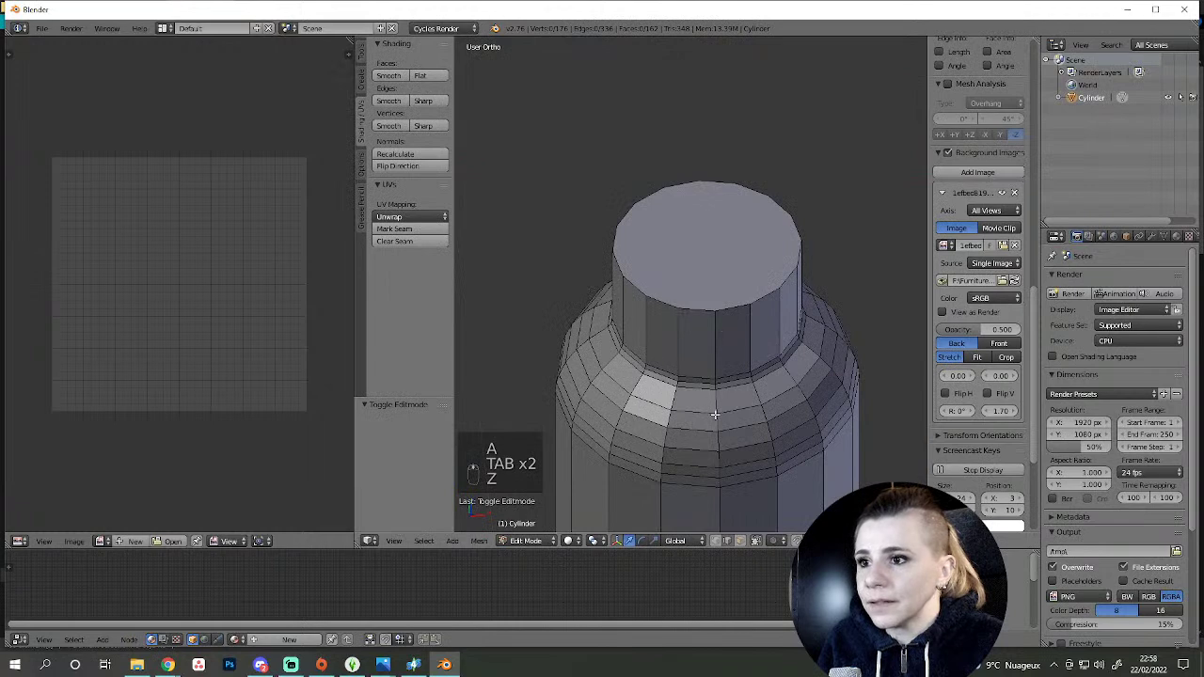
{"action": "middle_click", "coordinate": [746, 542]}
{"action": "key", "text": "e"}
{"action": "key", "text": "s"}
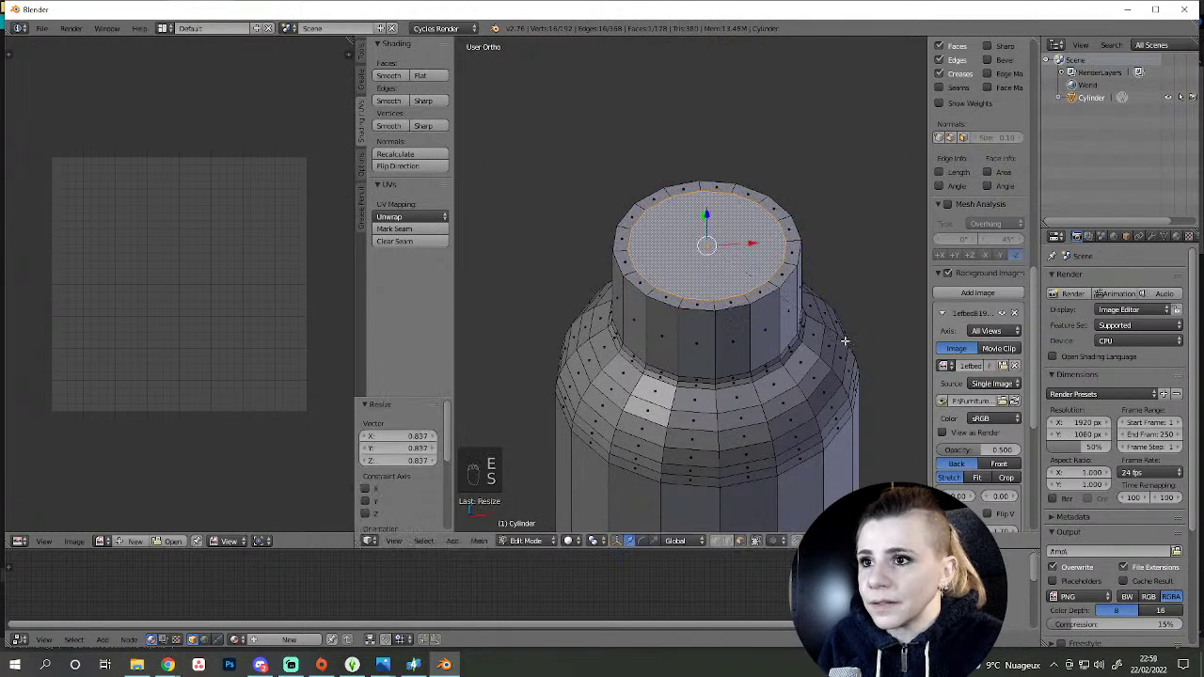
{"action": "key", "text": "KP_1"}
{"action": "key", "text": "z"}
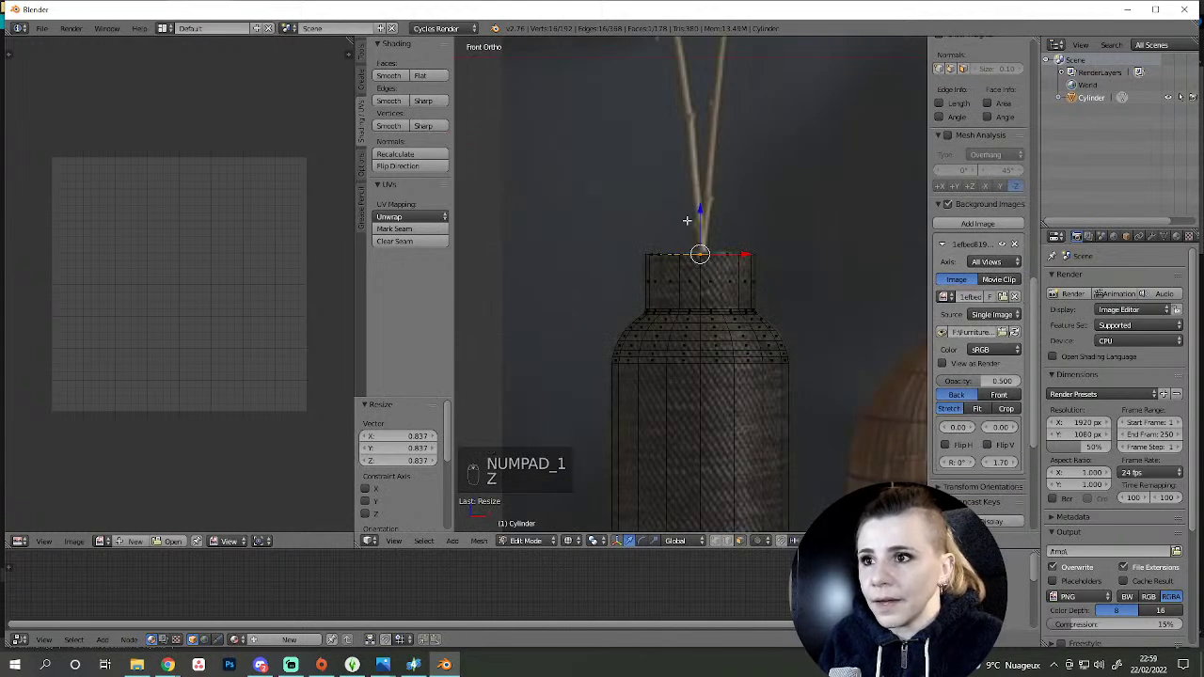
{"action": "key", "text": "e"}
{"action": "key", "text": "Tab"}
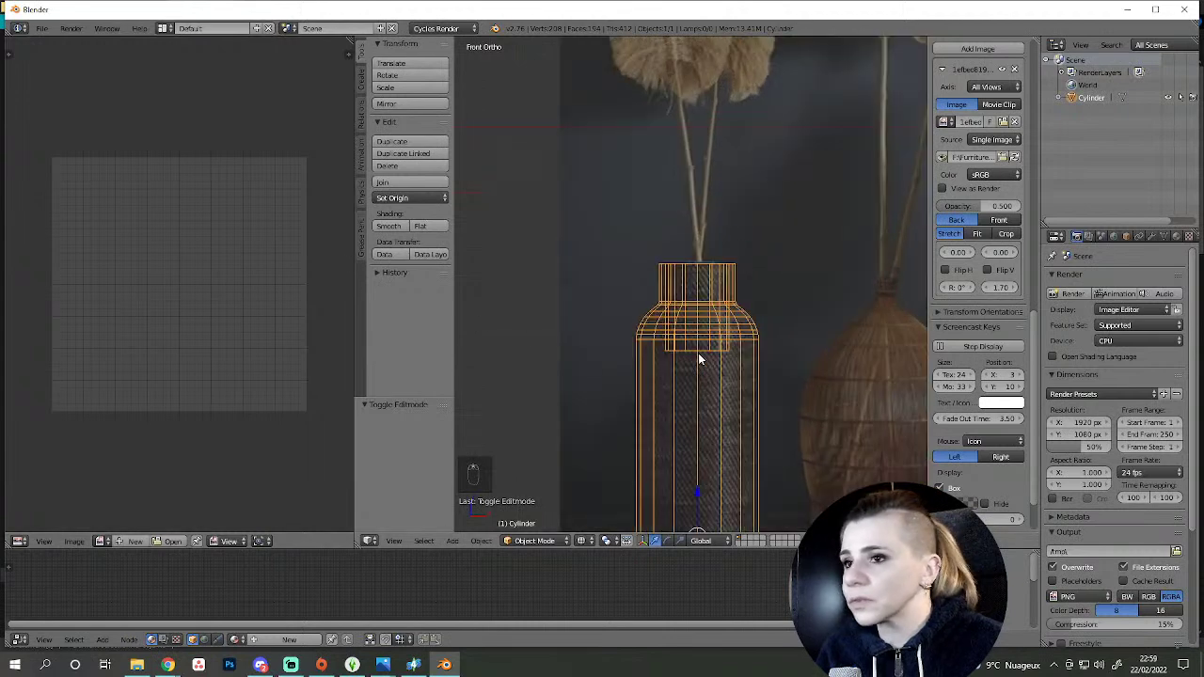
- View the open neck from above and select its rim edge loop for editing
{"action": "key", "text": "z"}
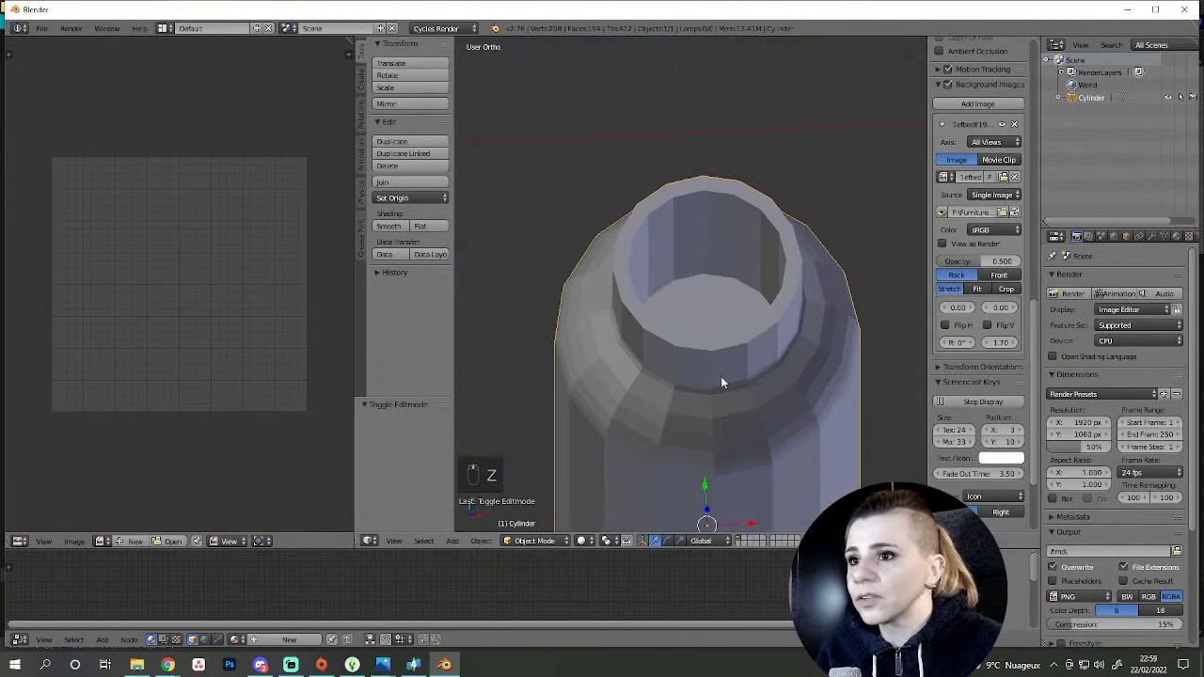
{"action": "key", "text": "Tab"}
{"action": "key", "text": "Tab"}
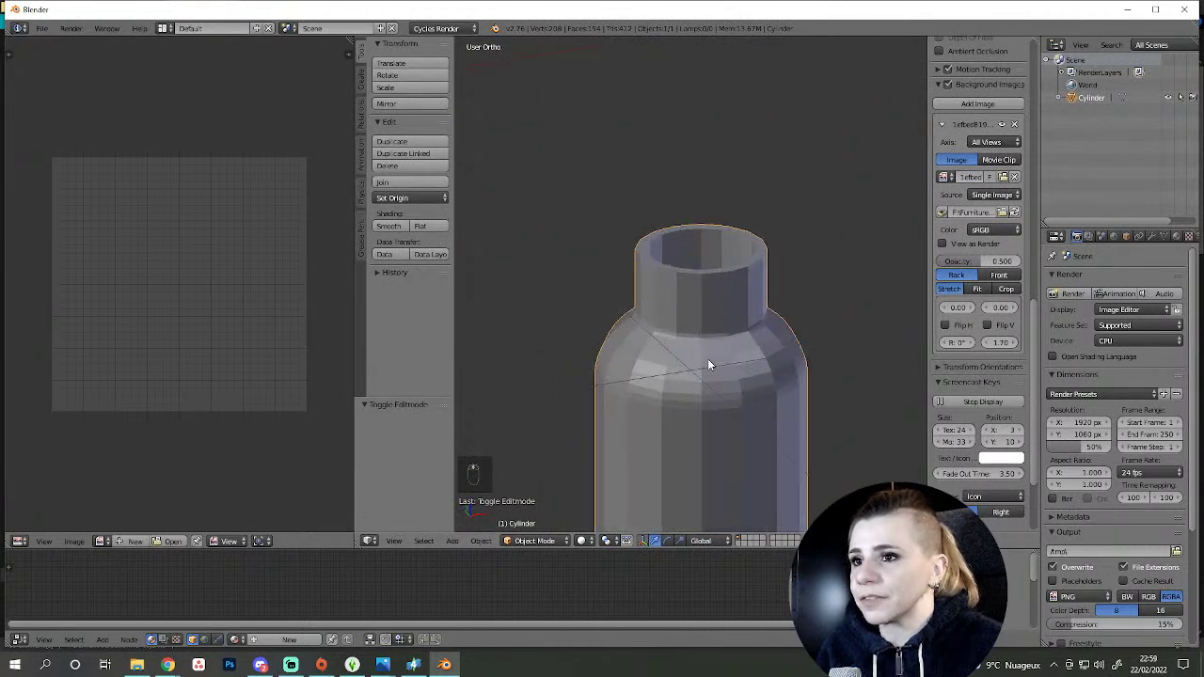
{"action": "key", "text": "KP_1"}
{"action": "key", "text": "z"}
{"action": "key", "text": "z"}
{"action": "key", "text": "Tab"}
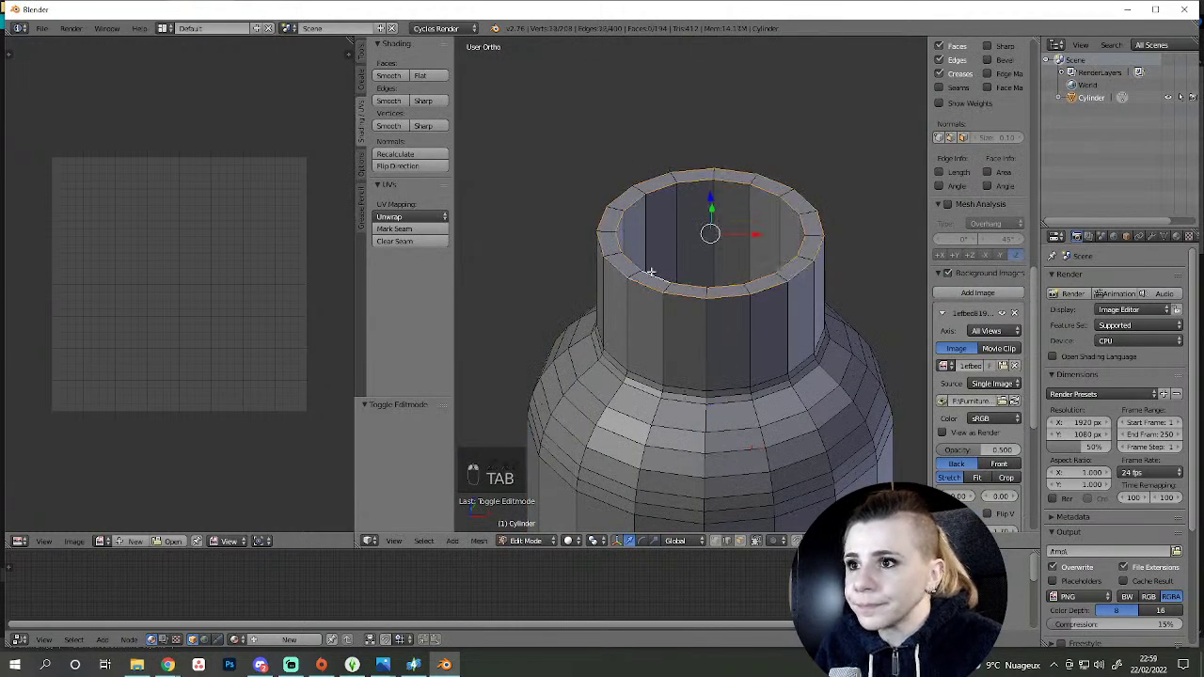
- Extrude the rim inward and down for wall thickness, and add an Edge Split modifier at 30°
{"action": "key", "text": "a"}
{"action": "key", "text": "ctrl+r"}
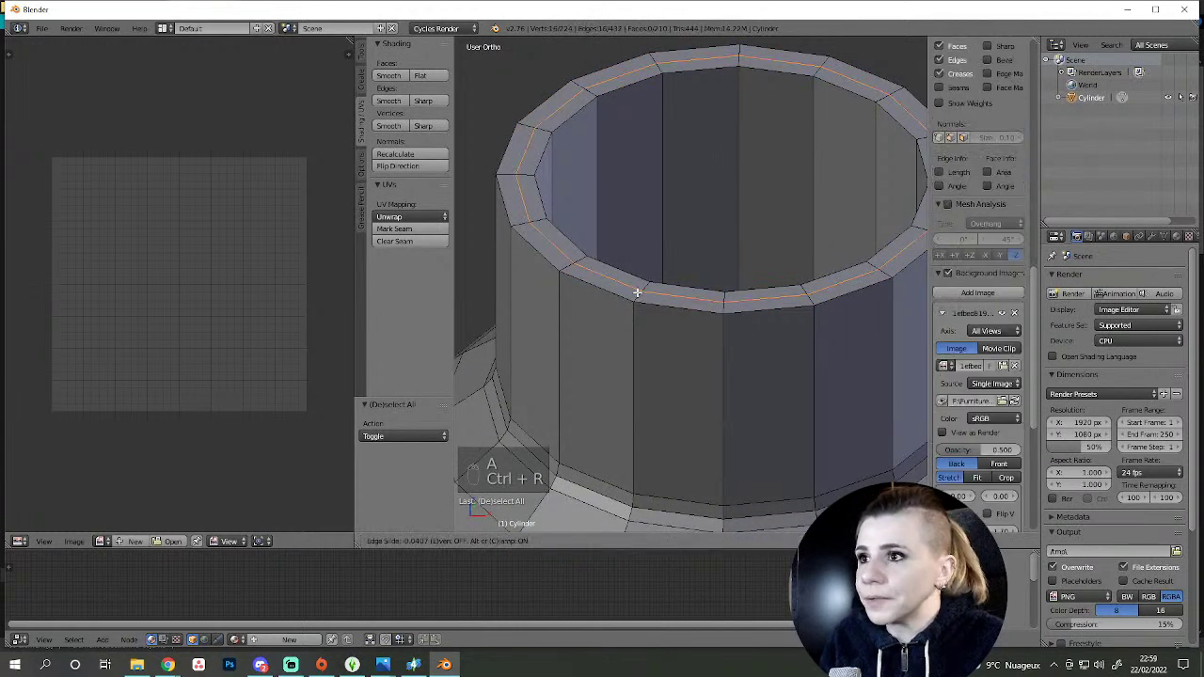
{"action": "key", "text": "g"}
{"action": "key", "text": "a"}
{"action": "key", "text": "Tab"}
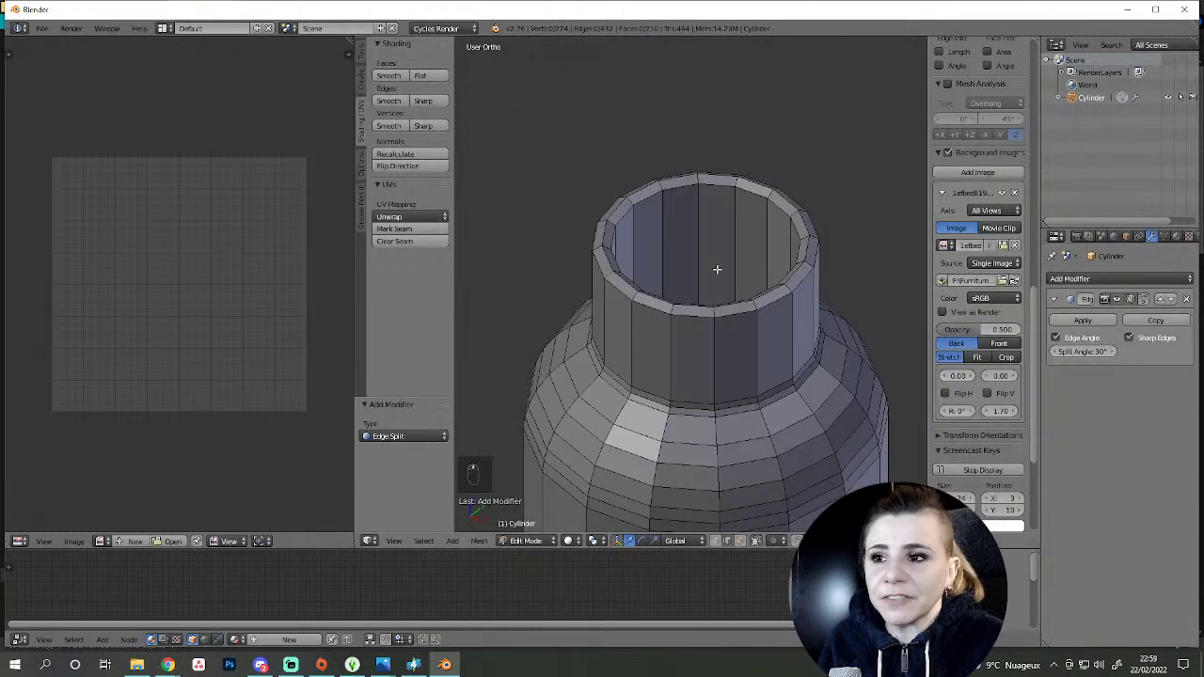
- Inspect the thickened rim up close and soften its edge with a small bevel
{"action": "key", "text": "Tab"}
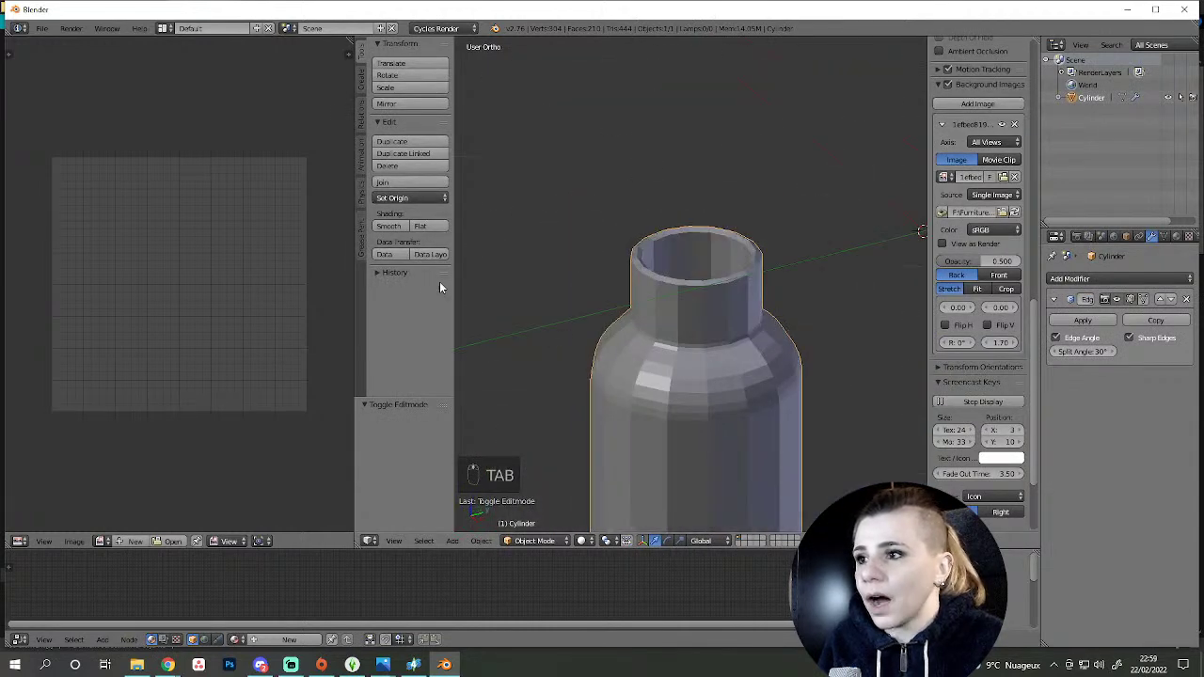
{"action": "left_click_drag", "start_coordinate": [387, 230], "coordinate": [667, 391]}
{"action": "key", "text": "Tab"}
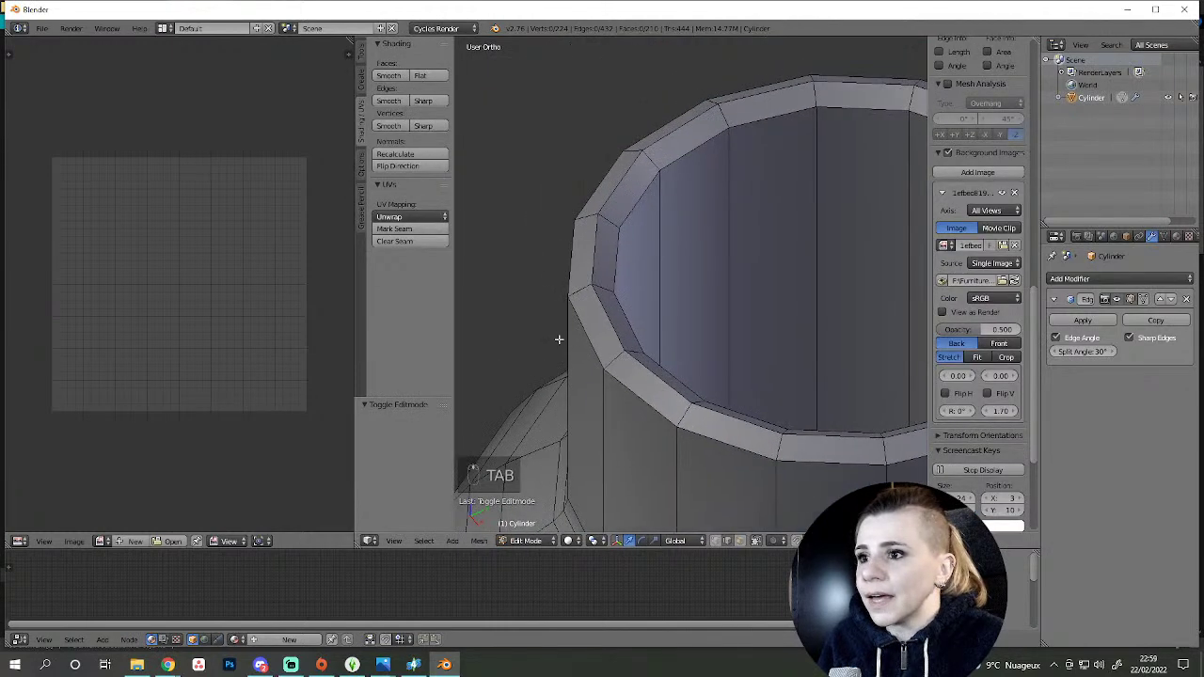
{"action": "key", "text": "ctrl+b"}
{"action": "key", "text": "a"}
{"action": "key", "text": "Tab"}
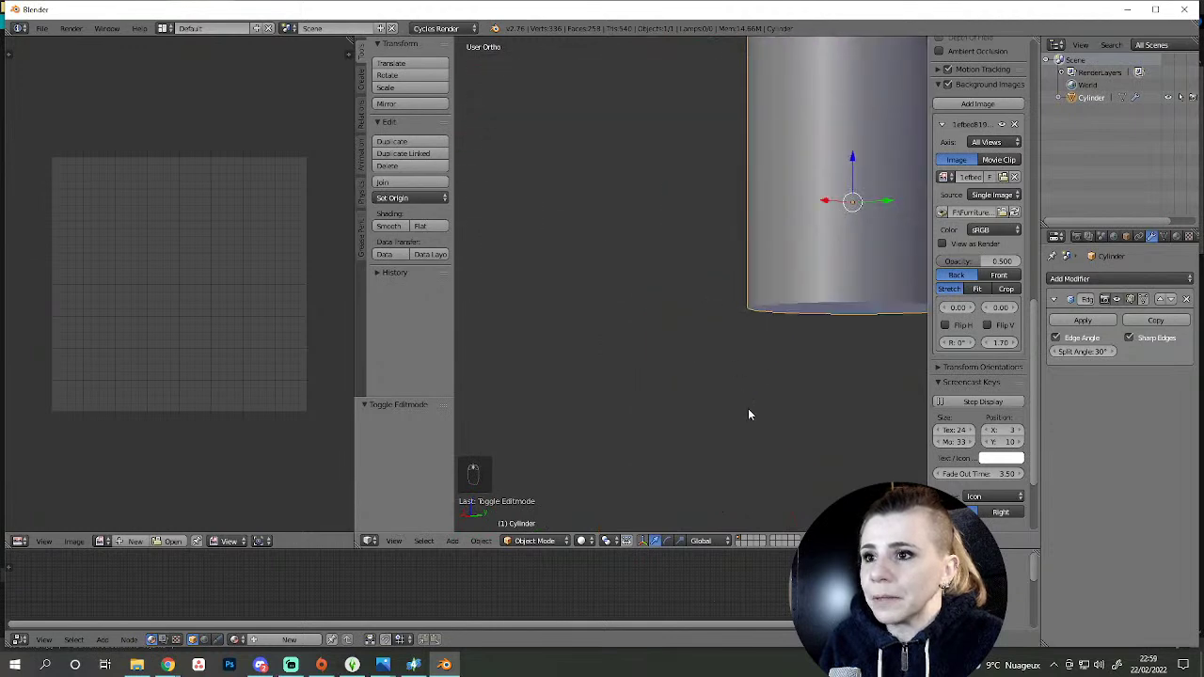
{"action": "key", "text": "Tab"}
- Bevel the vase's bottom edge loop with 2 segments and check it in front view against the photo
{"action": "left_click_drag", "start_coordinate": [653, 324], "coordinate": [585, 391]}
{"action": "key", "text": "ctrl+b"}
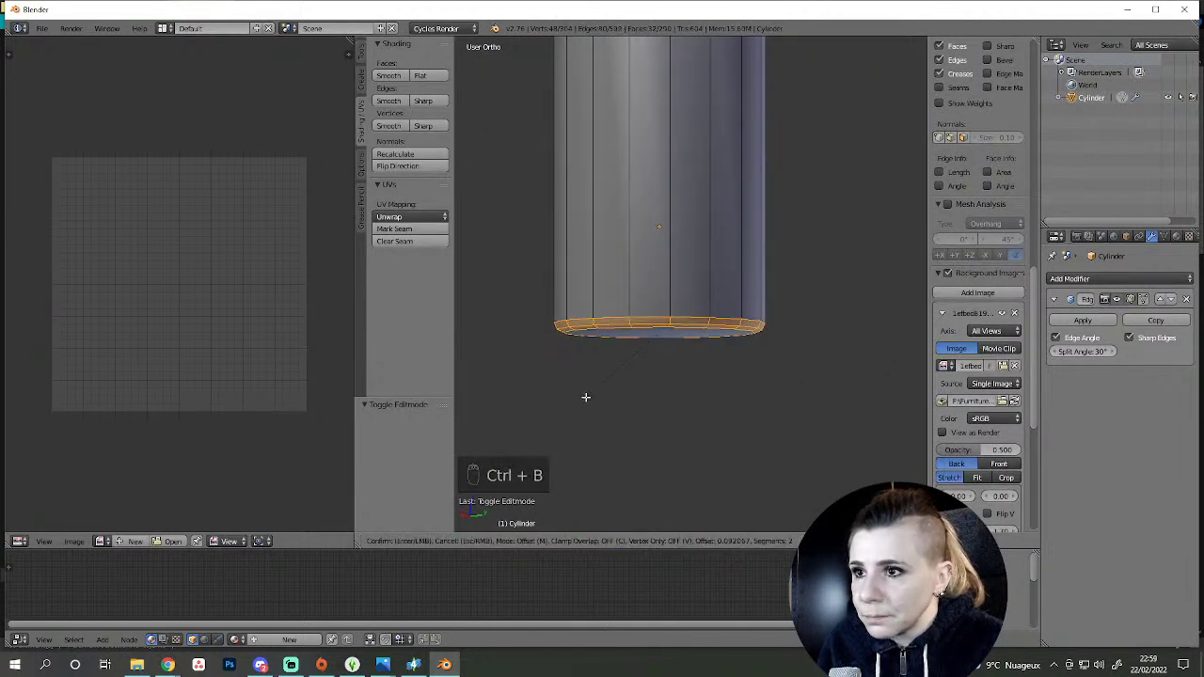
{"action": "key", "text": "a"}
{"action": "key", "text": "Tab"}
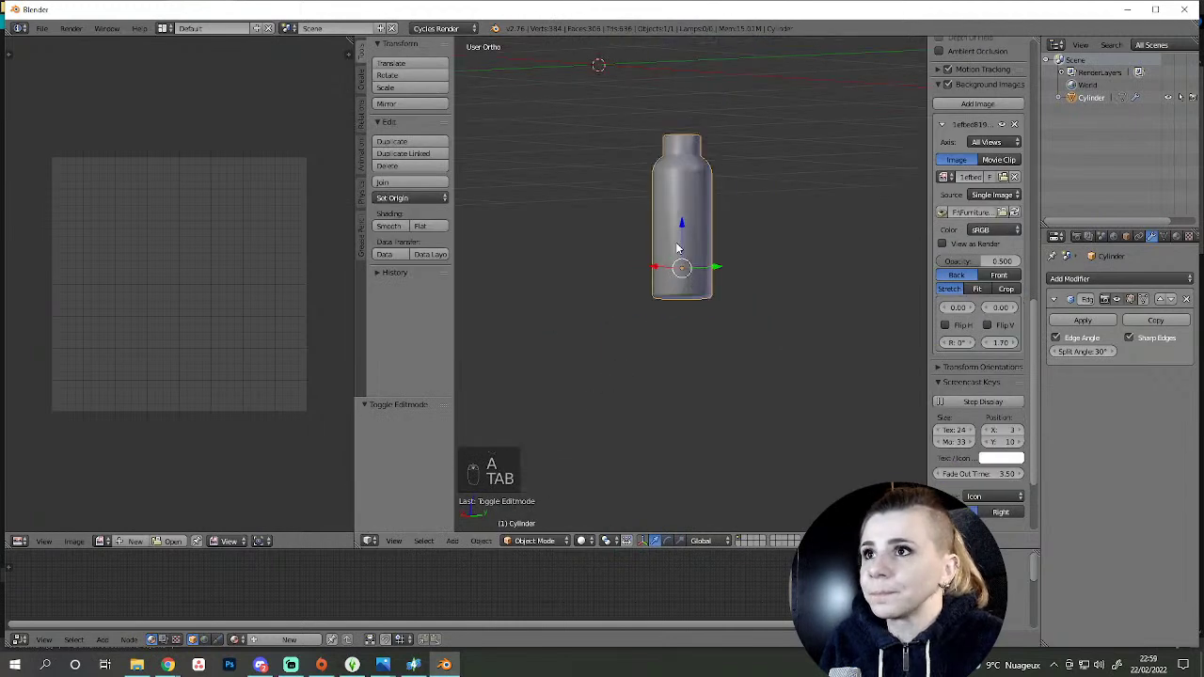
{"action": "key", "text": "KP_1"}
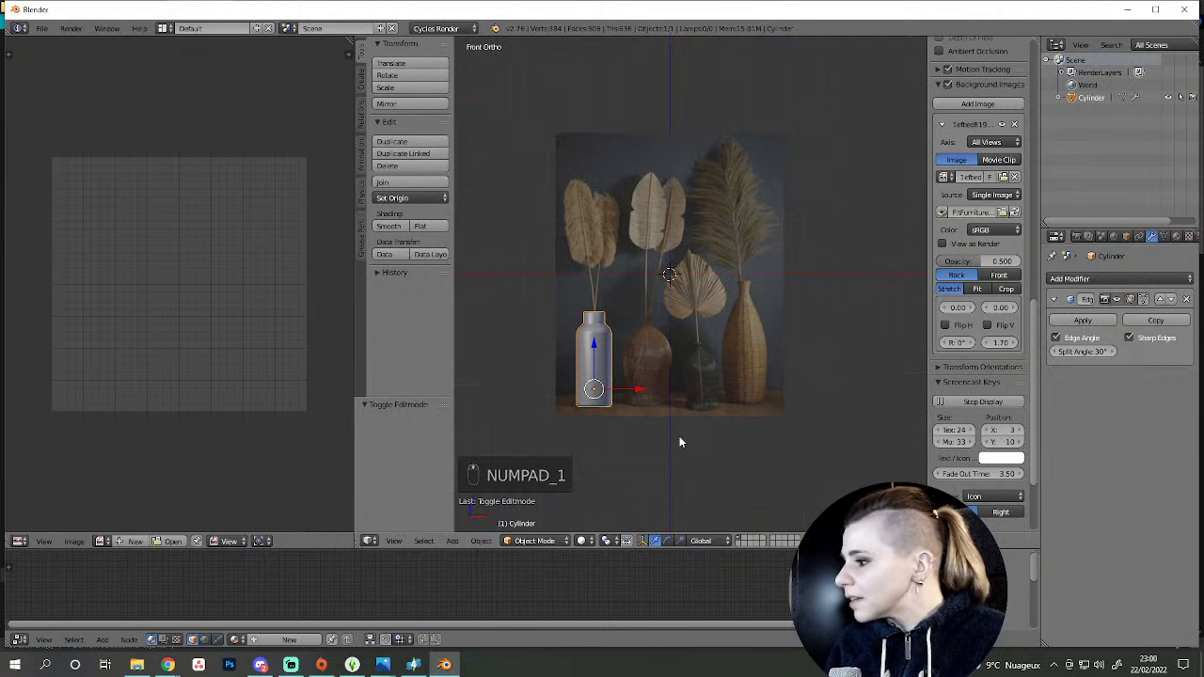
- Select the whole vase mesh, move it lower and pan the front view so the vase sits at the edge
{"action": "key", "text": "Tab"}
{"action": "key", "text": "a"}
{"action": "key", "text": "g"}
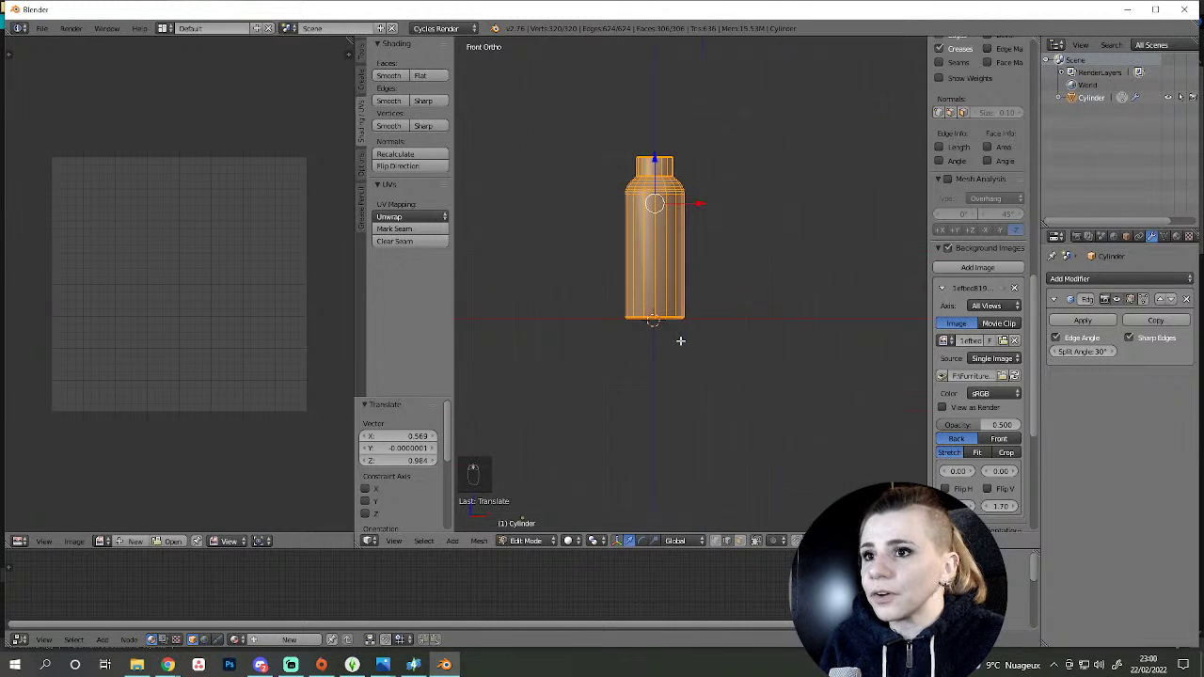
{"action": "key", "text": "g"}
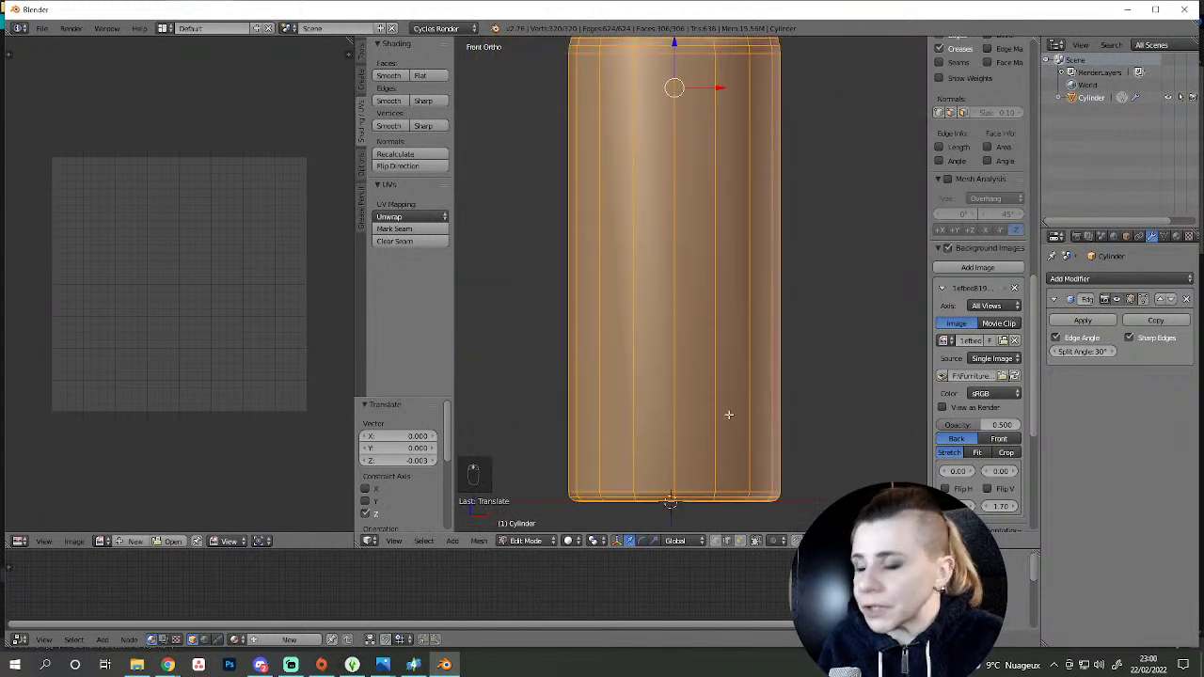
{"action": "key", "text": "g"}
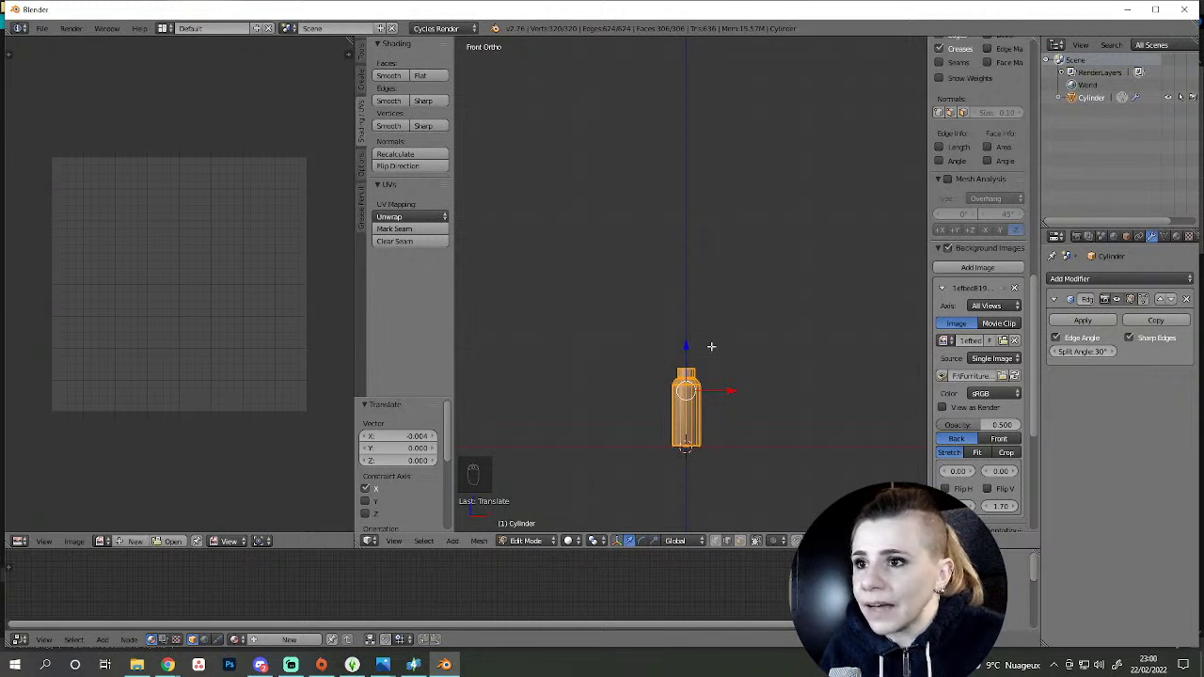
{"action": "middle_click", "coordinate": [618, 557]}
{"action": "left_click_drag", "start_coordinate": [595, 545], "coordinate": [656, 304]}
{"action": "key", "text": "s"}
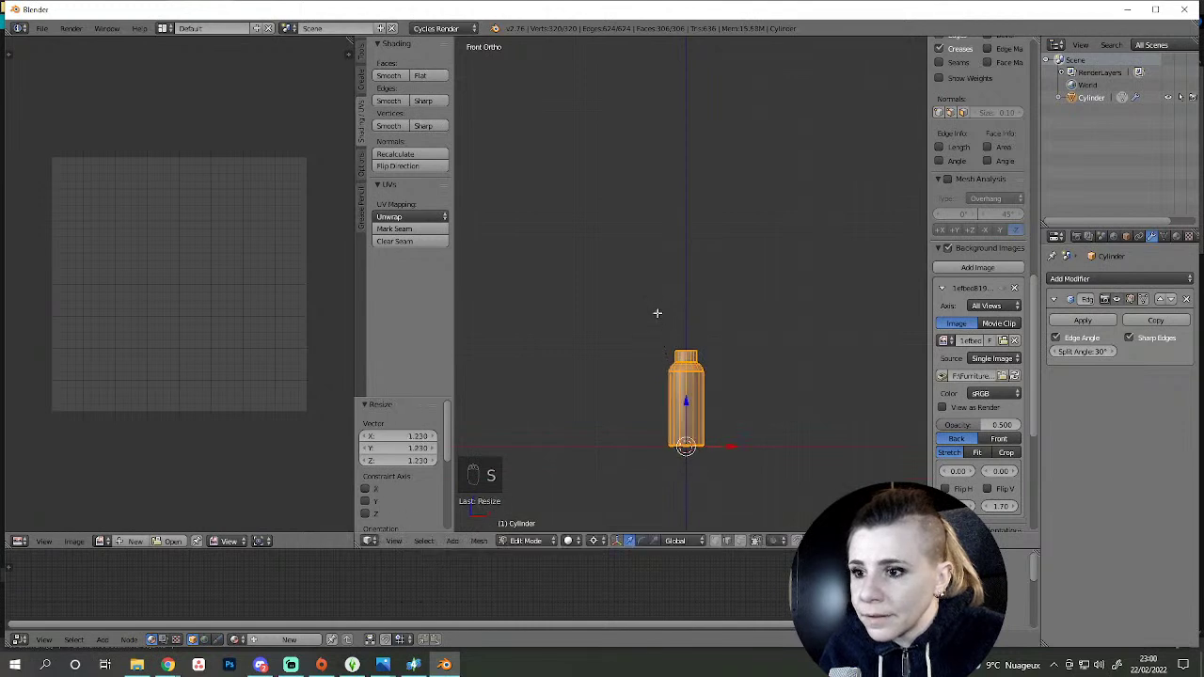
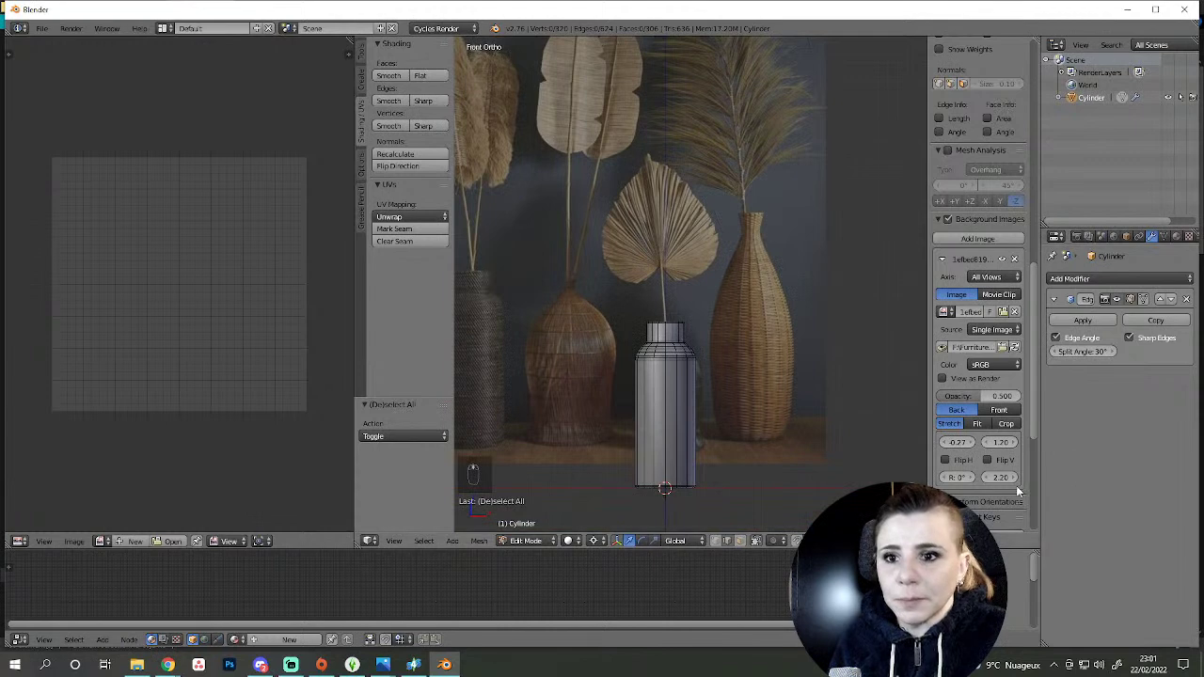
- Set the background reference photo to offset -0.27 / 1.30 and size 2.20 behind the vase
{"action": "left_click_drag", "start_coordinate": [1017, 446], "coordinate": [634, 371]}
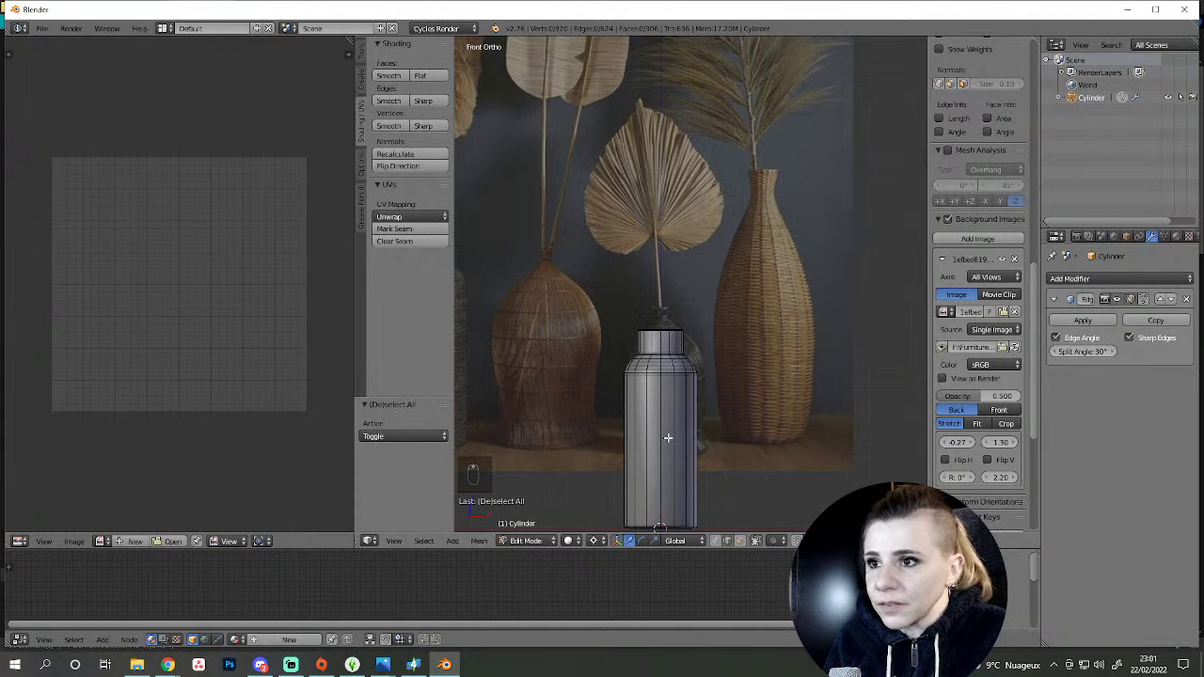
{"action": "key", "text": "a"}
{"action": "key", "text": "s"}
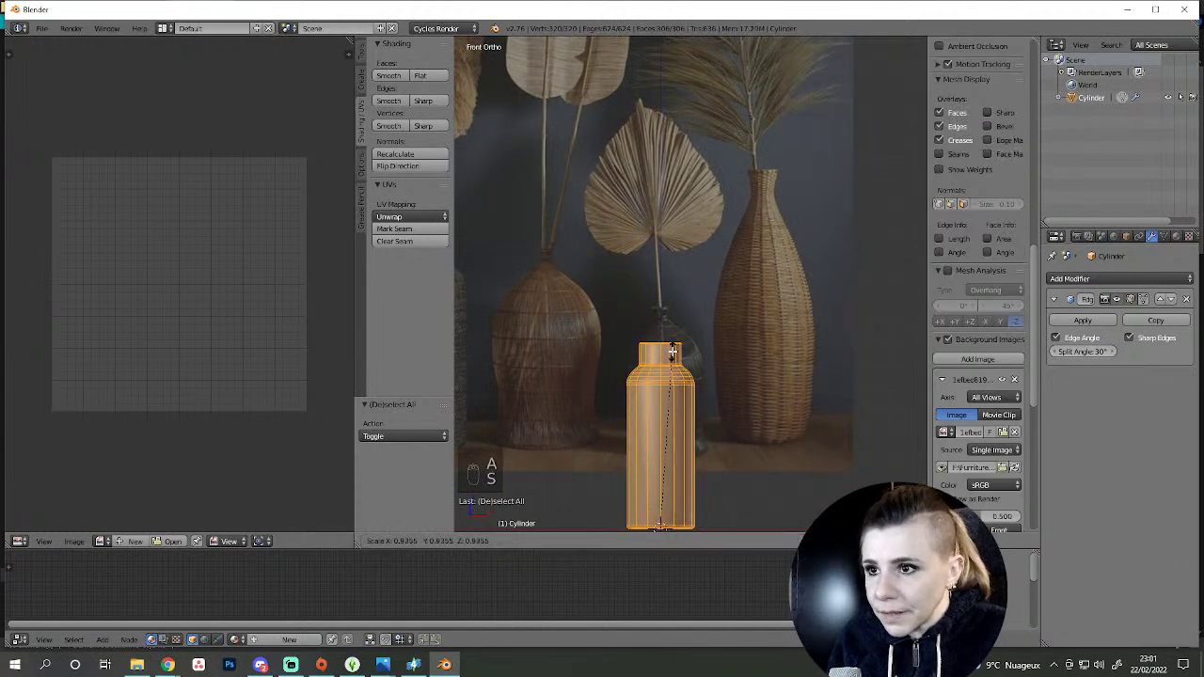
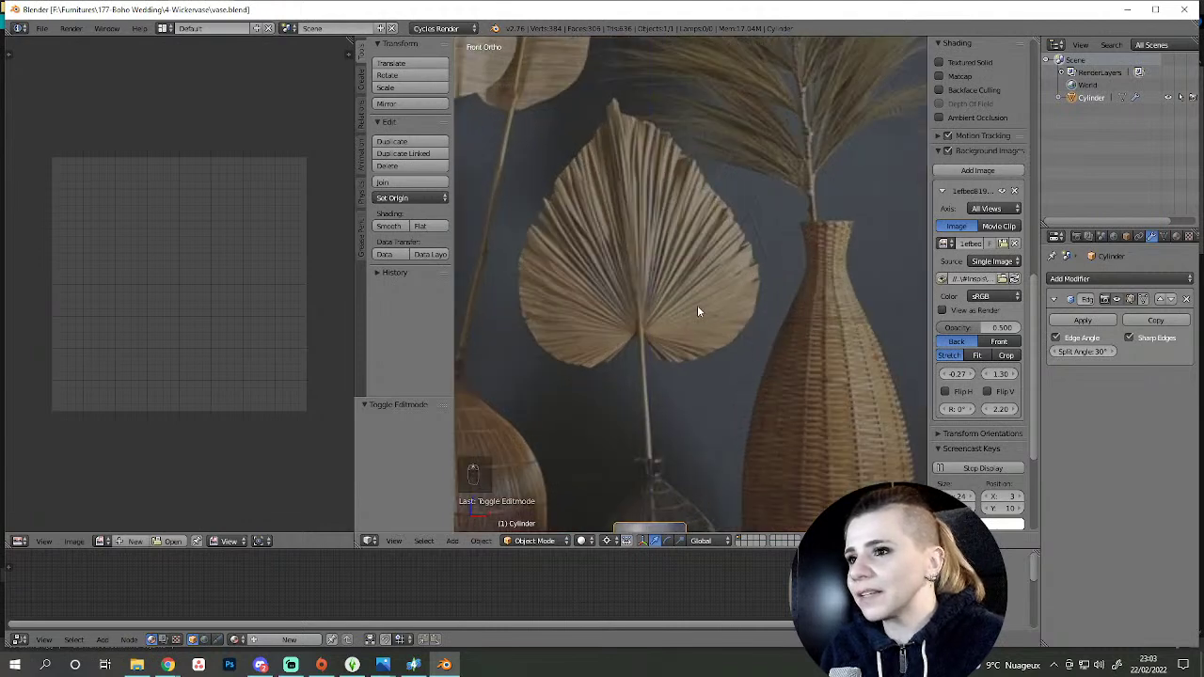
- In front view, add a second Mesh > Cylinder object, Cylinder.001, to the scene
{"action": "key", "text": "KP_1"}
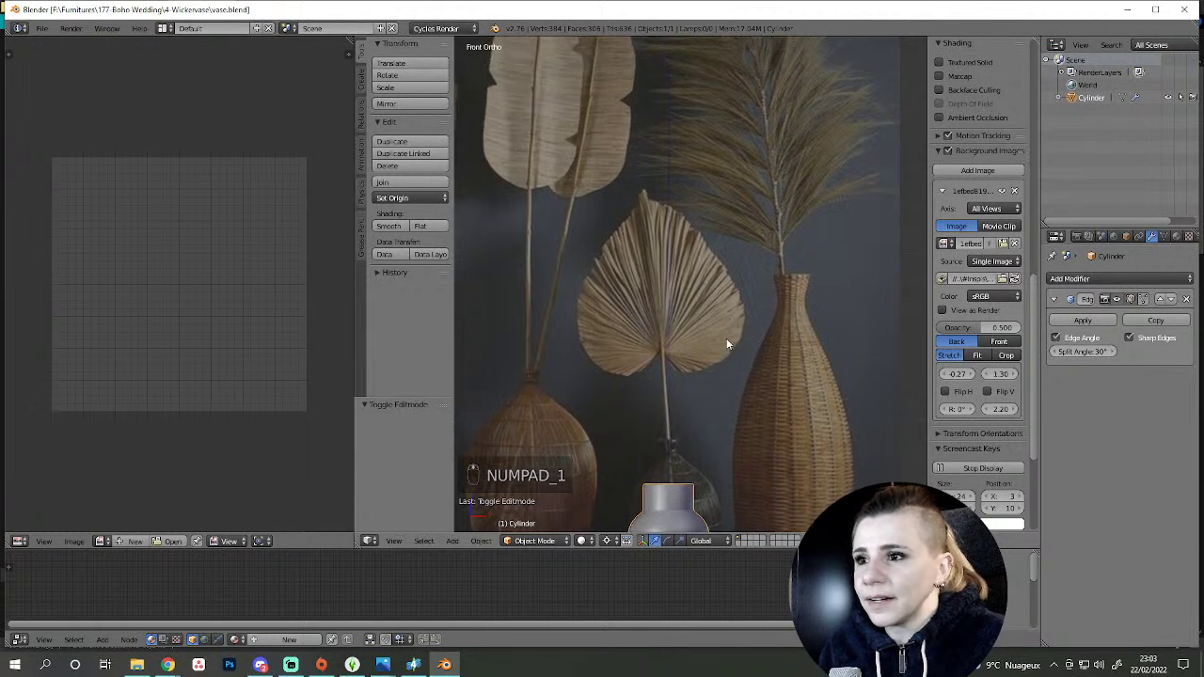
{"action": "key", "text": "shift+a"}
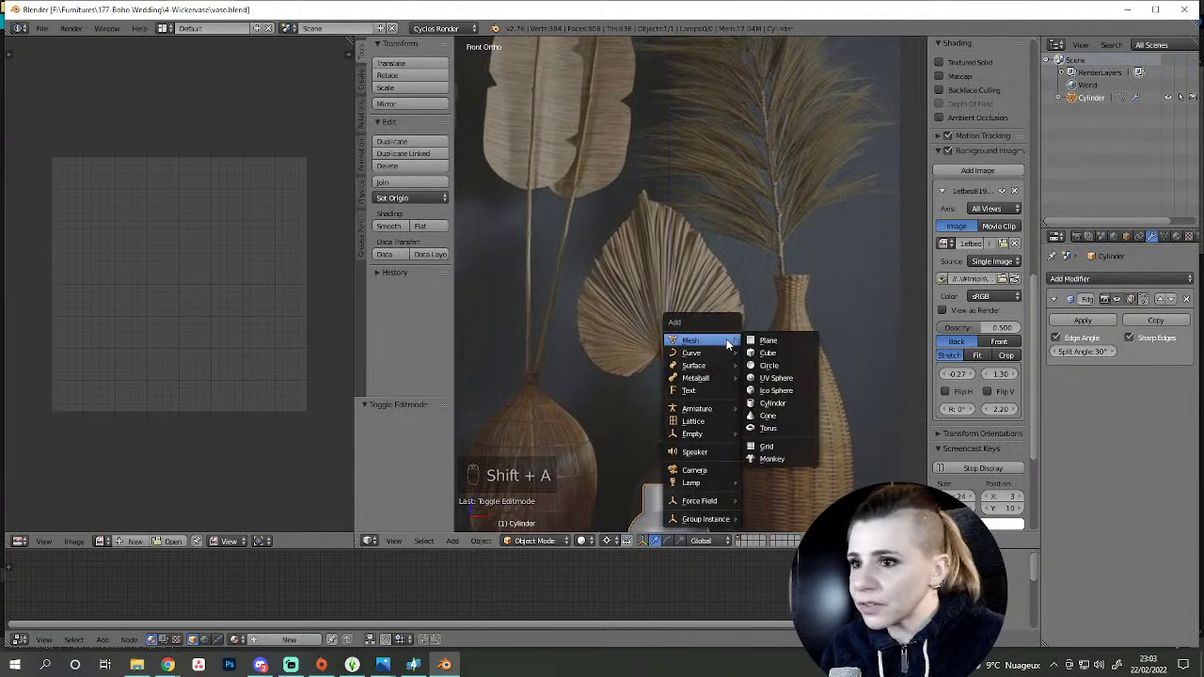
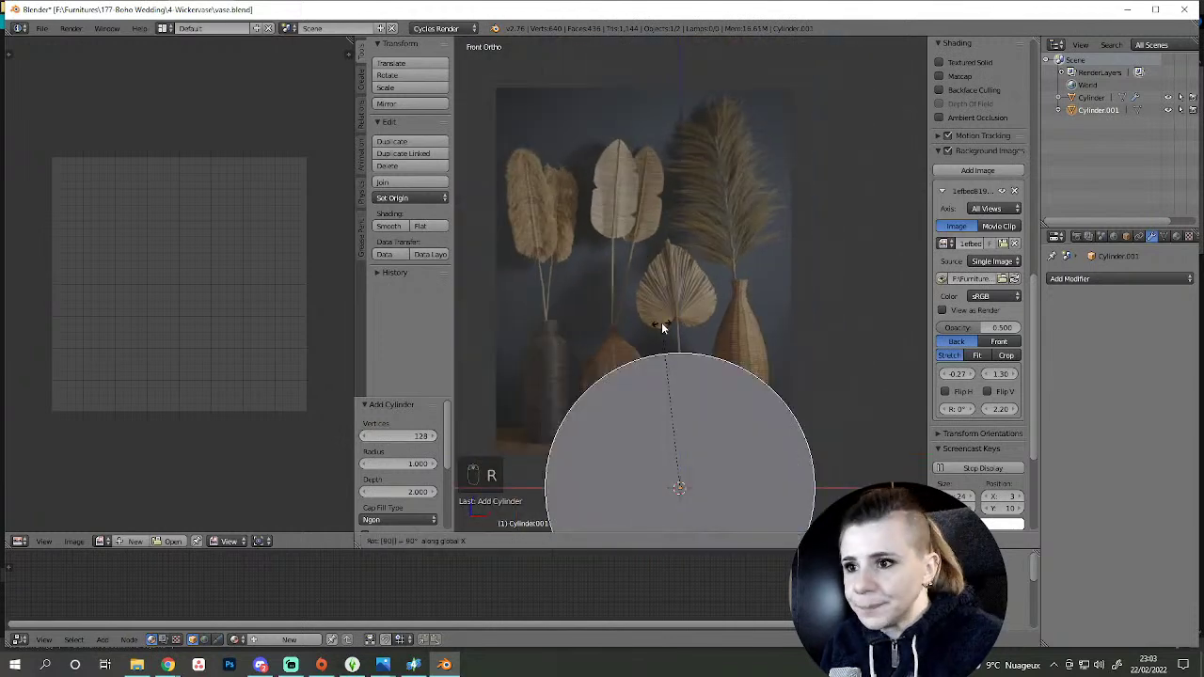
- Scale Cylinder.001 down over the heart-shaped leaf, flatten it on Z into a thin disc and enter Edit Mode
{"action": "key", "text": "z"}
{"action": "key", "text": "s"}
{"action": "key", "text": "g"}
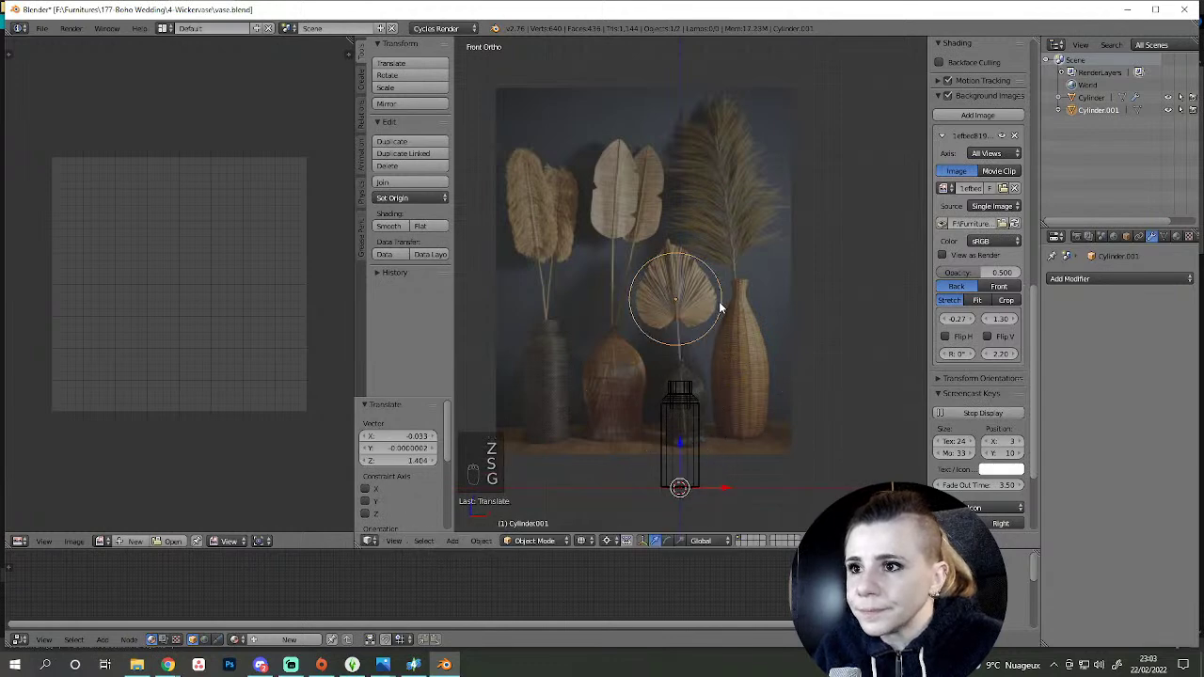
{"action": "key", "text": "s"}
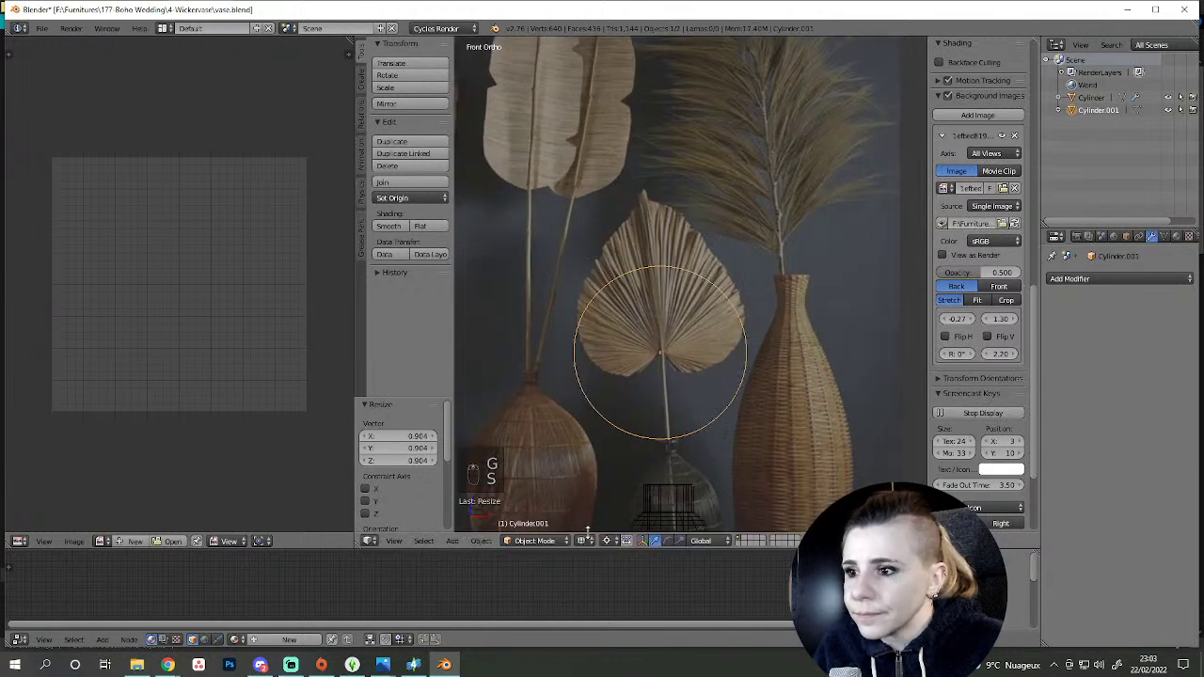
{"action": "key", "text": "s"}
{"action": "key", "text": "g"}
{"action": "left_click_drag", "start_coordinate": [763, 374], "coordinate": [829, 336]}
{"action": "key", "text": "z"}
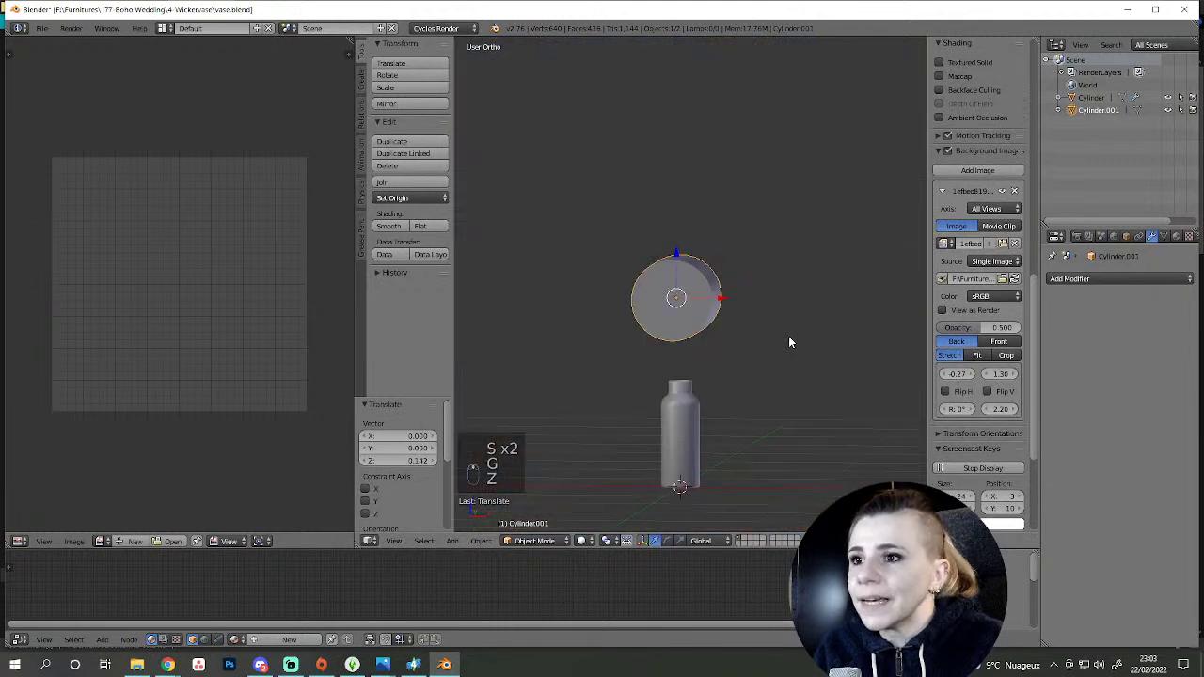
{"action": "key", "text": "s"}
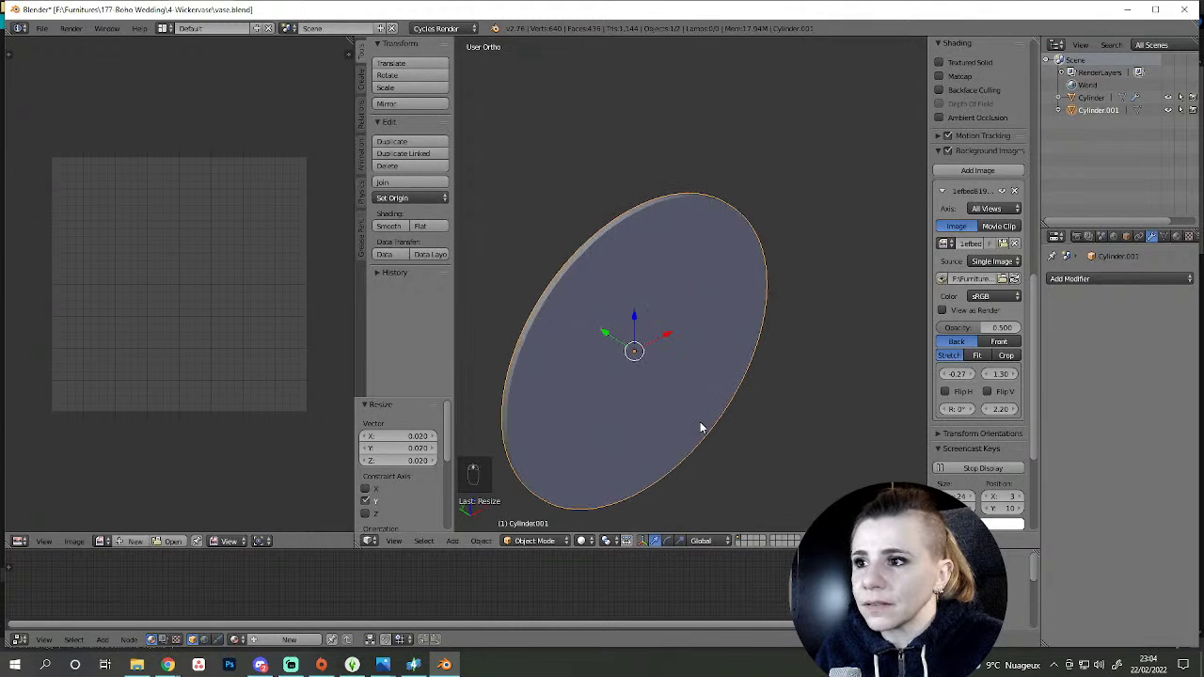
{"action": "key", "text": "Tab"}
- Delete the disc's cap faces to leave an open hoop, extrude one rim loop and inspect it from several angles
{"action": "key", "text": "s"}
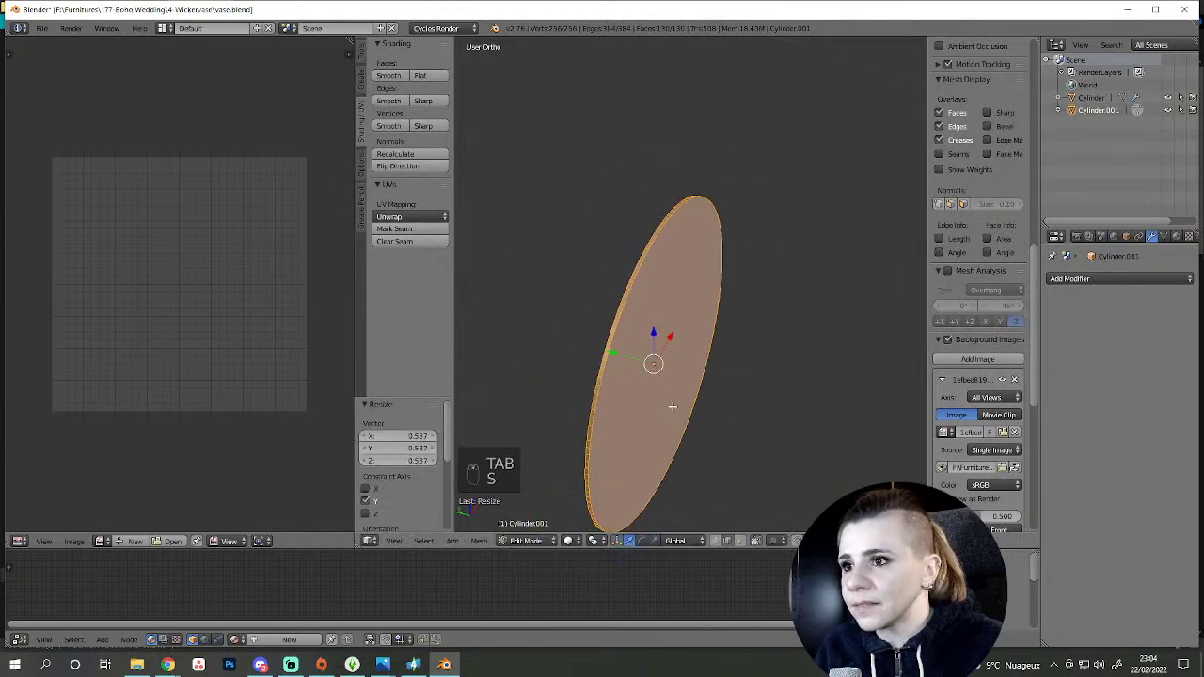
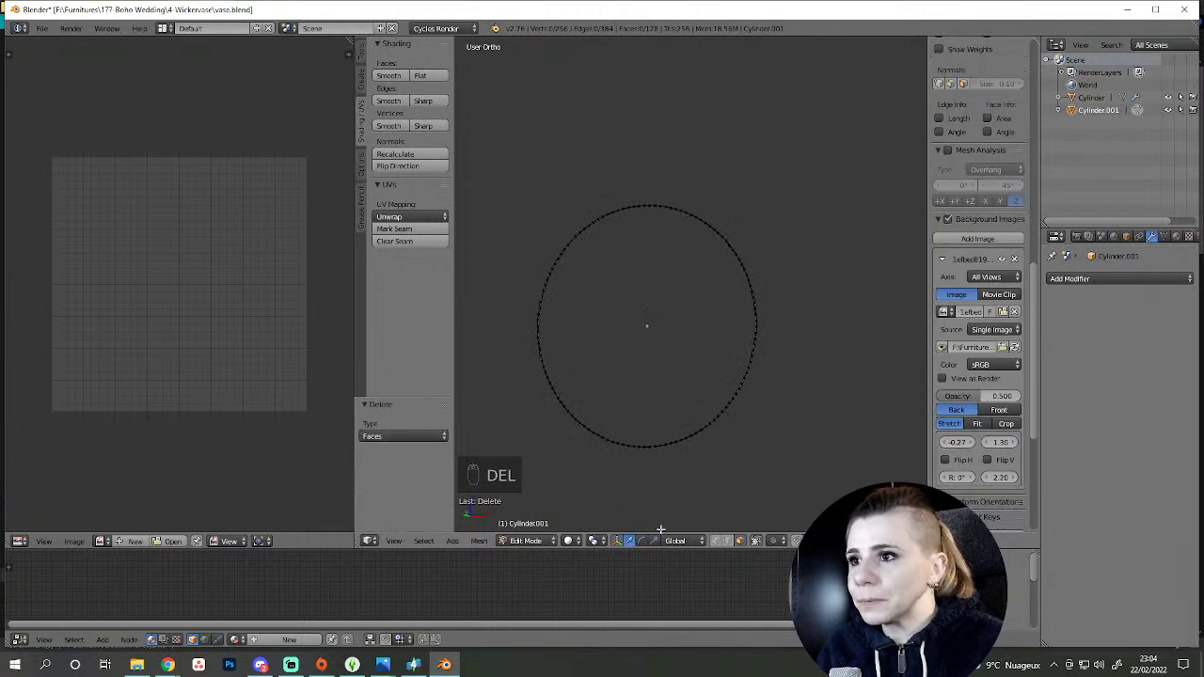
{"action": "left_click_drag", "start_coordinate": [729, 541], "coordinate": [680, 319]}
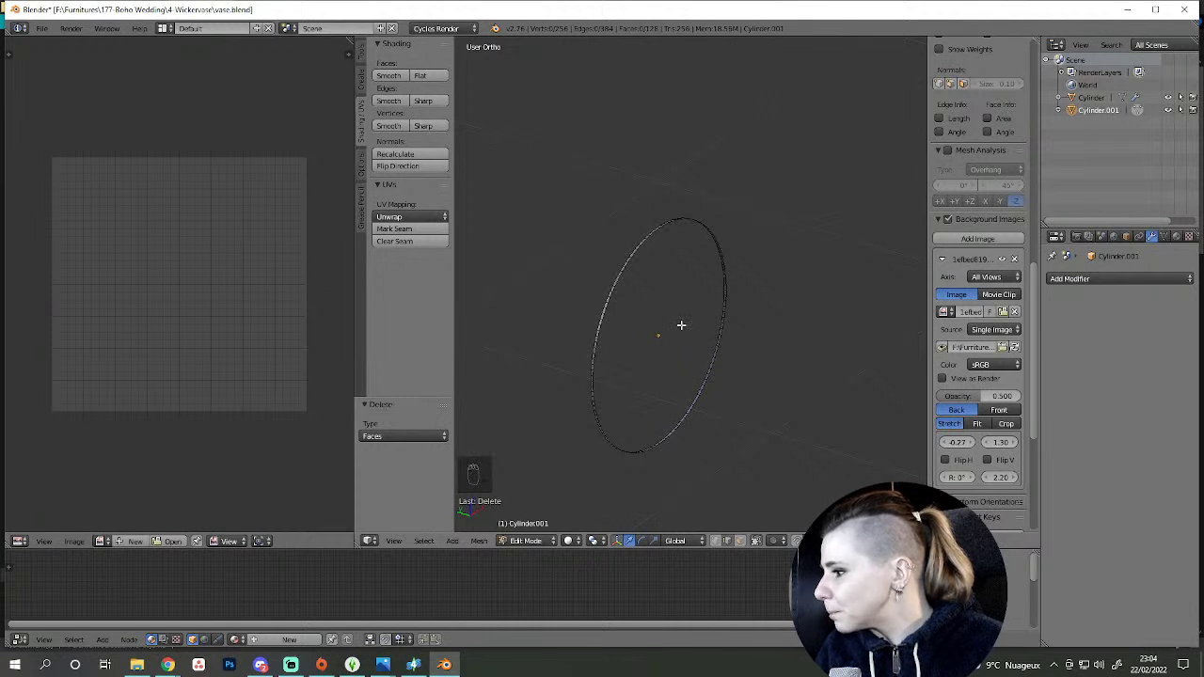
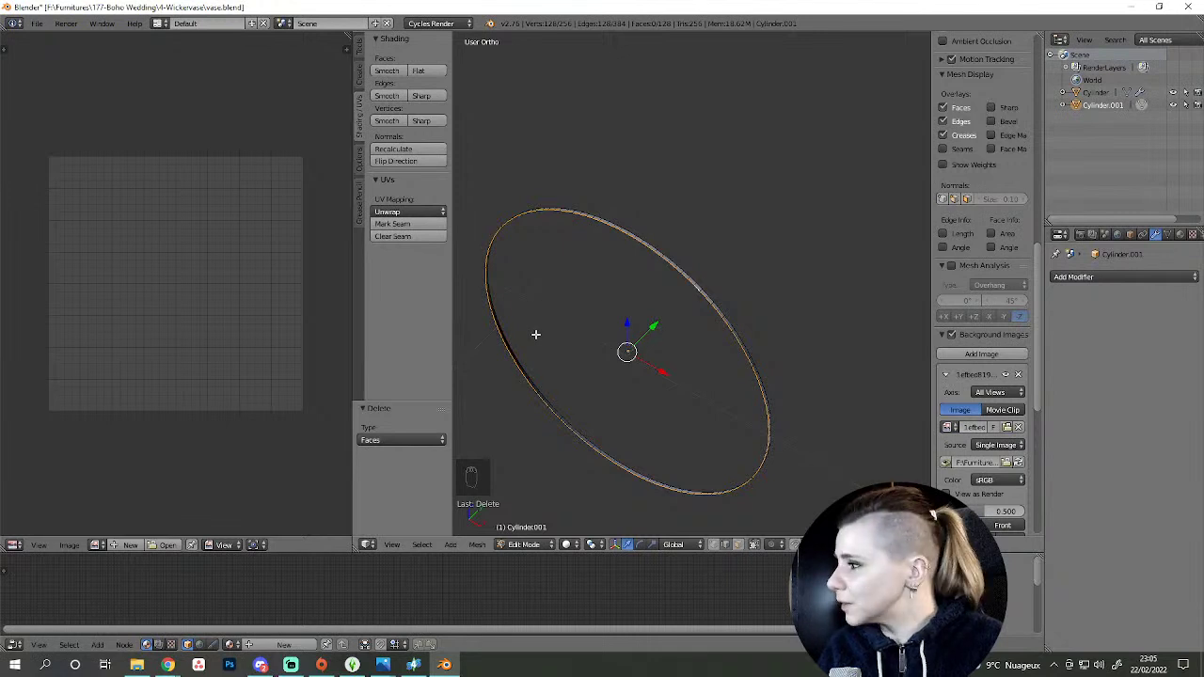
{"action": "left_click_drag", "start_coordinate": [651, 379], "coordinate": [680, 361]}
{"action": "left_click_drag", "start_coordinate": [641, 369], "coordinate": [811, 367]}
{"action": "left_click_drag", "start_coordinate": [724, 389], "coordinate": [717, 419]}
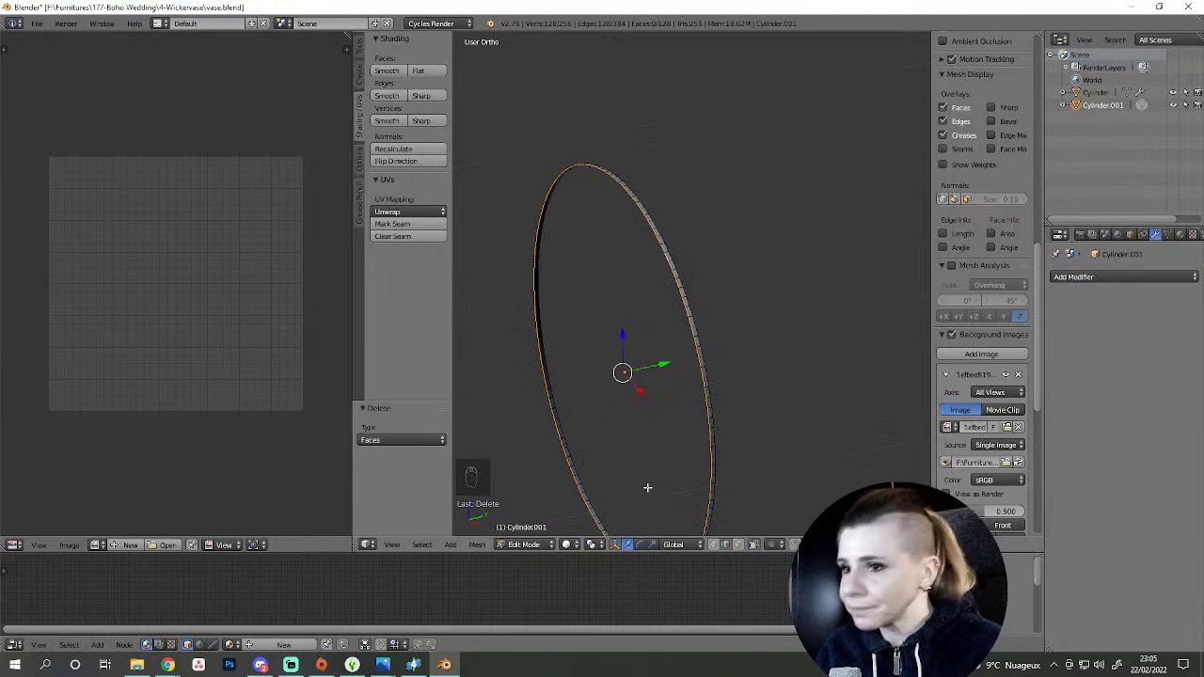
- Extrude the rim loop, merge it at the centre (Alt+M) into radial pleat faces, and view the disc from the front
{"action": "key", "text": "e"}
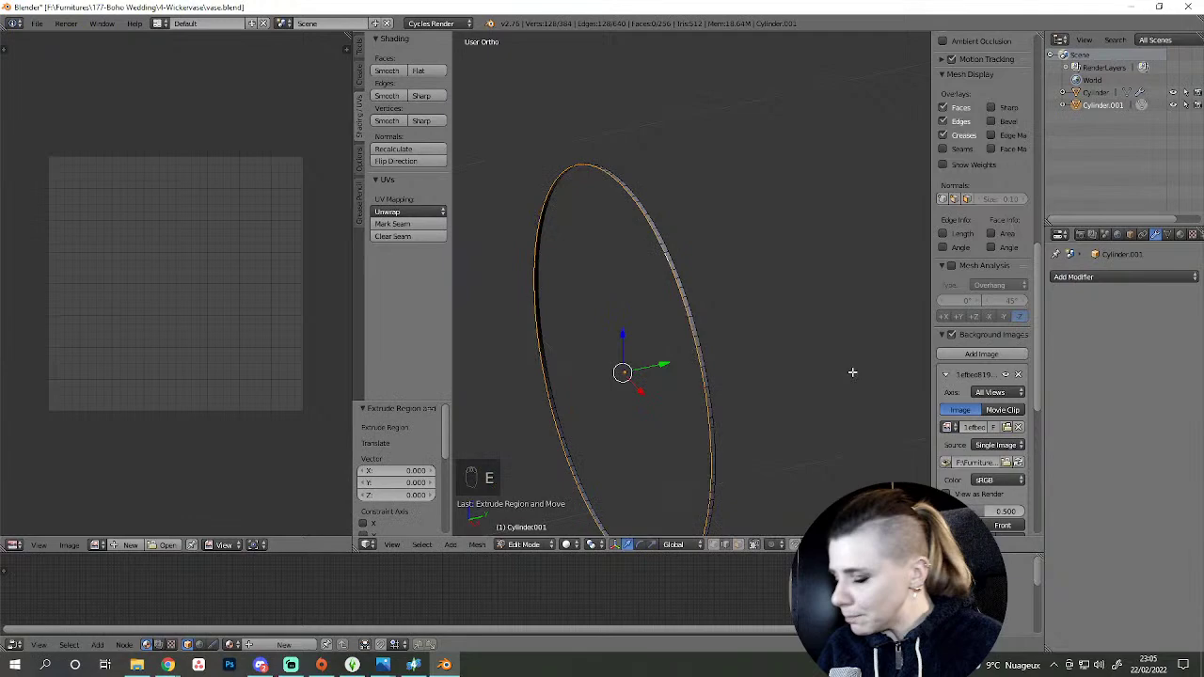
{"action": "key", "text": "alt+m"}
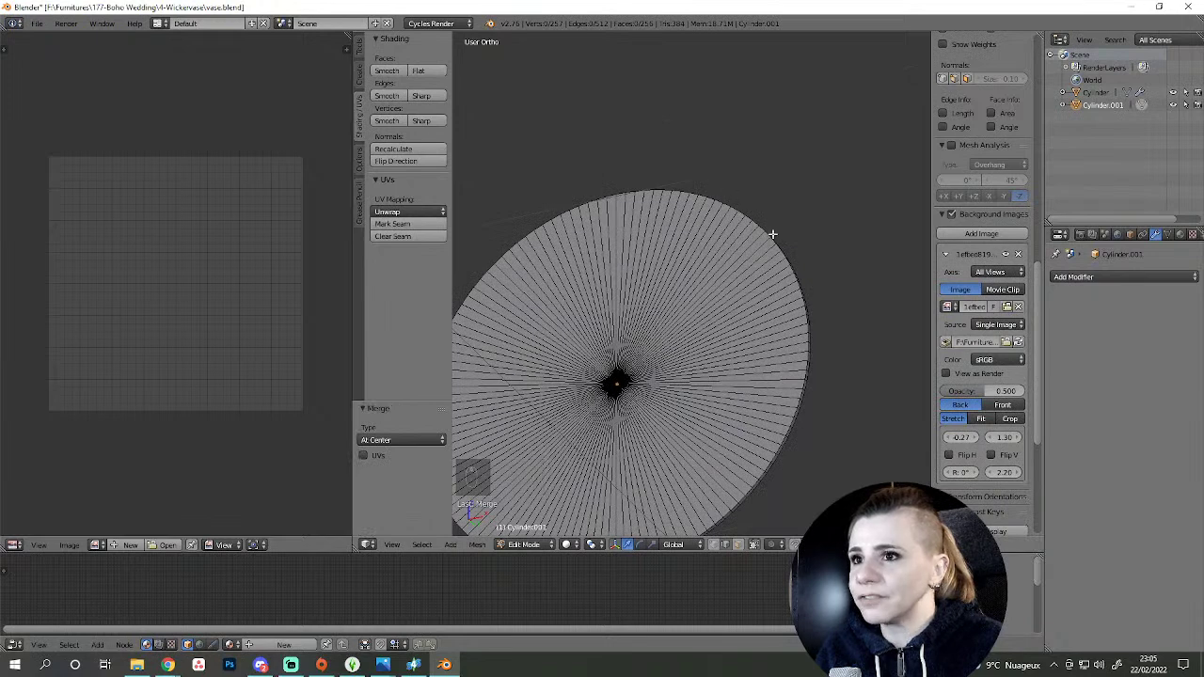
{"action": "left_click_drag", "start_coordinate": [642, 243], "coordinate": [641, 370]}
{"action": "left_click_drag", "start_coordinate": [714, 367], "coordinate": [573, 314]}
{"action": "left_click_drag", "start_coordinate": [573, 314], "coordinate": [794, 396]}
{"action": "key", "text": "e"}
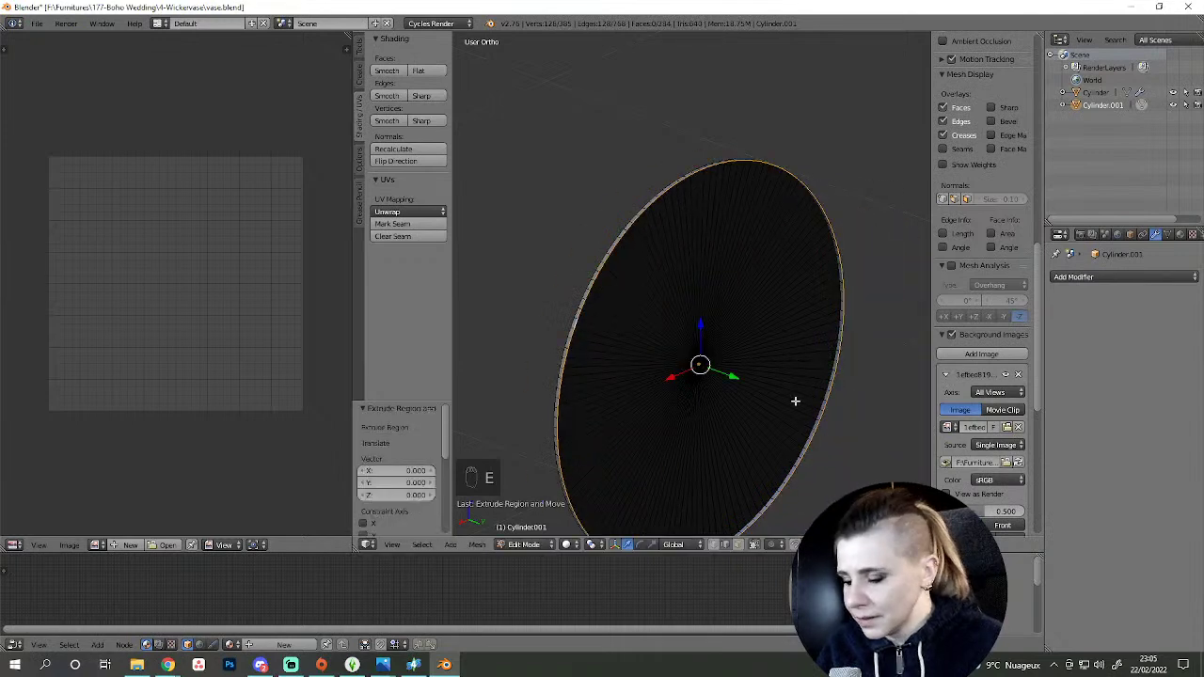
{"action": "key", "text": "alt+m"}
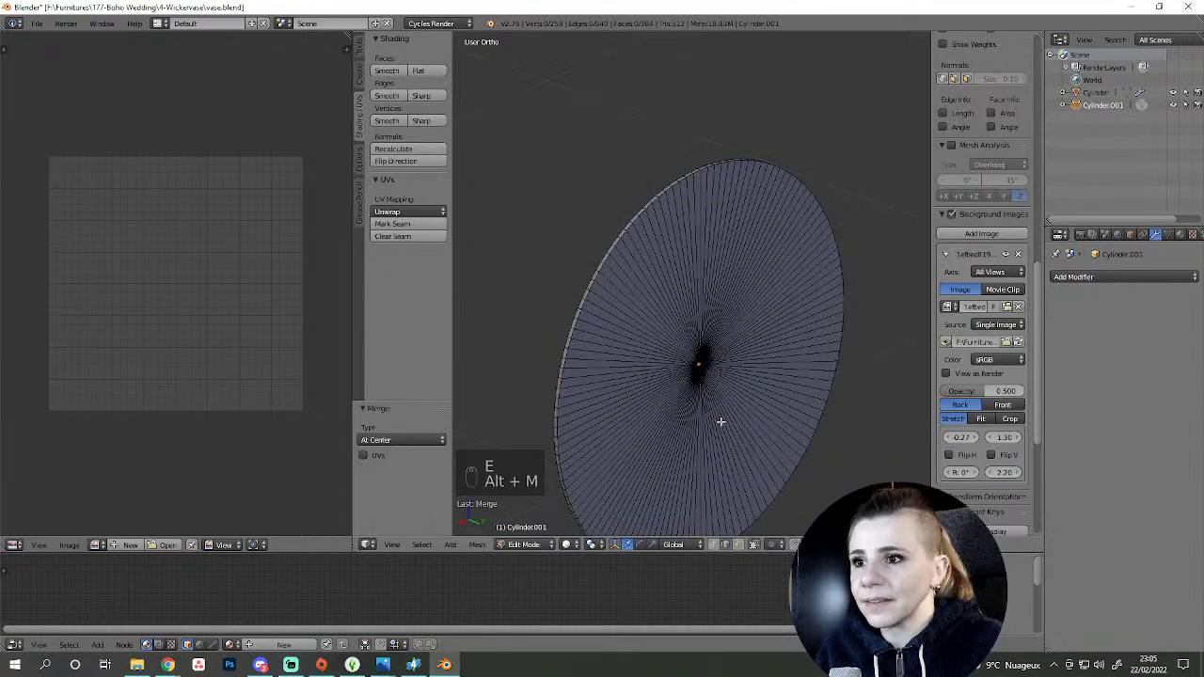
{"action": "left_click_drag", "start_coordinate": [721, 545], "coordinate": [675, 341]}
{"action": "key", "text": "KP_1"}
{"action": "key", "text": "z"}
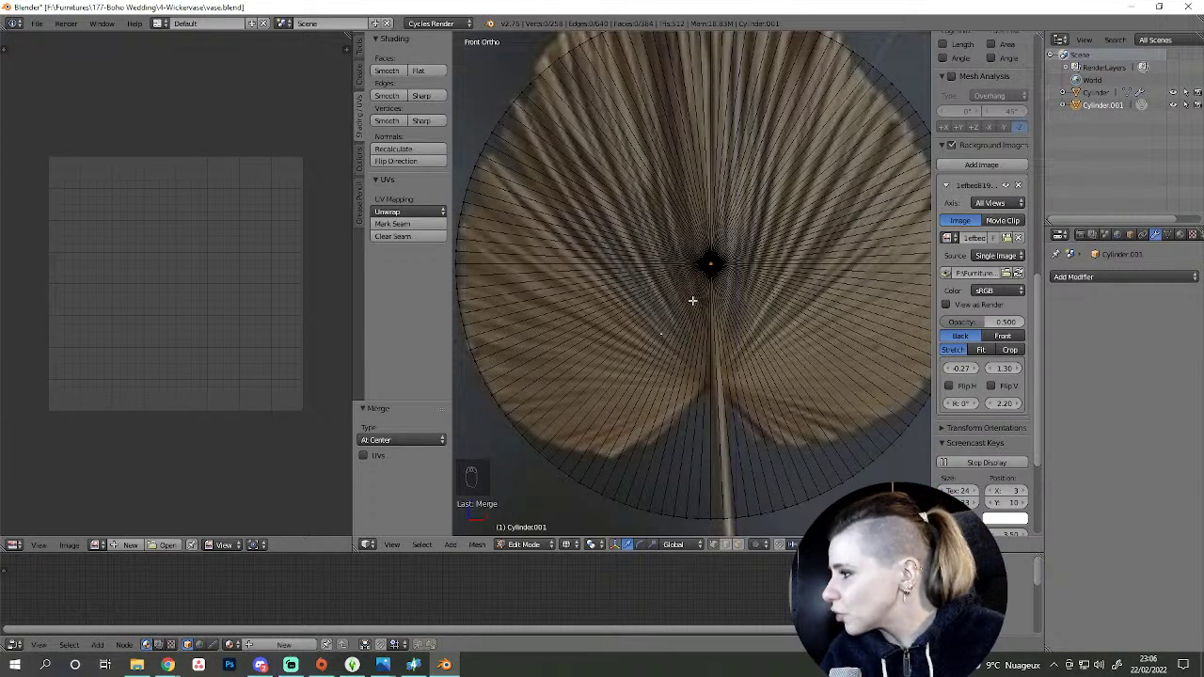
- Zoom out and reframe the front view so the whole reference photo of leaves and vase shows behind the disc
{"action": "left_click_drag", "start_coordinate": [703, 281], "coordinate": [703, 399]}
{"action": "left_click_drag", "start_coordinate": [701, 399], "coordinate": [571, 381]}
{"action": "middle_click", "coordinate": [678, 363]}
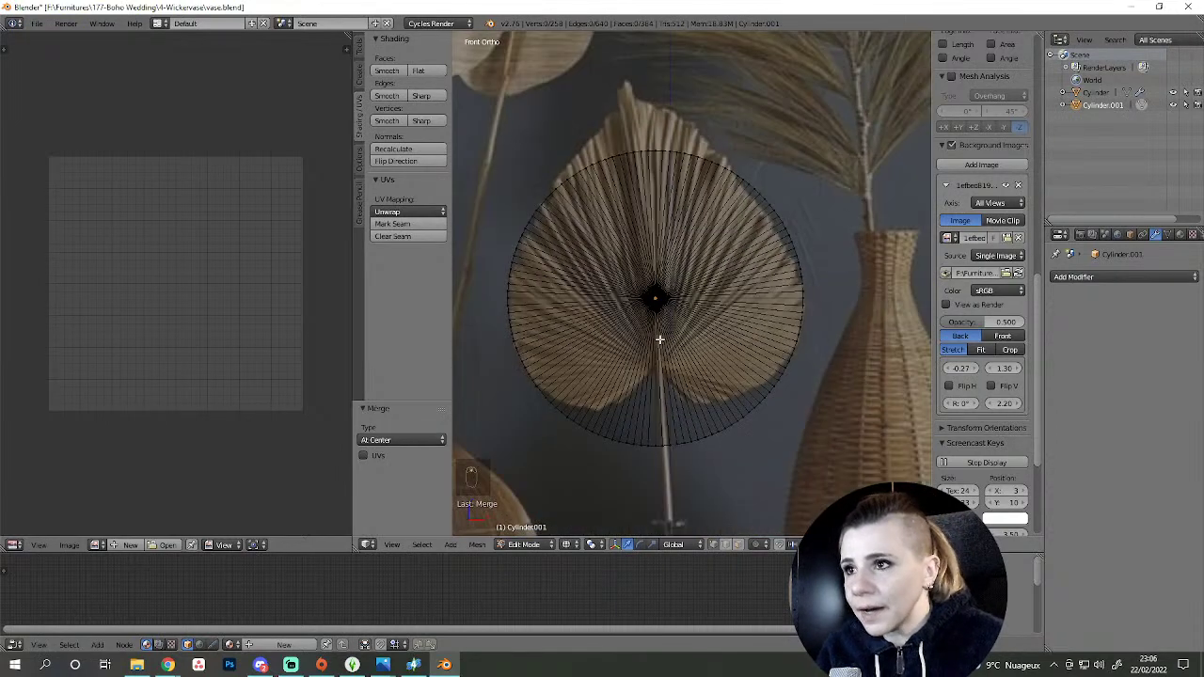
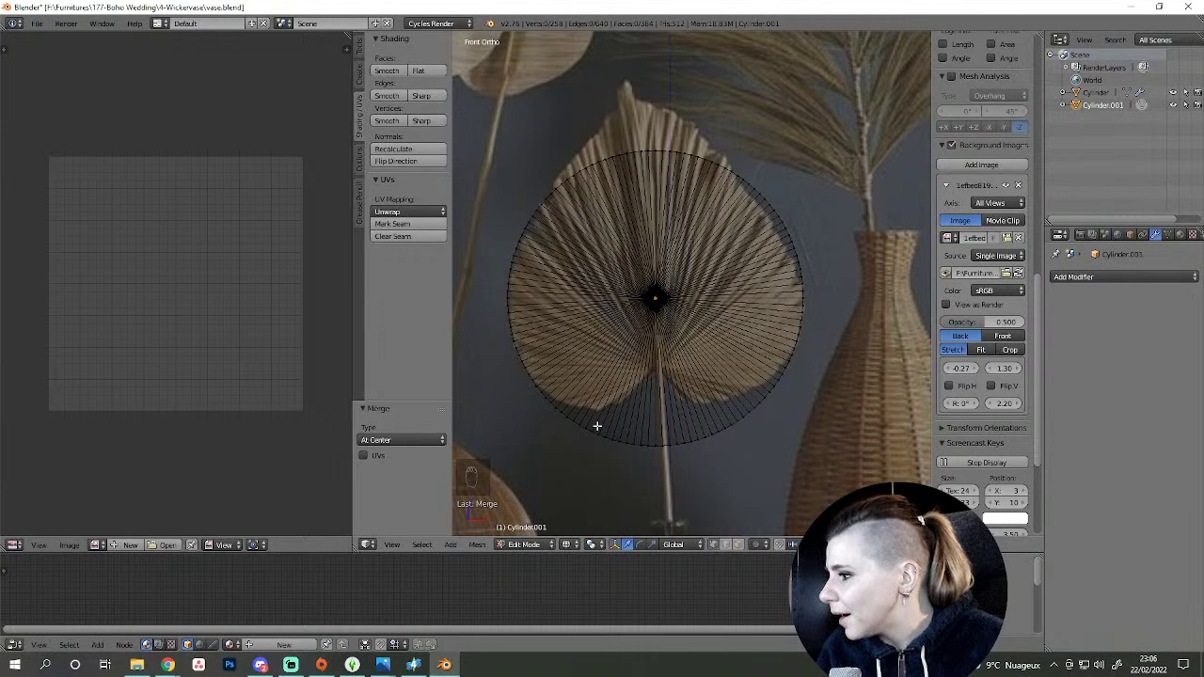
{"action": "key", "text": "c"}
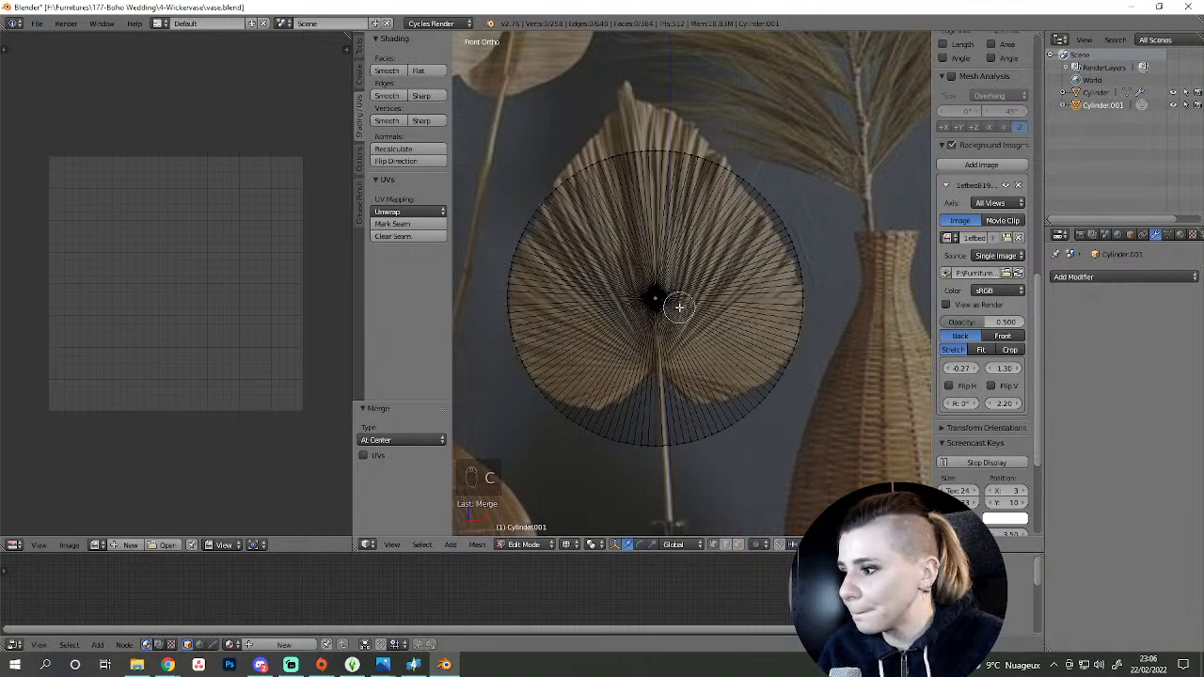
{"action": "left_click_drag", "start_coordinate": [678, 301], "coordinate": [570, 462]}
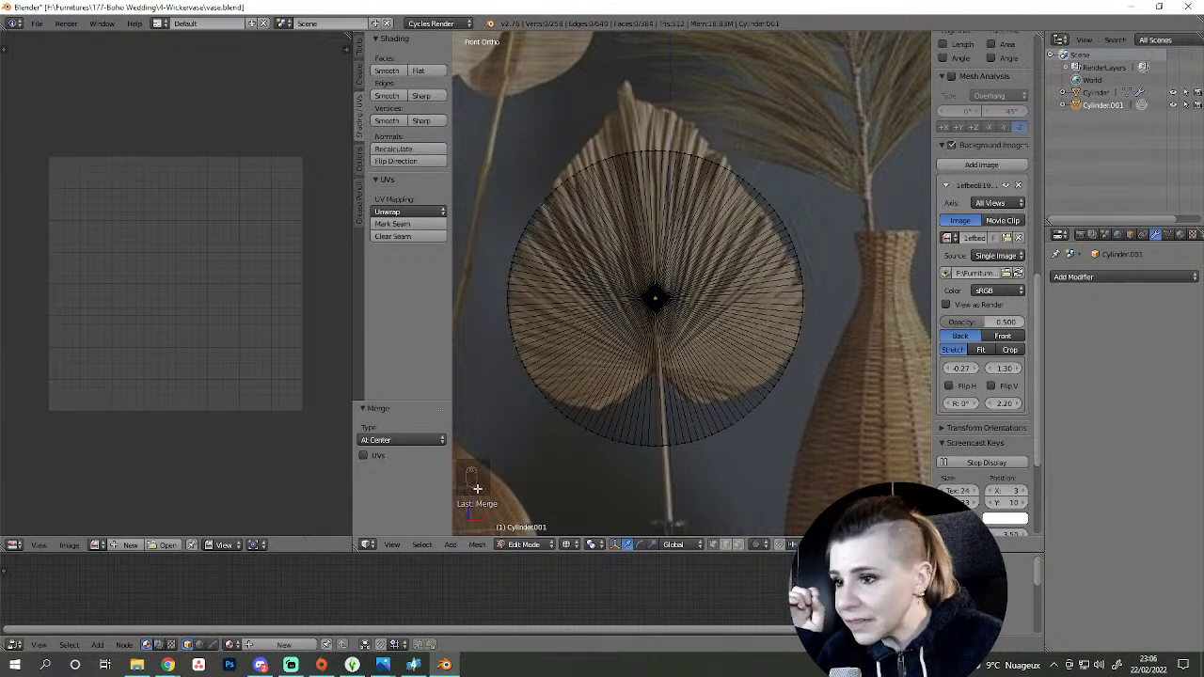
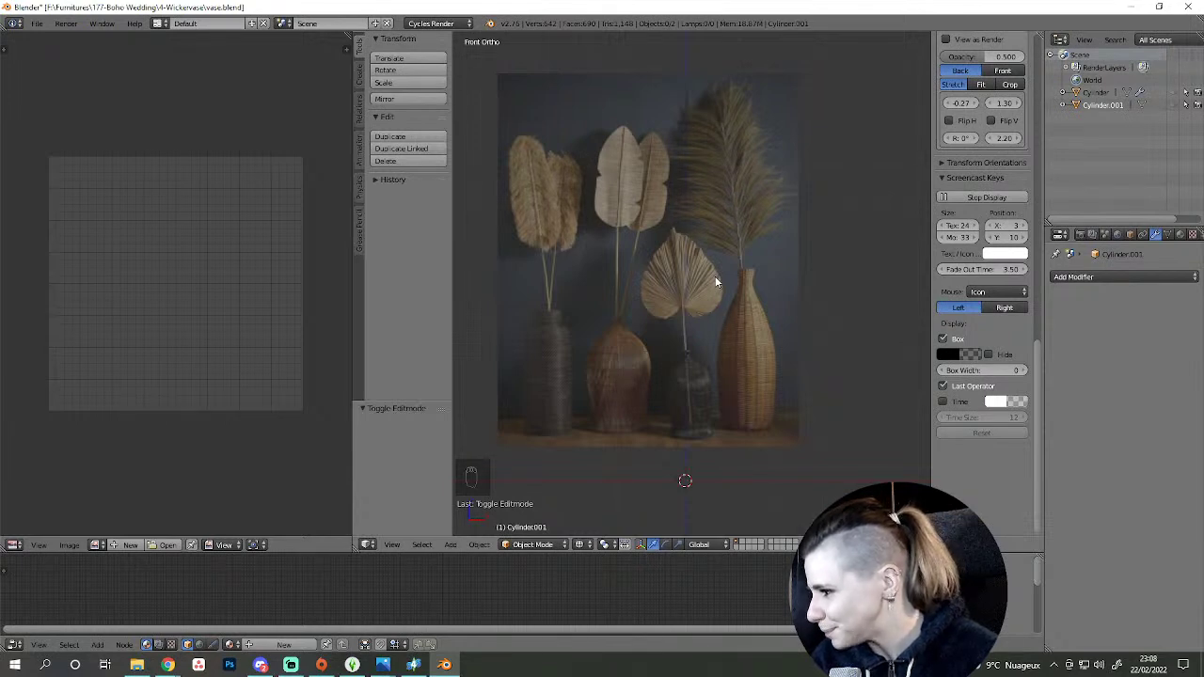
- Enter Edit Mode on the leaf disc and select its centre vertex
{"action": "left_click_drag", "start_coordinate": [754, 333], "coordinate": [1173, 98]}
{"action": "left_click_drag", "start_coordinate": [1173, 98], "coordinate": [702, 328]}
{"action": "key", "text": "Tab"}
{"action": "middle_click", "coordinate": [702, 327]}
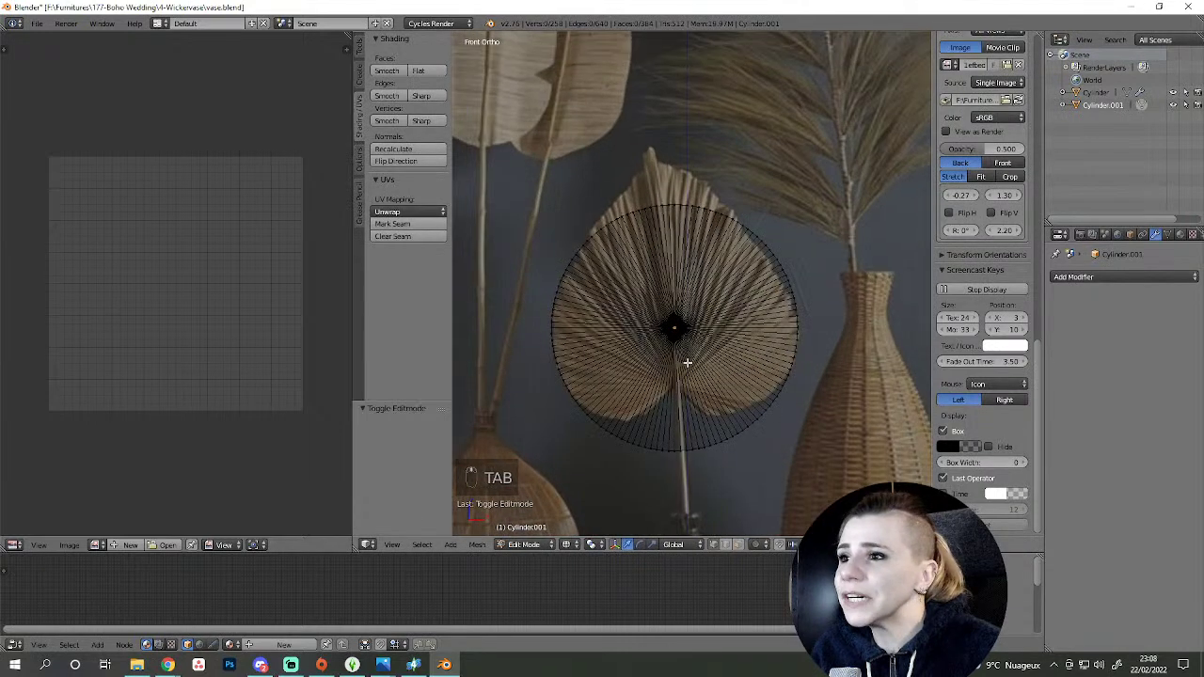
{"action": "middle_click", "coordinate": [698, 366]}
{"action": "middle_click", "coordinate": [687, 380]}
{"action": "key", "text": "c"}
{"action": "left_click_drag", "start_coordinate": [687, 345], "coordinate": [715, 360]}
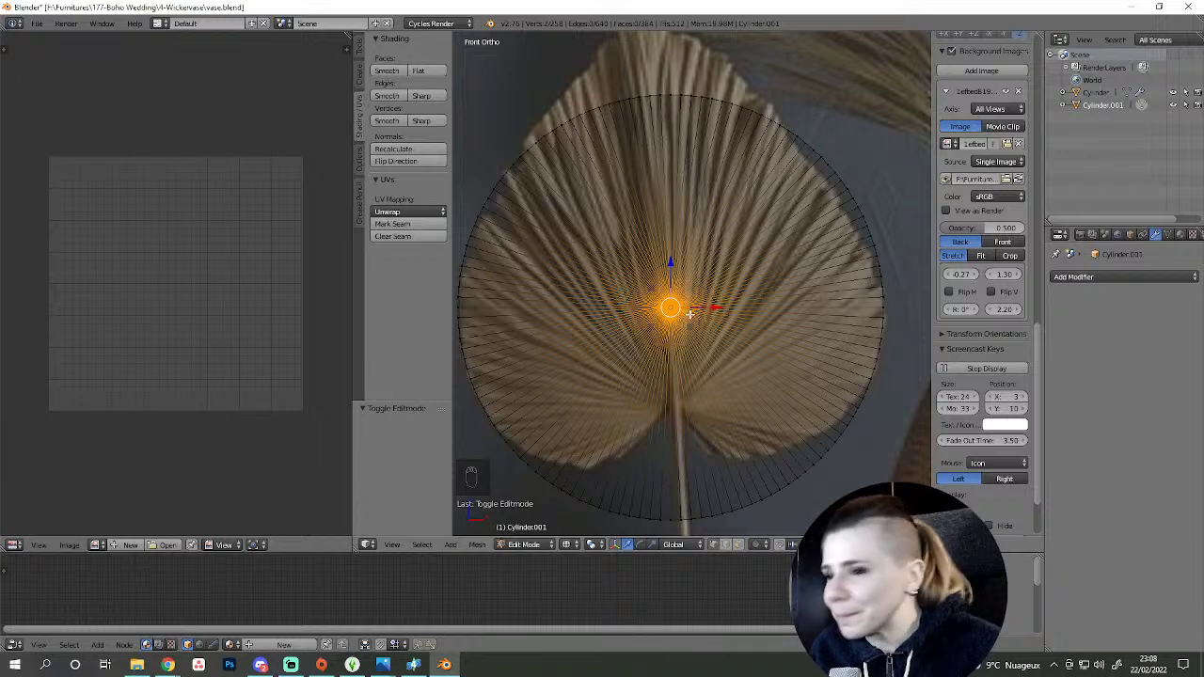
- Move the disc's centre point downward toward the leaf's stem end
{"action": "key", "text": "g"}
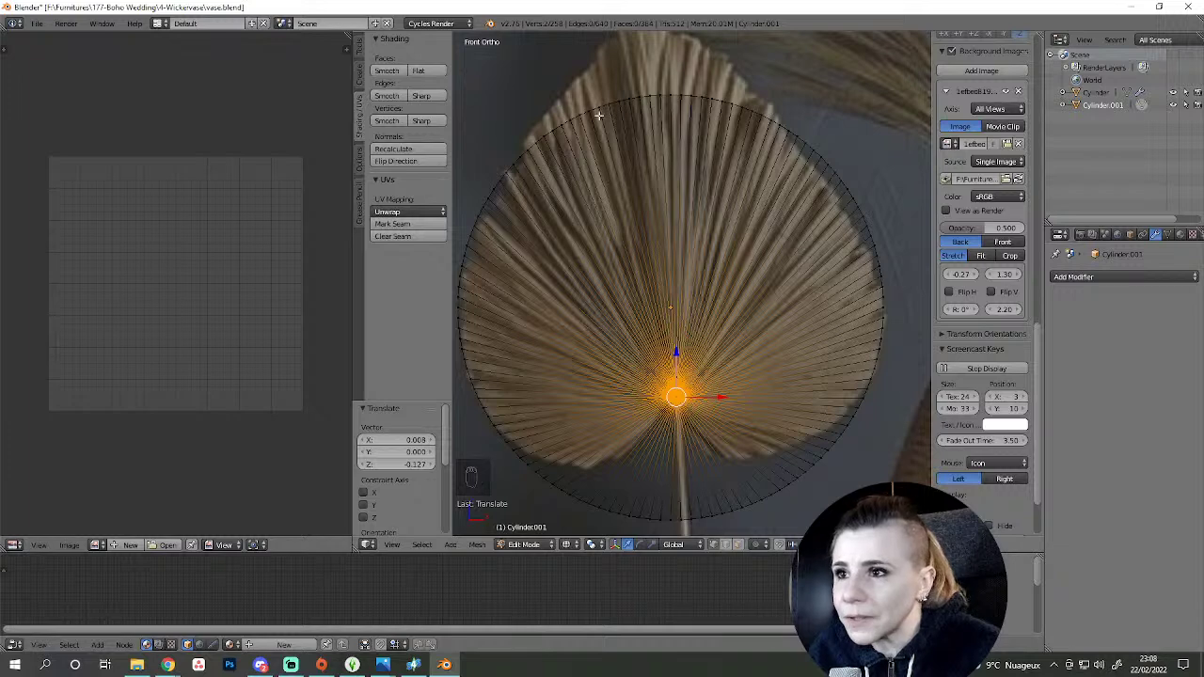
{"action": "key", "text": "g"}
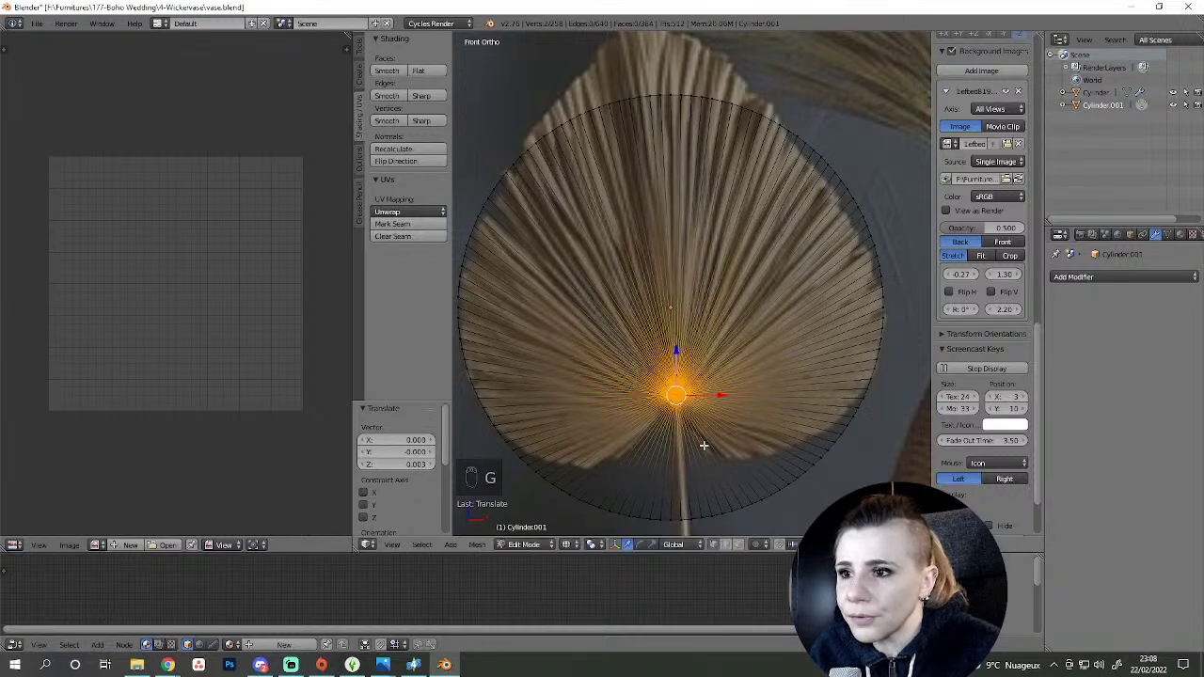
{"action": "left_click_drag", "start_coordinate": [759, 548], "coordinate": [696, 230]}
{"action": "left_click_drag", "start_coordinate": [696, 230], "coordinate": [781, 547]}
{"action": "left_click_drag", "start_coordinate": [782, 547], "coordinate": [789, 475]}
{"action": "middle_click", "coordinate": [789, 474]}
{"action": "key", "text": "z"}
{"action": "key", "text": "z"}
{"action": "key", "text": "a"}
{"action": "key", "text": "c"}
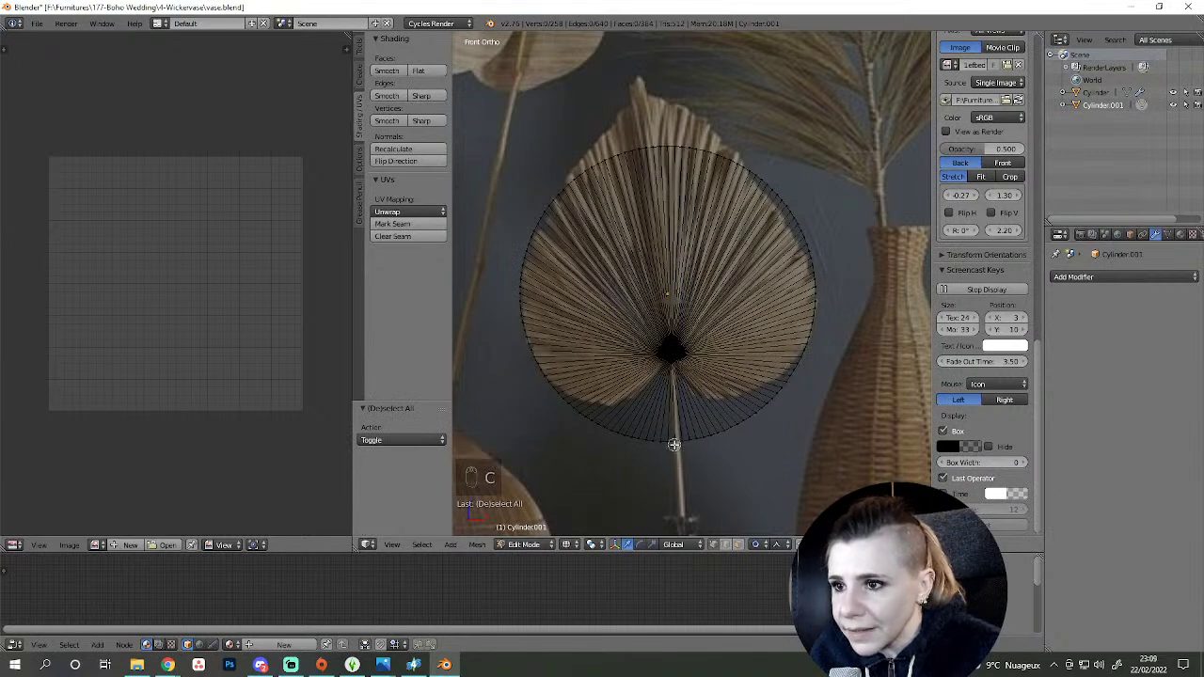
- In front view, pull the disc's top upward with proportional falloff toward the reference leaf tip
{"action": "left_click_drag", "start_coordinate": [677, 471], "coordinate": [615, 395]}
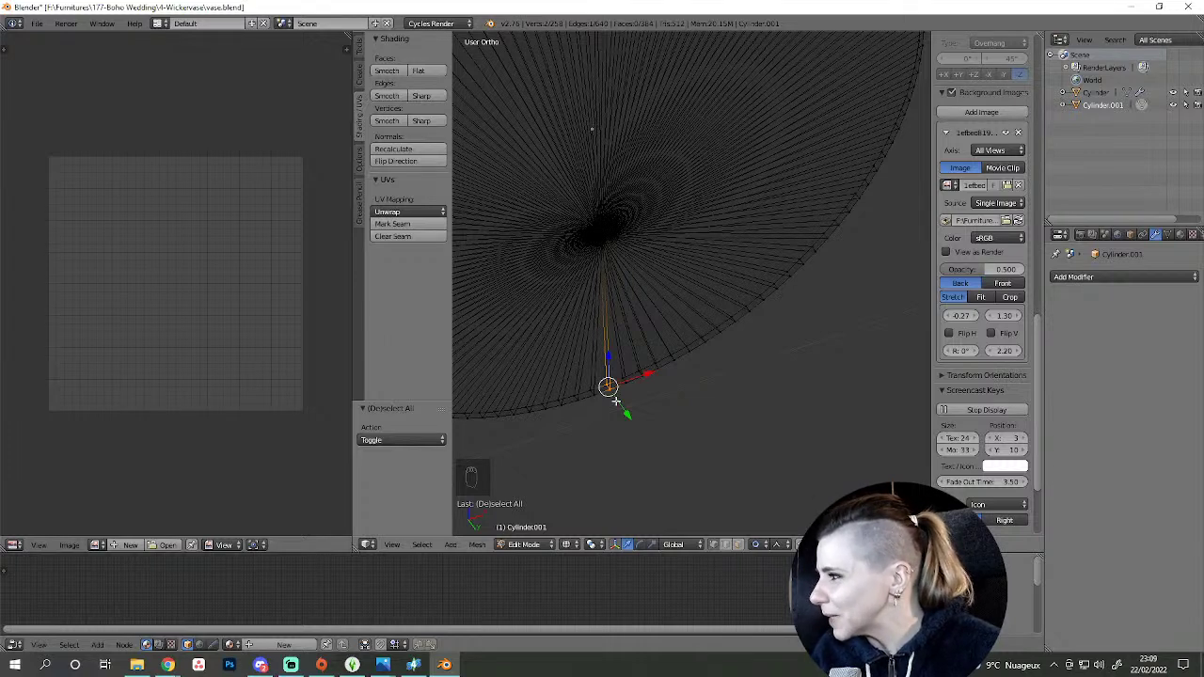
{"action": "key", "text": "KP_1"}
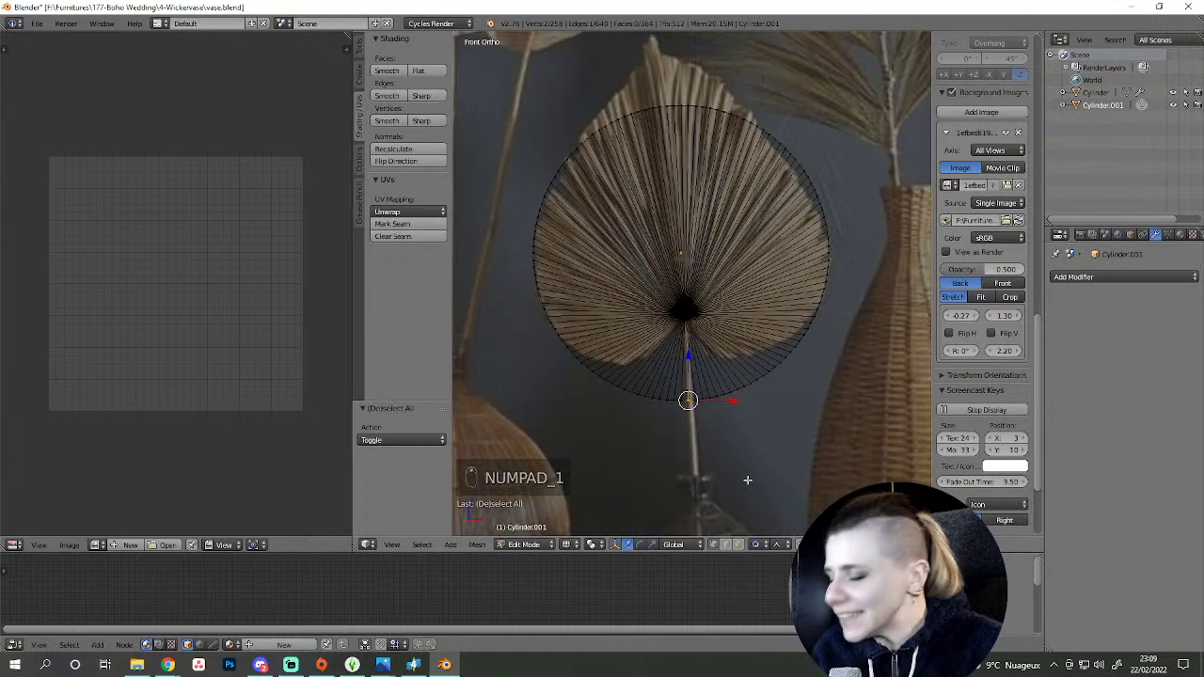
{"action": "key", "text": "g"}
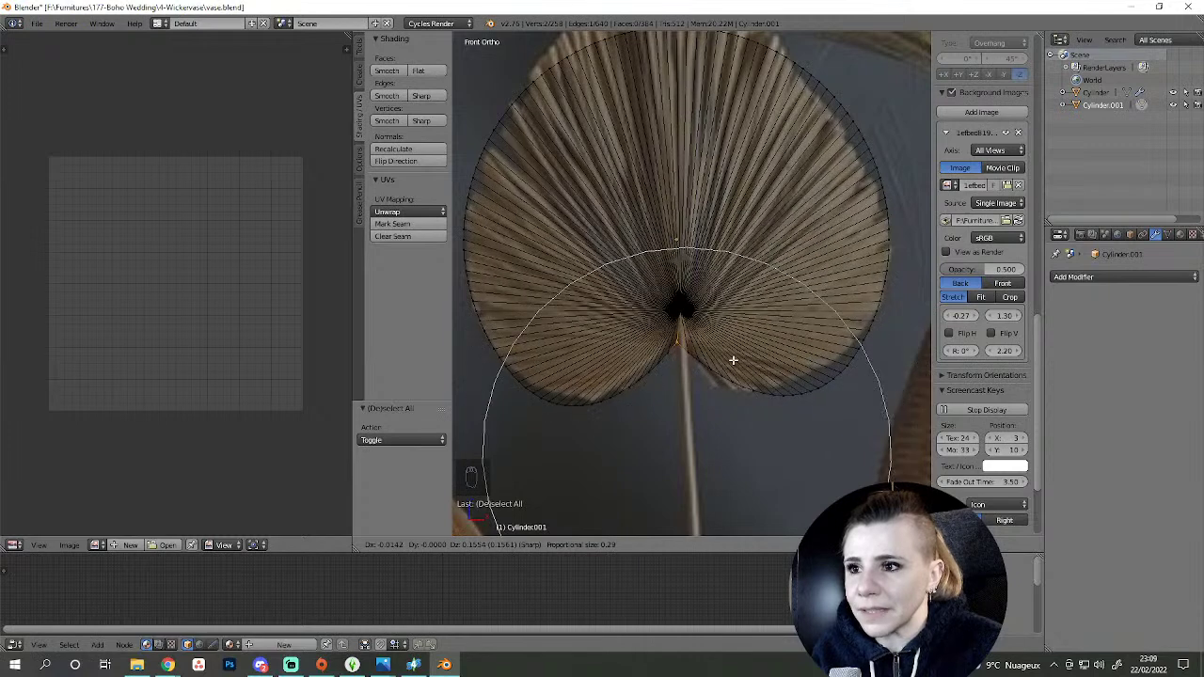
{"action": "left_click_drag", "start_coordinate": [734, 355], "coordinate": [686, 221]}
{"action": "key", "text": "c"}
{"action": "middle_click", "coordinate": [746, 303]}
{"action": "key", "text": "g"}
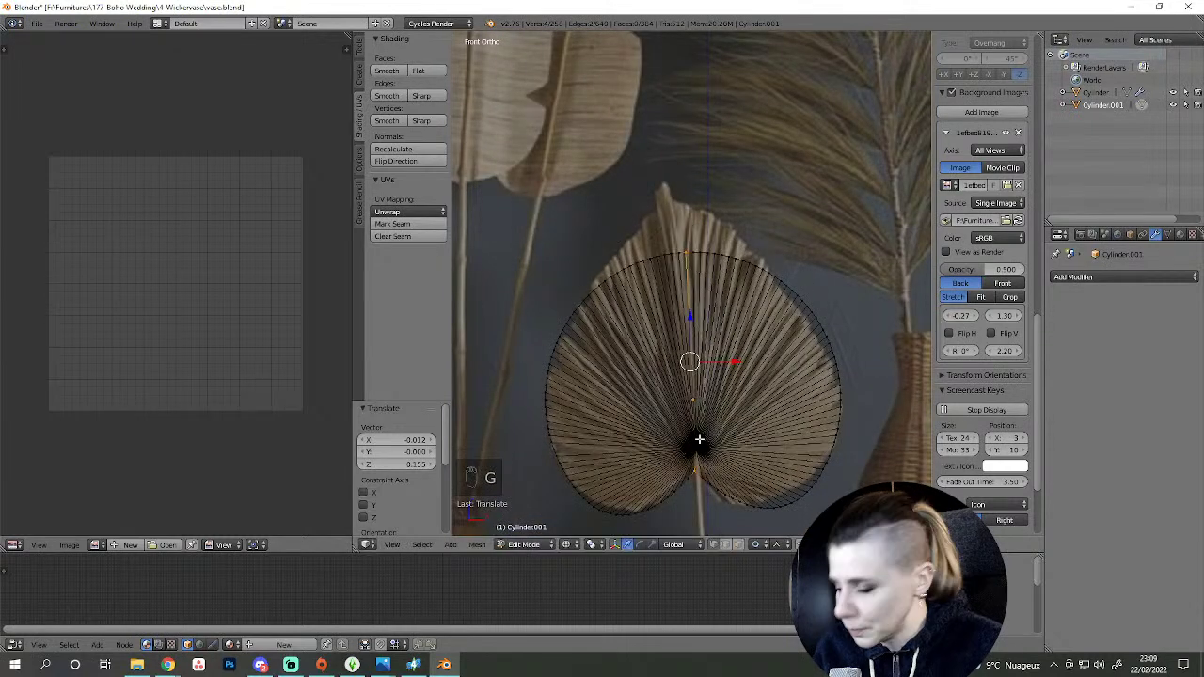
- Stretch the top vertex further up into a pointed tip matching the reference leaf
{"action": "key", "text": "c"}
{"action": "left_click_drag", "start_coordinate": [741, 401], "coordinate": [658, 339]}
{"action": "key", "text": "g"}
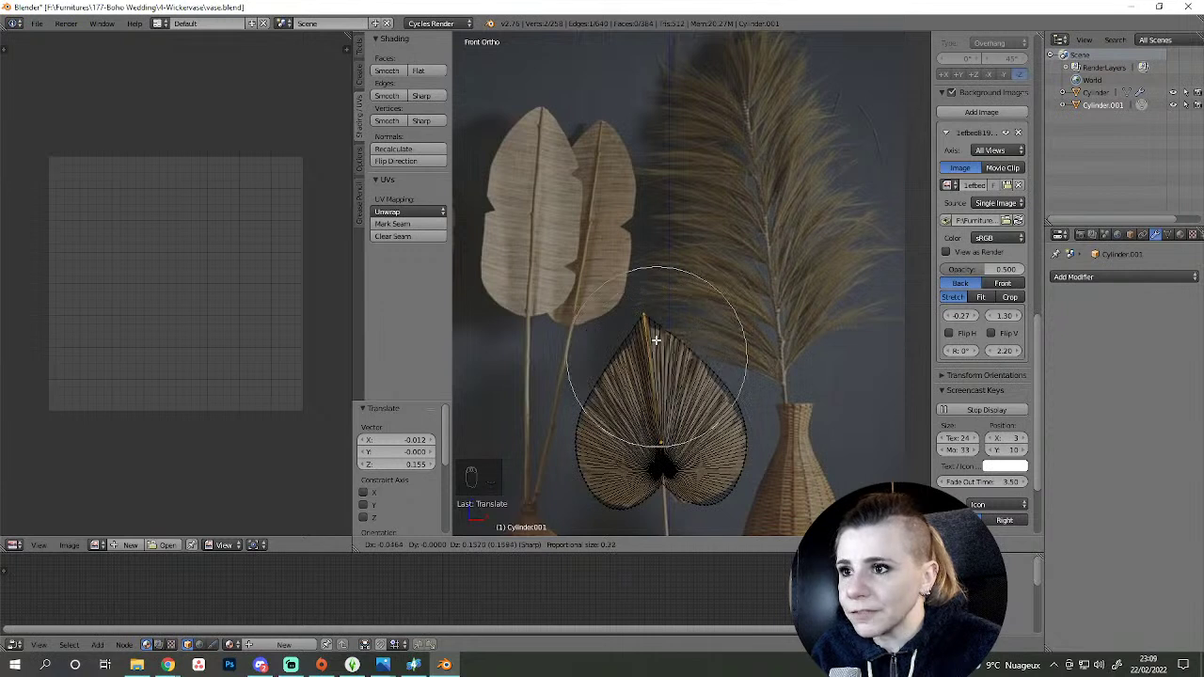
{"action": "key", "text": "g"}
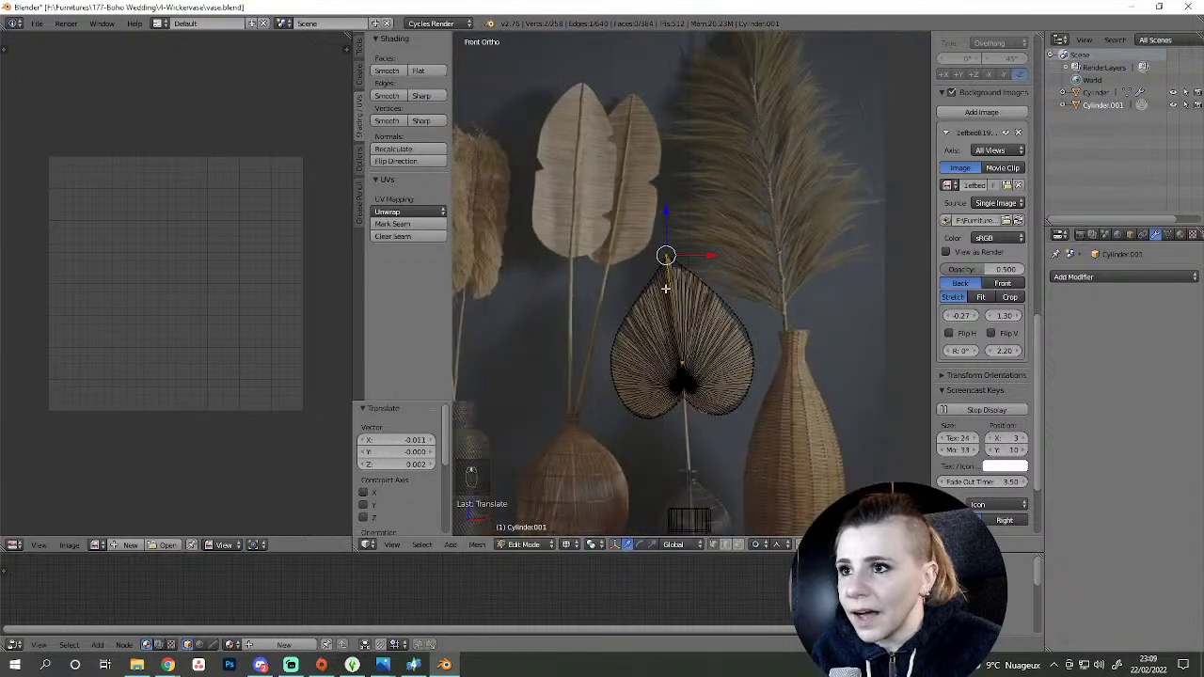
{"action": "key", "text": "g"}
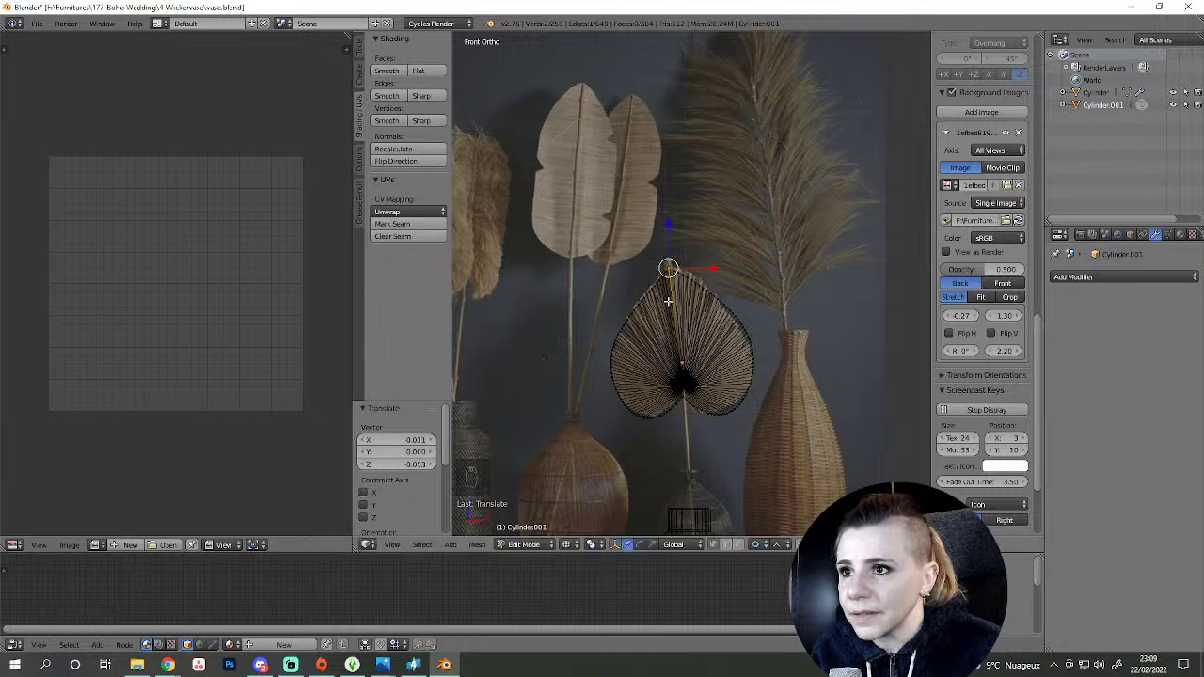
{"action": "key", "text": "g"}
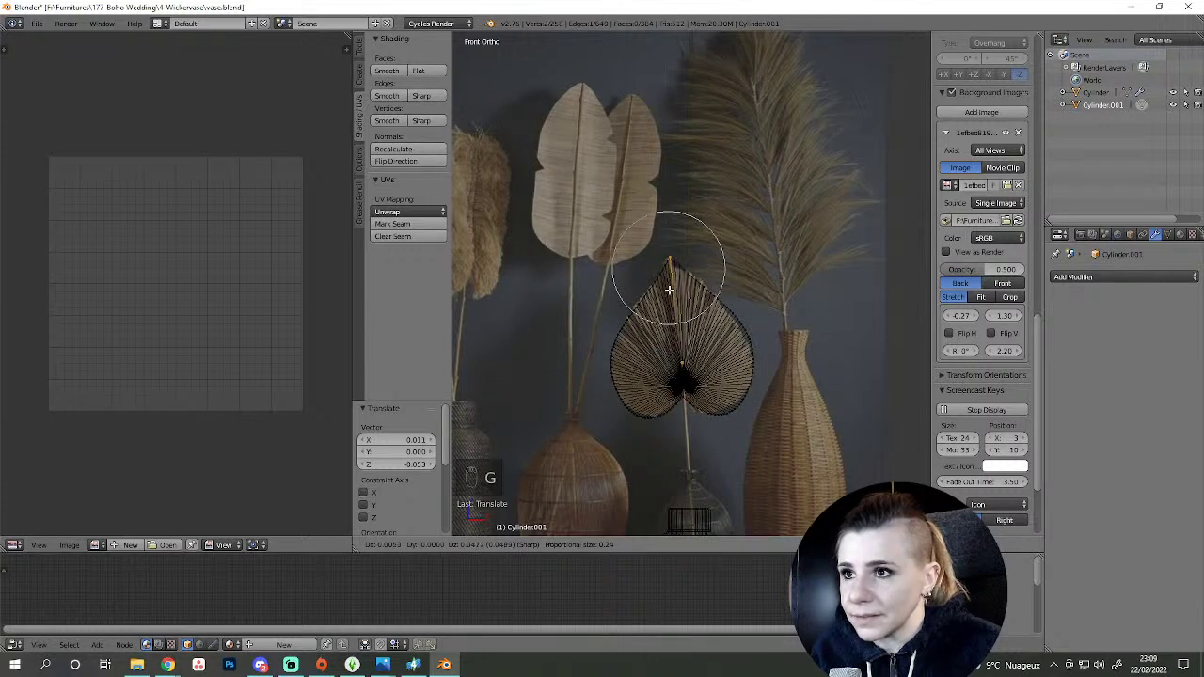
- Confirm the pointed tip and toggle in and out of Edit Mode to inspect the leaf shape
{"action": "key", "text": "a"}
{"action": "key", "text": "Tab"}
{"action": "key", "text": "z"}
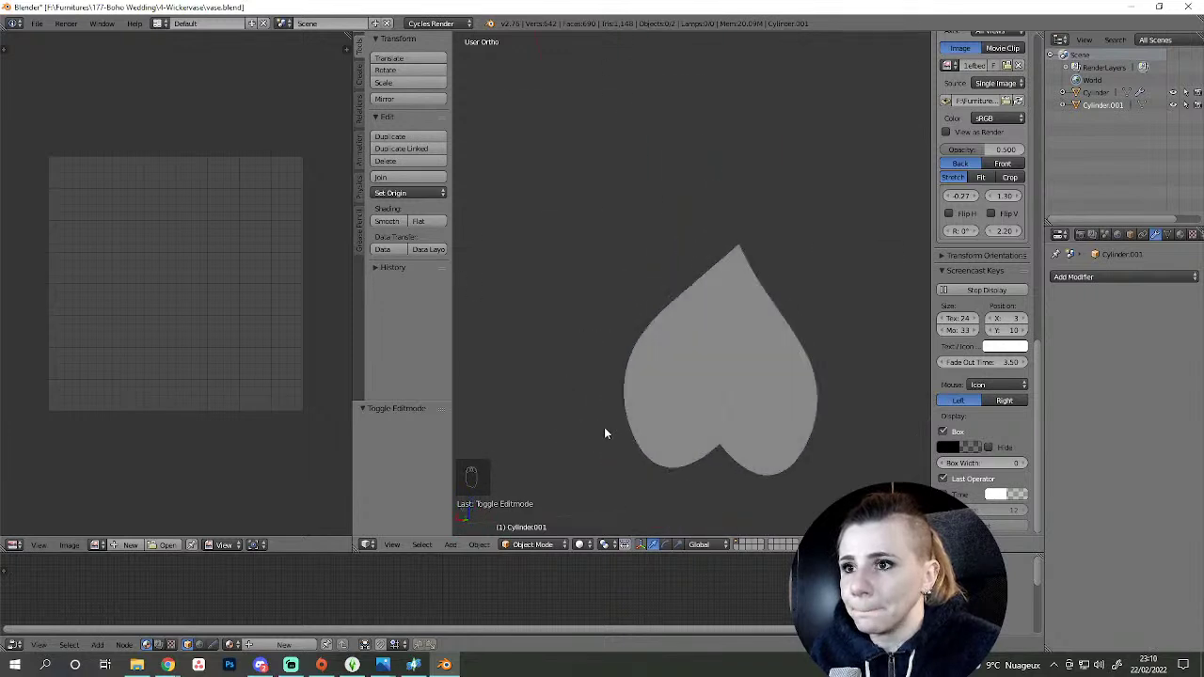
{"action": "middle_click", "coordinate": [784, 471]}
{"action": "key", "text": "Tab"}
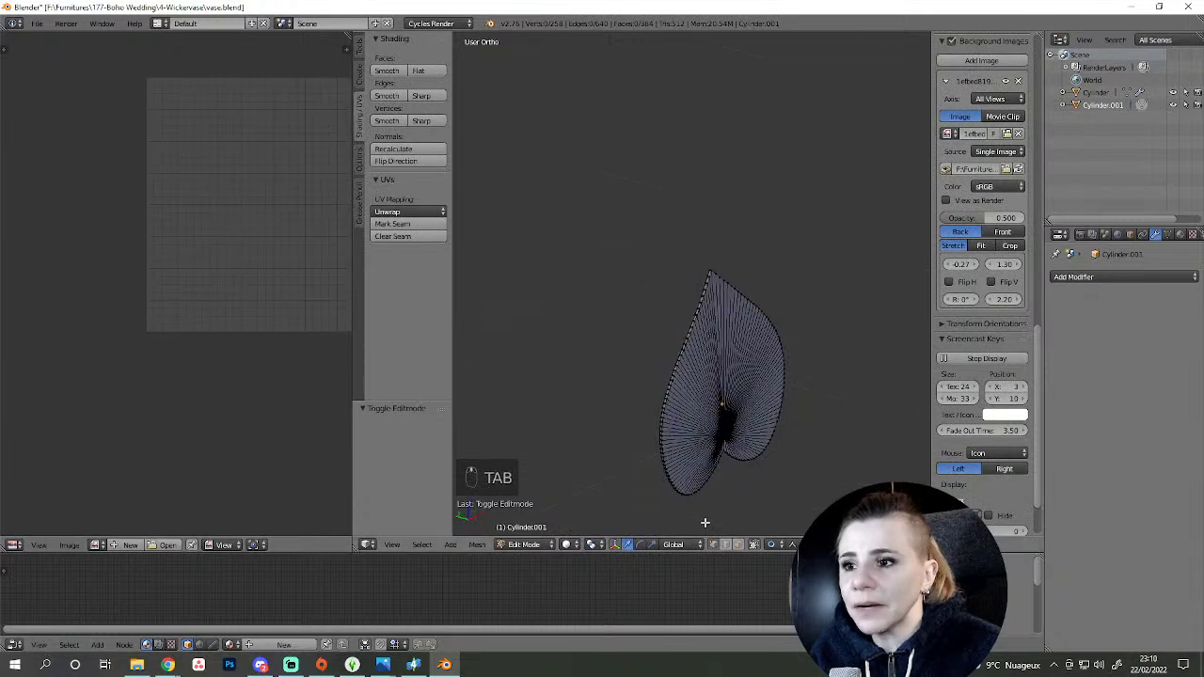
{"action": "key", "text": "Tab"}
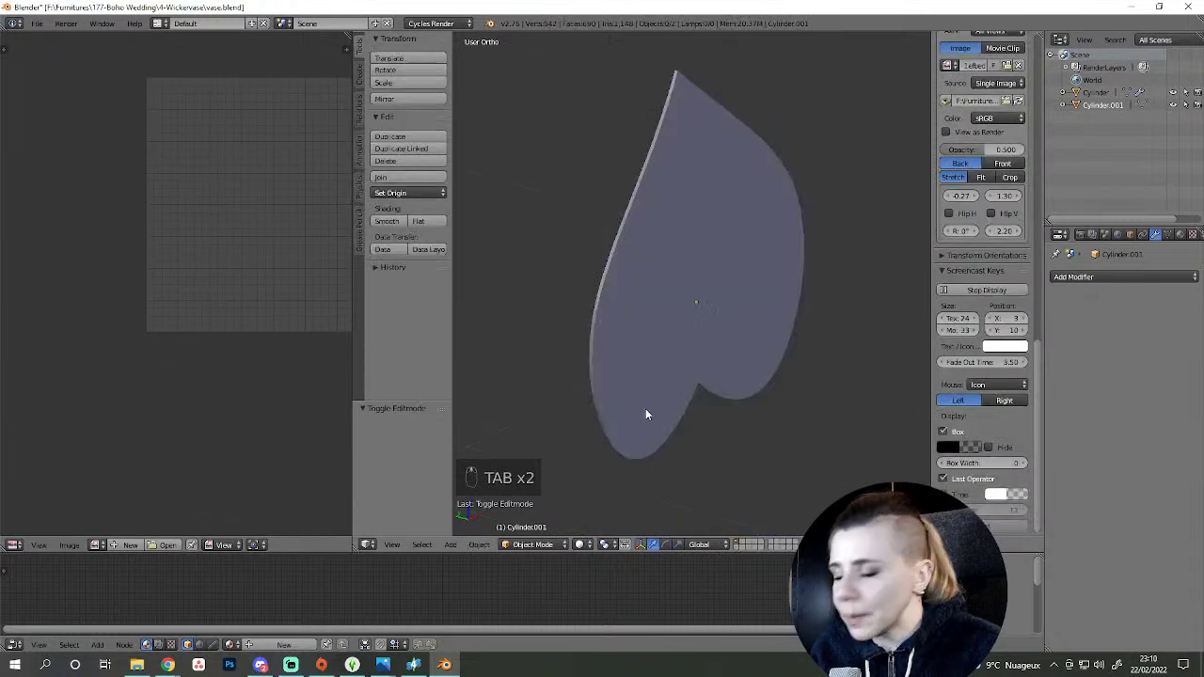
- Duplicate the leaf object and orbit around it to check the flat heart shape from tilted angles
{"action": "key", "text": "shift+d"}
{"action": "left_click_drag", "start_coordinate": [655, 287], "coordinate": [1118, 122]}
{"action": "key", "text": "shift+d"}
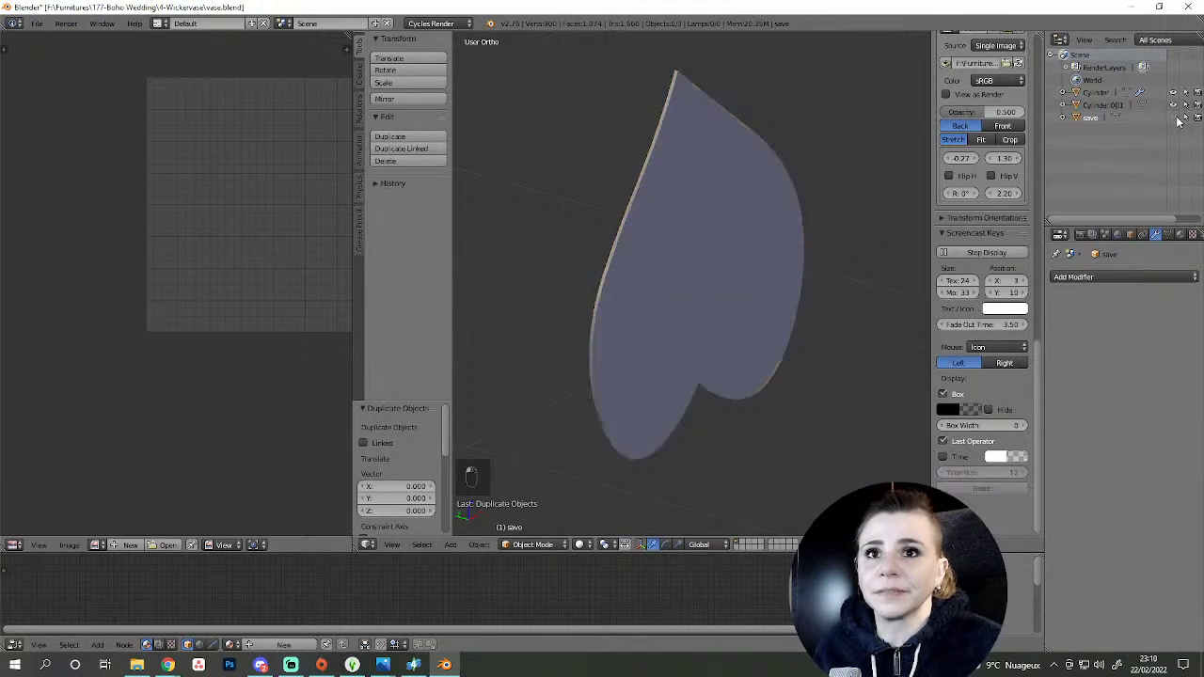
{"action": "left_click_drag", "start_coordinate": [951, 320], "coordinate": [745, 513]}
{"action": "left_click_drag", "start_coordinate": [756, 328], "coordinate": [761, 464]}
{"action": "middle_click", "coordinate": [772, 423]}
{"action": "left_click_drag", "start_coordinate": [761, 463], "coordinate": [739, 367]}
- Move the leaf object to a separate scene layer and view it from the front
{"action": "key", "text": "m"}
{"action": "key", "text": "m"}
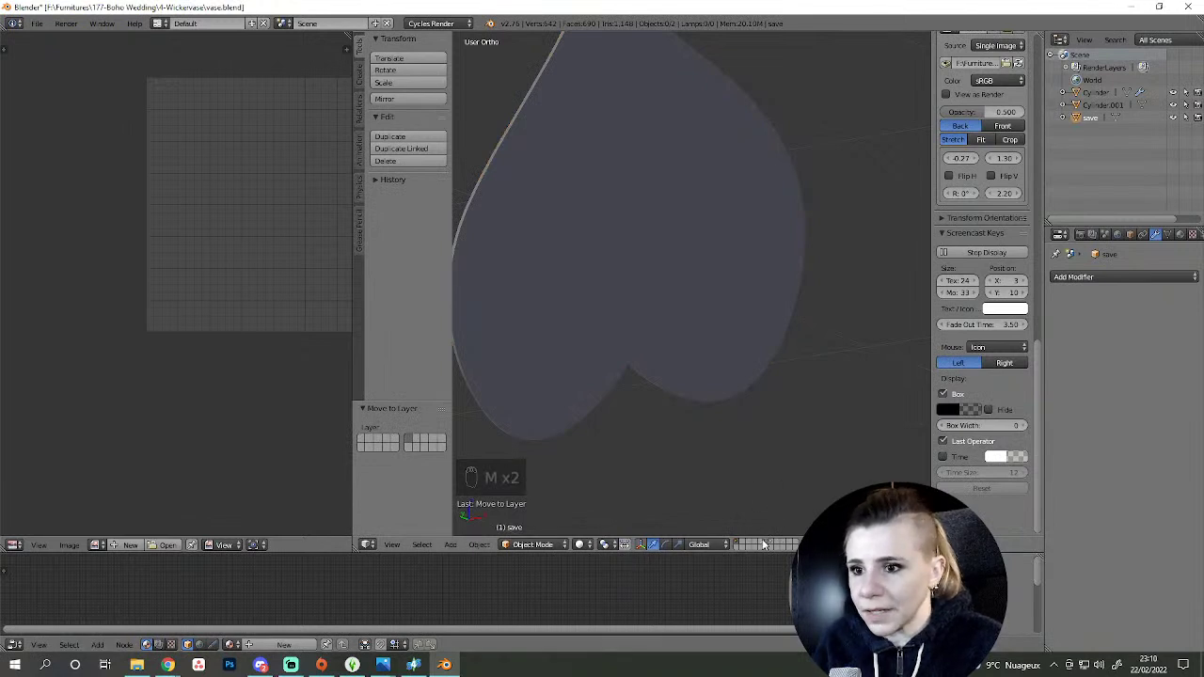
{"action": "left_click_drag", "start_coordinate": [775, 544], "coordinate": [741, 547]}
{"action": "left_click_drag", "start_coordinate": [741, 547], "coordinate": [654, 436]}
{"action": "middle_click", "coordinate": [735, 412]}
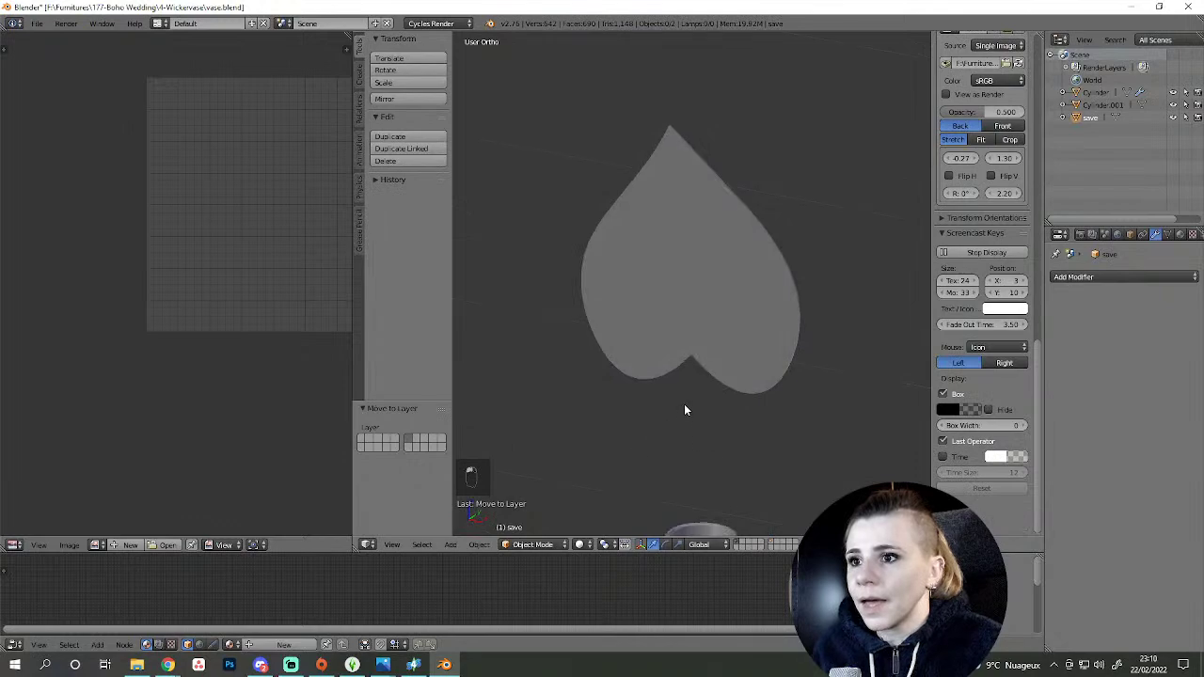
- In Edit Mode, mark the alternating radial edges of the leaf and start picking outline points
{"action": "key", "text": "Tab"}
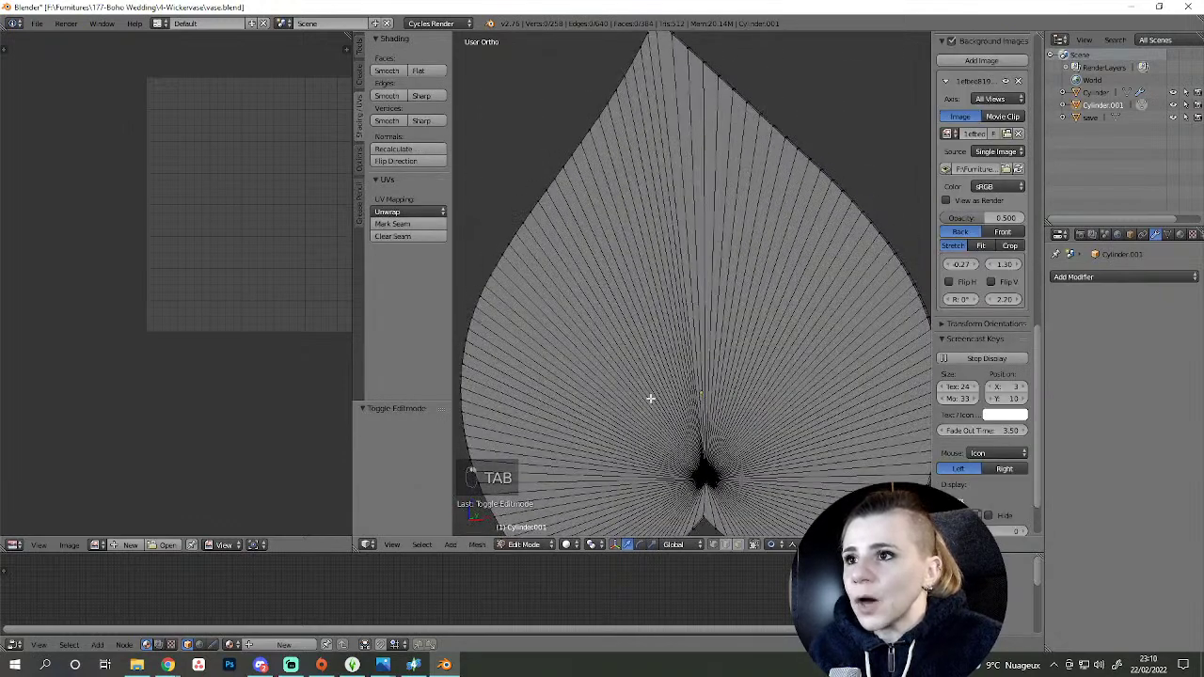
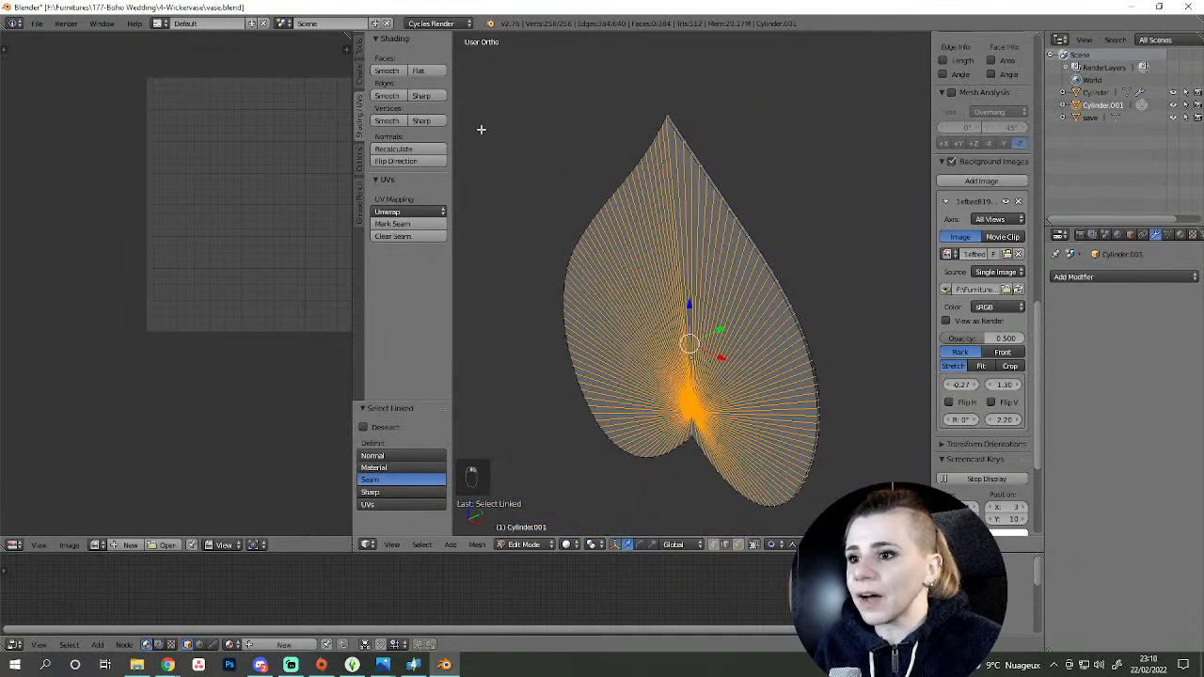
{"action": "left_click_drag", "start_coordinate": [425, 98], "coordinate": [767, 318]}
{"action": "key", "text": "a"}
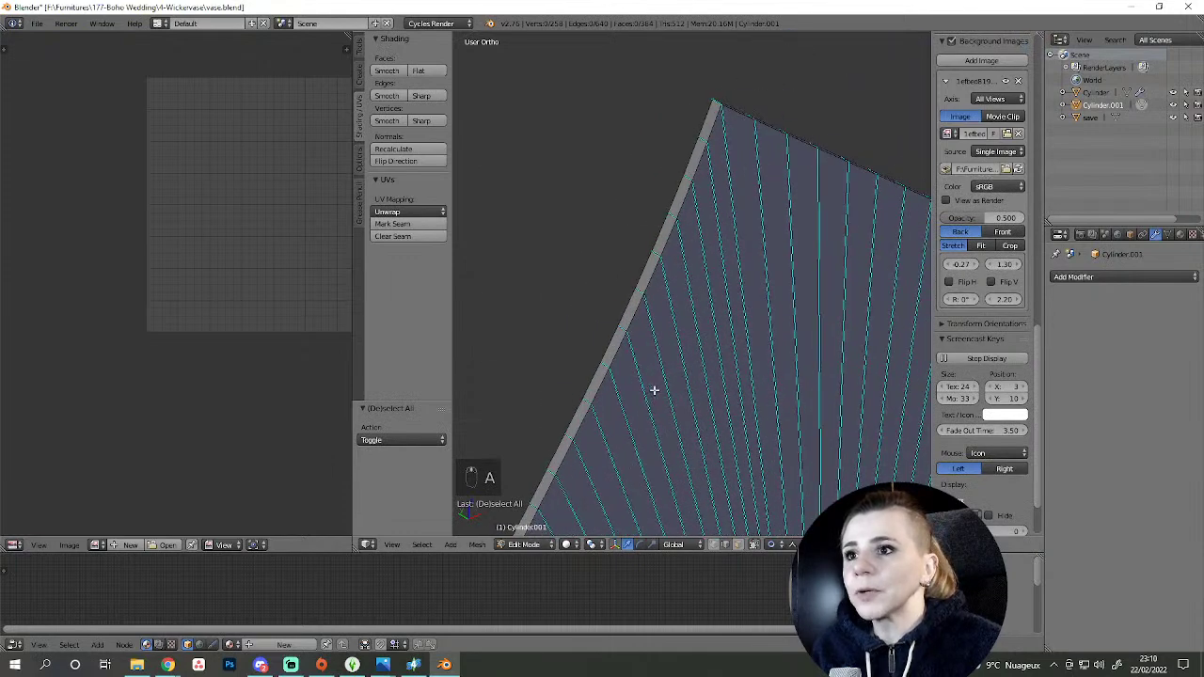
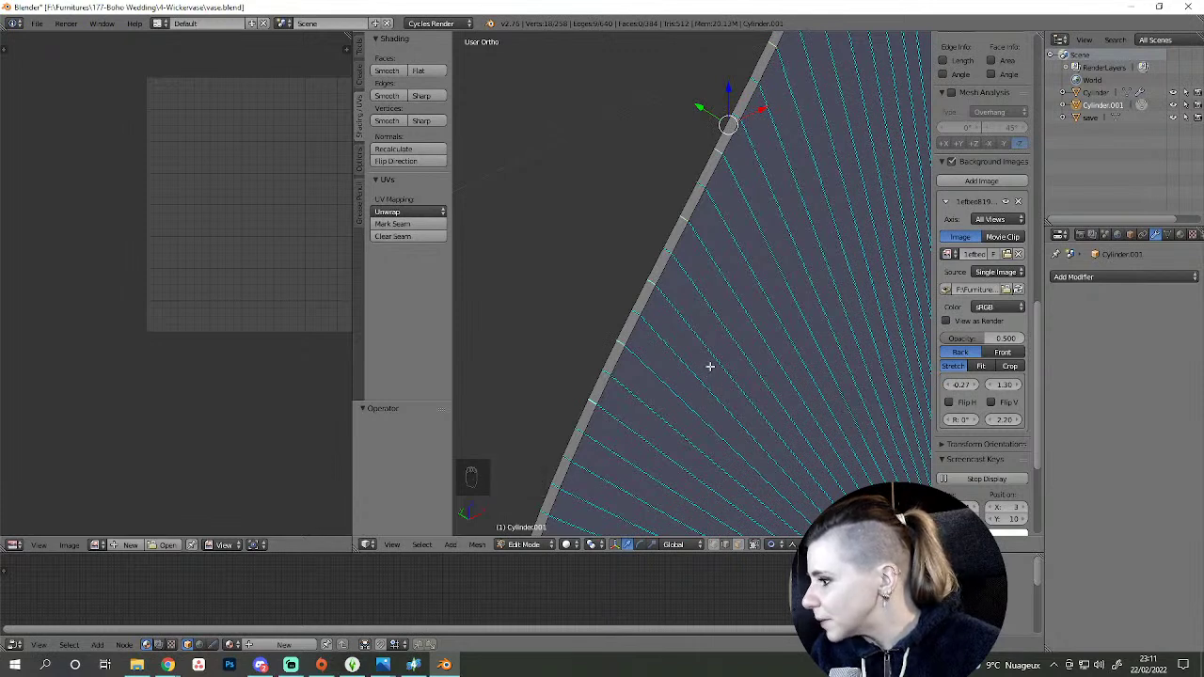
{"action": "left_click_drag", "start_coordinate": [758, 323], "coordinate": [703, 300]}
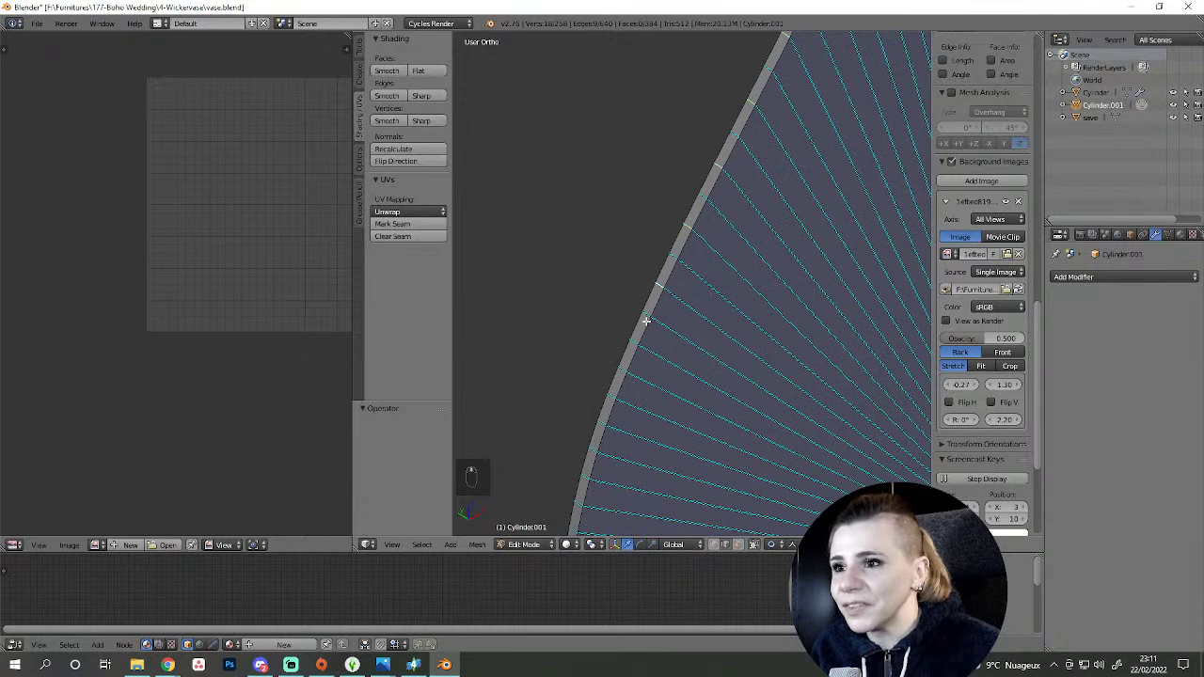
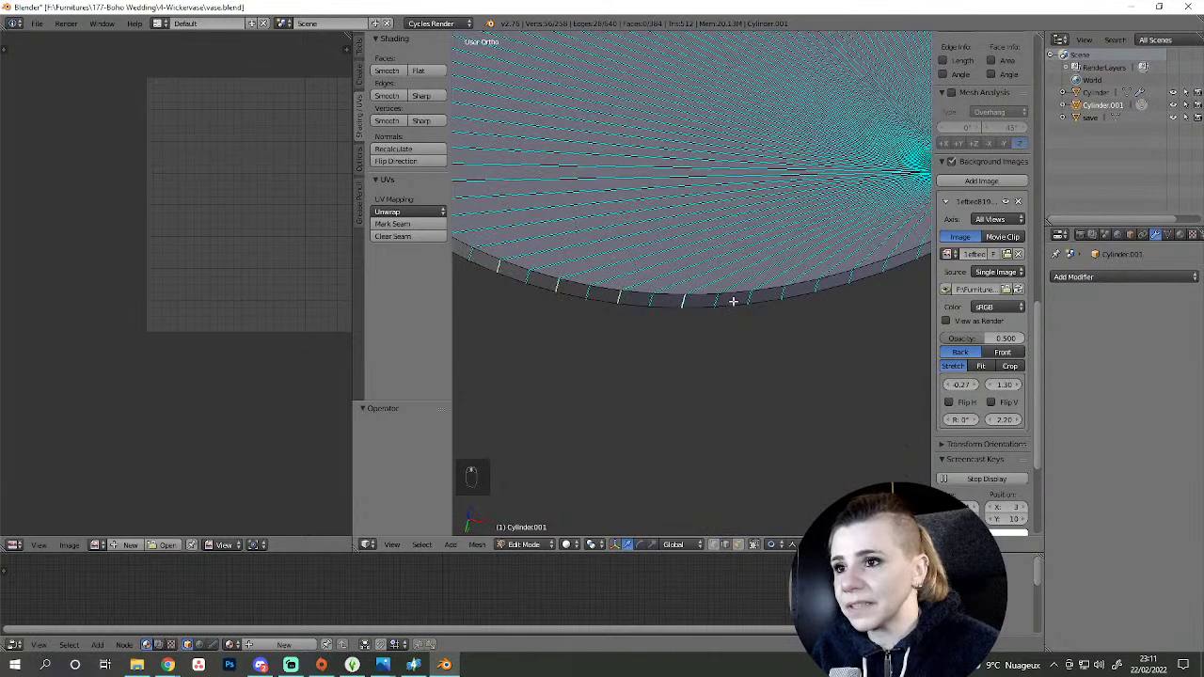
- Add successive rim edges along the leaf's side to the selection, undoing a mispick
{"action": "left_click_drag", "start_coordinate": [789, 300], "coordinate": [698, 313]}
{"action": "right_click", "coordinate": [699, 313]}
{"action": "left_click_drag", "start_coordinate": [763, 328], "coordinate": [774, 336]}
{"action": "right_click", "coordinate": [773, 336]}
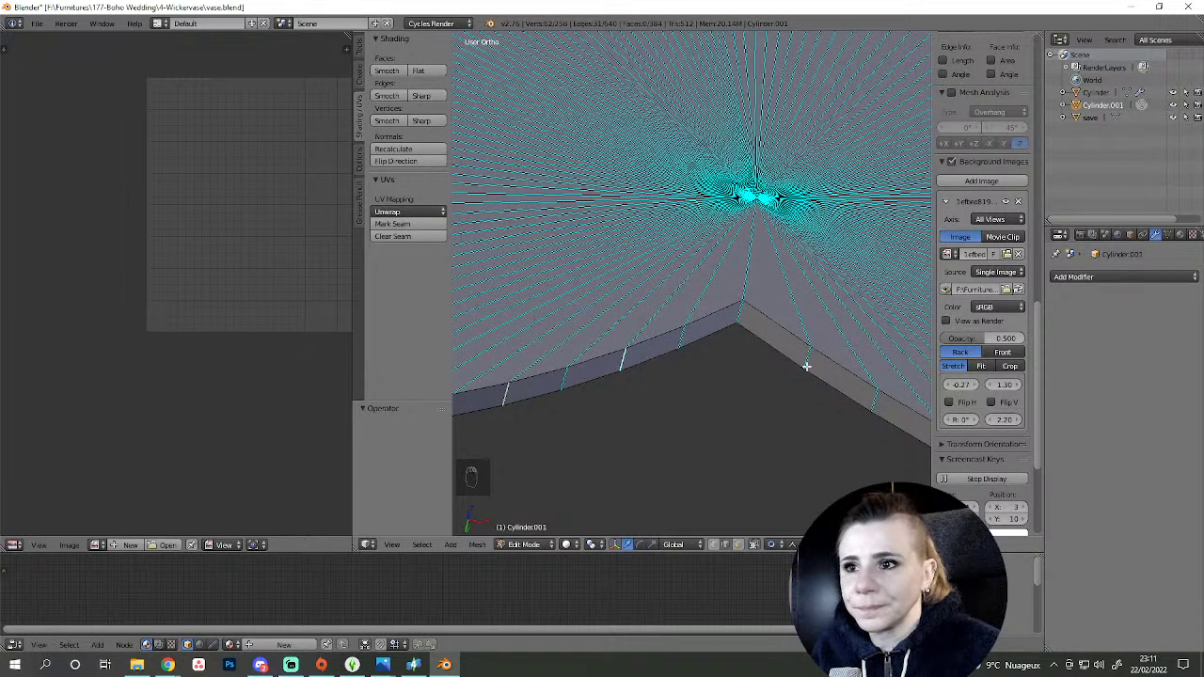
{"action": "left_click_drag", "start_coordinate": [767, 341], "coordinate": [720, 340]}
{"action": "left_click_drag", "start_coordinate": [719, 340], "coordinate": [839, 398]}
{"action": "key", "text": "ctrl+z"}
- Zoom along the rim band toward the tip, continuing the edge selection and undoing a stray pick
{"action": "middle_click", "coordinate": [839, 398]}
{"action": "middle_click", "coordinate": [675, 424]}
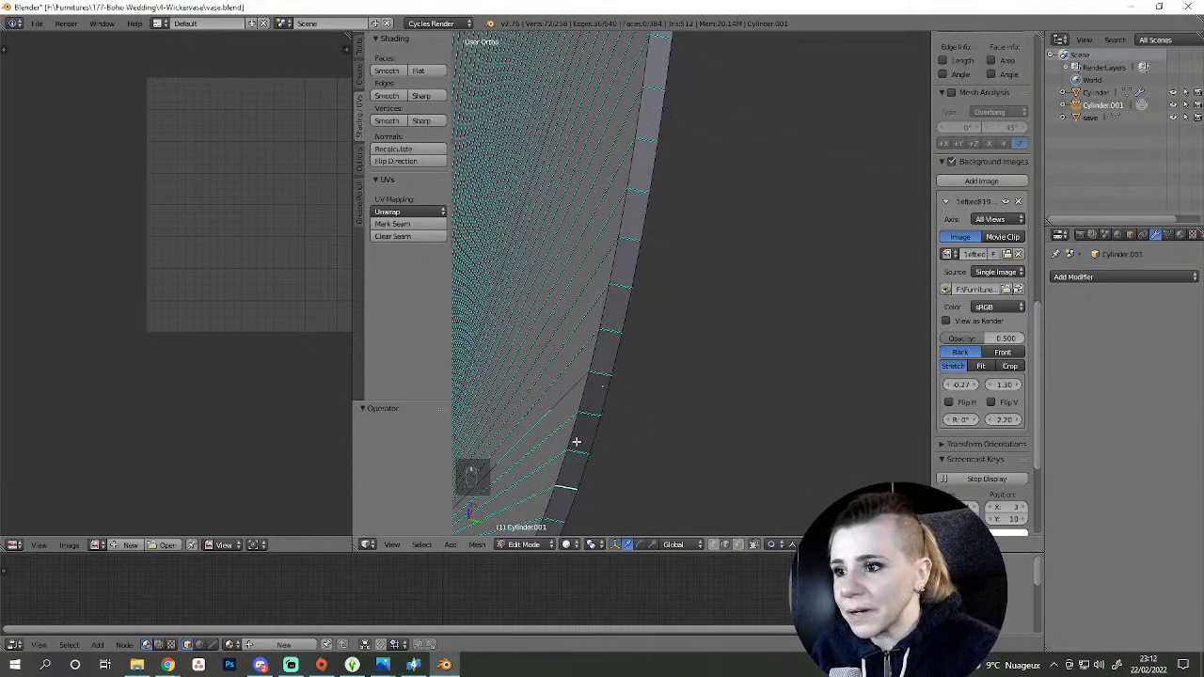
{"action": "left_click_drag", "start_coordinate": [585, 408], "coordinate": [624, 200]}
{"action": "middle_click", "coordinate": [624, 200]}
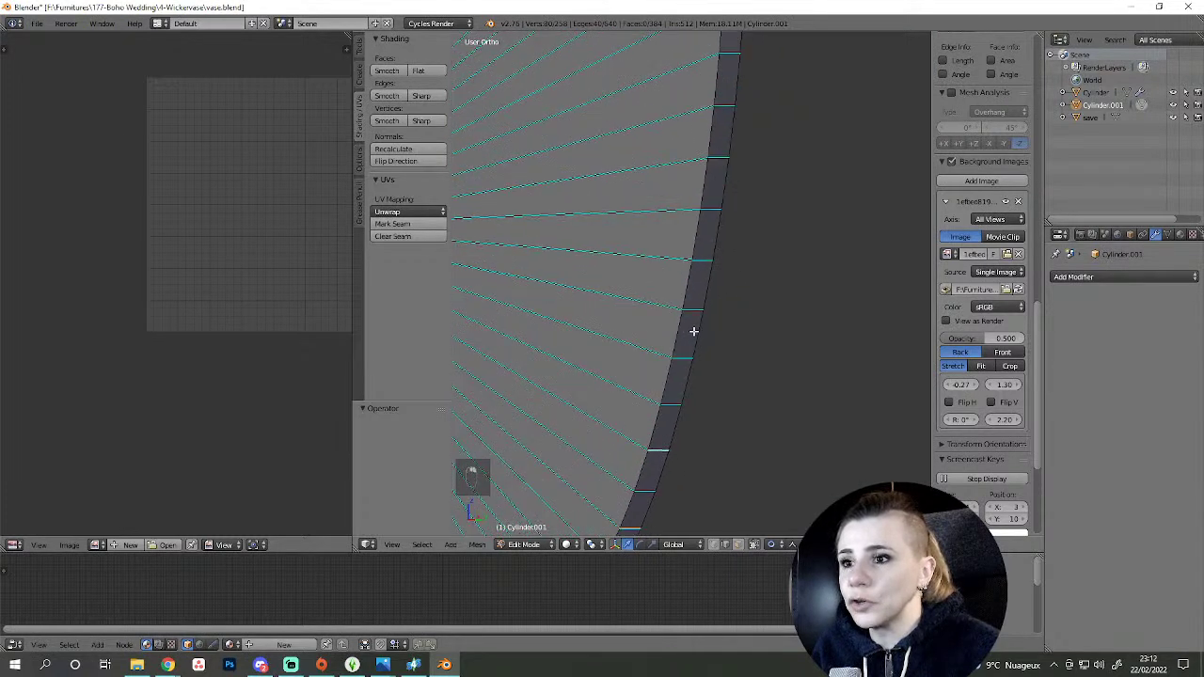
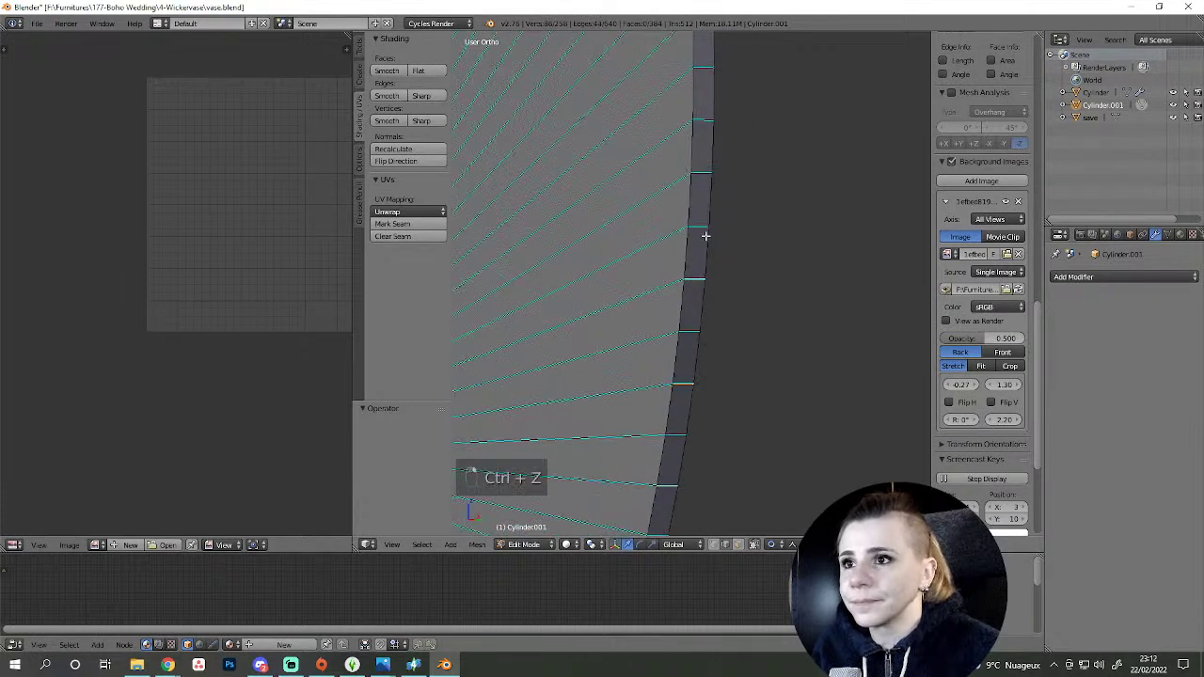
{"action": "middle_click", "coordinate": [717, 74]}
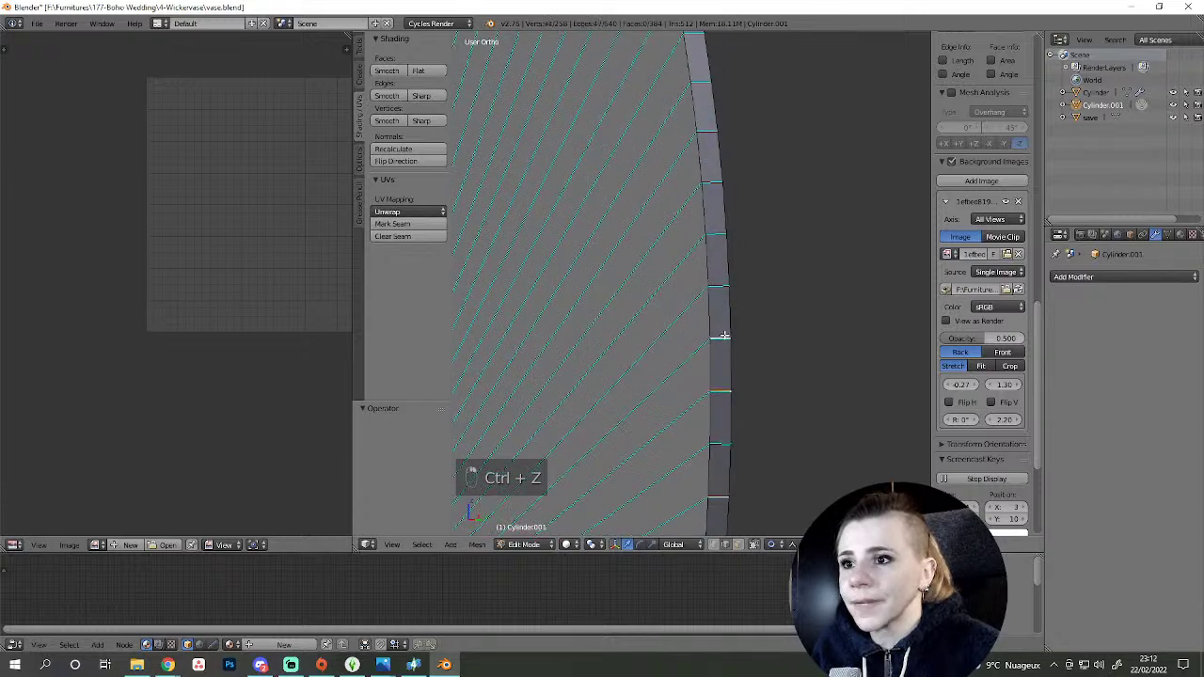
{"action": "key", "text": "ctrl+z"}
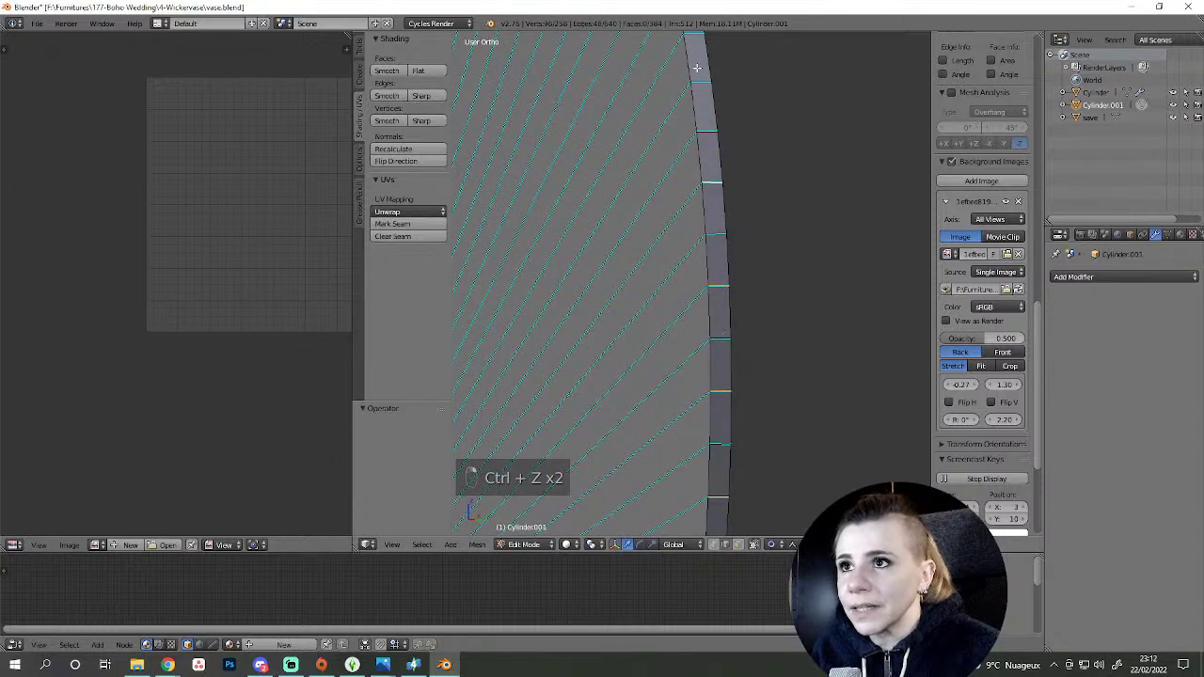
{"action": "middle_click", "coordinate": [738, 171]}
{"action": "middle_click", "coordinate": [735, 213]}
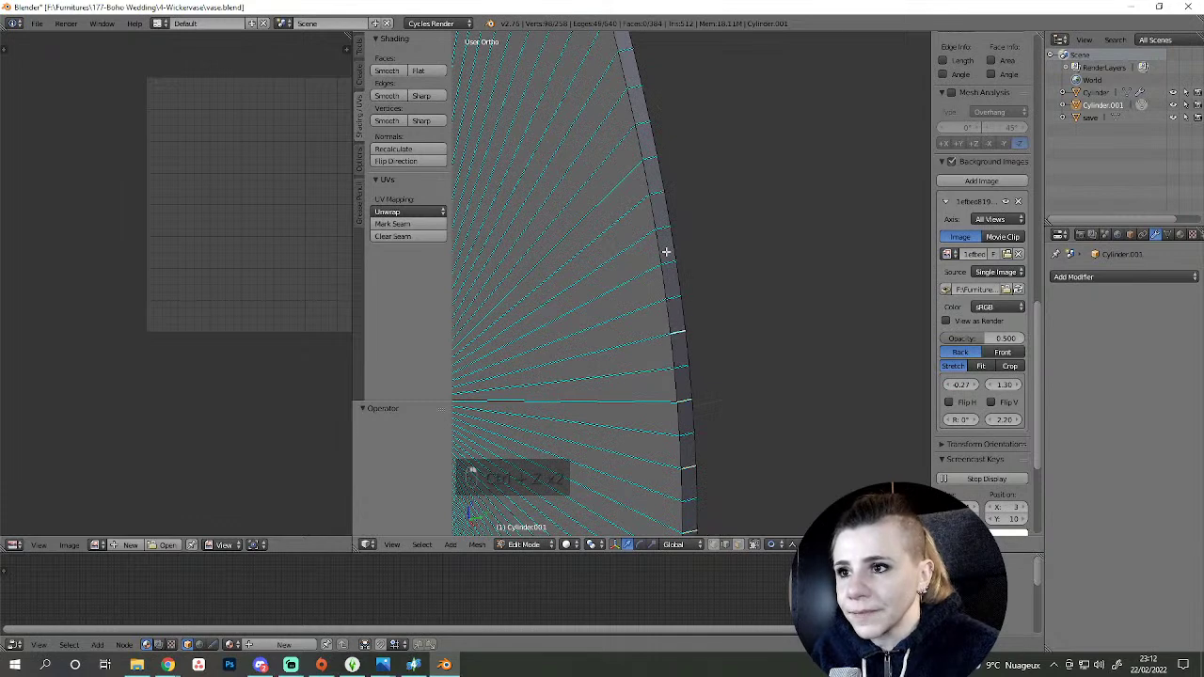
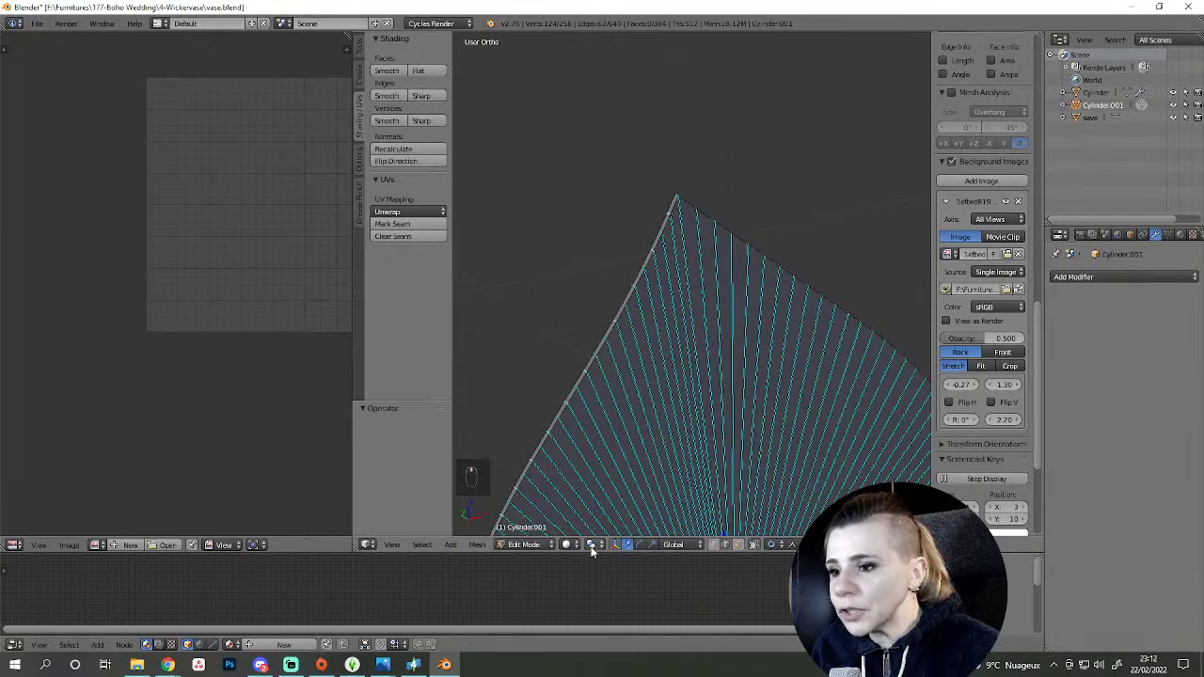
- Orbit around the leaf tip, scale the selection slightly, then return to Object Mode showing the whole leaf
{"action": "left_click_drag", "start_coordinate": [594, 550], "coordinate": [611, 500]}
{"action": "left_click_drag", "start_coordinate": [672, 395], "coordinate": [697, 465]}
{"action": "key", "text": "s"}
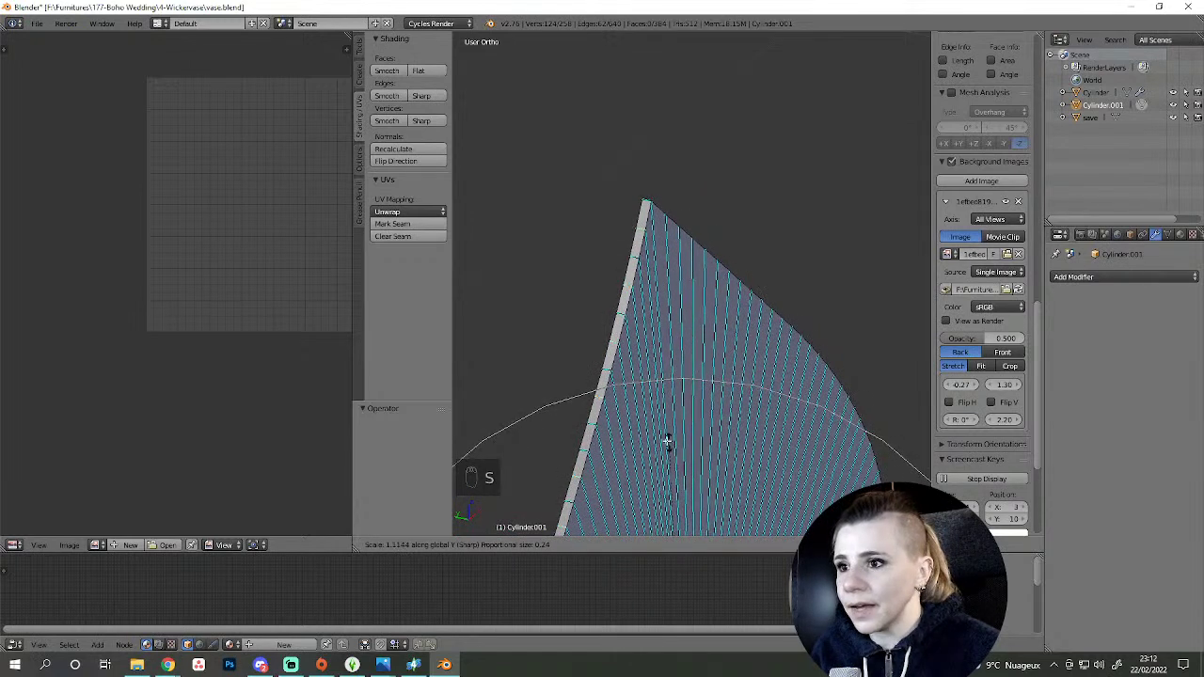
{"action": "left_click_drag", "start_coordinate": [780, 534], "coordinate": [637, 386]}
{"action": "key", "text": "s"}
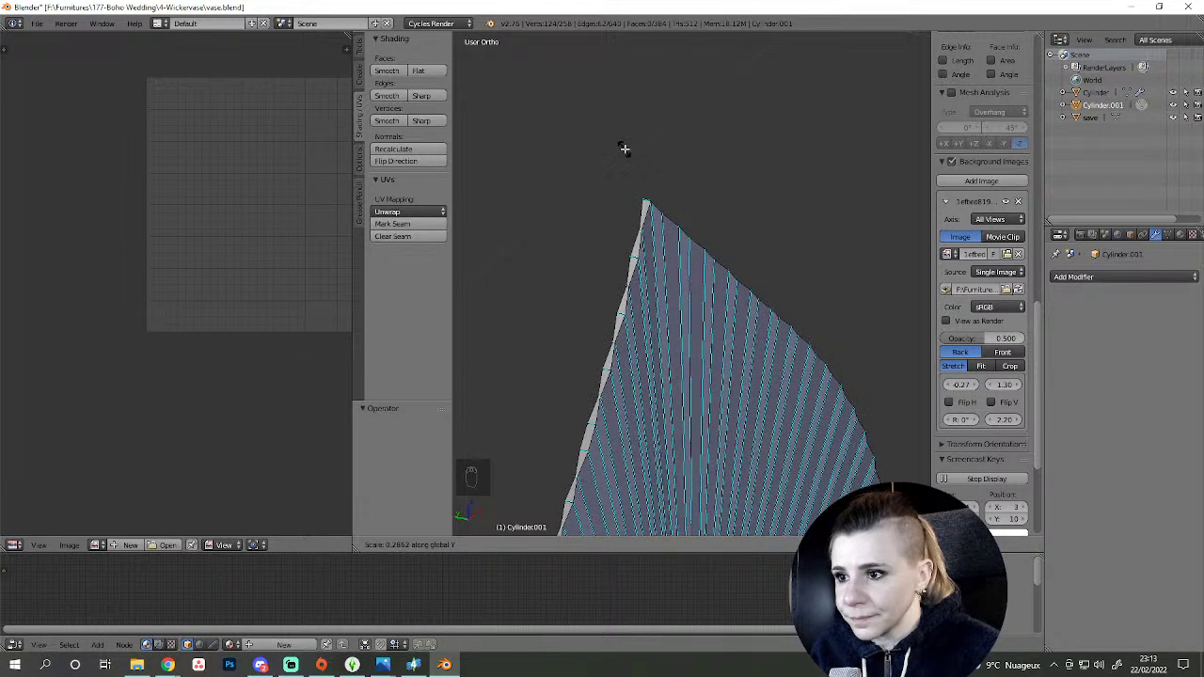
{"action": "middle_click", "coordinate": [722, 311]}
{"action": "key", "text": "a"}
{"action": "key", "text": "Tab"}
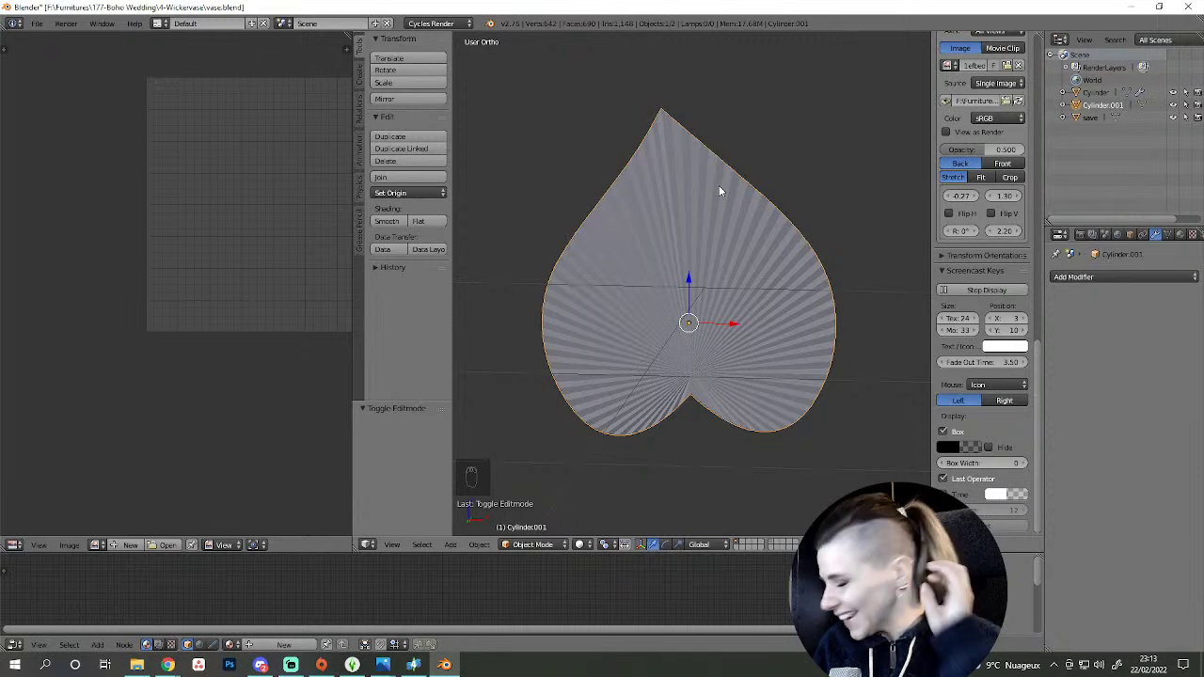
- Set Front Ortho view over the reference photo and re-enter Edit Mode on the enlarged leaf
{"action": "key", "text": "KP_1"}
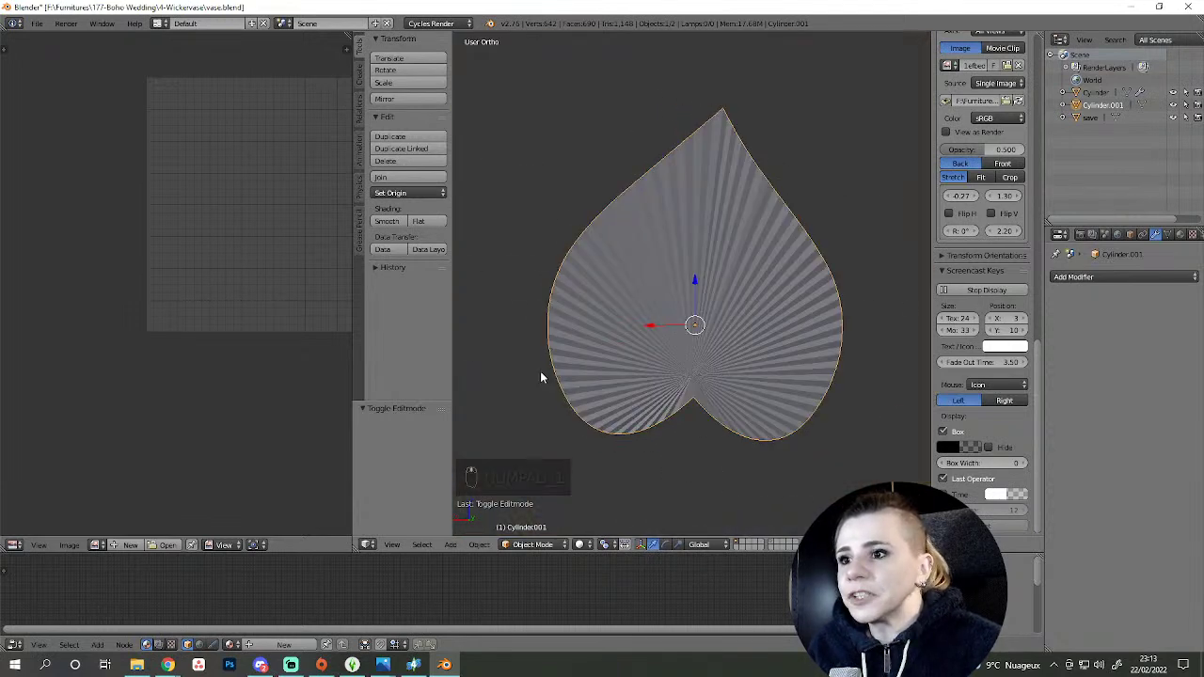
{"action": "left_click_drag", "start_coordinate": [618, 385], "coordinate": [719, 403]}
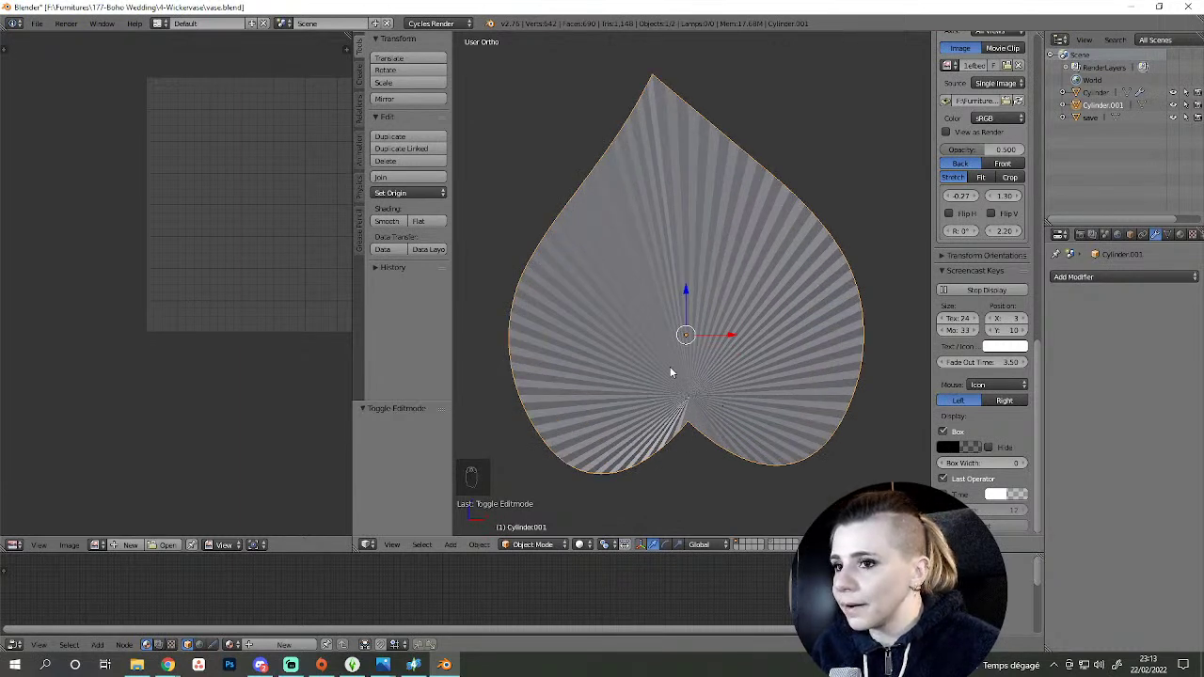
{"action": "left_click_drag", "start_coordinate": [674, 370], "coordinate": [654, 351]}
{"action": "key", "text": "KP_1"}
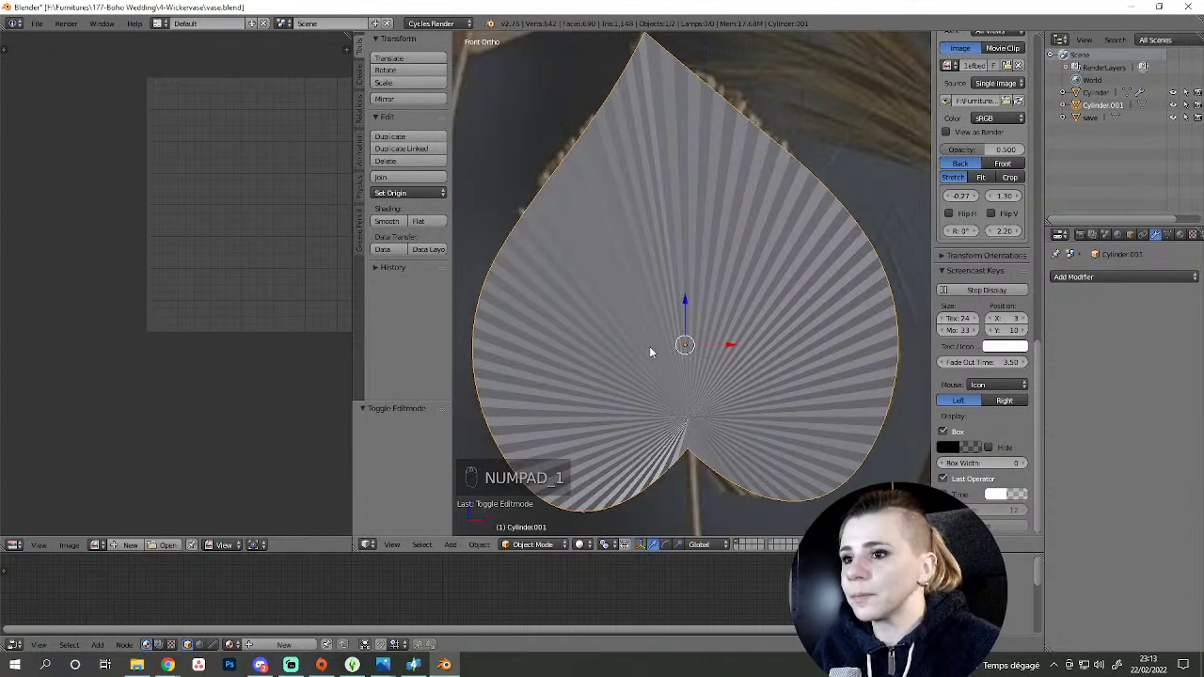
{"action": "middle_click", "coordinate": [827, 348]}
{"action": "key", "text": "Tab"}
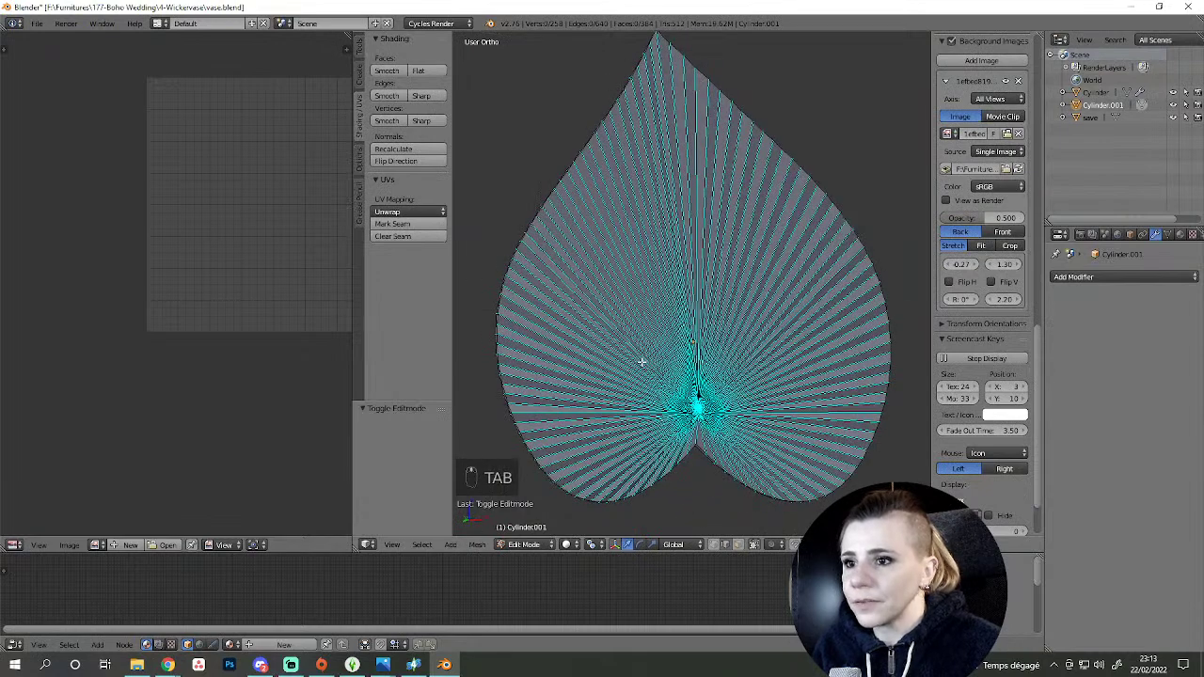
{"action": "key", "text": "KP_1"}
{"action": "key", "text": "z"}
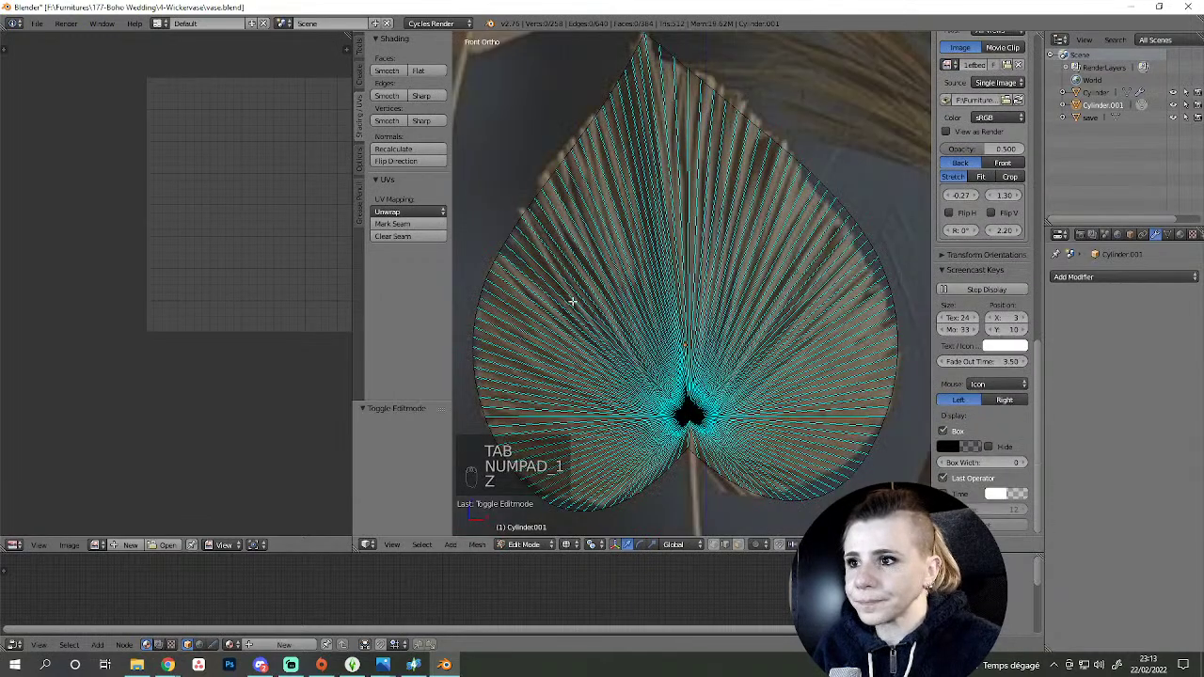
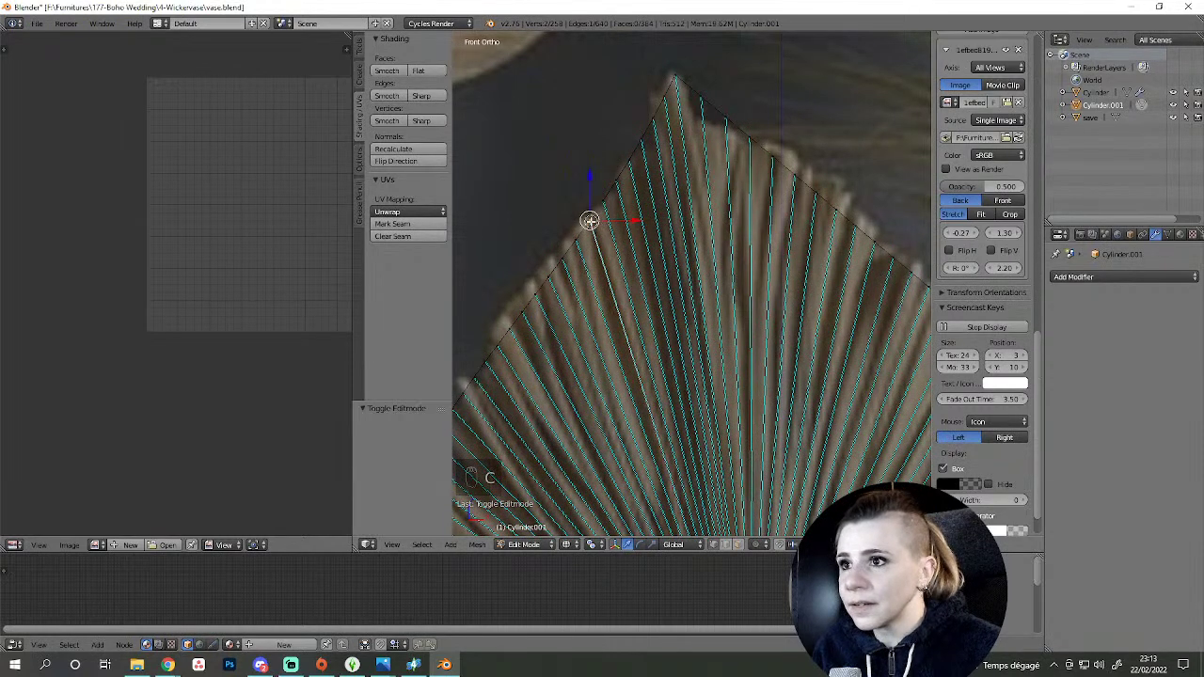
- Choose a proportional editing falloff and nudge outline vertices with soft grabs
{"action": "left_click_drag", "start_coordinate": [761, 548], "coordinate": [778, 492]}
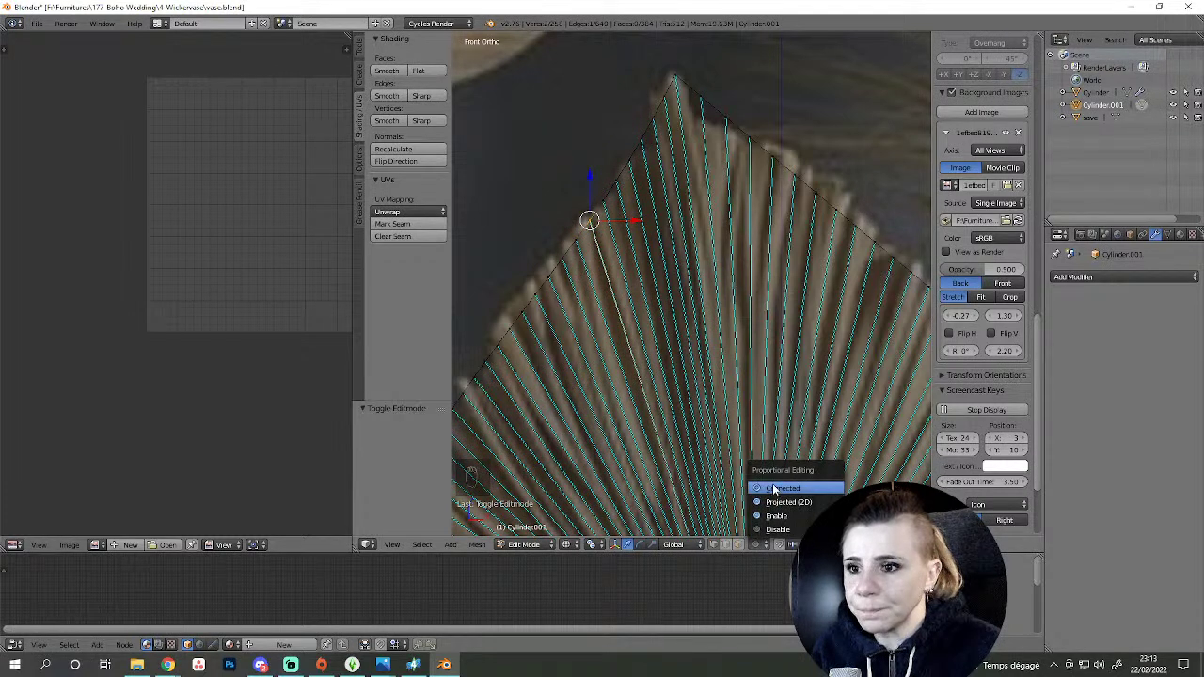
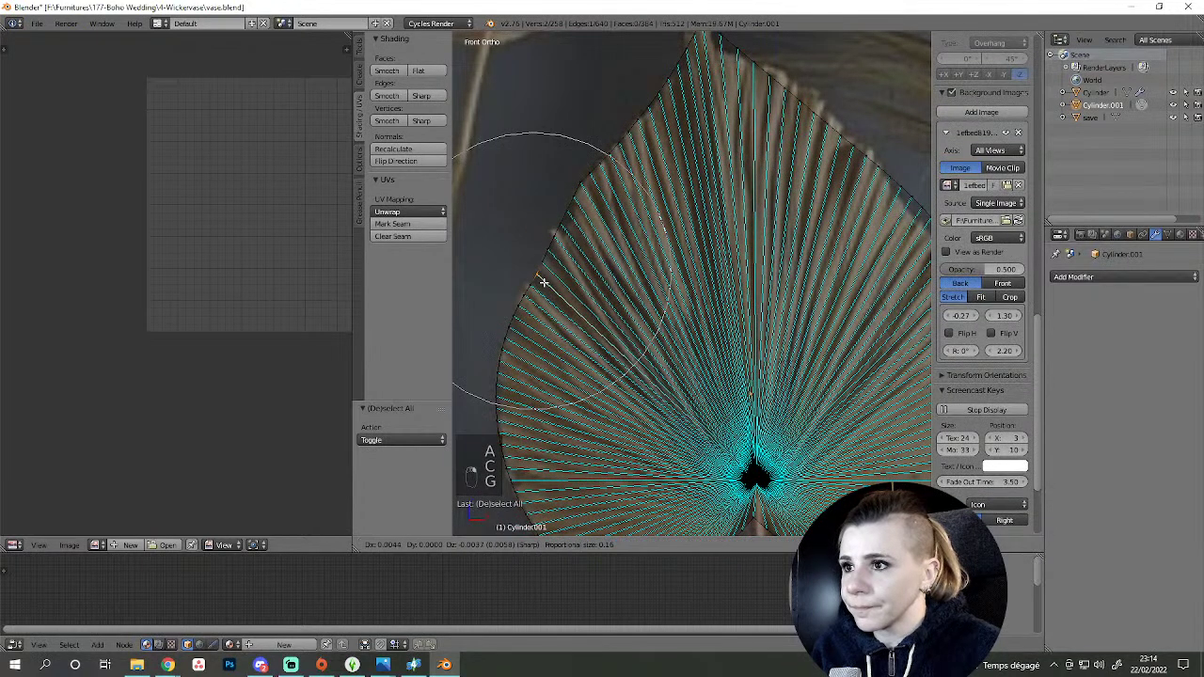
{"action": "key", "text": "a"}
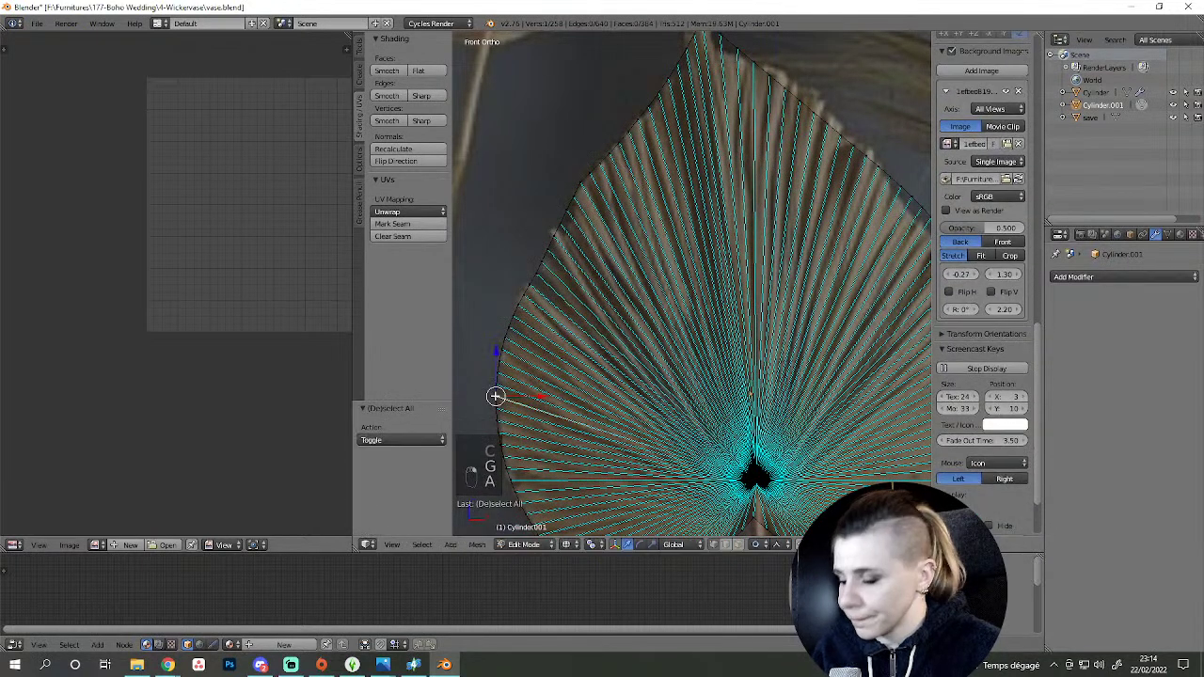
{"action": "key", "text": "c"}
{"action": "key", "text": "g"}
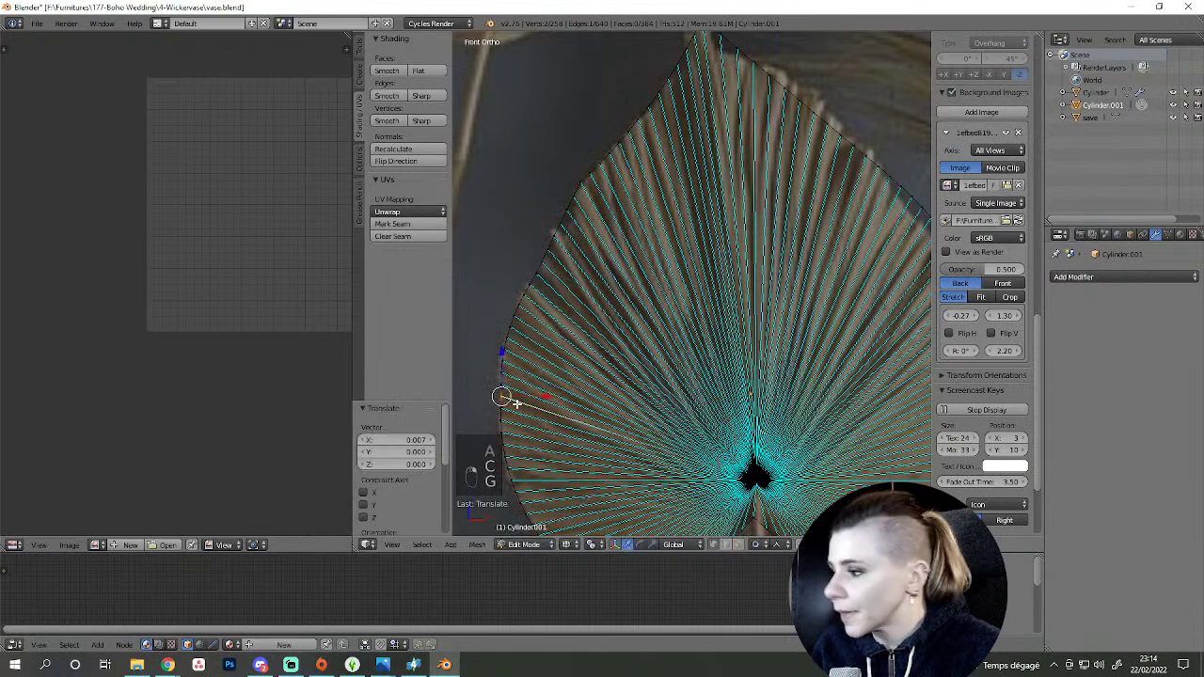
{"action": "key", "text": "a"}
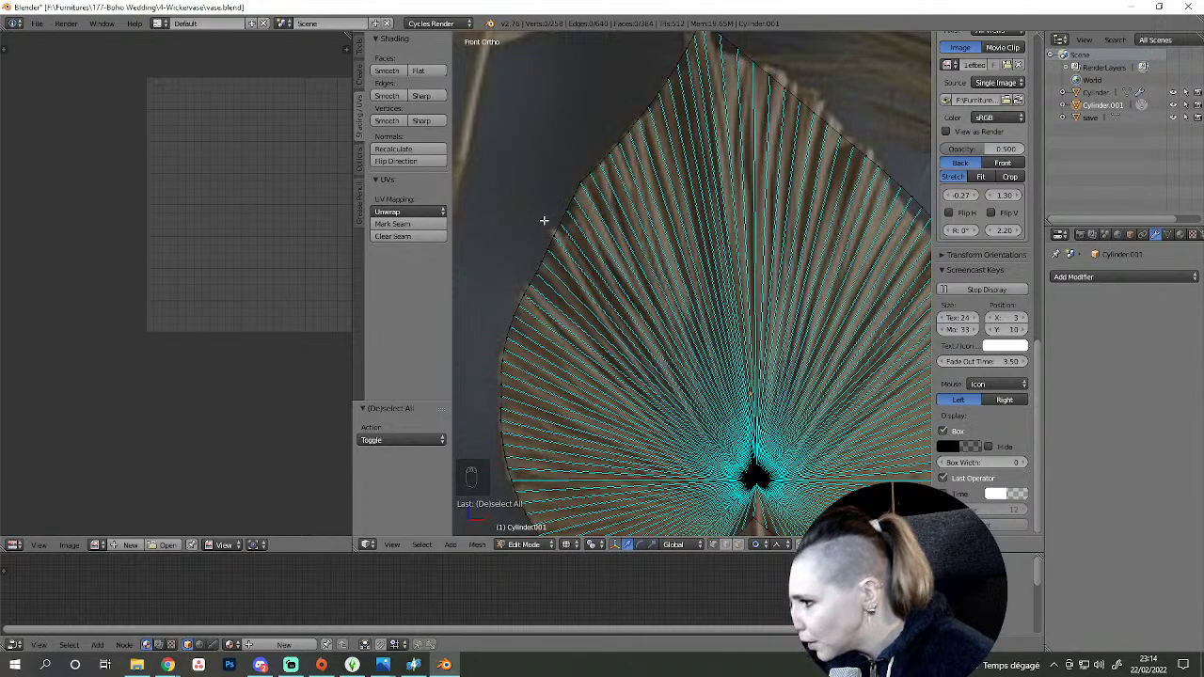
{"action": "key", "text": "a"}
{"action": "key", "text": "a"}
- Zoom on the left outline, select a single outline vertex and return to front view over the photo
{"action": "left_click_drag", "start_coordinate": [568, 288], "coordinate": [610, 315]}
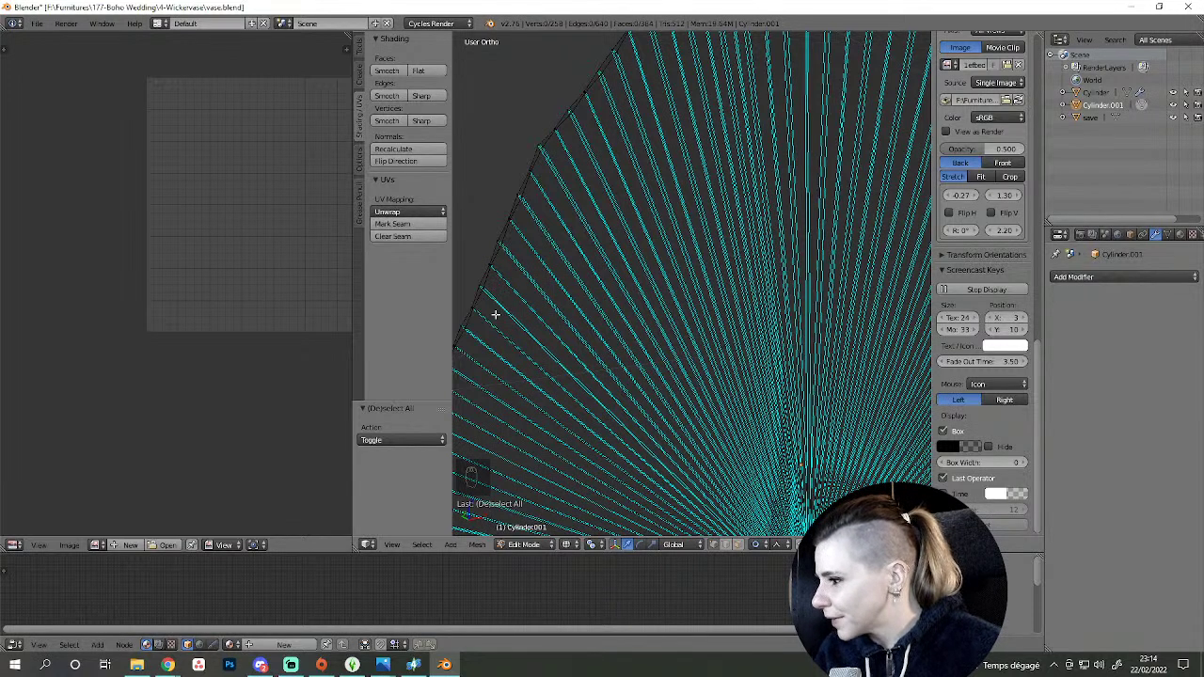
{"action": "key", "text": "z"}
{"action": "middle_click", "coordinate": [547, 297]}
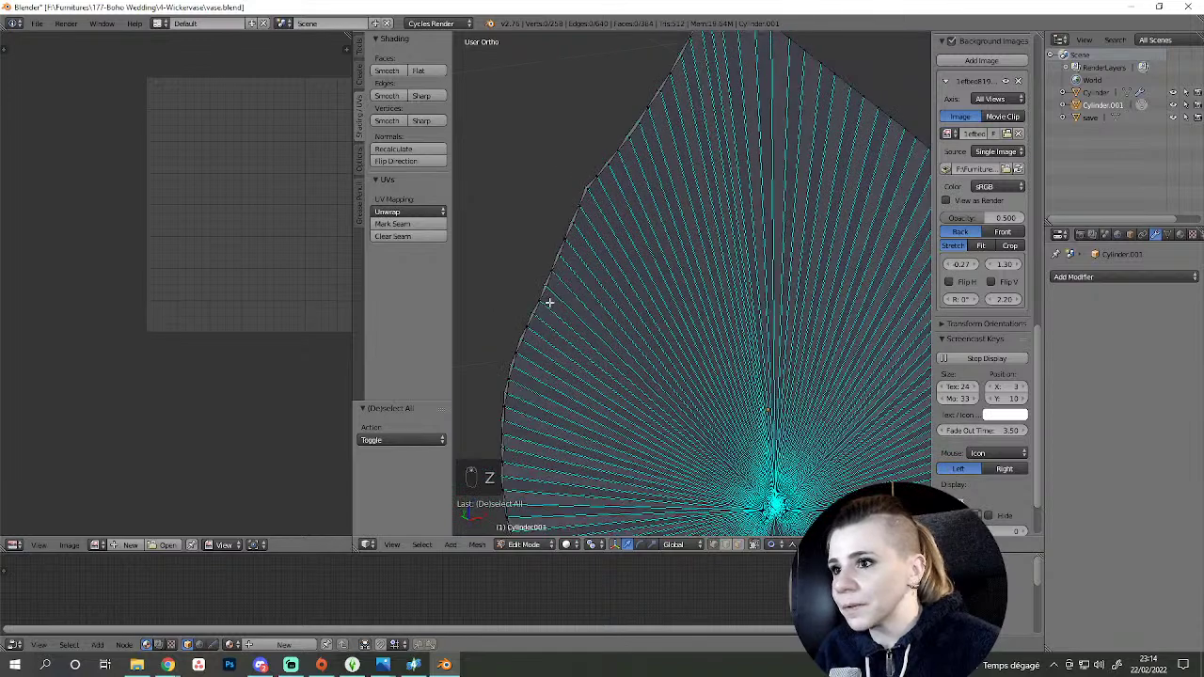
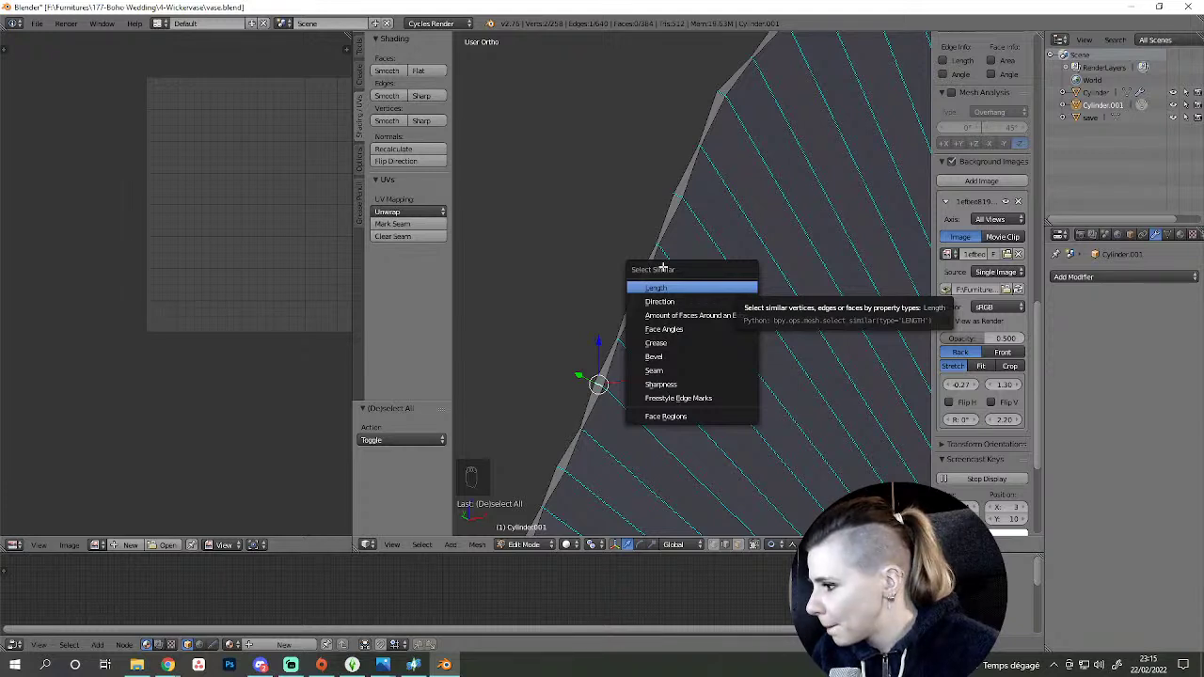
{"action": "right_click", "coordinate": [677, 207]}
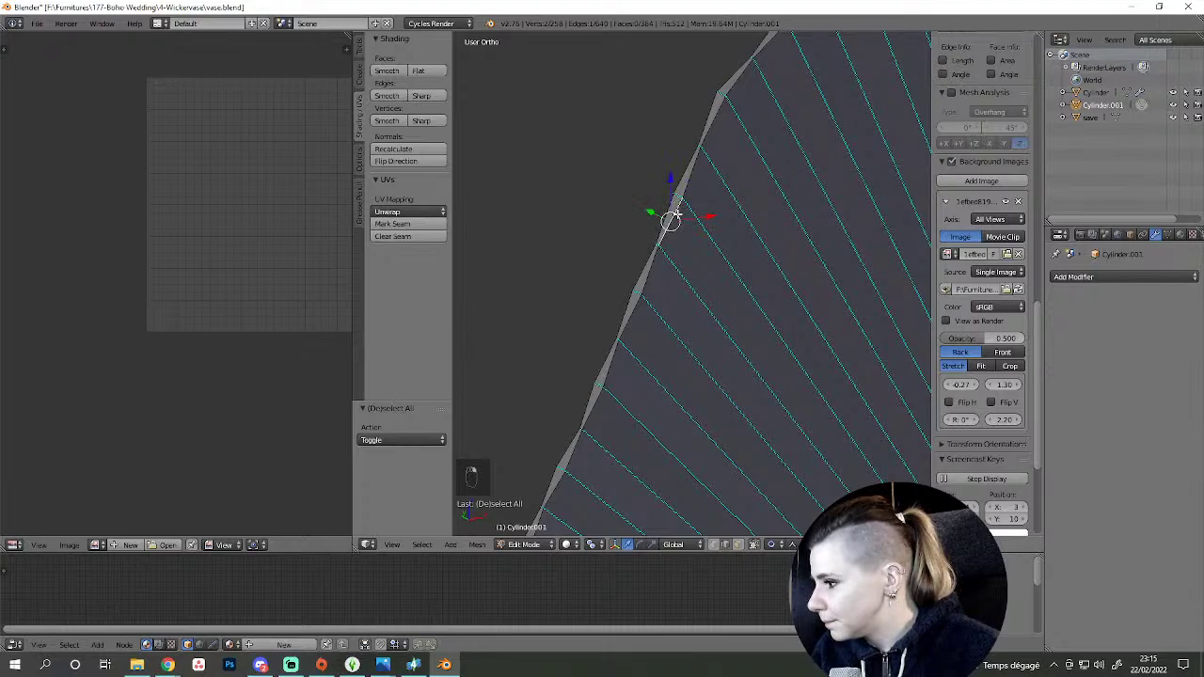
{"action": "middle_click", "coordinate": [677, 208]}
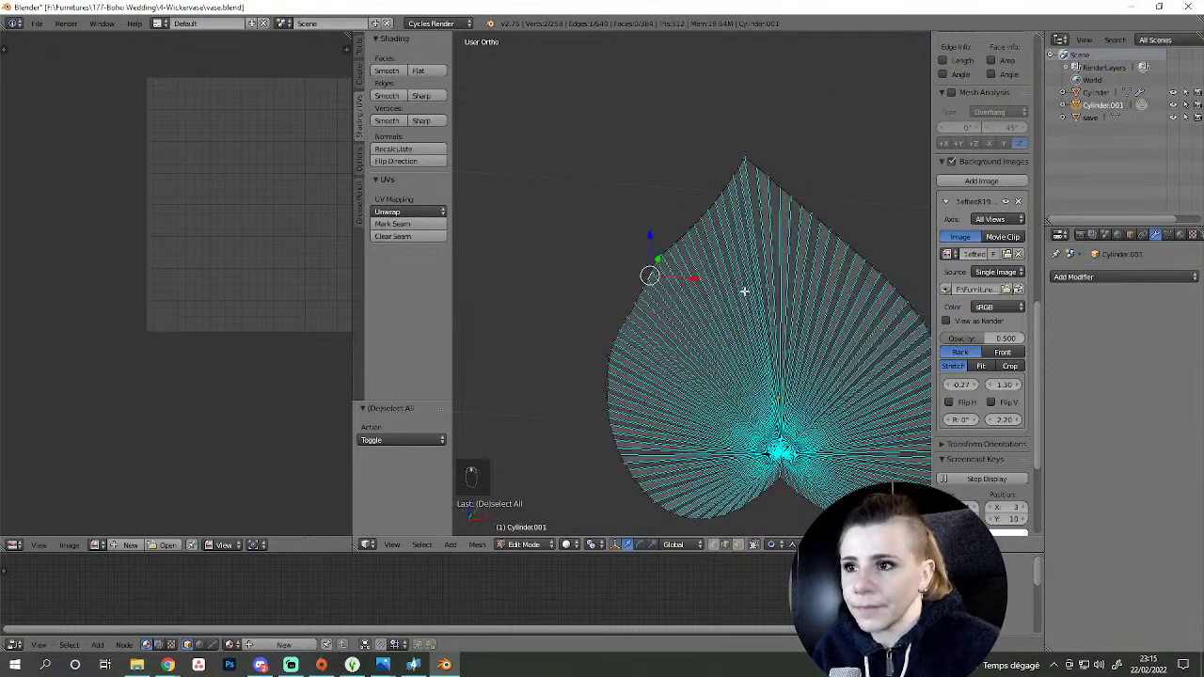
{"action": "key", "text": "KP_1"}
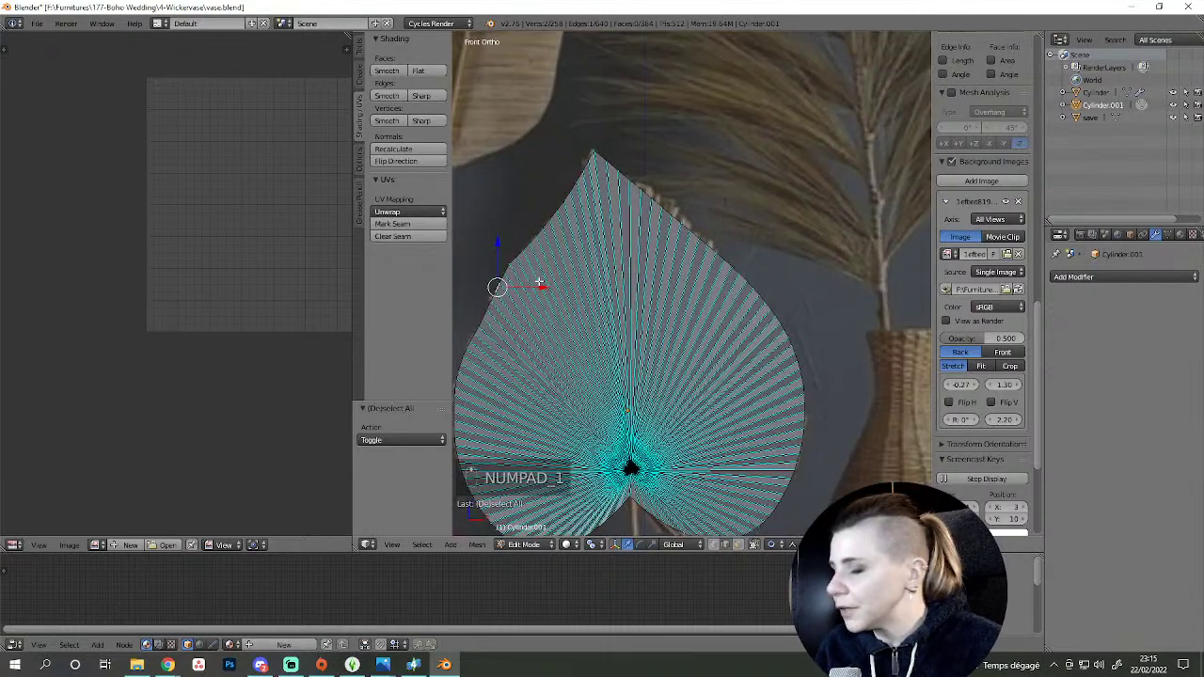
{"action": "key", "text": "KP_1"}
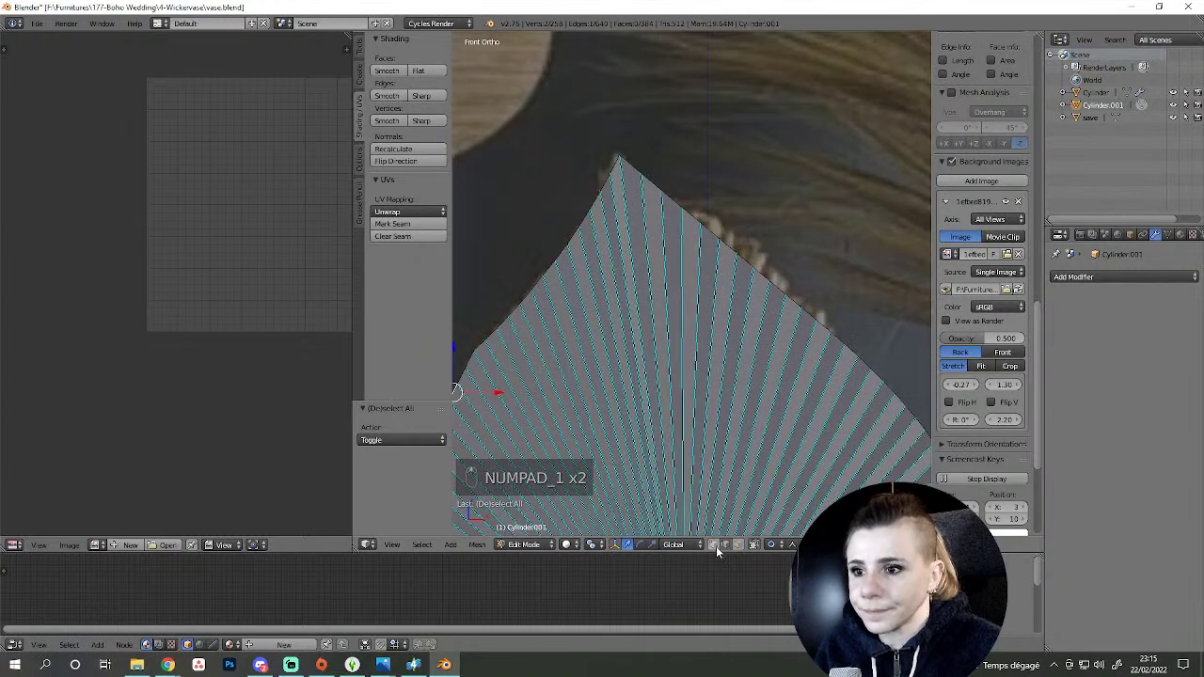
- Grab vertices on the leaf's upper edge with soft falloff so they follow the reference curve
{"action": "key", "text": "a"}
{"action": "key", "text": "a"}
{"action": "key", "text": "z"}
{"action": "key", "text": "a"}
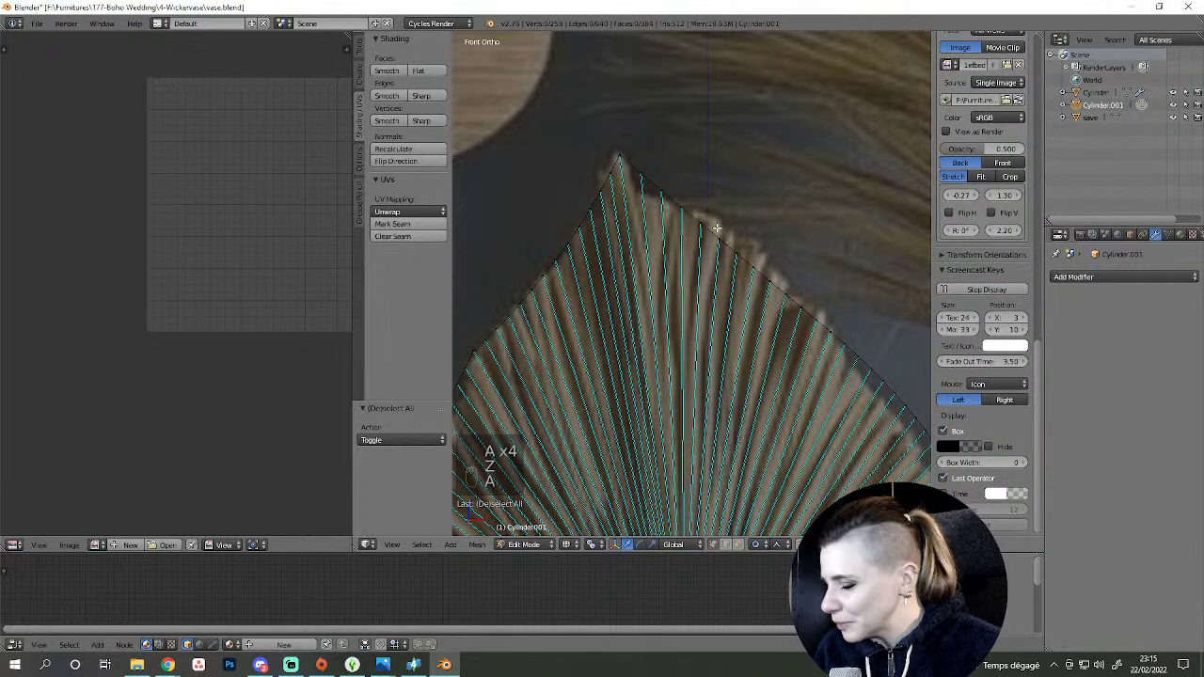
{"action": "key", "text": "c"}
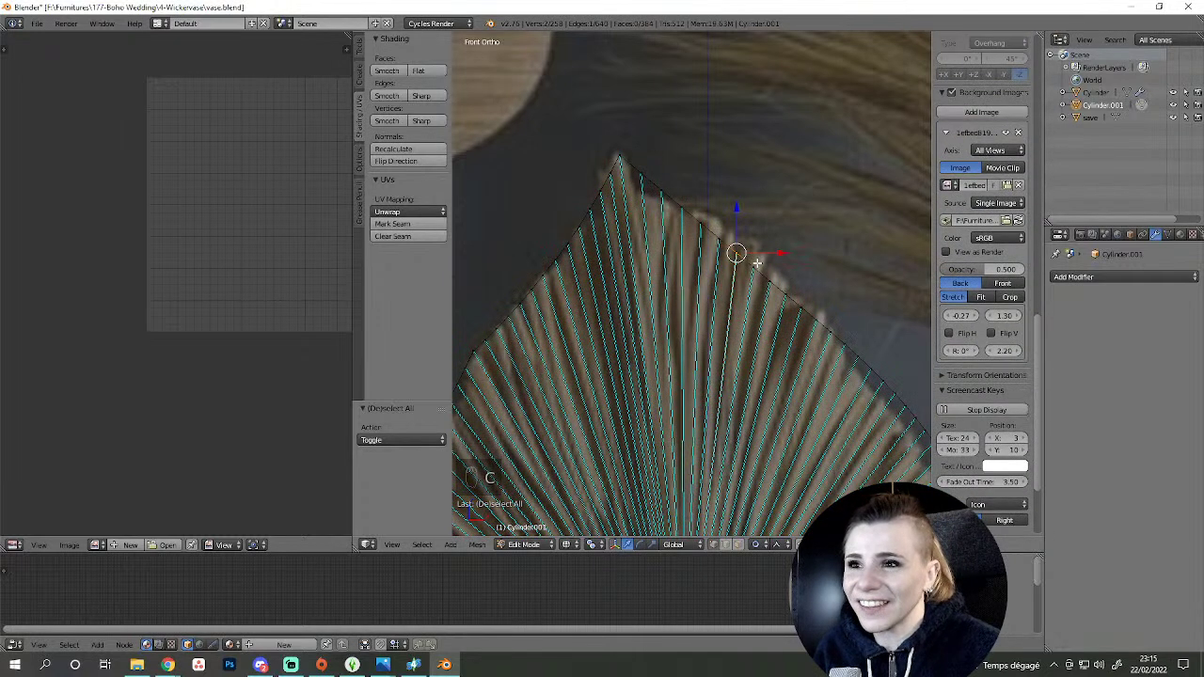
{"action": "left_click", "coordinate": [756, 257]}
{"action": "key", "text": "g"}
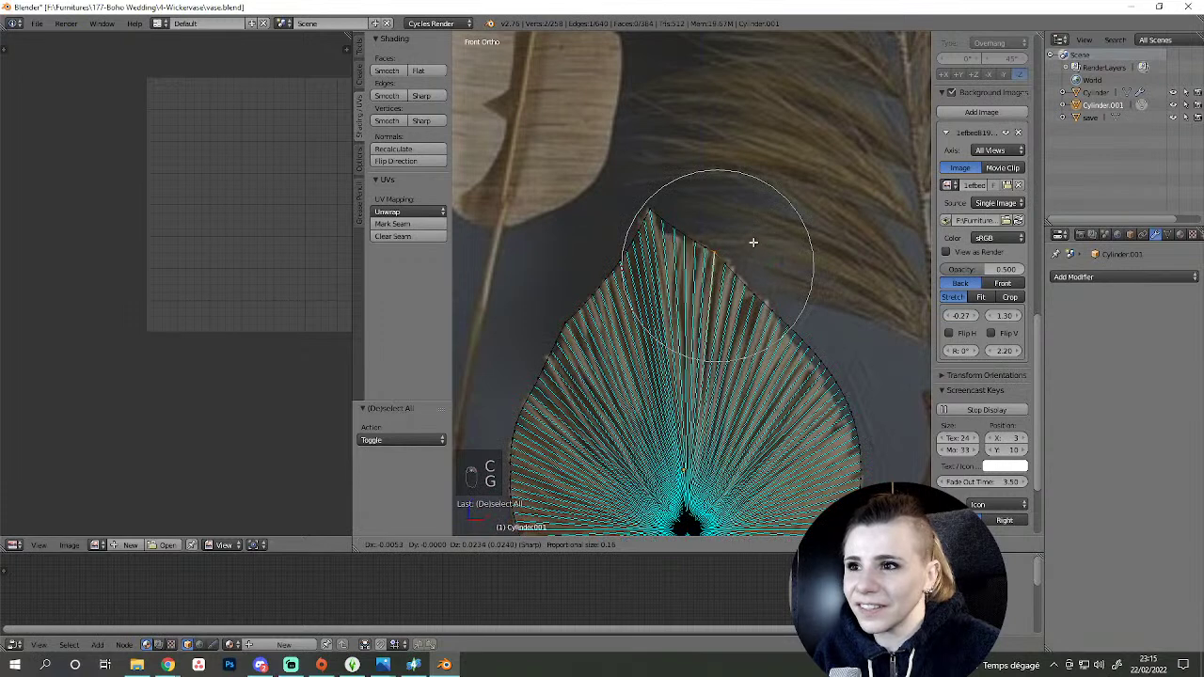
{"action": "key", "text": "a"}
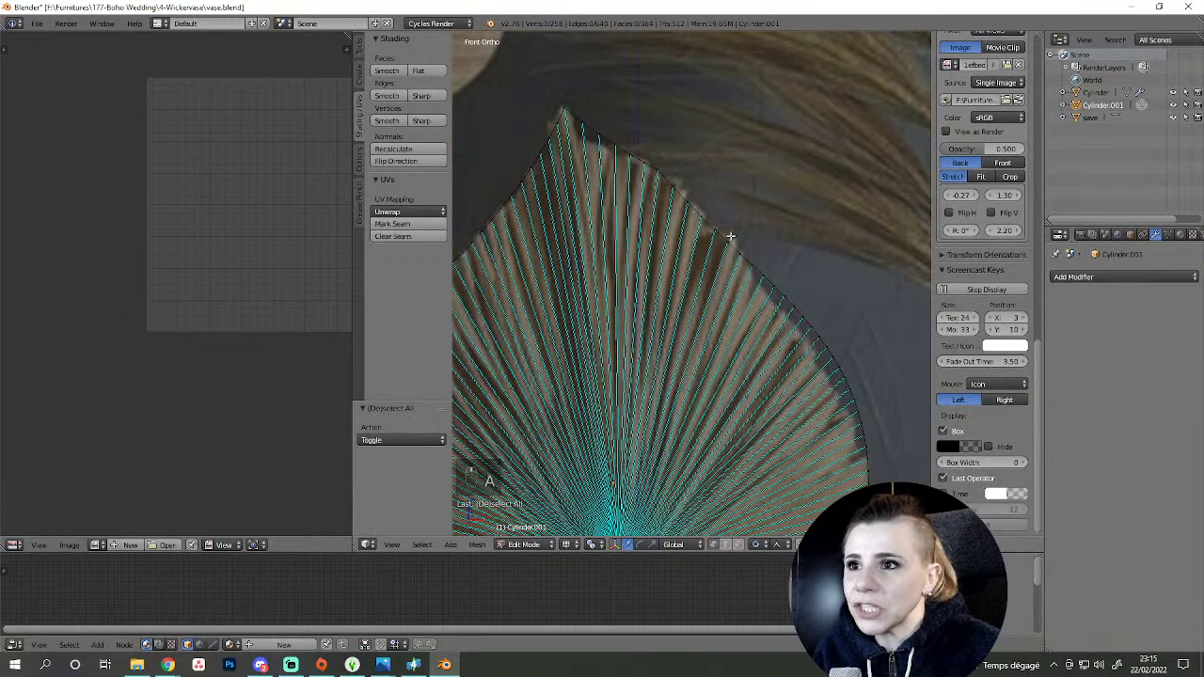
{"action": "key", "text": "c"}
{"action": "key", "text": "g"}
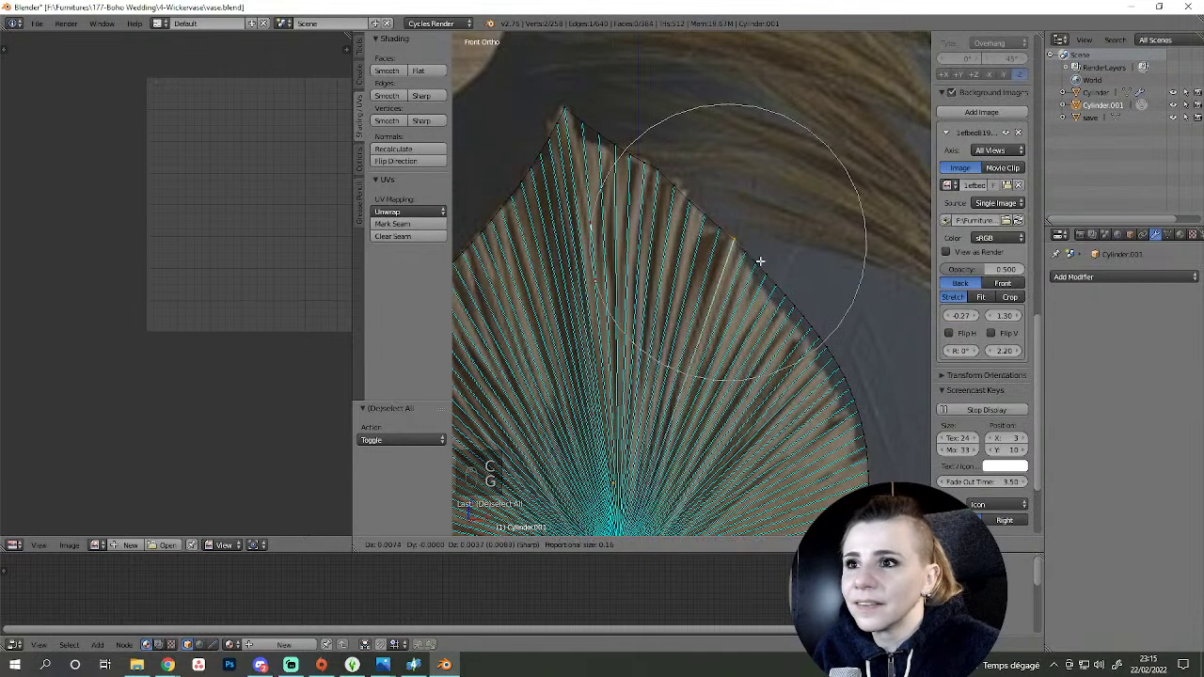
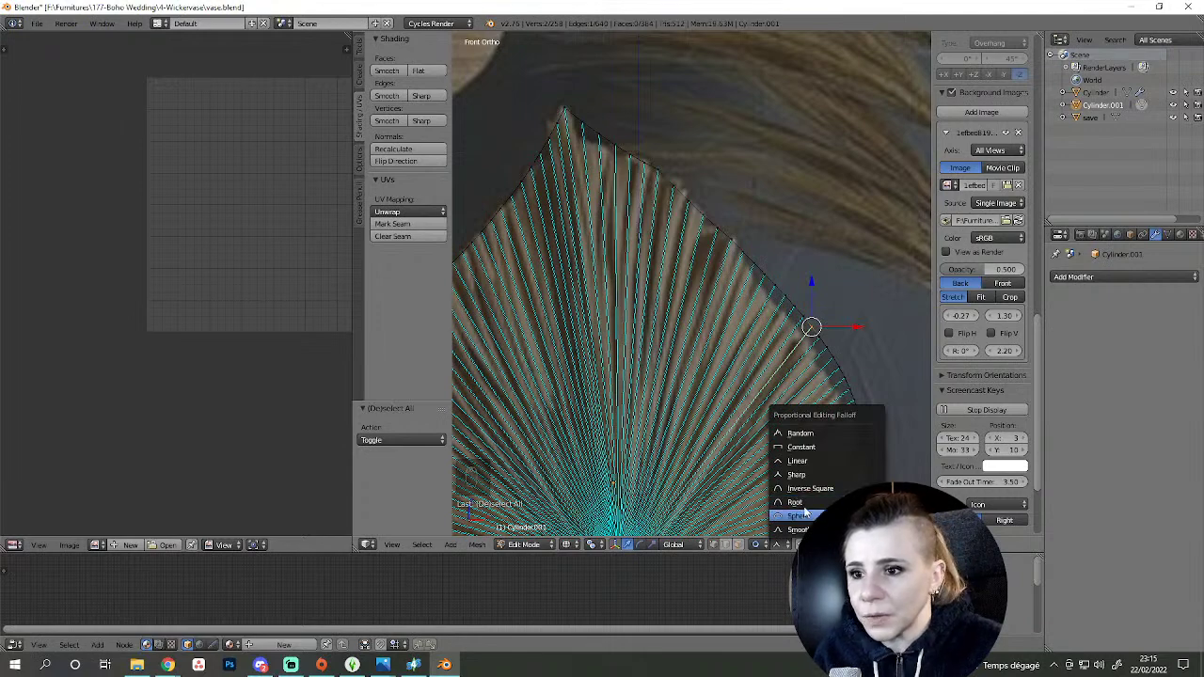
- Pull upper and right-side outline vertices outward to round the leaf toward the photo's heart shape
{"action": "key", "text": "g"}
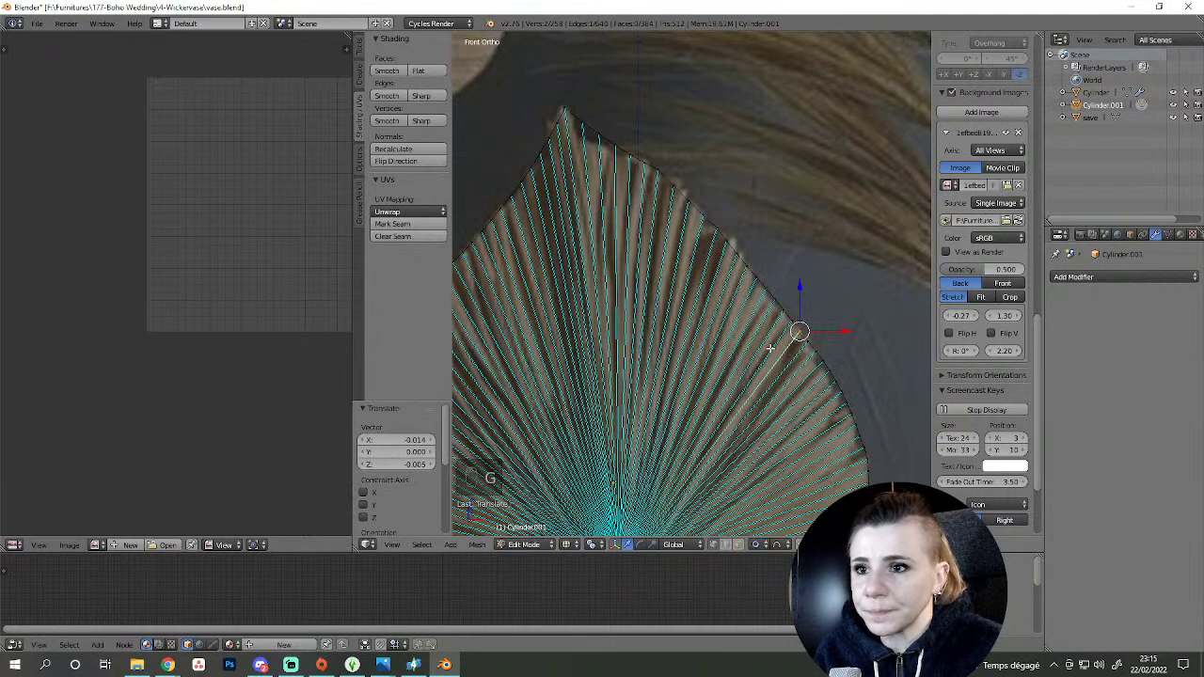
{"action": "left_click_drag", "start_coordinate": [789, 305], "coordinate": [830, 398]}
{"action": "key", "text": "a"}
{"action": "key", "text": "c"}
{"action": "key", "text": "g"}
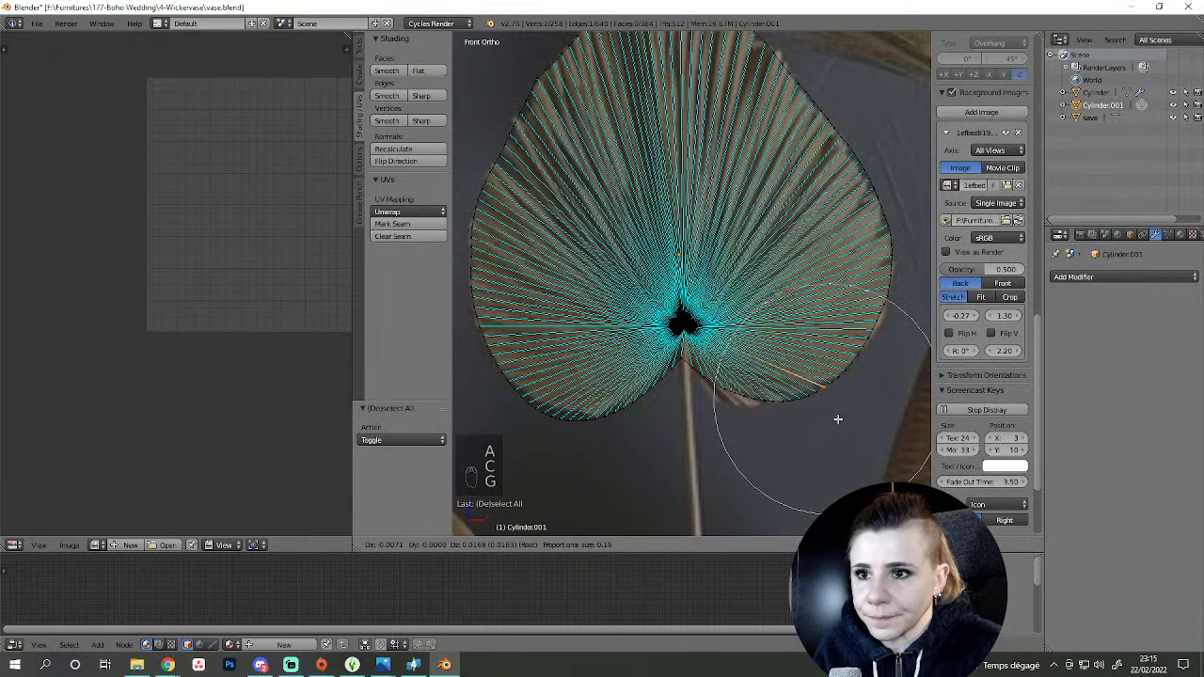
{"action": "key", "text": "a"}
{"action": "key", "text": "x"}
{"action": "key", "text": "c"}
{"action": "key", "text": "g"}
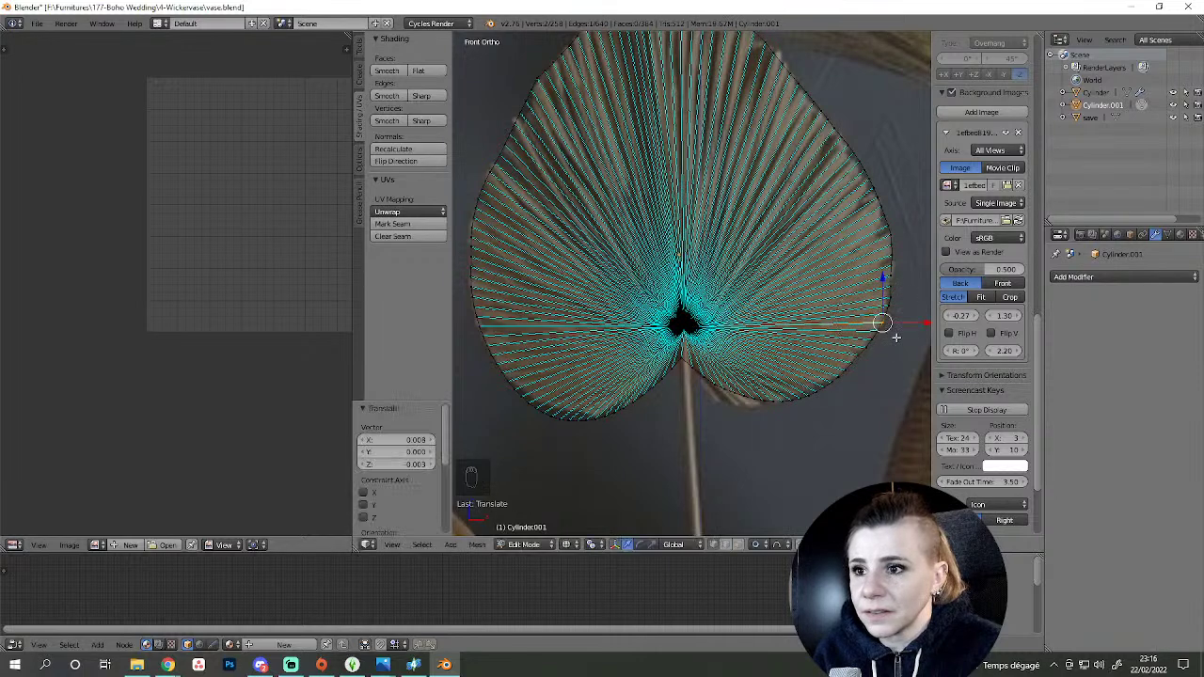
{"action": "key", "text": "a"}
- Finish fitting the remaining outline vertices, then leave Edit Mode with the leaf viewed at an angle
{"action": "key", "text": "c"}
{"action": "key", "text": "g"}
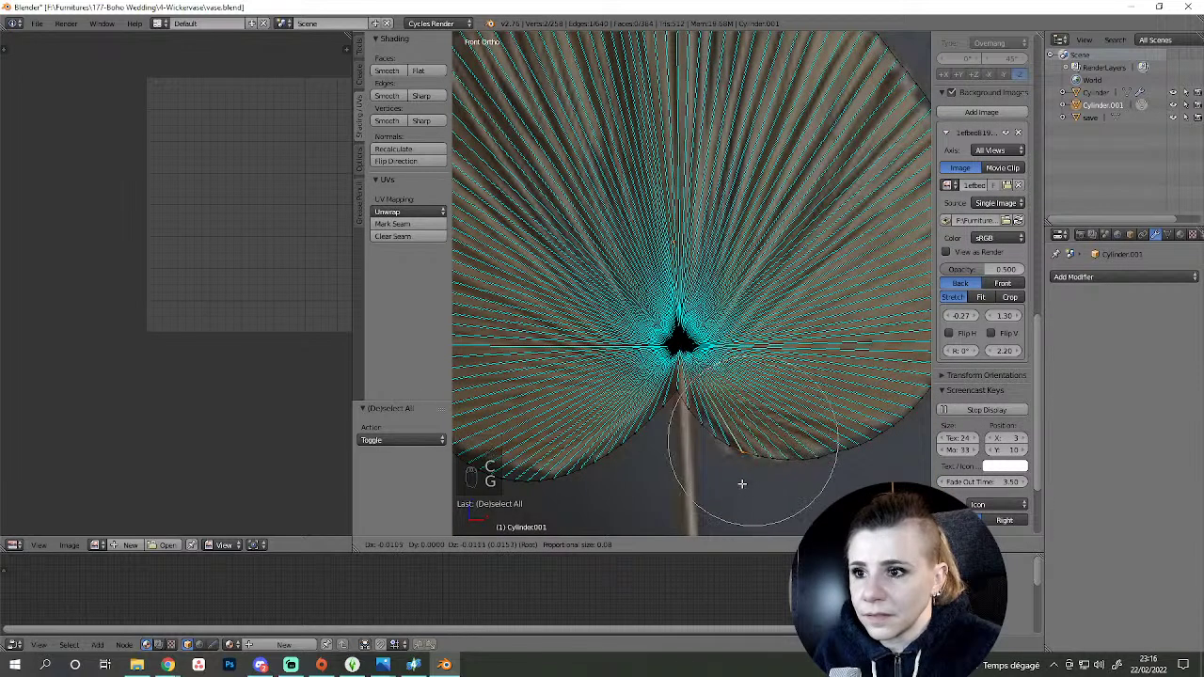
{"action": "key", "text": "a"}
{"action": "key", "text": "c"}
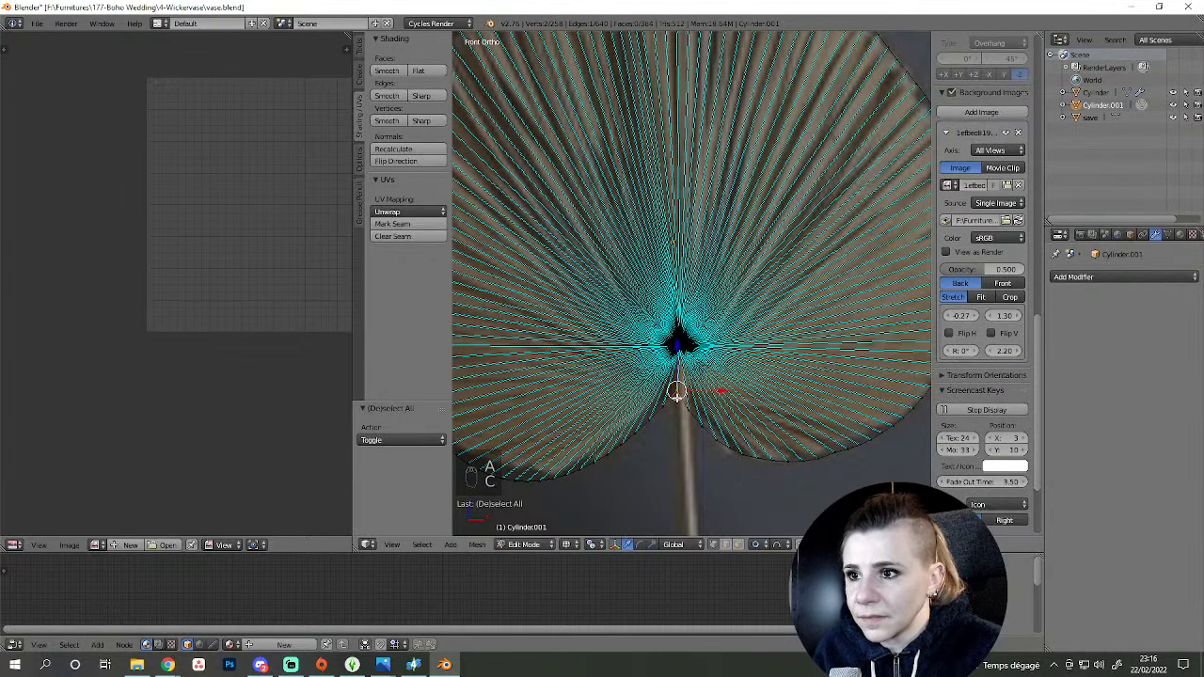
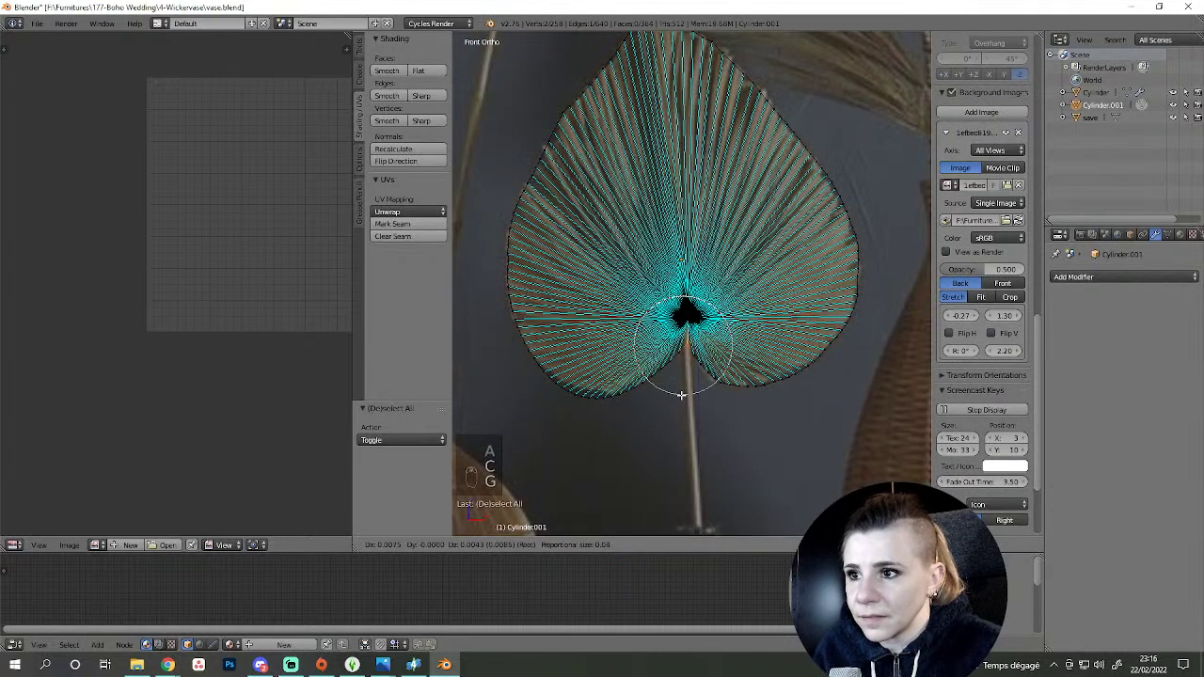
{"action": "key", "text": "a"}
{"action": "key", "text": "c"}
{"action": "key", "text": "g"}
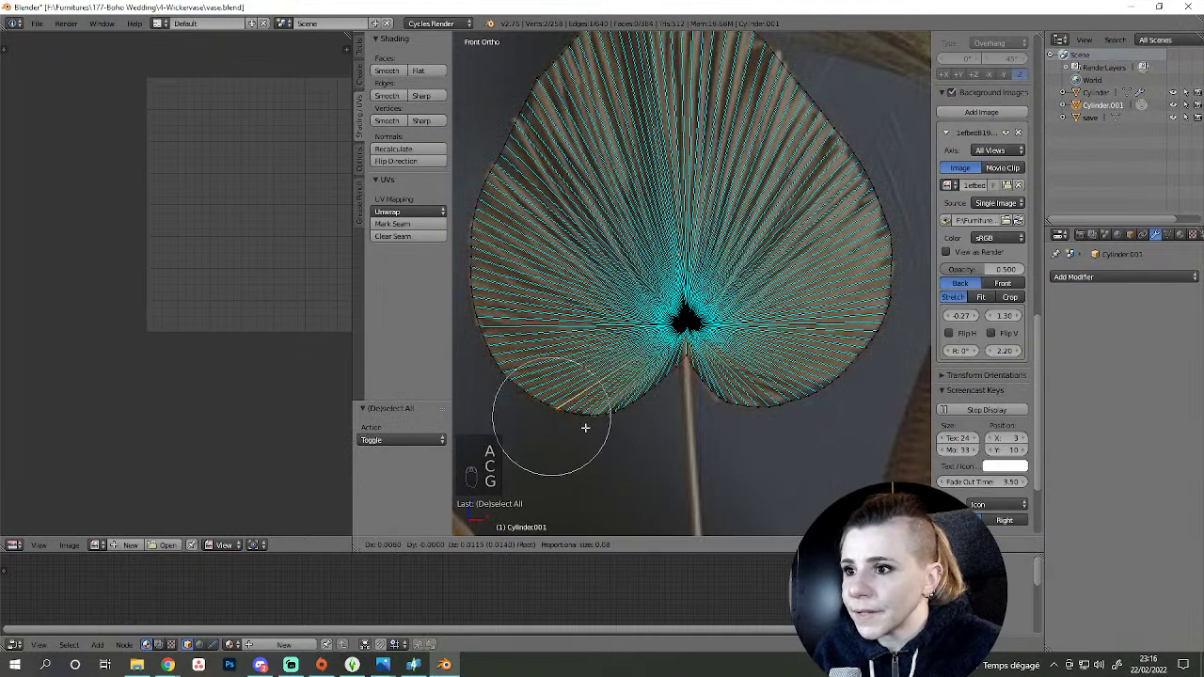
{"action": "middle_click", "coordinate": [561, 450]}
{"action": "key", "text": "Tab"}
- Re-enter mesh editing in edge select and pick an edge on the leaf's outline
{"action": "key", "text": "z"}
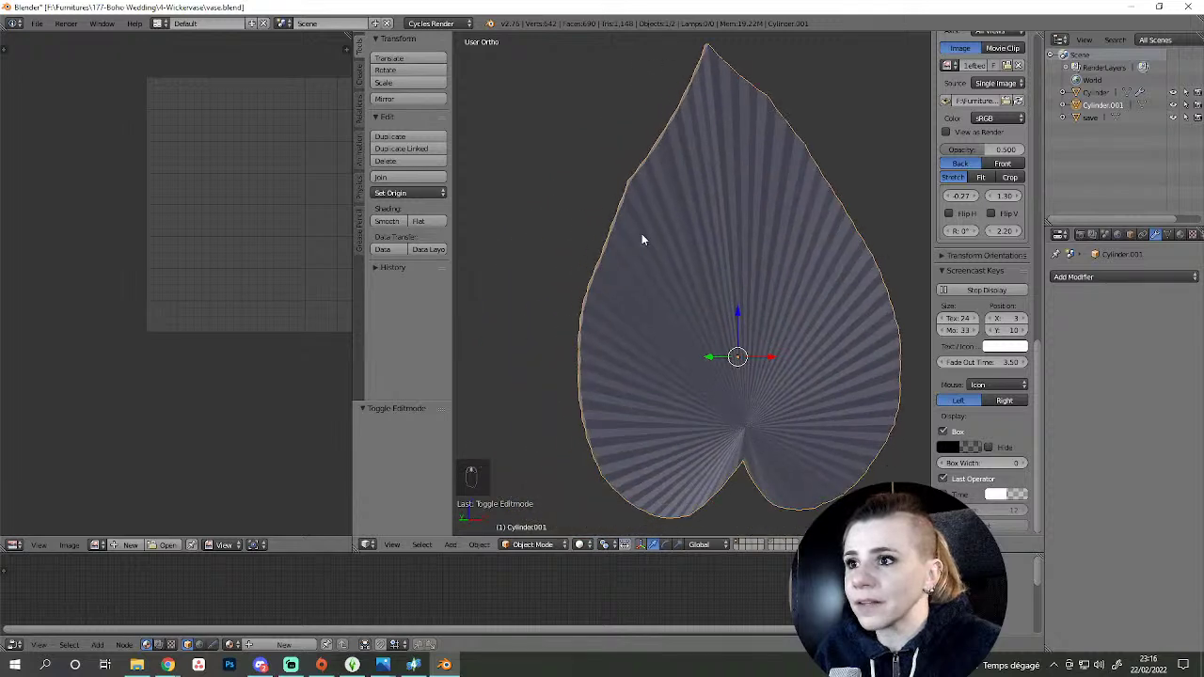
{"action": "key", "text": "Tab"}
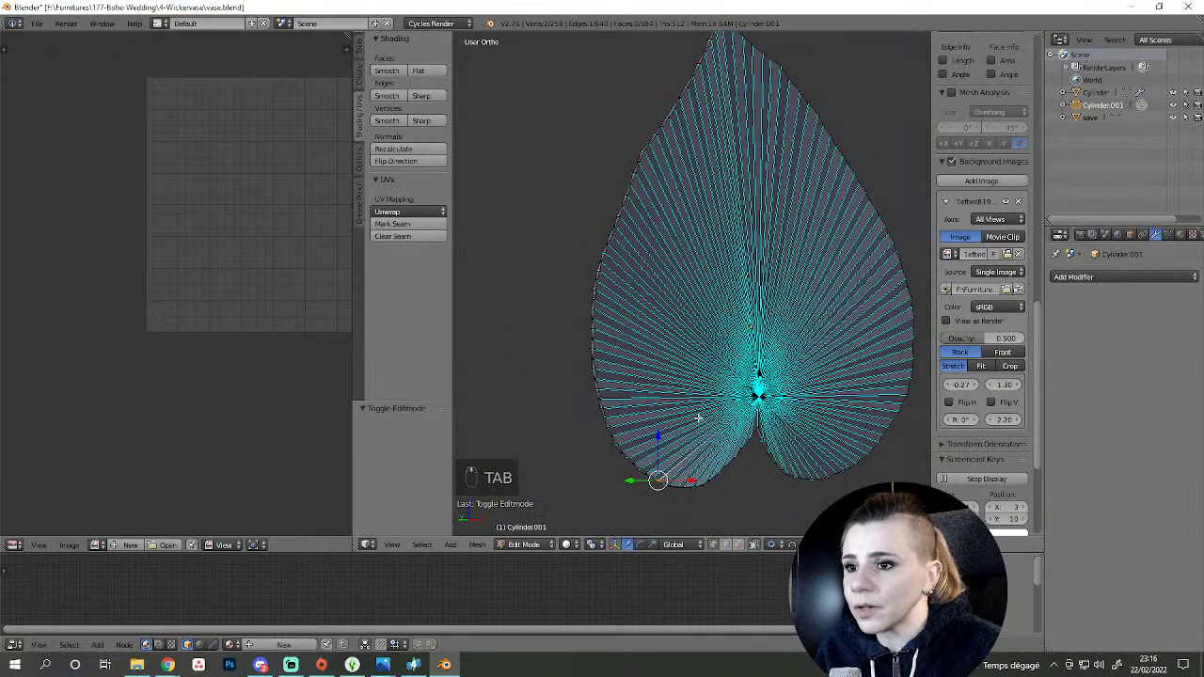
{"action": "left_click", "coordinate": [595, 307]}
{"action": "right_click", "coordinate": [595, 306]}
{"action": "left_click", "coordinate": [596, 306]}
- Drag the outline edge ring wider, then undo to restore the original rim
{"action": "left_click_drag", "start_coordinate": [603, 337], "coordinate": [356, 22]}
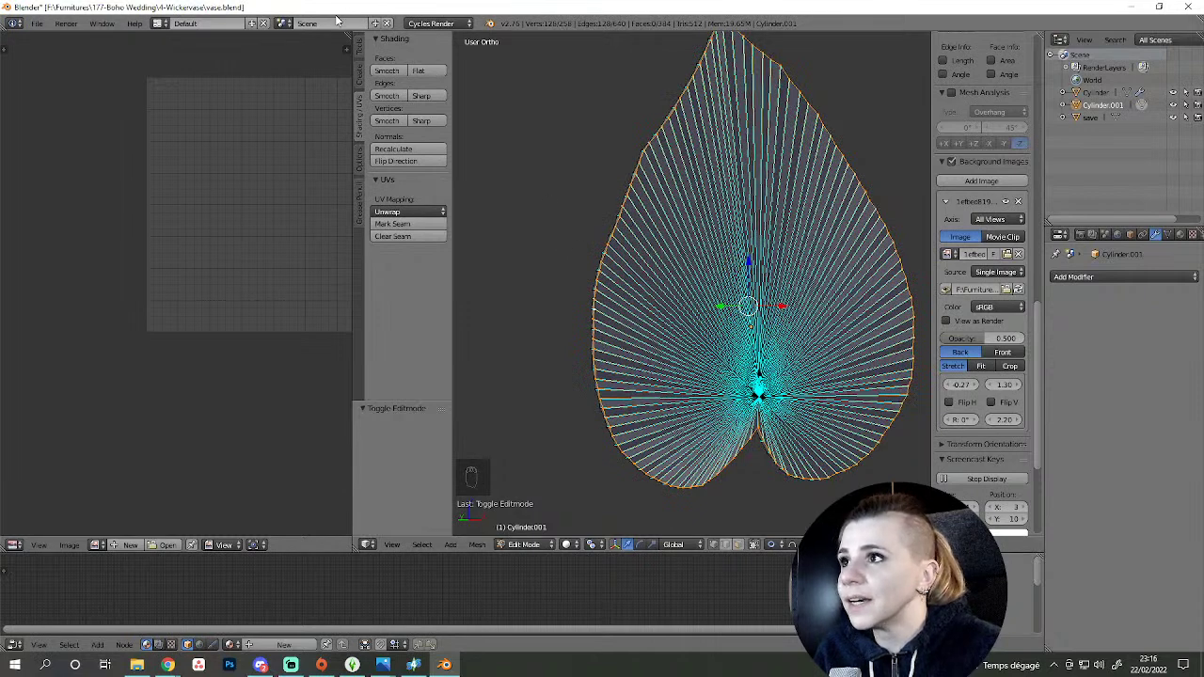
{"action": "left_click_drag", "start_coordinate": [364, 39], "coordinate": [405, 394]}
{"action": "left_click_drag", "start_coordinate": [406, 394], "coordinate": [490, 408]}
{"action": "key", "text": "ctrl+z"}
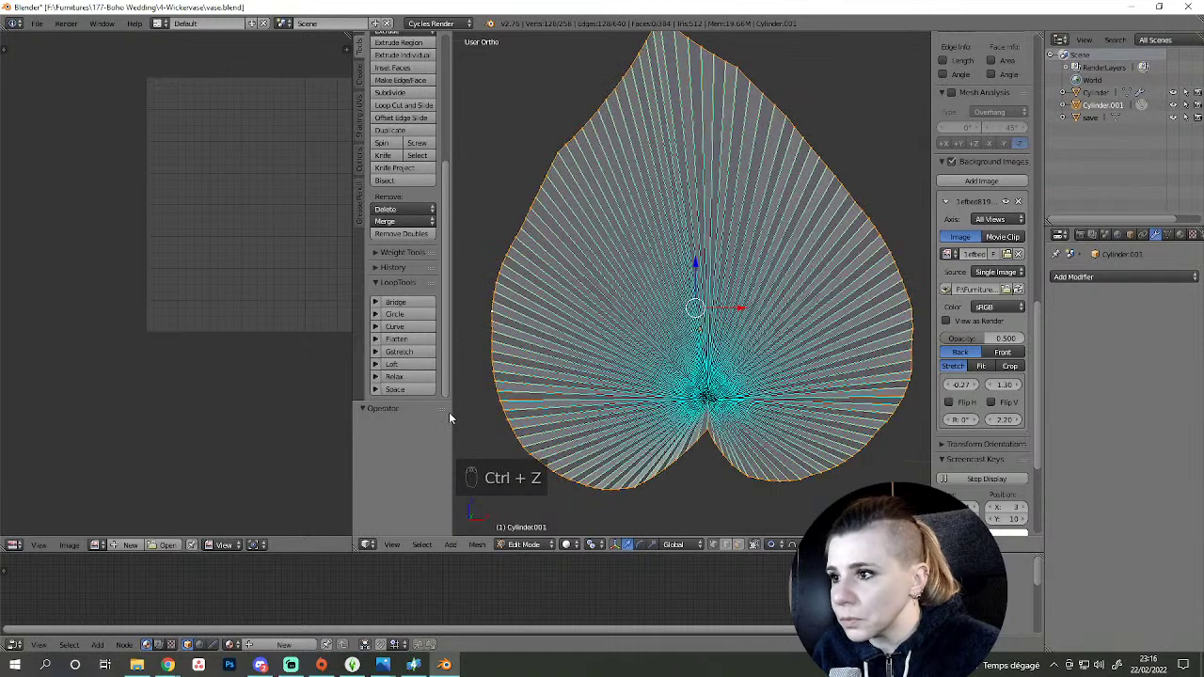
- Undo the recent outline edits while orbiting to inspect the leaf from the side and edge-on
{"action": "left_click_drag", "start_coordinate": [392, 366], "coordinate": [443, 374]}
{"action": "key", "text": "ctrl+z"}
{"action": "key", "text": "ctrl+z"}
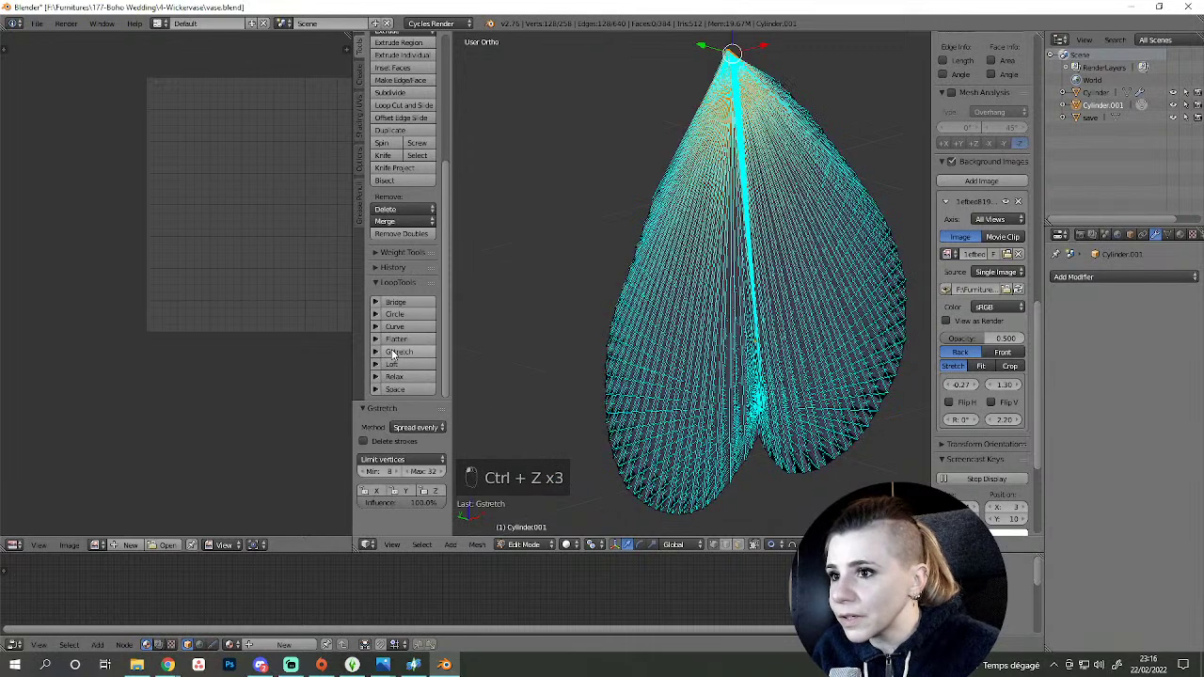
{"action": "key", "text": "ctrl+z"}
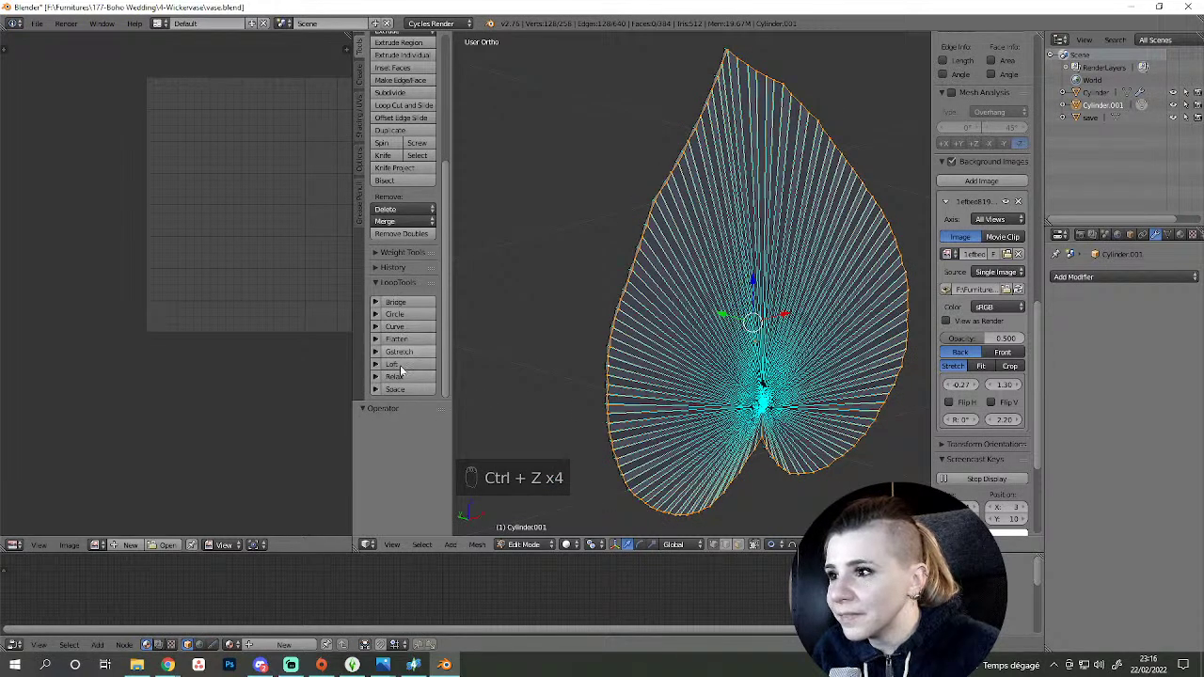
{"action": "left_click_drag", "start_coordinate": [401, 394], "coordinate": [402, 510]}
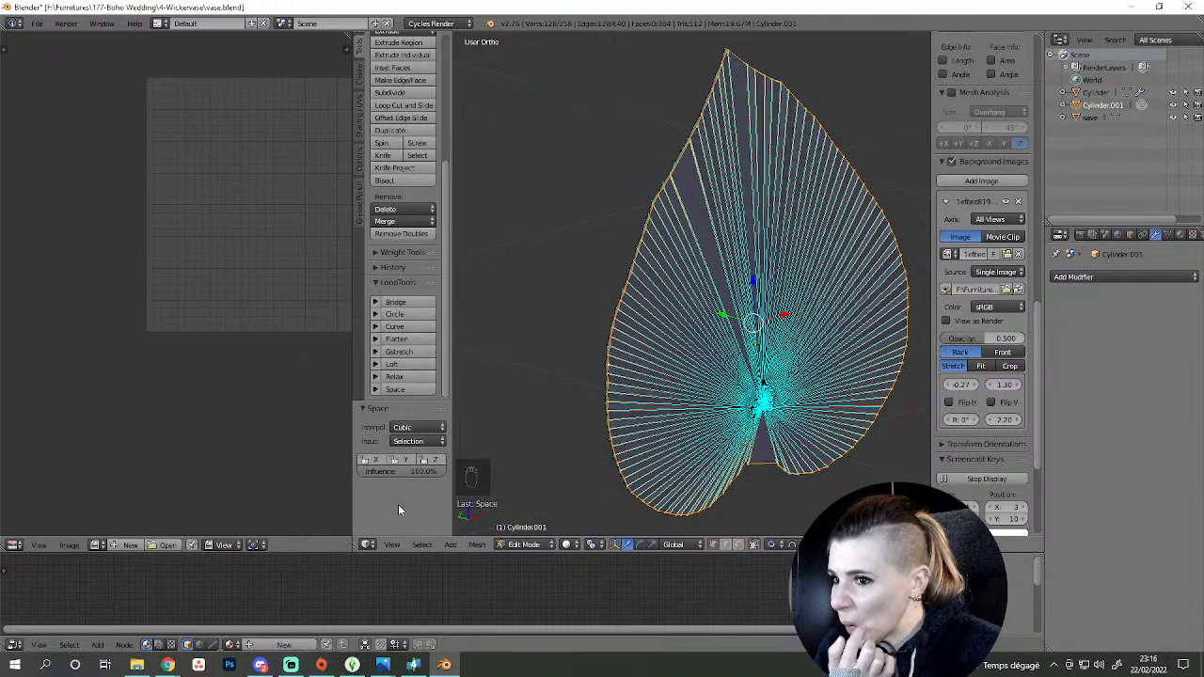
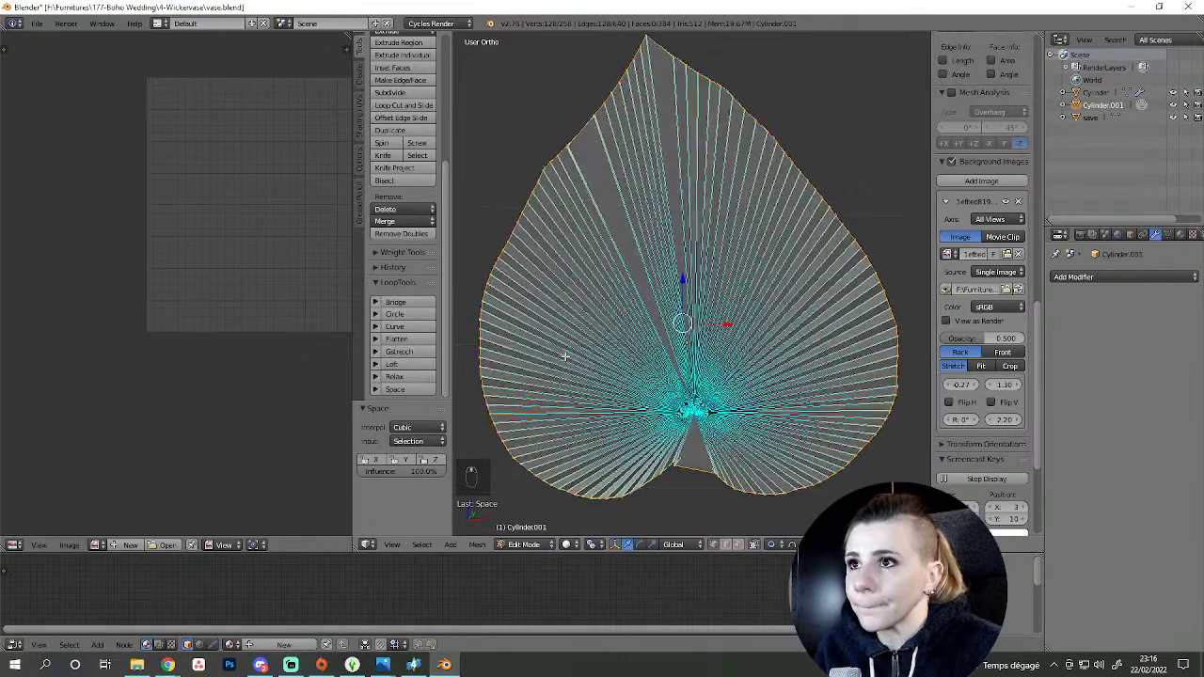
{"action": "key", "text": "ctrl+z"}
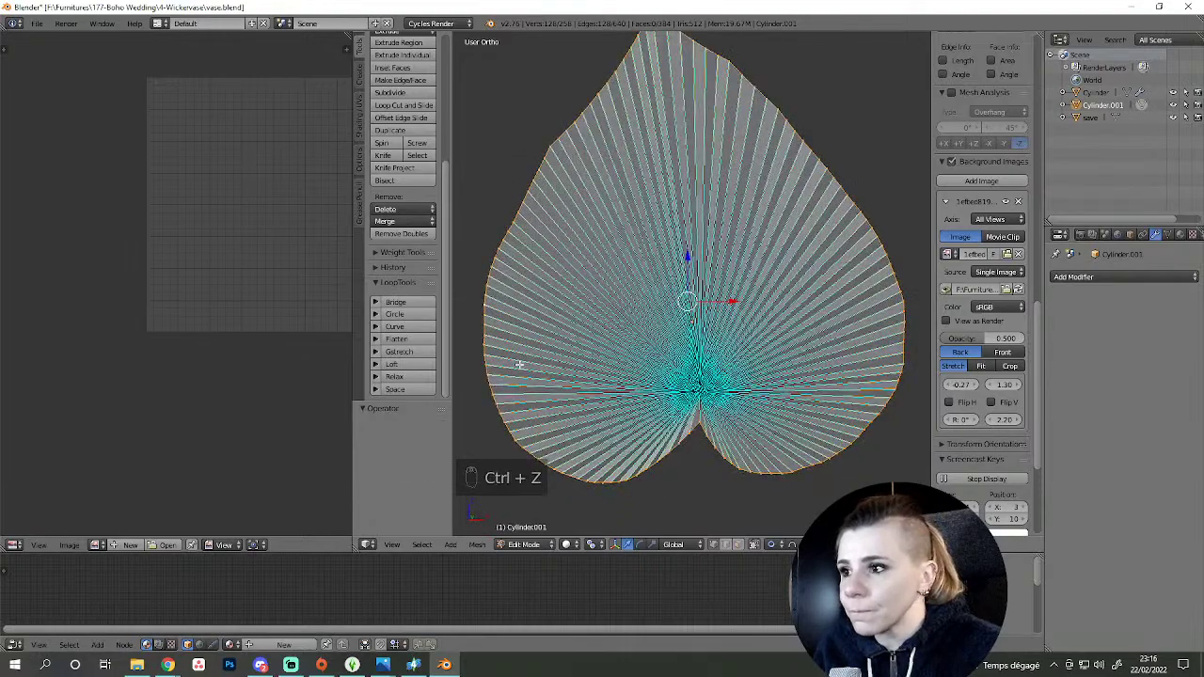
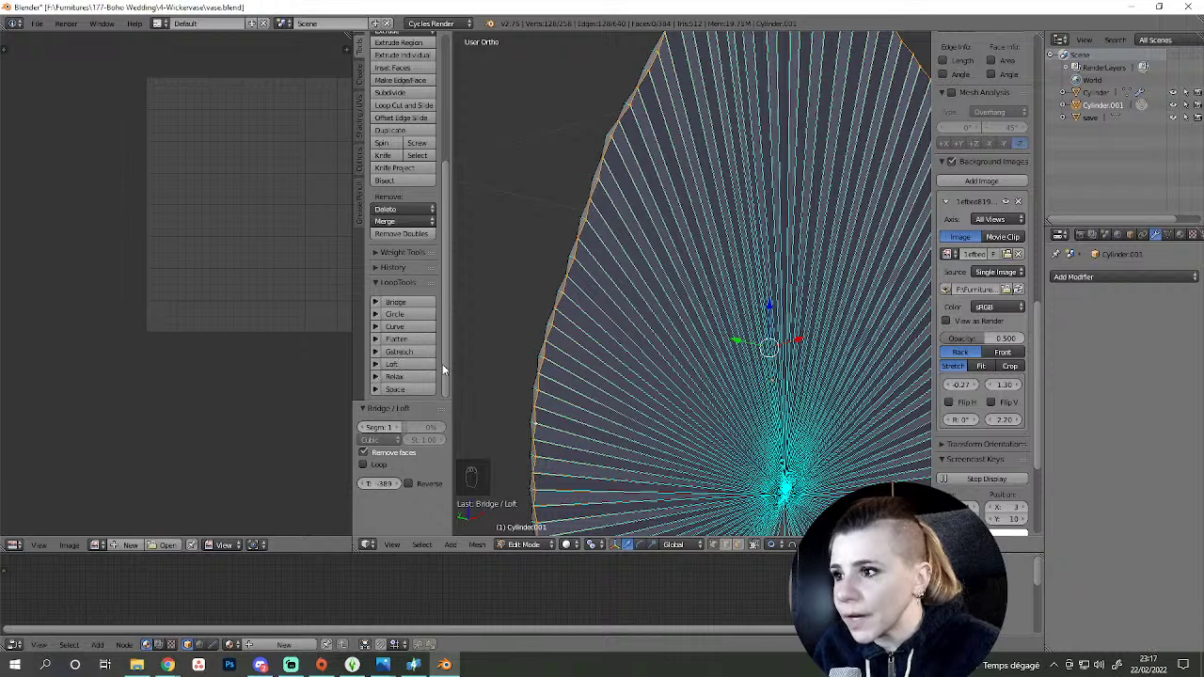
{"action": "key", "text": "ctrl+z"}
{"action": "left_click", "coordinate": [402, 355]}
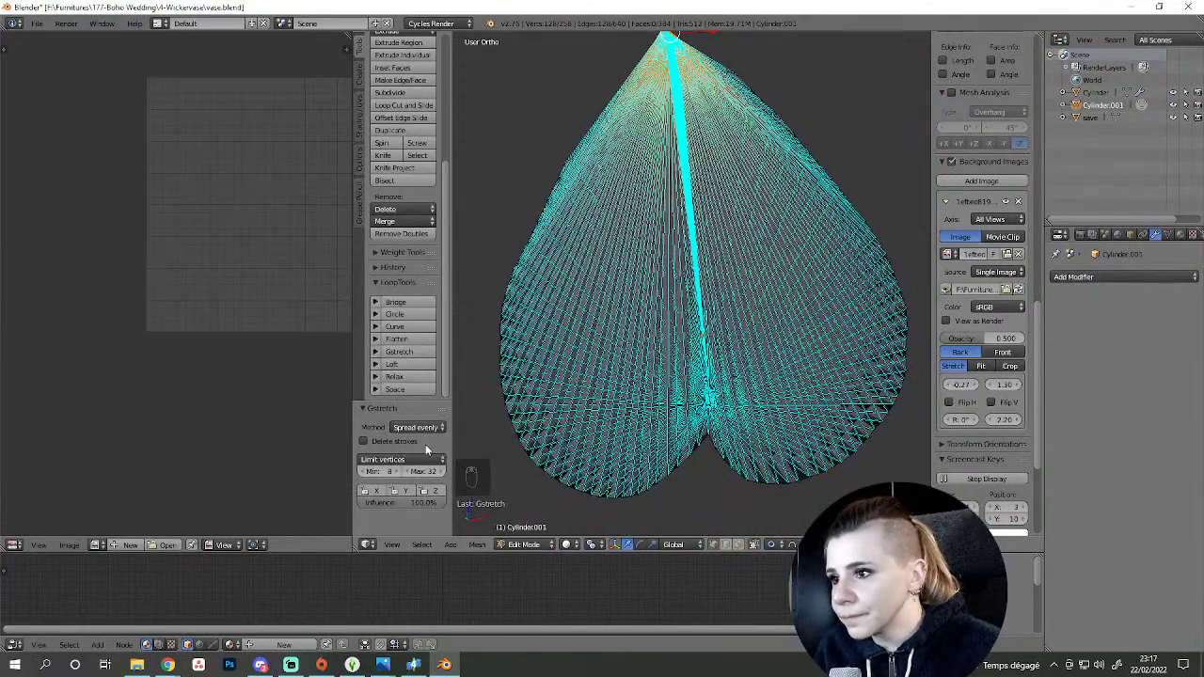
{"action": "left_click_drag", "start_coordinate": [426, 431], "coordinate": [420, 412]}
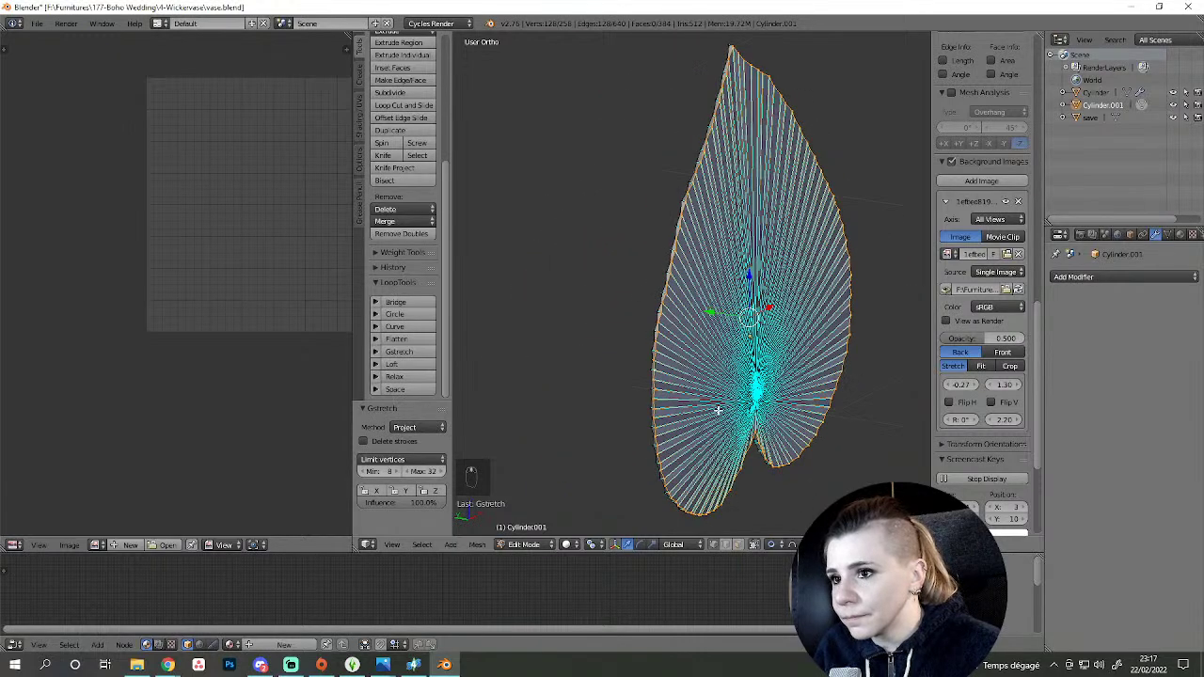
{"action": "key", "text": "ctrl+z"}
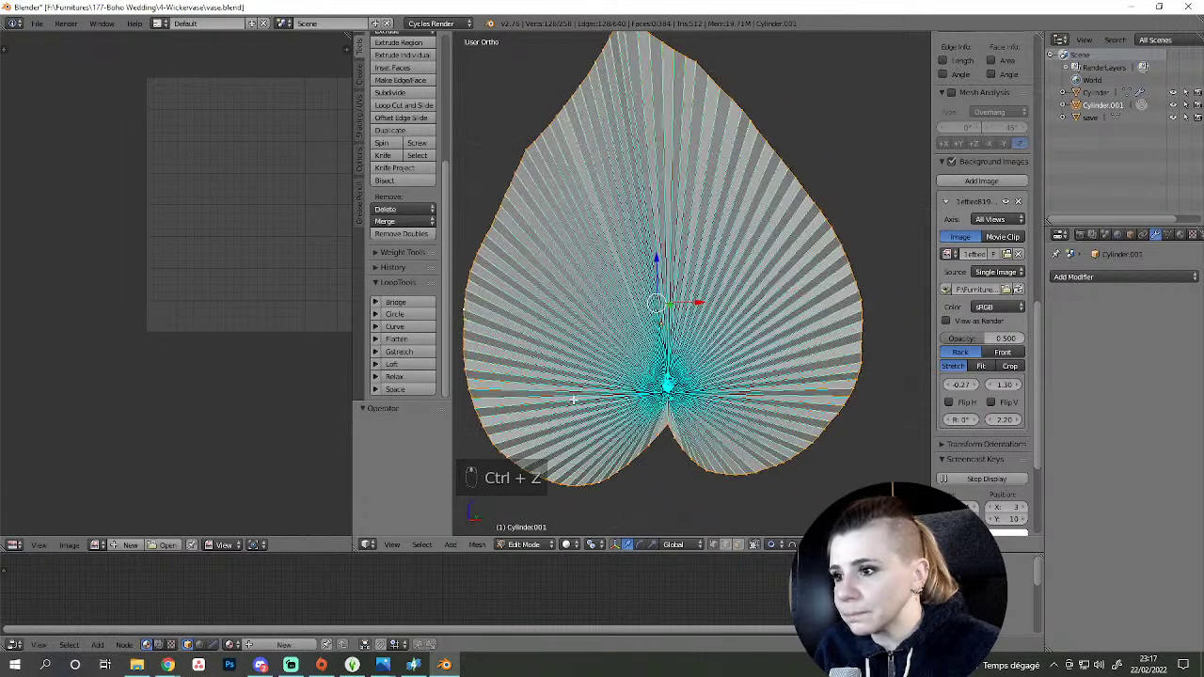
- Deselect all vertices and switch to the straight-on front view over the reference photo
{"action": "key", "text": "a"}
{"action": "key", "text": "z"}
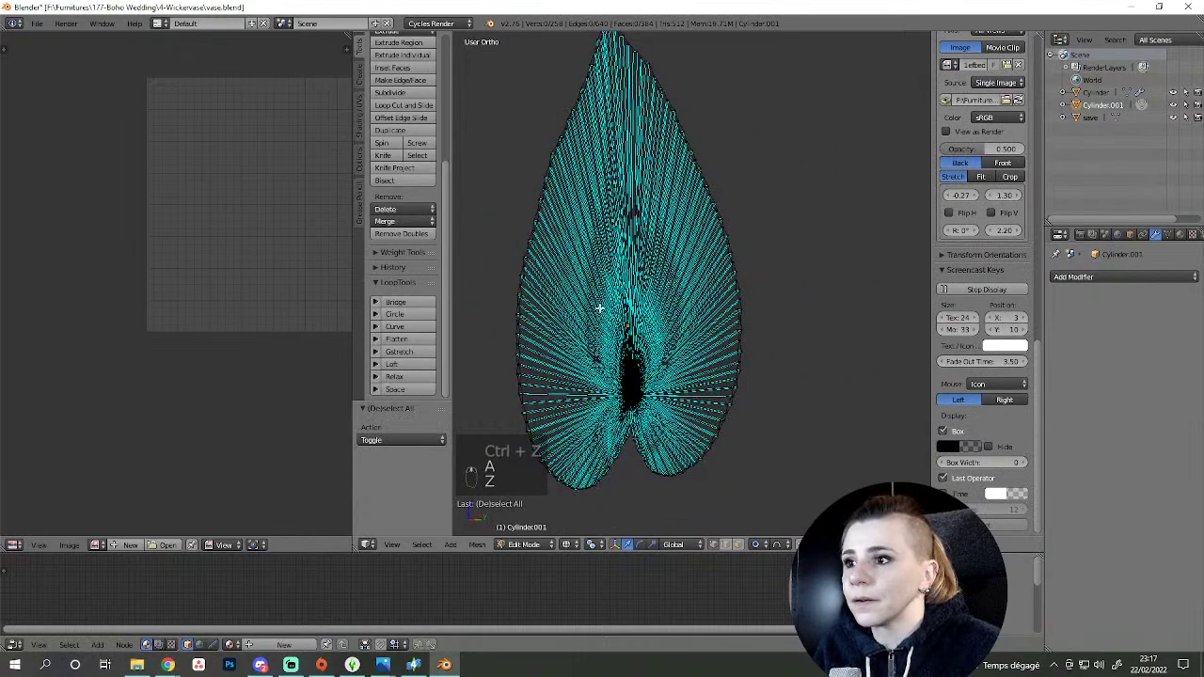
{"action": "key", "text": "KP_1"}
{"action": "key", "text": "z"}
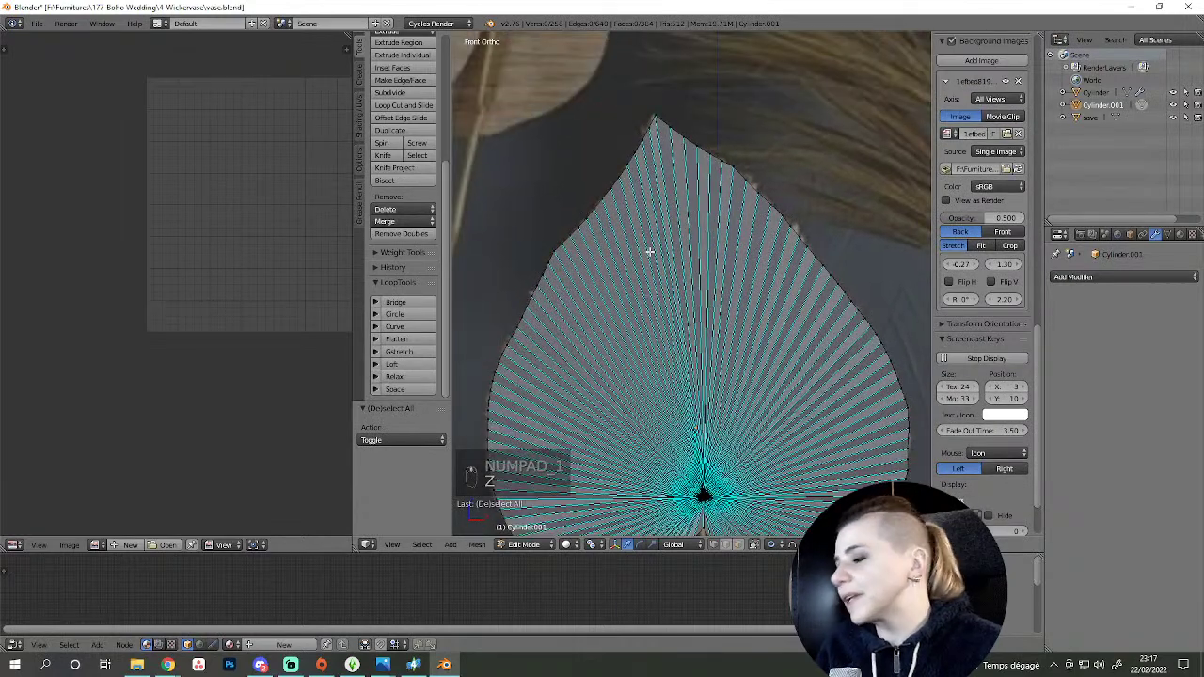
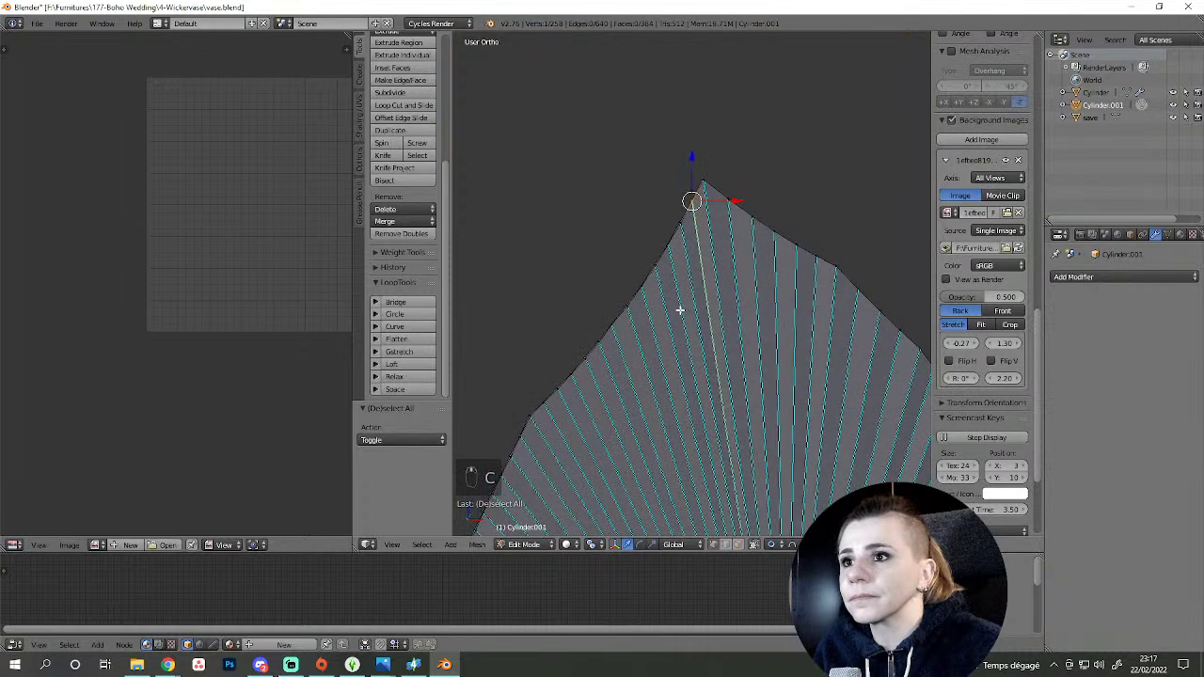
{"action": "key", "text": "KP_1"}
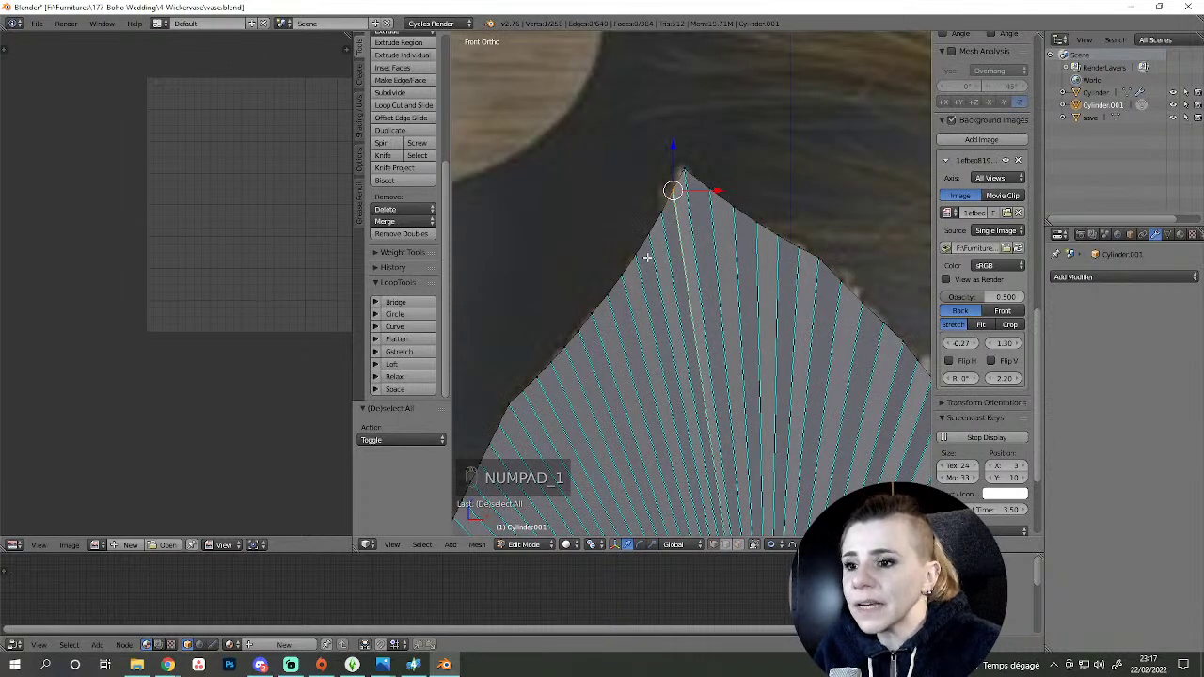
- Grab the tip vertices one by one and move them onto the reference leaf's upper-left outline
{"action": "key", "text": "g"}
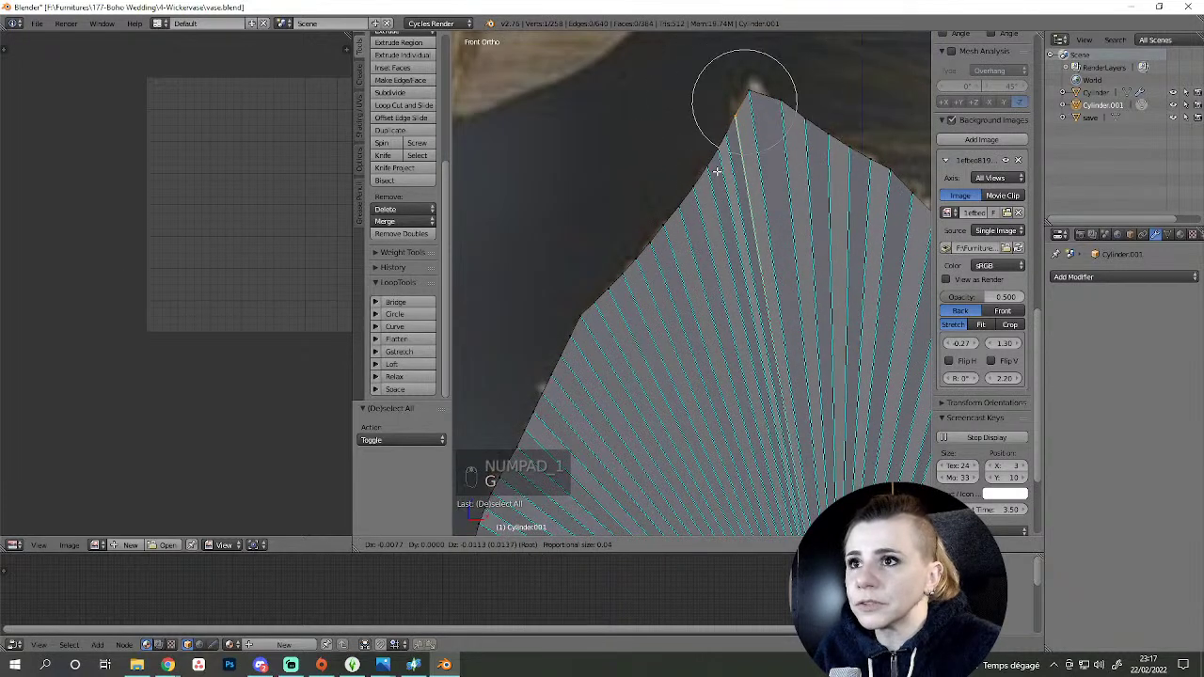
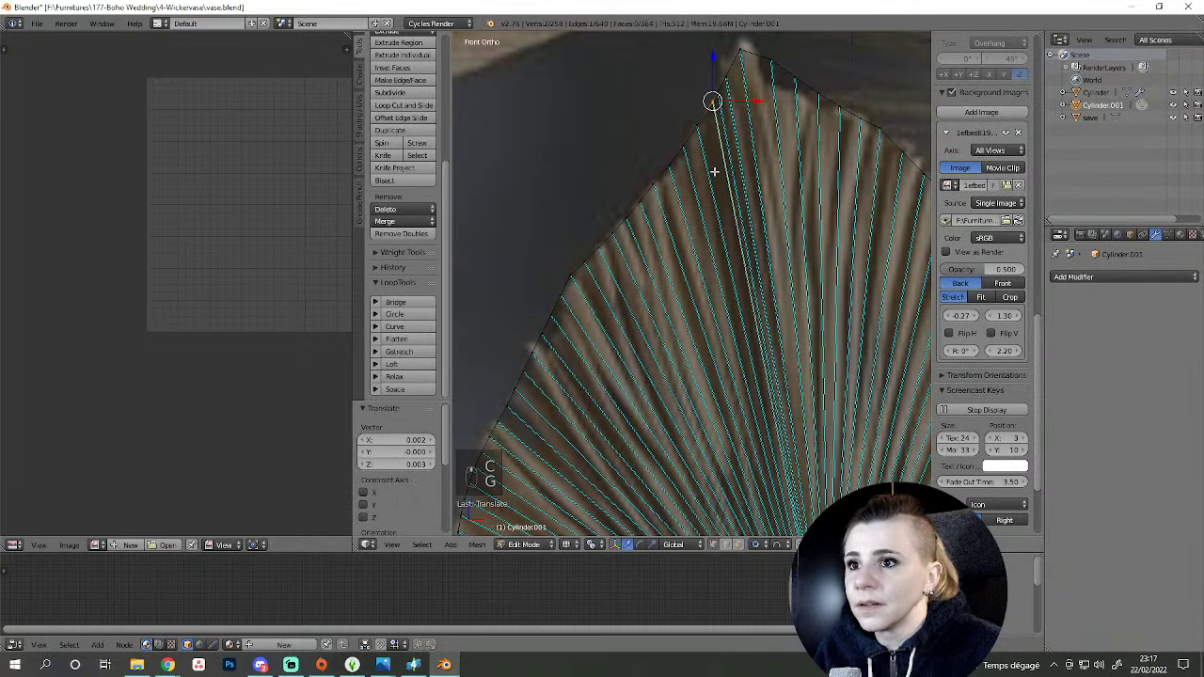
{"action": "key", "text": "a"}
{"action": "key", "text": "c"}
{"action": "left_click_drag", "start_coordinate": [682, 143], "coordinate": [668, 199]}
{"action": "key", "text": "g"}
{"action": "key", "text": "a"}
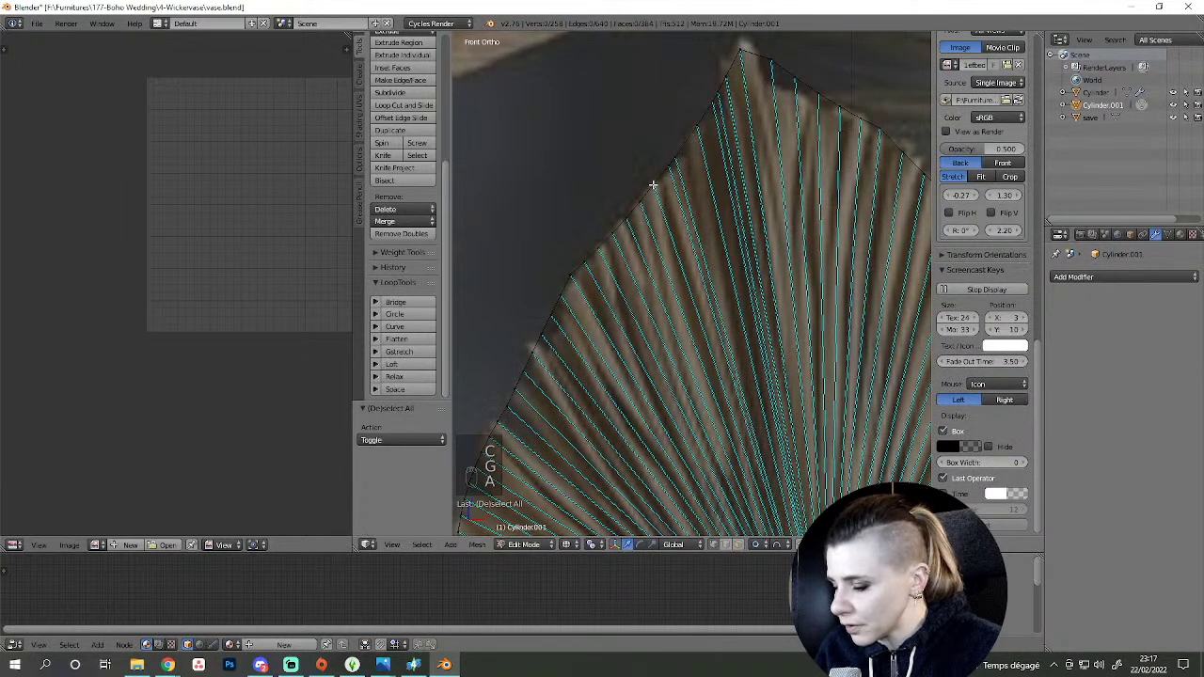
{"action": "key", "text": "c"}
{"action": "left_click_drag", "start_coordinate": [654, 181], "coordinate": [665, 173]}
{"action": "key", "text": "g"}
{"action": "middle_click", "coordinate": [674, 242]}
- Clear the selection and return to the whole leaf in object mode
{"action": "key", "text": "z"}
{"action": "key", "text": "a"}
{"action": "key", "text": "a"}
{"action": "key", "text": "a"}
{"action": "key", "text": "Tab"}
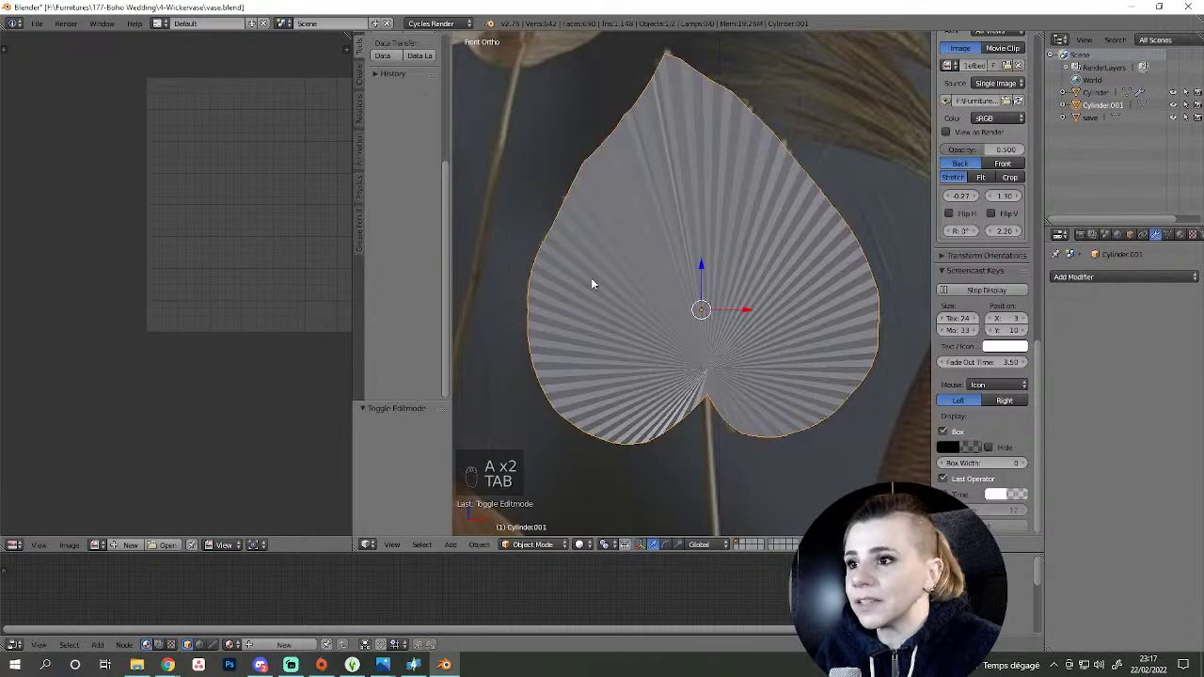
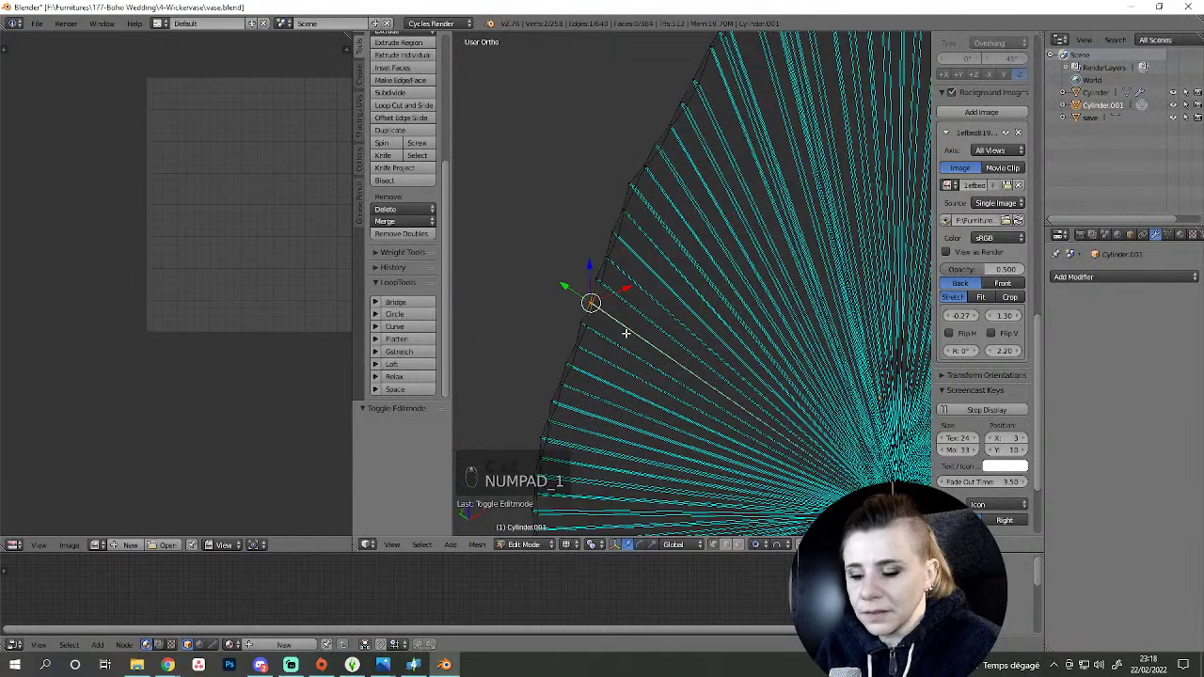
- Move the upper vertices of the leaf's left outline onto the reference leaf's edge
{"action": "key", "text": "g"}
{"action": "key", "text": "a"}
{"action": "key", "text": "c"}
{"action": "left_click_drag", "start_coordinate": [556, 212], "coordinate": [543, 228]}
{"action": "key", "text": "g"}
{"action": "key", "text": "a"}
{"action": "key", "text": "c"}
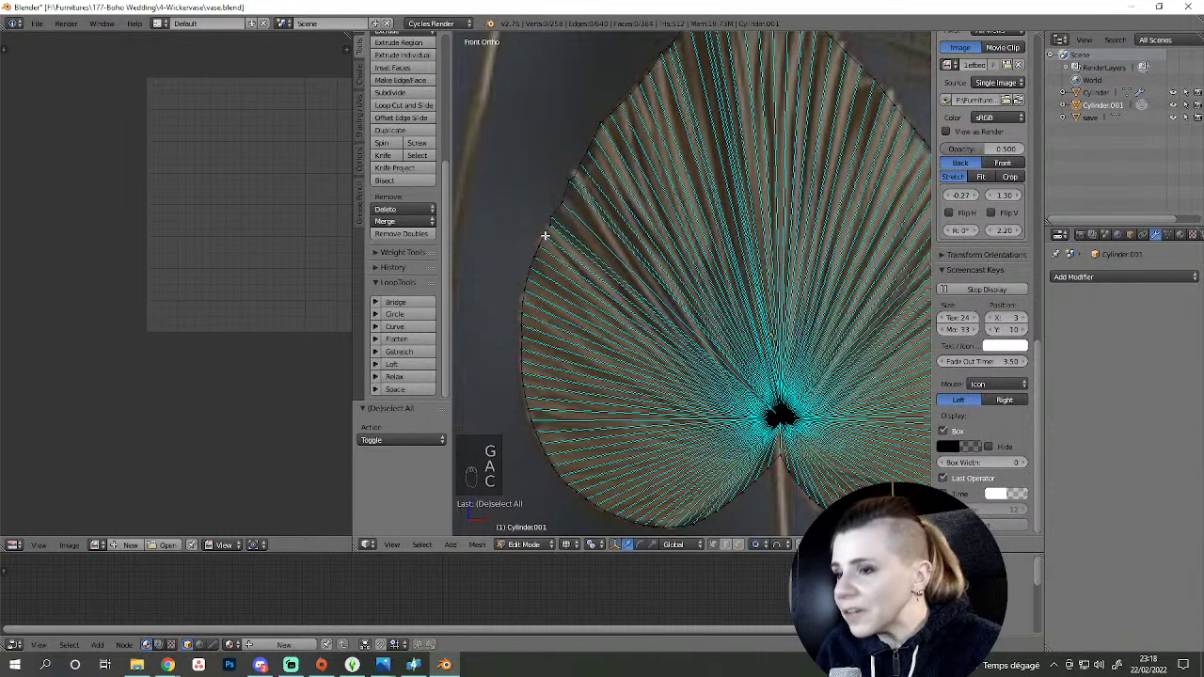
{"action": "key", "text": "c"}
{"action": "key", "text": "g"}
{"action": "key", "text": "a"}
{"action": "key", "text": "c"}
{"action": "key", "text": "g"}
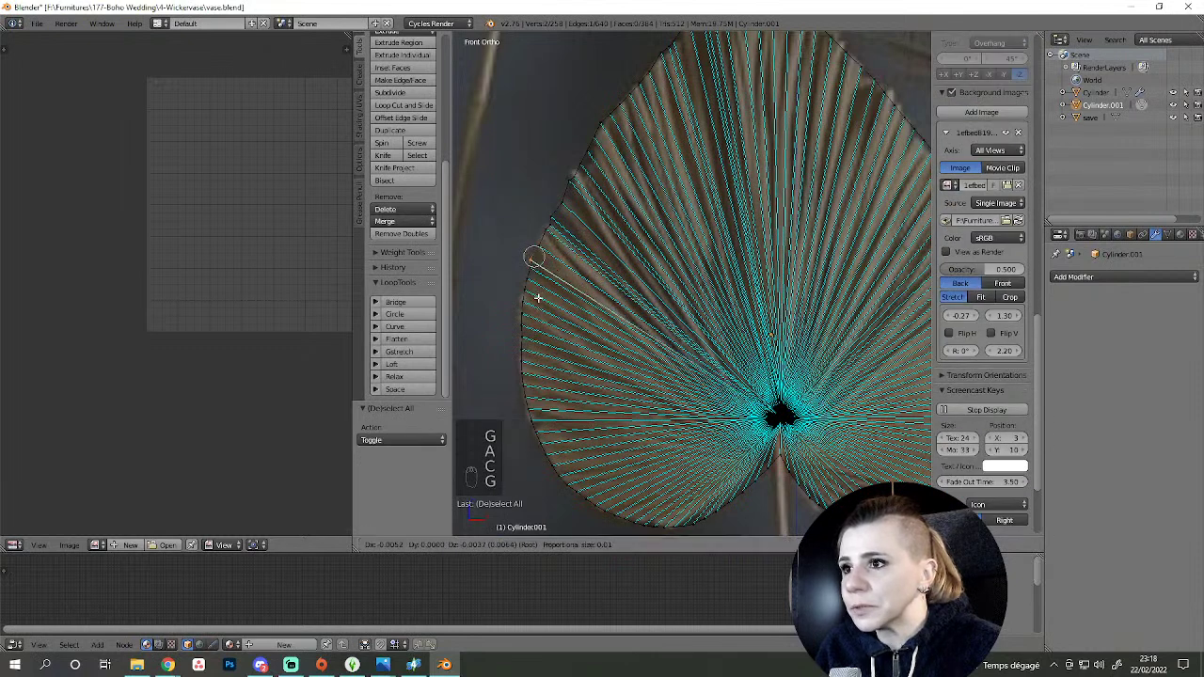
- Work down the left outline, grabbing each vertex onto the reference edge
{"action": "left_click", "coordinate": [539, 294]}
{"action": "key", "text": "a"}
{"action": "key", "text": "c"}
{"action": "key", "text": "g"}
{"action": "key", "text": "a"}
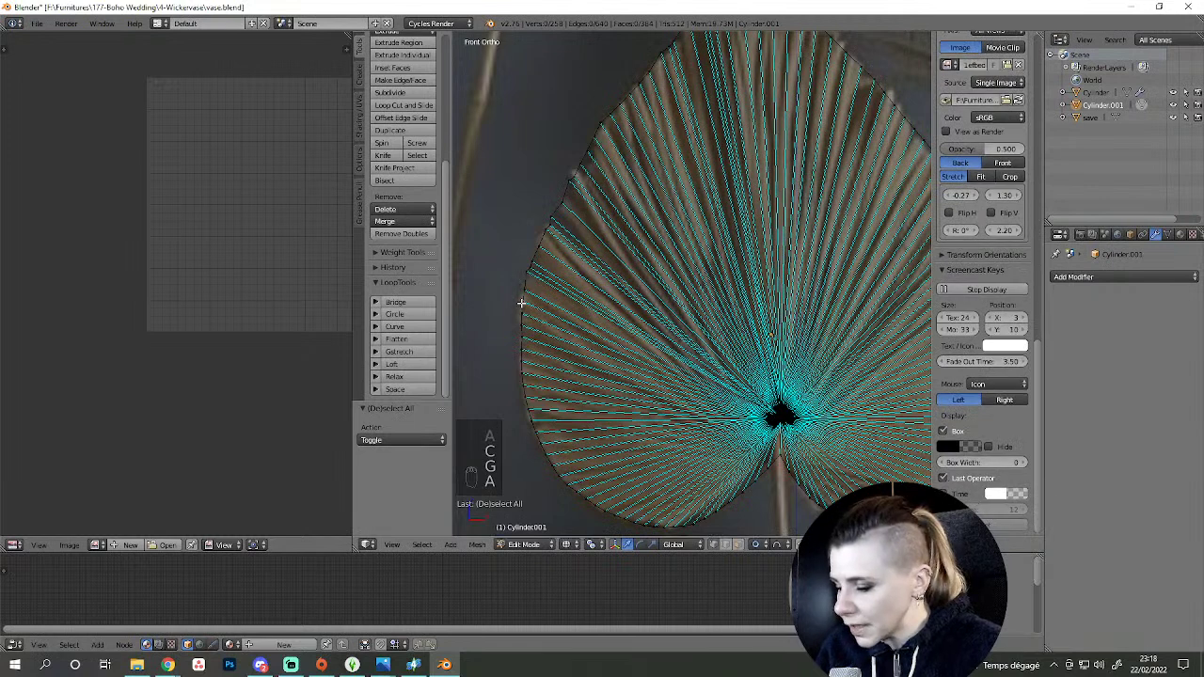
{"action": "key", "text": "c"}
{"action": "right_click", "coordinate": [537, 323]}
{"action": "key", "text": "g"}
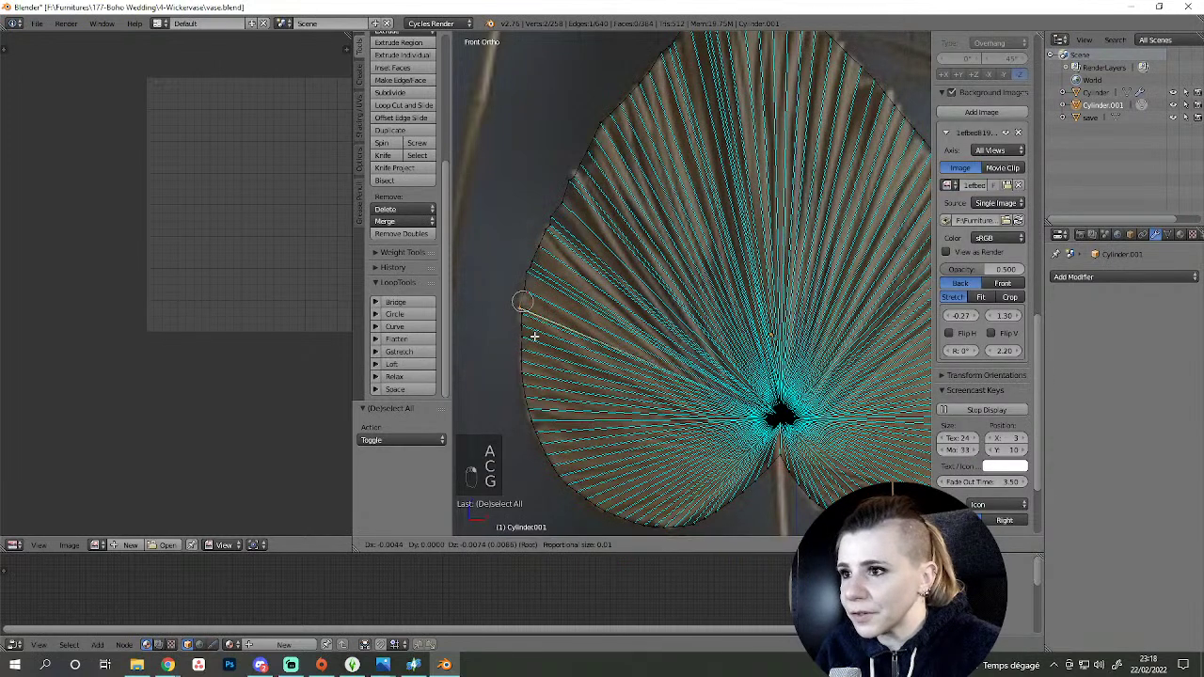
{"action": "key", "text": "a"}
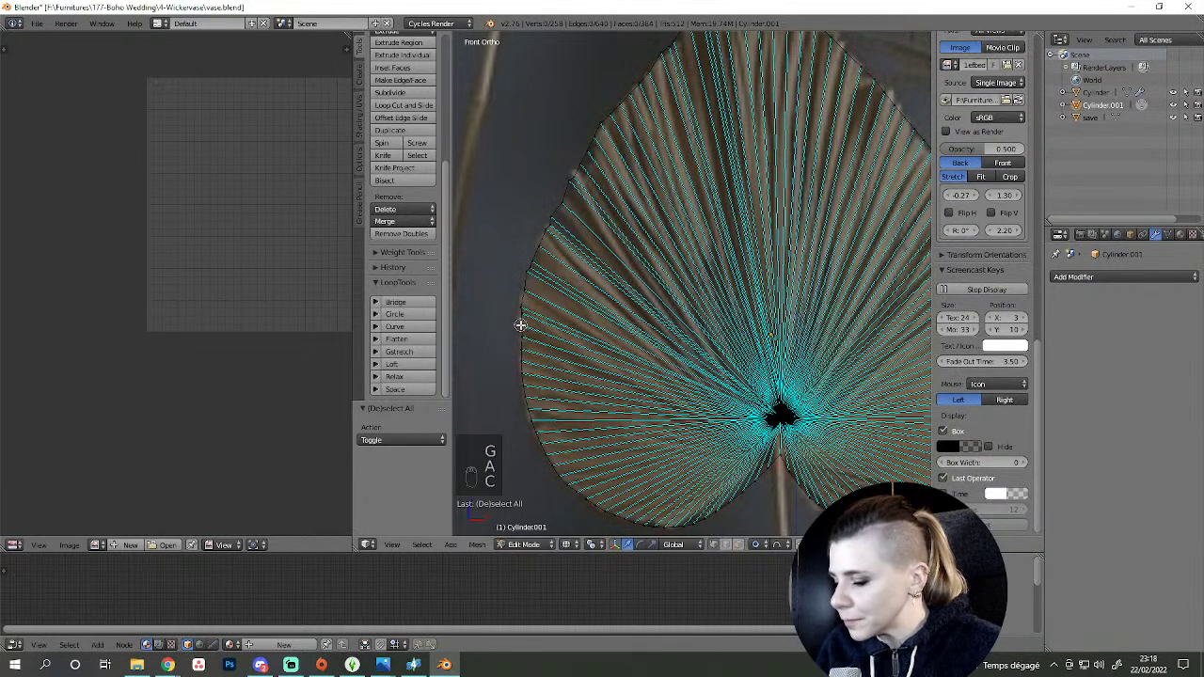
{"action": "left_click_drag", "start_coordinate": [535, 338], "coordinate": [525, 326]}
- Align the lower left-outline vertices with the reference and select the next point to move
{"action": "key", "text": "g"}
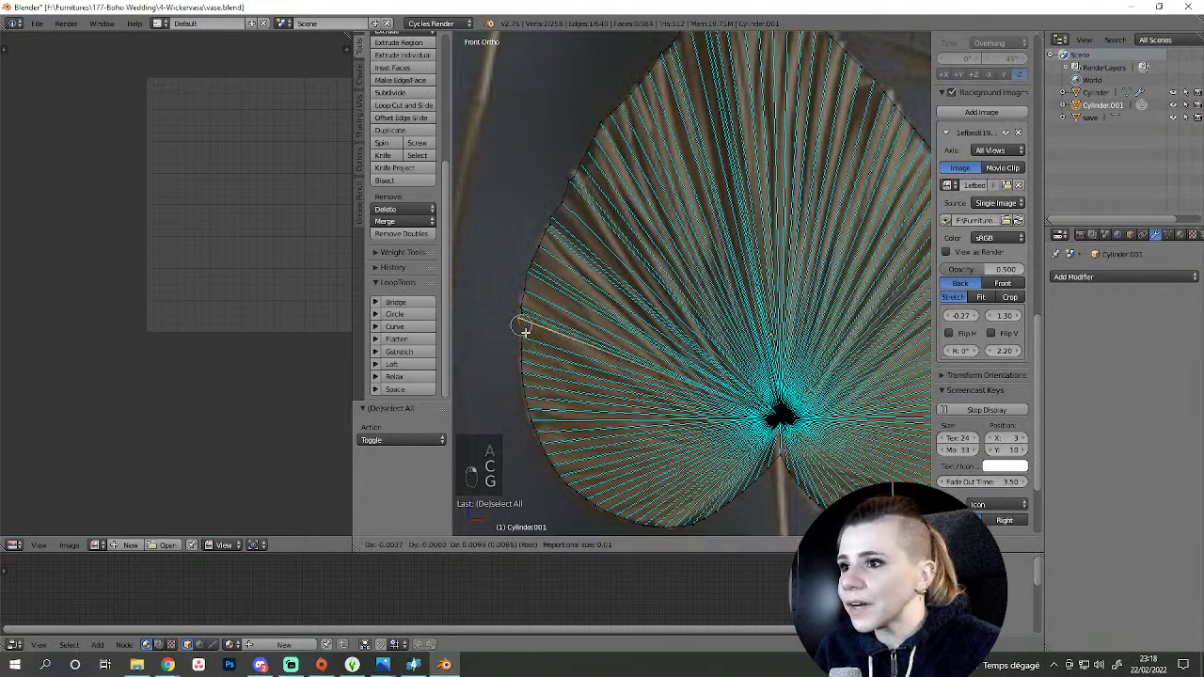
{"action": "key", "text": "a"}
{"action": "key", "text": "c"}
{"action": "key", "text": "g"}
{"action": "left_click_drag", "start_coordinate": [527, 336], "coordinate": [521, 350]}
{"action": "key", "text": "a"}
{"action": "key", "text": "c"}
{"action": "right_click", "coordinate": [524, 352]}
{"action": "key", "text": "g"}
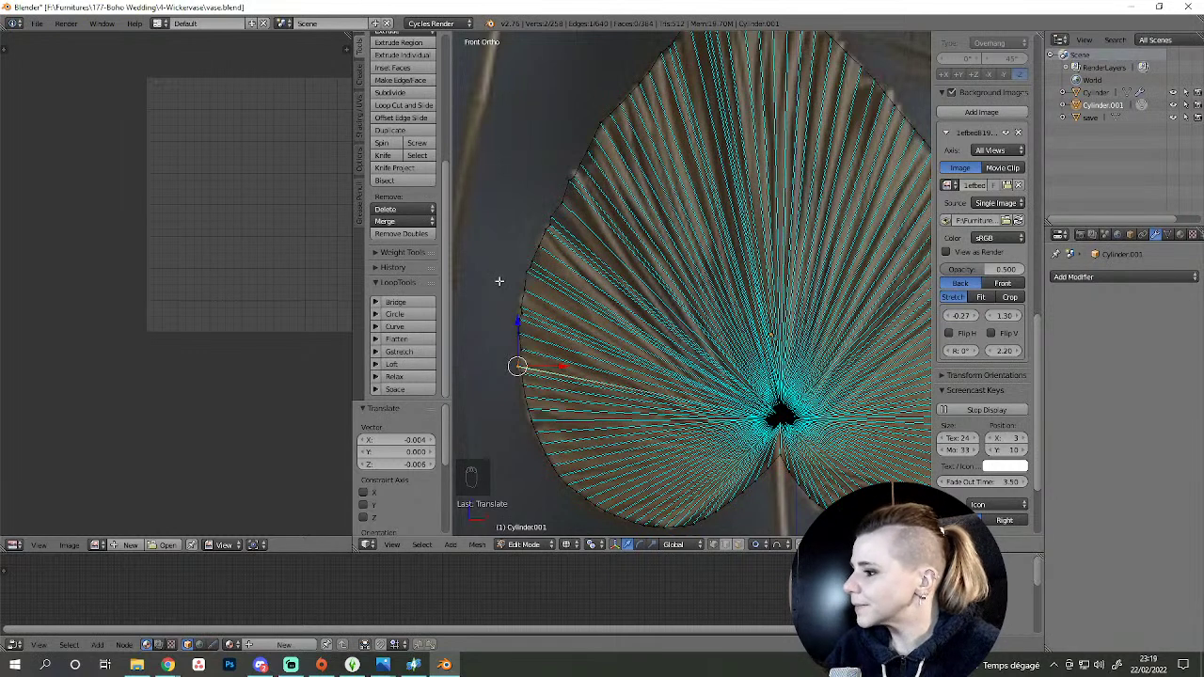
{"action": "key", "text": "a"}
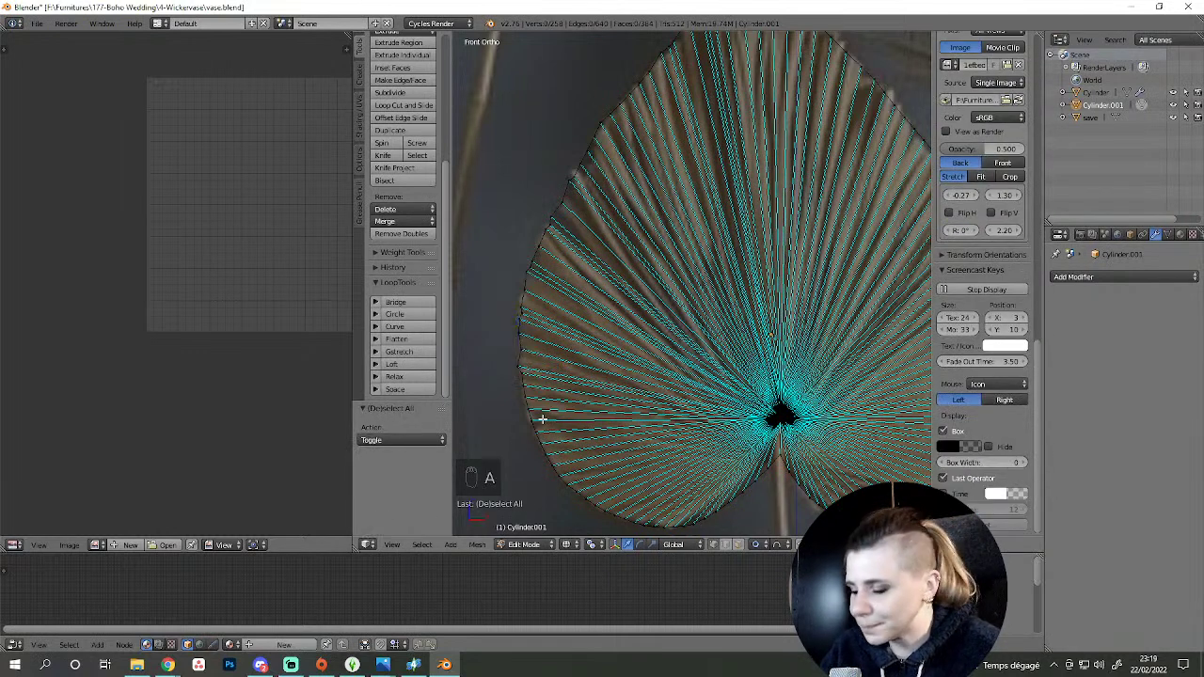
{"action": "key", "text": "c"}
{"action": "key", "text": "g"}
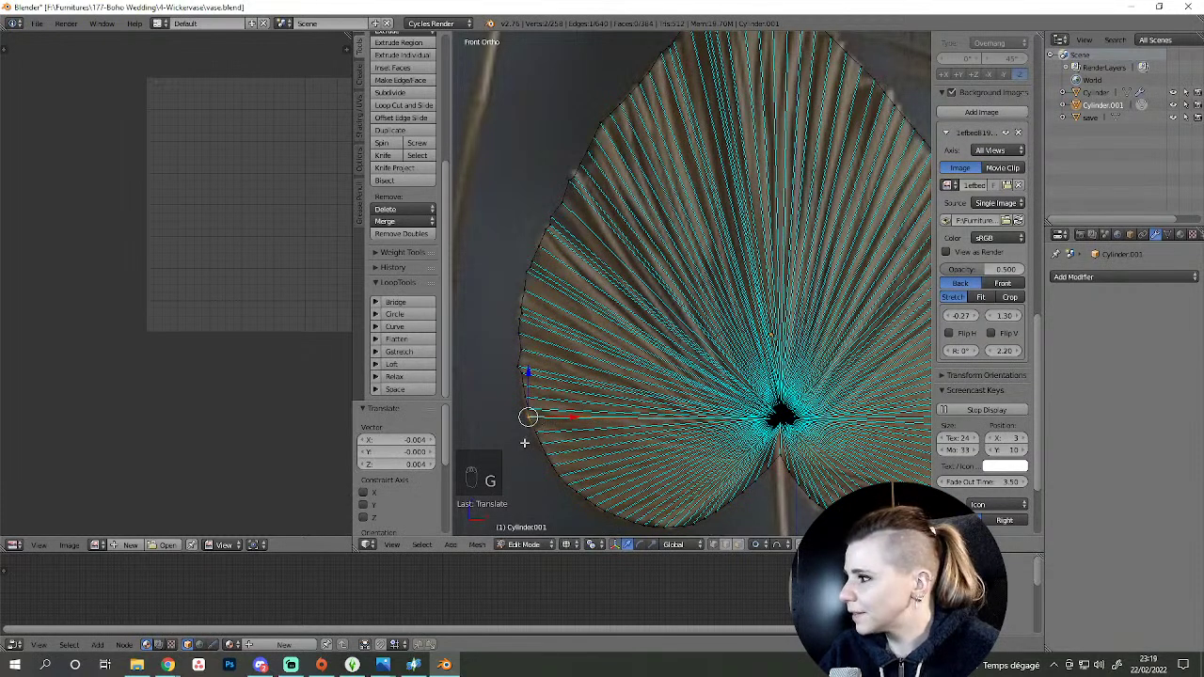
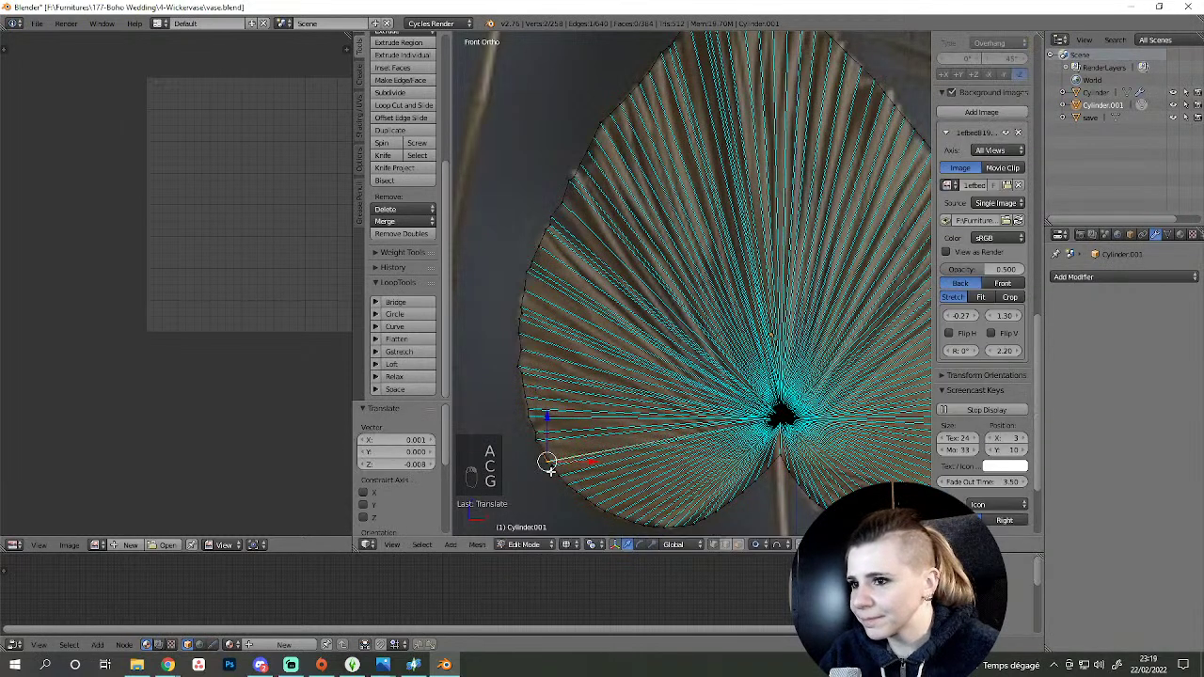
{"action": "key", "text": "a"}
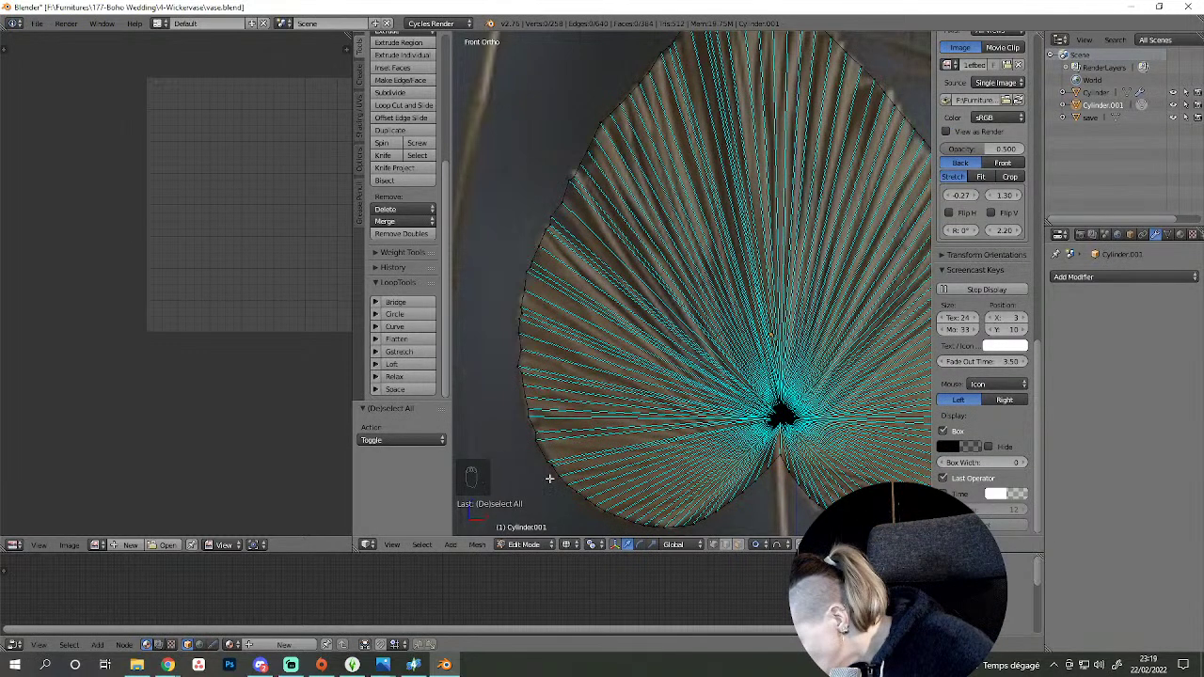
{"action": "key", "text": "c"}
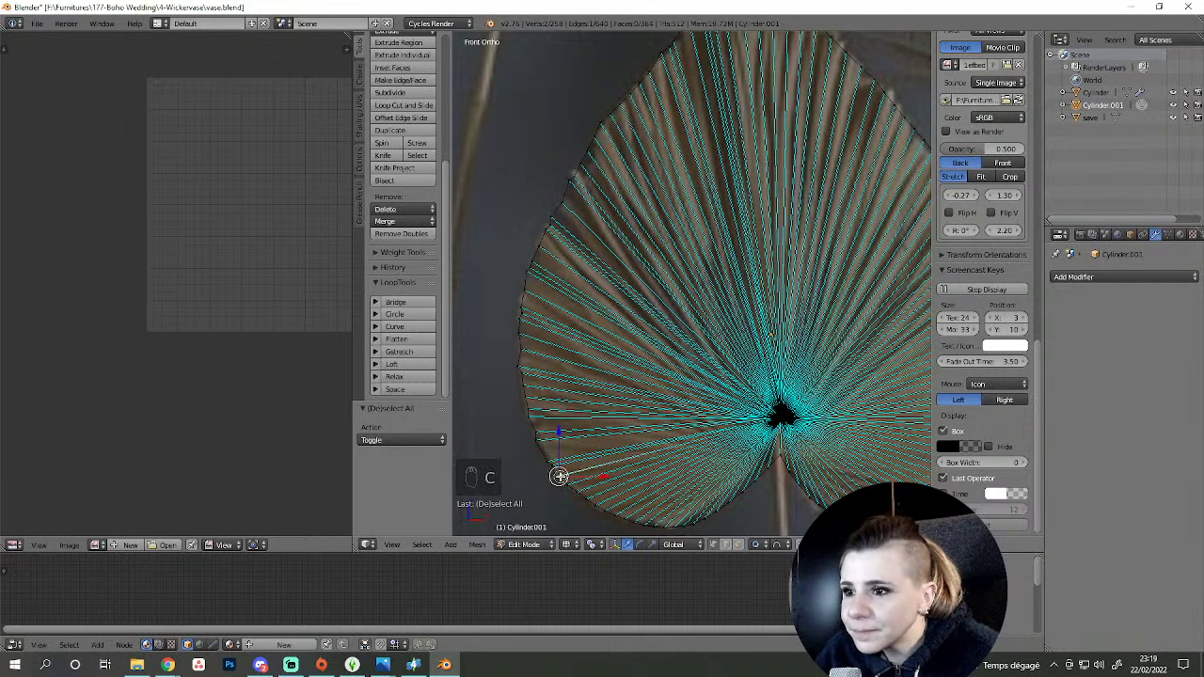
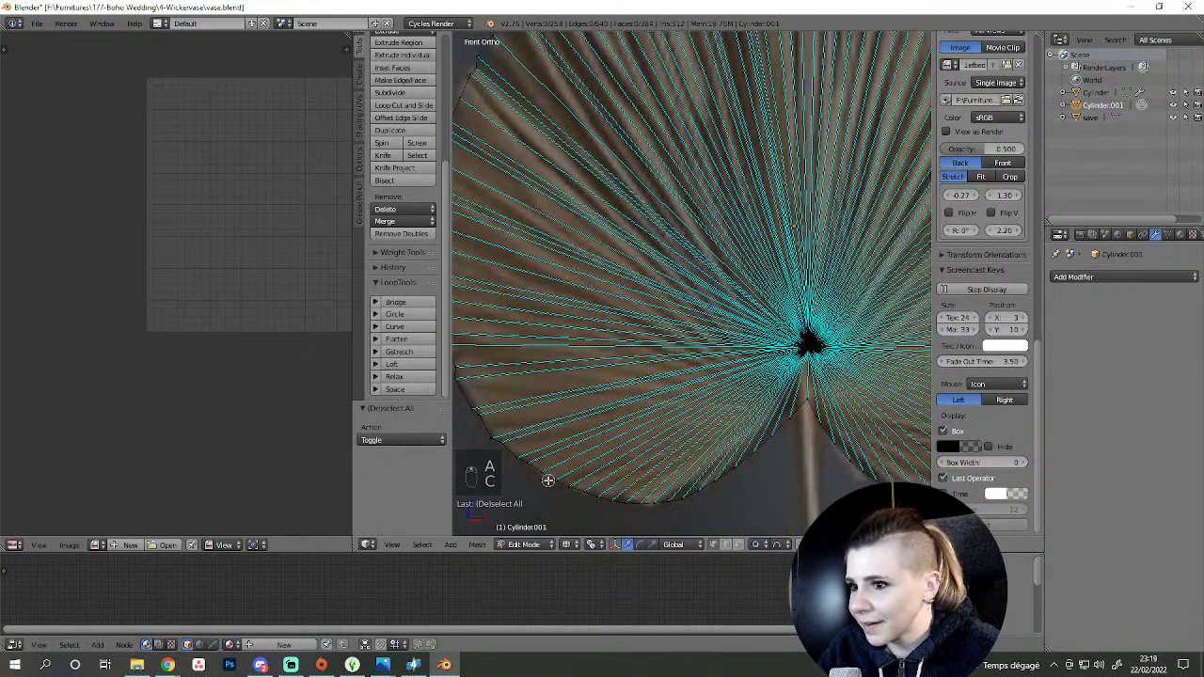
{"action": "key", "text": "c"}
{"action": "key", "text": "g"}
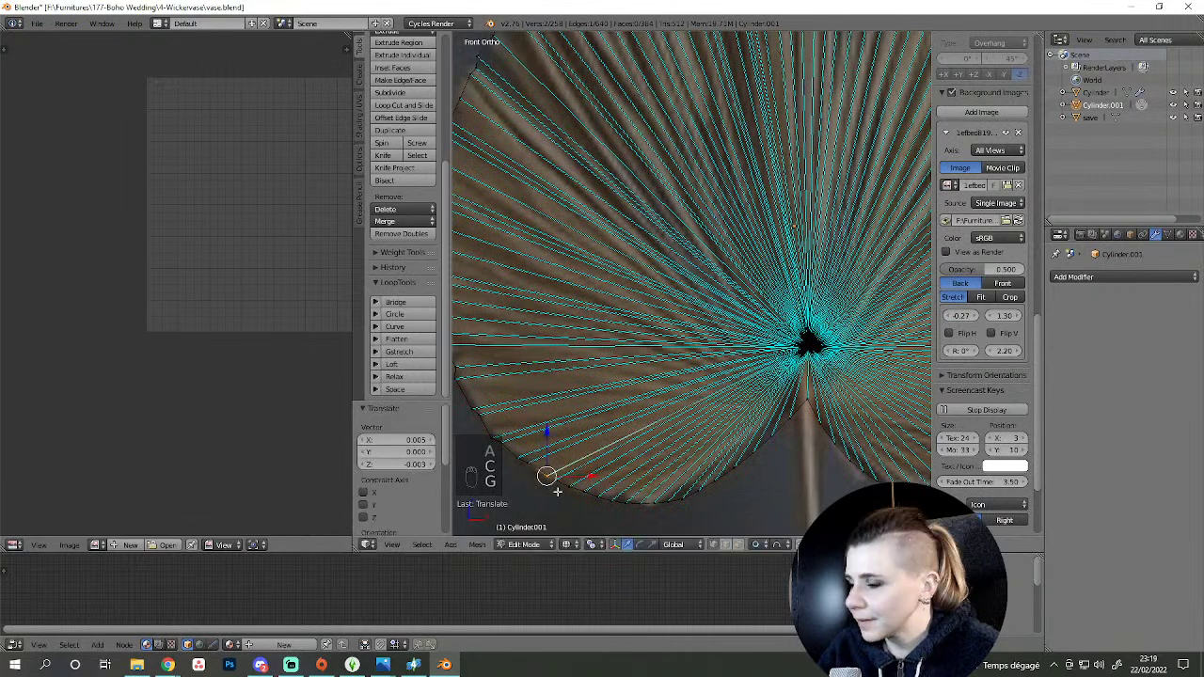
{"action": "middle_click", "coordinate": [556, 484]}
{"action": "key", "text": "a"}
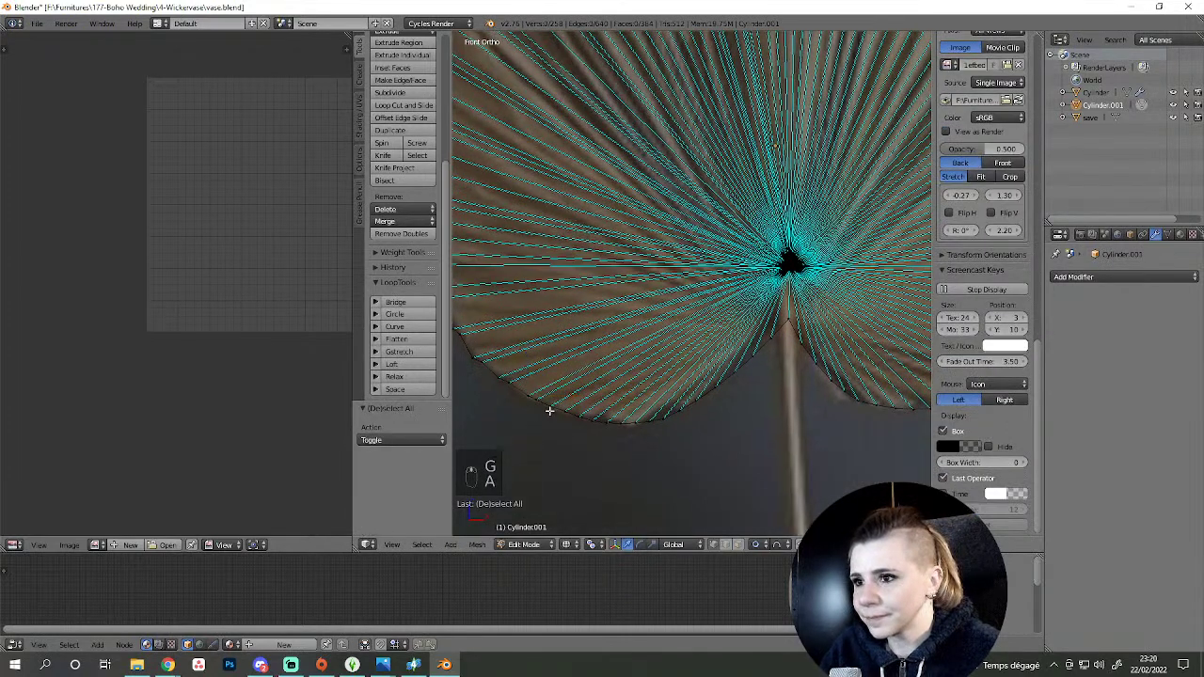
{"action": "key", "text": "c"}
{"action": "key", "text": "g"}
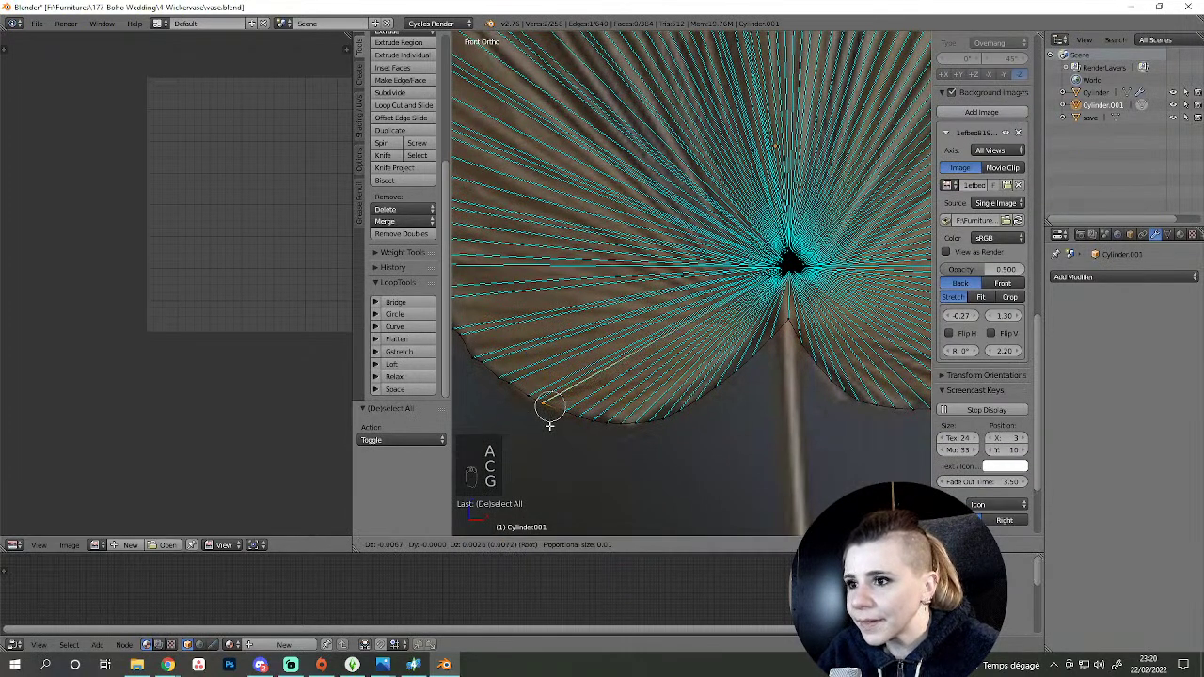
{"action": "key", "text": "a"}
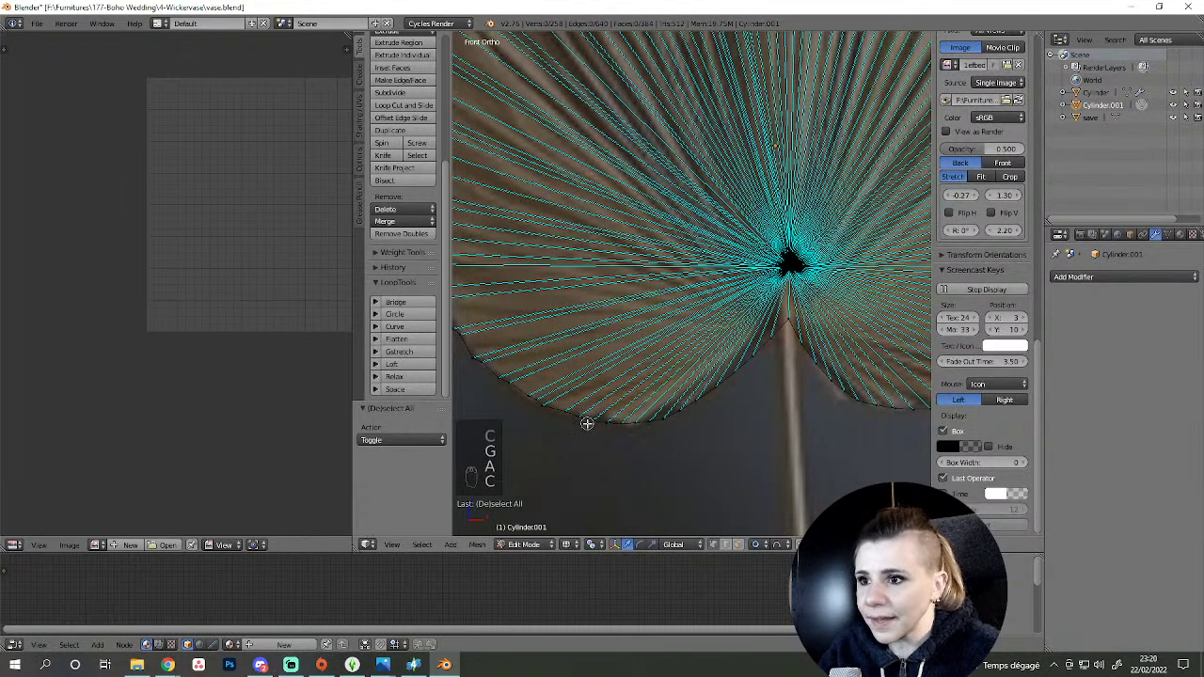
{"action": "key", "text": "g"}
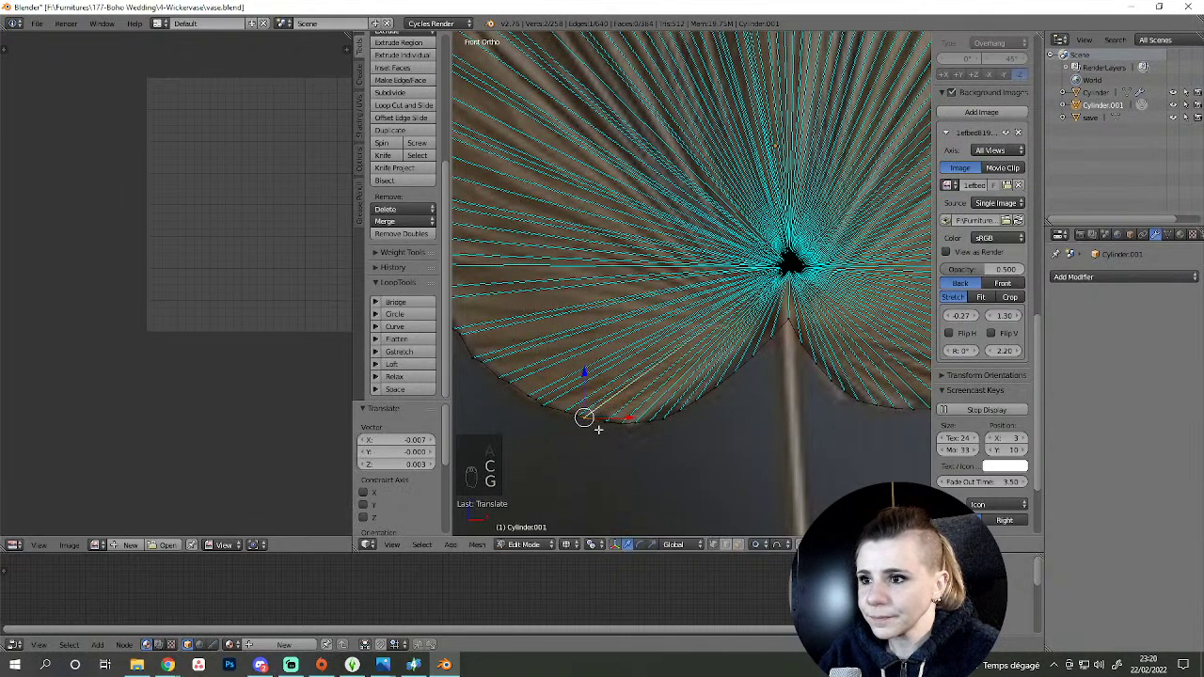
{"action": "key", "text": "c"}
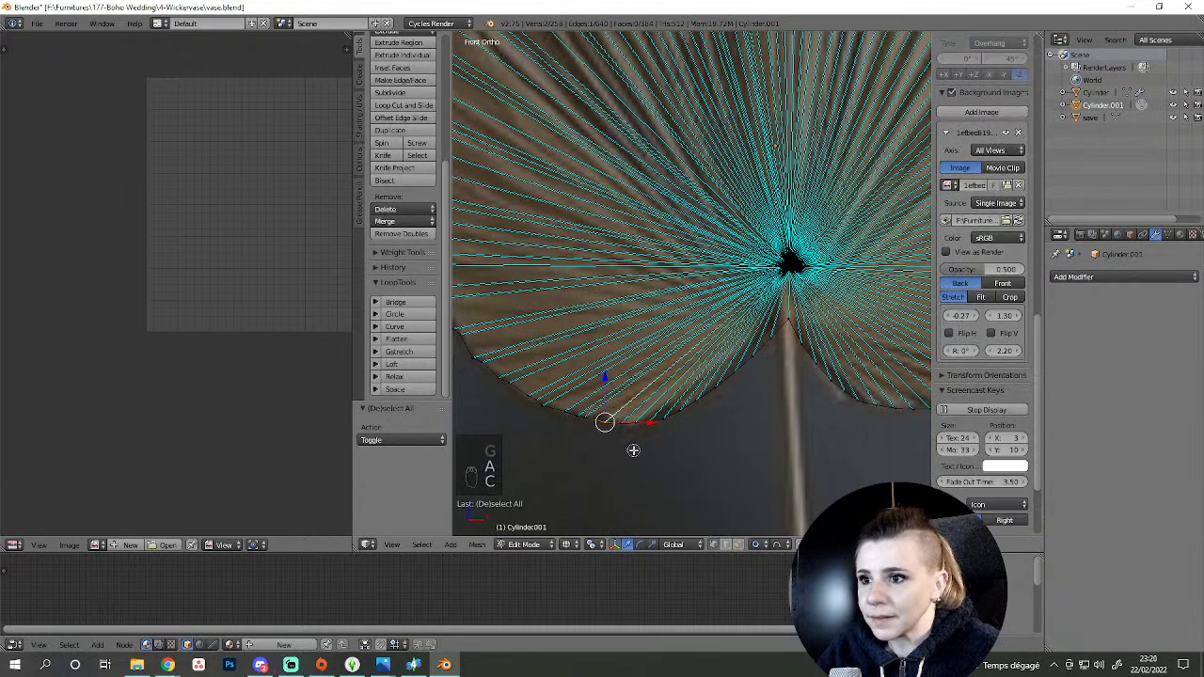
{"action": "left_click_drag", "start_coordinate": [629, 446], "coordinate": [603, 446]}
{"action": "key", "text": "g"}
{"action": "left_click", "coordinate": [603, 446]}
{"action": "key", "text": "a"}
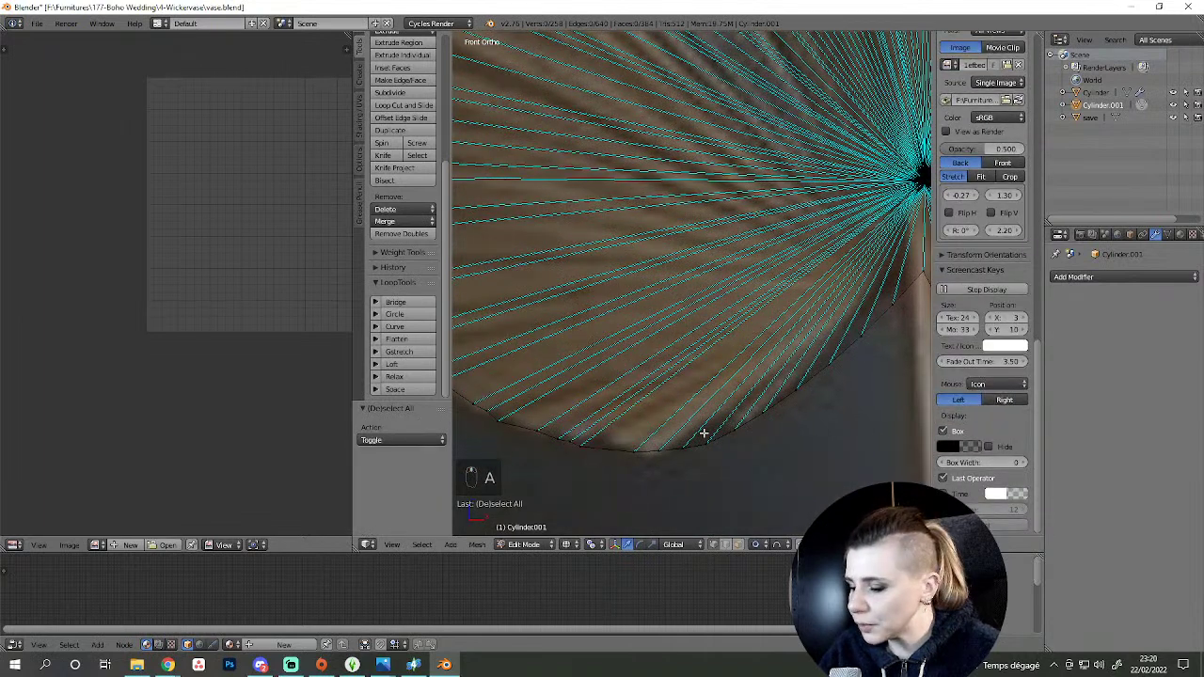
{"action": "key", "text": "c"}
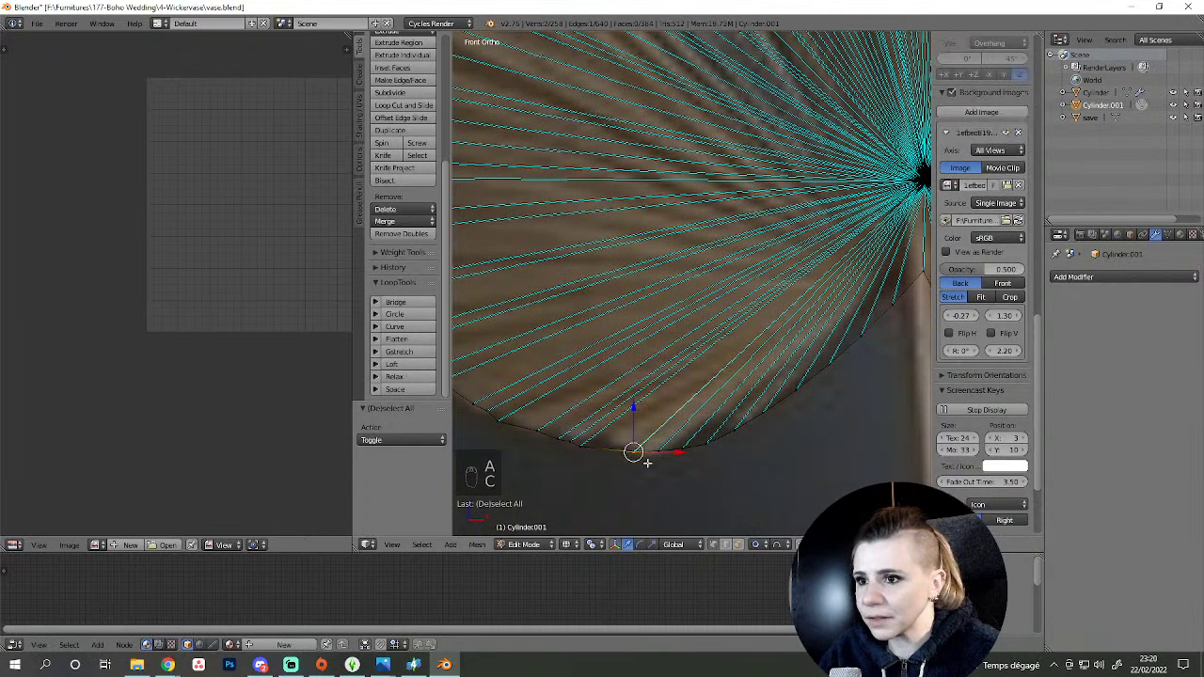
{"action": "key", "text": "g"}
{"action": "key", "text": "a"}
{"action": "key", "text": "c"}
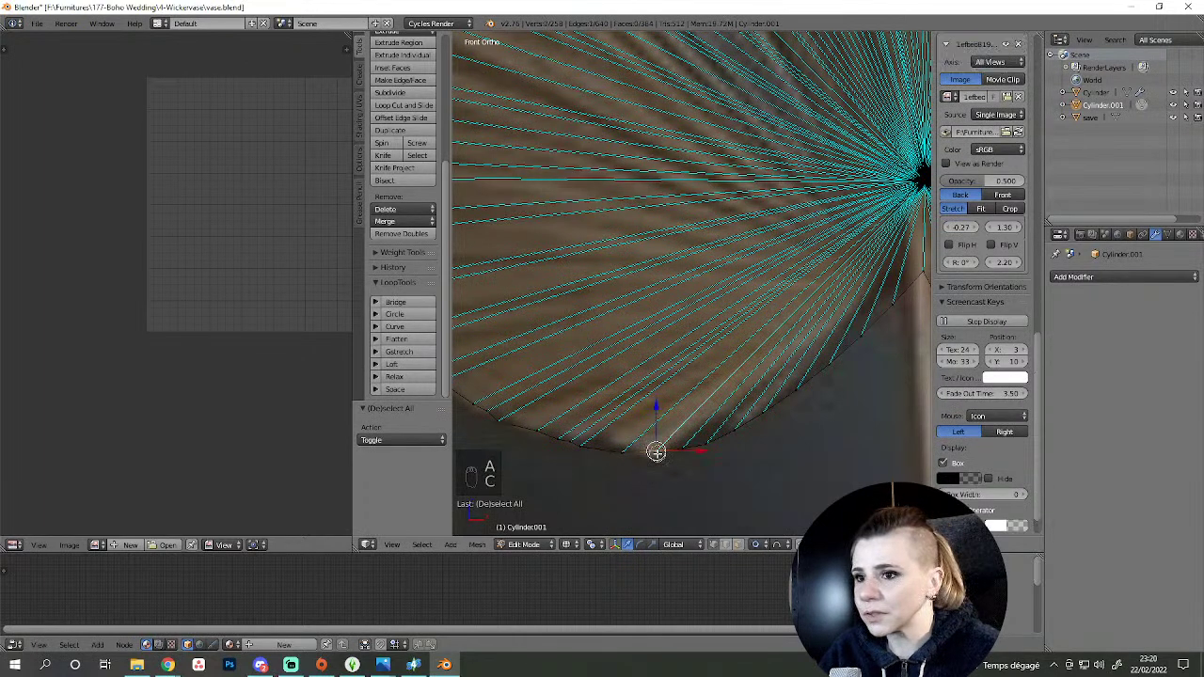
{"action": "key", "text": "g"}
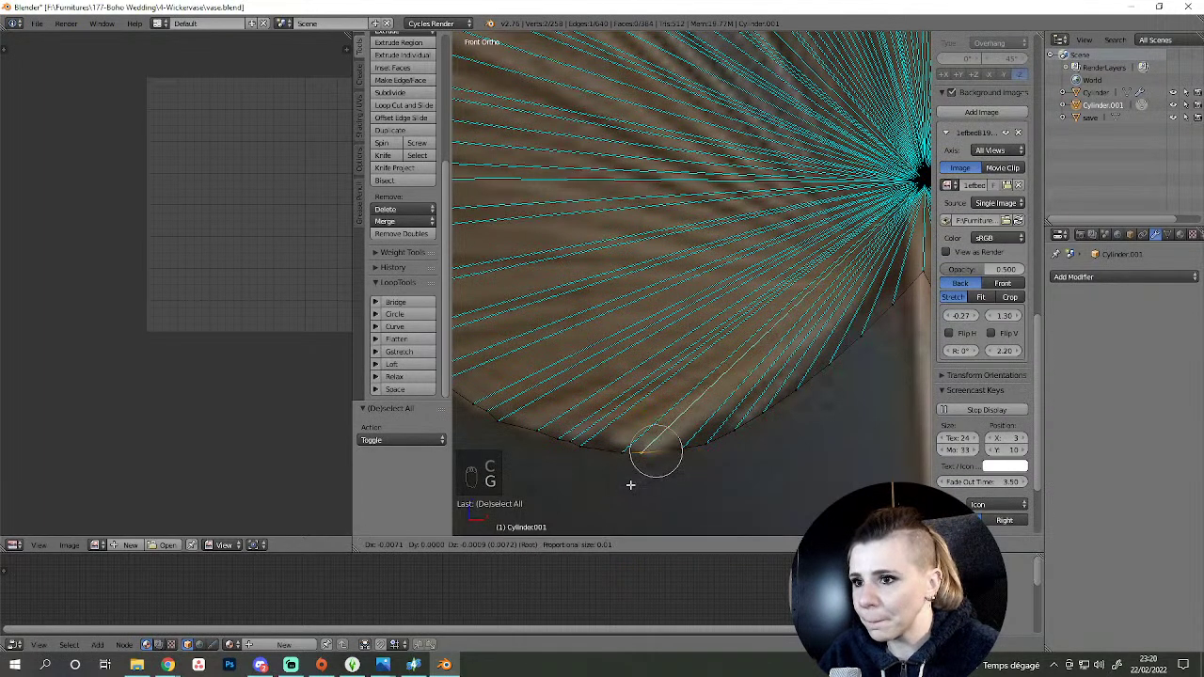
{"action": "key", "text": "a"}
{"action": "key", "text": "c"}
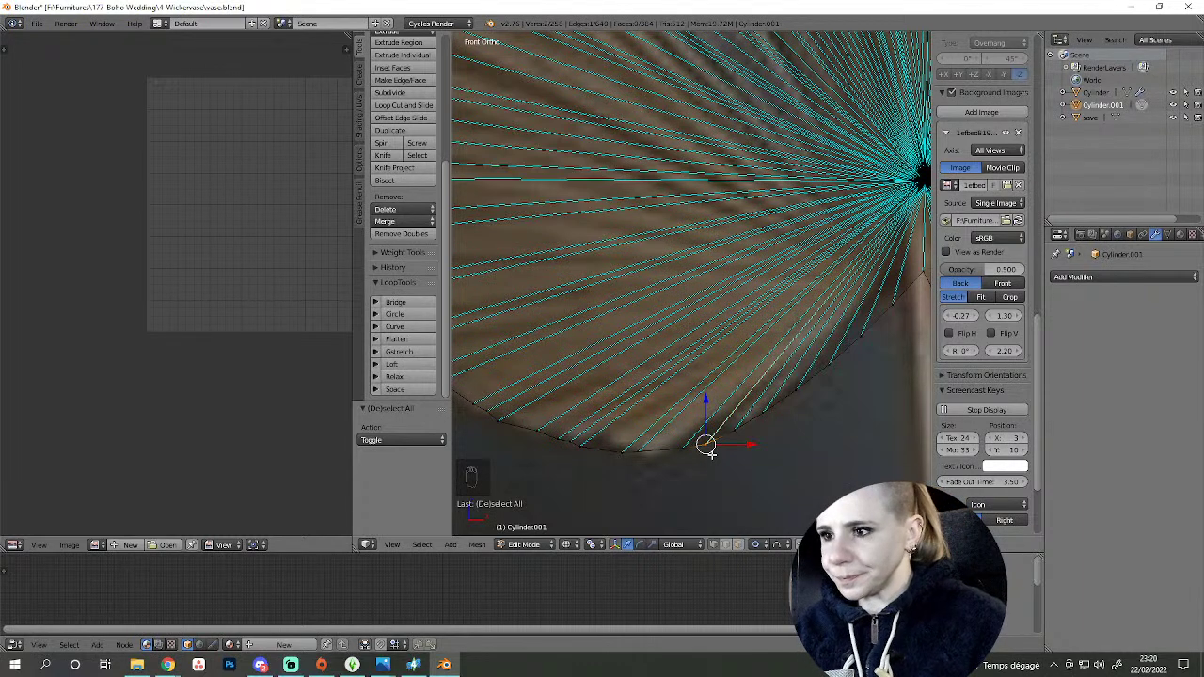
- Recentre on the leaf's base and nudge the outline point beside the stem notch
{"action": "key", "text": "a"}
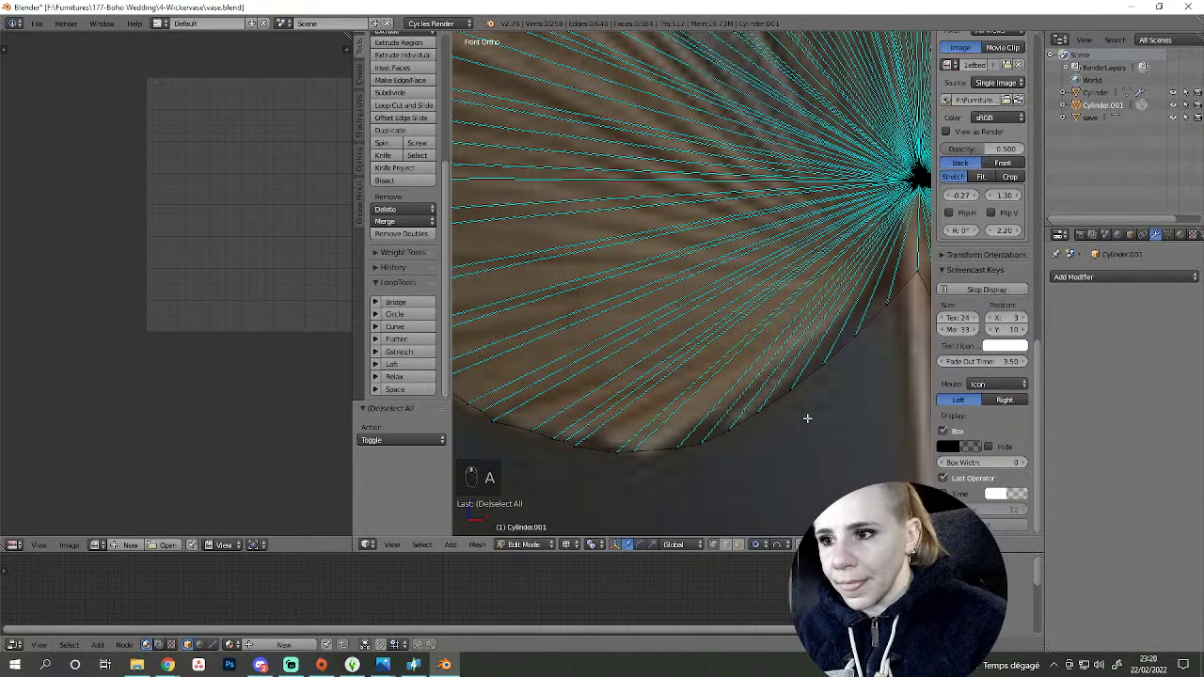
{"action": "key", "text": "c"}
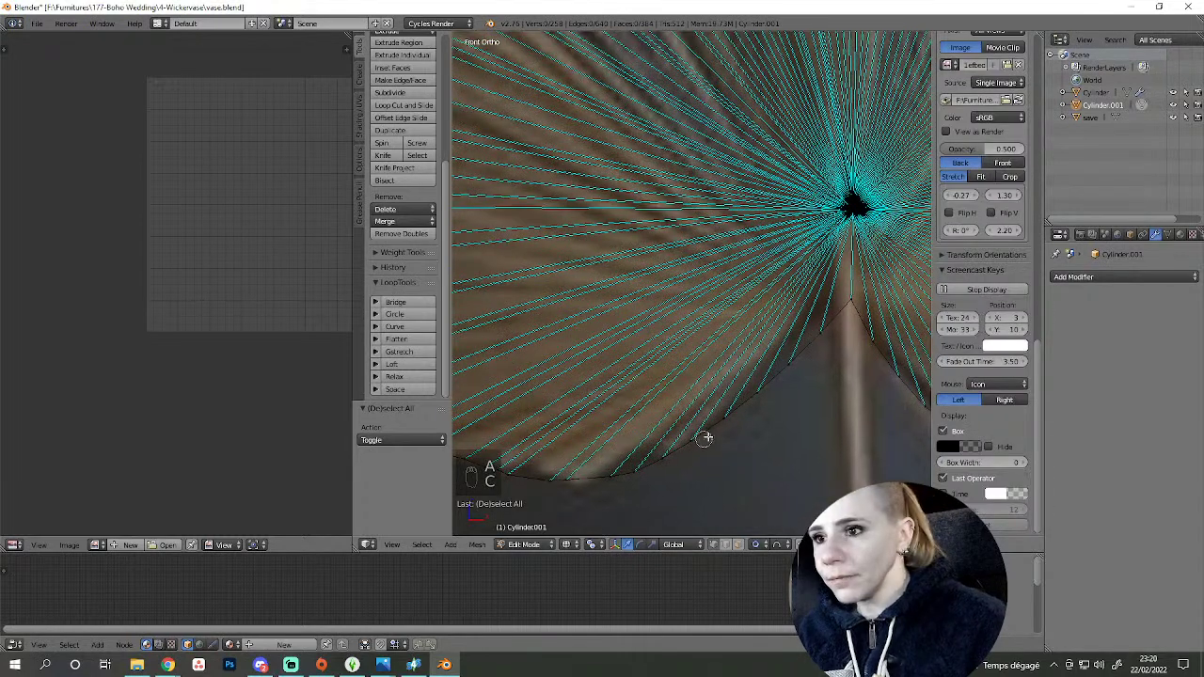
{"action": "left_click_drag", "start_coordinate": [725, 412], "coordinate": [727, 428]}
{"action": "key", "text": "g"}
{"action": "key", "text": "a"}
- Move the lower outline vertex onto the reference edge, then shift toward the leaf's tip
{"action": "double_click", "coordinate": [786, 361]}
{"action": "key", "text": "c"}
{"action": "key", "text": "g"}
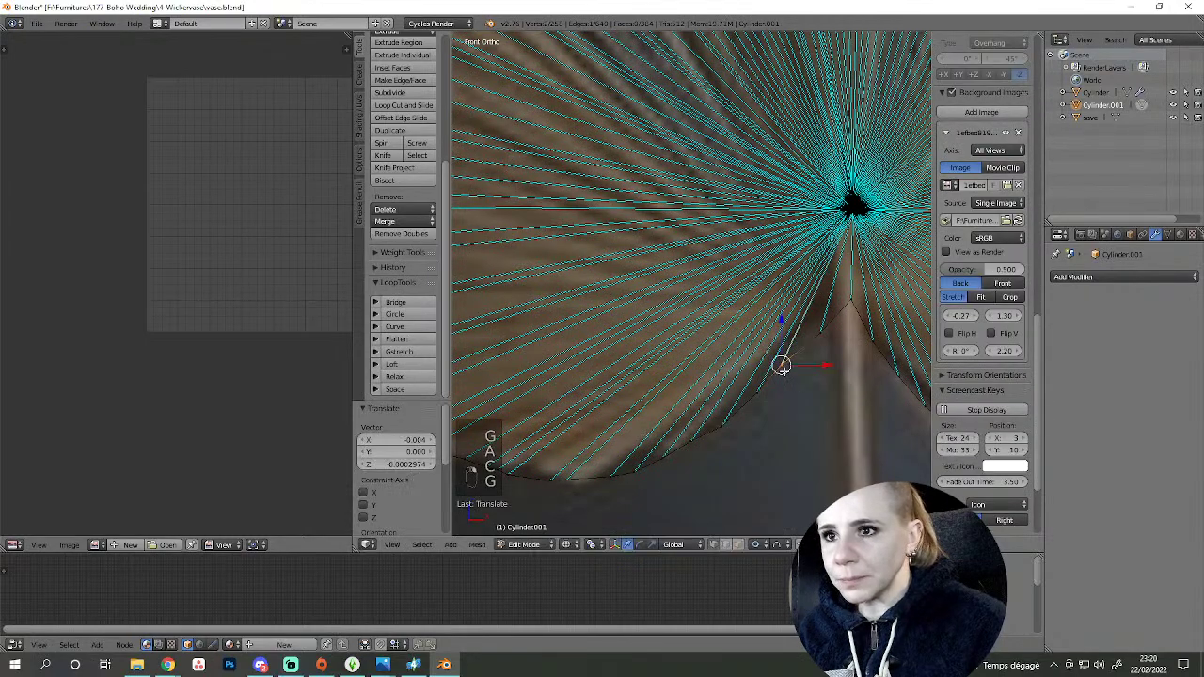
{"action": "left_click", "coordinate": [778, 378]}
{"action": "left_click", "coordinate": [684, 328]}
- Grab the vertices near the tip onto the reference leaf's upper-right edge
{"action": "key", "text": "a"}
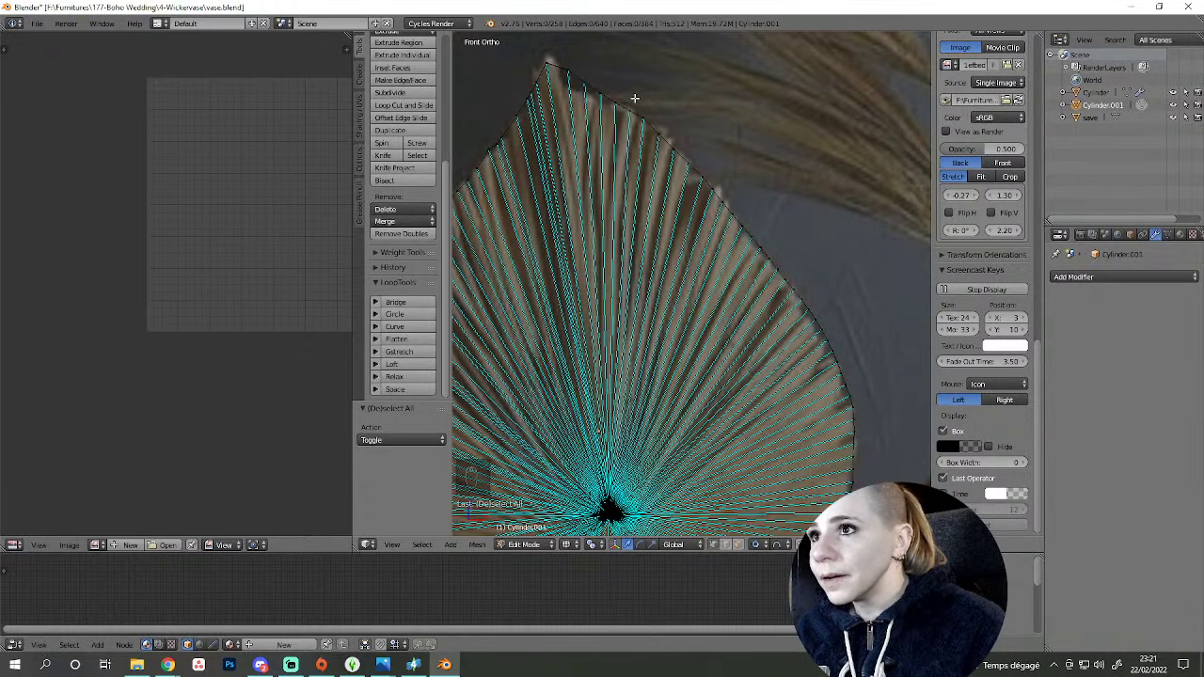
{"action": "key", "text": "c"}
{"action": "key", "text": "g"}
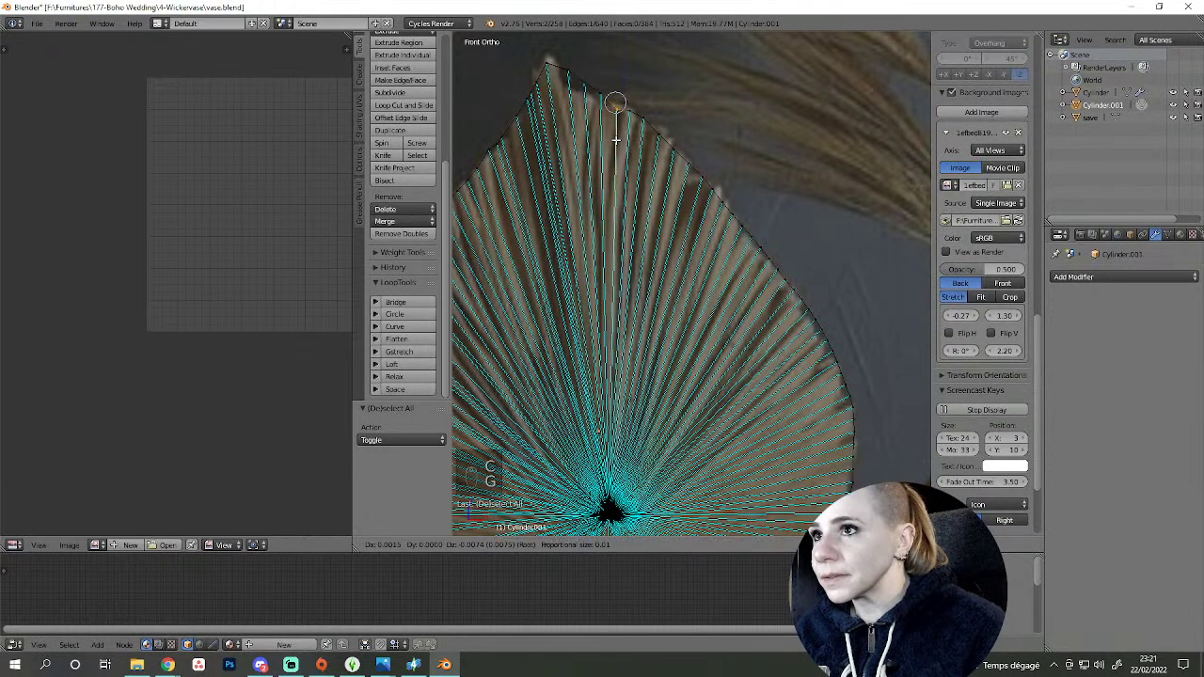
{"action": "key", "text": "a"}
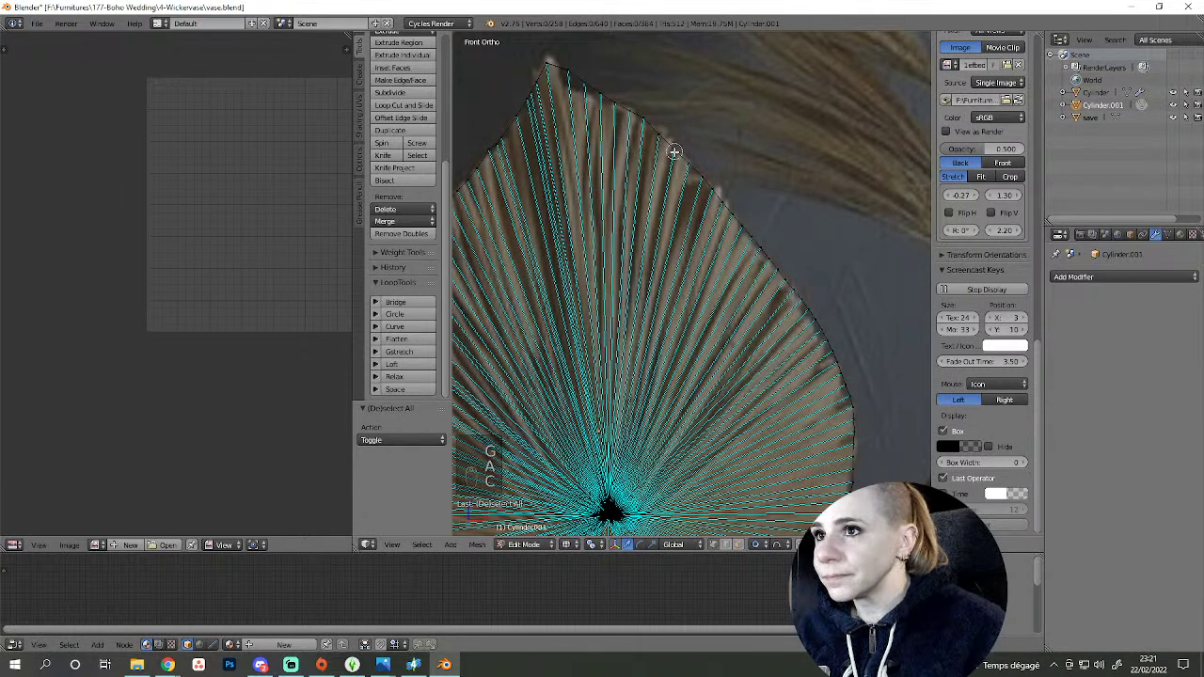
{"action": "key", "text": "g"}
{"action": "key", "text": "a"}
{"action": "key", "text": "c"}
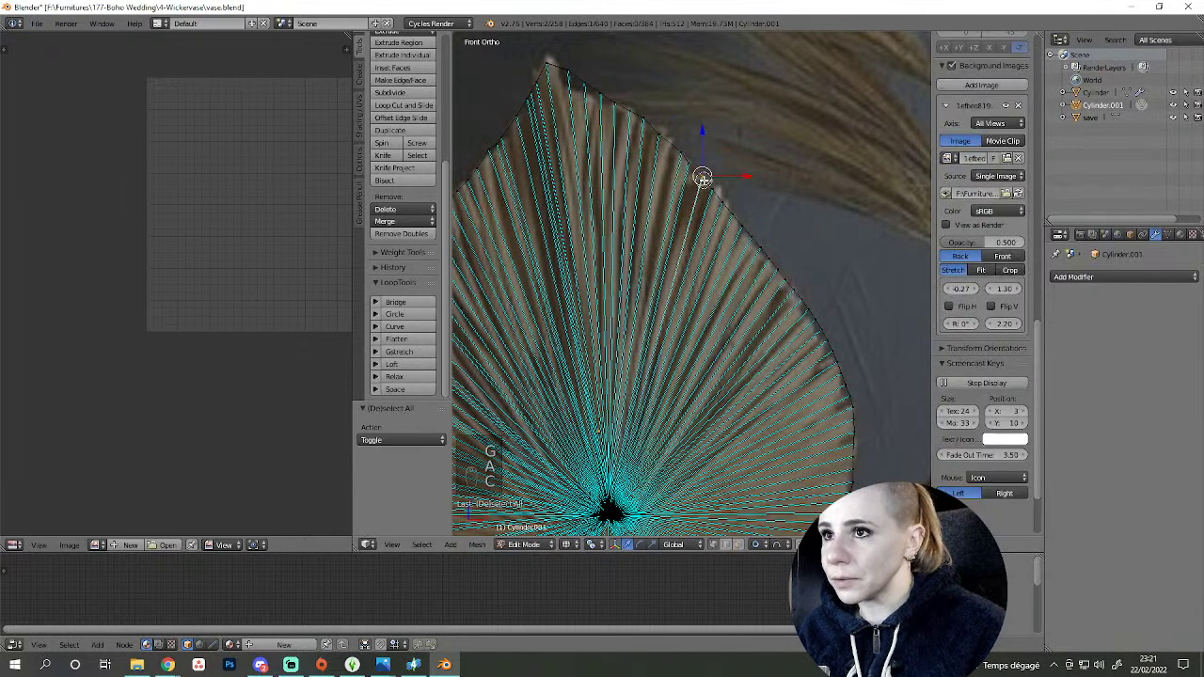
- Pan along the right outline, aligning further vertices and selecting the next point
{"action": "middle_click", "coordinate": [703, 174]}
{"action": "key", "text": "g"}
{"action": "left_click_drag", "start_coordinate": [710, 192], "coordinate": [710, 191]}
{"action": "key", "text": "a"}
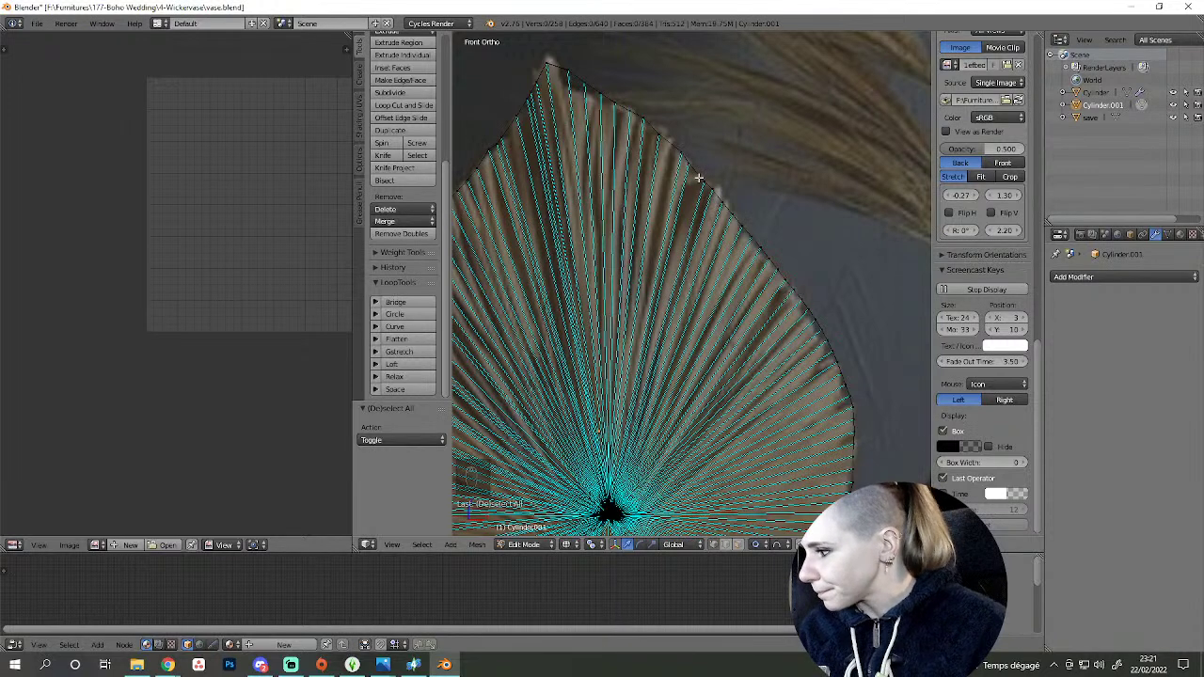
{"action": "middle_click", "coordinate": [733, 186]}
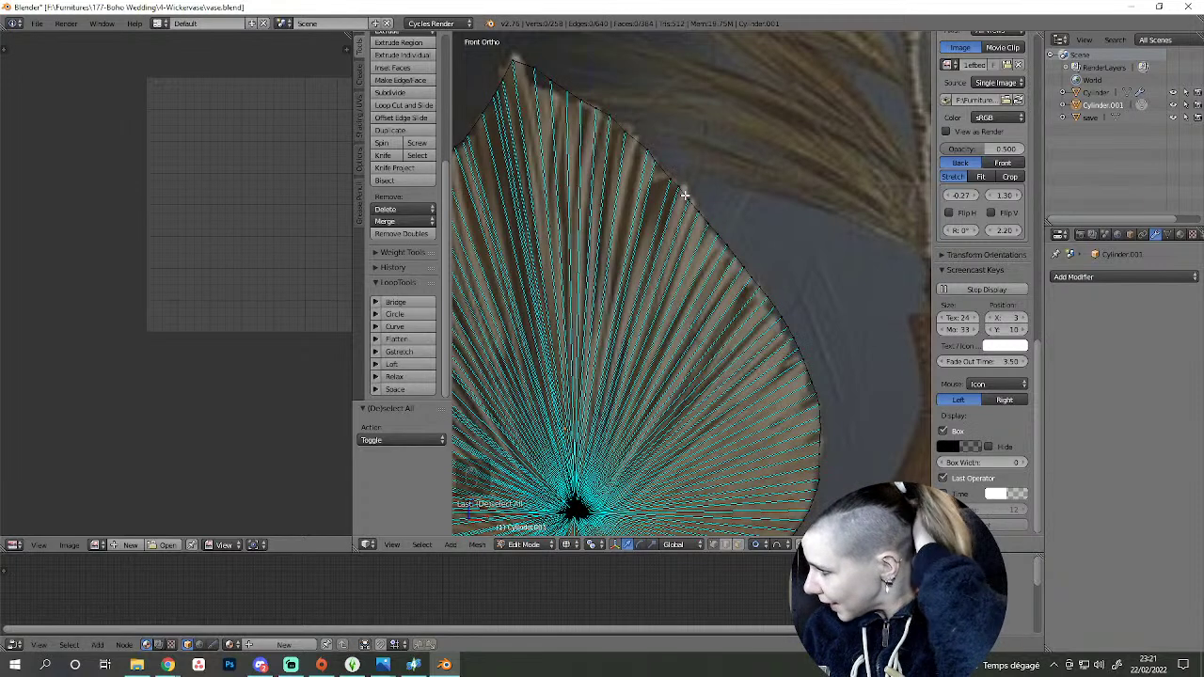
{"action": "key", "text": "c"}
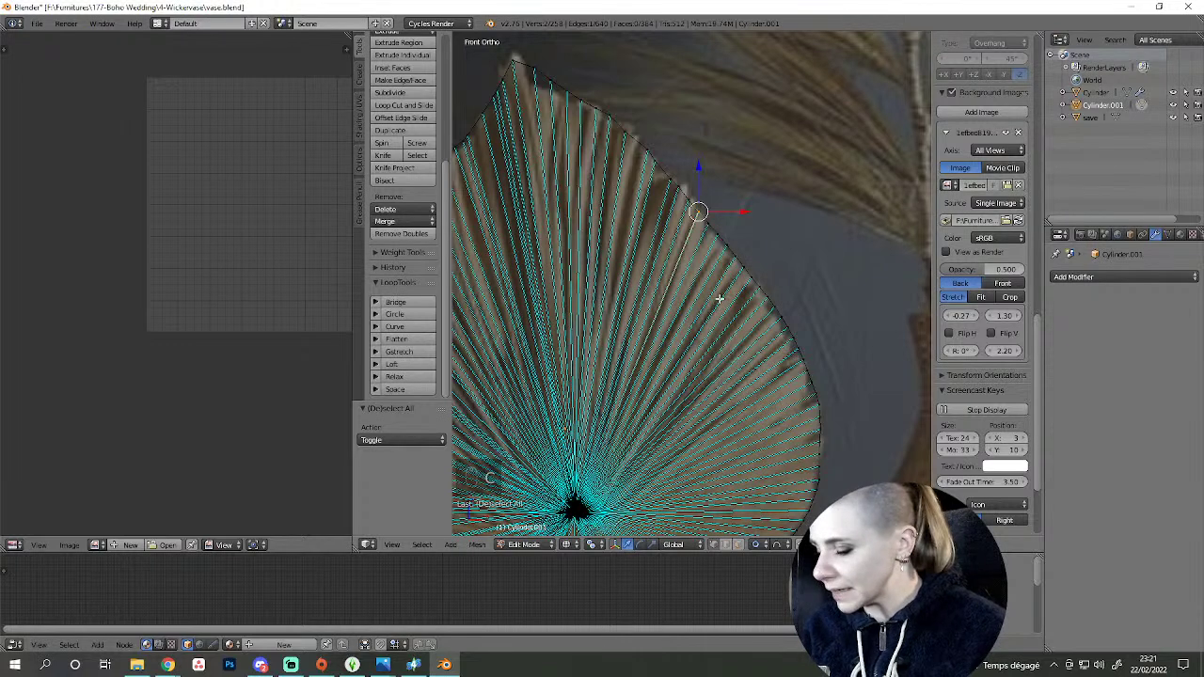
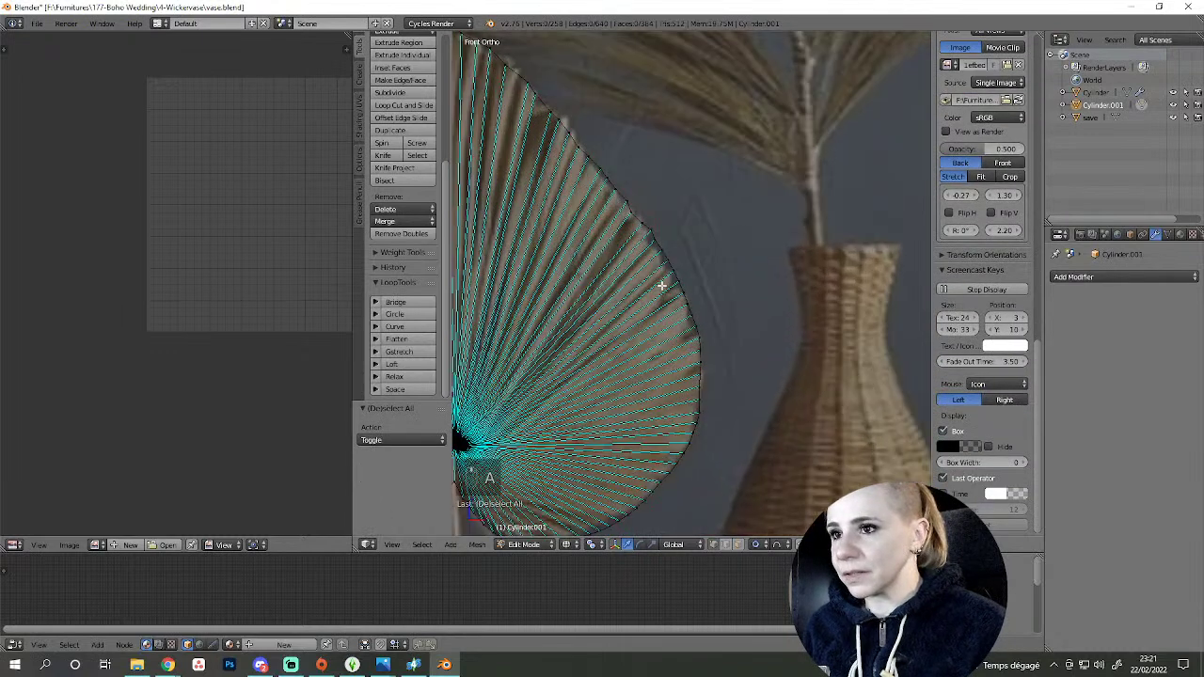
- Move one more right-edge vertex into place and zoom out to view the whole leaf
{"action": "key", "text": "g"}
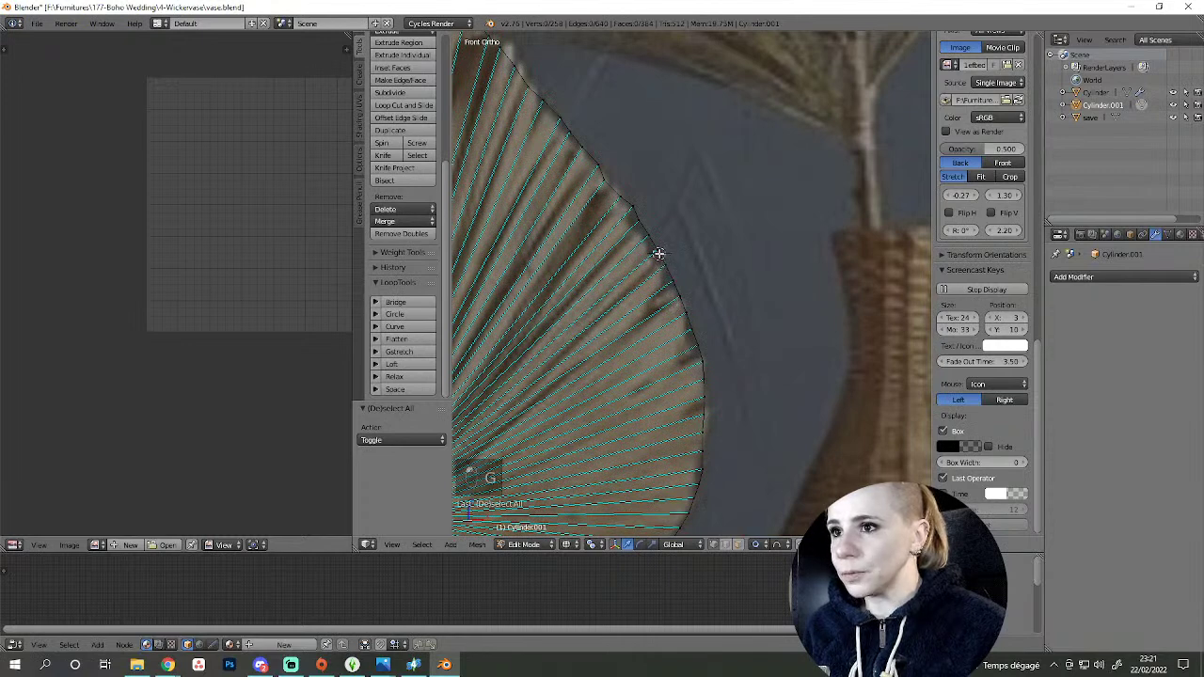
{"action": "key", "text": "c"}
{"action": "key", "text": "g"}
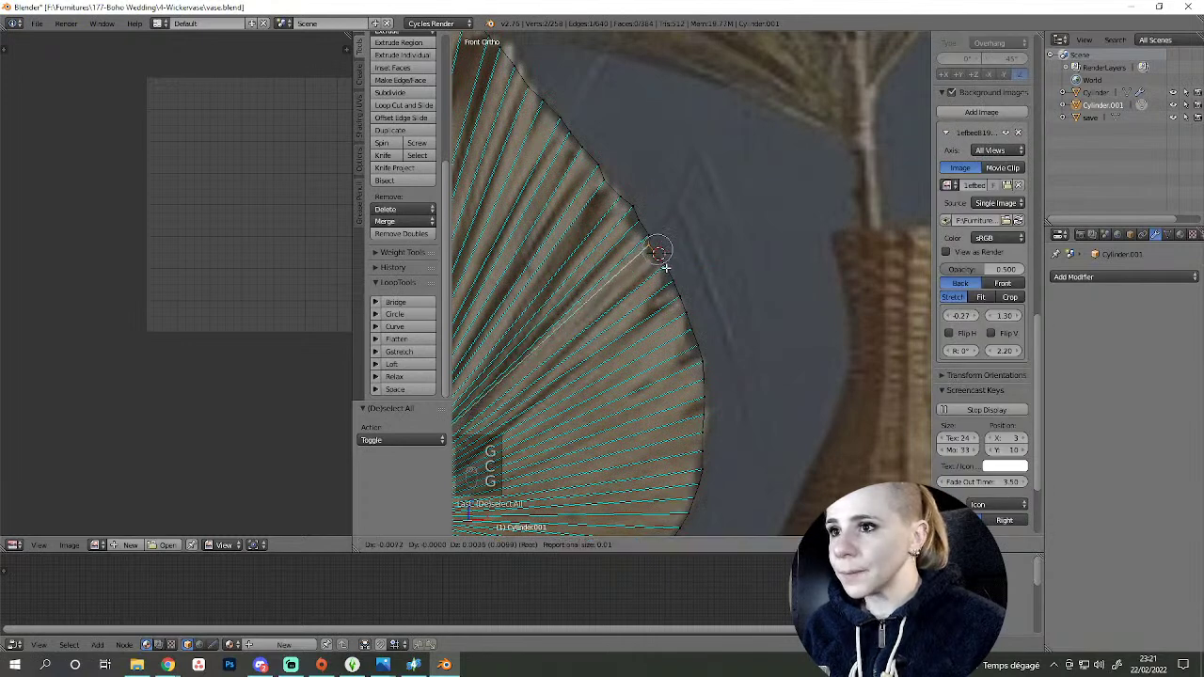
{"action": "key", "text": "a"}
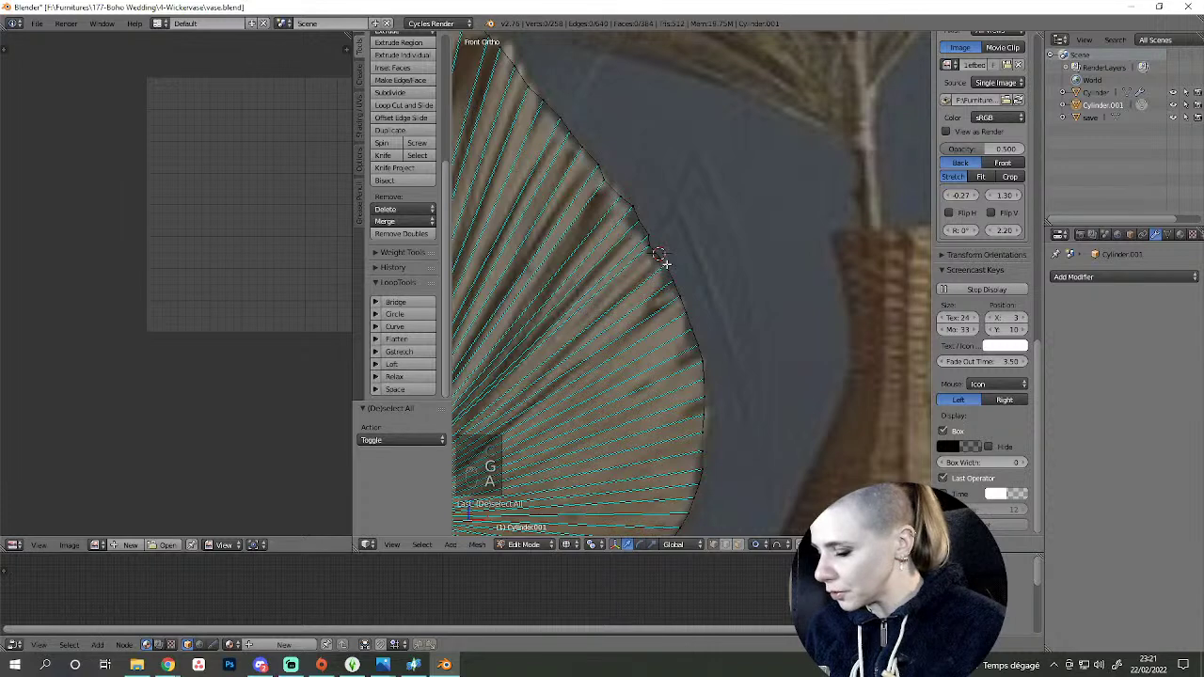
{"action": "key", "text": "c"}
{"action": "key", "text": "g"}
{"action": "key", "text": "a"}
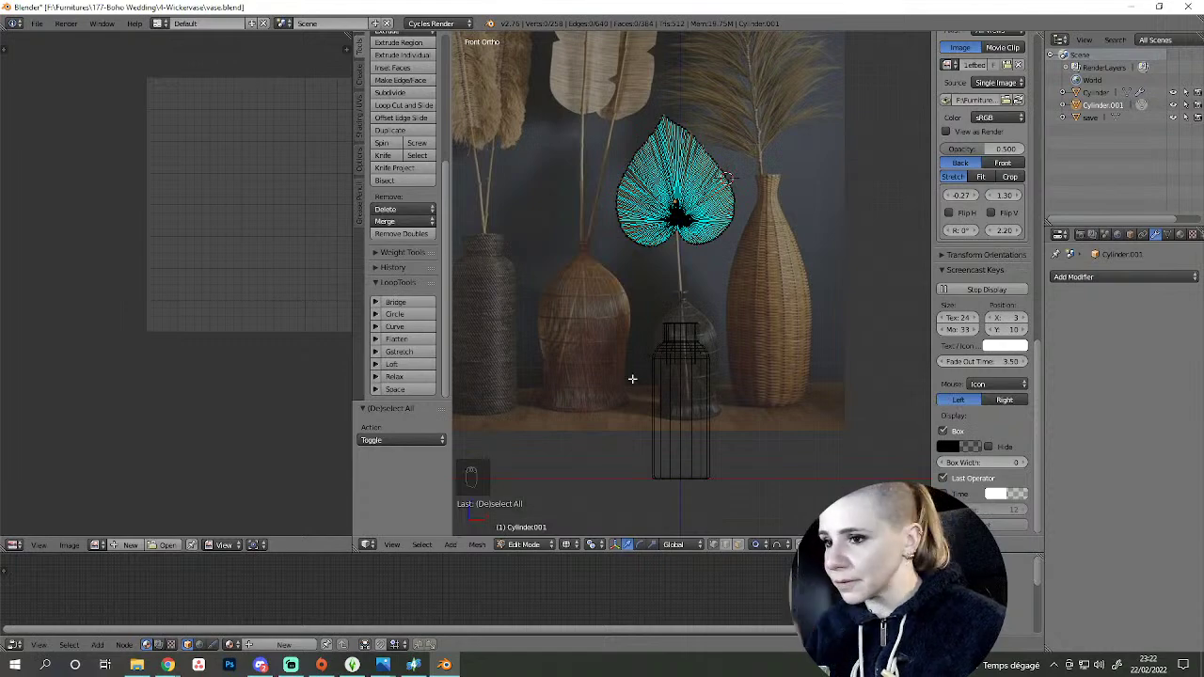
- Zoom into the right edge for final tweaks, then leave Edit Mode to view the solid pleated leaf
{"action": "left_click_drag", "start_coordinate": [682, 379], "coordinate": [714, 216]}
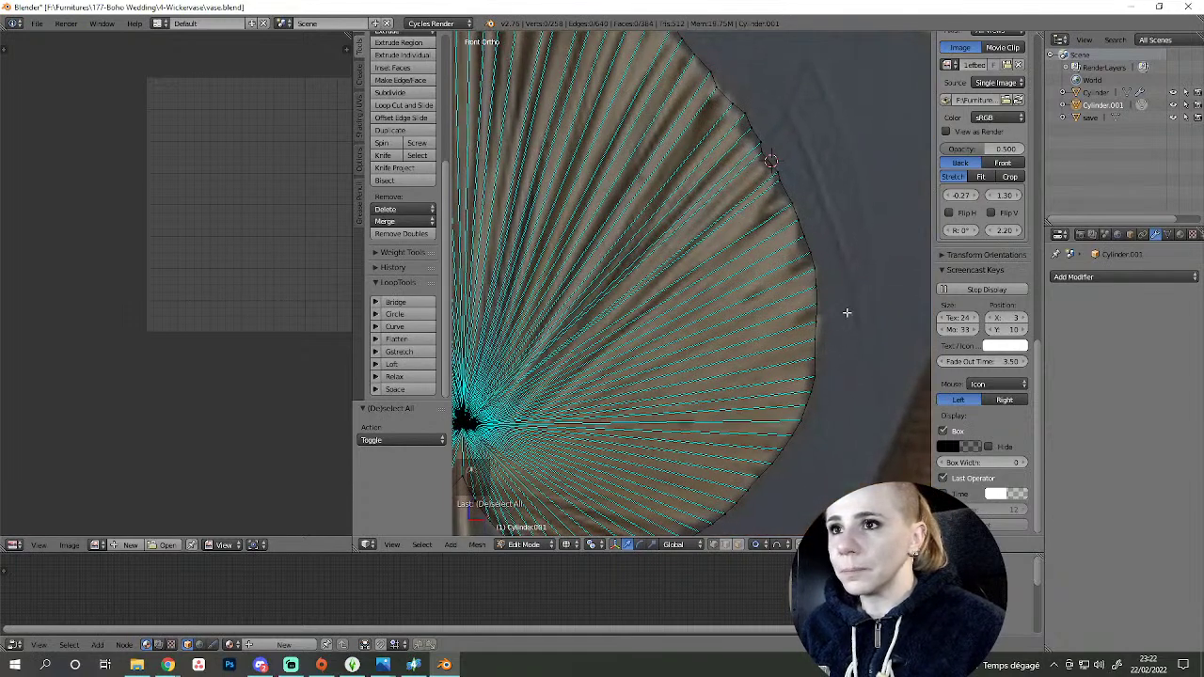
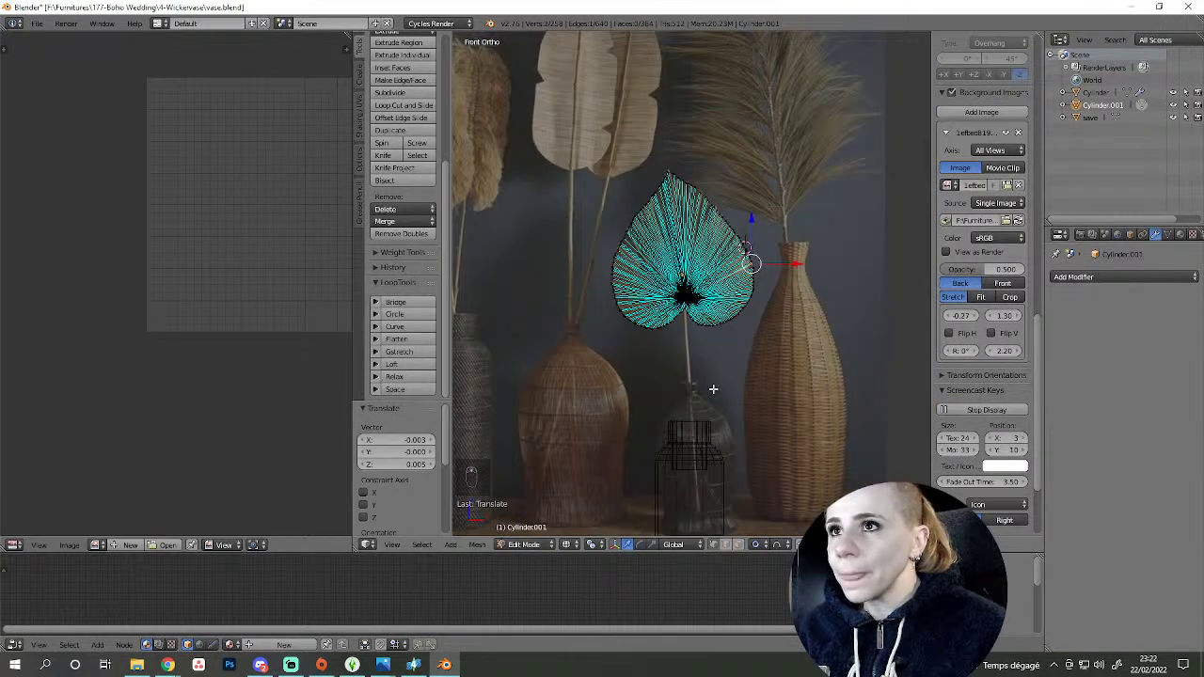
{"action": "key", "text": "Tab"}
{"action": "key", "text": "Tab"}
{"action": "key", "text": "Tab"}
- Leave editing, orbit the scene and select the leaf object again
{"action": "key", "text": "z"}
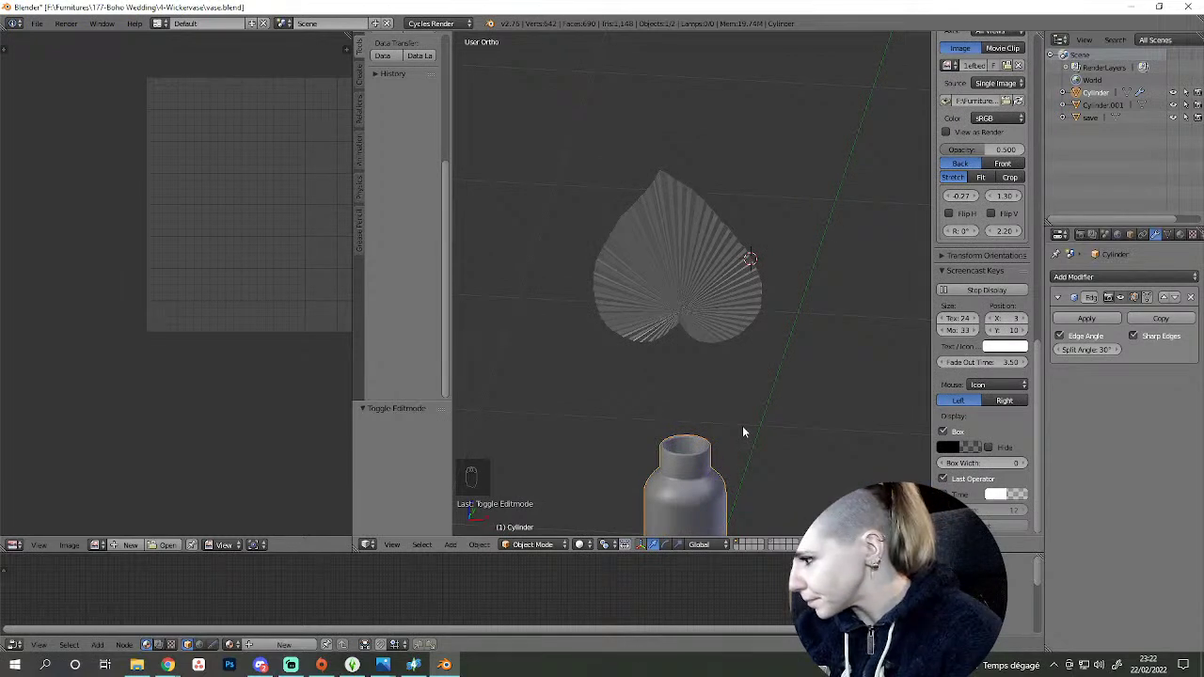
{"action": "left_click_drag", "start_coordinate": [746, 431], "coordinate": [681, 303]}
{"action": "right_click", "coordinate": [681, 302]}
{"action": "key", "text": "Tab"}
{"action": "key", "text": "shift+a"}
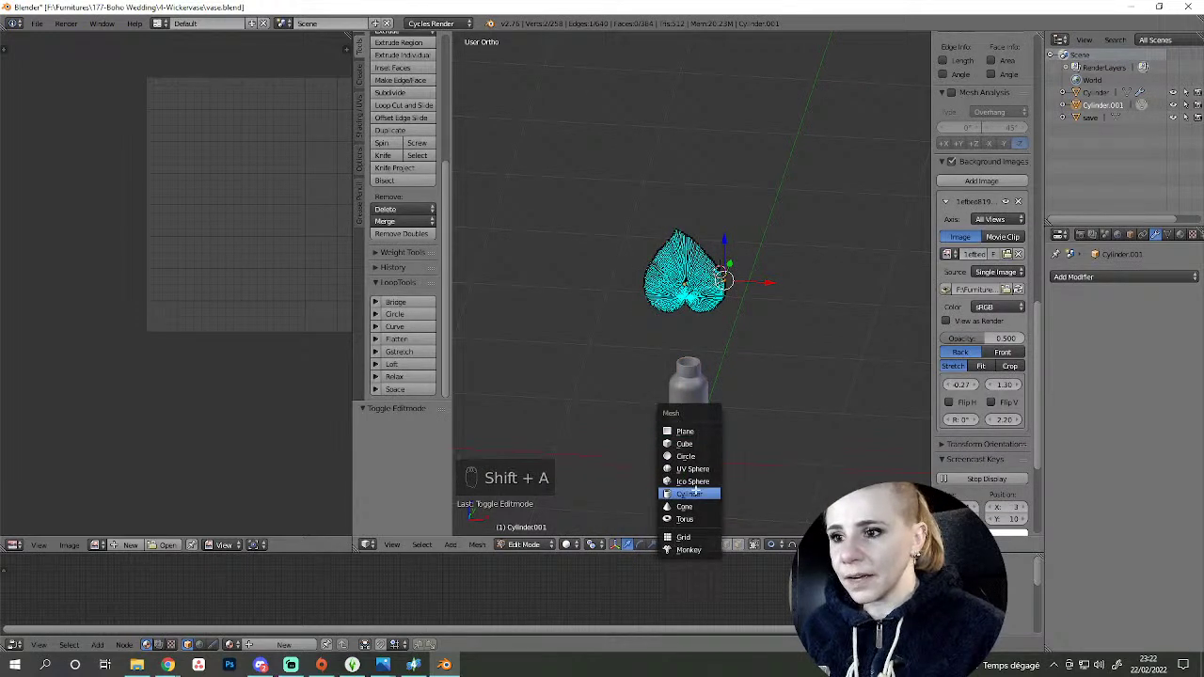
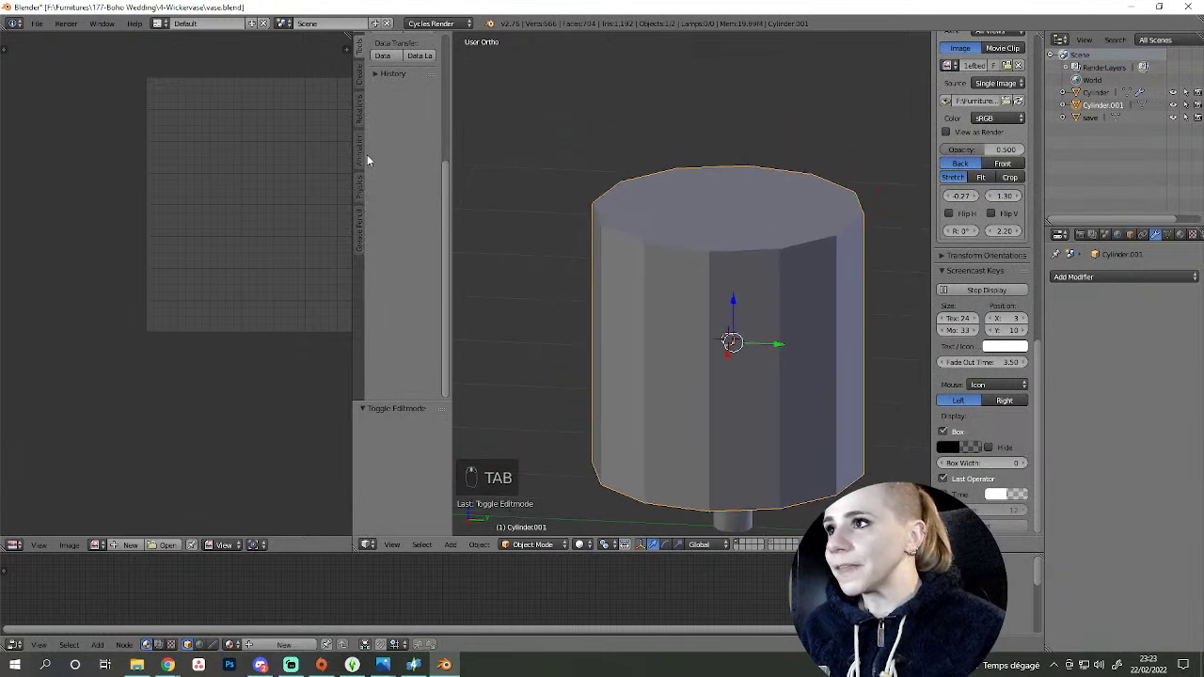
- Bring the leaf into view, enter Edit Mode and face it straight from the front
{"action": "left_click_drag", "start_coordinate": [360, 44], "coordinate": [697, 374]}
{"action": "left_click_drag", "start_coordinate": [697, 374], "coordinate": [650, 292]}
{"action": "key", "text": "Tab"}
{"action": "key", "text": "Delete"}
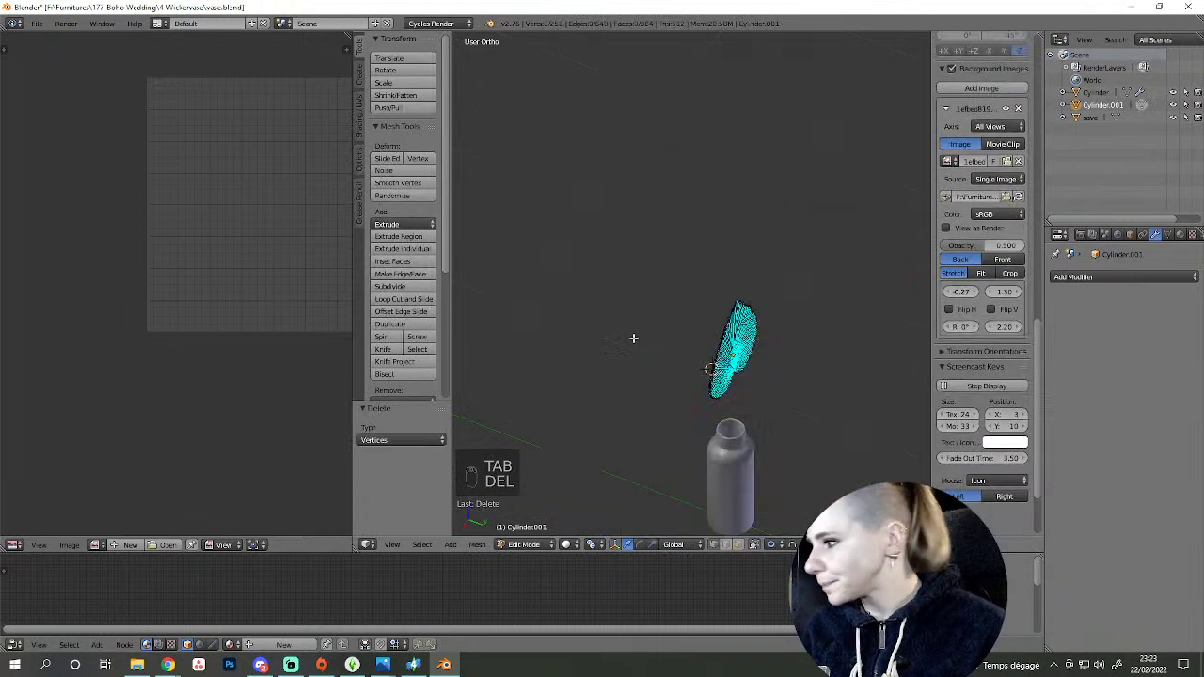
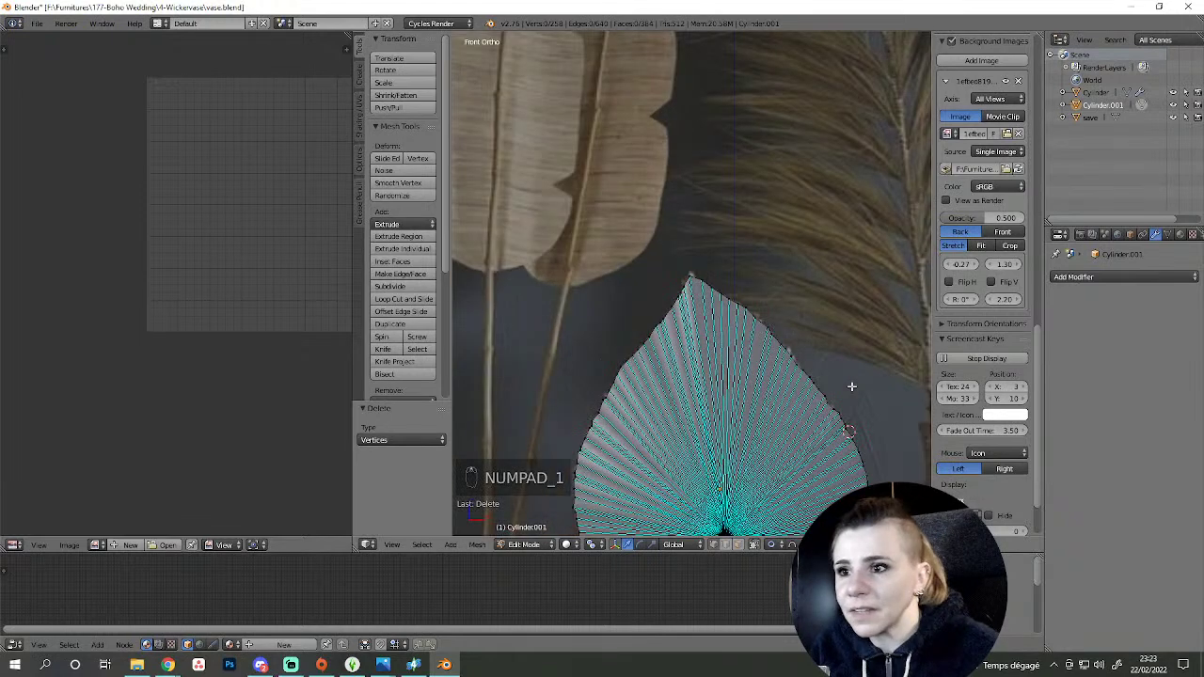
- Zoom onto the leaf tip and move the tip vertex onto the reference leaf's point
{"action": "middle_click", "coordinate": [750, 358]}
{"action": "key", "text": "a"}
{"action": "key", "text": "a"}
{"action": "key", "text": "x"}
{"action": "key", "text": "c"}
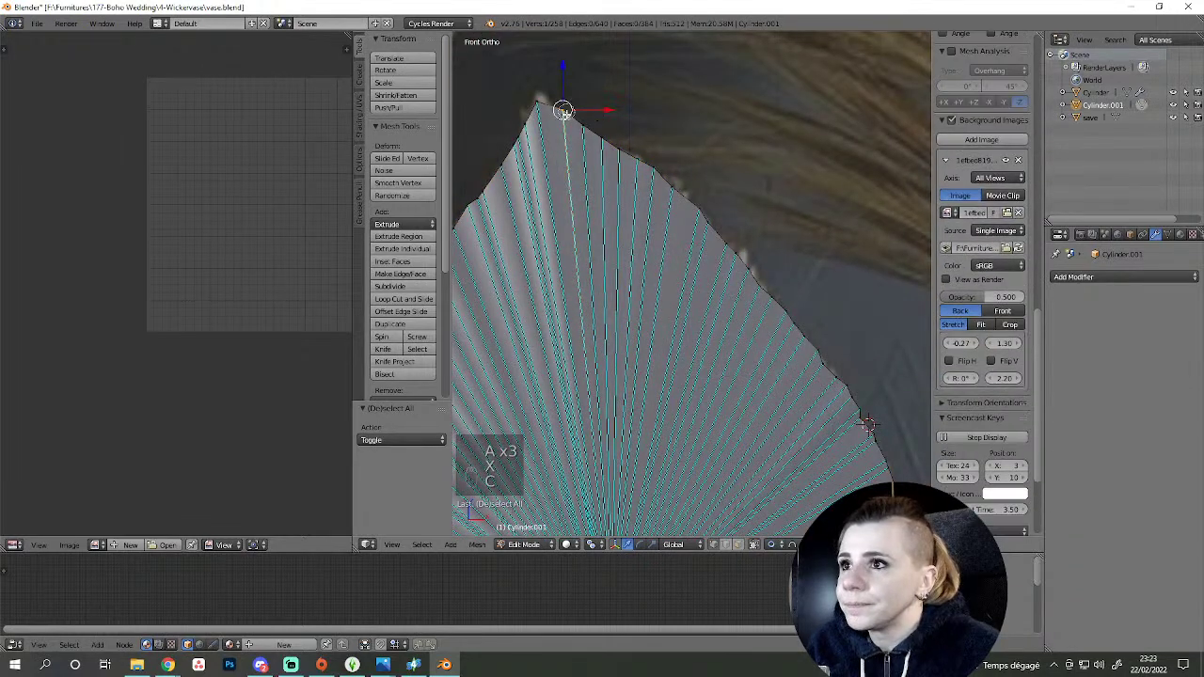
{"action": "key", "text": "g"}
{"action": "key", "text": "a"}
- Place the upper-right edge vertices one after another on the reference outline
{"action": "key", "text": "z"}
{"action": "key", "text": "c"}
{"action": "key", "text": "g"}
{"action": "key", "text": "a"}
{"action": "key", "text": "c"}
{"action": "key", "text": "g"}
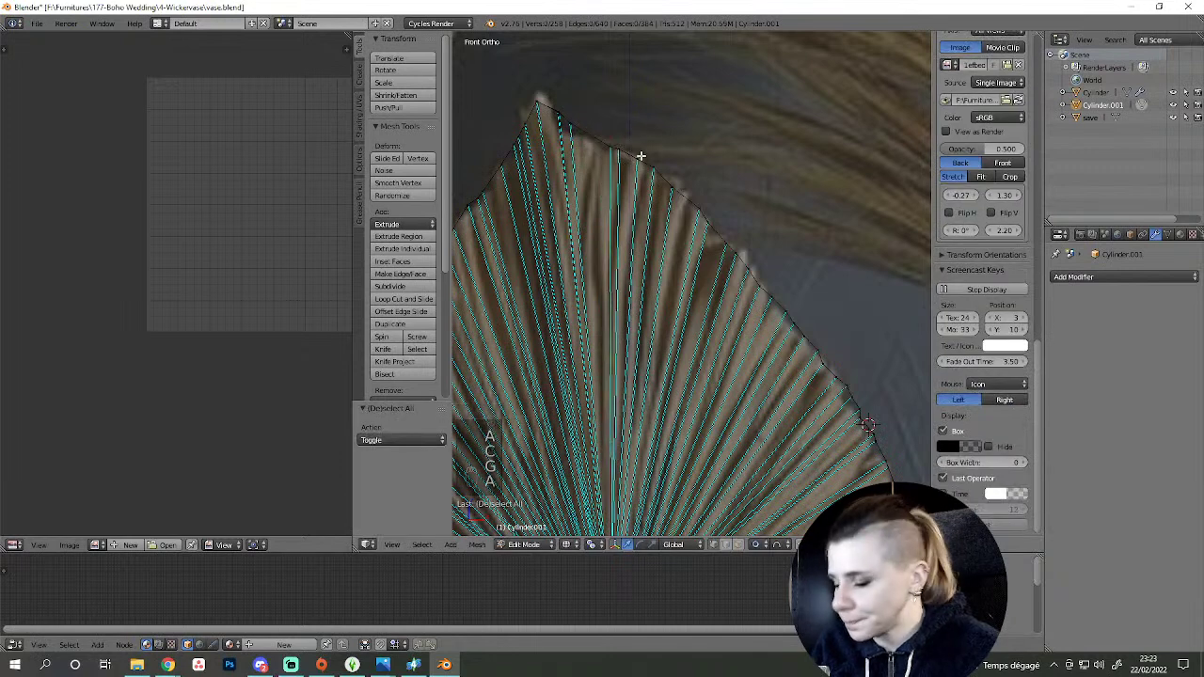
{"action": "key", "text": "a"}
{"action": "key", "text": "c"}
{"action": "key", "text": "g"}
{"action": "key", "text": "a"}
{"action": "key", "text": "z"}
{"action": "key", "text": "z"}
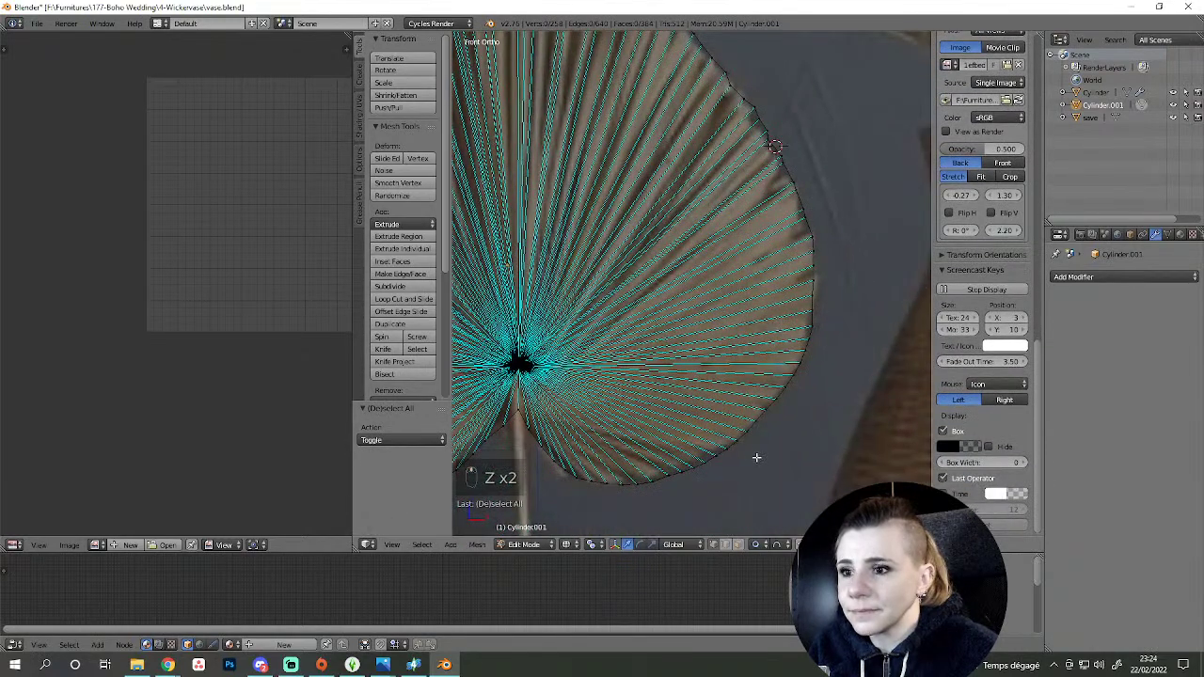
- Snap the upper right-edge outline vertices one by one onto the reference leaf's curve
{"action": "key", "text": "c"}
{"action": "key", "text": "g"}
{"action": "key", "text": "a"}
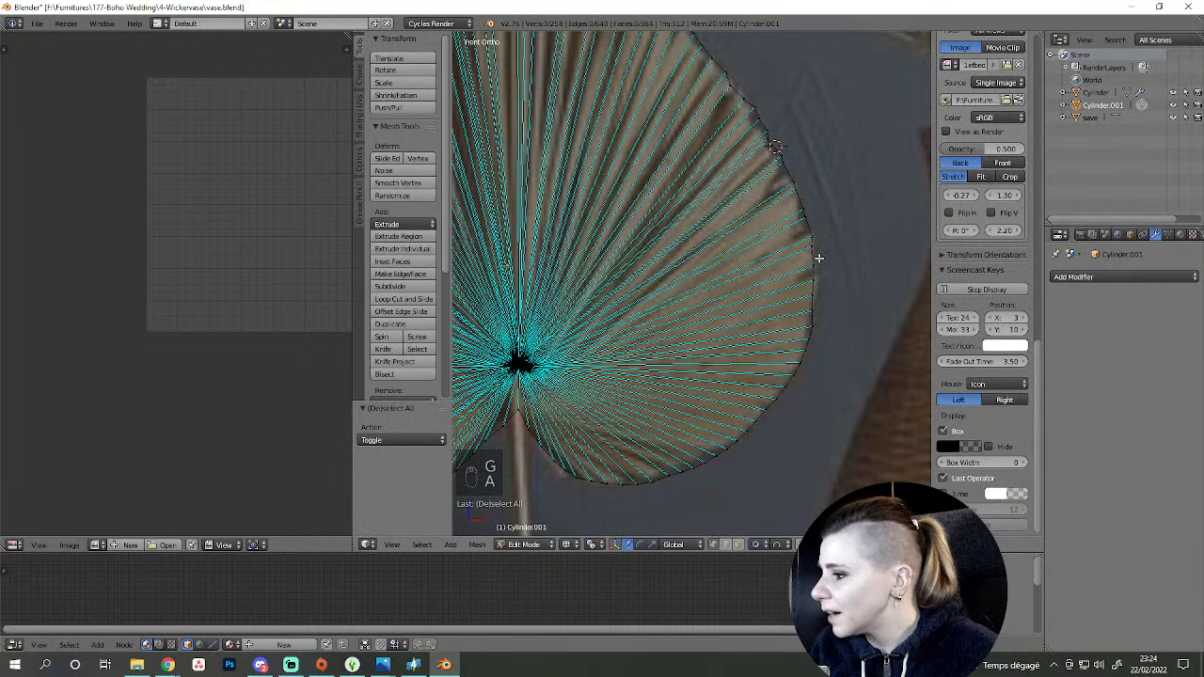
{"action": "key", "text": "c"}
{"action": "key", "text": "g"}
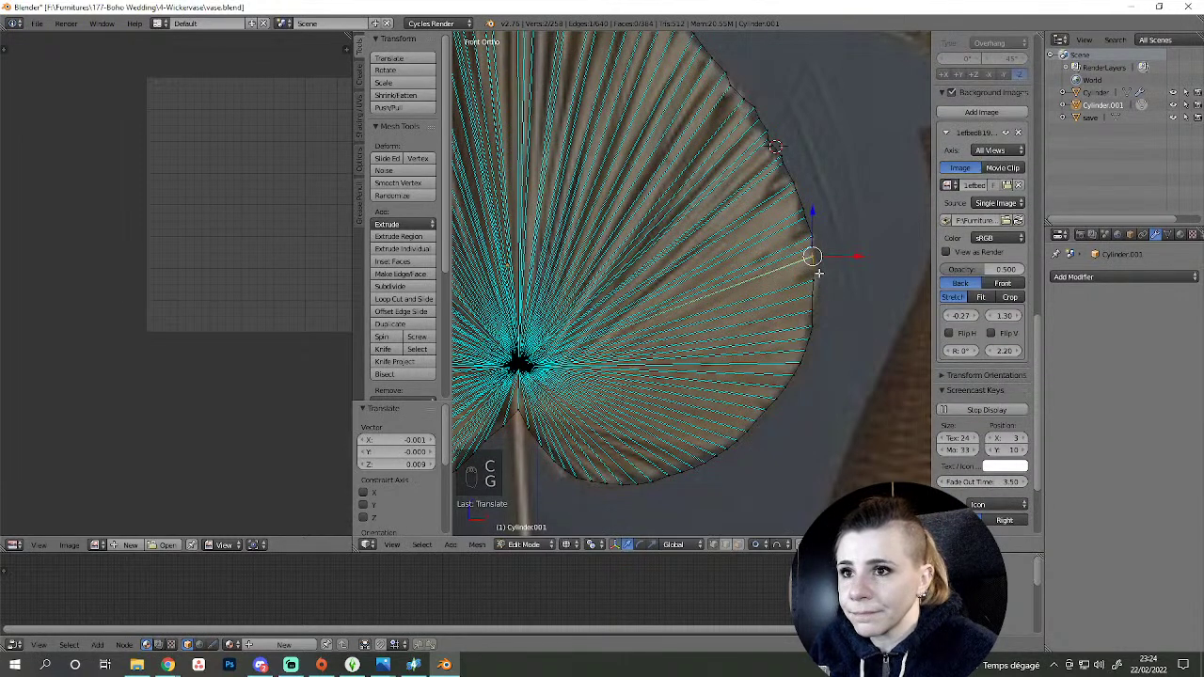
{"action": "key", "text": "a"}
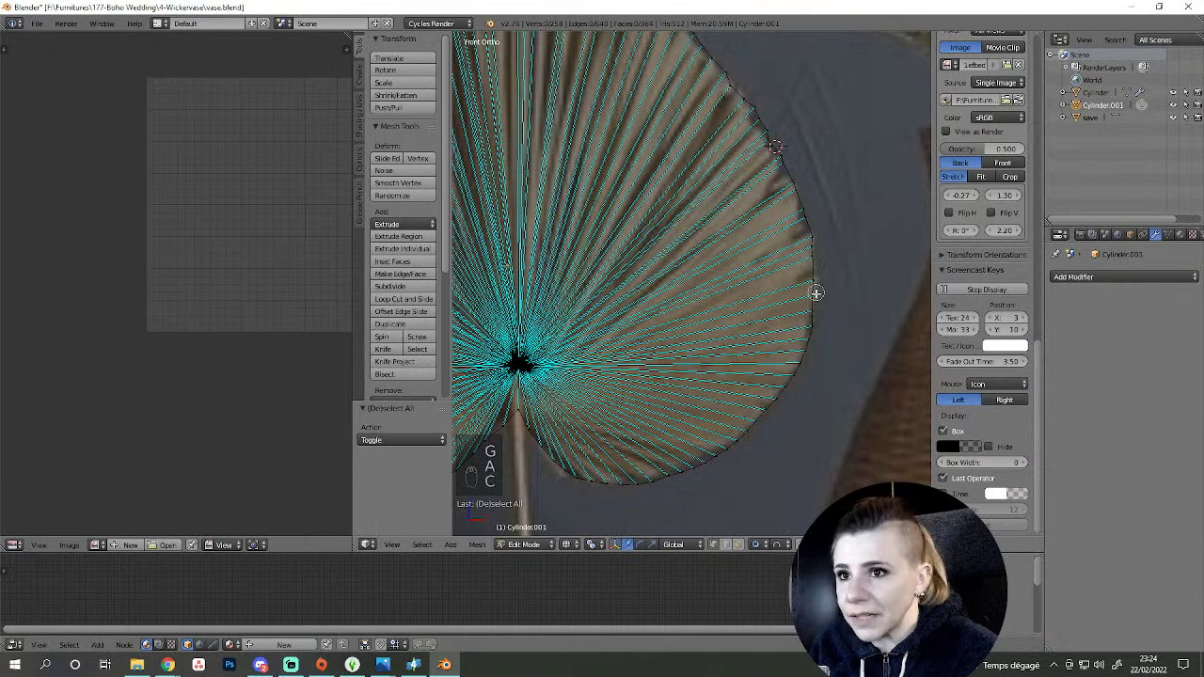
{"action": "key", "text": "g"}
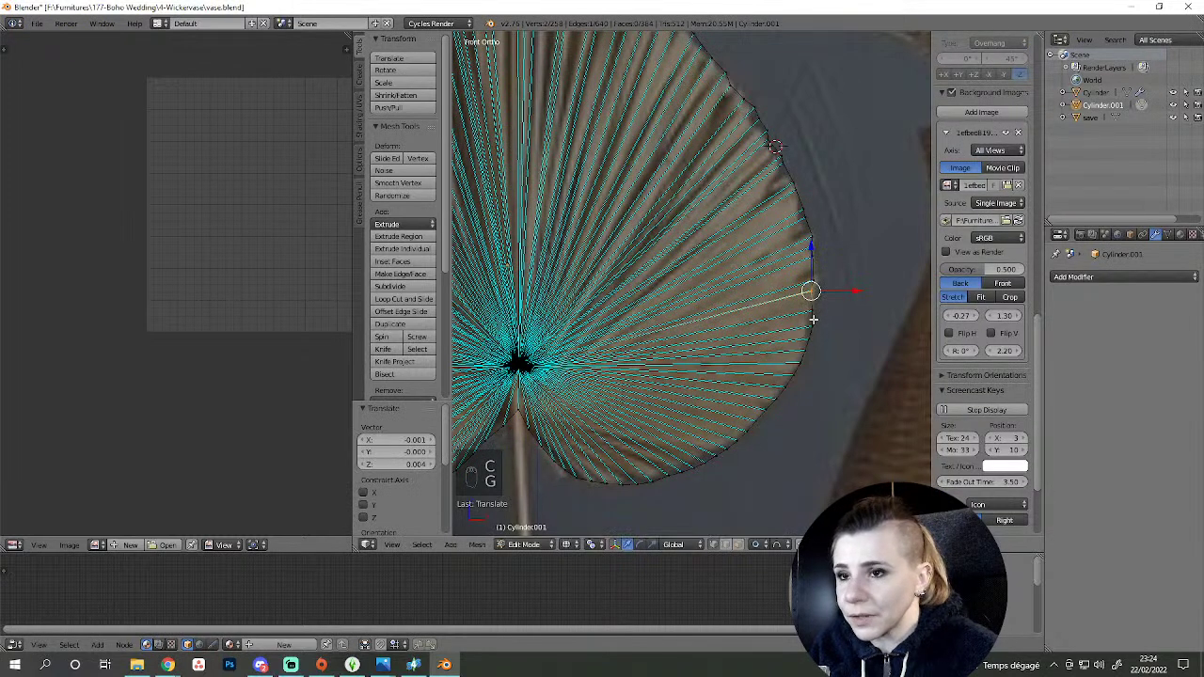
{"action": "key", "text": "a"}
{"action": "key", "text": "c"}
{"action": "key", "text": "r"}
{"action": "key", "text": "g"}
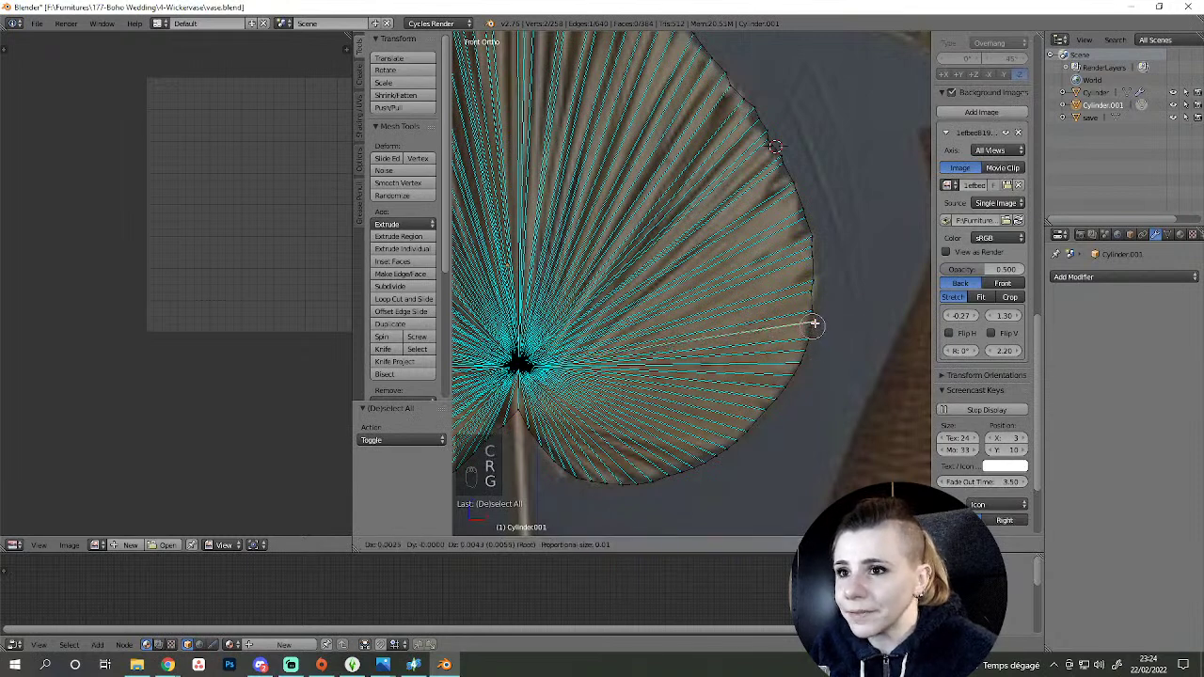
{"action": "key", "text": "a"}
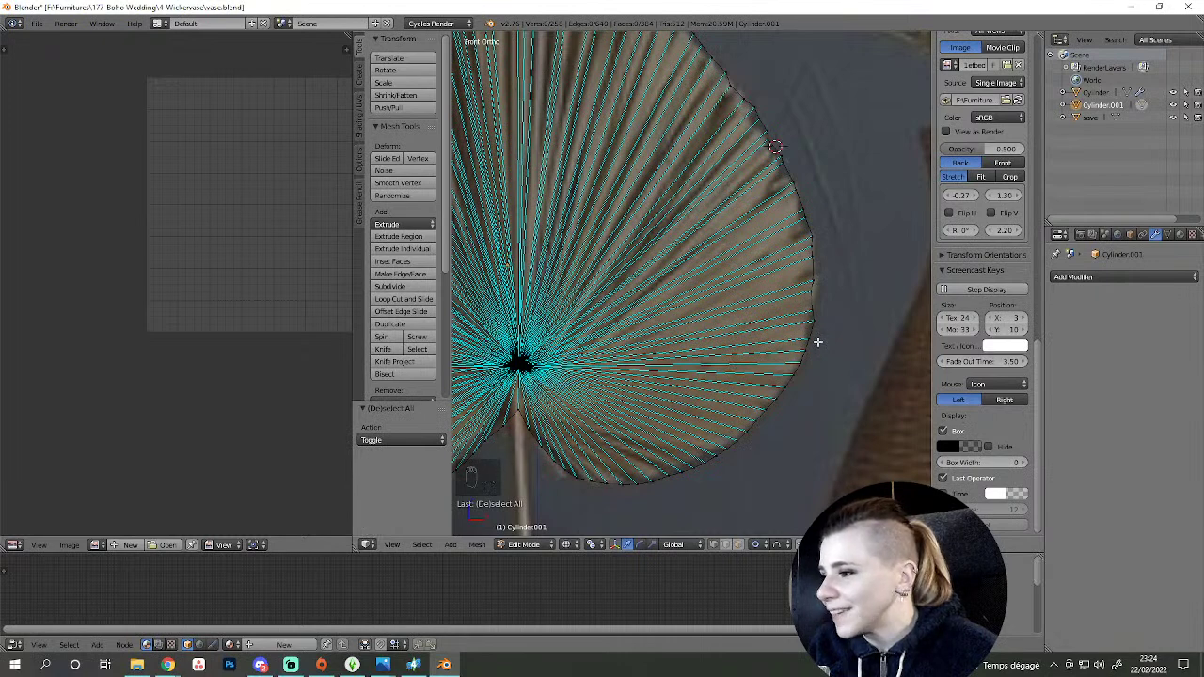
{"action": "key", "text": "g"}
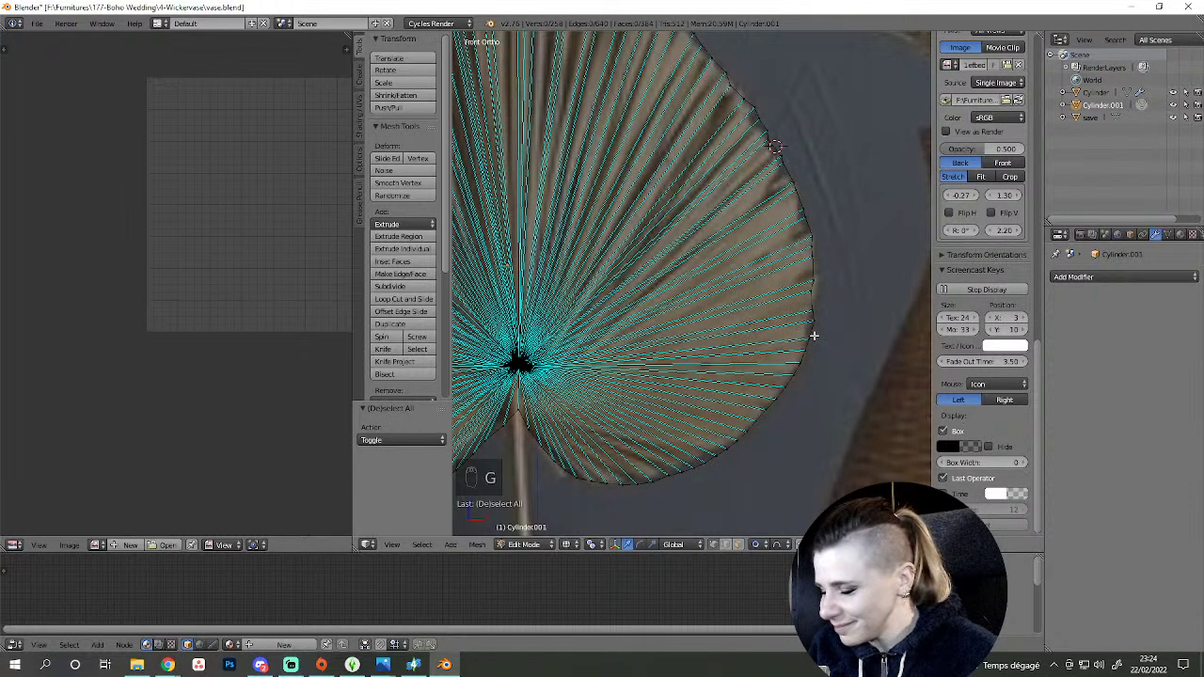
{"action": "key", "text": "c"}
{"action": "key", "text": "g"}
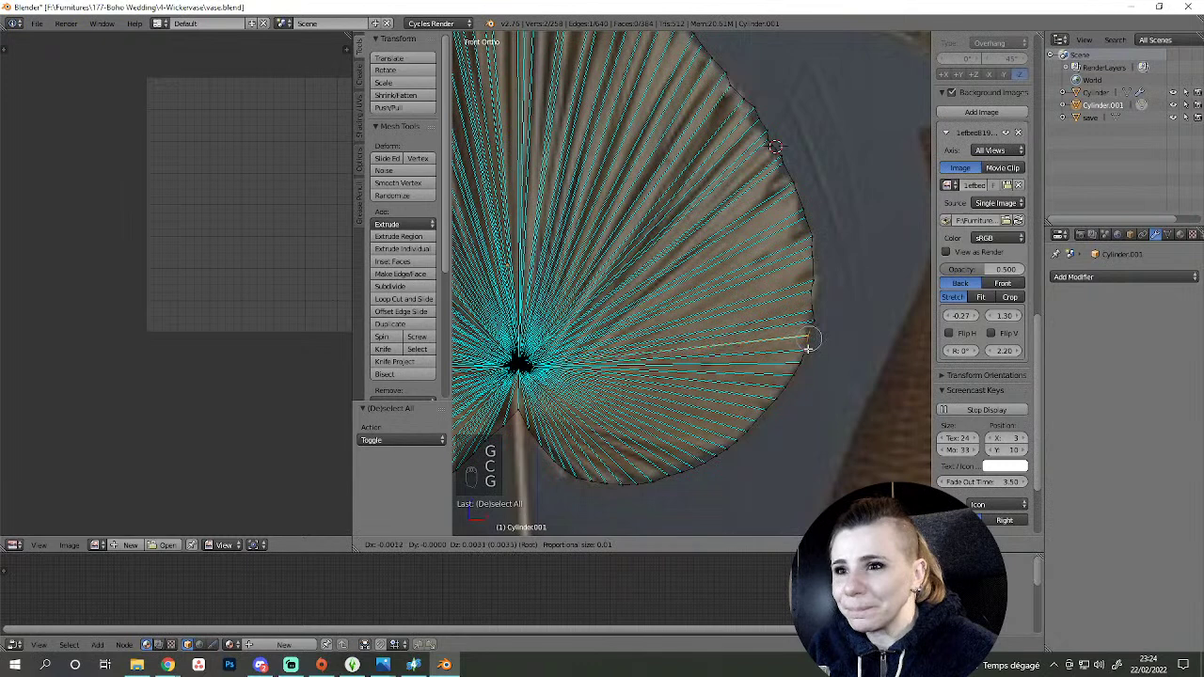
- Snap the lower right-edge vertices onto the curved outline, working down toward the base
{"action": "key", "text": "a"}
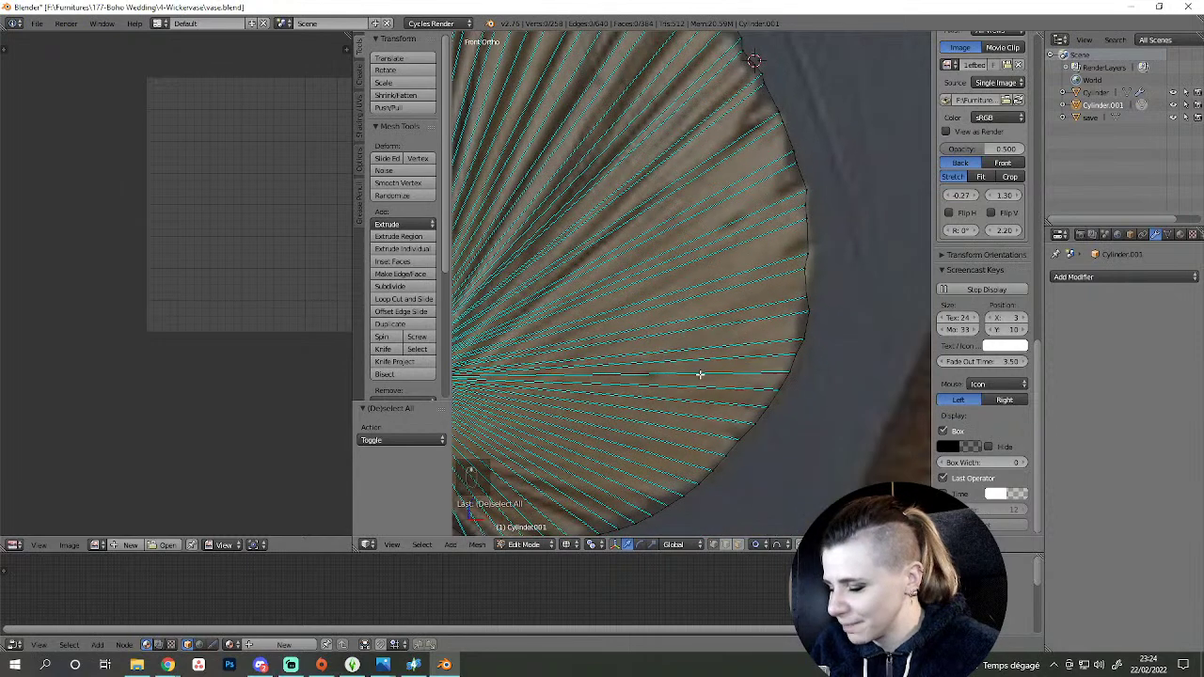
{"action": "key", "text": "c"}
{"action": "key", "text": "g"}
{"action": "key", "text": "a"}
{"action": "key", "text": "g"}
{"action": "key", "text": "c"}
{"action": "key", "text": "g"}
{"action": "key", "text": "a"}
{"action": "key", "text": "c"}
{"action": "key", "text": "g"}
{"action": "left_click_drag", "start_coordinate": [755, 425], "coordinate": [775, 397]}
- Move the lower-edge vertices onto the reference outline, picking each in turn
{"action": "key", "text": "a"}
{"action": "key", "text": "g"}
{"action": "key", "text": "c"}
{"action": "key", "text": "c"}
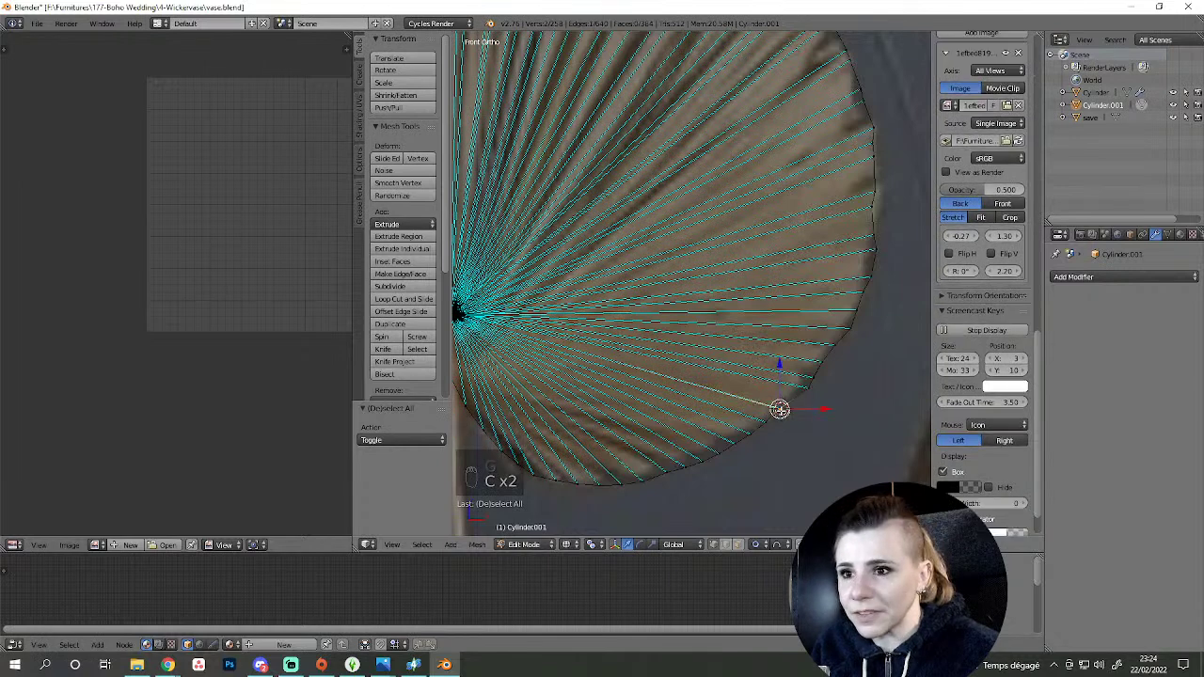
{"action": "key", "text": "g"}
{"action": "left_click", "coordinate": [795, 442]}
{"action": "key", "text": "a"}
{"action": "key", "text": "c"}
{"action": "left_click", "coordinate": [796, 430]}
{"action": "key", "text": "g"}
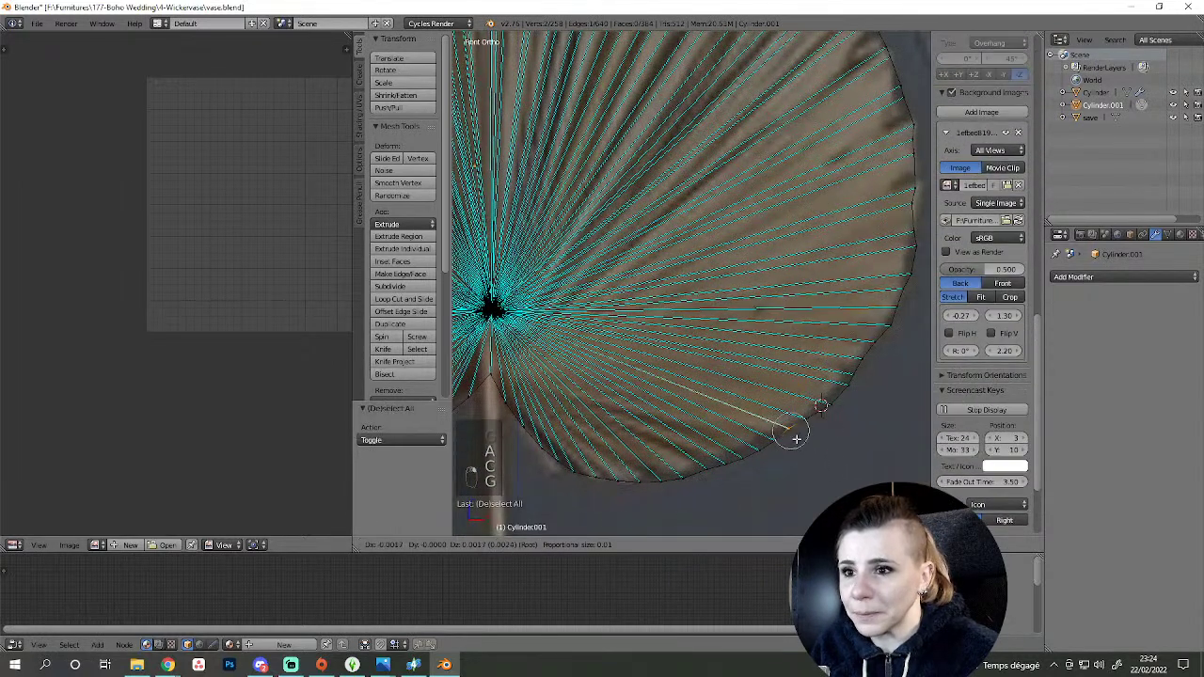
{"action": "key", "text": "a"}
{"action": "key", "text": "c"}
{"action": "key", "text": "g"}
{"action": "key", "text": "a"}
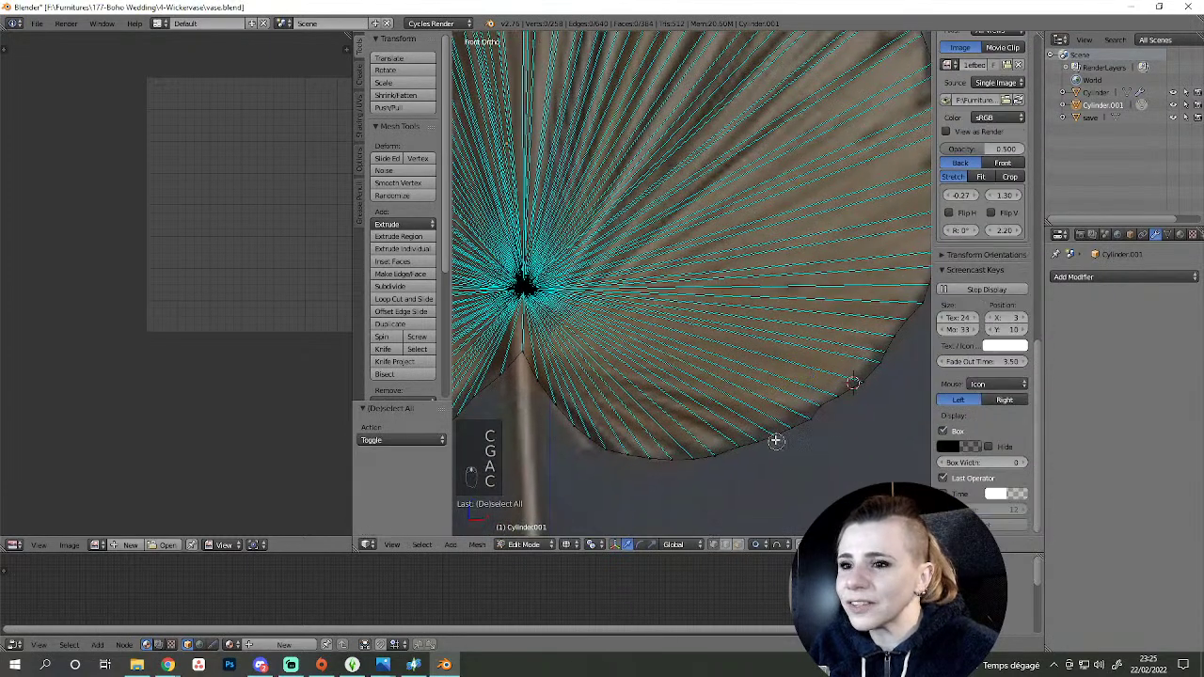
{"action": "key", "text": "g"}
{"action": "key", "text": "a"}
{"action": "key", "text": "c"}
- Trace the remaining bottom vertices along the reference's heart-shaped base
{"action": "right_click", "coordinate": [742, 446]}
{"action": "key", "text": "g"}
{"action": "key", "text": "a"}
{"action": "key", "text": "c"}
{"action": "key", "text": "g"}
{"action": "left_click", "coordinate": [728, 447]}
{"action": "key", "text": "a"}
{"action": "key", "text": "c"}
{"action": "key", "text": "g"}
{"action": "key", "text": "a"}
{"action": "key", "text": "c"}
{"action": "right_click", "coordinate": [675, 454]}
{"action": "key", "text": "g"}
{"action": "key", "text": "a"}
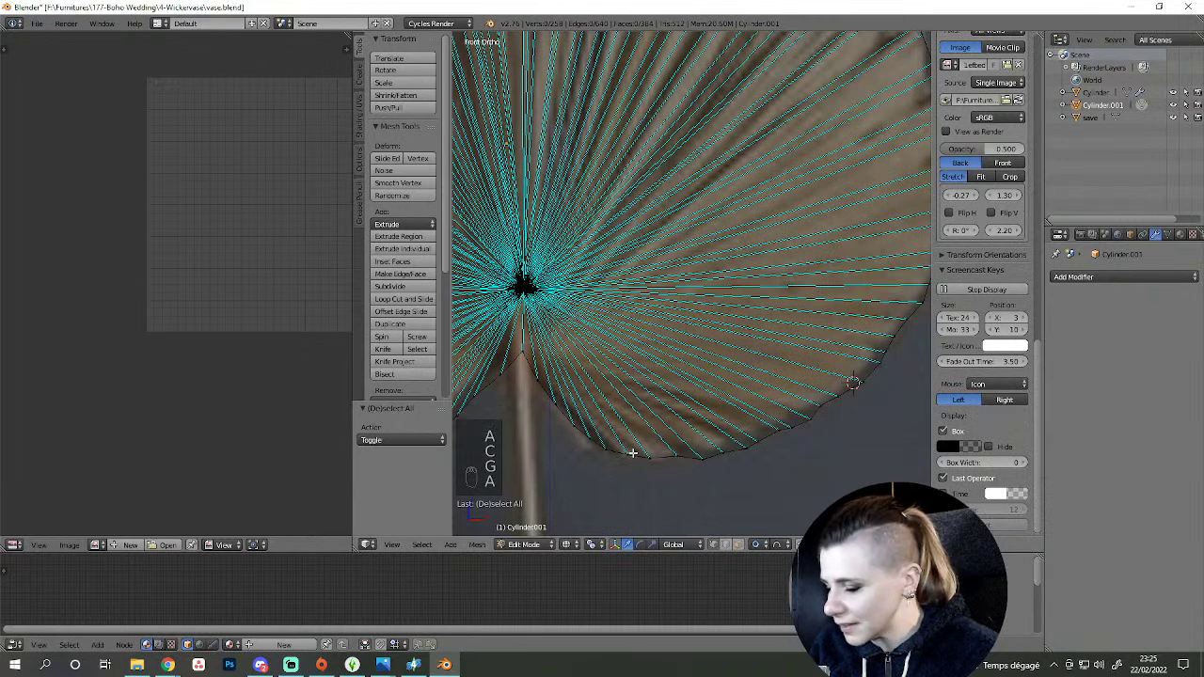
{"action": "key", "text": "c"}
{"action": "key", "text": "c"}
{"action": "key", "text": "g"}
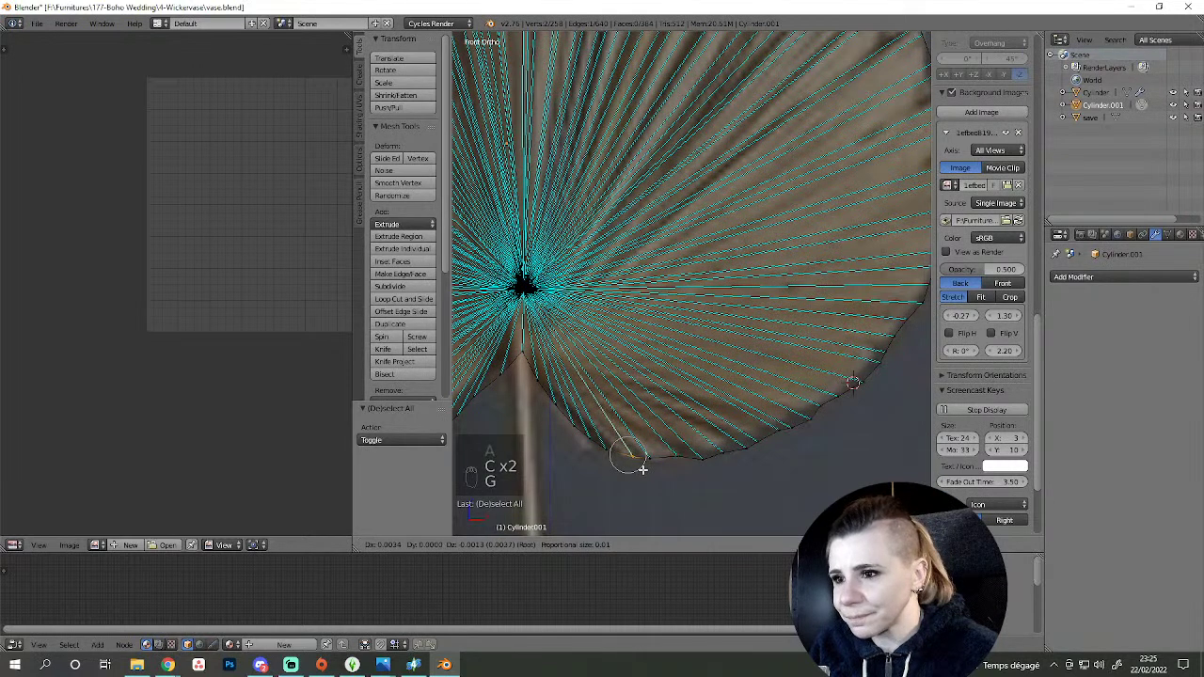
{"action": "key", "text": "a"}
{"action": "key", "text": "c"}
{"action": "left_click_drag", "start_coordinate": [592, 433], "coordinate": [594, 423]}
{"action": "key", "text": "g"}
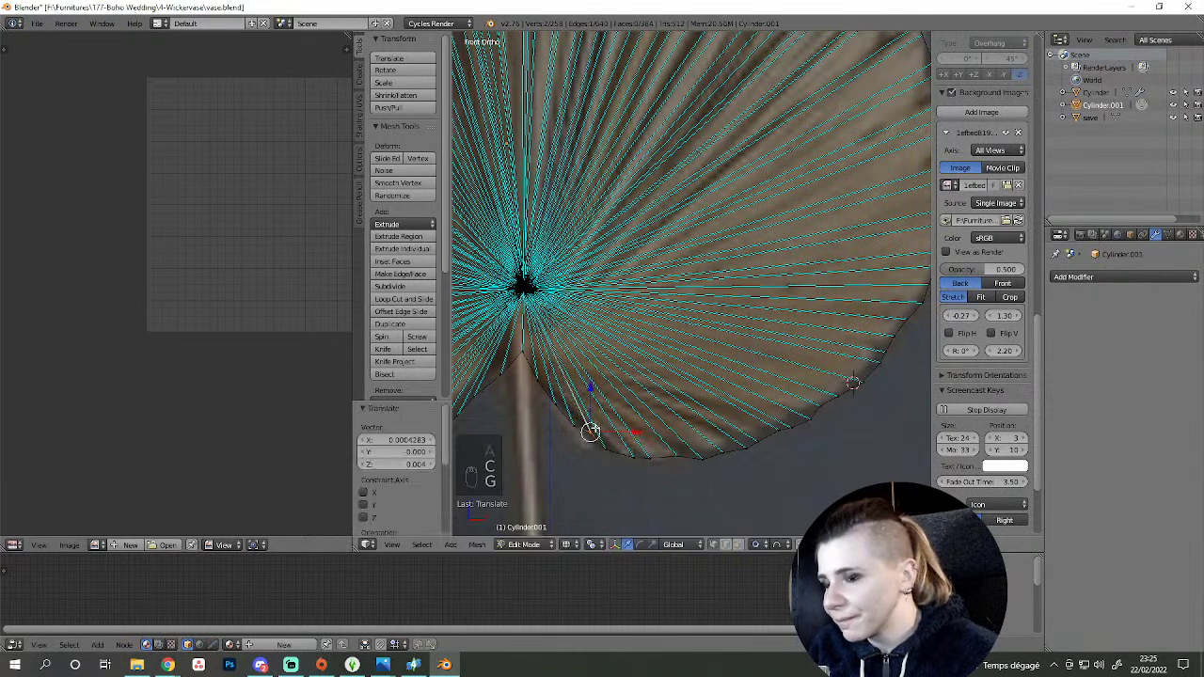
{"action": "key", "text": "a"}
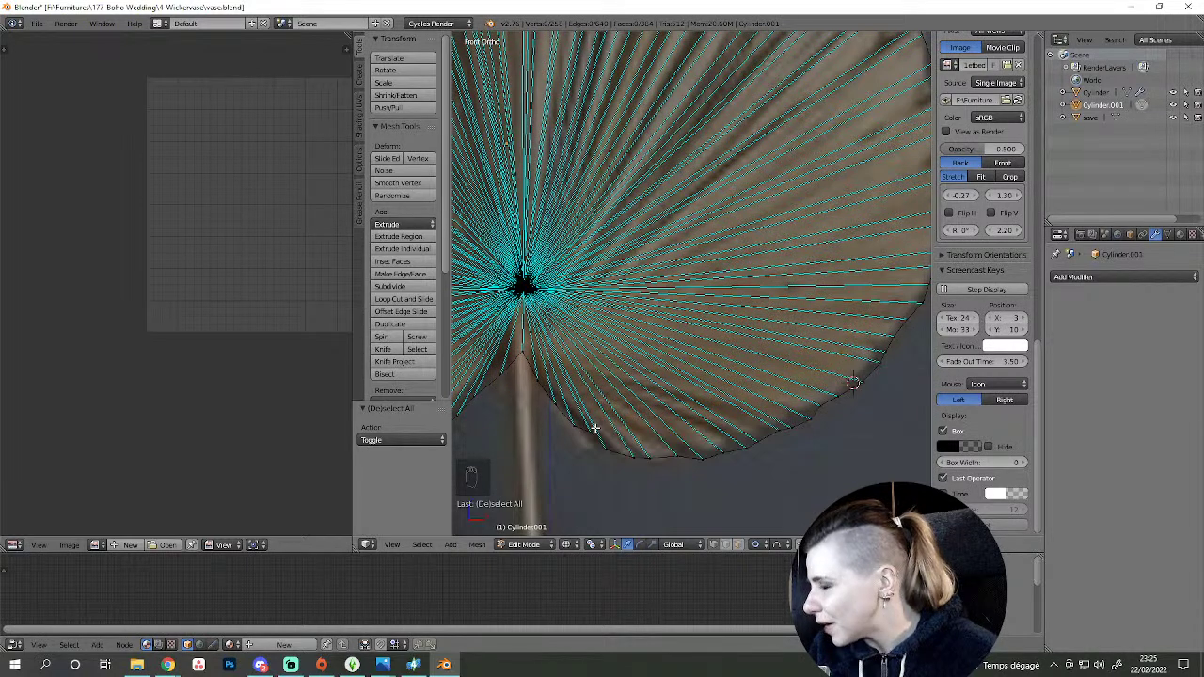
- Adjust the vertices near the stem end, then zoom out to check the whole leaf
{"action": "left_click_drag", "start_coordinate": [632, 343], "coordinate": [699, 390]}
{"action": "key", "text": "Tab"}
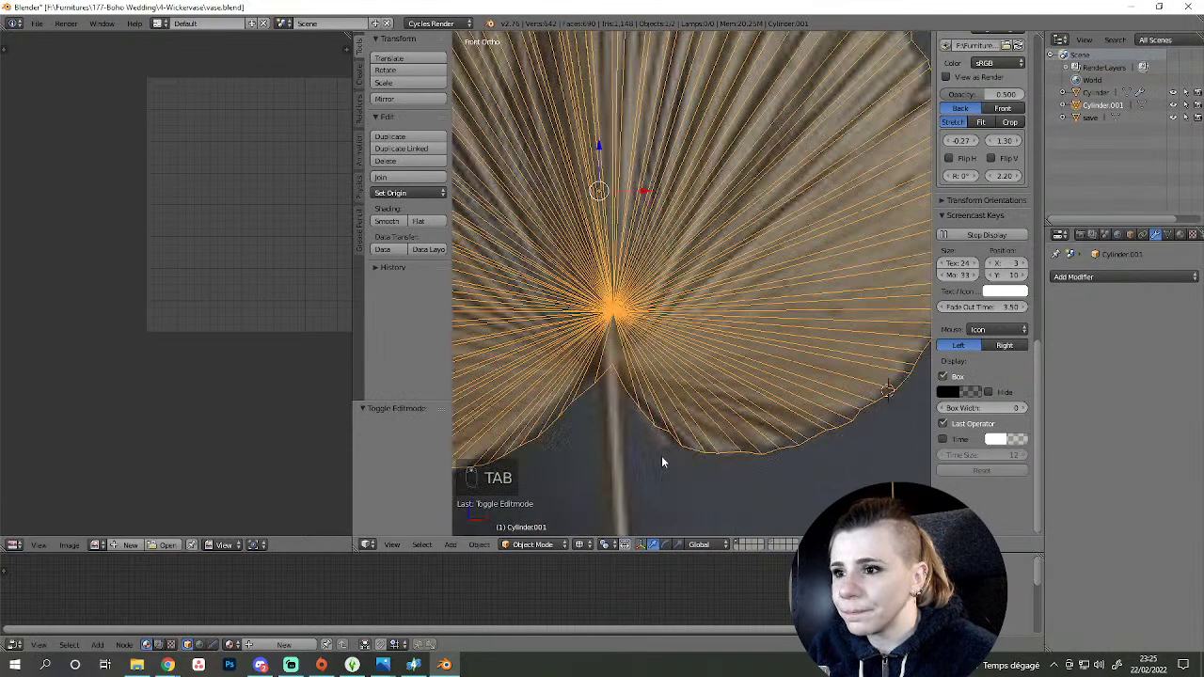
{"action": "key", "text": "Tab"}
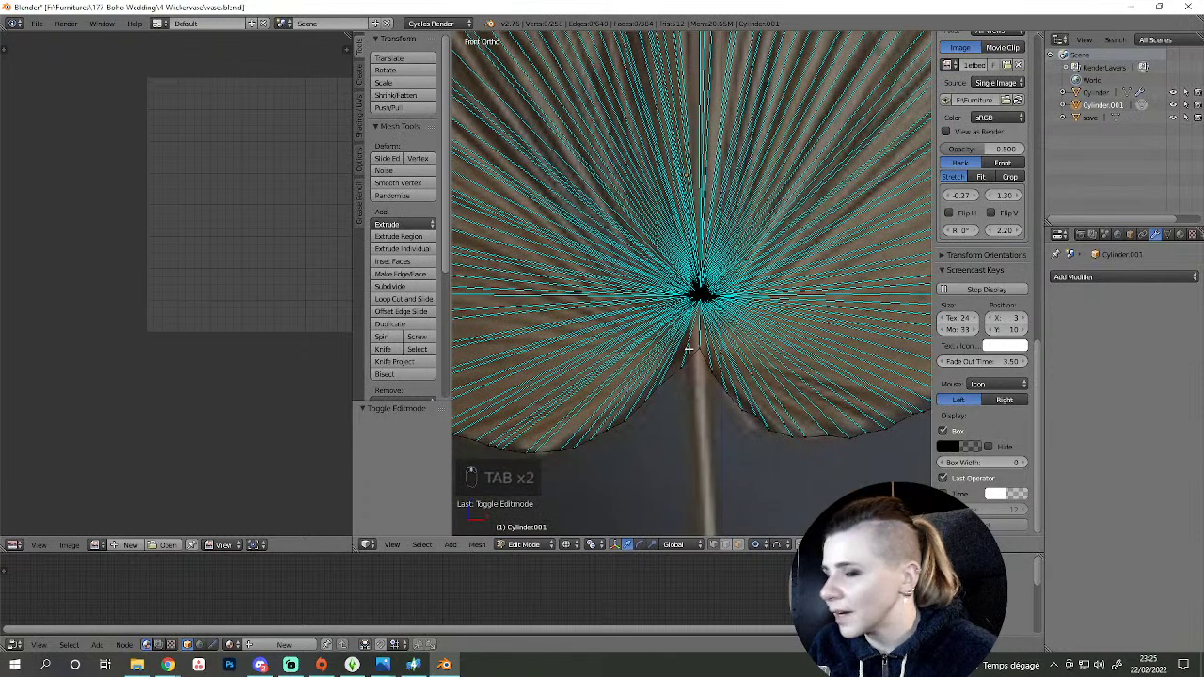
{"action": "key", "text": "c"}
{"action": "key", "text": "g"}
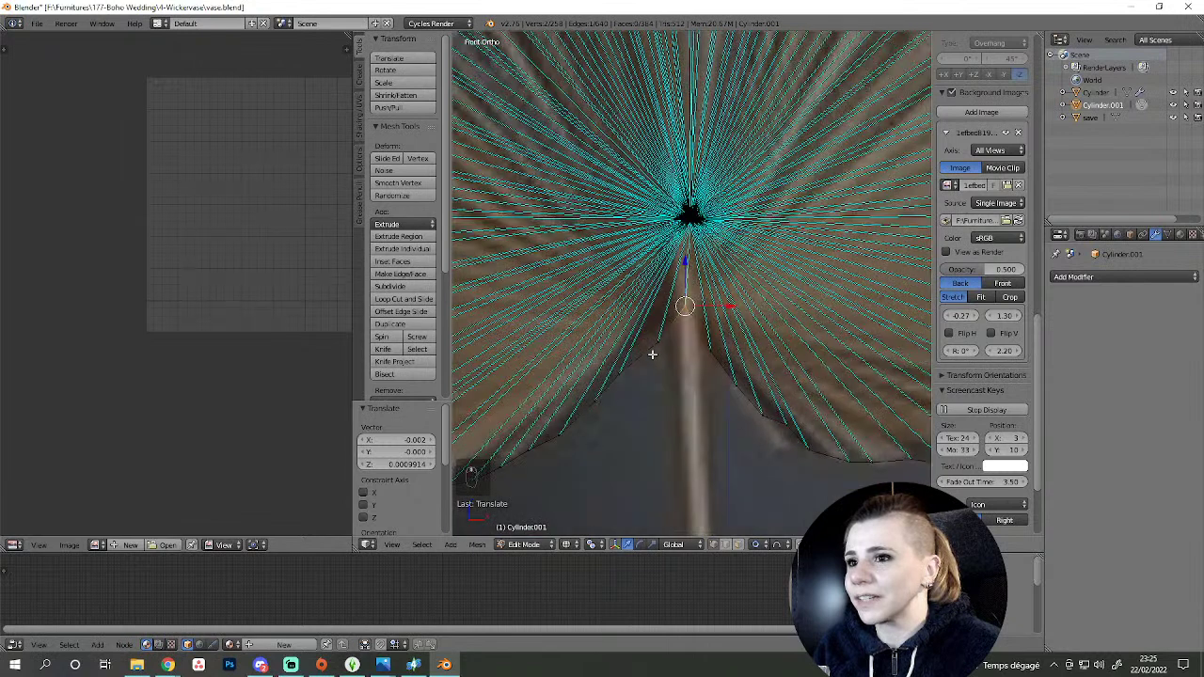
{"action": "key", "text": "a"}
{"action": "key", "text": "c"}
{"action": "key", "text": "g"}
{"action": "key", "text": "a"}
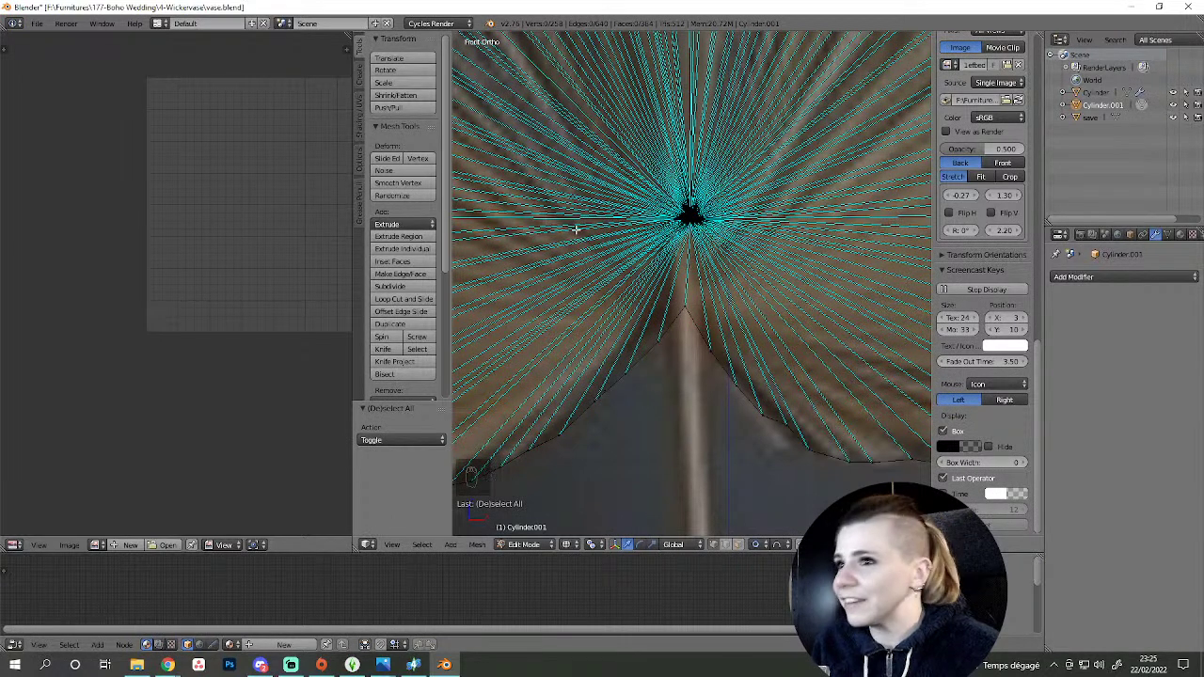
{"action": "key", "text": "ctrl+s"}
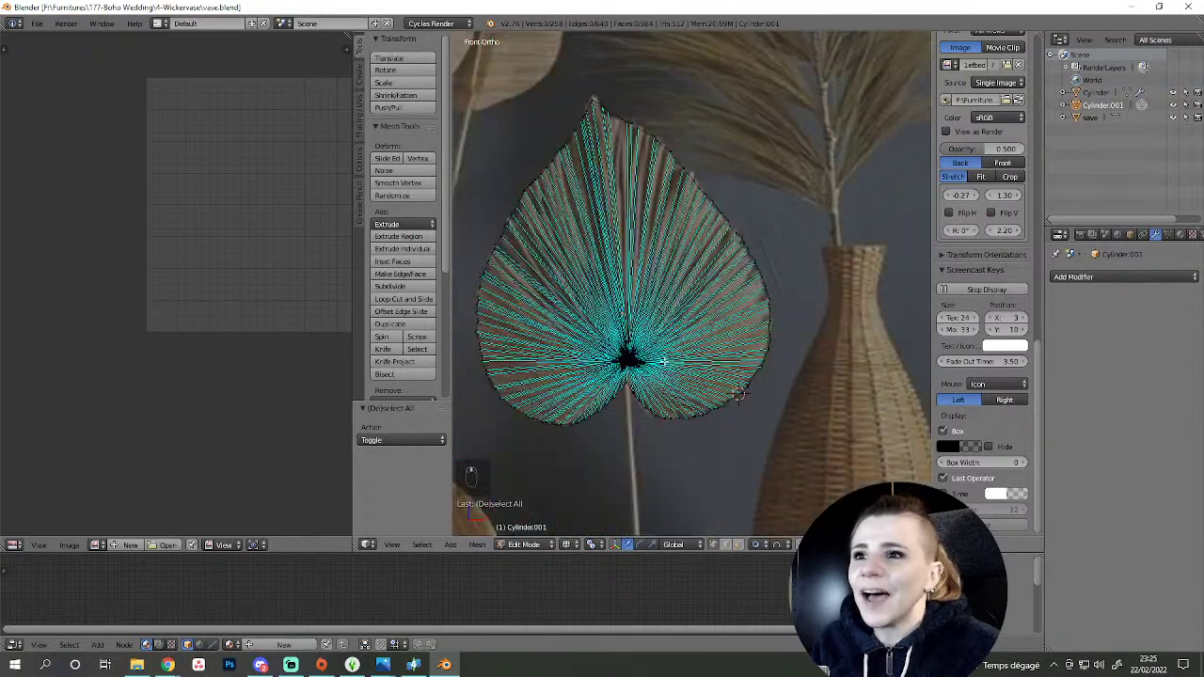
- Select the whole leaf mesh and add an Edge Split modifier using sharp edges only
{"action": "key", "text": "Tab"}
{"action": "key", "text": "z"}
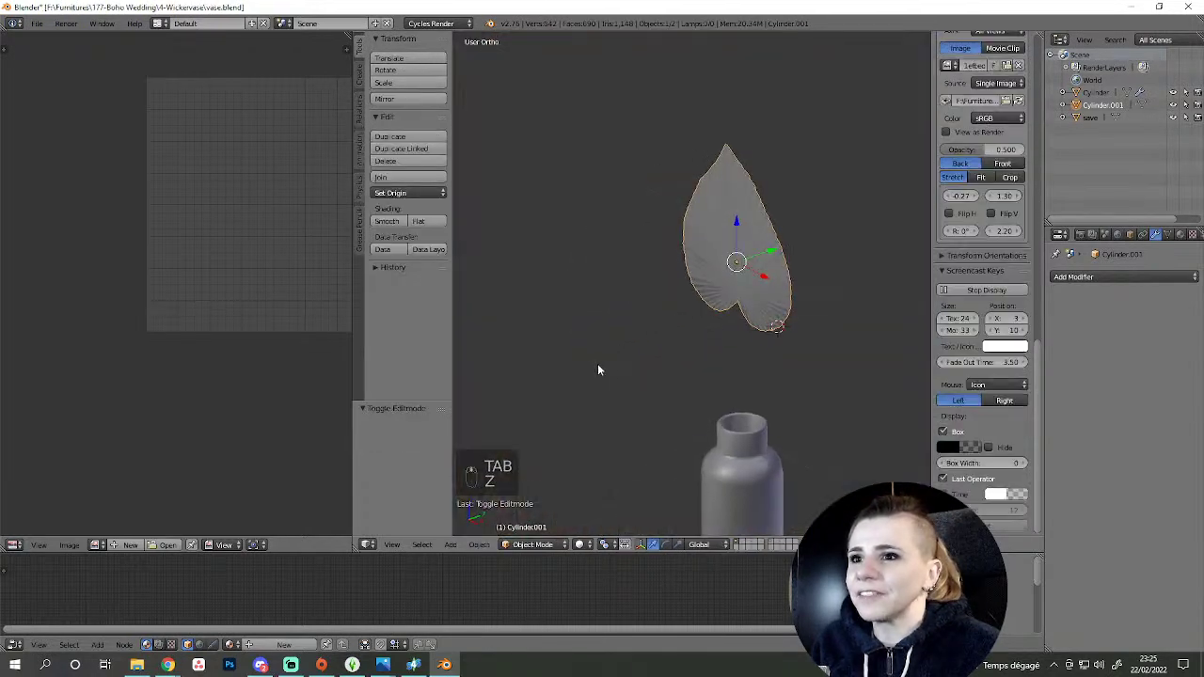
{"action": "key", "text": "Tab"}
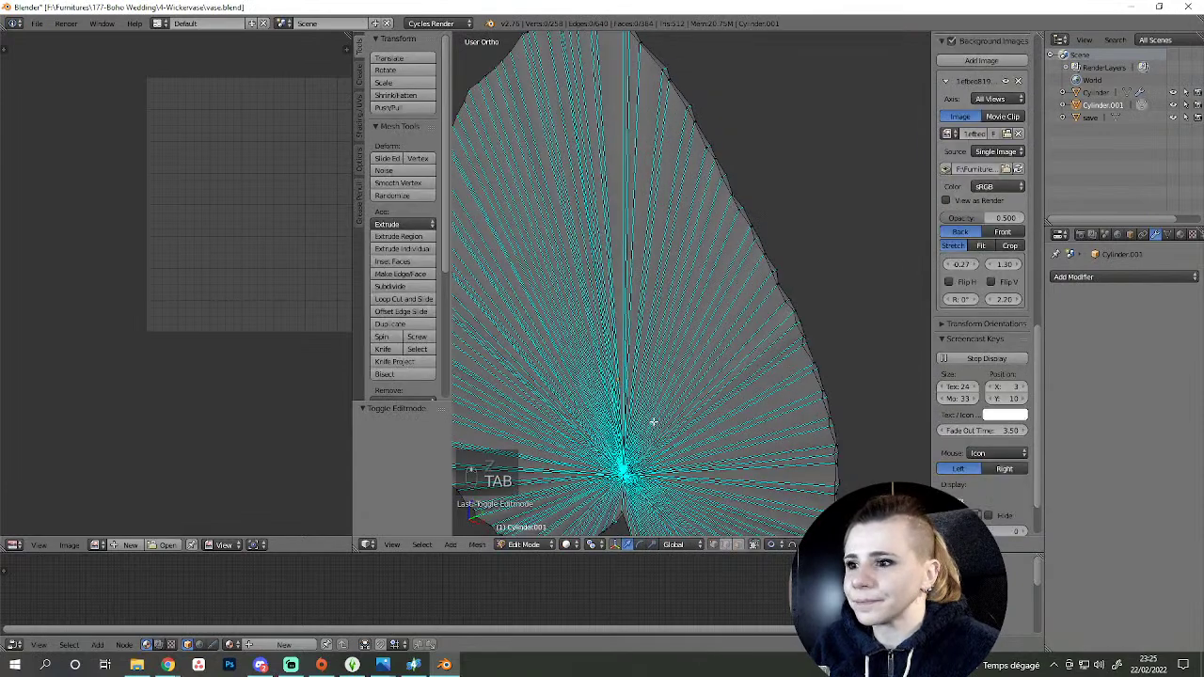
{"action": "key", "text": "Tab"}
{"action": "left_click_drag", "start_coordinate": [1115, 276], "coordinate": [1043, 373]}
{"action": "left_click_drag", "start_coordinate": [642, 426], "coordinate": [729, 369]}
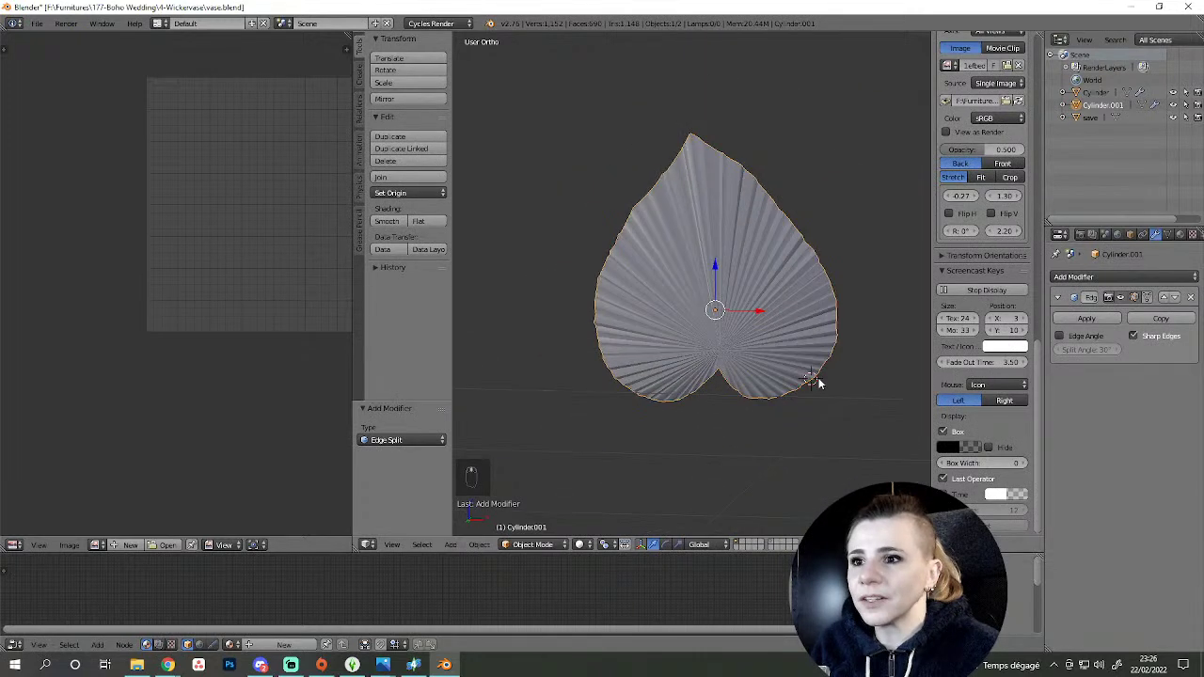
- Switch to front view and compare the leaf against the reference photo
{"action": "key", "text": "KP_1"}
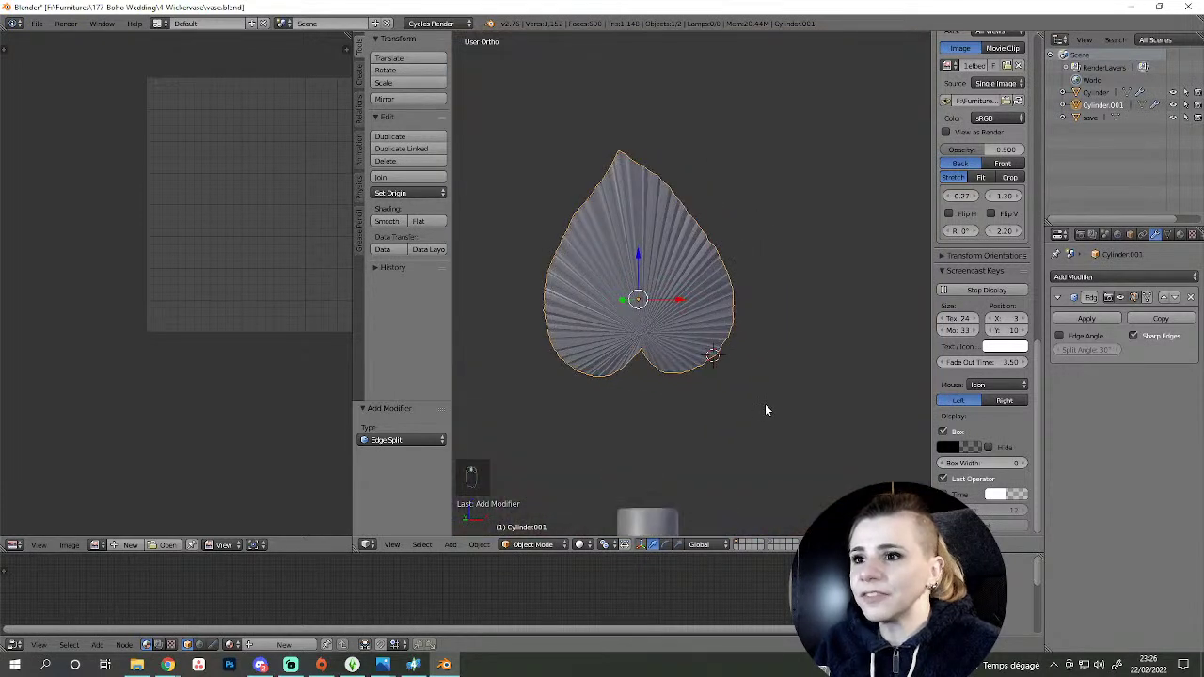
{"action": "key", "text": "KP_1"}
{"action": "key", "text": "z"}
{"action": "key", "text": "z"}
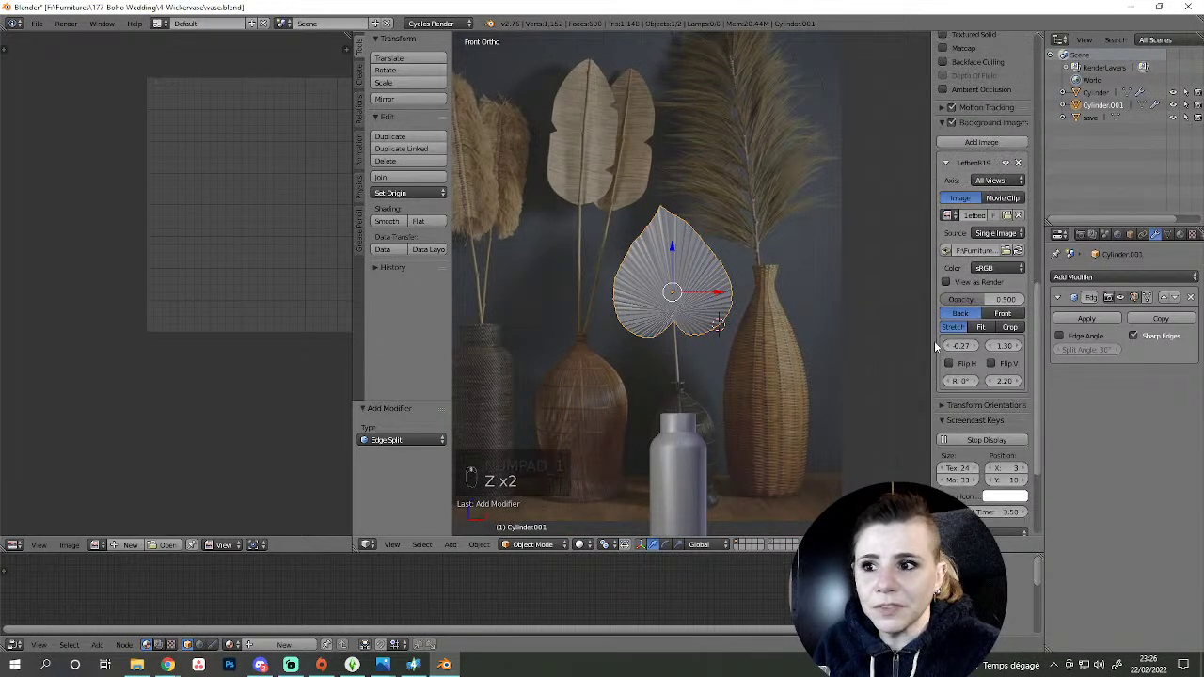
{"action": "left_click_drag", "start_coordinate": [938, 346], "coordinate": [1001, 373]}
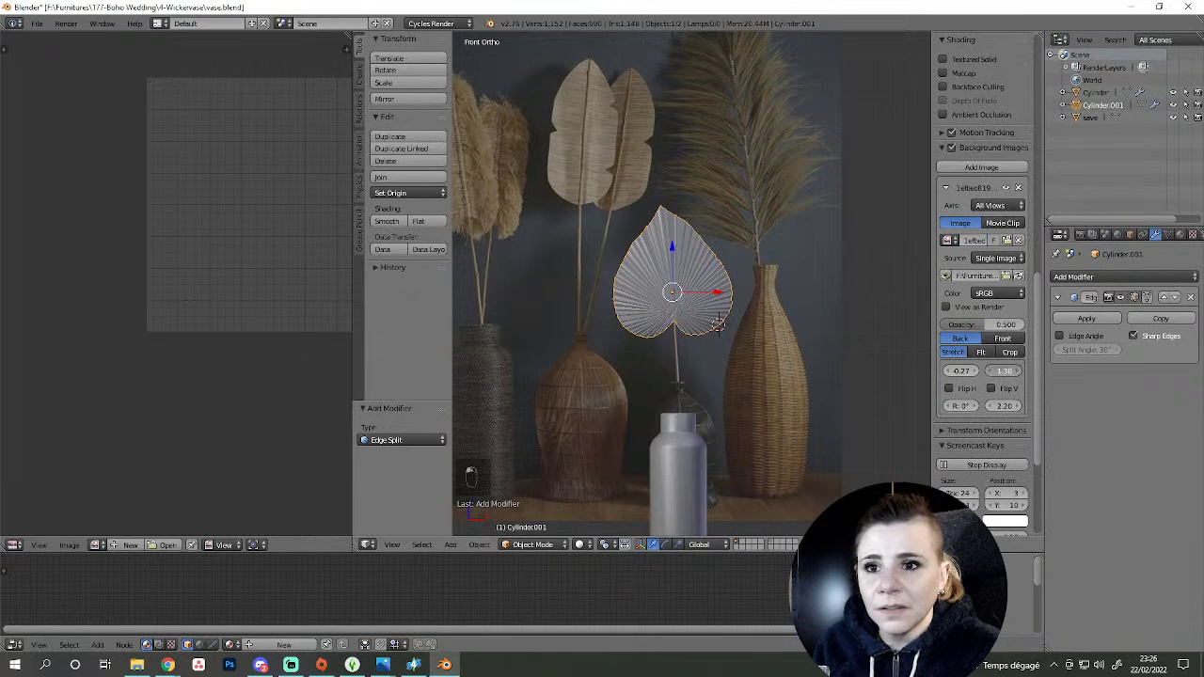
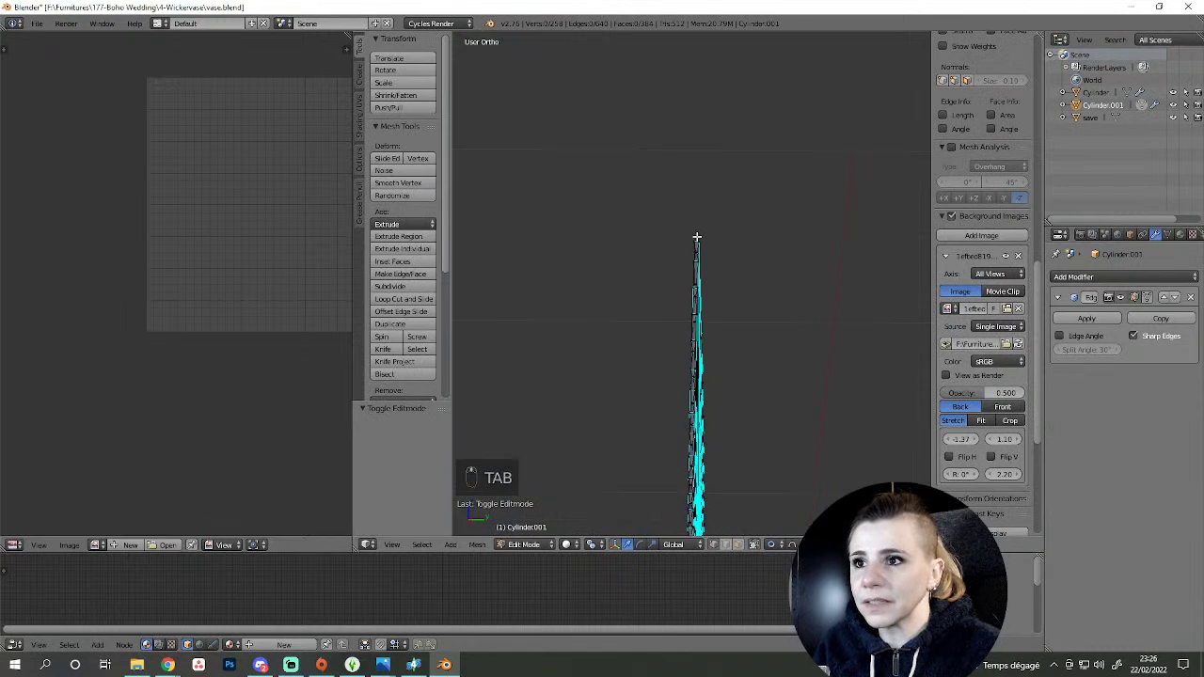
- Inspect the leaf's thin profile in side view, try circle-selecting vertices, then leave Edit Mode
{"action": "key", "text": "KP_3"}
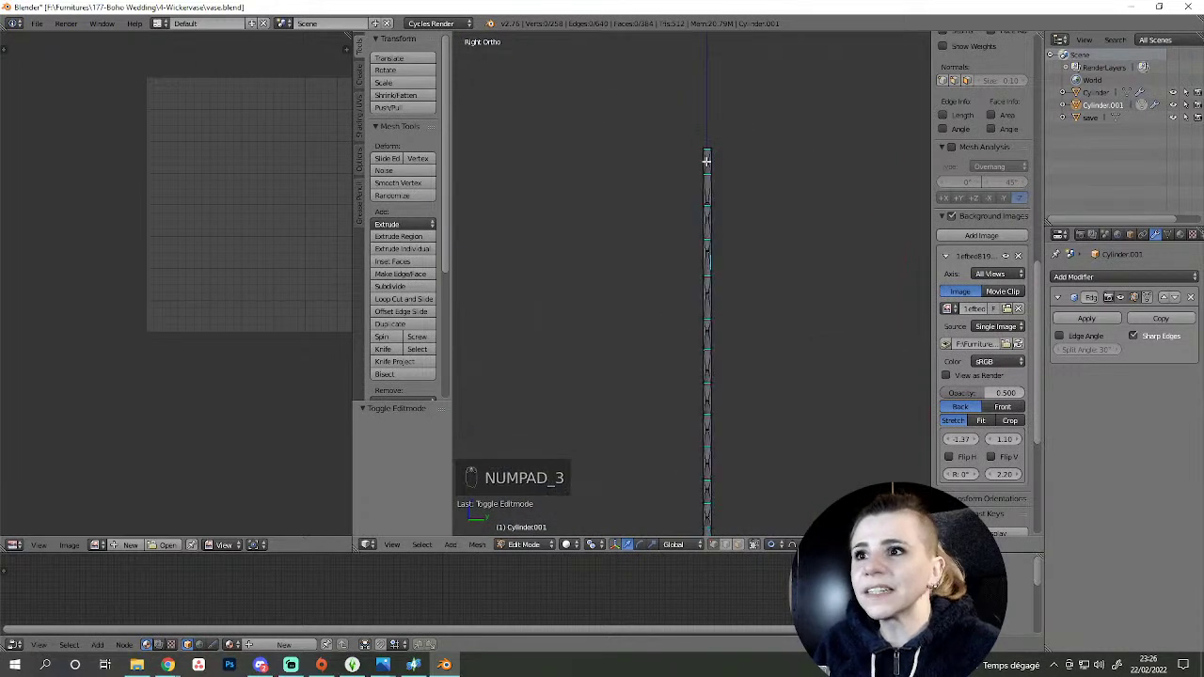
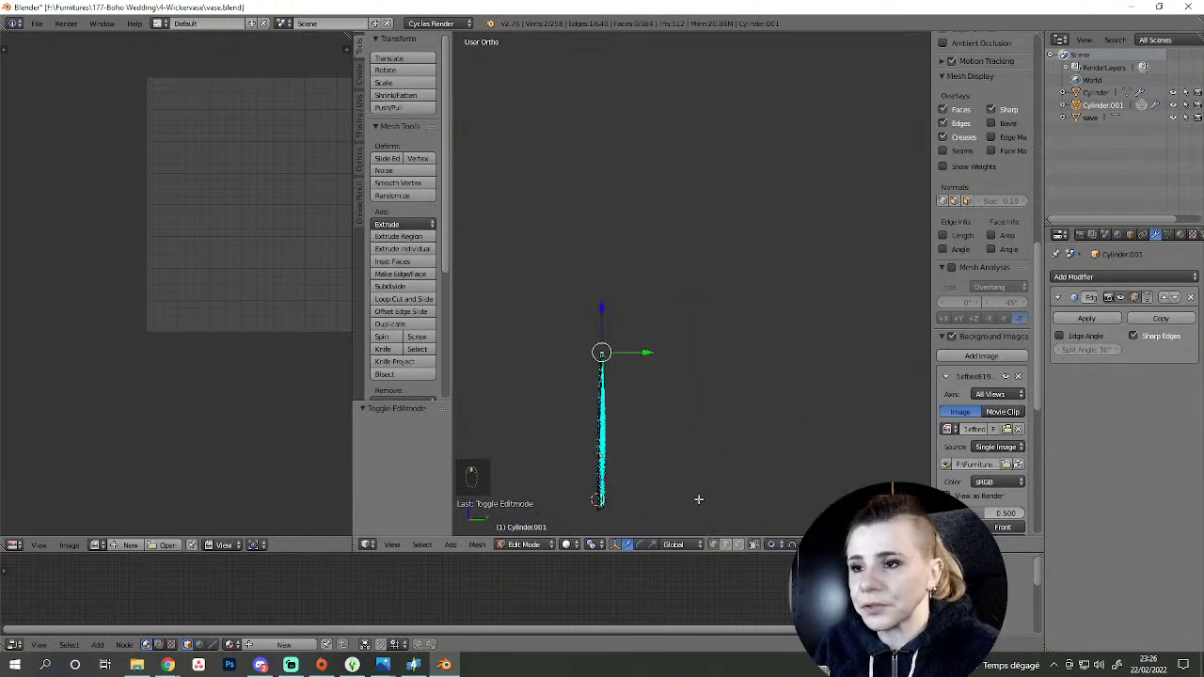
{"action": "key", "text": "KP_3"}
{"action": "key", "text": "r"}
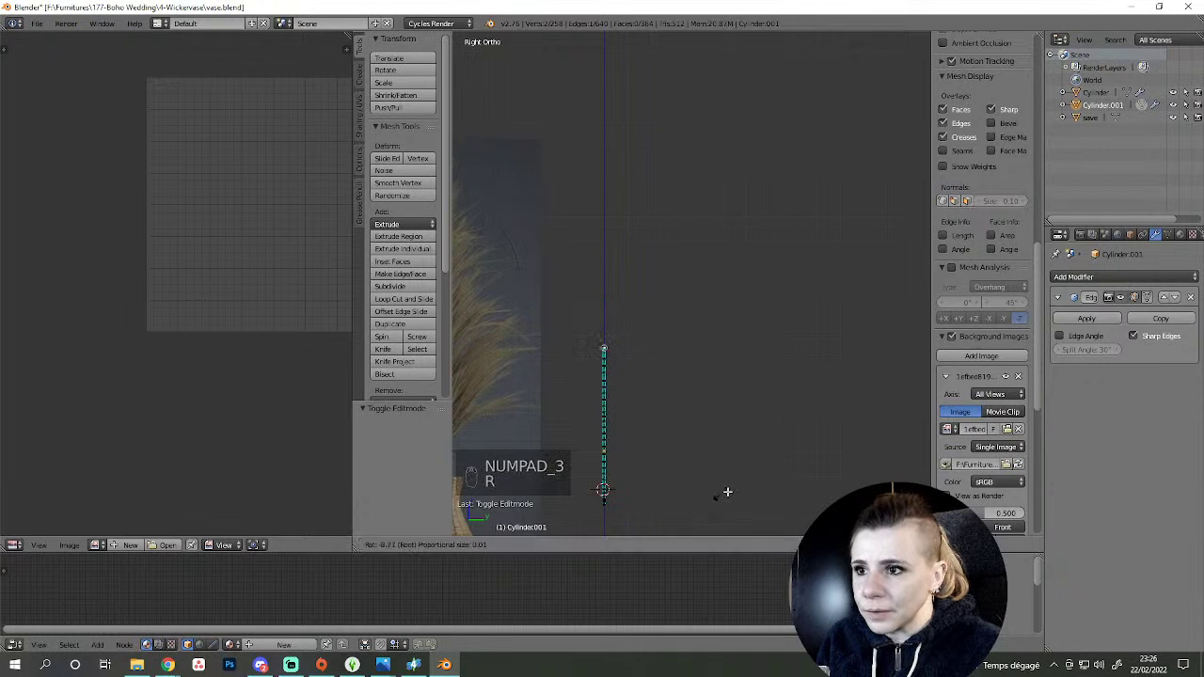
{"action": "key", "text": "r"}
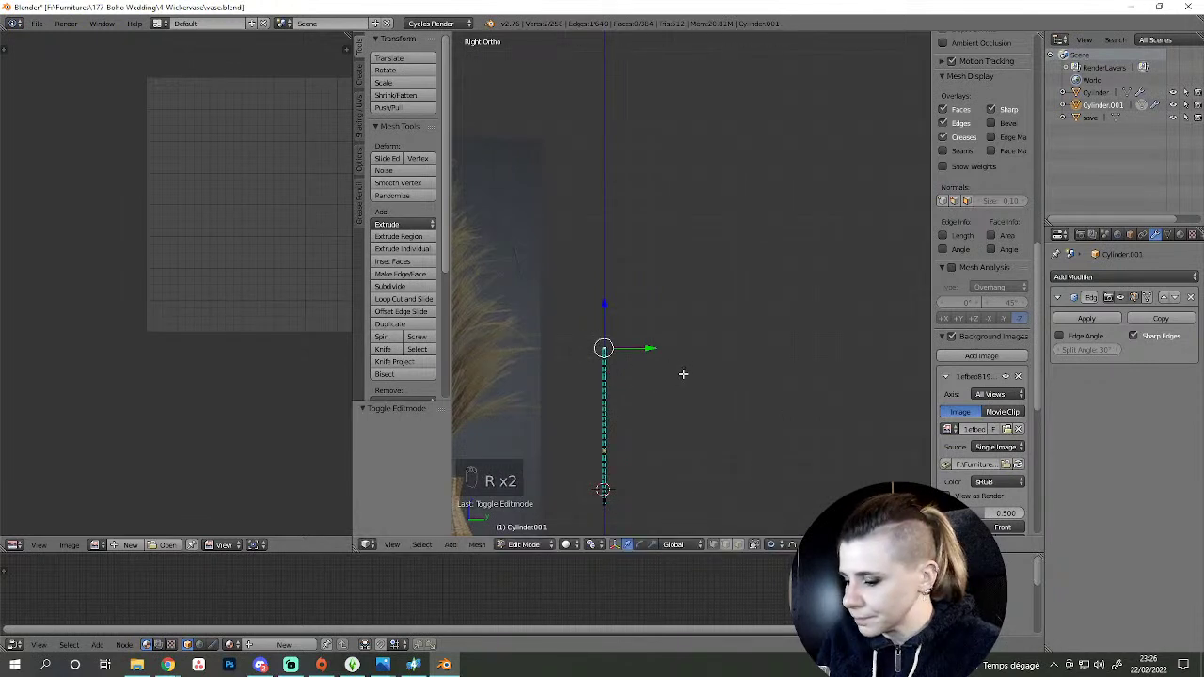
{"action": "key", "text": "g"}
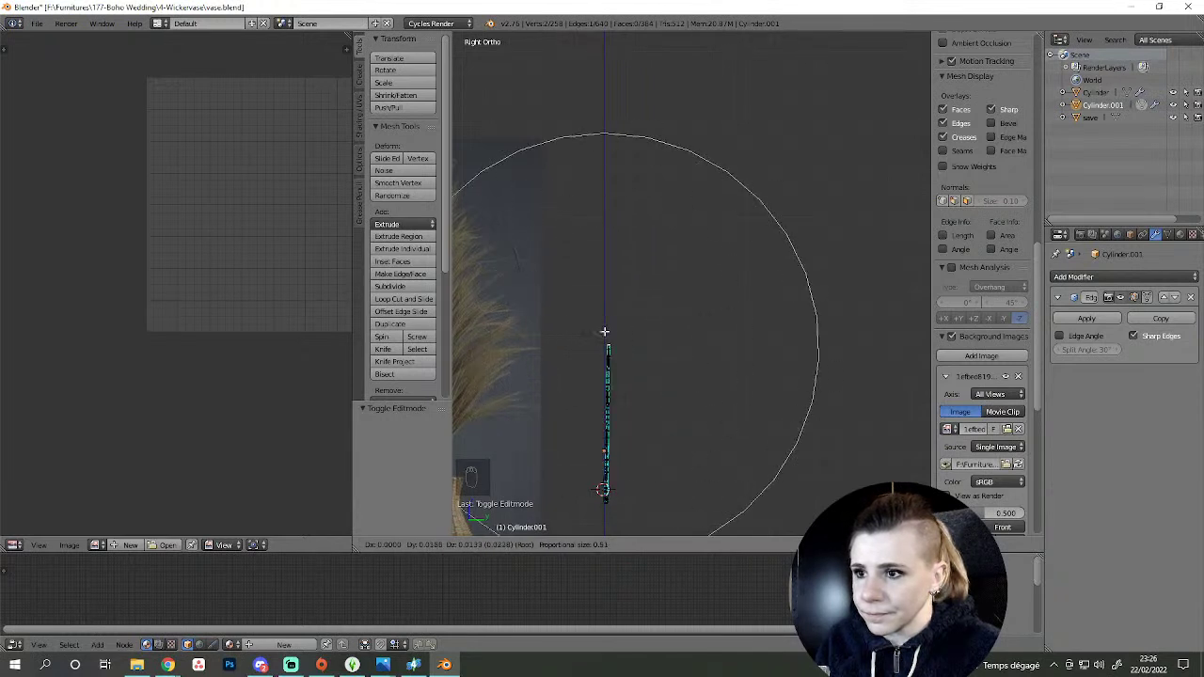
{"action": "key", "text": "r"}
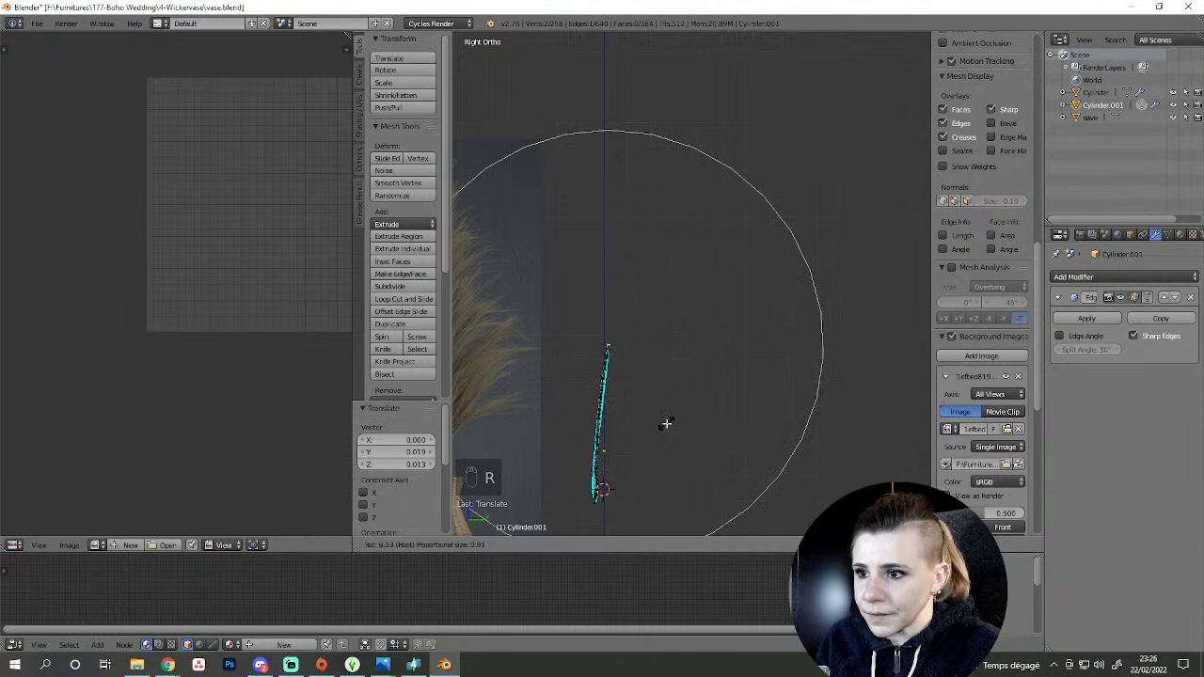
{"action": "left_click_drag", "start_coordinate": [642, 341], "coordinate": [736, 398]}
{"action": "key", "text": "a"}
{"action": "key", "text": "Tab"}
{"action": "key", "text": "KP_3"}
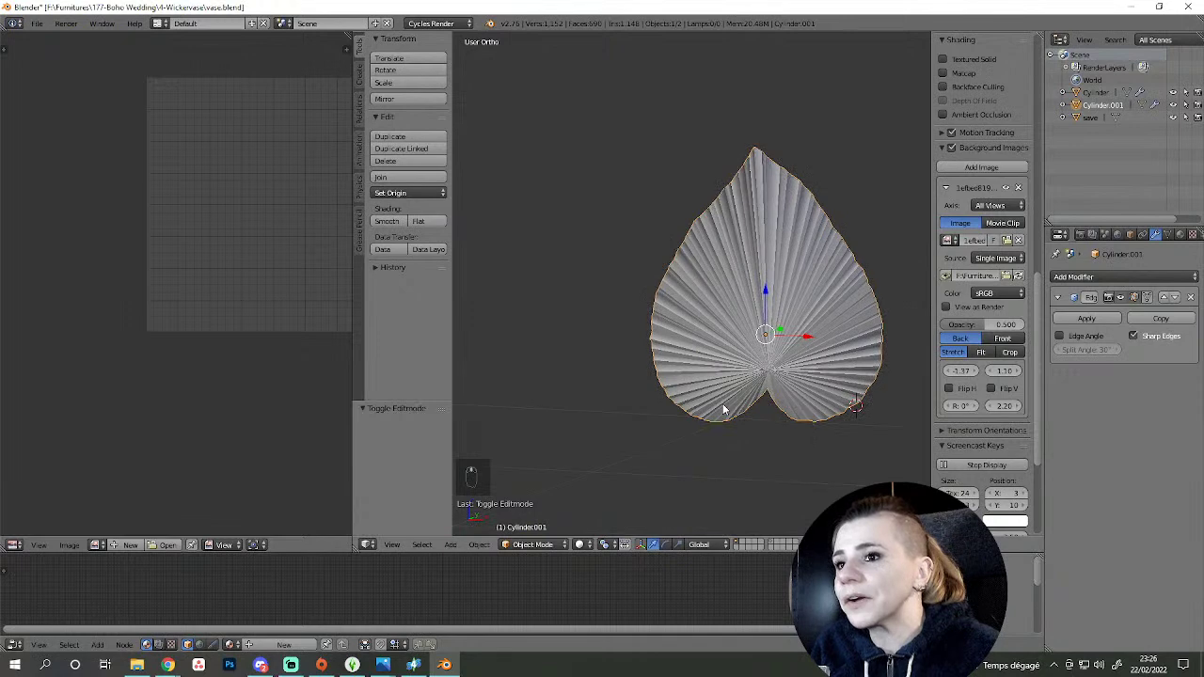
- Re-enter Edit Mode and orbit to view the leaf's thin profile beside the disc
{"action": "key", "text": "KP_3"}
{"action": "key", "text": "Tab"}
{"action": "left_click_drag", "start_coordinate": [689, 360], "coordinate": [741, 410]}
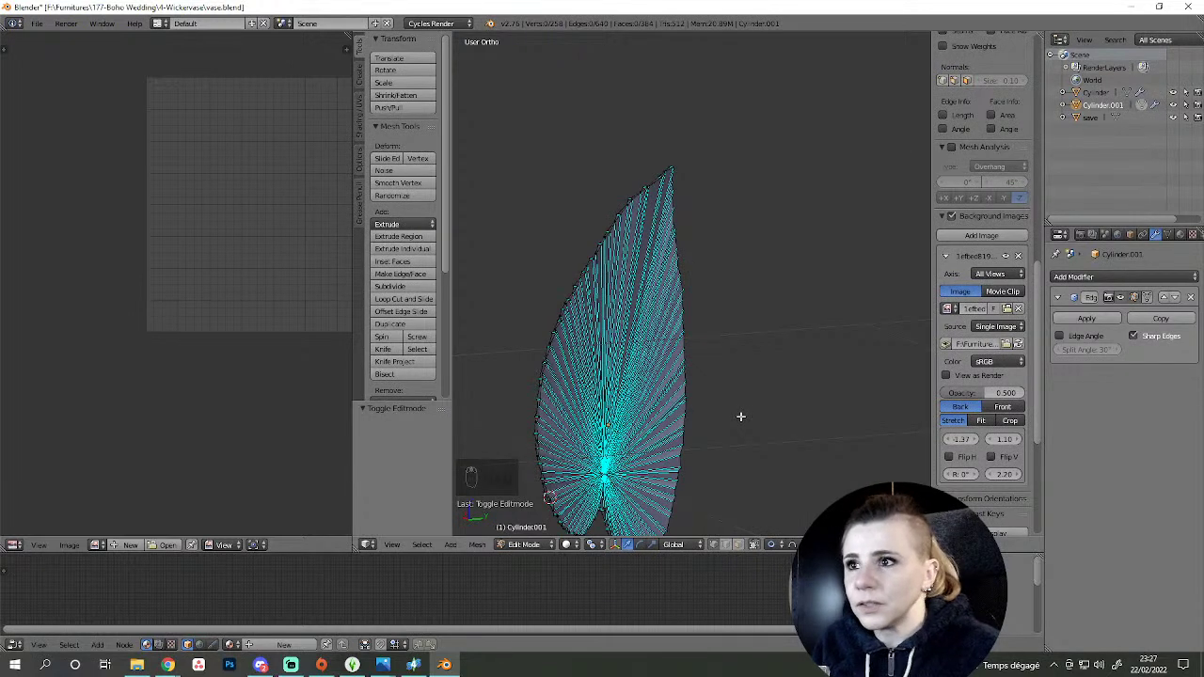
{"action": "key", "text": "Tab"}
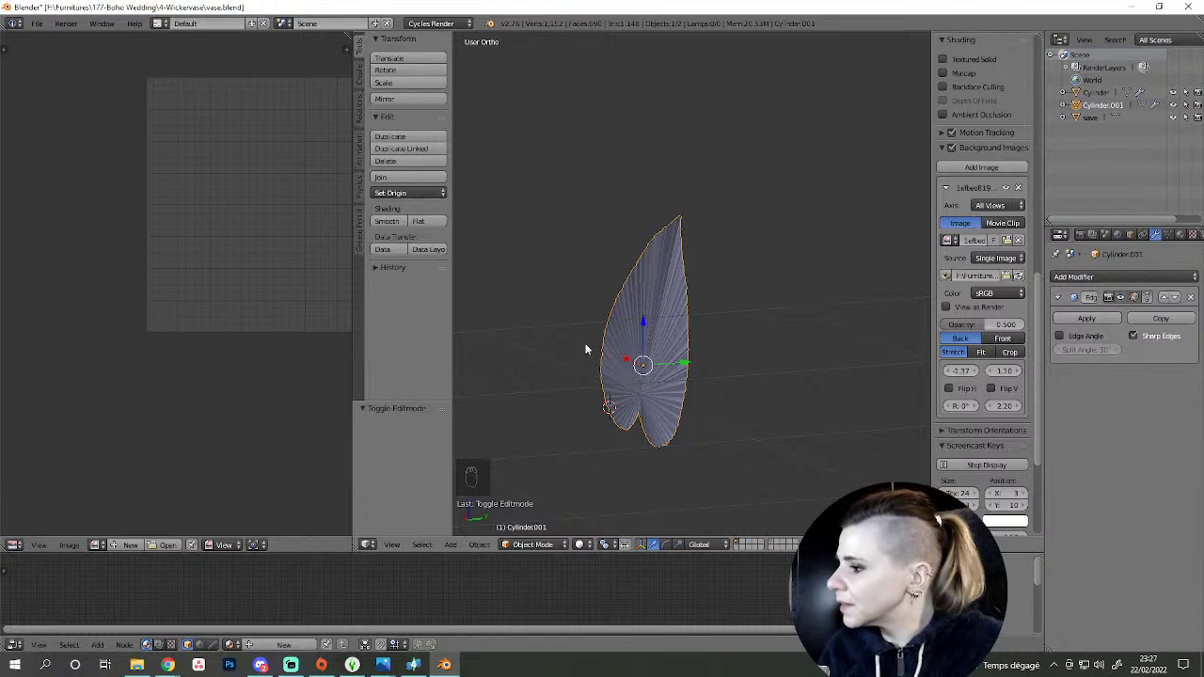
{"action": "key", "text": "Tab"}
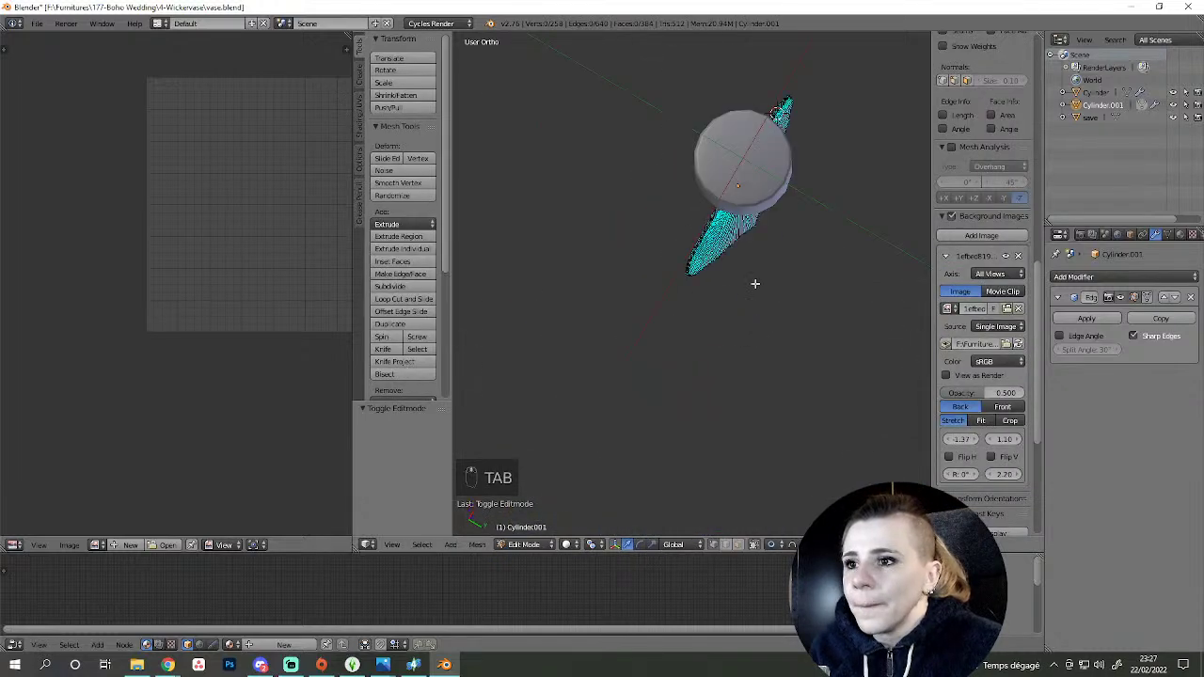
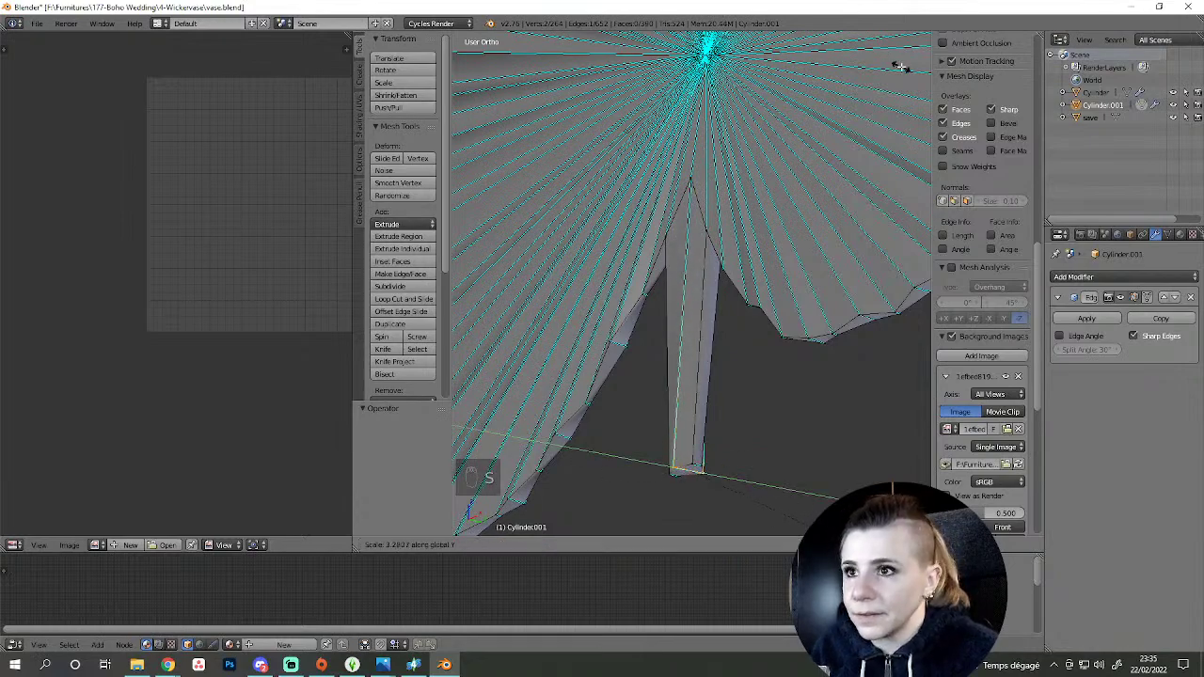
{"action": "key", "text": "a"}
{"action": "left_click_drag", "start_coordinate": [669, 188], "coordinate": [749, 190]}
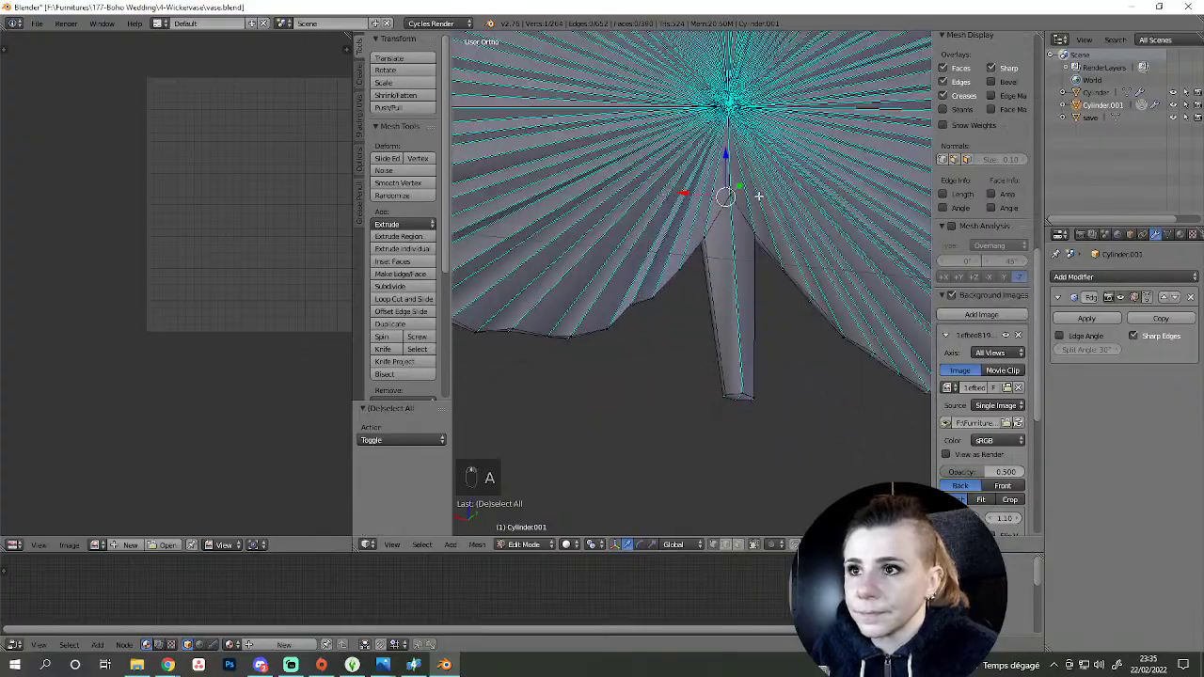
{"action": "left_click_drag", "start_coordinate": [725, 188], "coordinate": [814, 293]}
{"action": "key", "text": "s"}
{"action": "middle_click", "coordinate": [819, 289]}
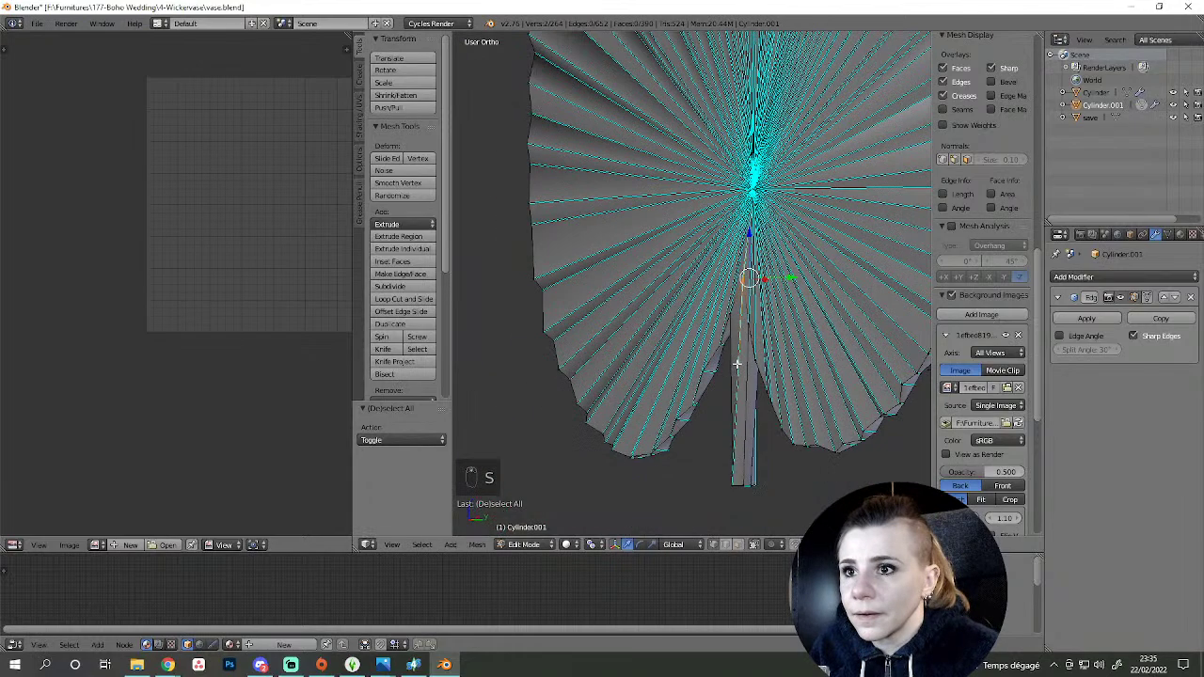
{"action": "left_click_drag", "start_coordinate": [599, 548], "coordinate": [626, 504]}
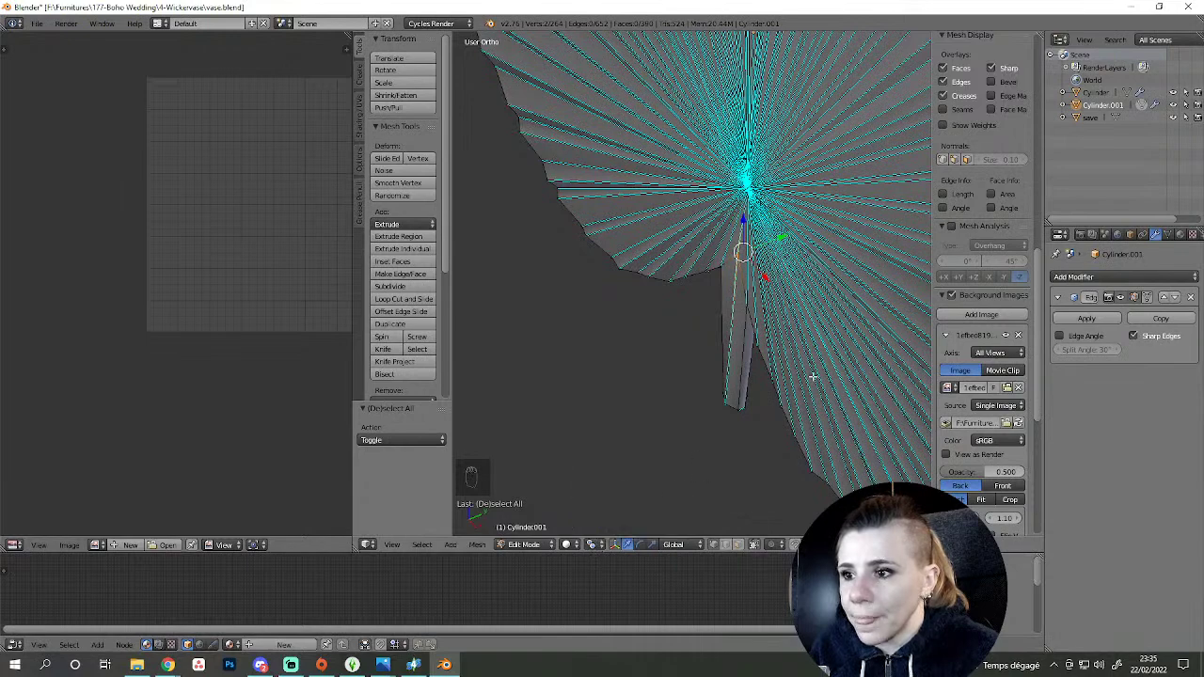
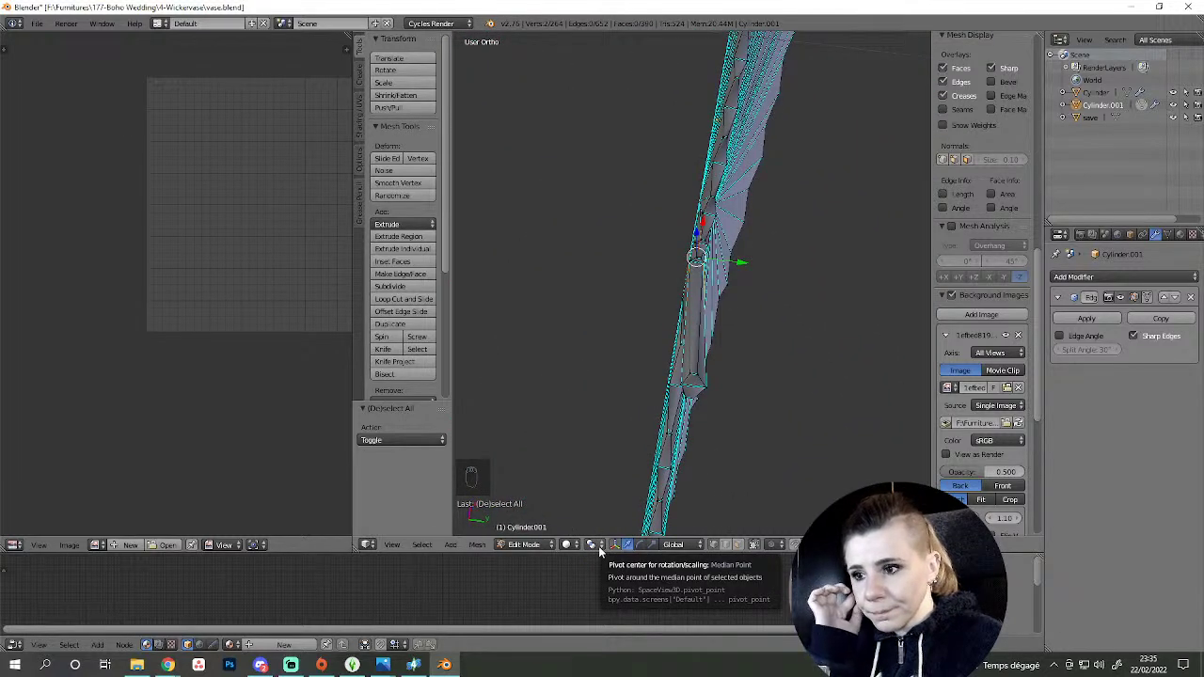
{"action": "left_click_drag", "start_coordinate": [600, 549], "coordinate": [637, 511]}
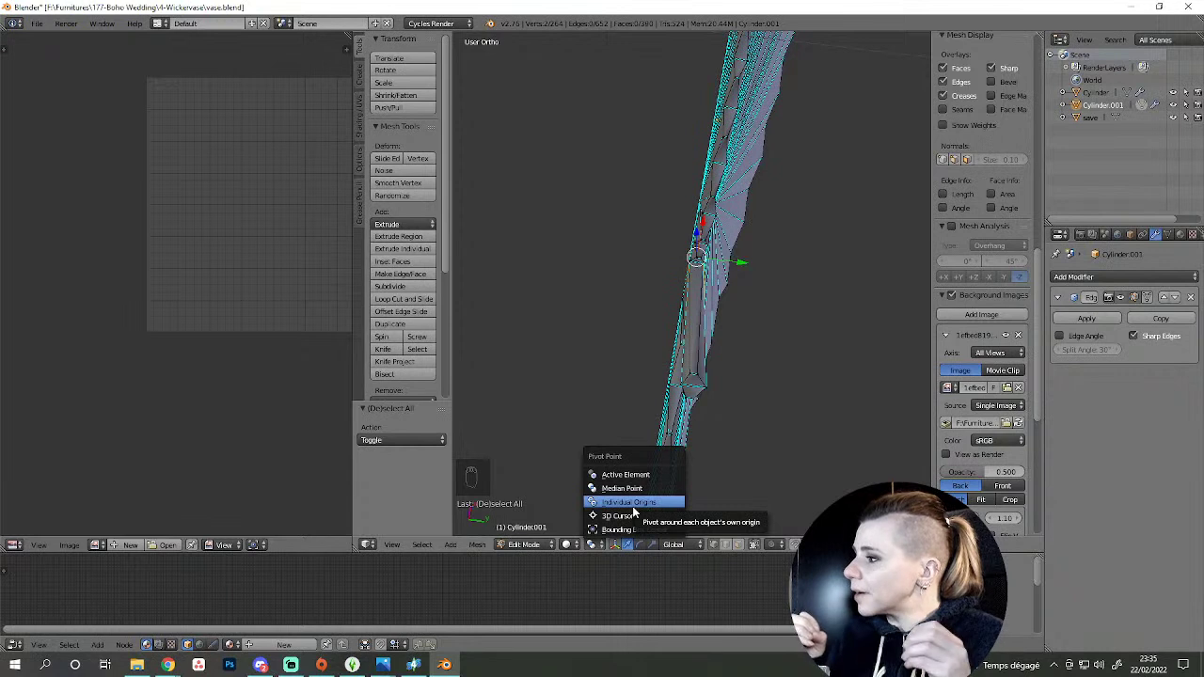
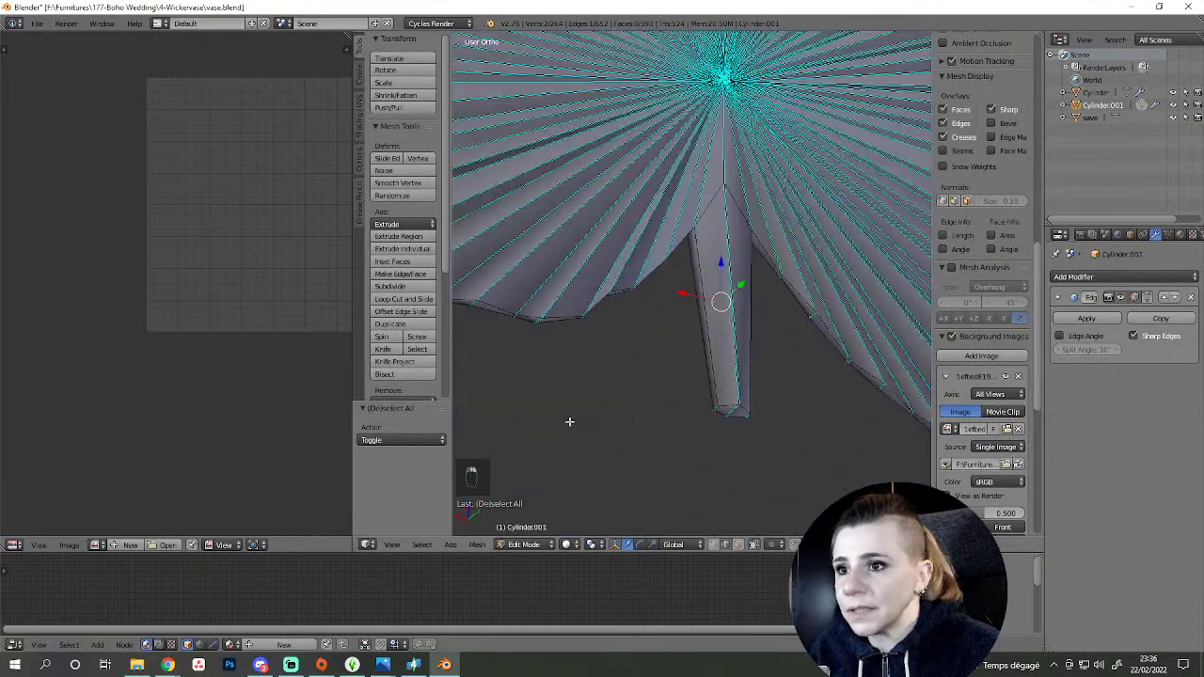
- Select the stem's vertices in wireframe and zoom in on where it meets the leaf ribs
{"action": "key", "text": "z"}
{"action": "key", "text": "c"}
{"action": "middle_click", "coordinate": [731, 392]}
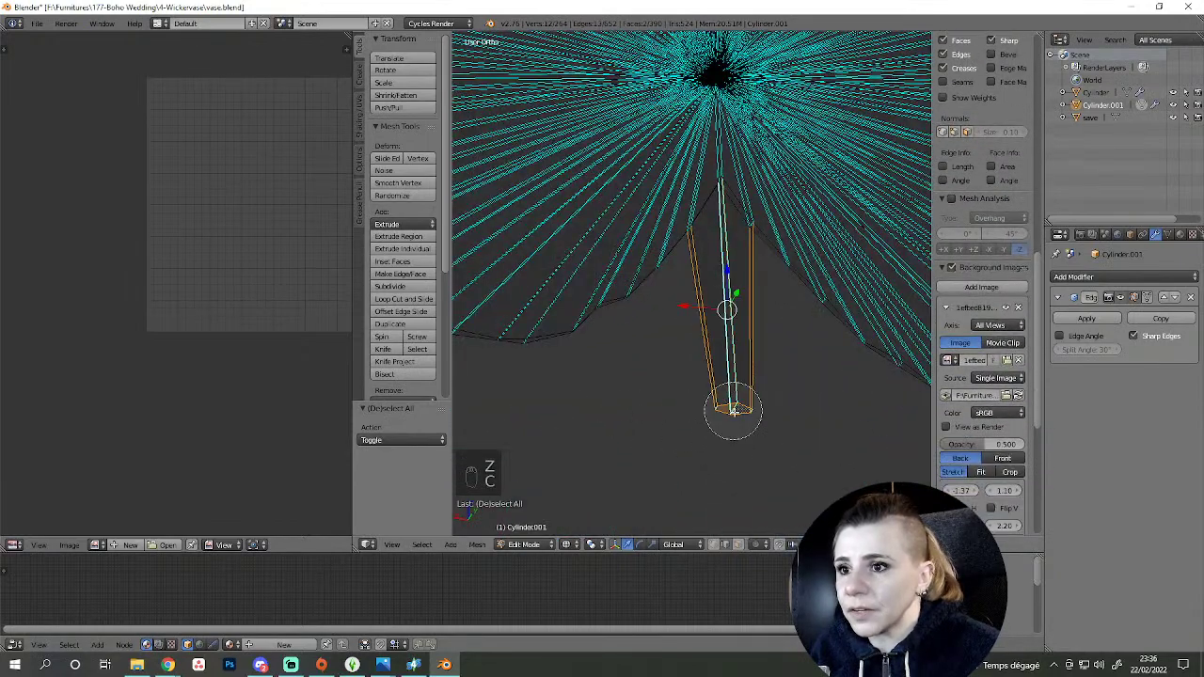
{"action": "left_click_drag", "start_coordinate": [733, 408], "coordinate": [393, 328]}
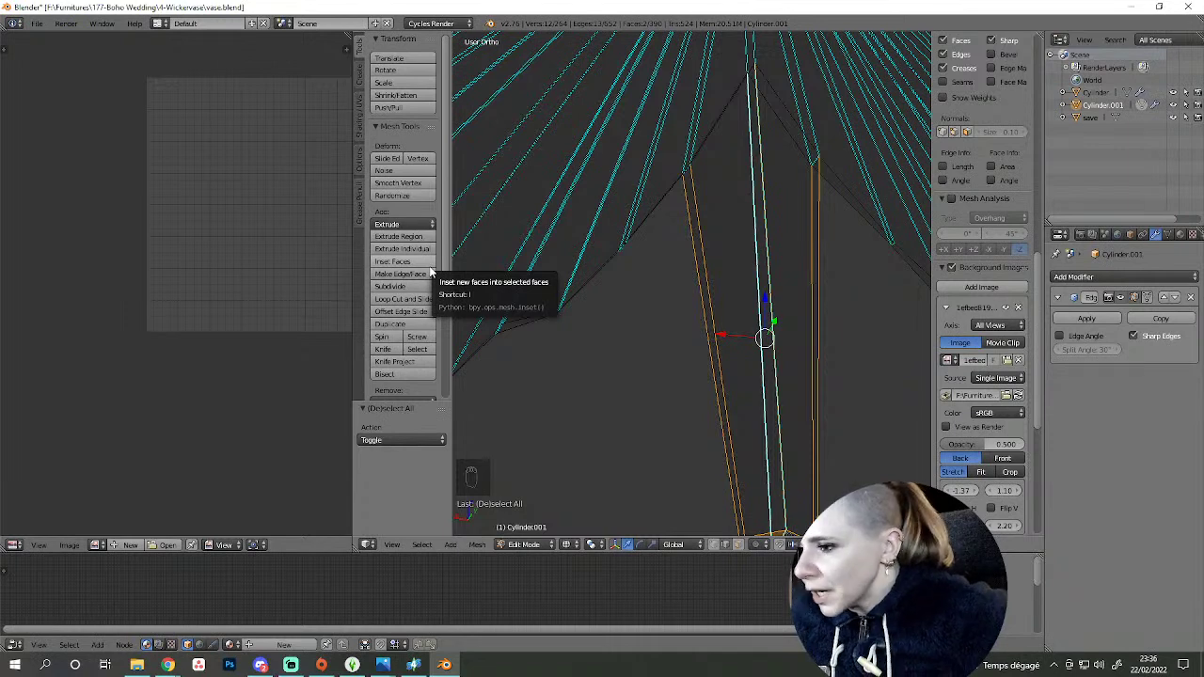
{"action": "key", "text": "KP_1"}
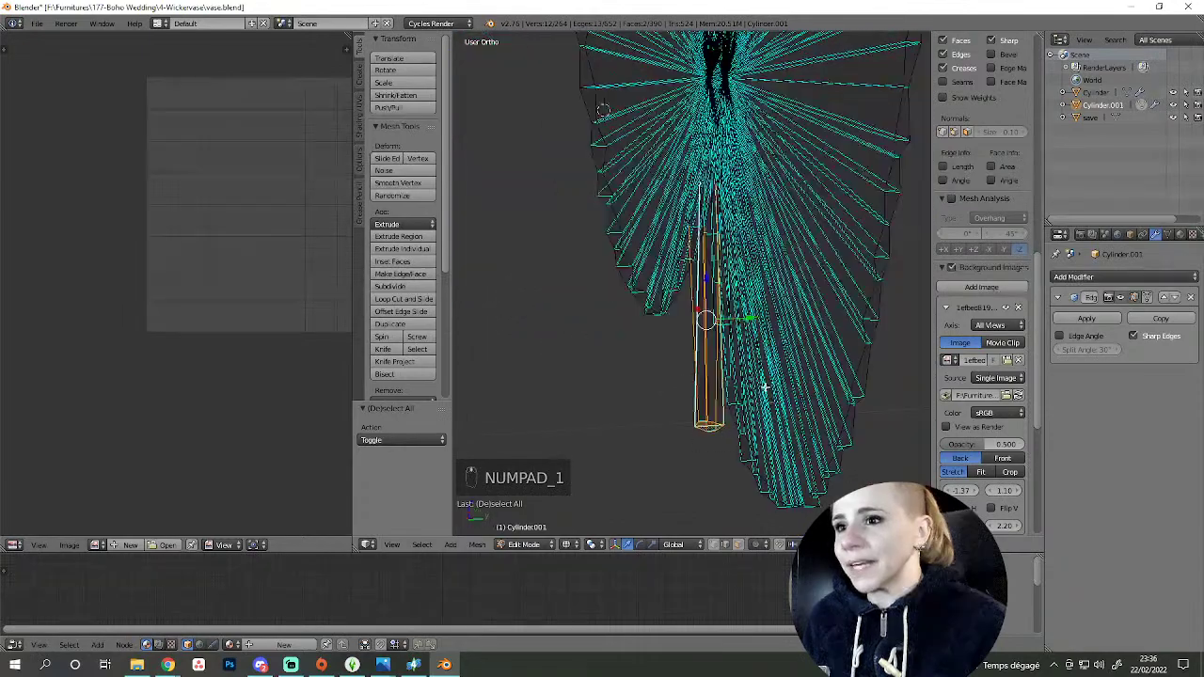
{"action": "key", "text": "z"}
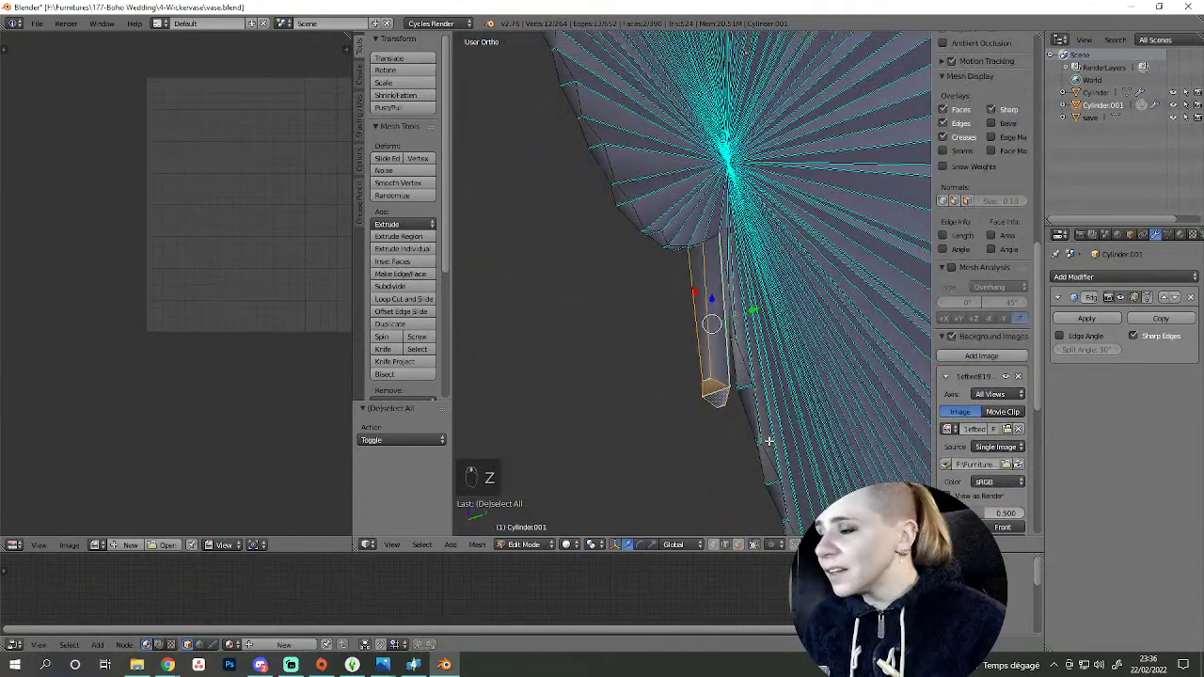
{"action": "key", "text": "KP_1"}
{"action": "key", "text": "z"}
{"action": "key", "text": "c"}
{"action": "key", "text": "z"}
{"action": "key", "text": "KP_1"}
{"action": "key", "text": "g"}
{"action": "key", "text": "g"}
{"action": "key", "text": "r"}
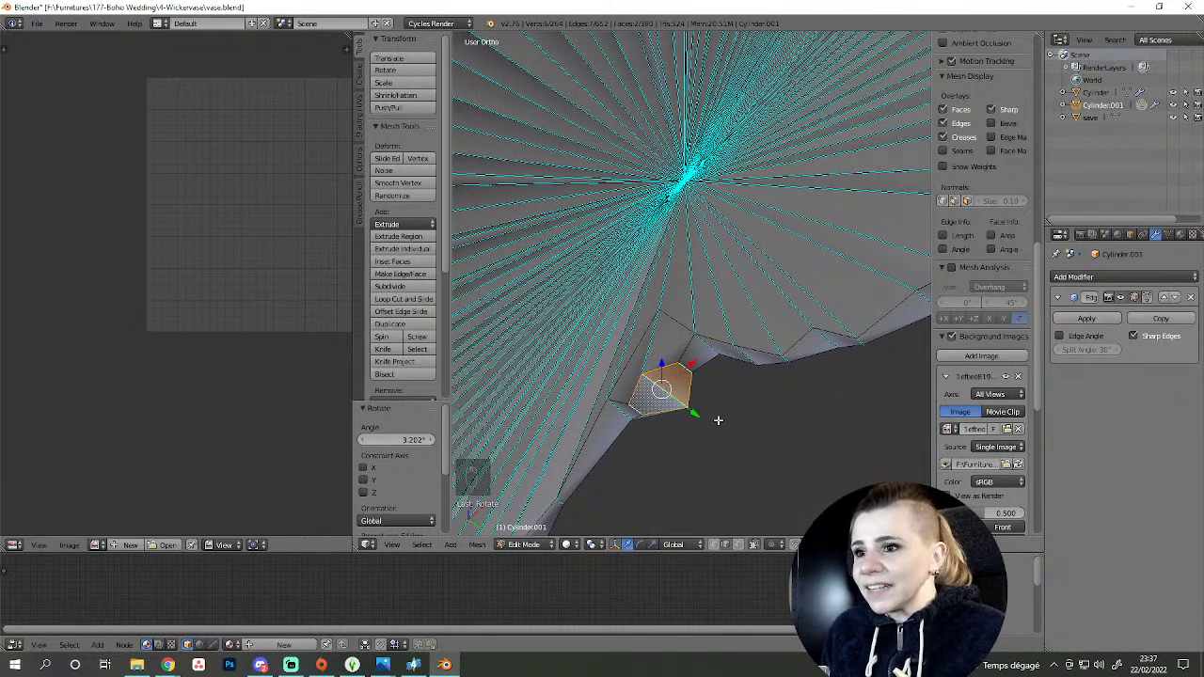
{"action": "key", "text": "ctrl+KP_Add"}
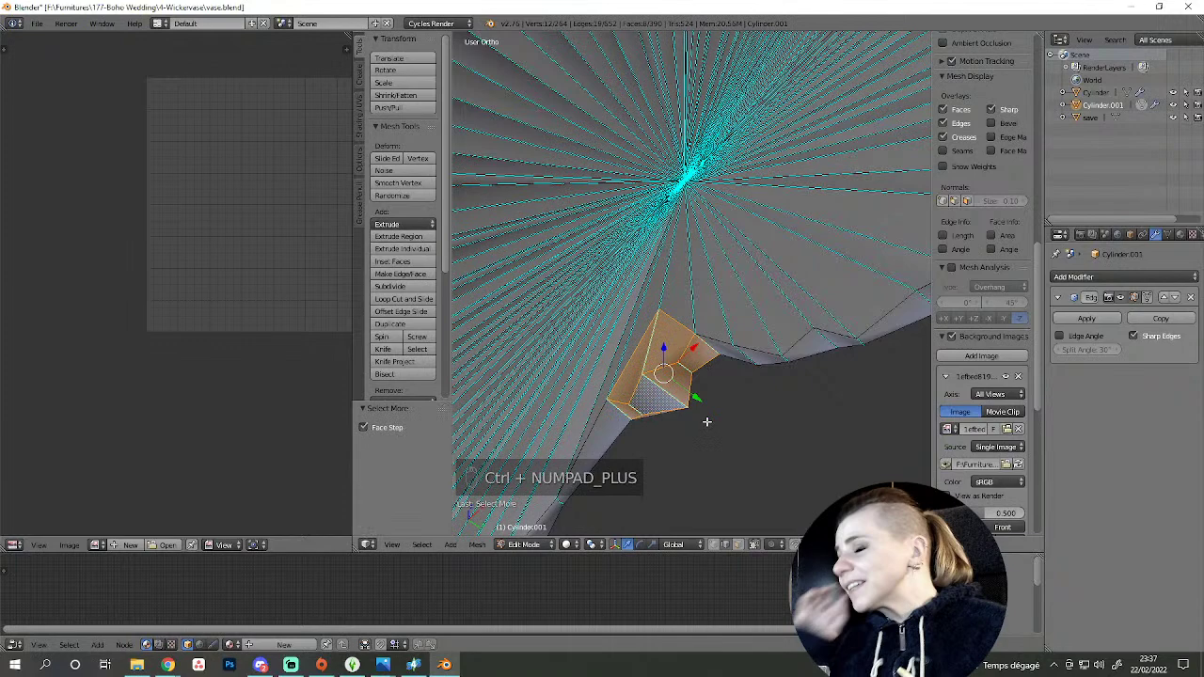
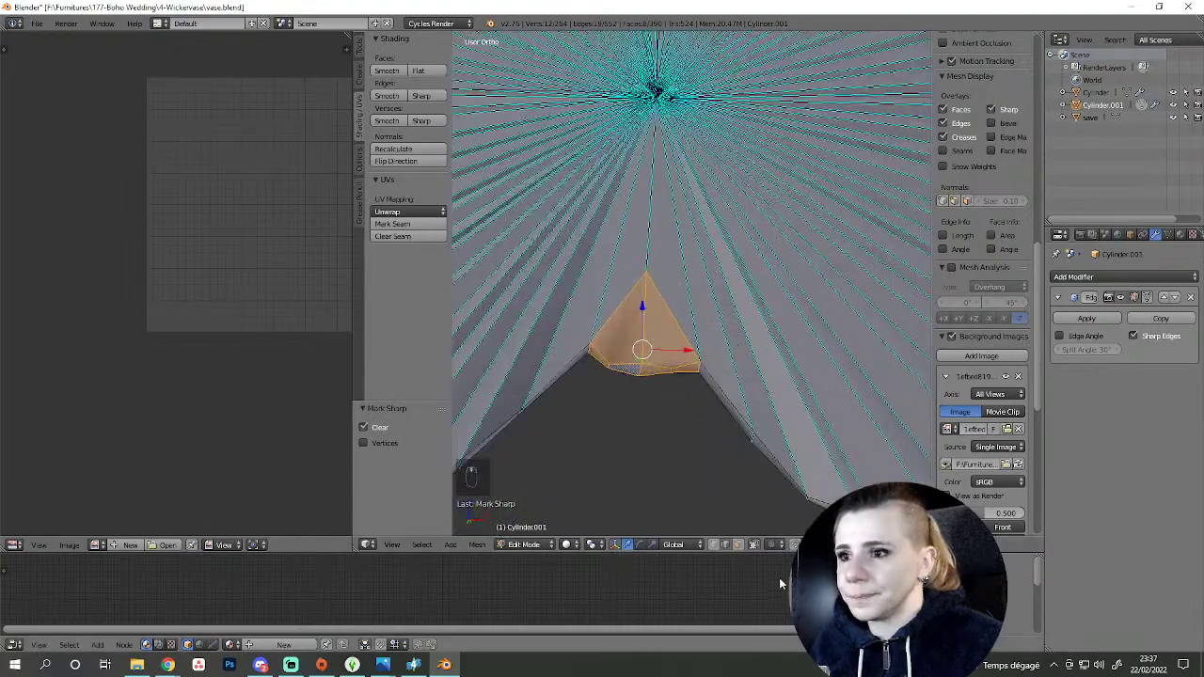
{"action": "left_click_drag", "start_coordinate": [742, 549], "coordinate": [666, 428]}
{"action": "right_click", "coordinate": [623, 365]}
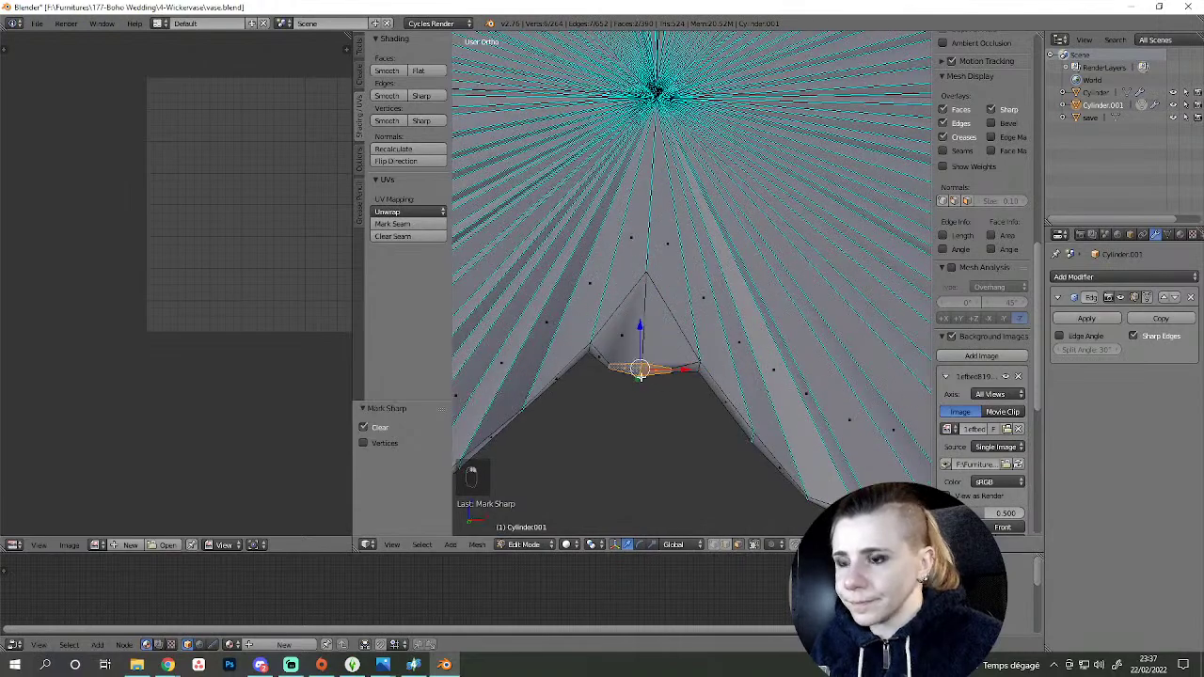
{"action": "key", "text": "KP_1"}
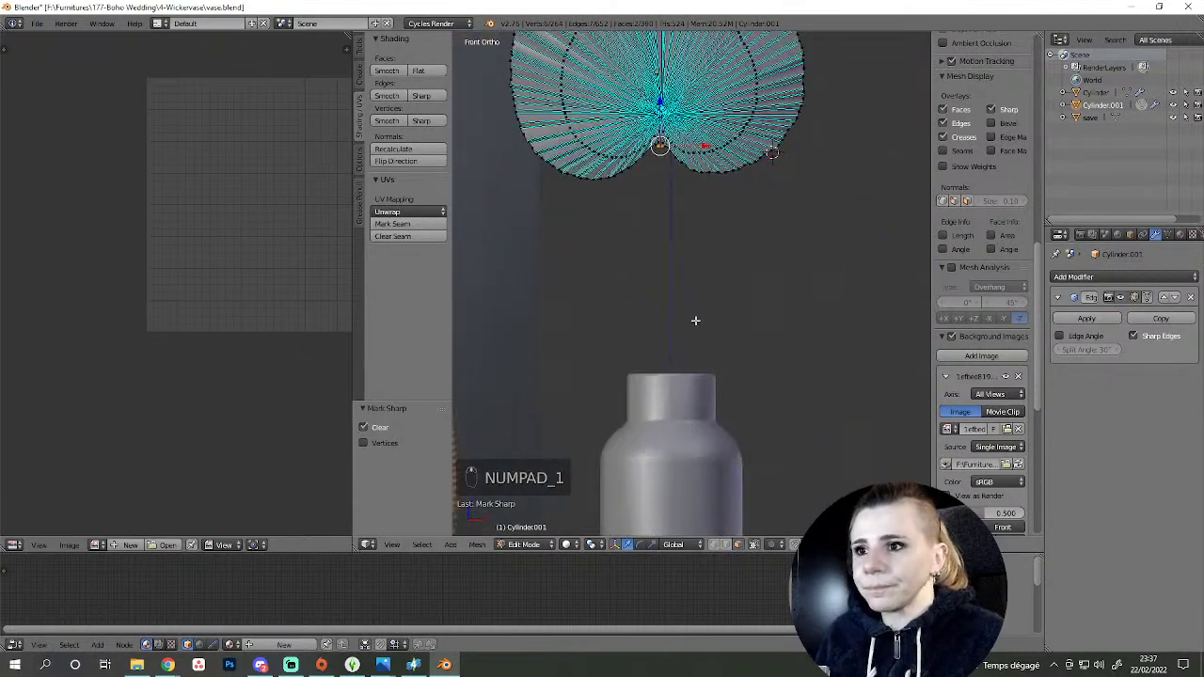
- Check the stem against the vase in wireframe, undoing stray edits, then return to solid shading
{"action": "left_click", "coordinate": [669, 262]}
{"action": "key", "text": "ctrl+e"}
{"action": "key", "text": "ctrl+z"}
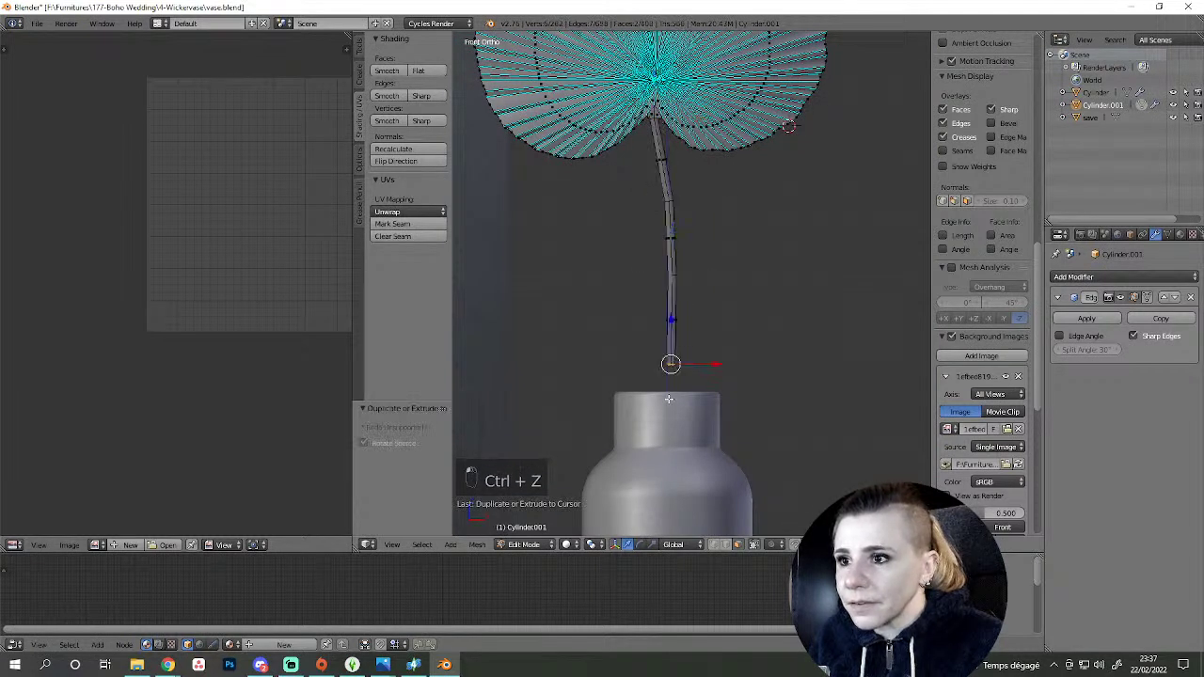
{"action": "key", "text": "z"}
{"action": "left_click", "coordinate": [698, 445]}
{"action": "key", "text": "g"}
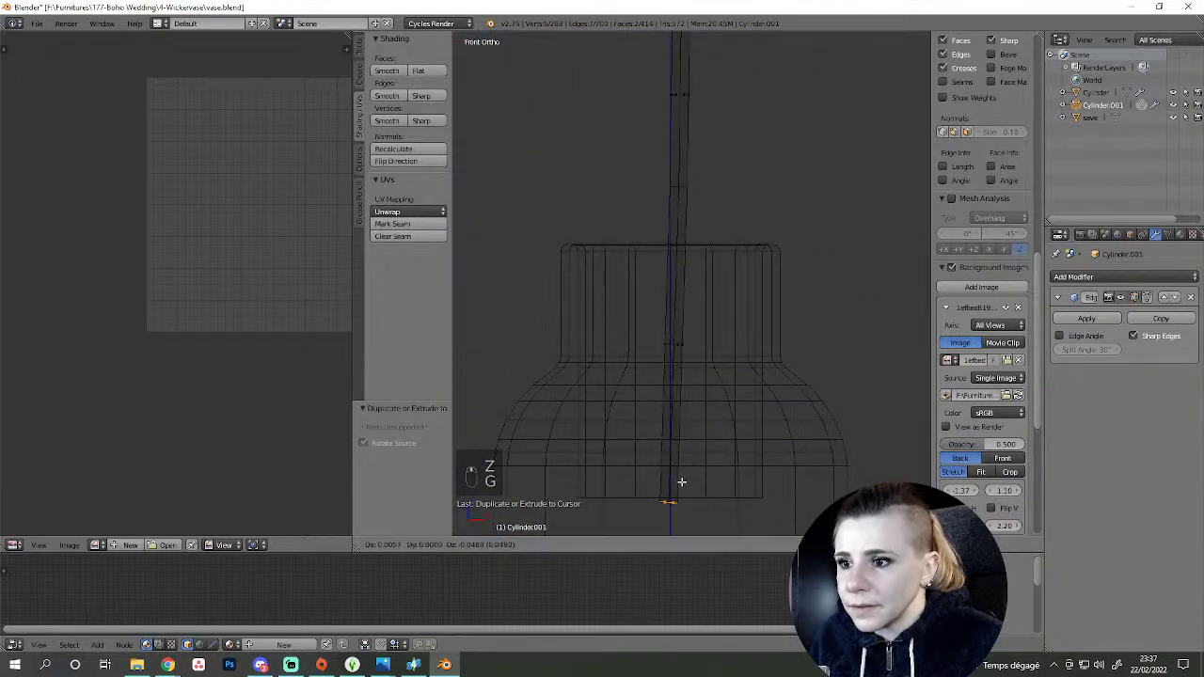
{"action": "key", "text": "Delete"}
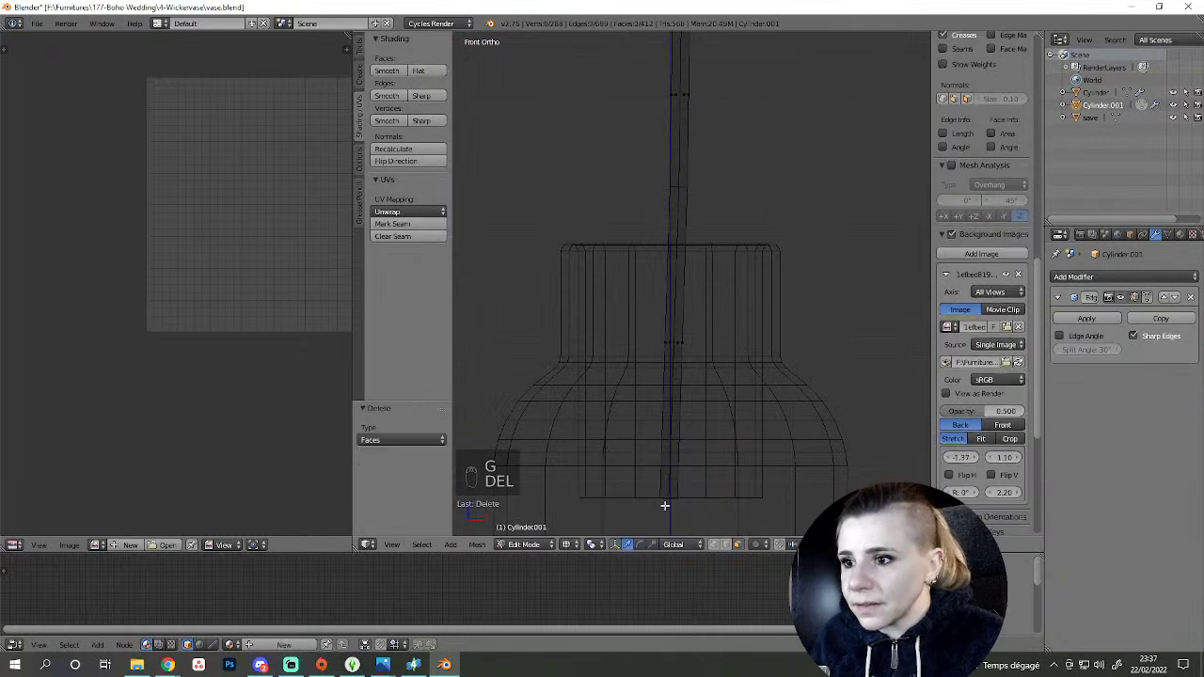
{"action": "key", "text": "z"}
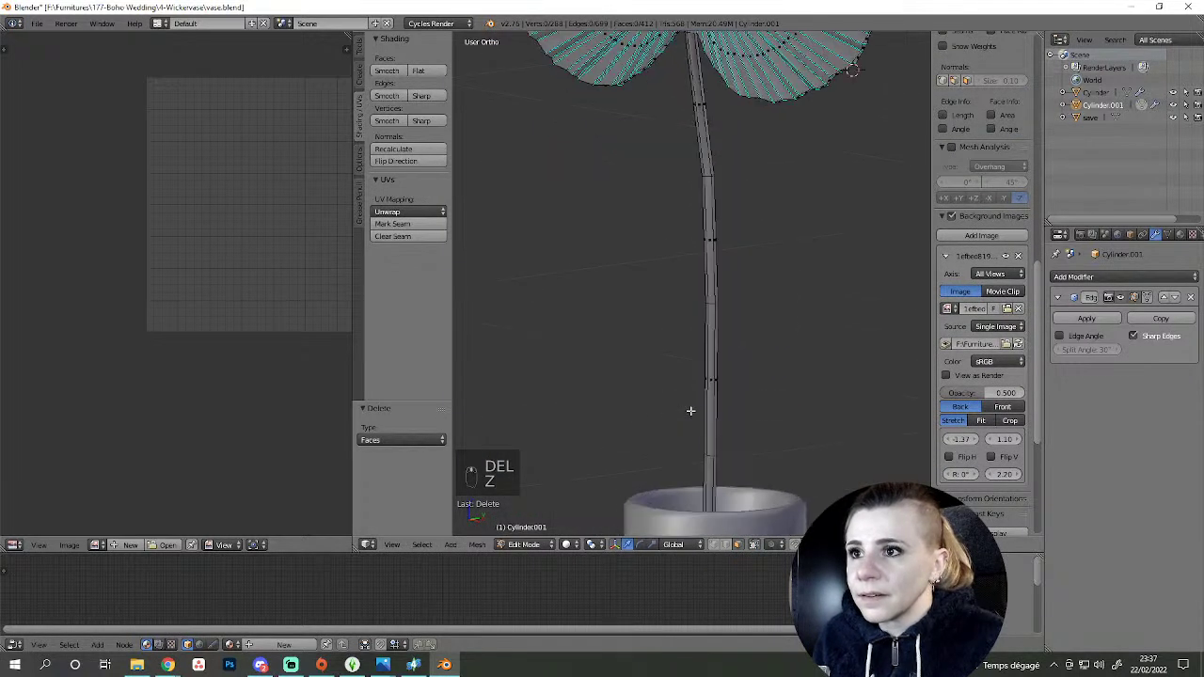
- Orbit around the stem, go to front view and start a loop cut across its lower end
{"action": "left_click_drag", "start_coordinate": [730, 552], "coordinate": [720, 501]}
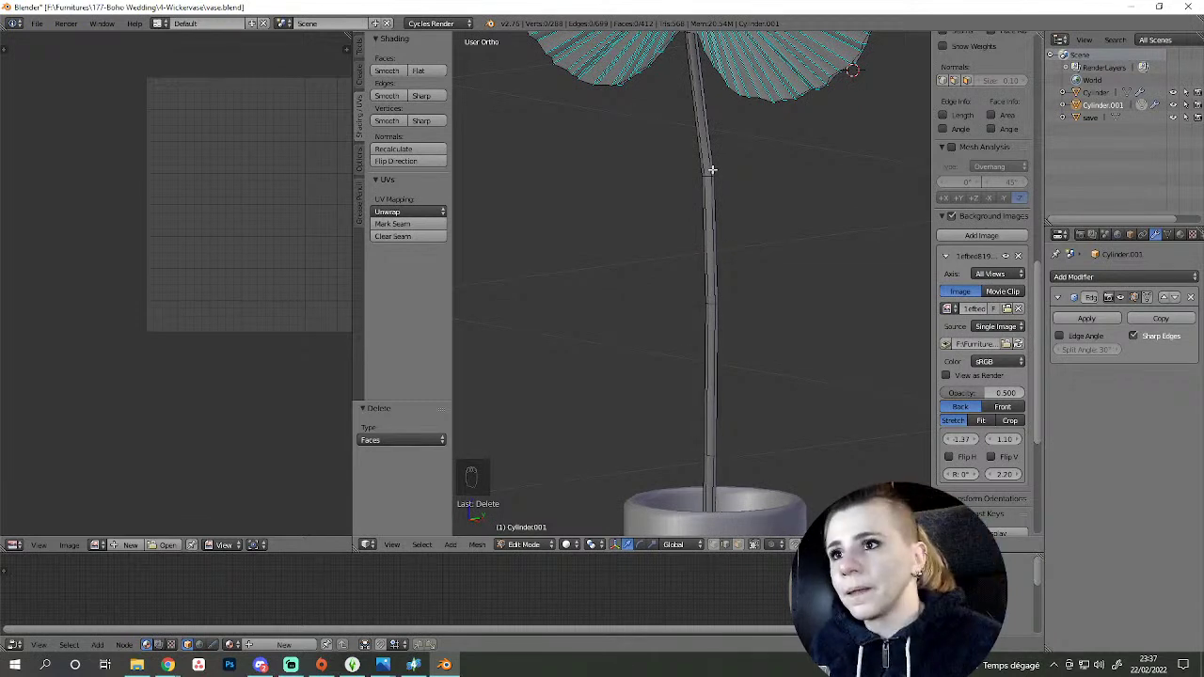
{"action": "left_click_drag", "start_coordinate": [705, 173], "coordinate": [712, 298]}
{"action": "key", "text": "ctrl+z"}
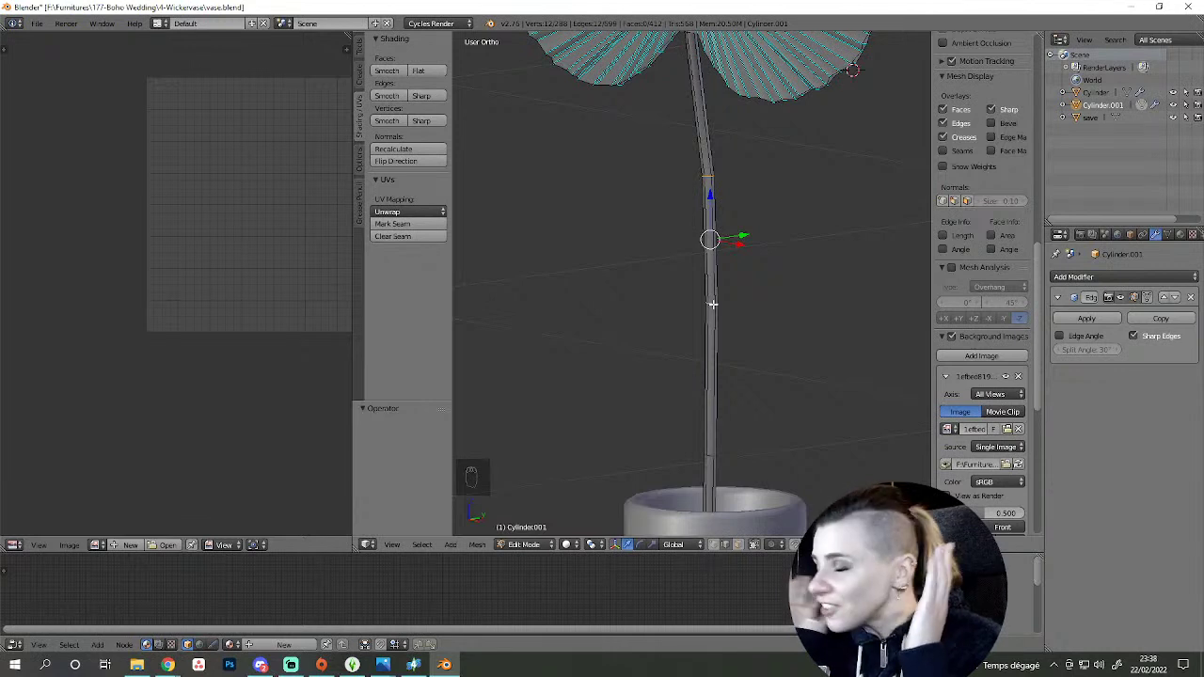
{"action": "key", "text": "KP_1"}
{"action": "key", "text": "ctrl+b"}
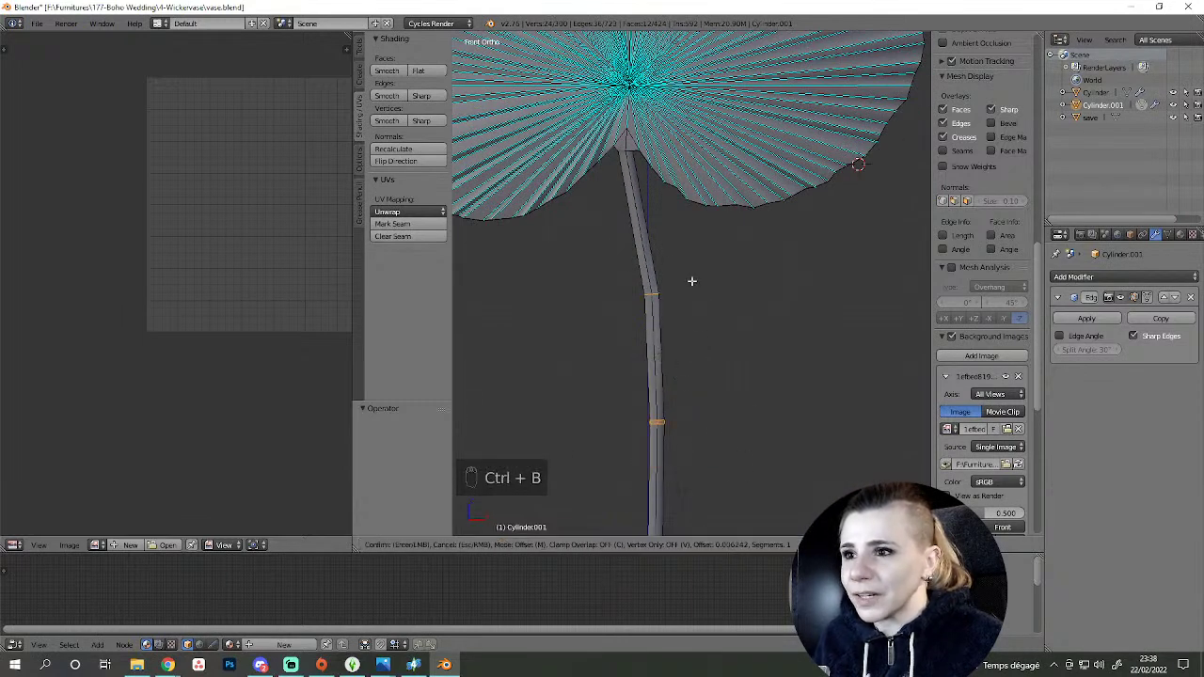
- Place the new edge loop, select the whole leaf and run UV Squares Snap to Axis, which errors
{"action": "key", "text": "a"}
{"action": "key", "text": "a"}
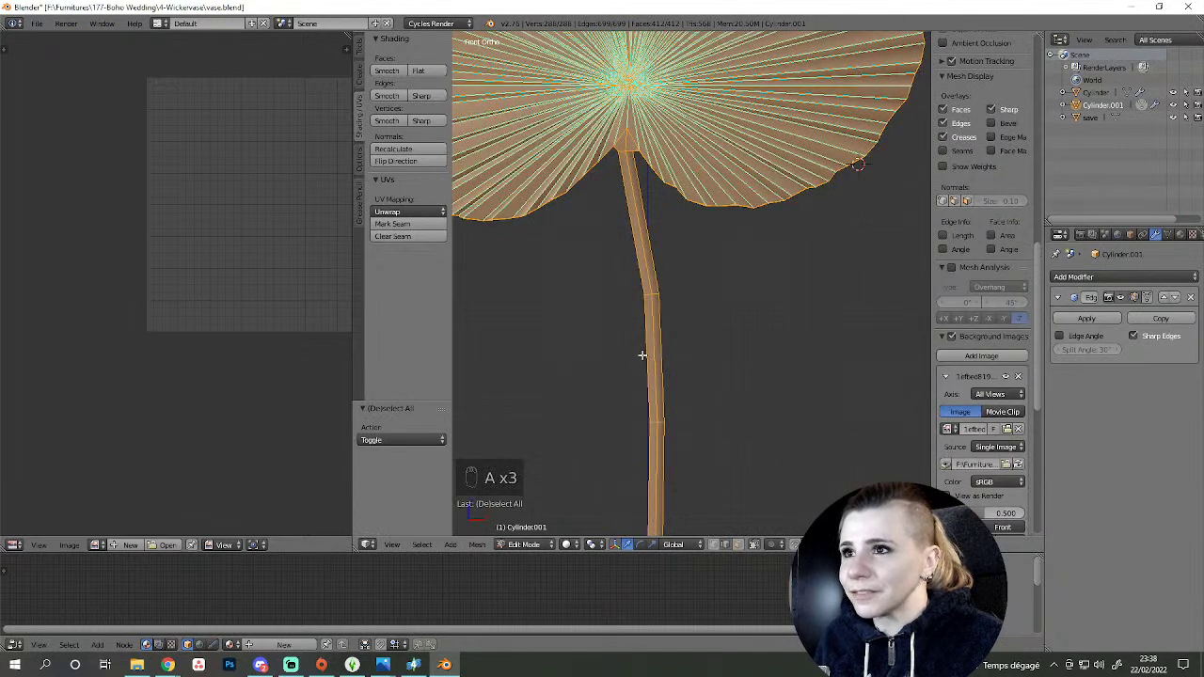
{"action": "left_click_drag", "start_coordinate": [359, 55], "coordinate": [629, 297]}
{"action": "key", "text": "a"}
{"action": "right_click", "coordinate": [624, 293]}
- Retry on the stem's lower end with a single point picked; the add-on error remains
{"action": "key", "text": "ctrl+b"}
{"action": "left_click", "coordinate": [572, 518]}
{"action": "key", "text": "a"}
{"action": "key", "text": "ctrl+b"}
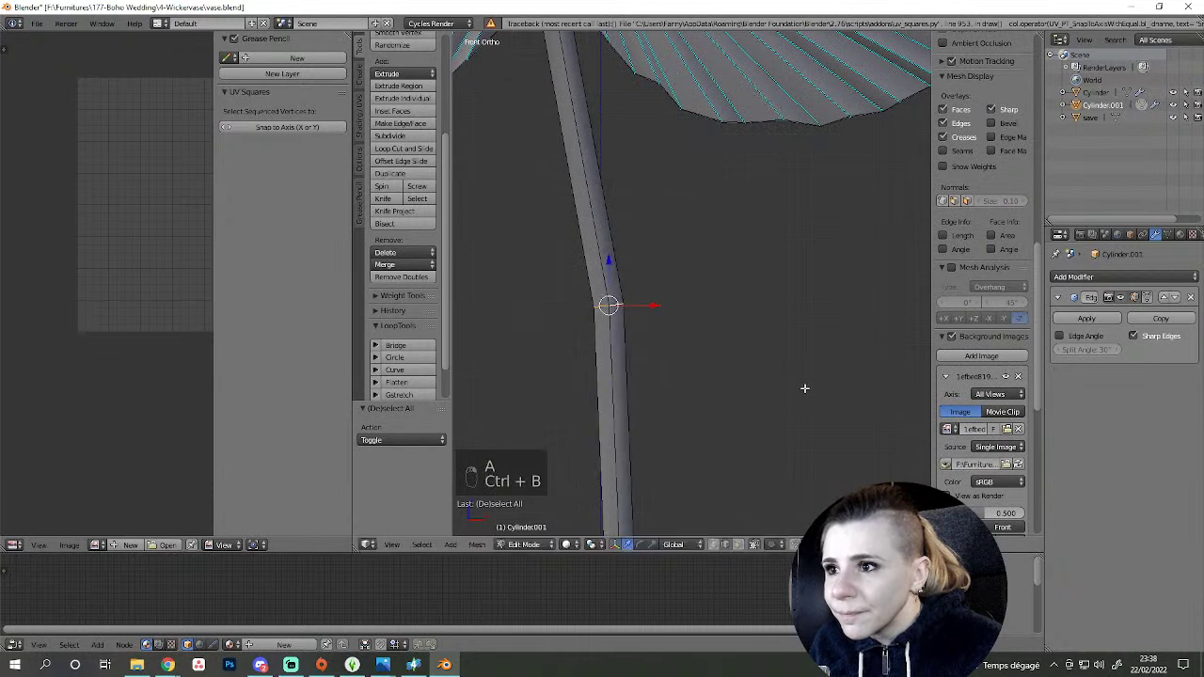
- Undo the stray edits and select the stem, bringing leaf and stem into view
{"action": "key", "text": "Delete"}
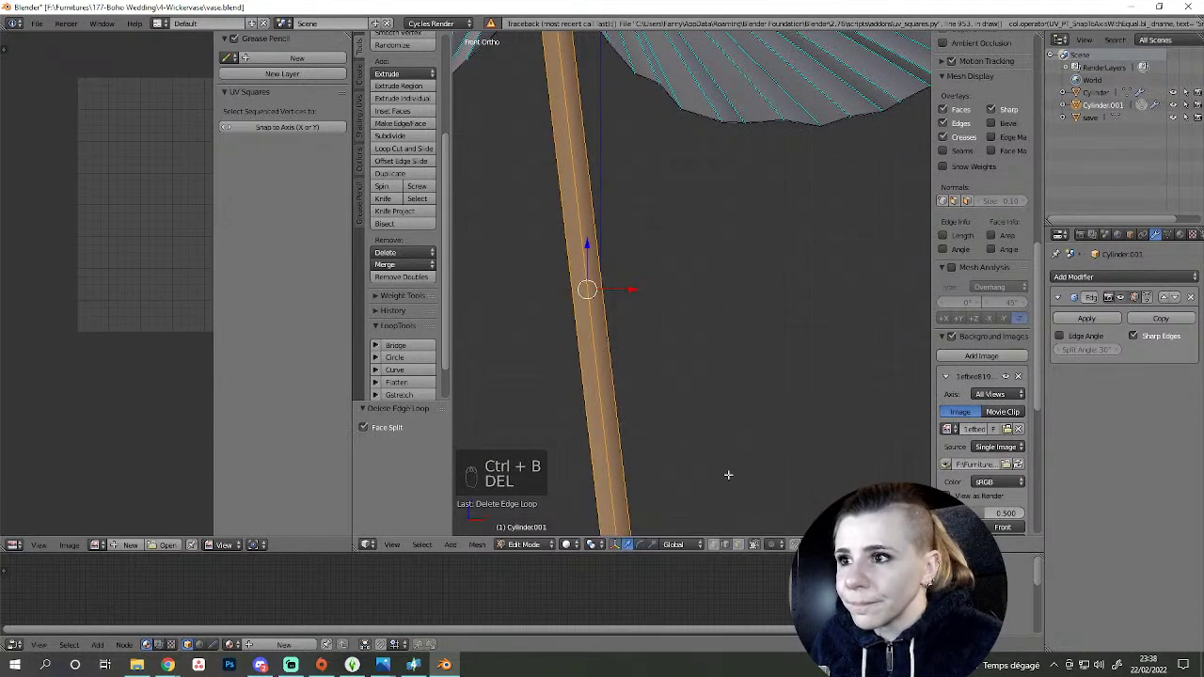
{"action": "key", "text": "ctrl+t"}
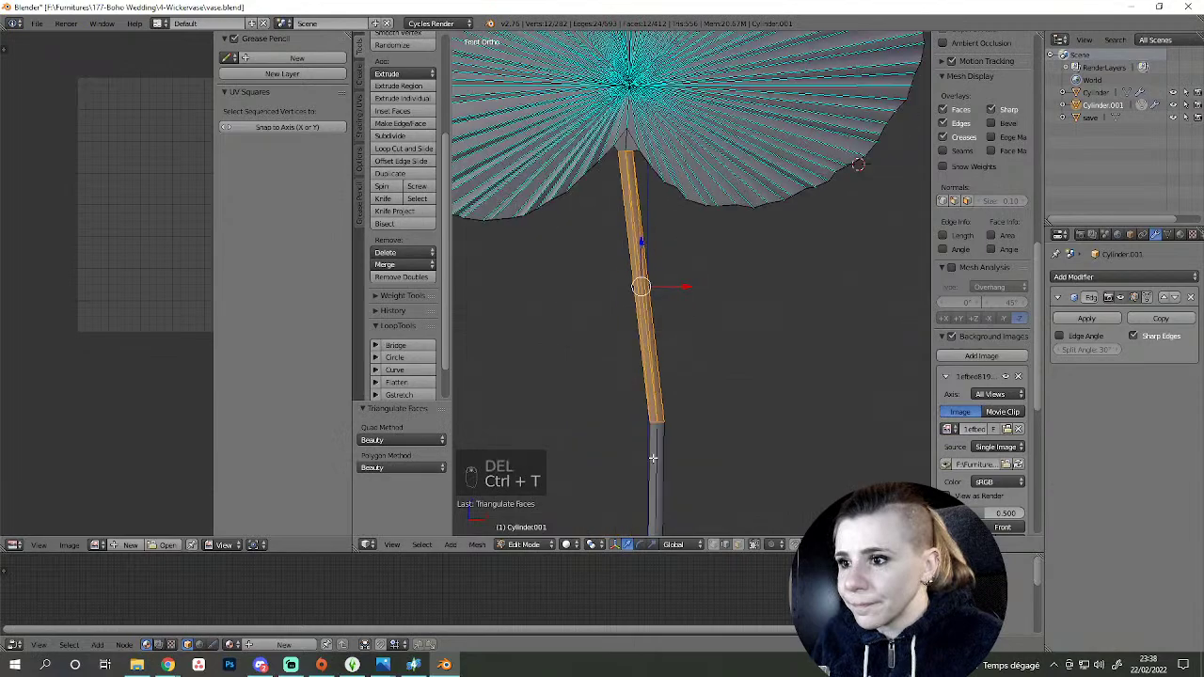
{"action": "key", "text": "ctrl+z"}
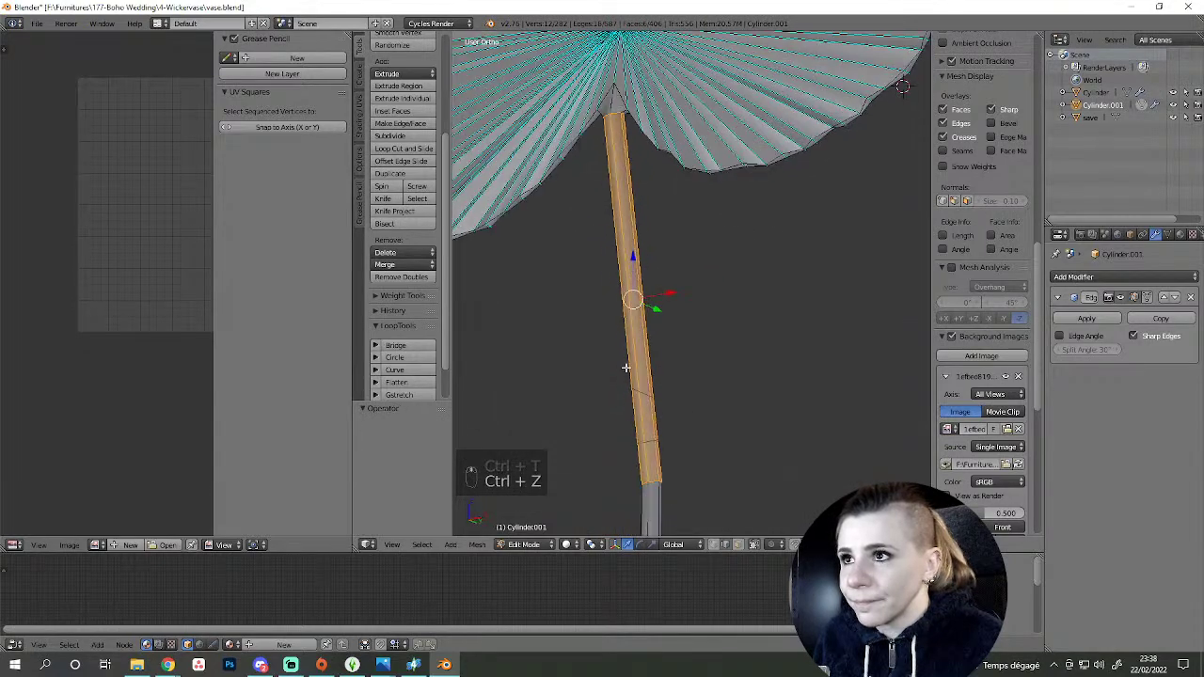
{"action": "key", "text": "a"}
{"action": "key", "text": "ctrl+z"}
{"action": "key", "text": "ctrl+z"}
{"action": "key", "text": "a"}
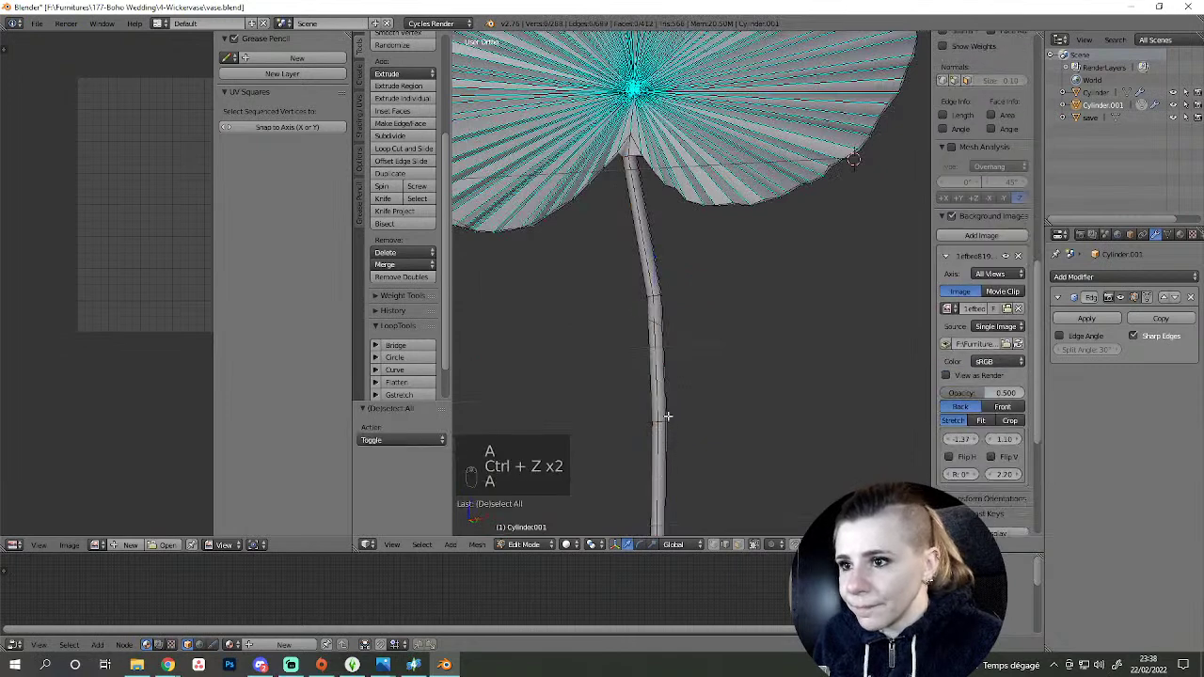
- Insert a loop cut on the stem just below the leaf and orbit to check it
{"action": "key", "text": "ctrl+r"}
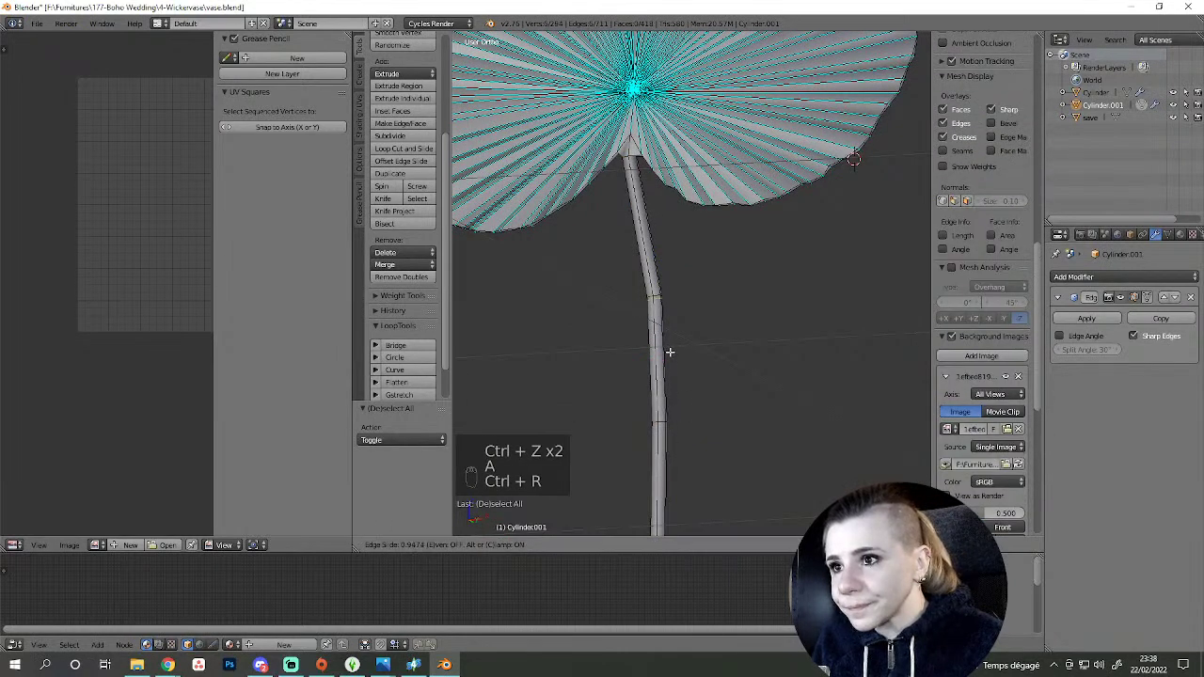
{"action": "key", "text": "g"}
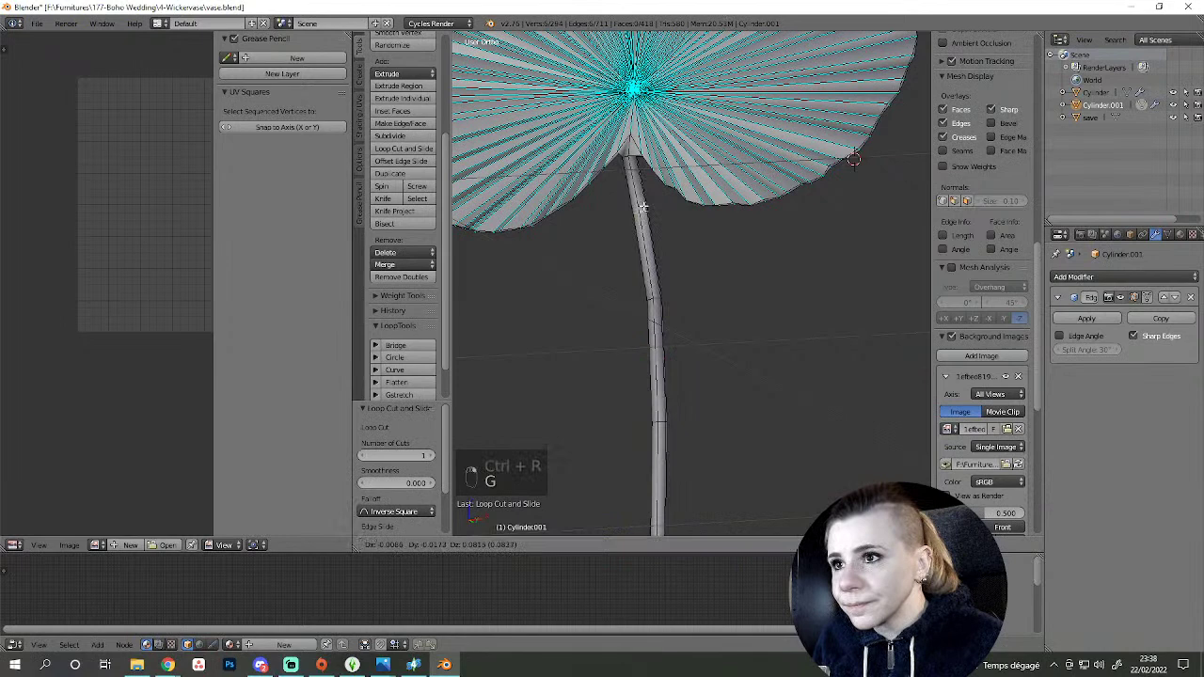
{"action": "key", "text": "a"}
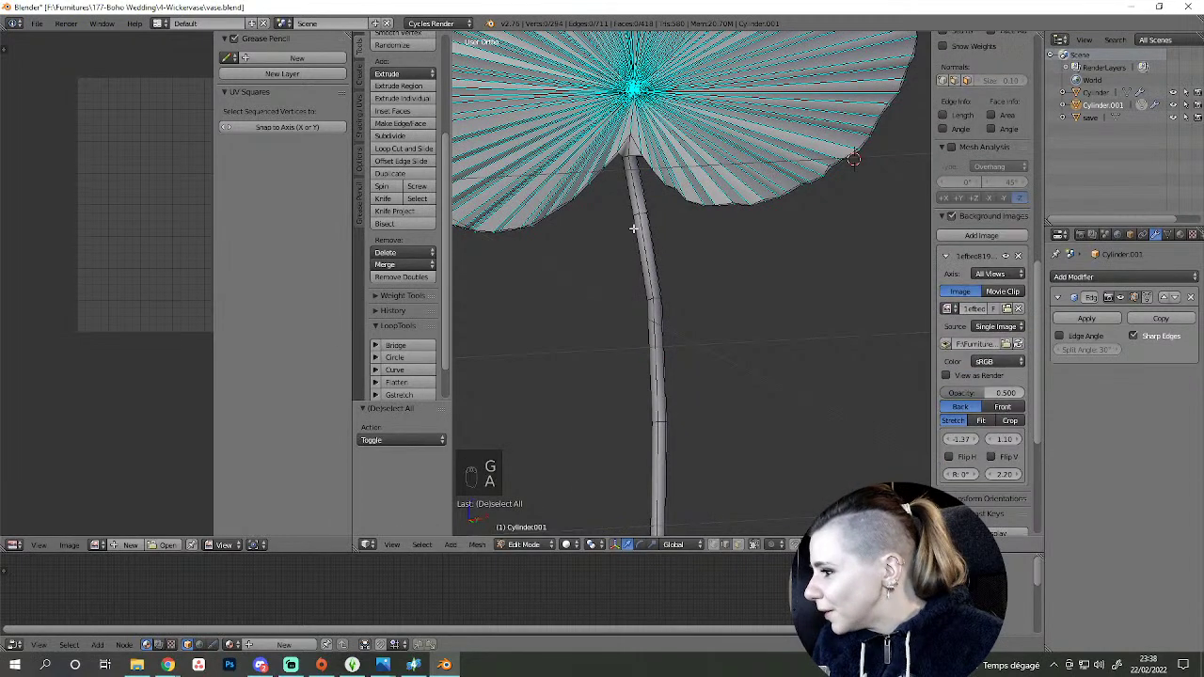
{"action": "middle_click", "coordinate": [635, 282]}
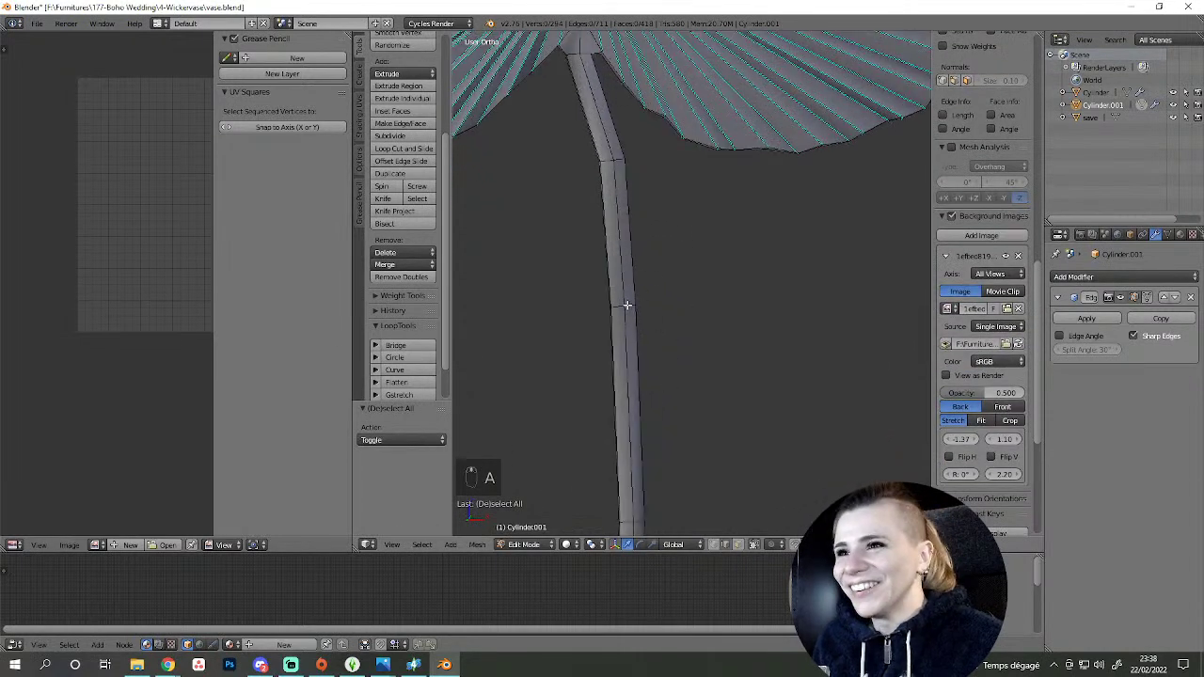
{"action": "key", "text": "ctrl+b"}
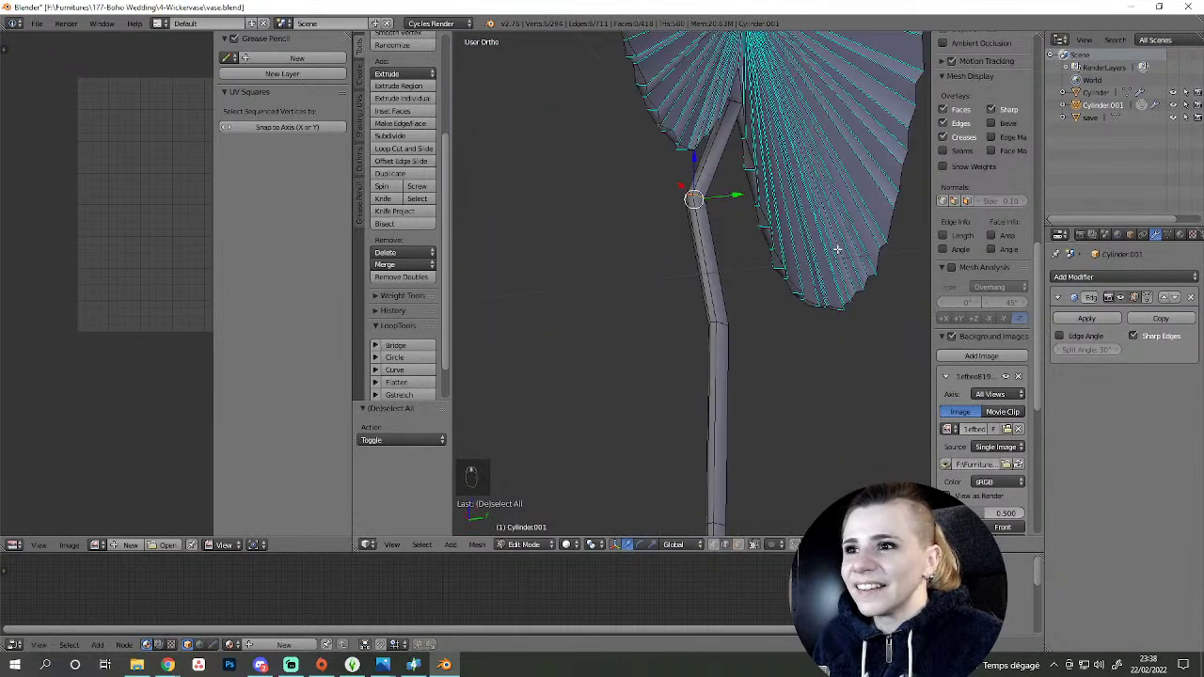
- From the side view, grab the stem's bottom end and add a loop cut along the stem
{"action": "key", "text": "KP_3"}
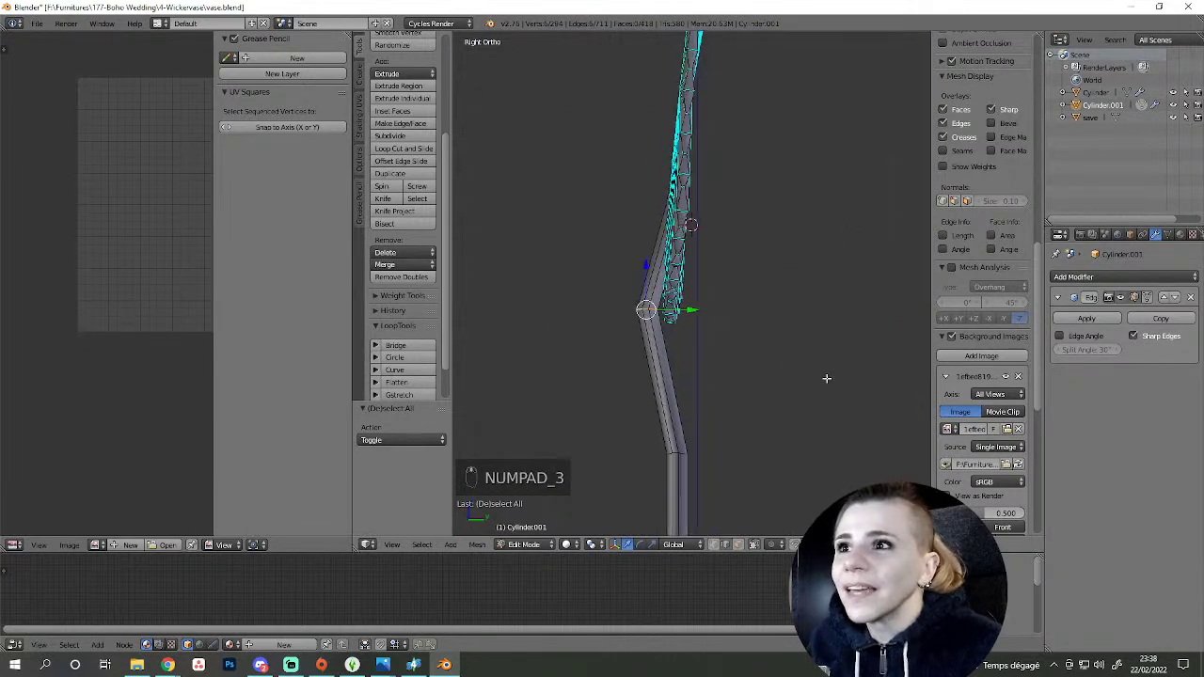
{"action": "key", "text": "g"}
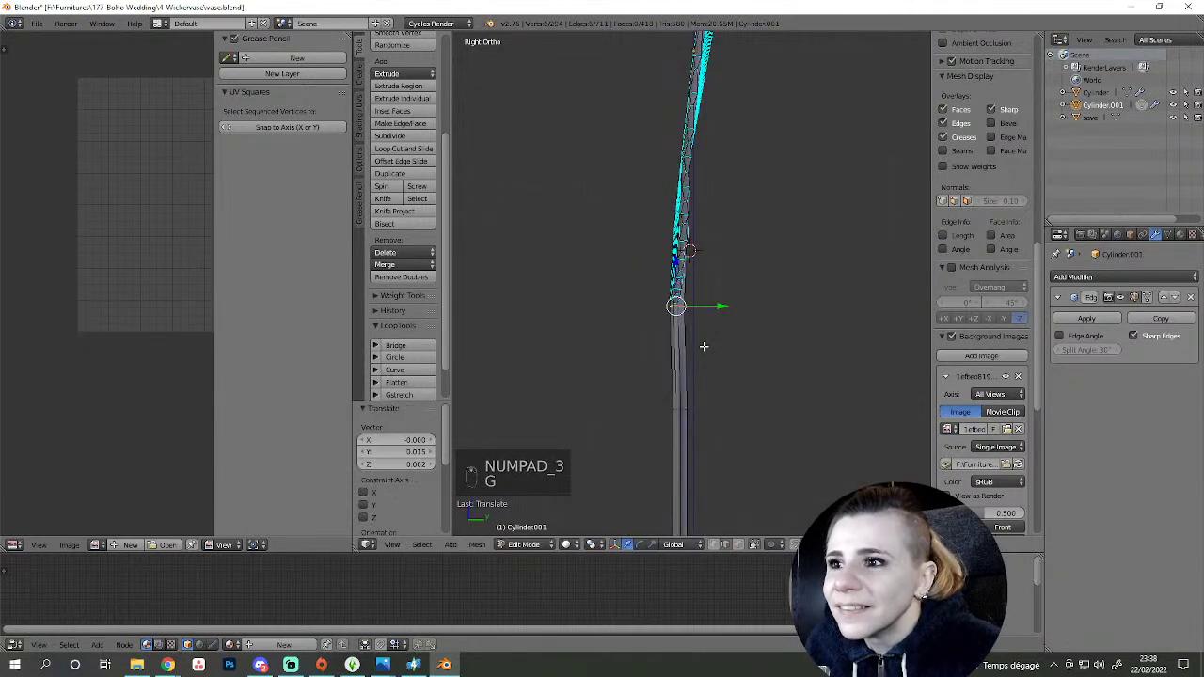
{"action": "key", "text": "g"}
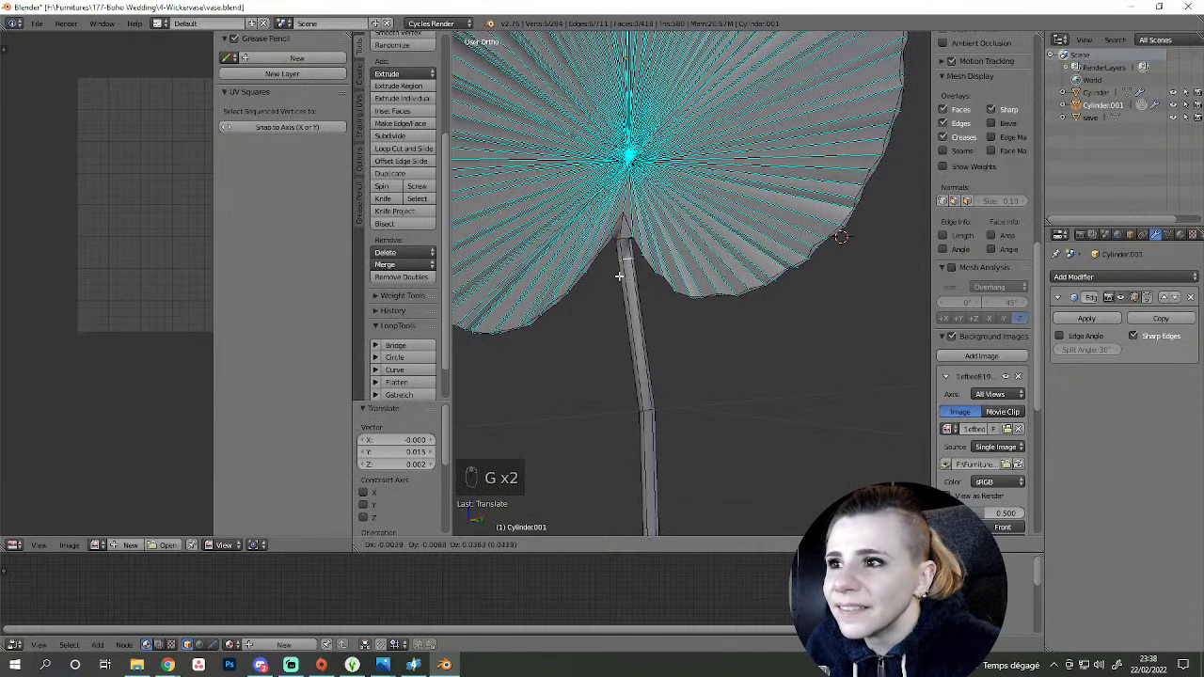
{"action": "left_click", "coordinate": [619, 270]}
{"action": "key", "text": "a"}
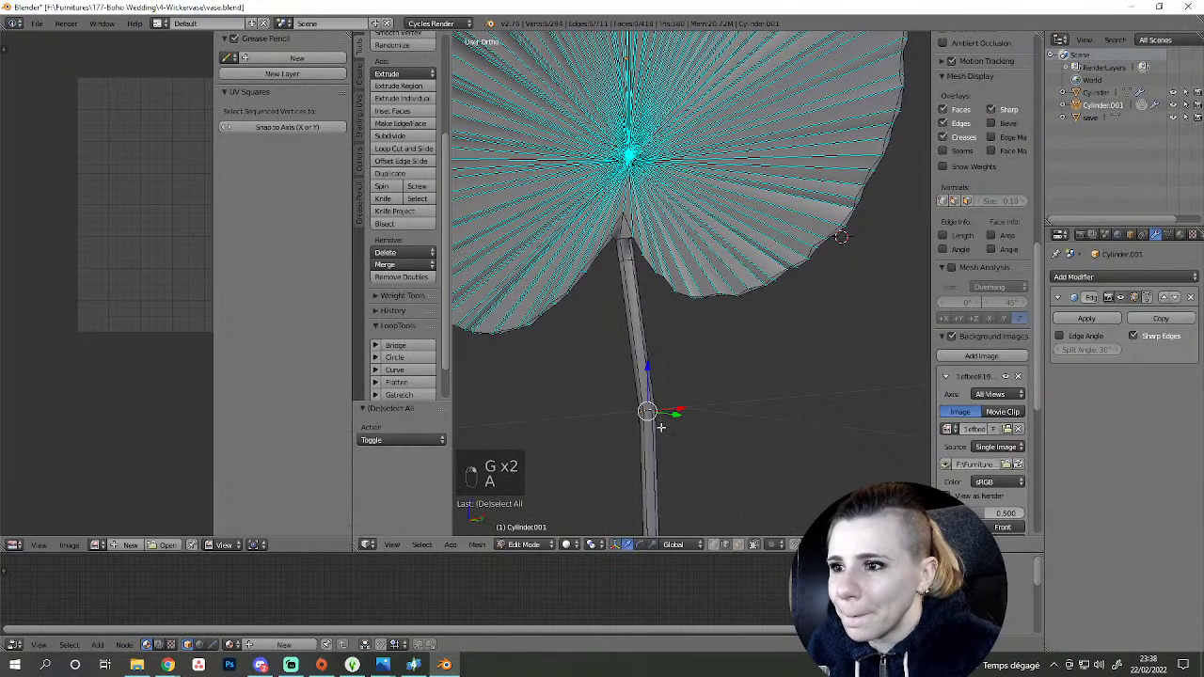
{"action": "key", "text": "ctrl+r"}
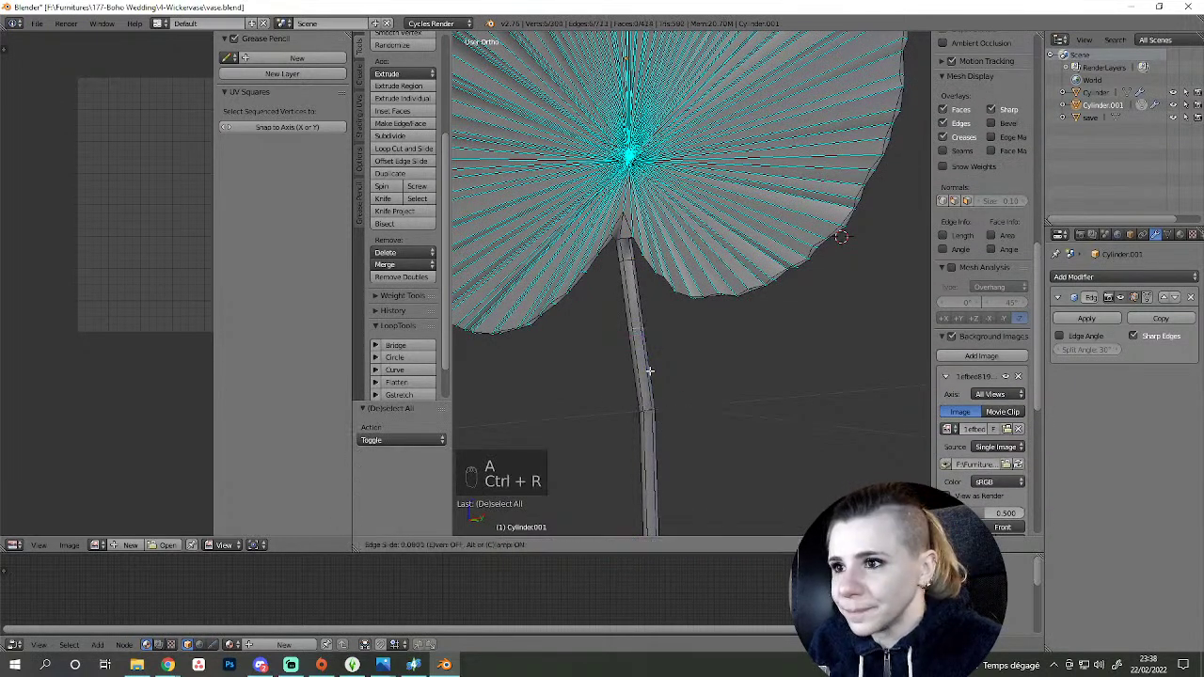
- From the front view, pull the stem's bottom end further downward and bevel in an extra segment
{"action": "key", "text": "KP_1"}
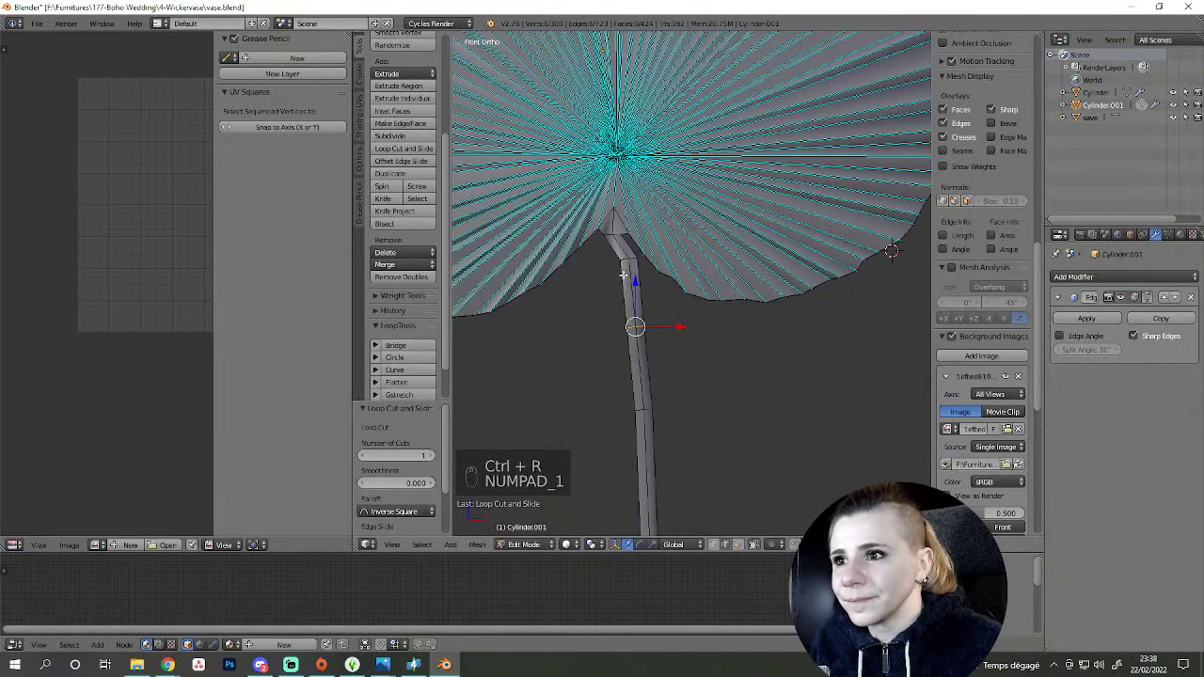
{"action": "key", "text": "g"}
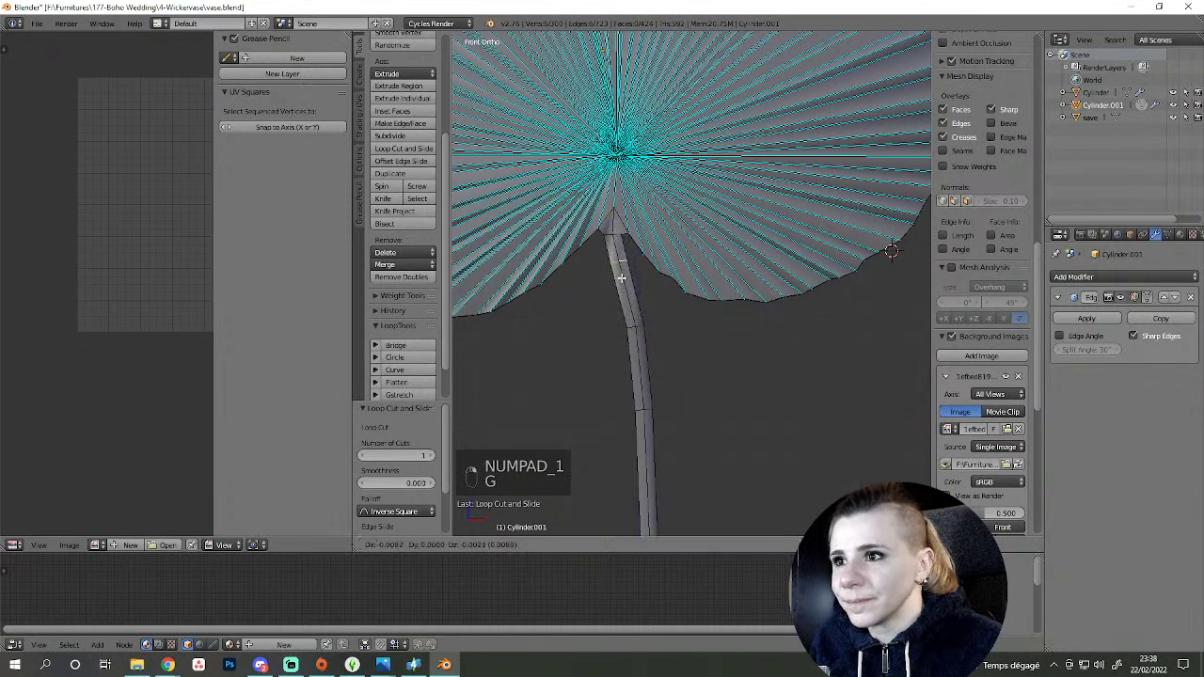
{"action": "left_click", "coordinate": [619, 275]}
{"action": "key", "text": "g"}
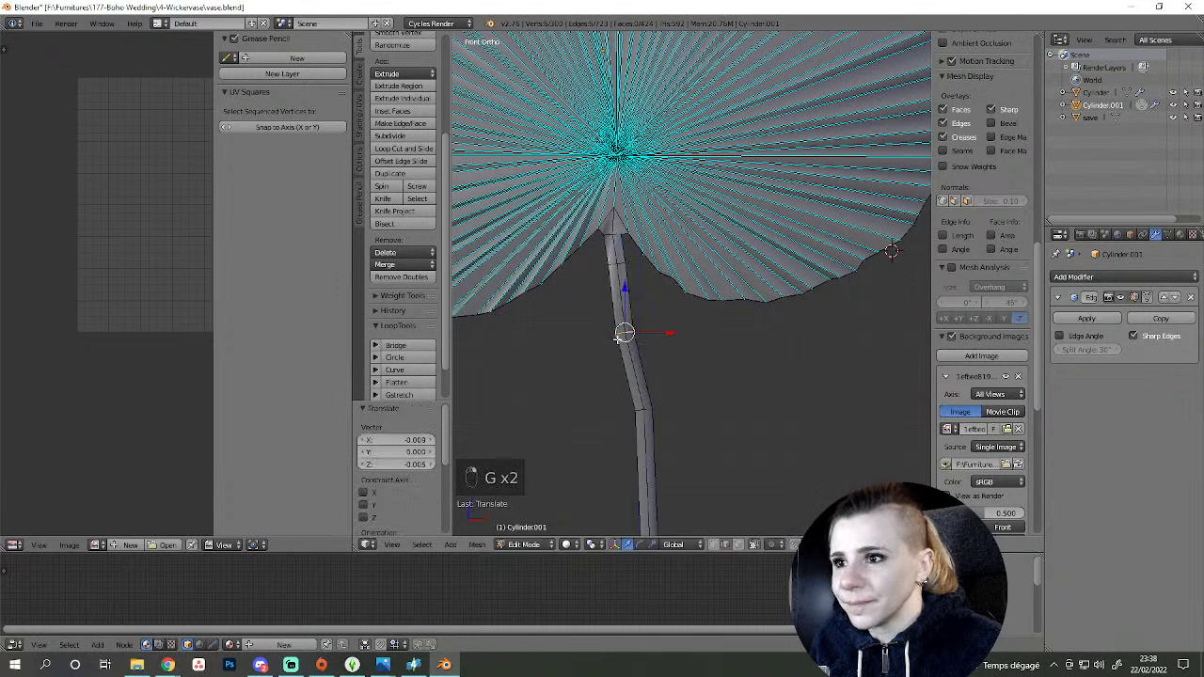
{"action": "key", "text": "g"}
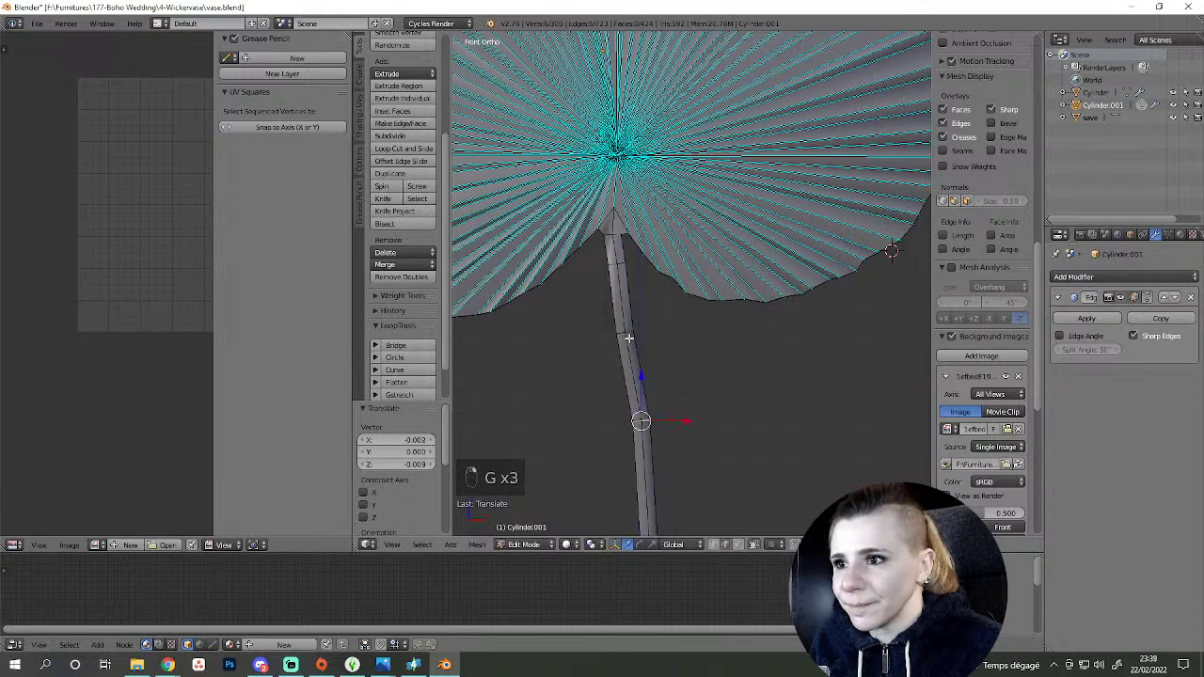
{"action": "key", "text": "ctrl+z"}
{"action": "key", "text": "ctrl+b"}
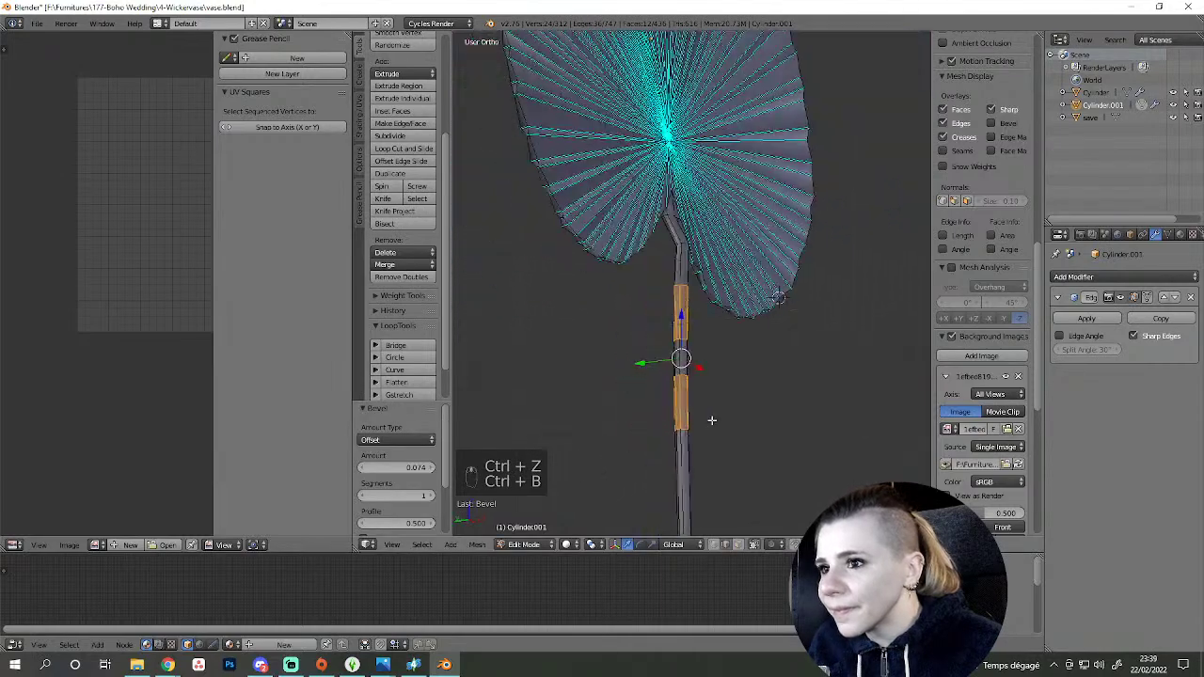
- Extend the stem down toward the vase and add extra segments along it with a bevel
{"action": "key", "text": "ctrl+z"}
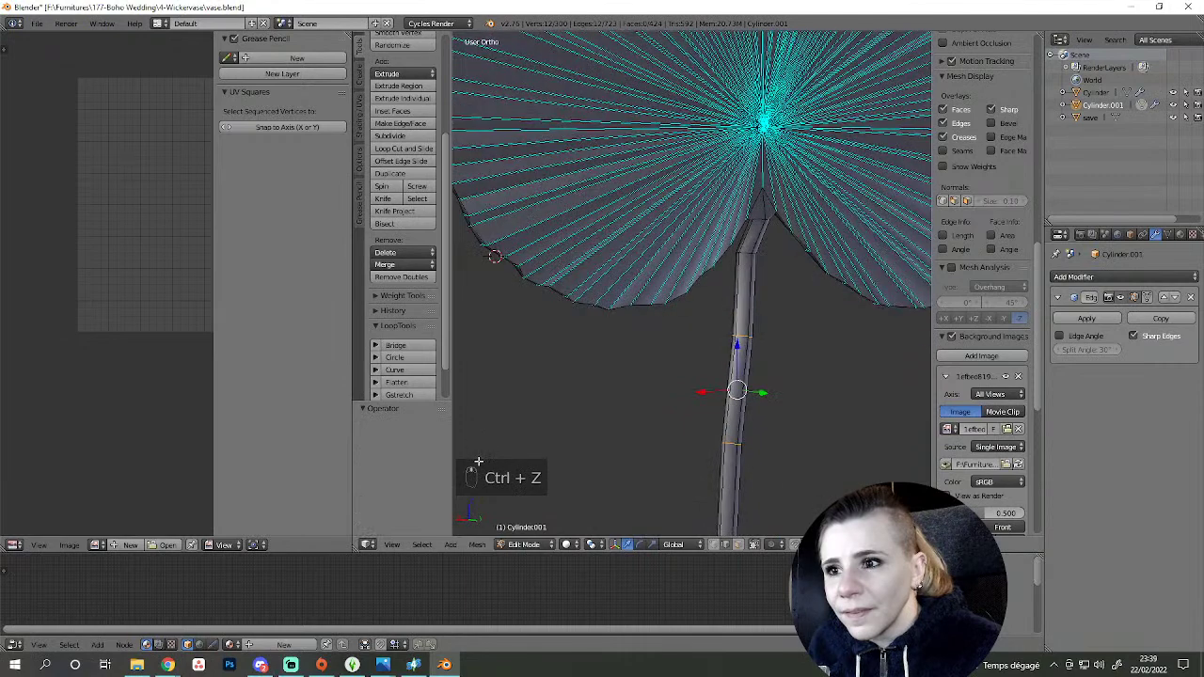
{"action": "key", "text": "a"}
{"action": "key", "text": "Tab"}
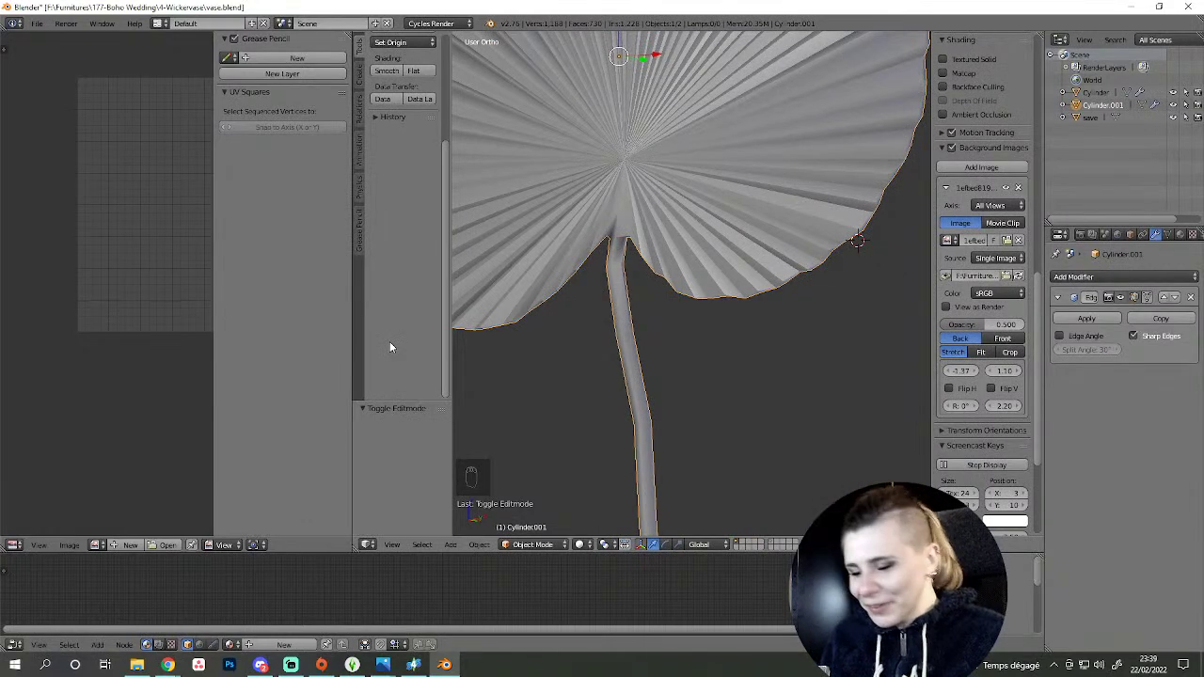
{"action": "key", "text": "KP_1"}
{"action": "key", "text": "Tab"}
{"action": "middle_click", "coordinate": [719, 386]}
{"action": "left_click", "coordinate": [717, 386]}
{"action": "right_click", "coordinate": [709, 386]}
{"action": "key", "text": "ctrl+b"}
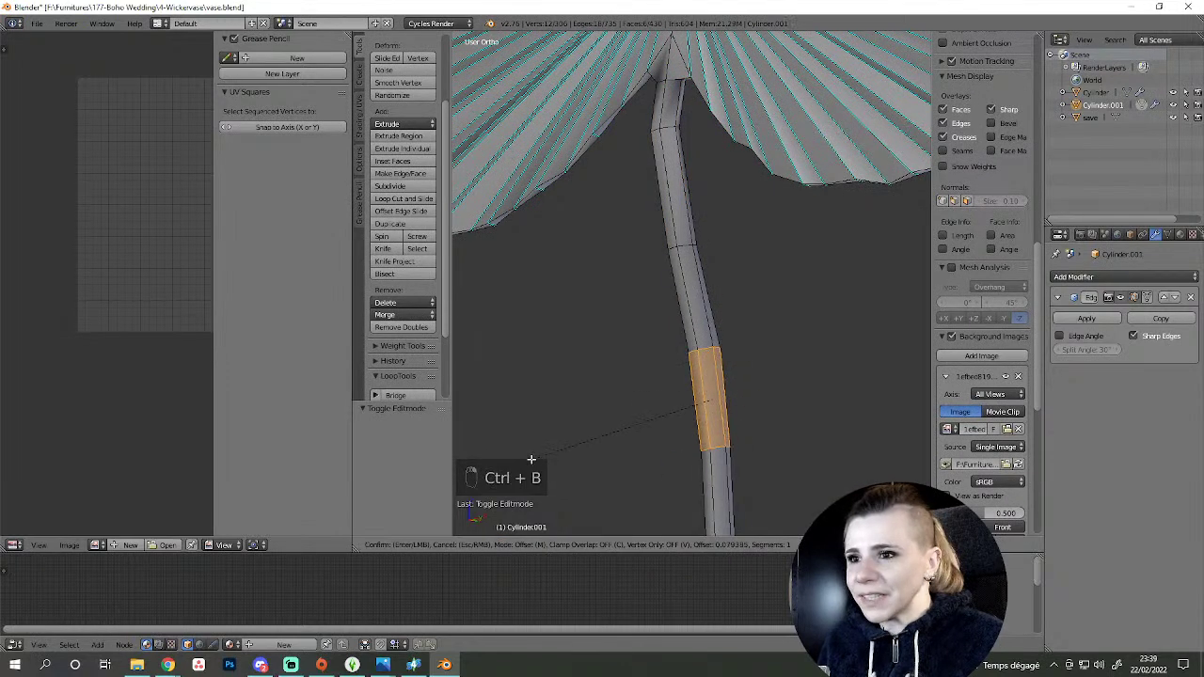
{"action": "left_click_drag", "start_coordinate": [636, 366], "coordinate": [632, 365]}
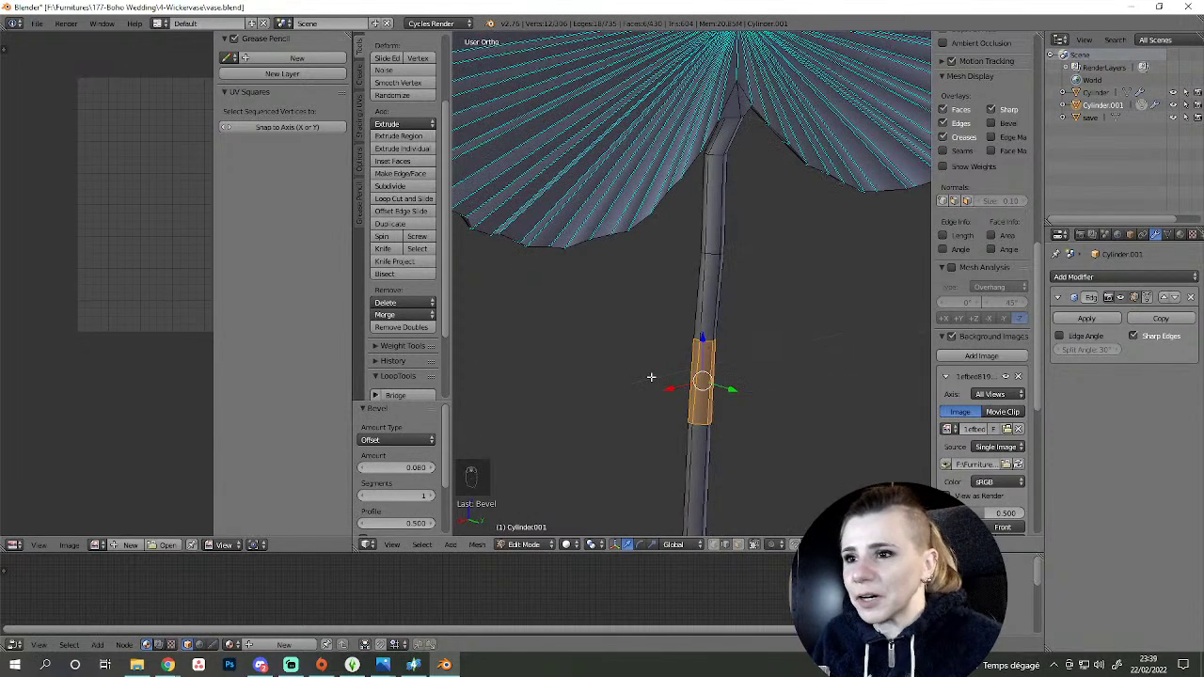
- From the front, shift successive stem segments sideways to bend the stem into a gentle curve
{"action": "key", "text": "Tab"}
{"action": "middle_click", "coordinate": [713, 357]}
{"action": "key", "text": "KP_1"}
{"action": "key", "text": "Tab"}
{"action": "key", "text": "a"}
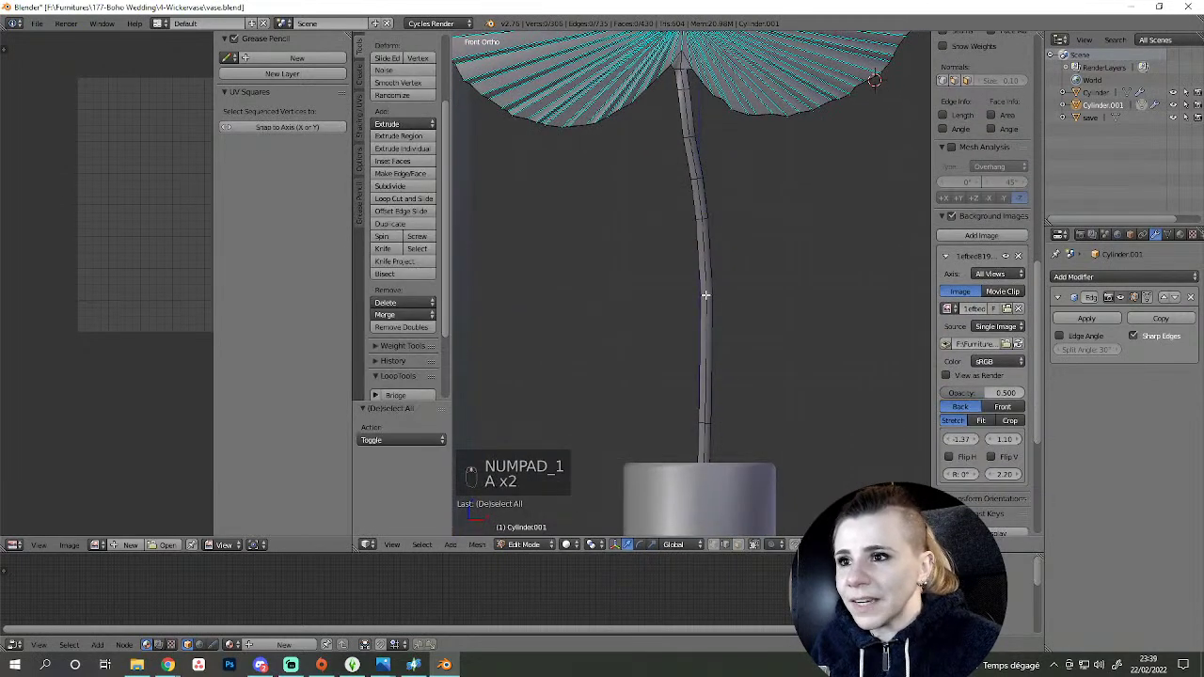
{"action": "key", "text": "g"}
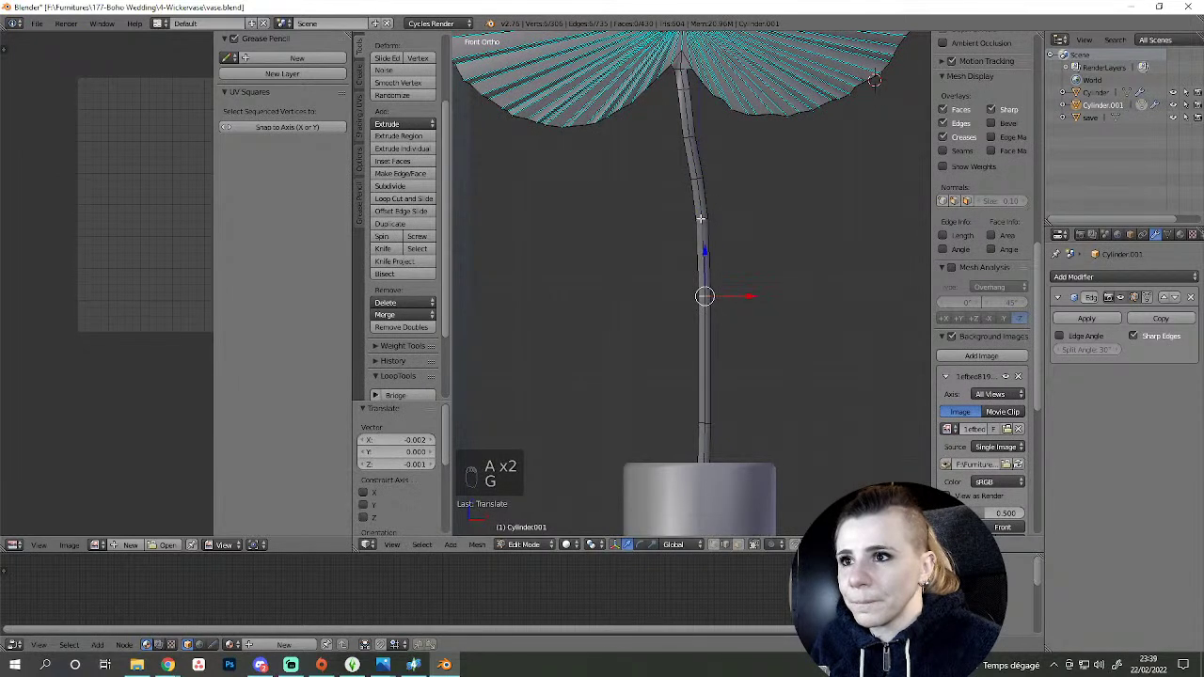
{"action": "key", "text": "g"}
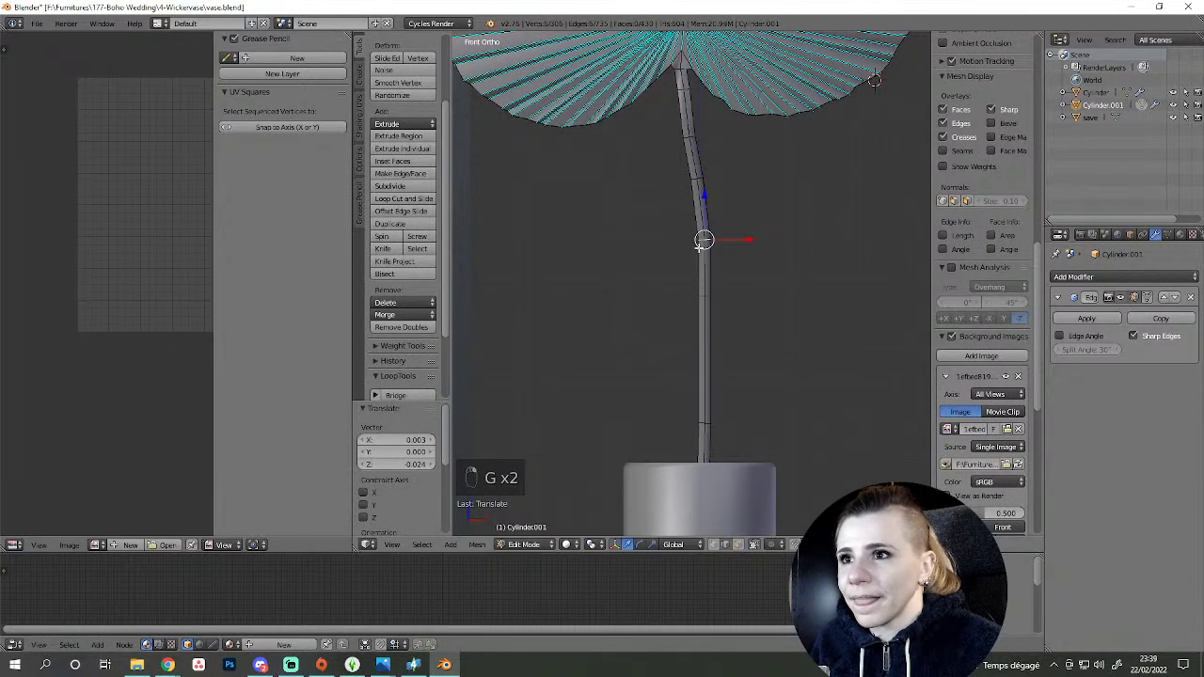
{"action": "key", "text": "a"}
{"action": "key", "text": "g"}
{"action": "key", "text": "a"}
{"action": "key", "text": "Tab"}
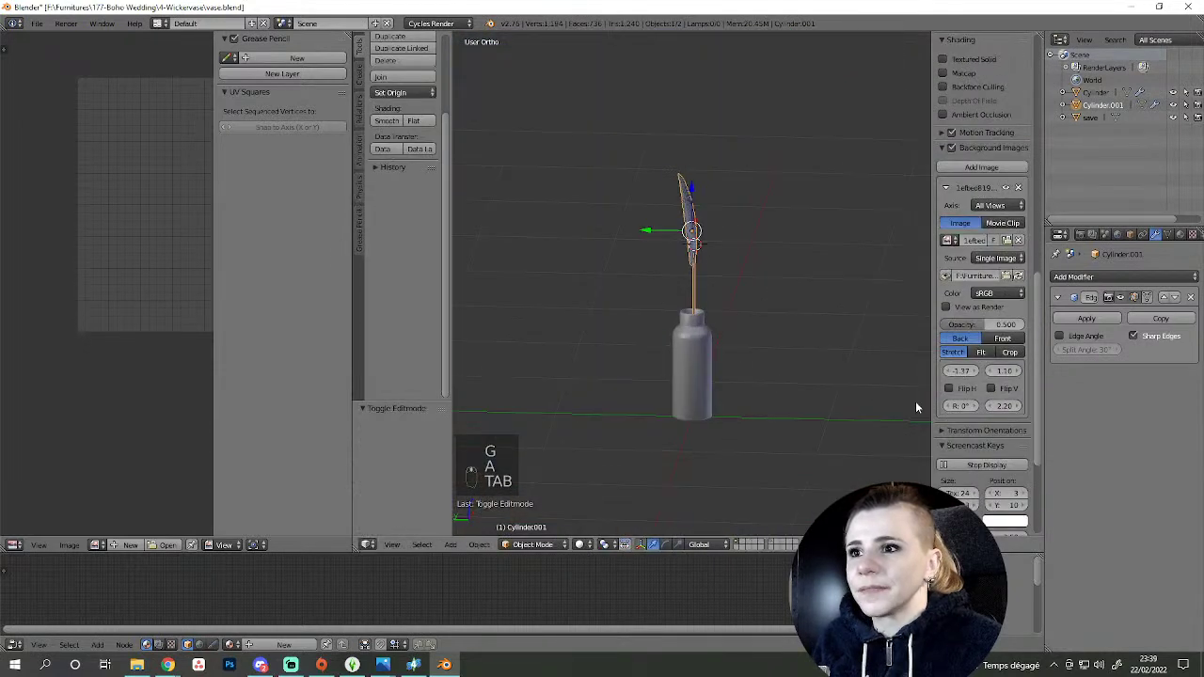
- From the side, rotate the leaf blade so it tilts atop the bent stem
{"action": "key", "text": "KP_3"}
{"action": "key", "text": "Tab"}
{"action": "key", "text": "a"}
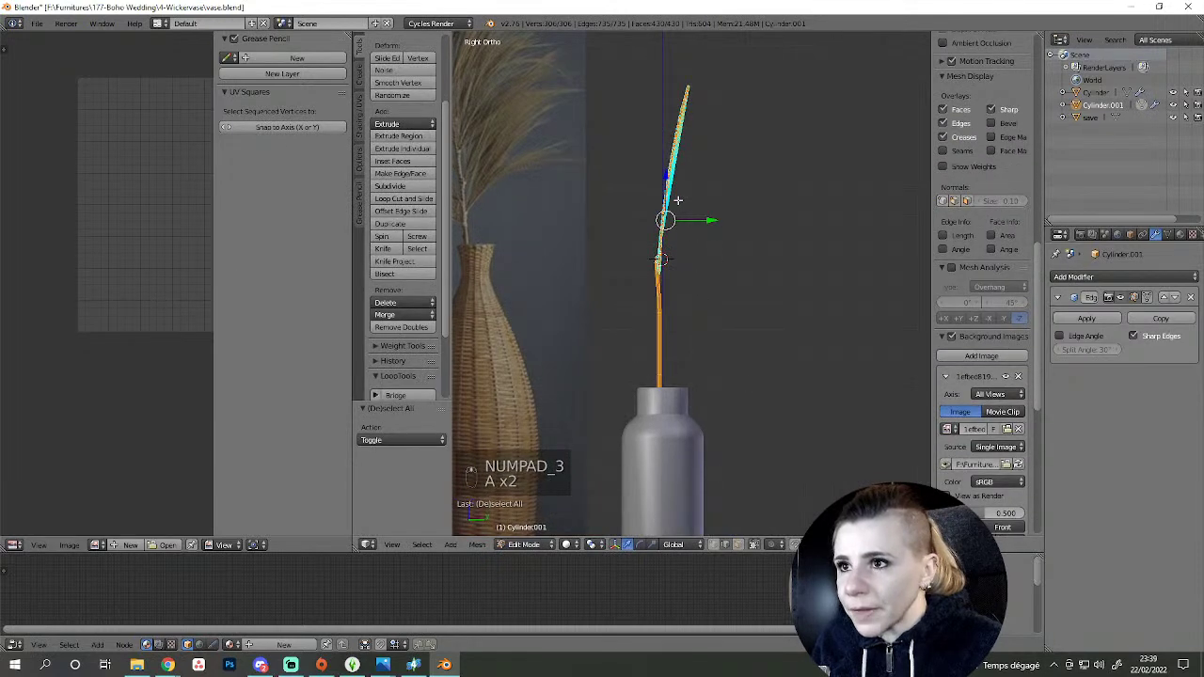
{"action": "key", "text": "z"}
{"action": "key", "text": "r"}
{"action": "left_click_drag", "start_coordinate": [709, 211], "coordinate": [744, 214]}
{"action": "right_click", "coordinate": [744, 214]}
{"action": "key", "text": "z"}
{"action": "left_click_drag", "start_coordinate": [701, 434], "coordinate": [761, 170]}
{"action": "left_click_drag", "start_coordinate": [761, 170], "coordinate": [766, 169]}
- Toggle between wireframe and shaded views to check the tilted leaf on its stem
{"action": "key", "text": "Tab"}
{"action": "key", "text": "Tab"}
{"action": "key", "text": "Tab"}
{"action": "key", "text": "z"}
{"action": "key", "text": "z"}
{"action": "key", "text": "Tab"}
{"action": "key", "text": "z"}
{"action": "key", "text": "Tab"}
{"action": "key", "text": "Tab"}
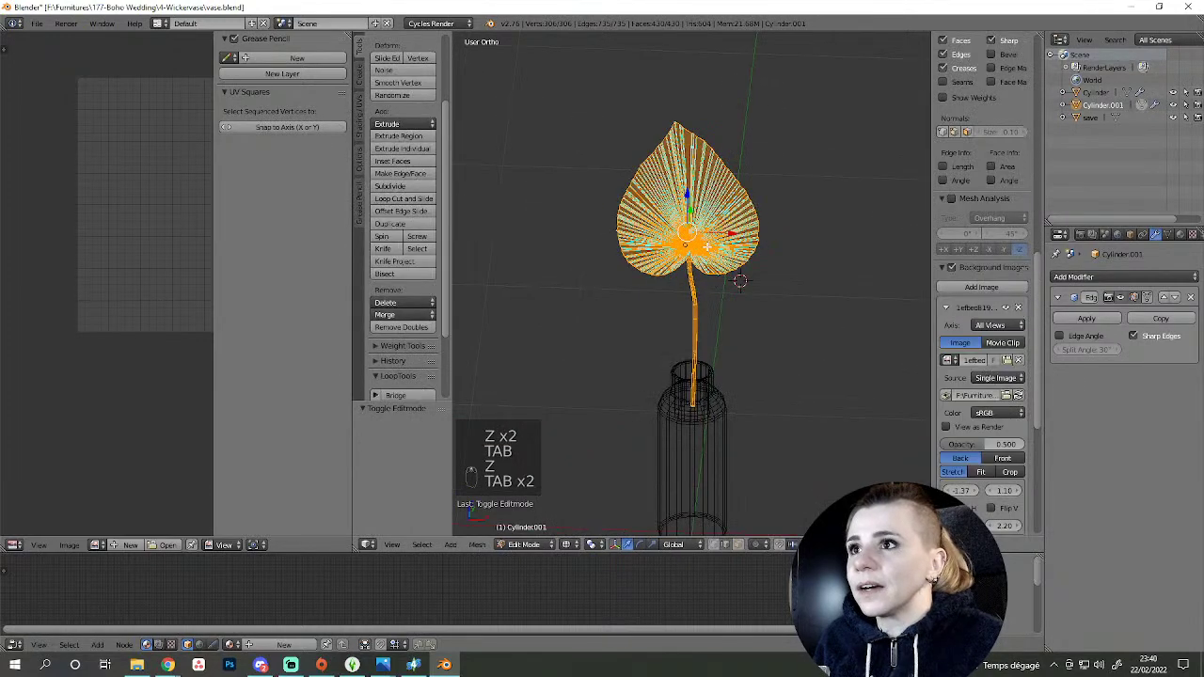
- Orbit around the heart-shaped leaf to inspect it face-on, edge-on and side-on
{"action": "key", "text": "a"}
{"action": "key", "text": "z"}
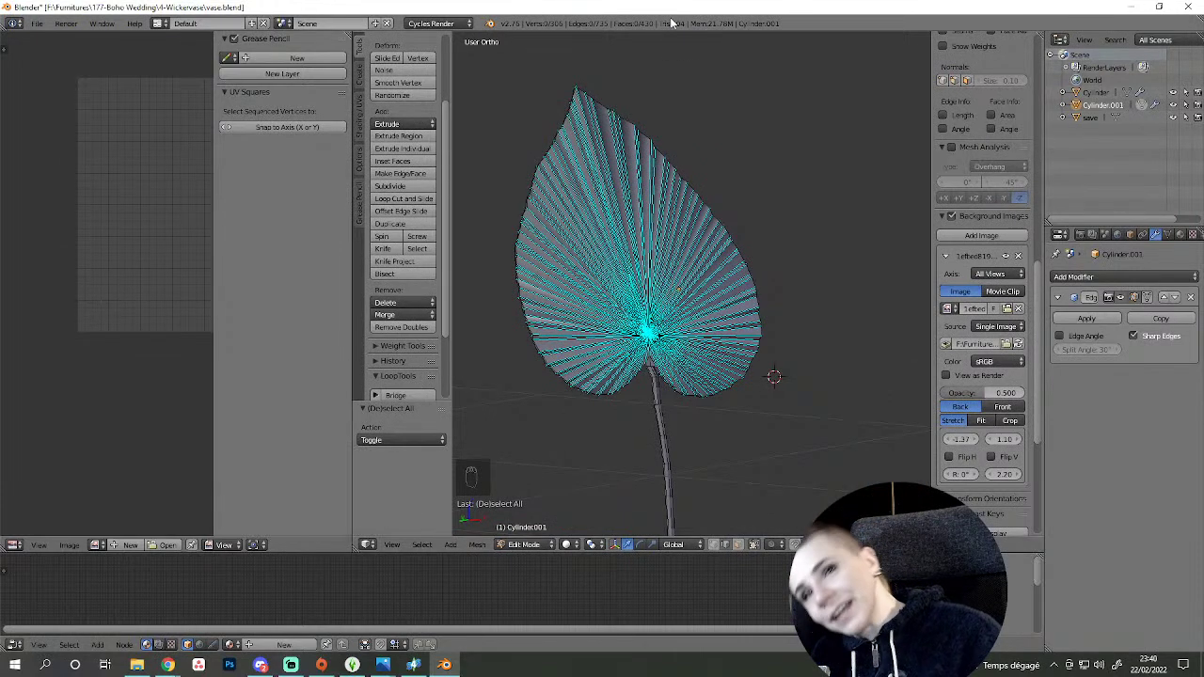
{"action": "left_click_drag", "start_coordinate": [697, 66], "coordinate": [794, 310]}
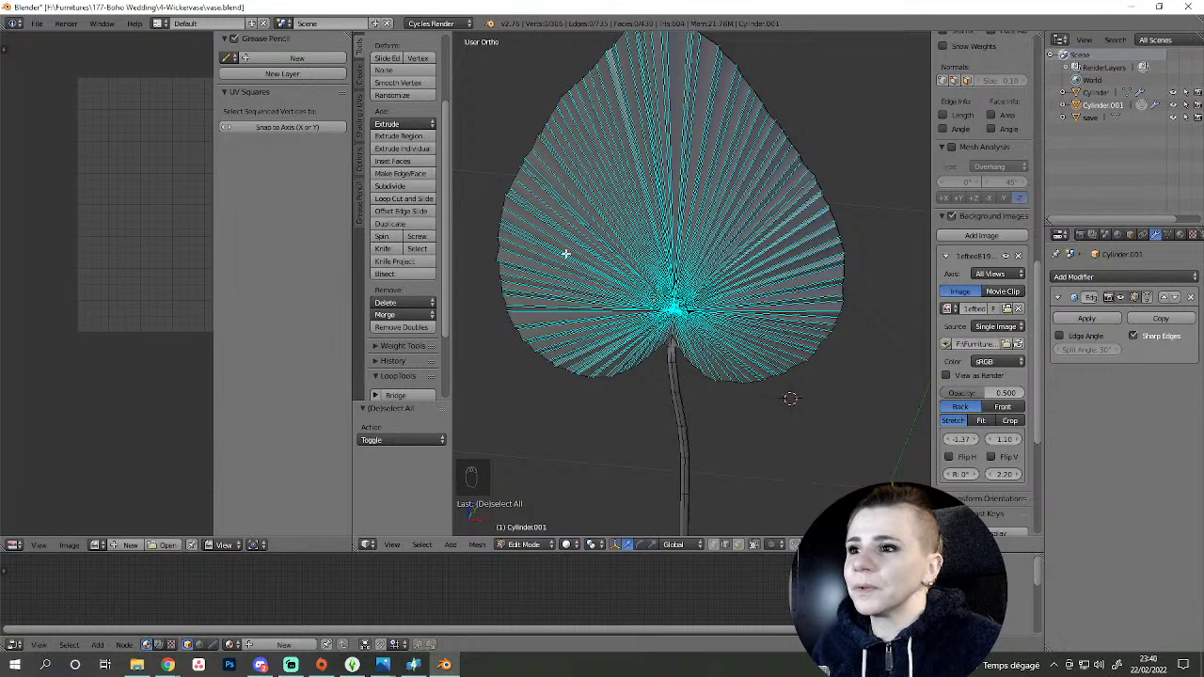
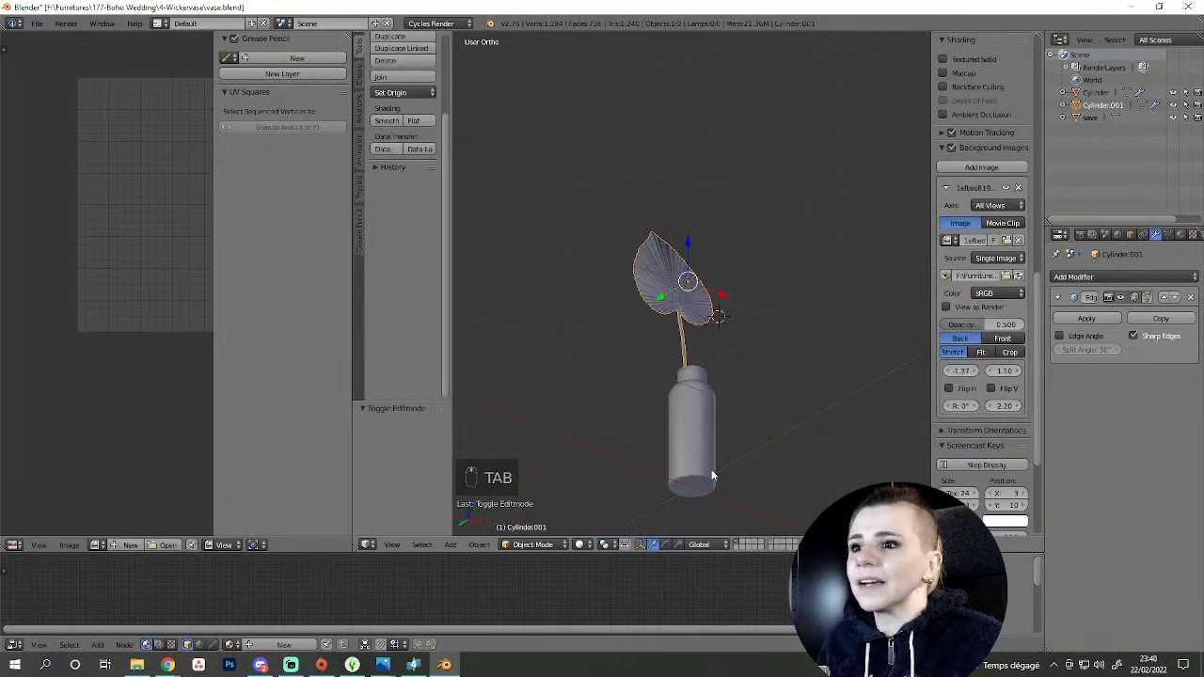
{"action": "left_click_drag", "start_coordinate": [690, 384], "coordinate": [733, 468]}
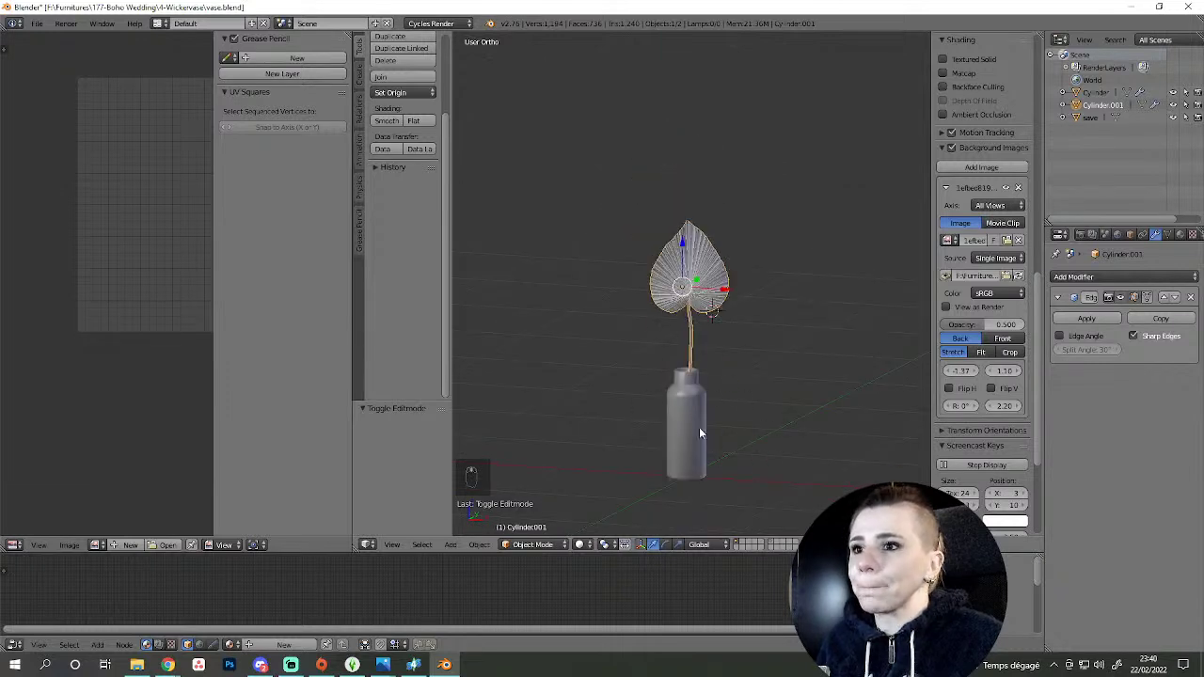
{"action": "left_click_drag", "start_coordinate": [719, 455], "coordinate": [737, 329]}
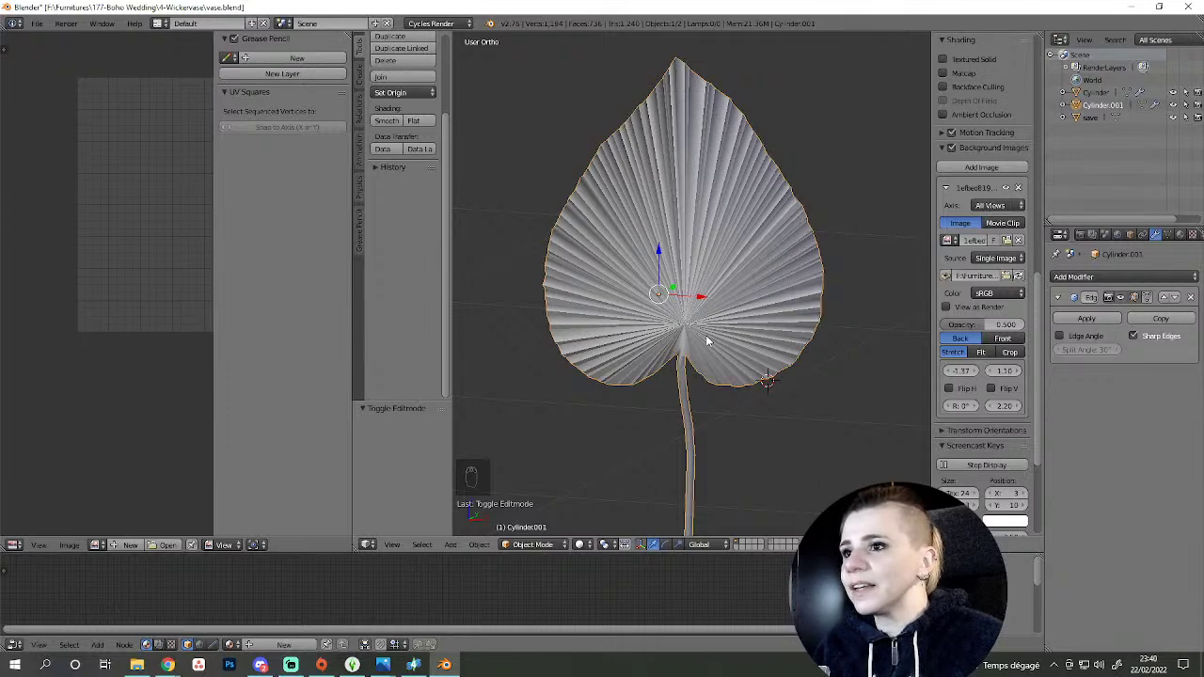
{"action": "left_click_drag", "start_coordinate": [718, 351], "coordinate": [627, 260]}
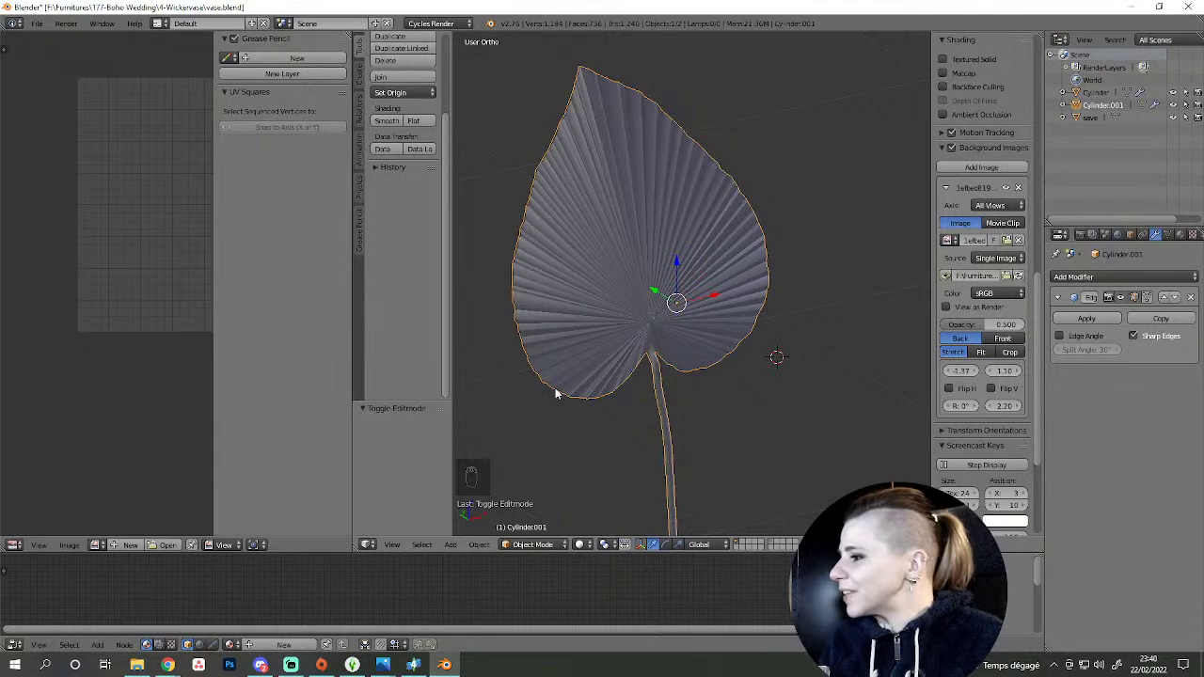
{"action": "left_click_drag", "start_coordinate": [511, 376], "coordinate": [666, 354]}
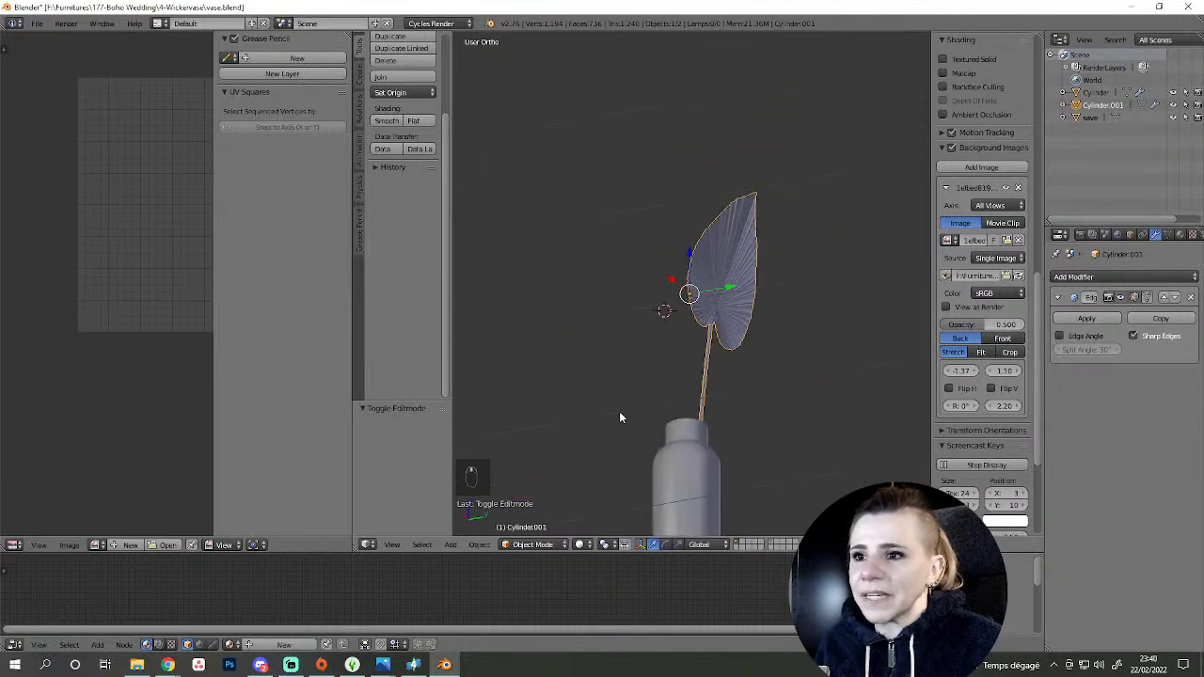
- From the side, nudge the stem's lower end so it reaches into the vase neck, then check it shaded
{"action": "key", "text": "KP_3"}
{"action": "key", "text": "Tab"}
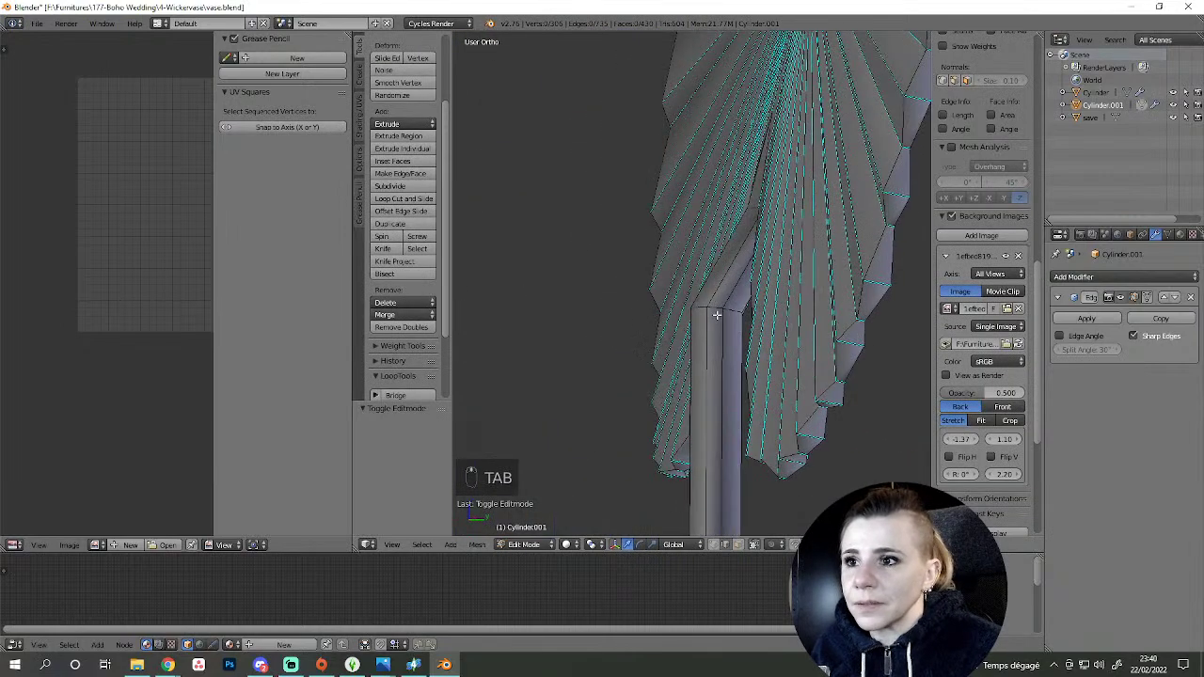
{"action": "left_click", "coordinate": [718, 297]}
{"action": "key", "text": "g"}
{"action": "key", "text": "KP_3"}
{"action": "key", "text": "z"}
{"action": "key", "text": "g"}
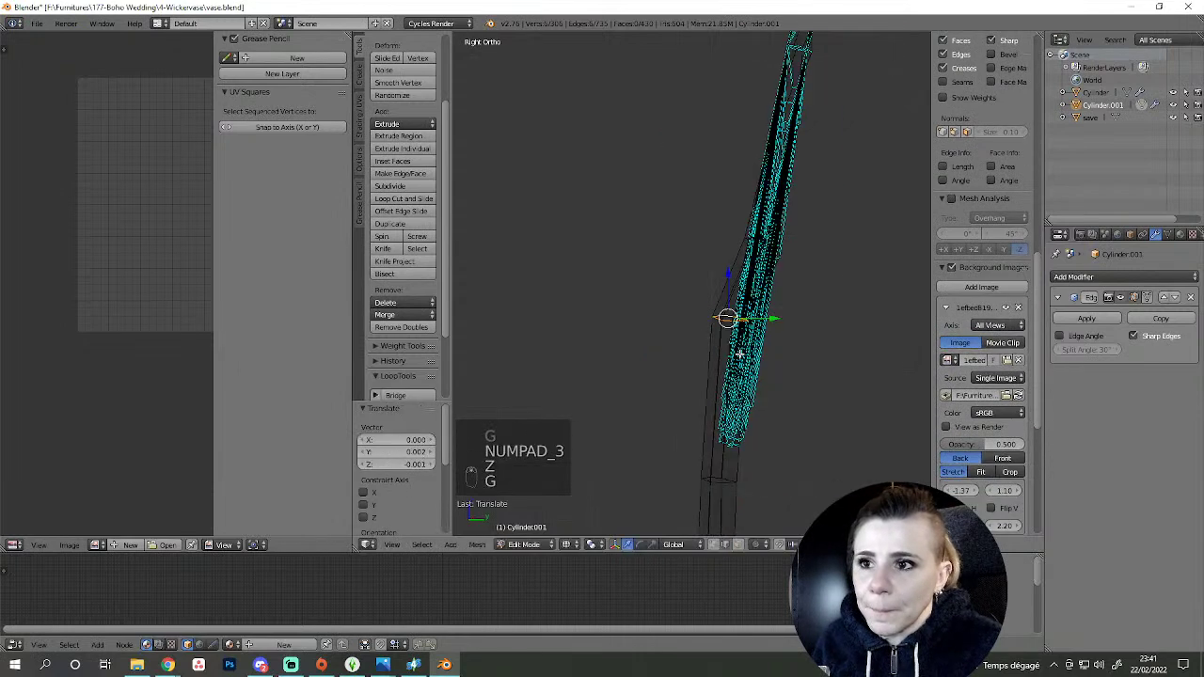
{"action": "key", "text": "a"}
{"action": "key", "text": "Tab"}
{"action": "key", "text": "z"}
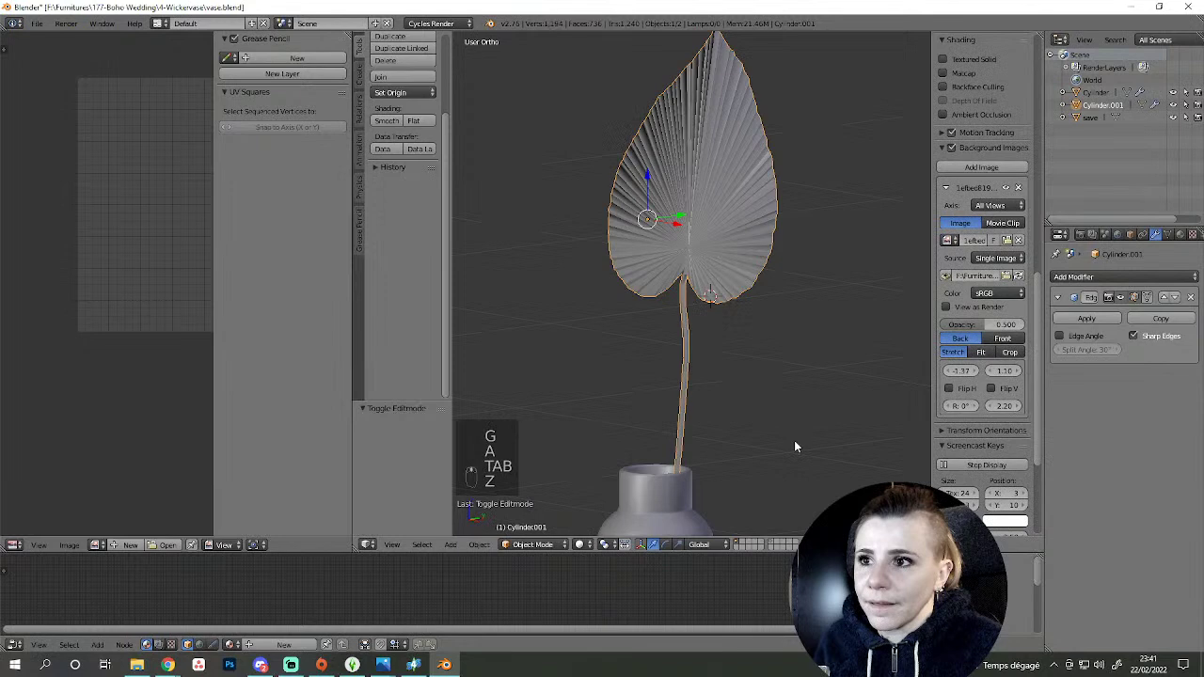
{"action": "left_click_drag", "start_coordinate": [650, 462], "coordinate": [650, 462]}
- Join the leaf with the vase mesh (Ctrl+J) and save the file
{"action": "key", "text": "ctrl+j"}
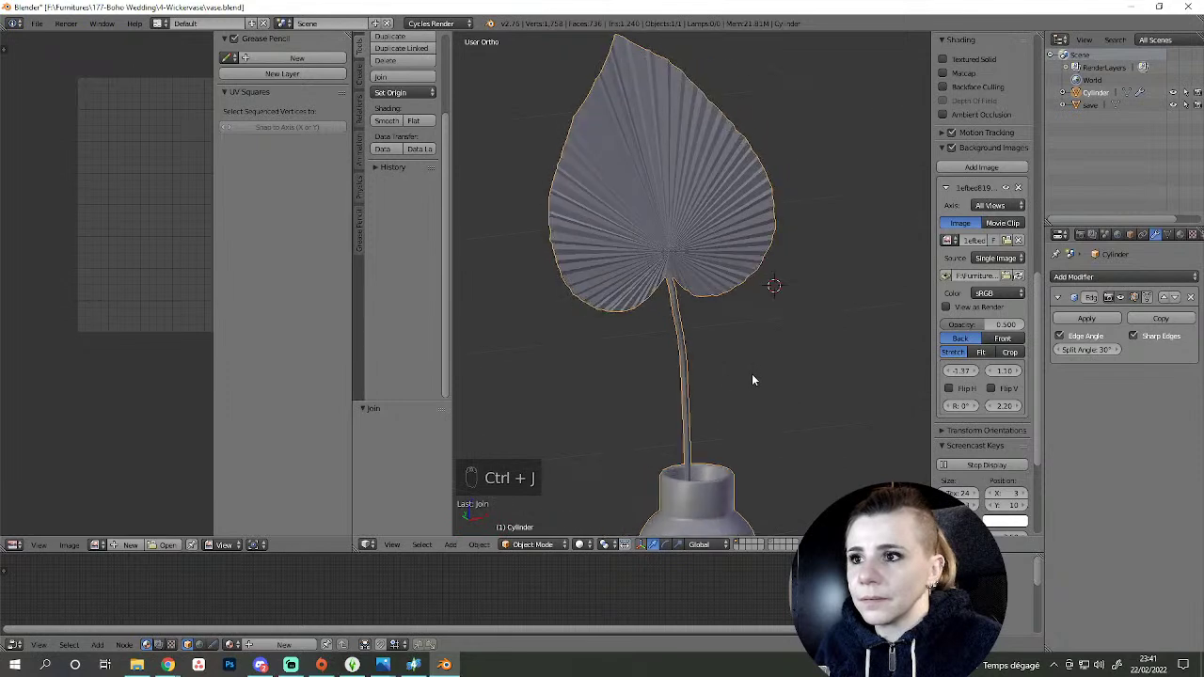
{"action": "key", "text": "Tab"}
{"action": "key", "text": "a"}
{"action": "key", "text": "Tab"}
{"action": "key", "text": "ctrl+s"}
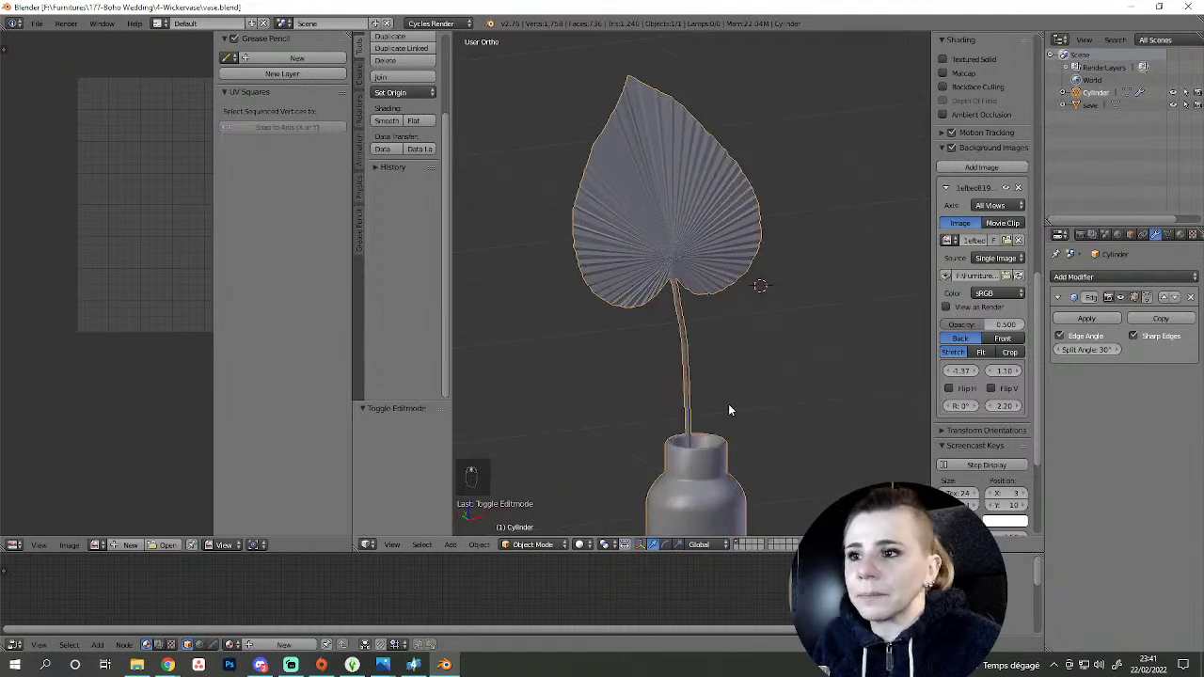
{"action": "key", "text": "Tab"}
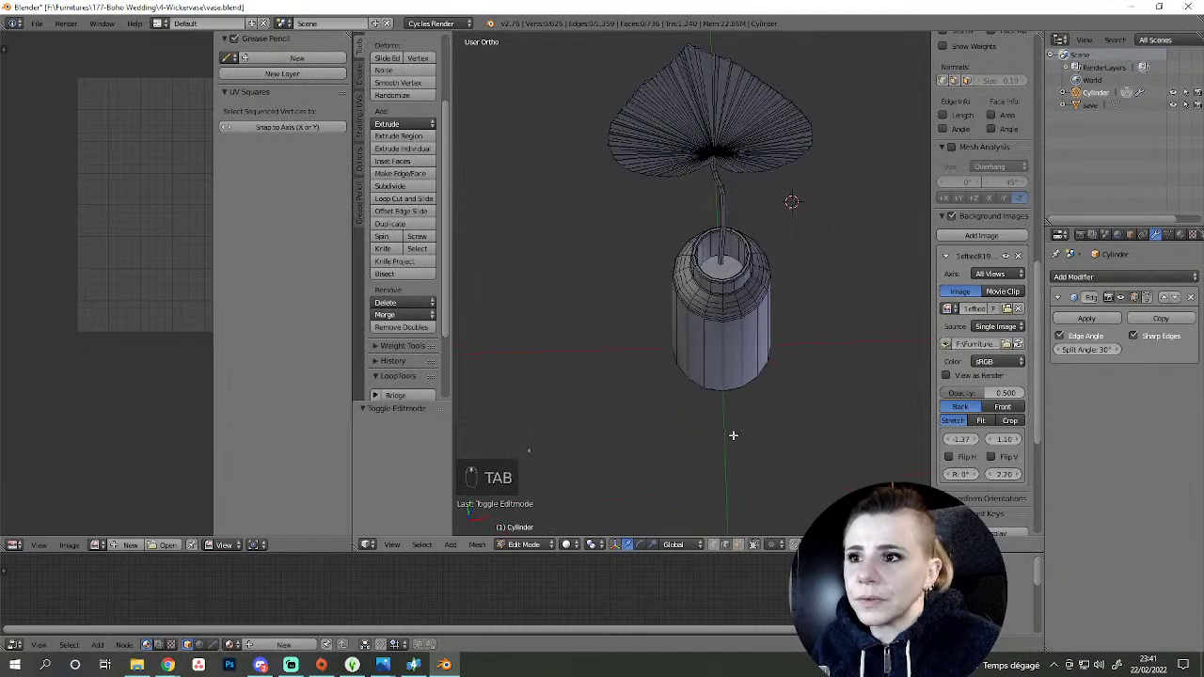
- Orbit and zoom onto the vase opening where the stem dips into the neck
{"action": "left_click_drag", "start_coordinate": [730, 543], "coordinate": [620, 347]}
{"action": "left_click_drag", "start_coordinate": [620, 346], "coordinate": [654, 379]}
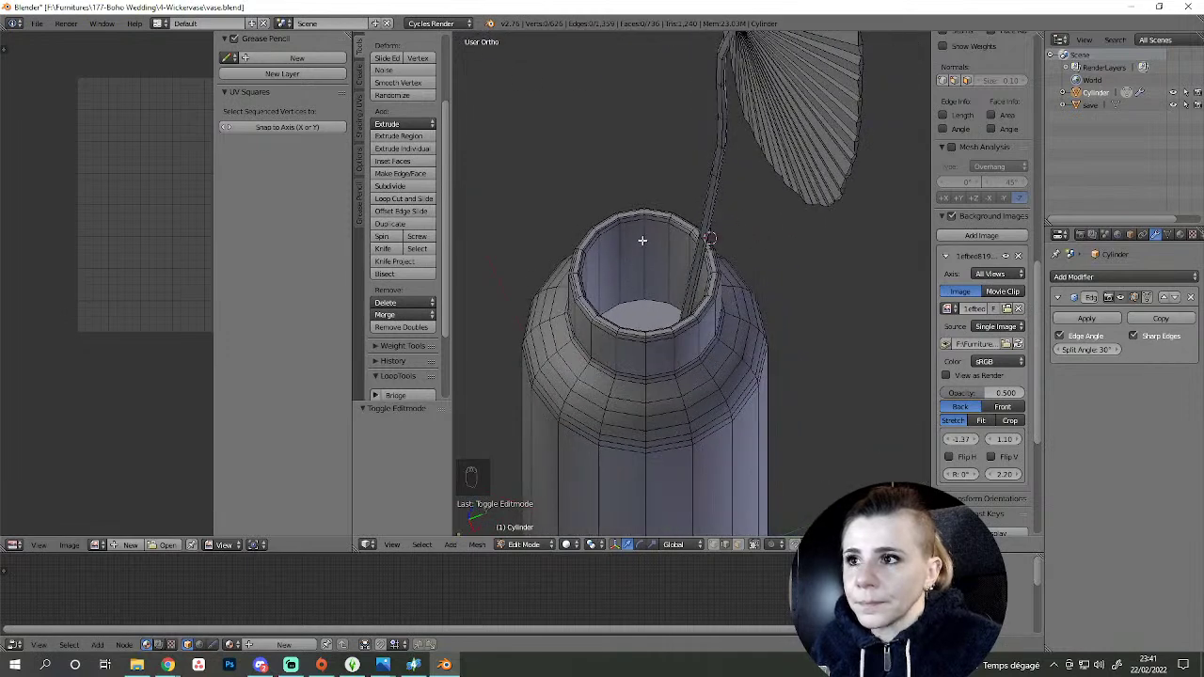
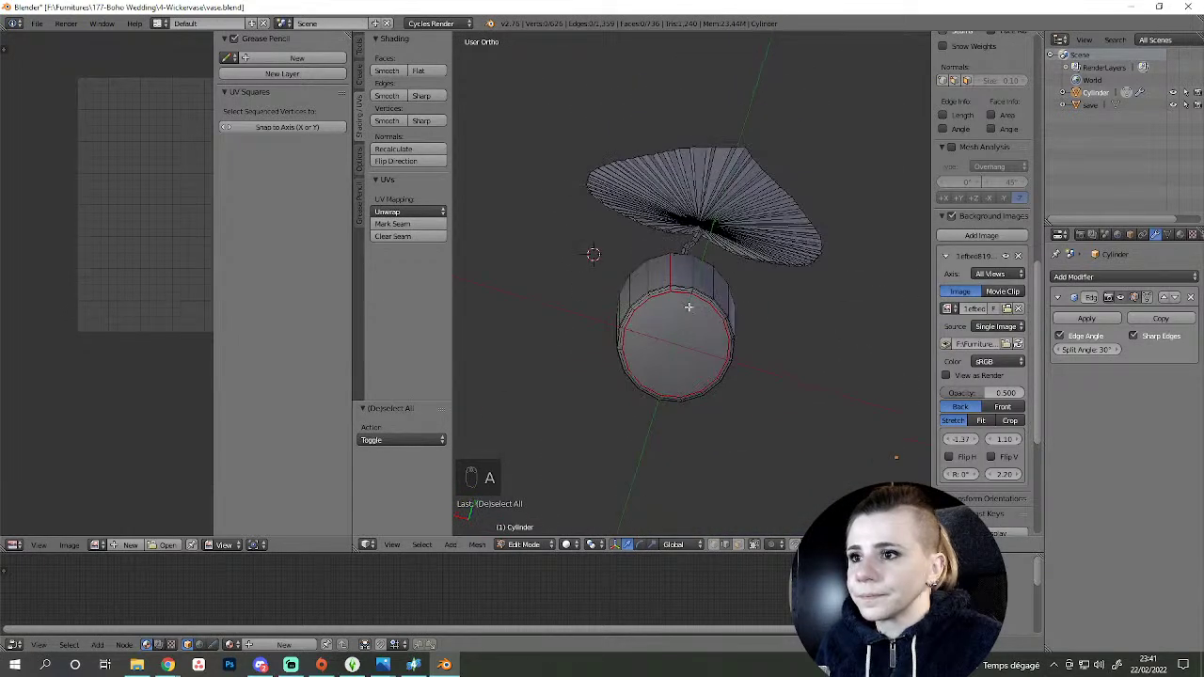
- Orbit around the vase and select the whole connected leaf mesh
{"action": "left_click_drag", "start_coordinate": [683, 297], "coordinate": [763, 264]}
{"action": "left_click_drag", "start_coordinate": [424, 92], "coordinate": [568, 479]}
{"action": "key", "text": "a"}
{"action": "middle_click", "coordinate": [554, 523]}
{"action": "key", "text": "Tab"}
{"action": "middle_click", "coordinate": [772, 392]}
{"action": "key", "text": "Tab"}
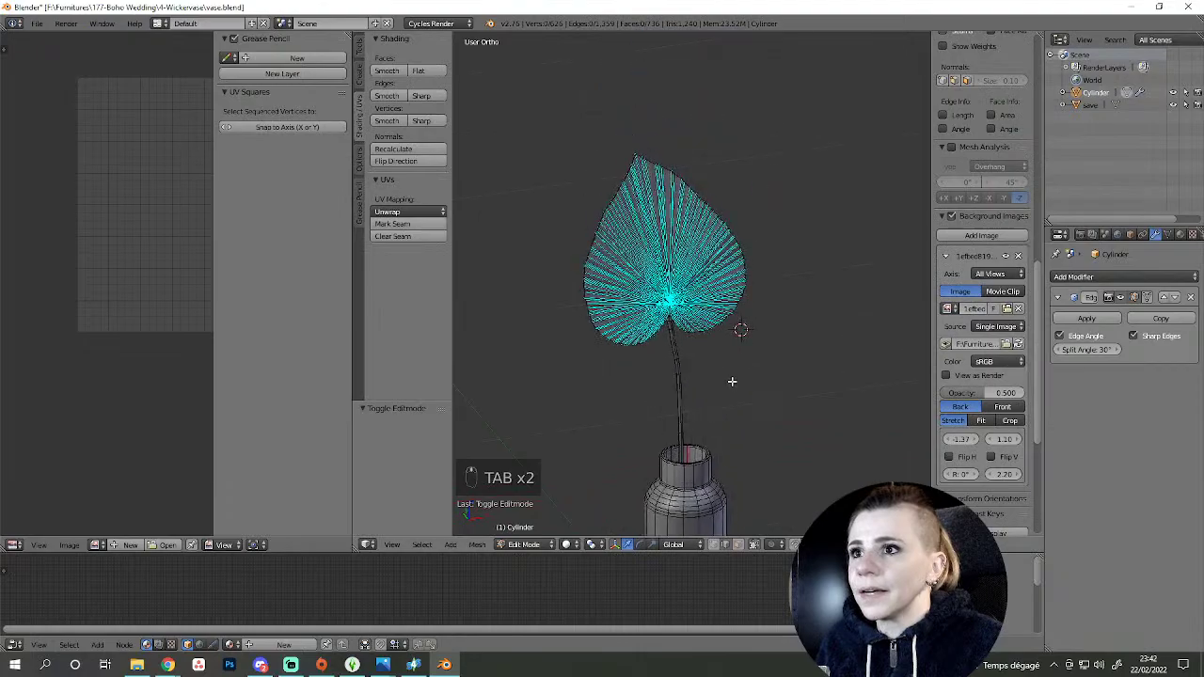
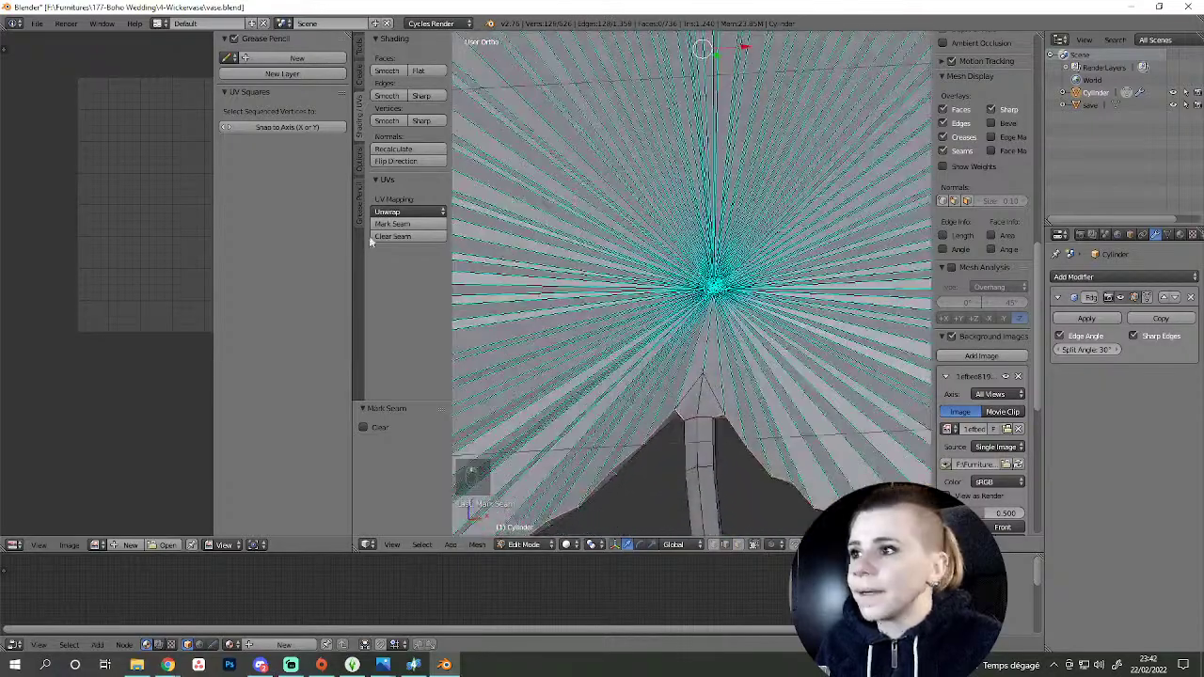
- Select the leaf together with its stem and unwrap it into UVs
{"action": "key", "text": "a"}
{"action": "left_click_drag", "start_coordinate": [730, 369], "coordinate": [592, 352]}
{"action": "key", "text": "a"}
{"action": "key", "text": "Tab"}
{"action": "key", "text": "ctrl+a"}
{"action": "key", "text": "Tab"}
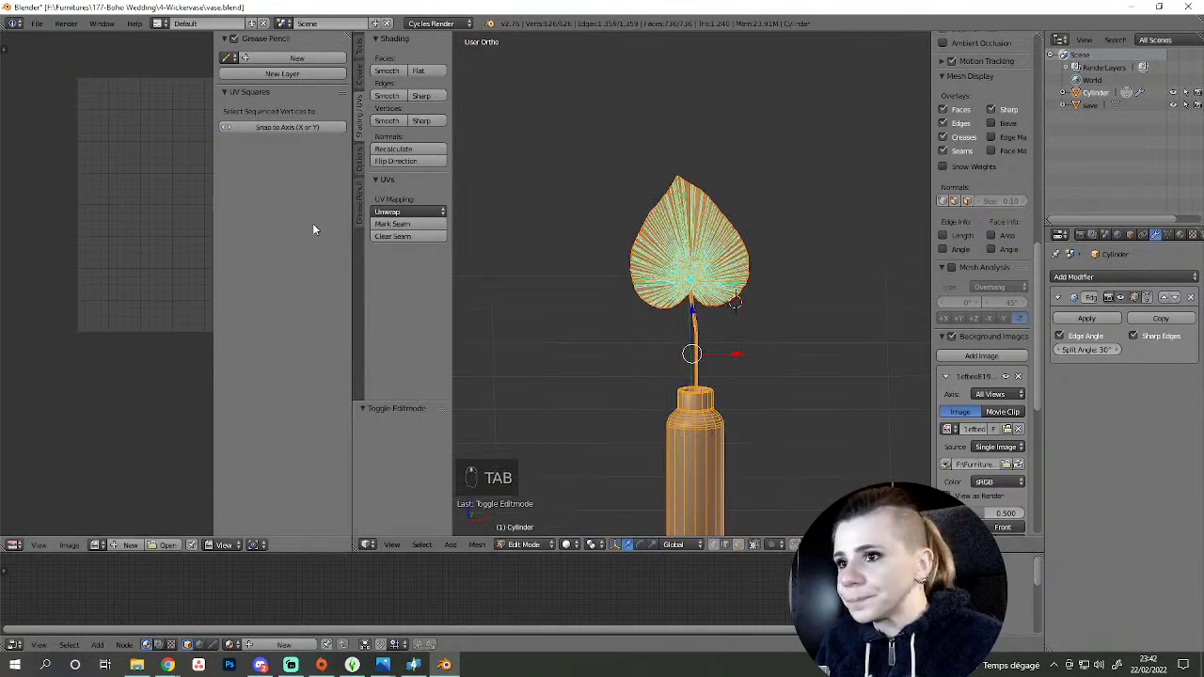
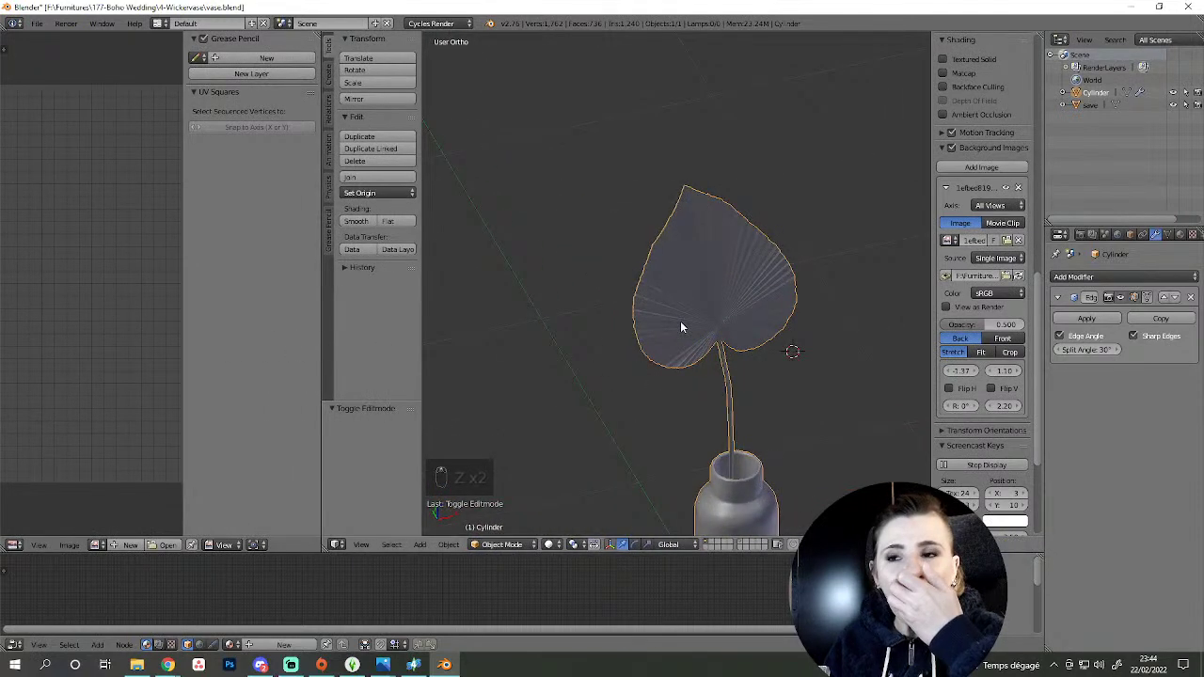
- Save, enter mesh editing and zoom onto the stem base where the seam will start
{"action": "key", "text": "ctrl+s"}
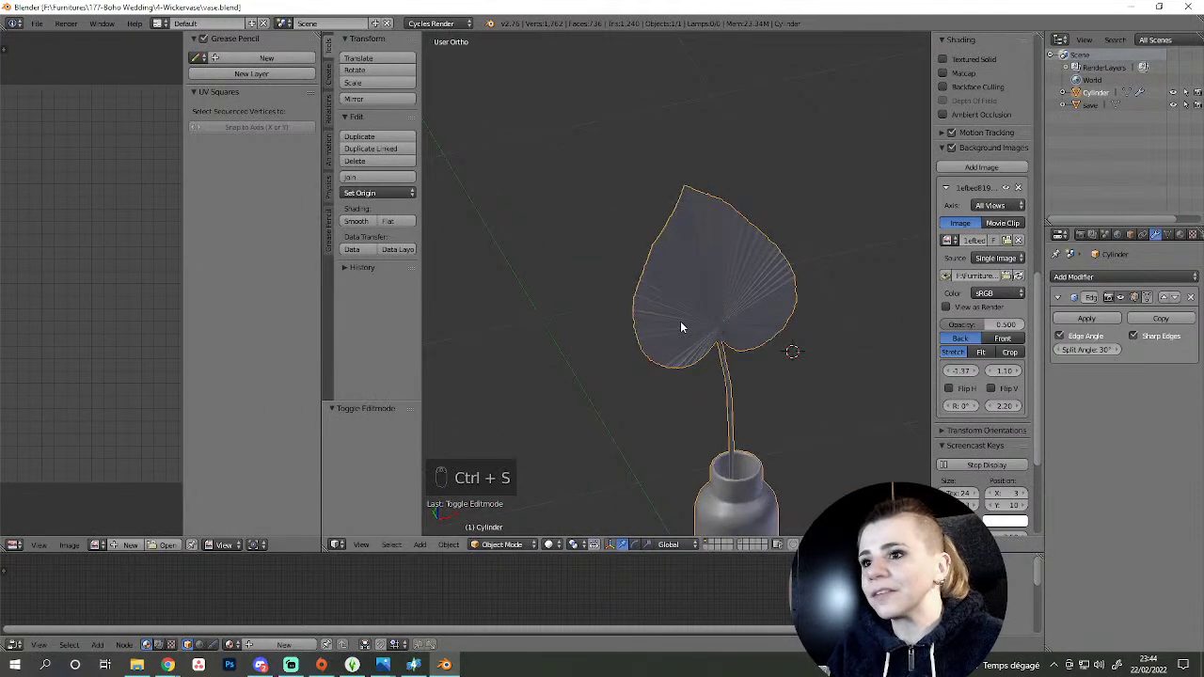
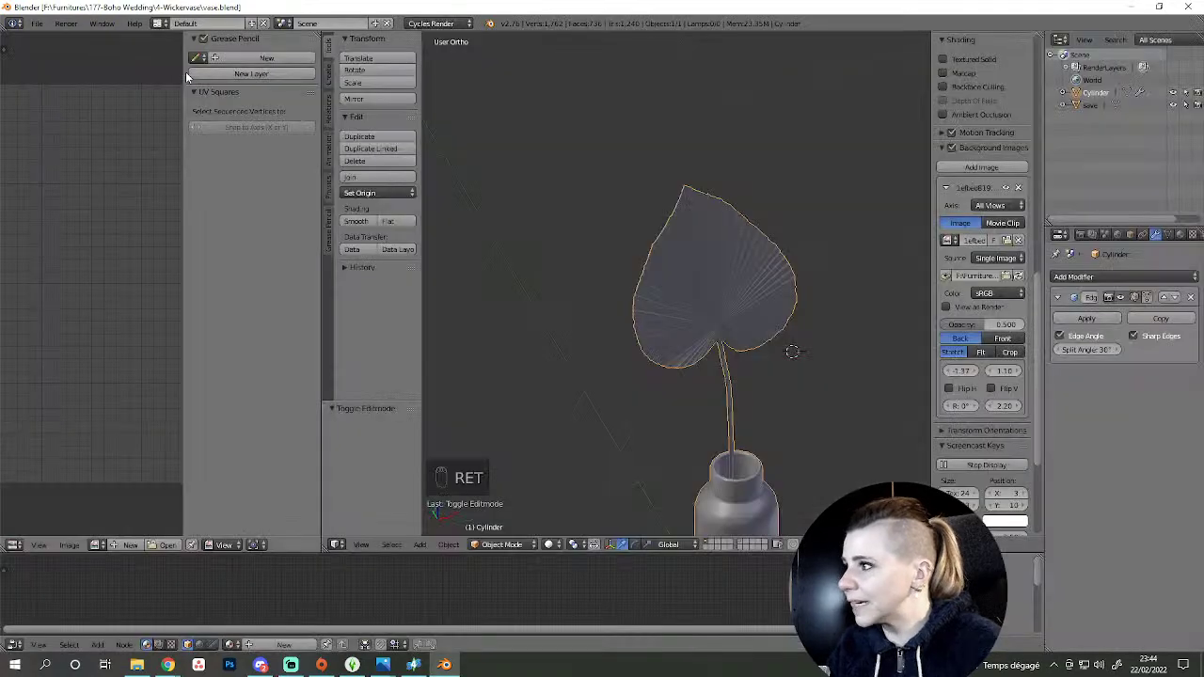
{"action": "key", "text": "Tab"}
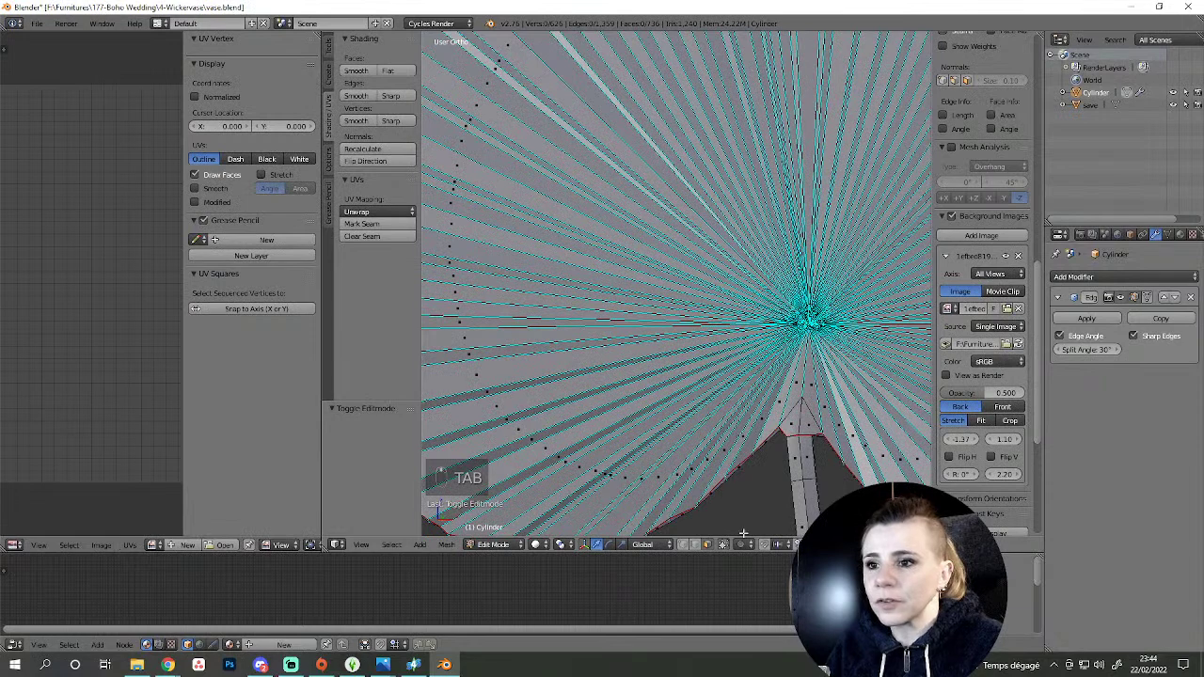
{"action": "left_click", "coordinate": [699, 547]}
{"action": "left_click_drag", "start_coordinate": [759, 425], "coordinate": [654, 399]}
{"action": "left_click_drag", "start_coordinate": [739, 454], "coordinate": [654, 400]}
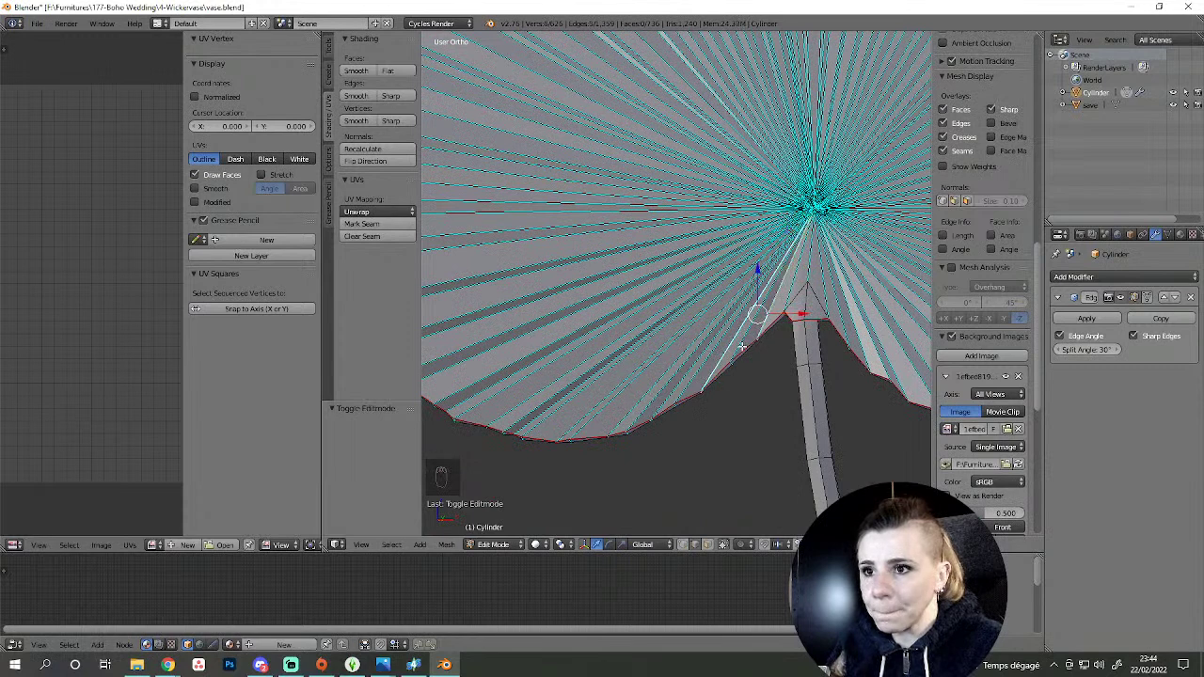
{"action": "left_click_drag", "start_coordinate": [738, 338], "coordinate": [653, 404]}
{"action": "left_click_drag", "start_coordinate": [654, 404], "coordinate": [695, 391]}
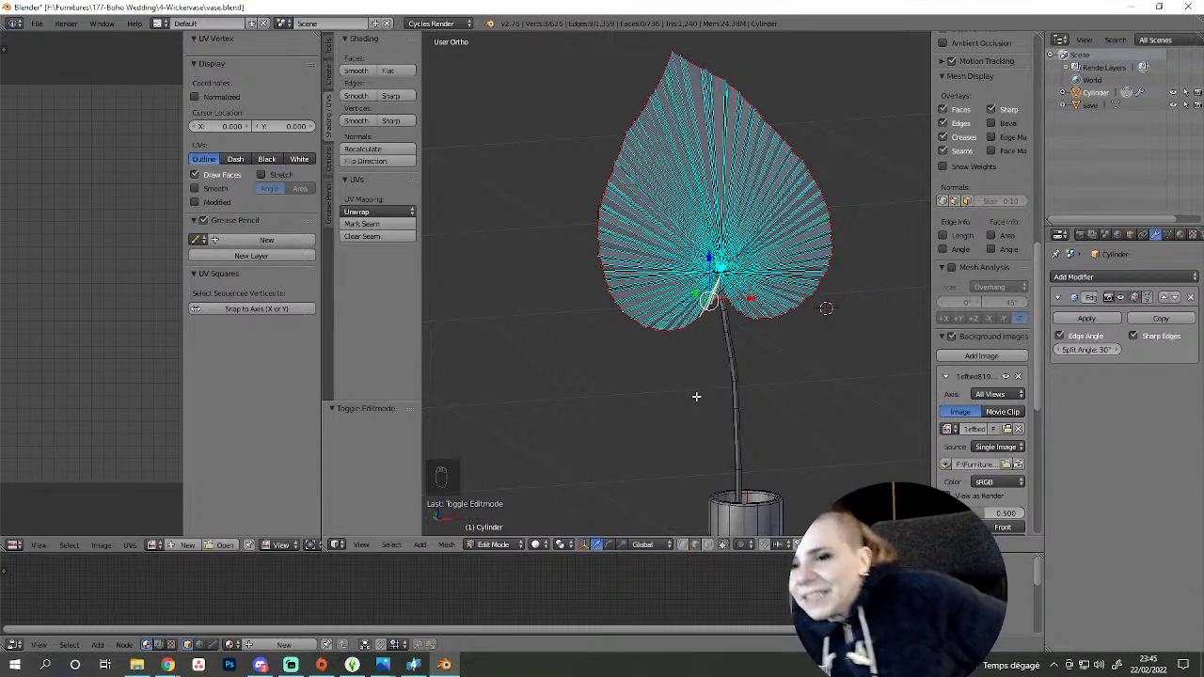
{"action": "key", "text": "KP_1"}
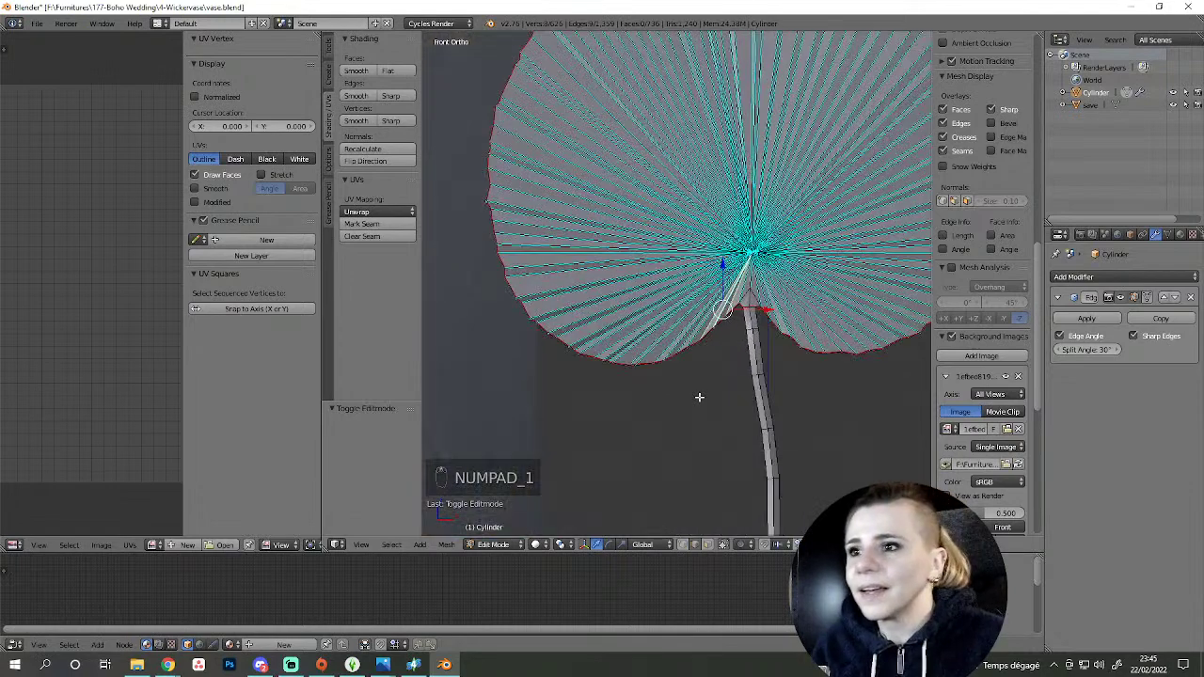
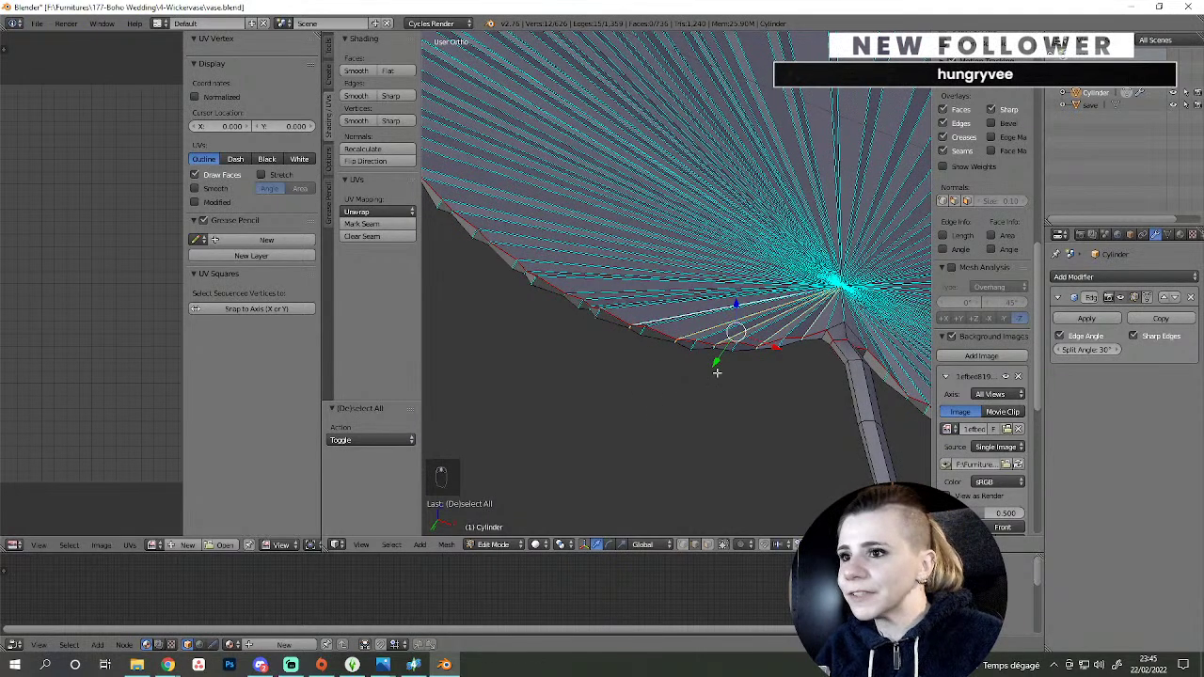
- Pick the first outline edges along the leaf's lower edge for the seam
{"action": "left_click_drag", "start_coordinate": [649, 352], "coordinate": [625, 340]}
{"action": "left_click_drag", "start_coordinate": [649, 351], "coordinate": [630, 356]}
{"action": "left_click", "coordinate": [625, 339]}
{"action": "middle_click", "coordinate": [578, 318]}
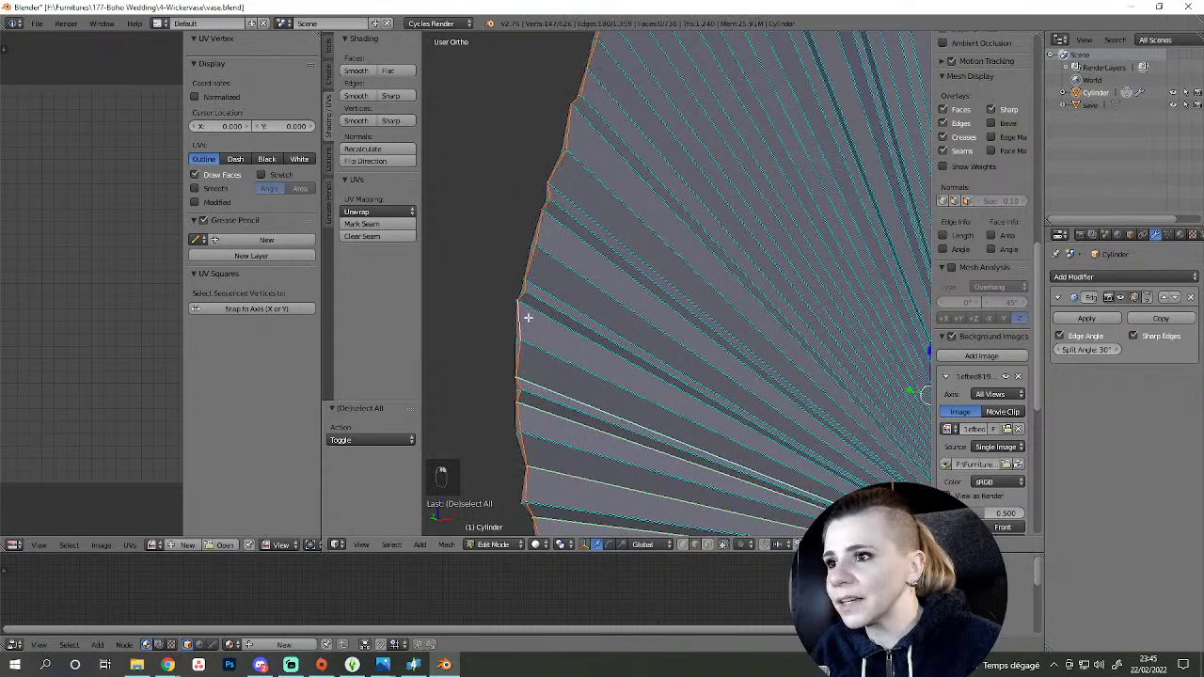
{"action": "left_click", "coordinate": [533, 305]}
{"action": "right_click", "coordinate": [533, 307]}
{"action": "key", "text": "ctrl+z"}
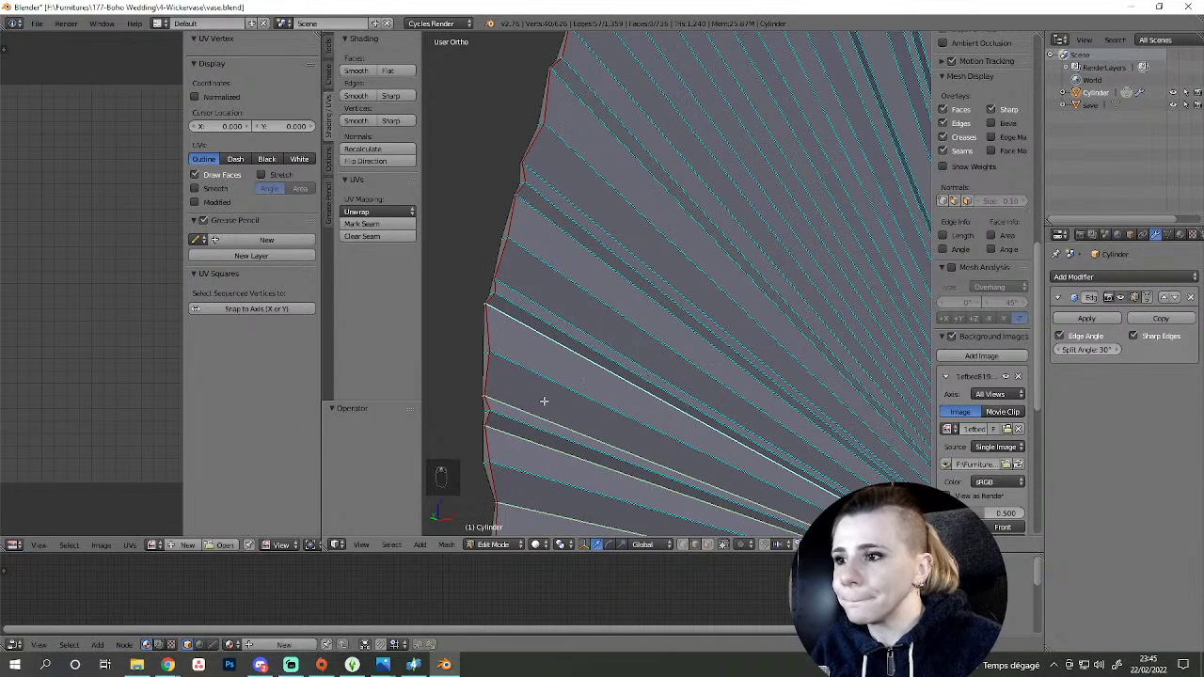
- Continue picking edges further along the leaf outline, panning the view as it goes
{"action": "left_click_drag", "start_coordinate": [528, 285], "coordinate": [528, 350]}
{"action": "left_click", "coordinate": [623, 196]}
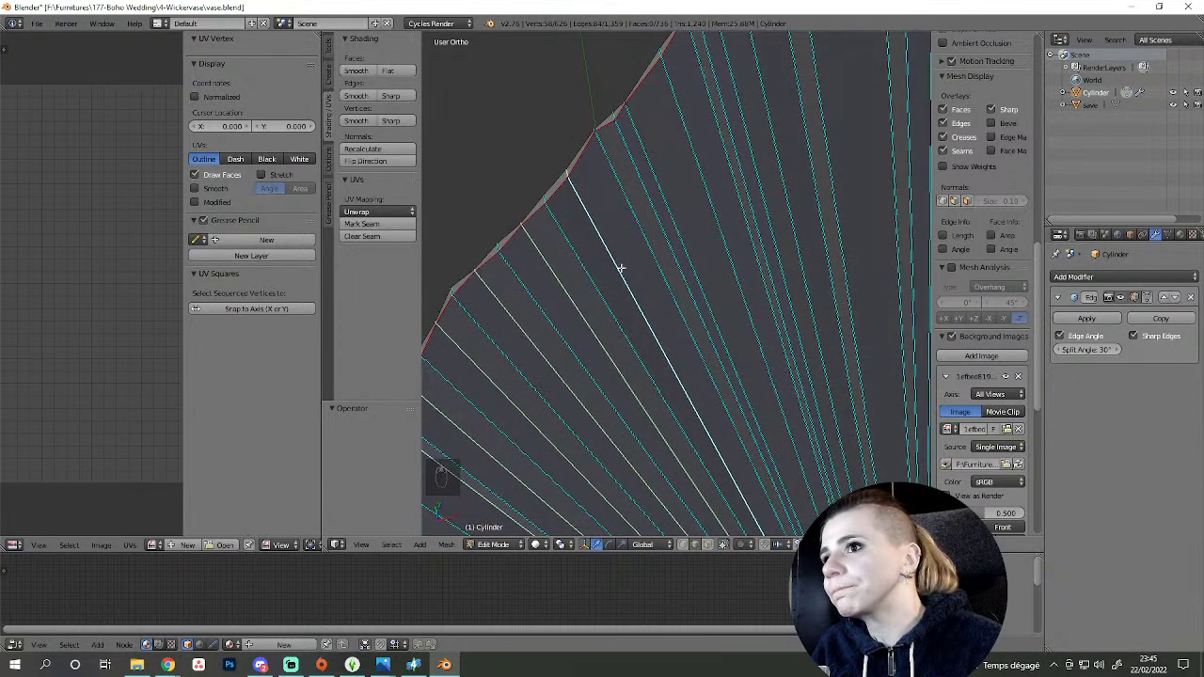
{"action": "left_click_drag", "start_coordinate": [587, 191], "coordinate": [617, 164]}
{"action": "middle_click", "coordinate": [621, 201]}
{"action": "middle_click", "coordinate": [564, 282]}
{"action": "left_click_drag", "start_coordinate": [540, 273], "coordinate": [589, 258]}
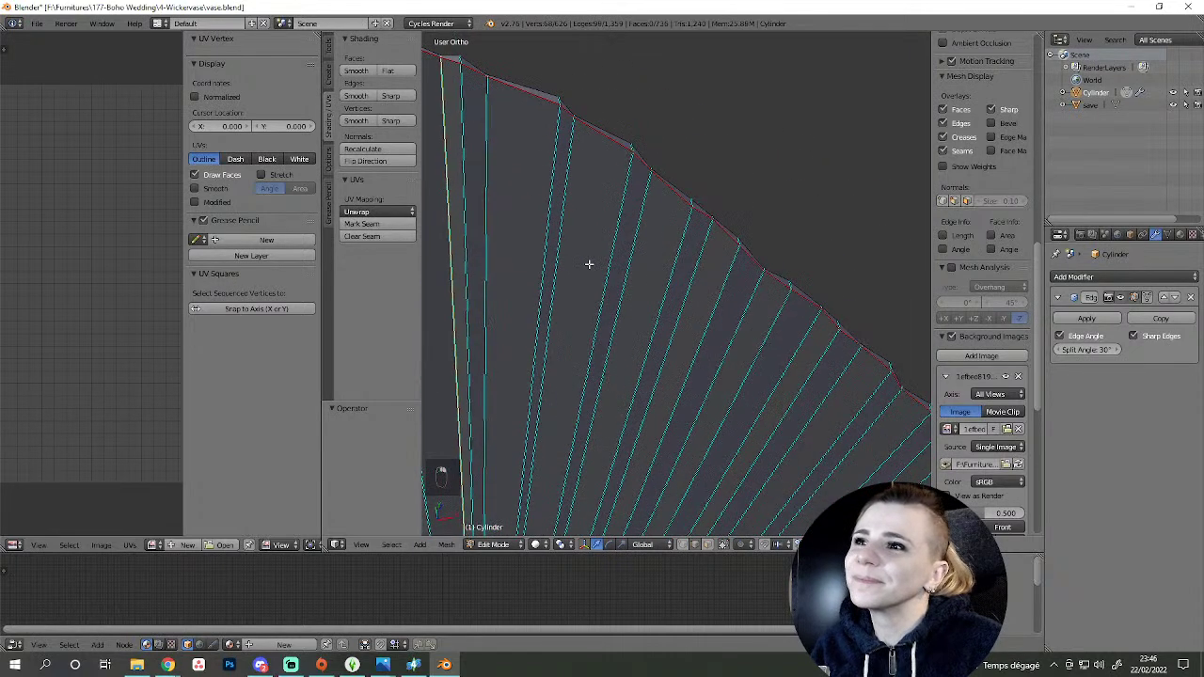
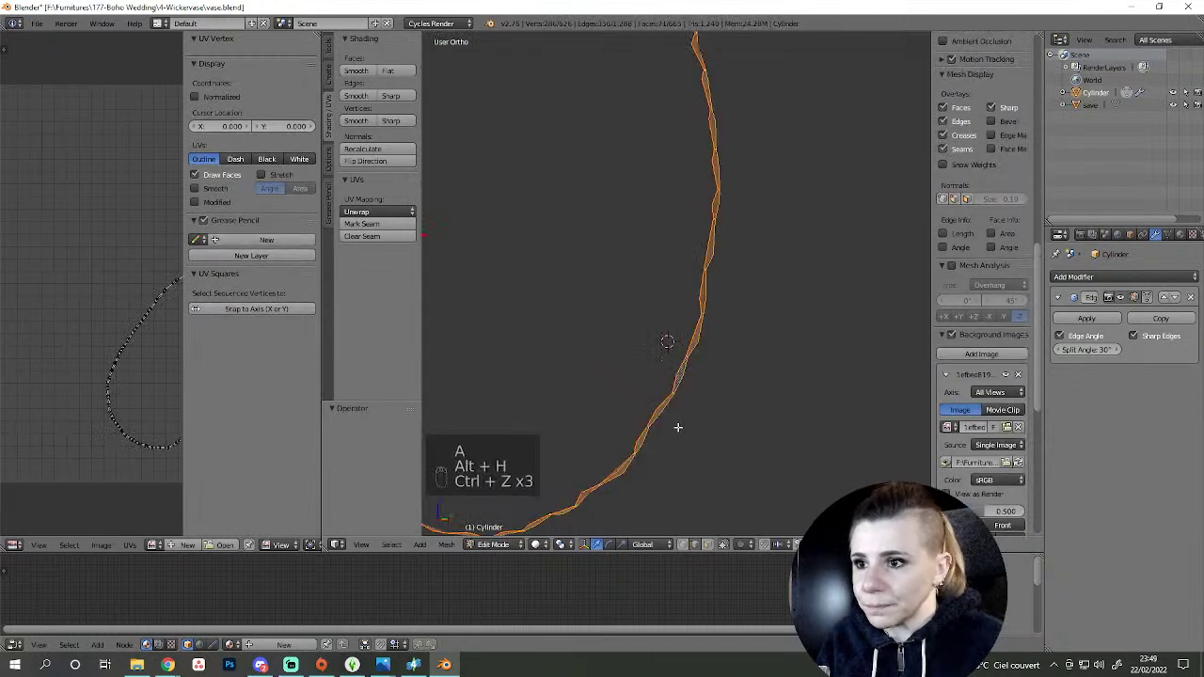
- Undo the last picks, deselect and unhide everything to check the red seams along the outline
{"action": "key", "text": "ctrl+z"}
{"action": "key", "text": "ctrl+z"}
{"action": "key", "text": "ctrl+z"}
{"action": "key", "text": "ctrl+a"}
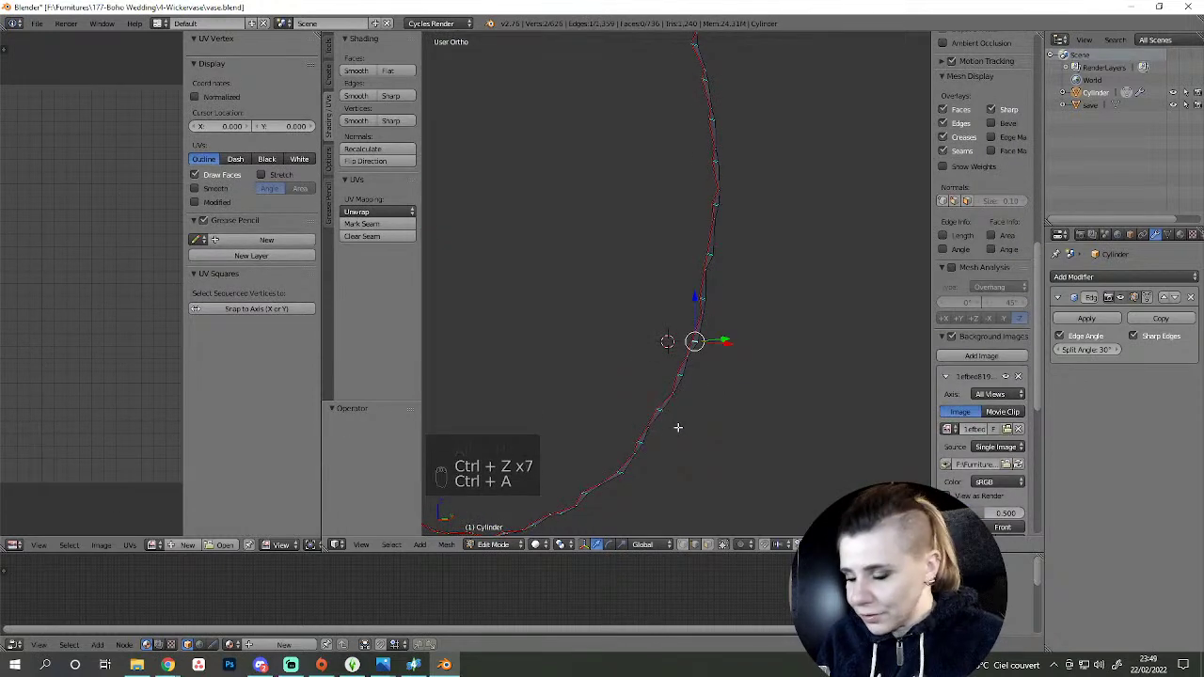
{"action": "key", "text": "alt+h"}
{"action": "key", "text": "a"}
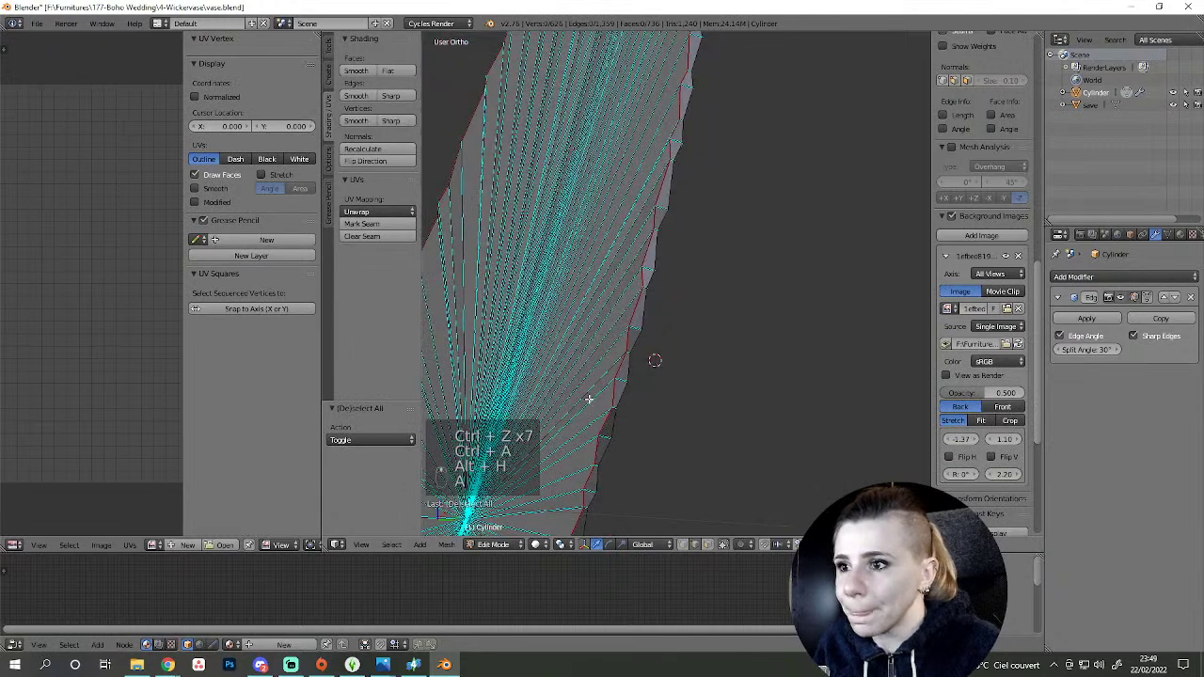
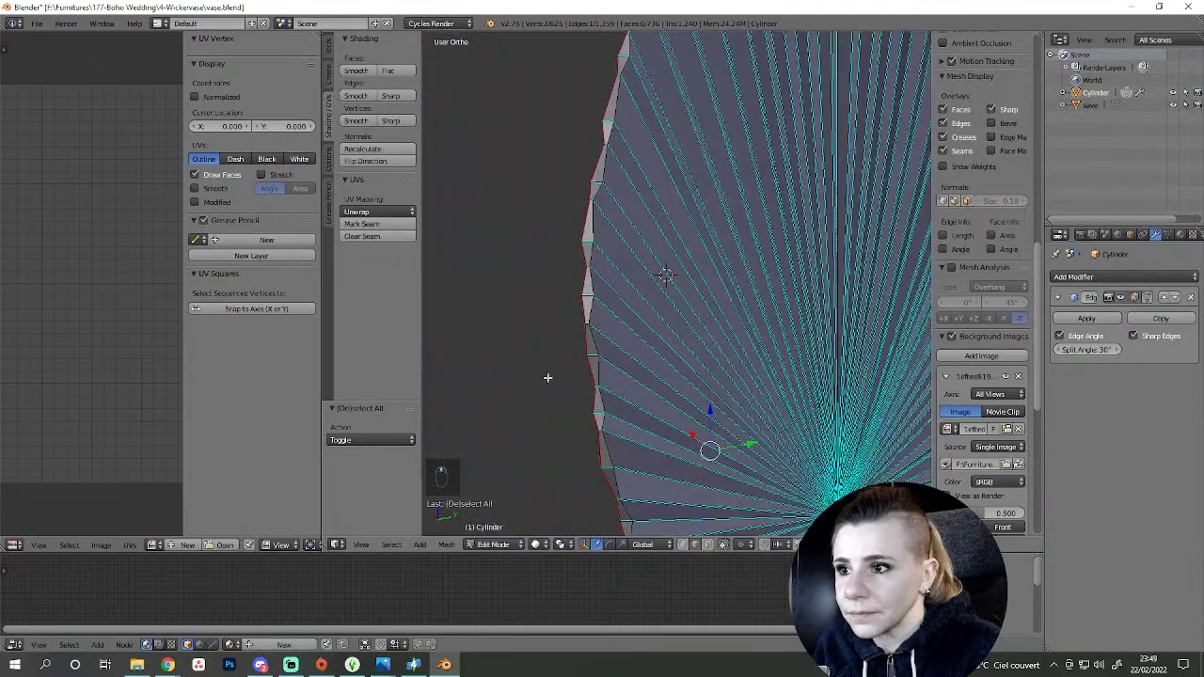
{"action": "key", "text": "z"}
{"action": "key", "text": "z"}
{"action": "key", "text": "a"}
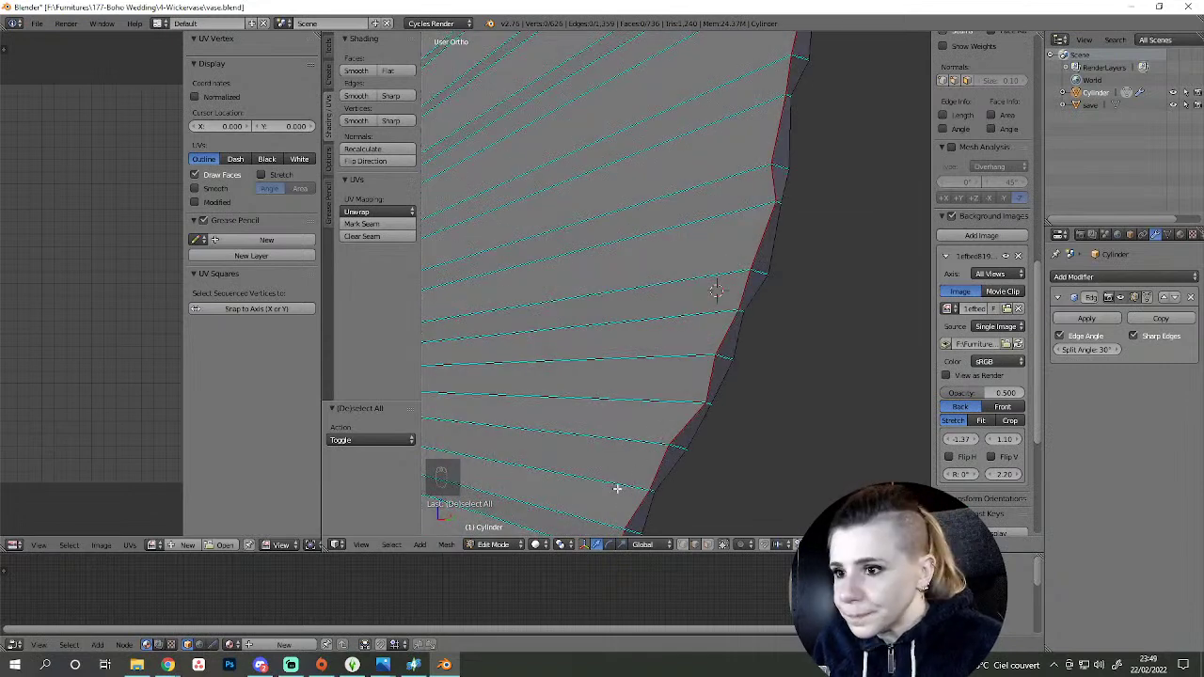
- Inspect the seam around the leaf base and frame the whole leaf fan in view
{"action": "left_click_drag", "start_coordinate": [624, 479], "coordinate": [614, 479]}
{"action": "left_click", "coordinate": [614, 479]}
{"action": "right_click", "coordinate": [614, 478]}
{"action": "middle_click", "coordinate": [582, 486]}
{"action": "left_click_drag", "start_coordinate": [566, 479], "coordinate": [739, 482]}
{"action": "left_click", "coordinate": [611, 493]}
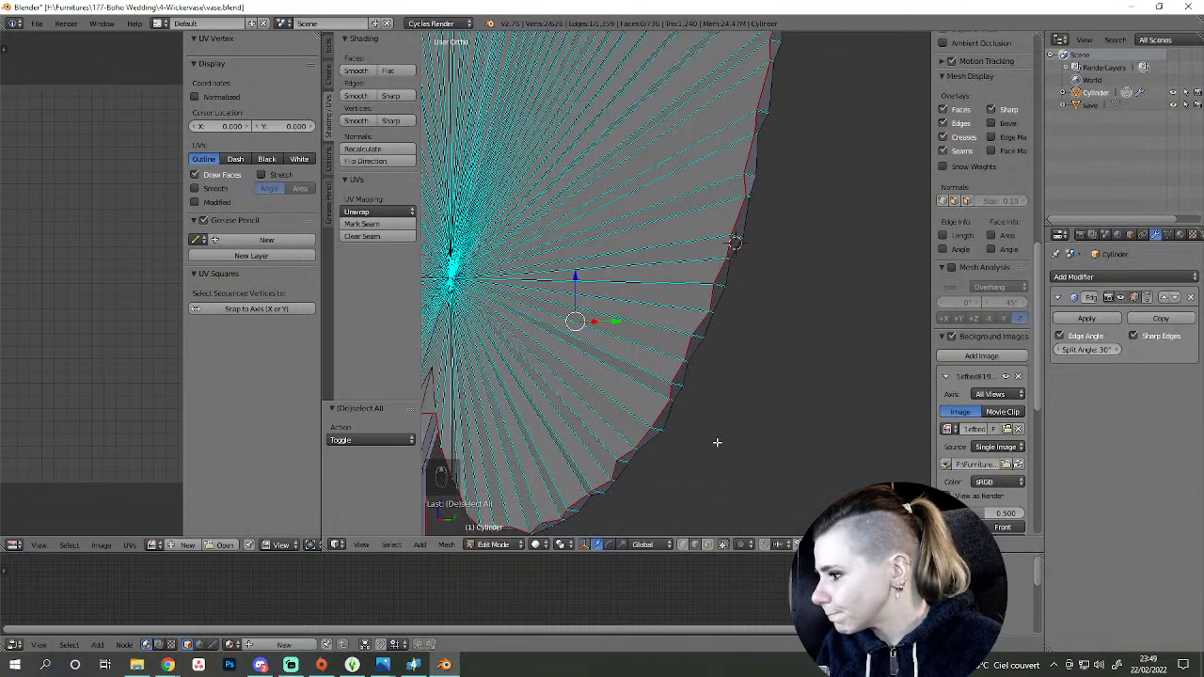
{"action": "key", "text": "a"}
{"action": "left_click_drag", "start_coordinate": [653, 390], "coordinate": [654, 390]}
- Select the whole linked leaf mesh and unwrap it into two heart-shaped UV fans
{"action": "key", "text": "l"}
{"action": "key", "text": "l"}
{"action": "key", "text": "l"}
{"action": "left_click", "coordinate": [653, 390]}
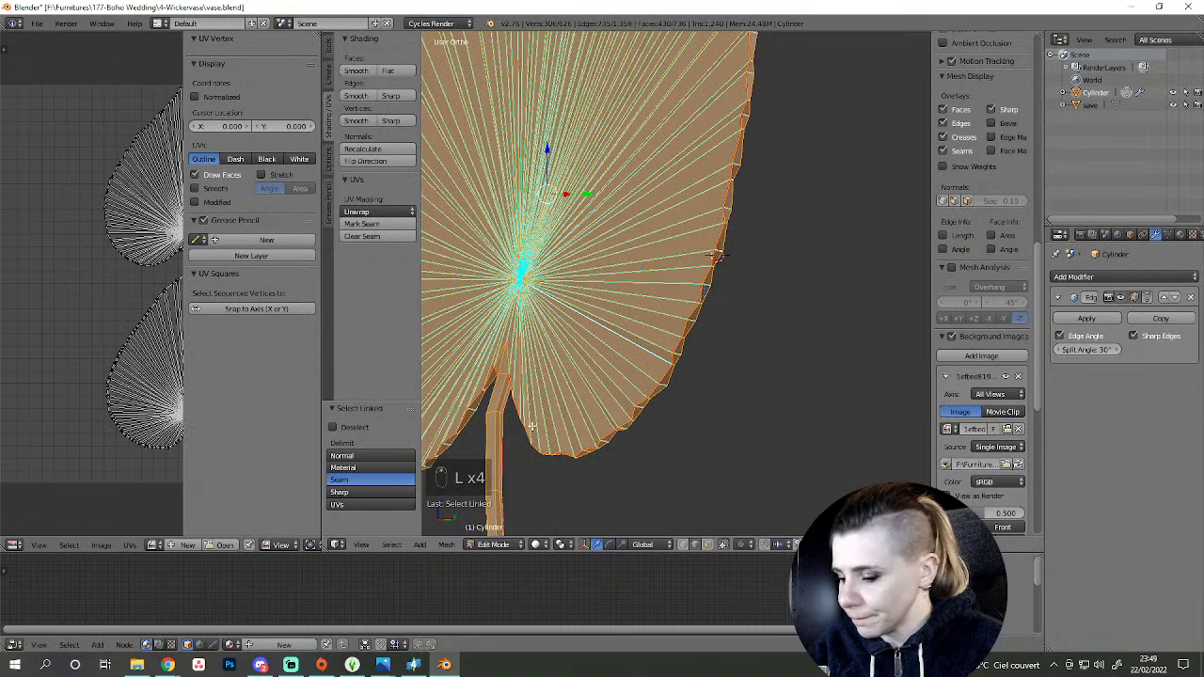
{"action": "key", "text": "shift+l"}
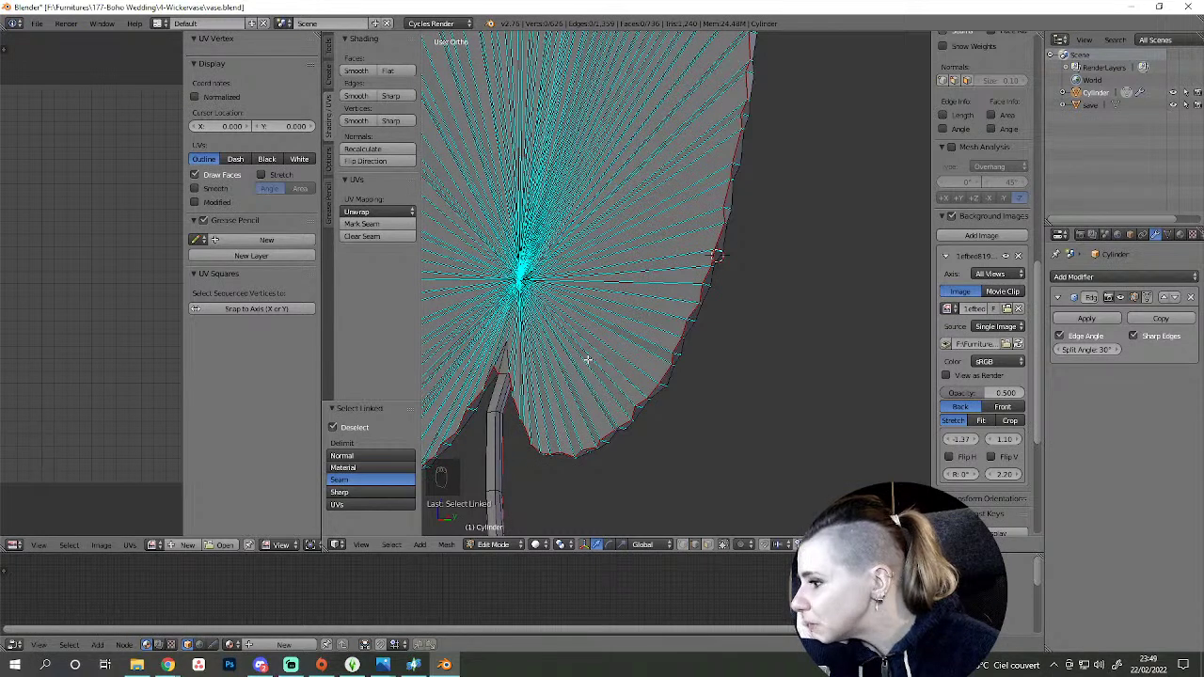
{"action": "left_click_drag", "start_coordinate": [609, 358], "coordinate": [719, 407]}
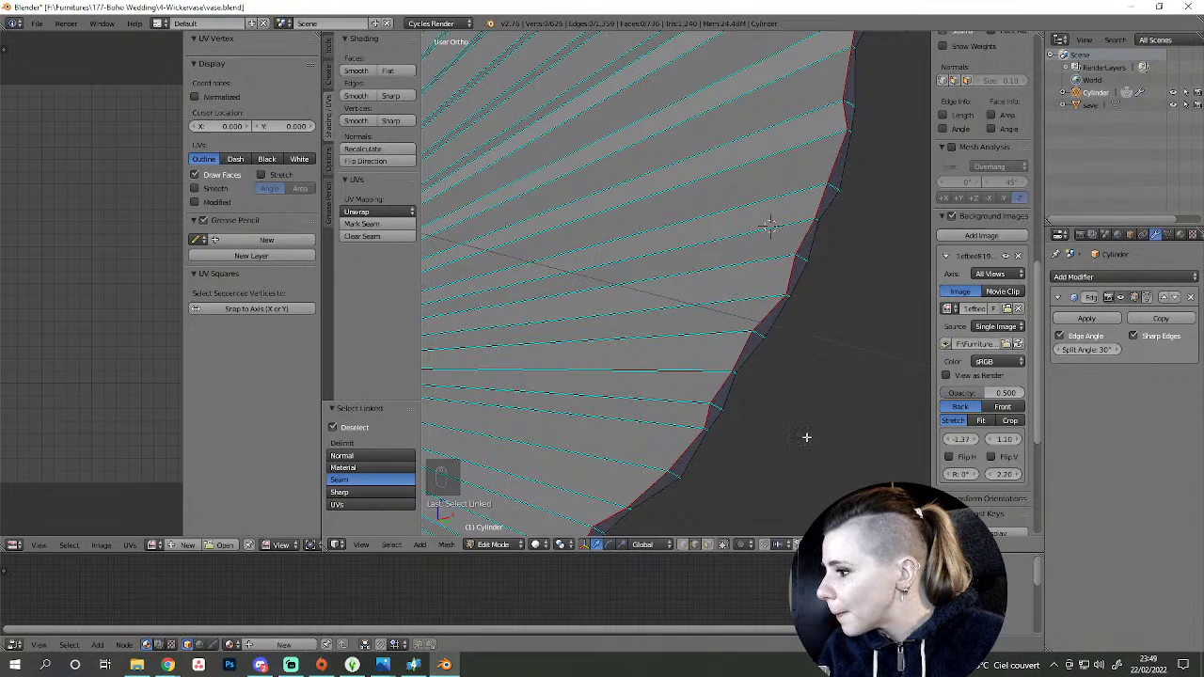
{"action": "left_click_drag", "start_coordinate": [773, 420], "coordinate": [676, 388]}
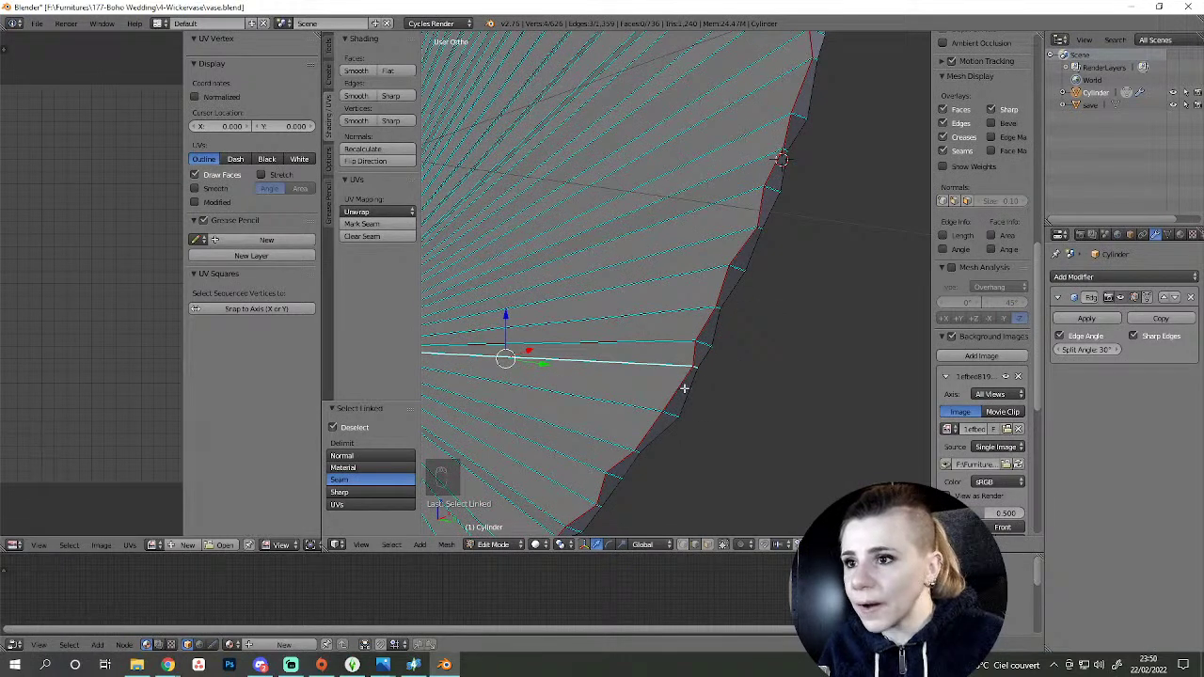
{"action": "middle_click", "coordinate": [712, 385]}
{"action": "key", "text": "a"}
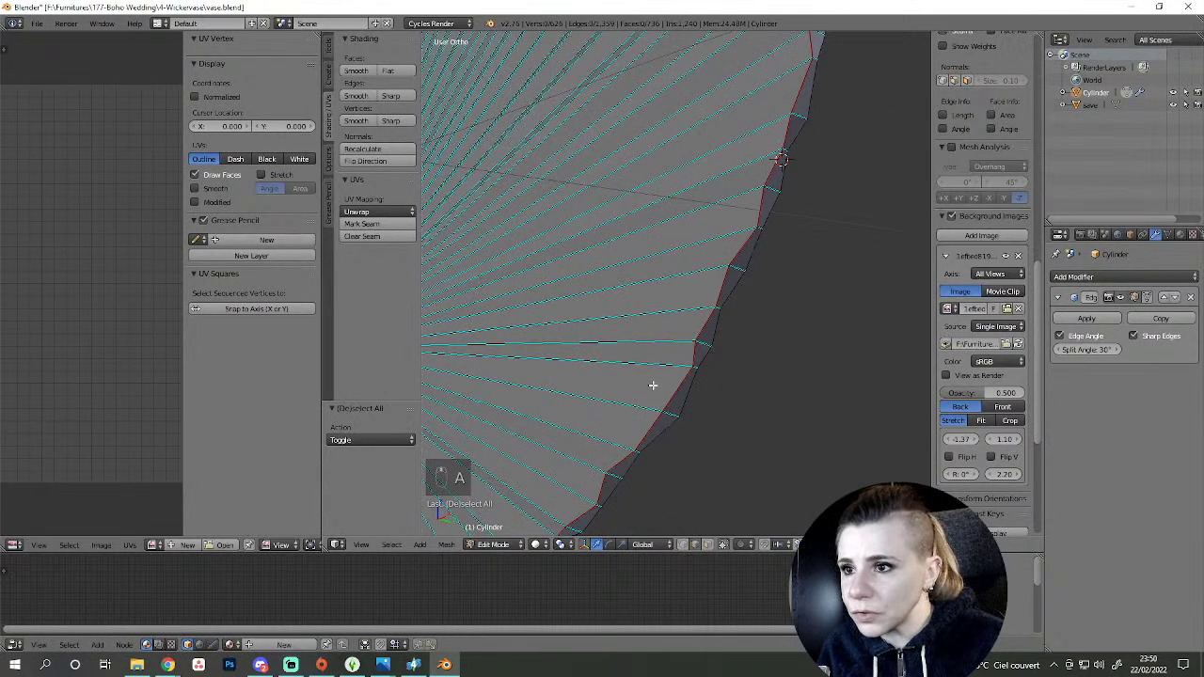
{"action": "key", "text": "l"}
{"action": "key", "text": "h"}
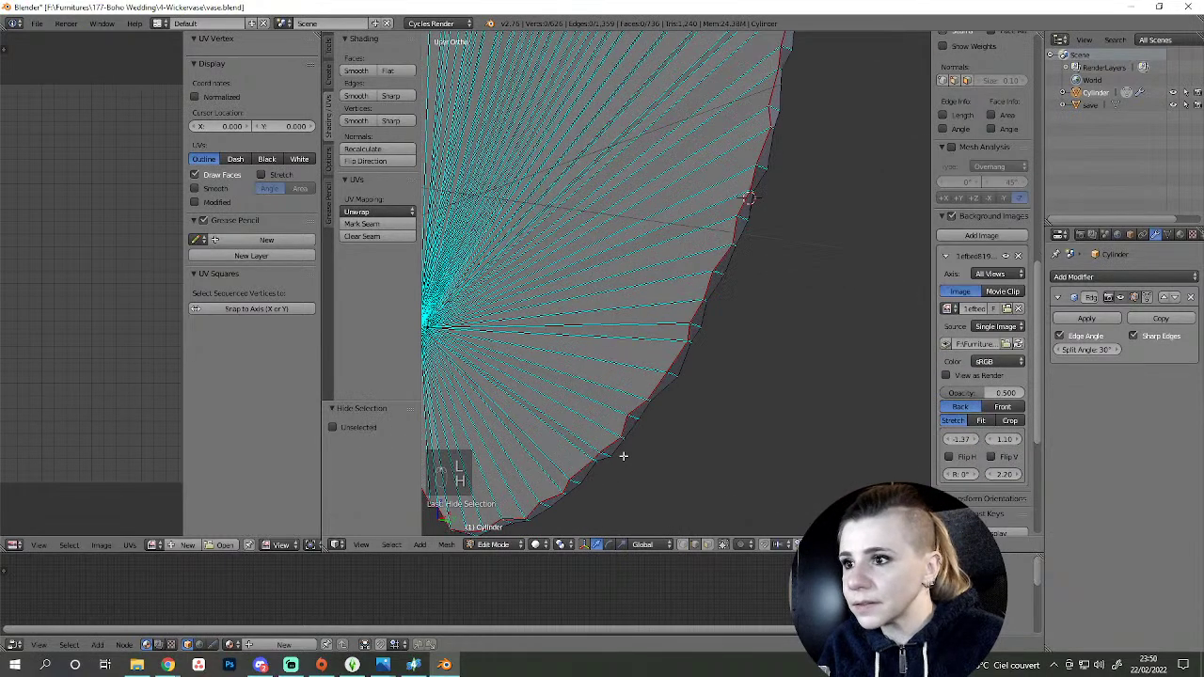
{"action": "middle_click", "coordinate": [655, 448]}
{"action": "middle_click", "coordinate": [765, 435]}
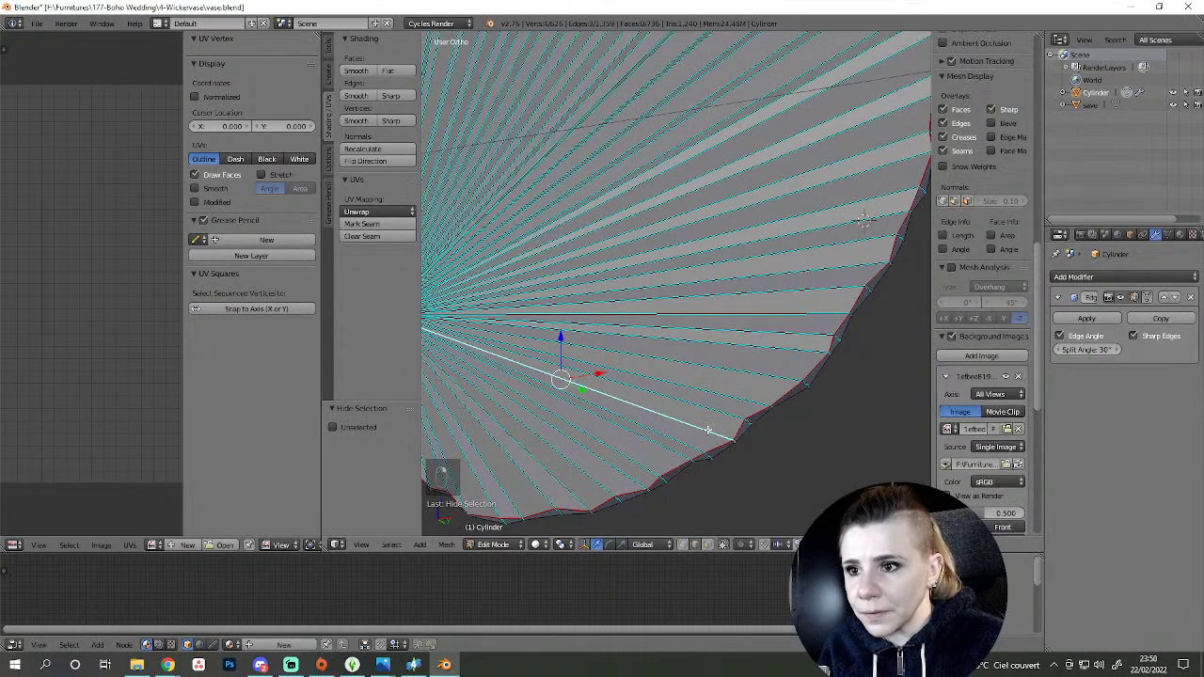
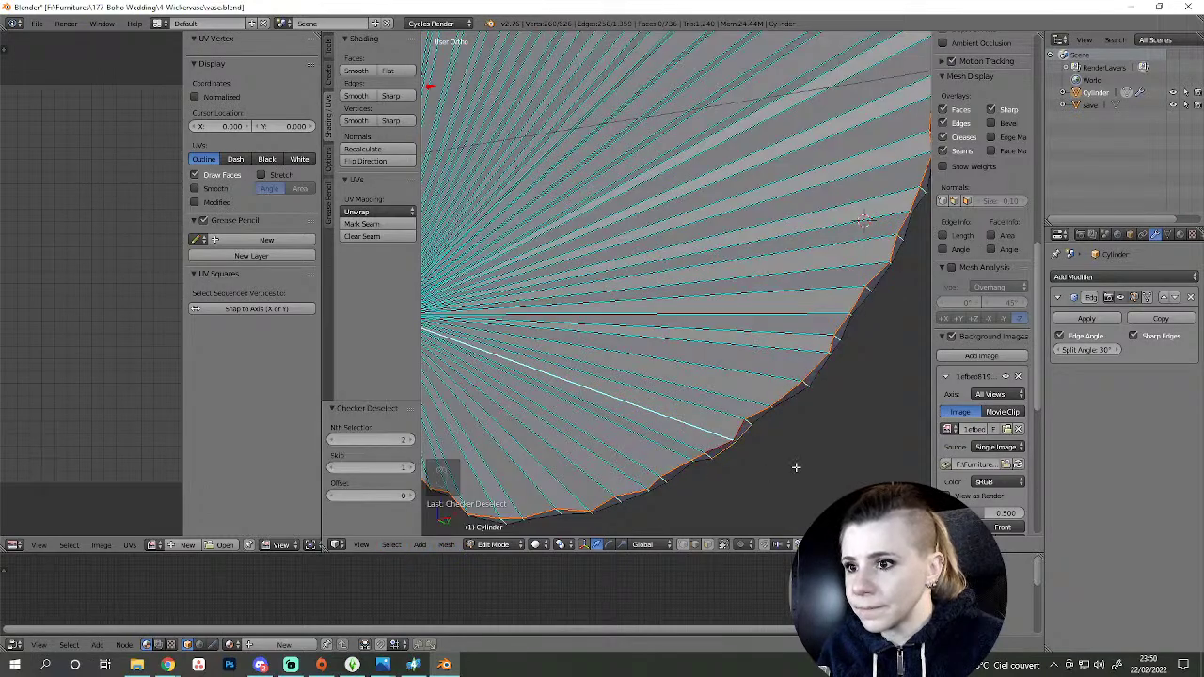
{"action": "left_click_drag", "start_coordinate": [781, 473], "coordinate": [756, 514]}
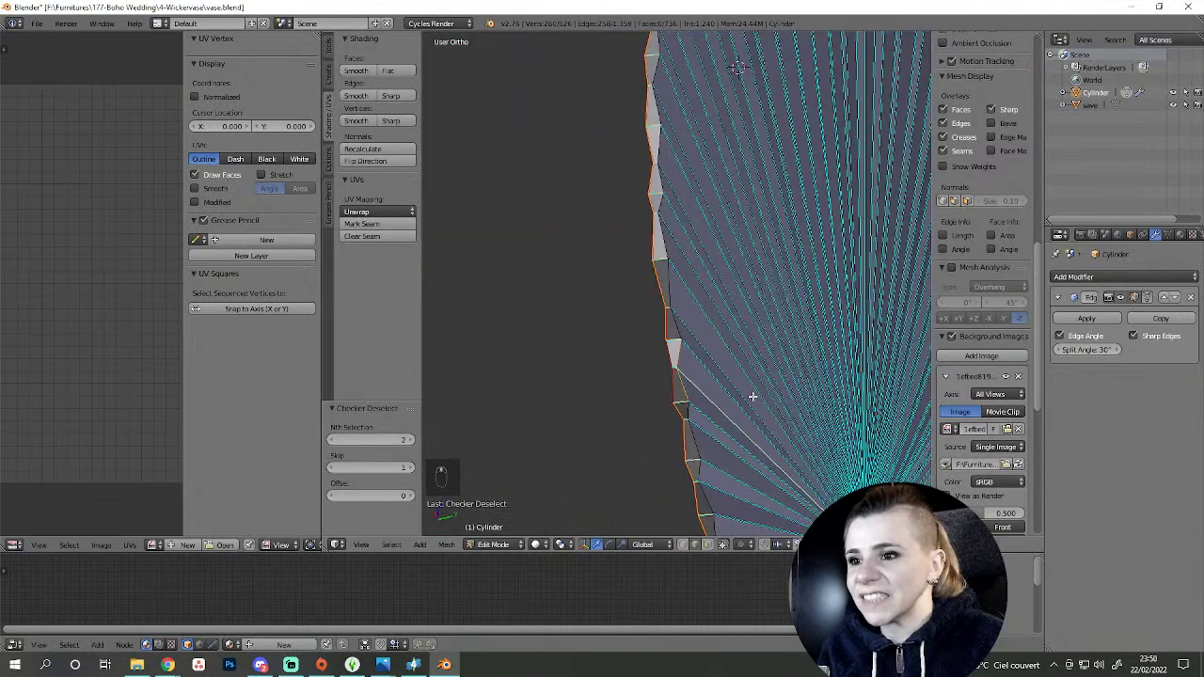
{"action": "key", "text": "a"}
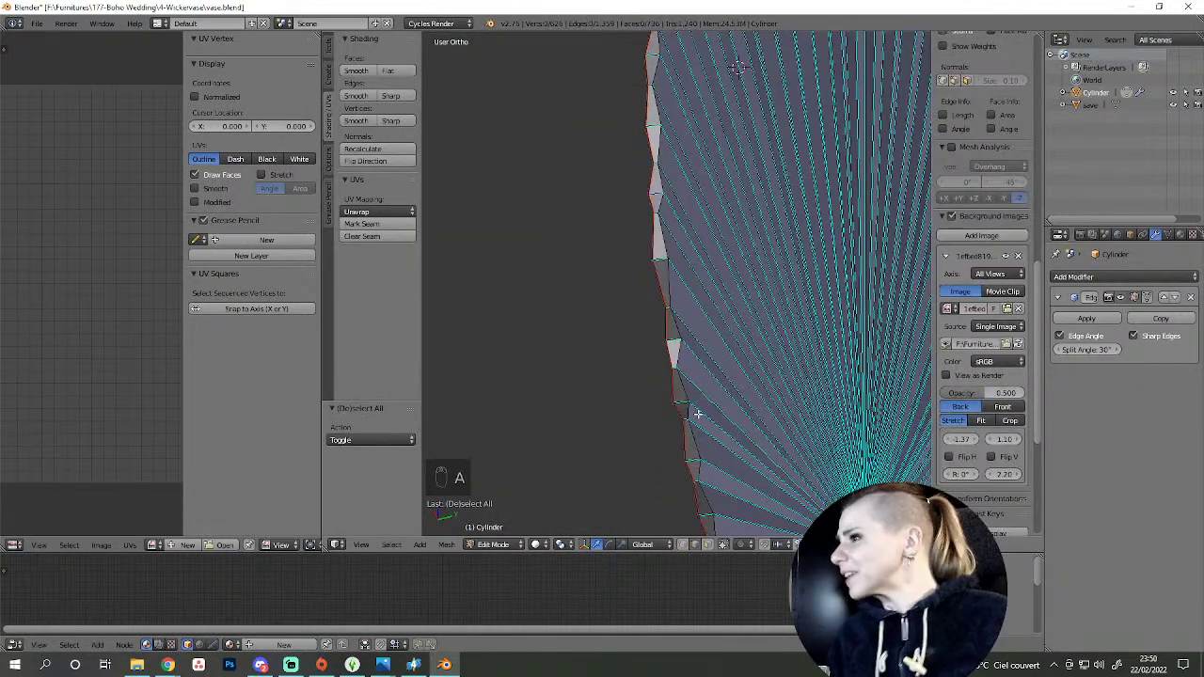
{"action": "left_click_drag", "start_coordinate": [788, 400], "coordinate": [699, 454]}
{"action": "left_click_drag", "start_coordinate": [699, 453], "coordinate": [699, 453]}
{"action": "left_click_drag", "start_coordinate": [722, 453], "coordinate": [575, 466]}
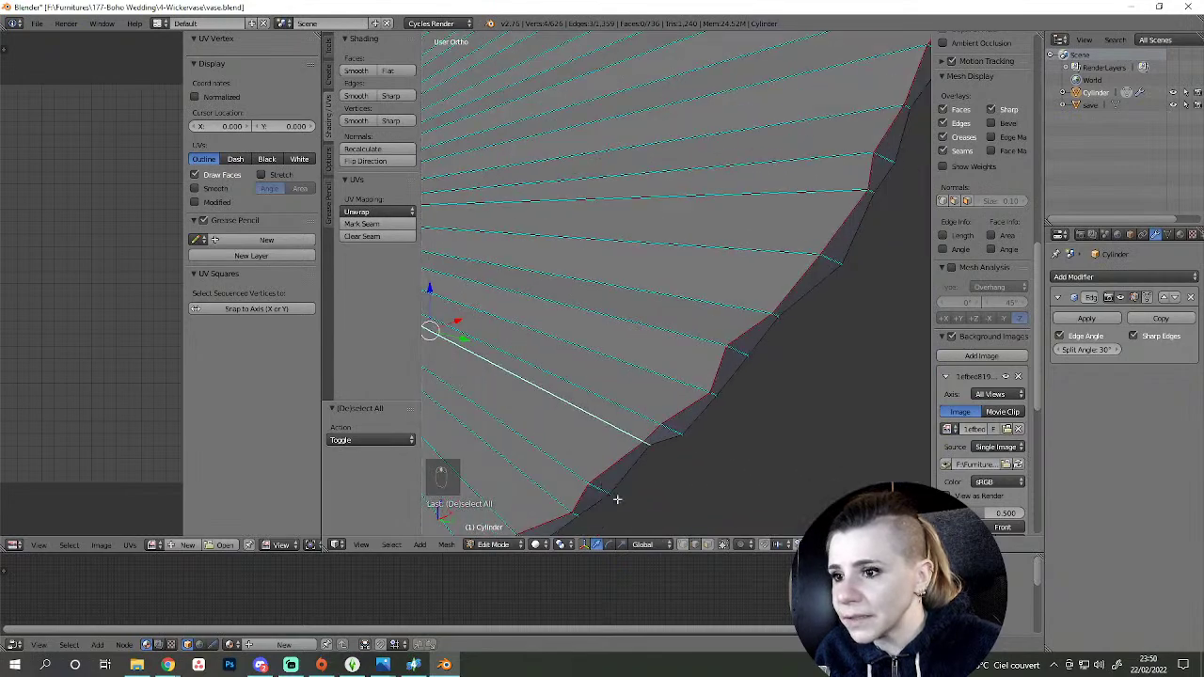
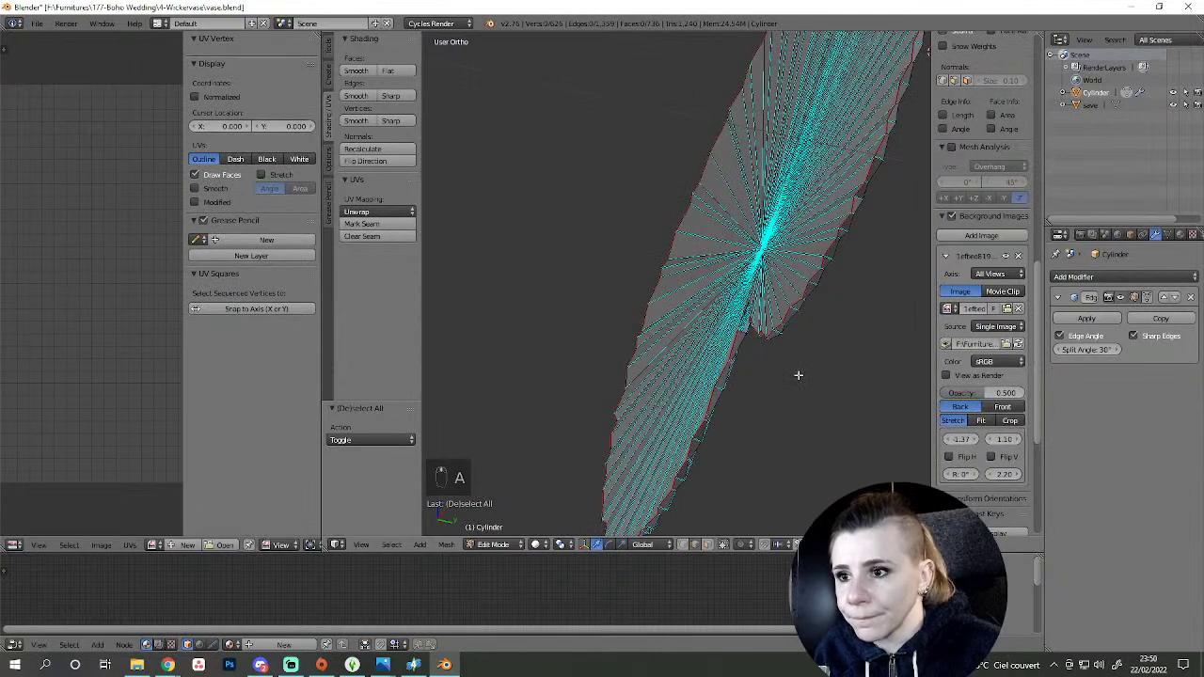
- Undo the last few selection changes and re-centre the view on the leaf
{"action": "key", "text": "ctrl+z"}
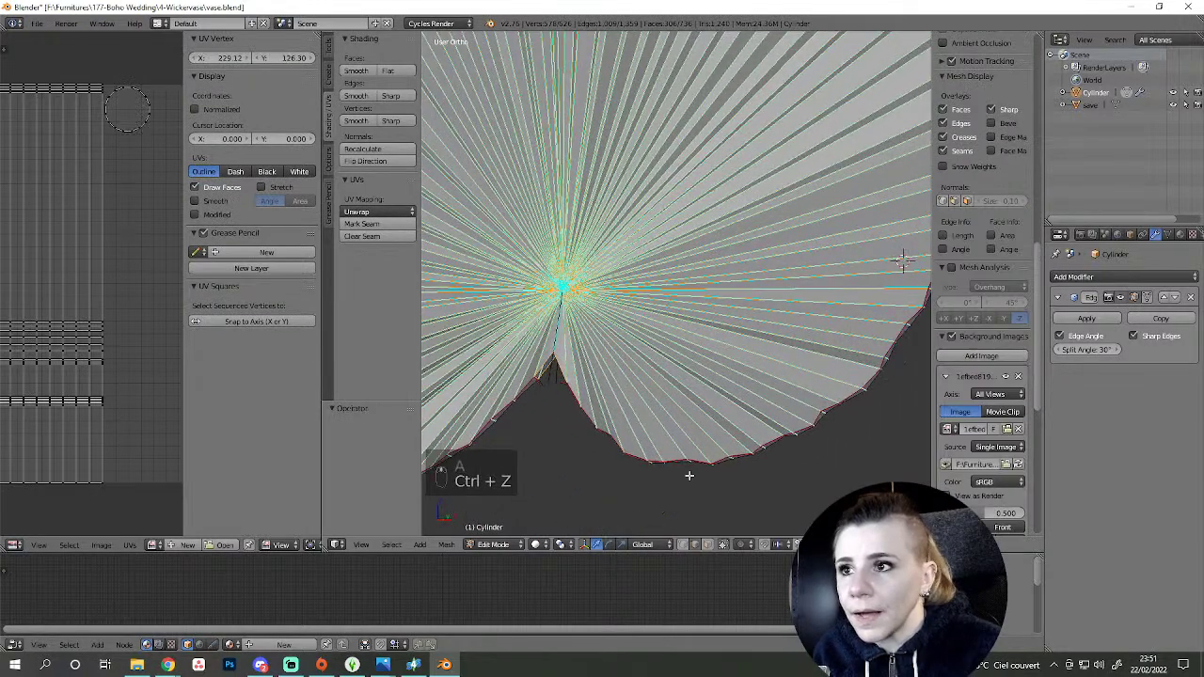
{"action": "key", "text": "ctrl+z"}
{"action": "left_click", "coordinate": [427, 454]}
{"action": "left_click_drag", "start_coordinate": [567, 364], "coordinate": [563, 363]}
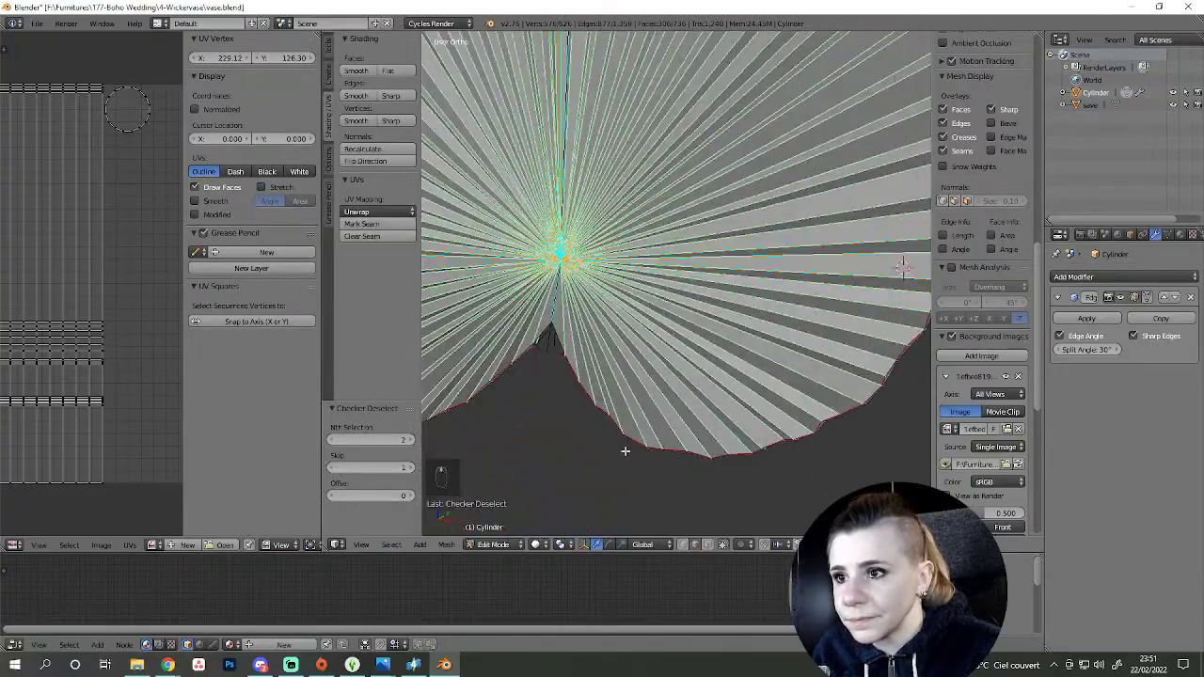
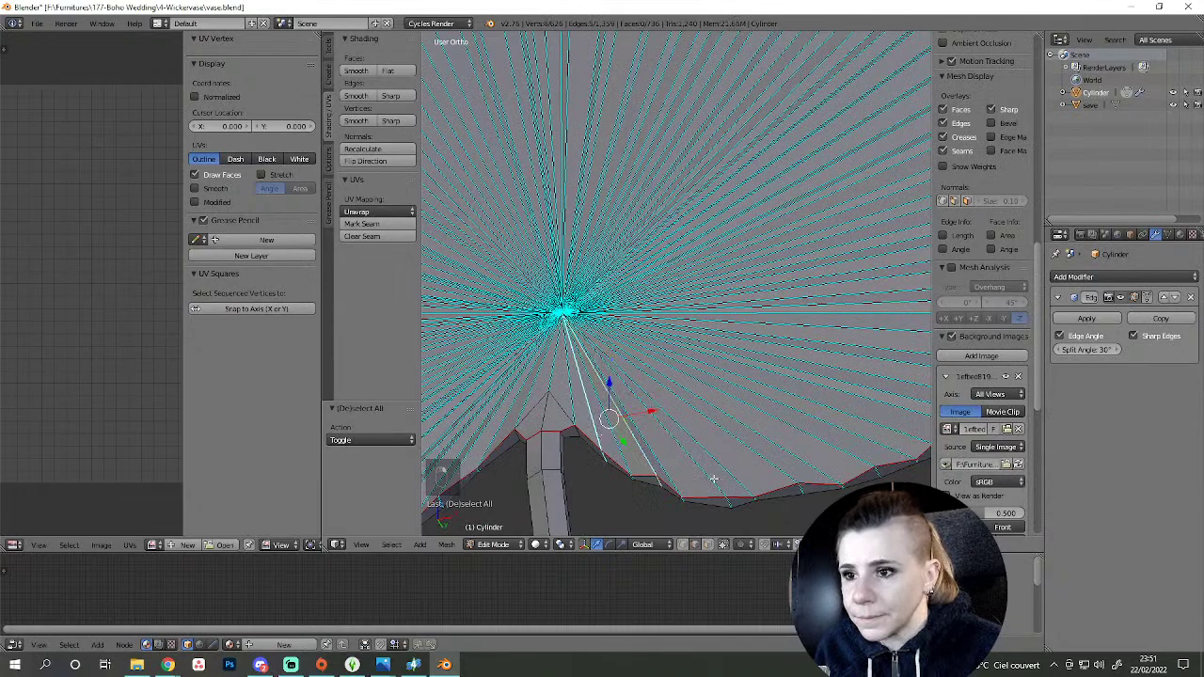
{"action": "key", "text": "ctrl+z"}
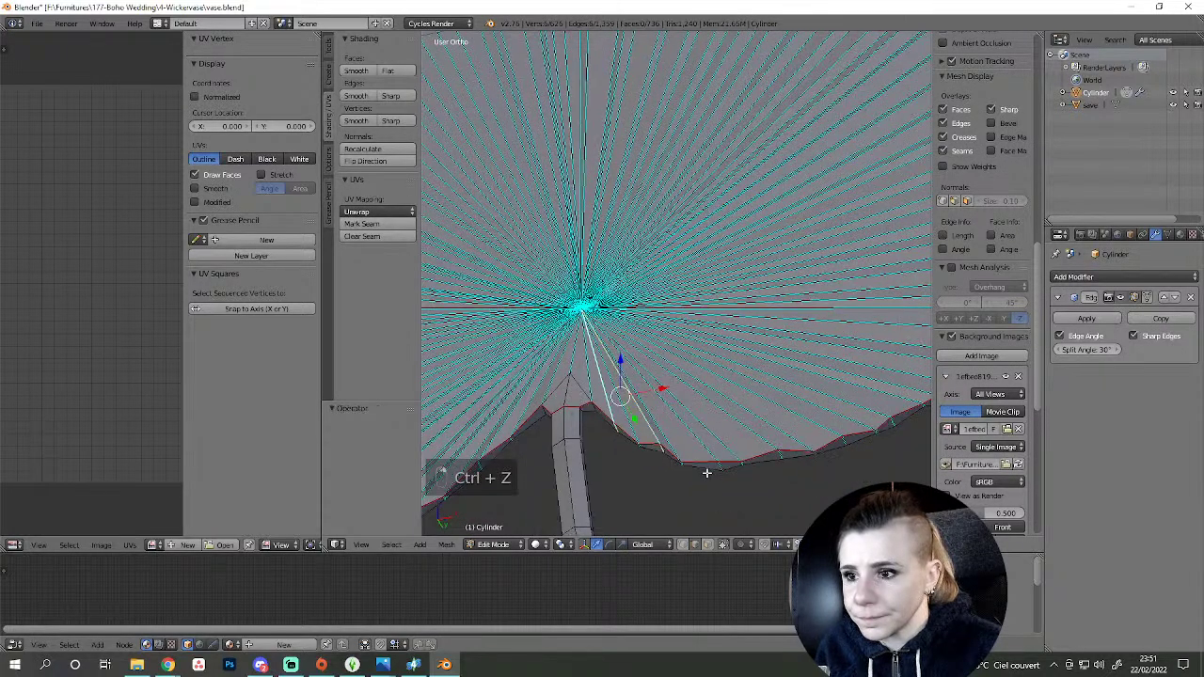
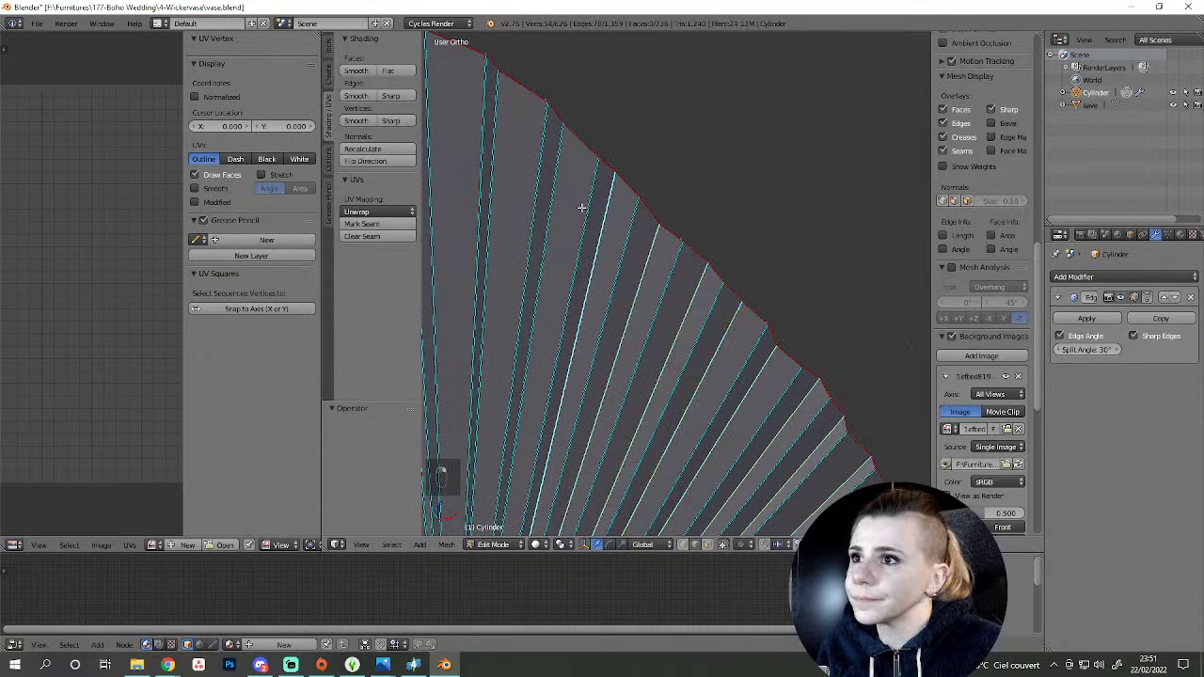
- Select an outline edge and follow the rim around the tip and down the far side
{"action": "right_click", "coordinate": [558, 169]}
{"action": "left_click_drag", "start_coordinate": [648, 272], "coordinate": [498, 158]}
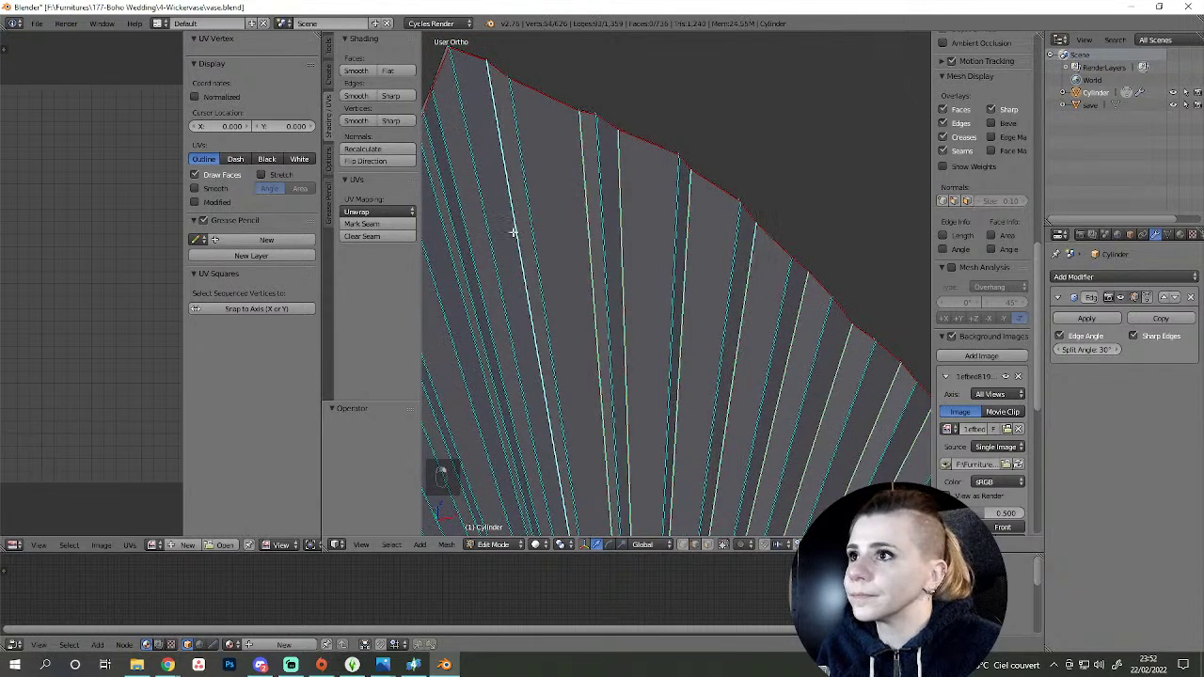
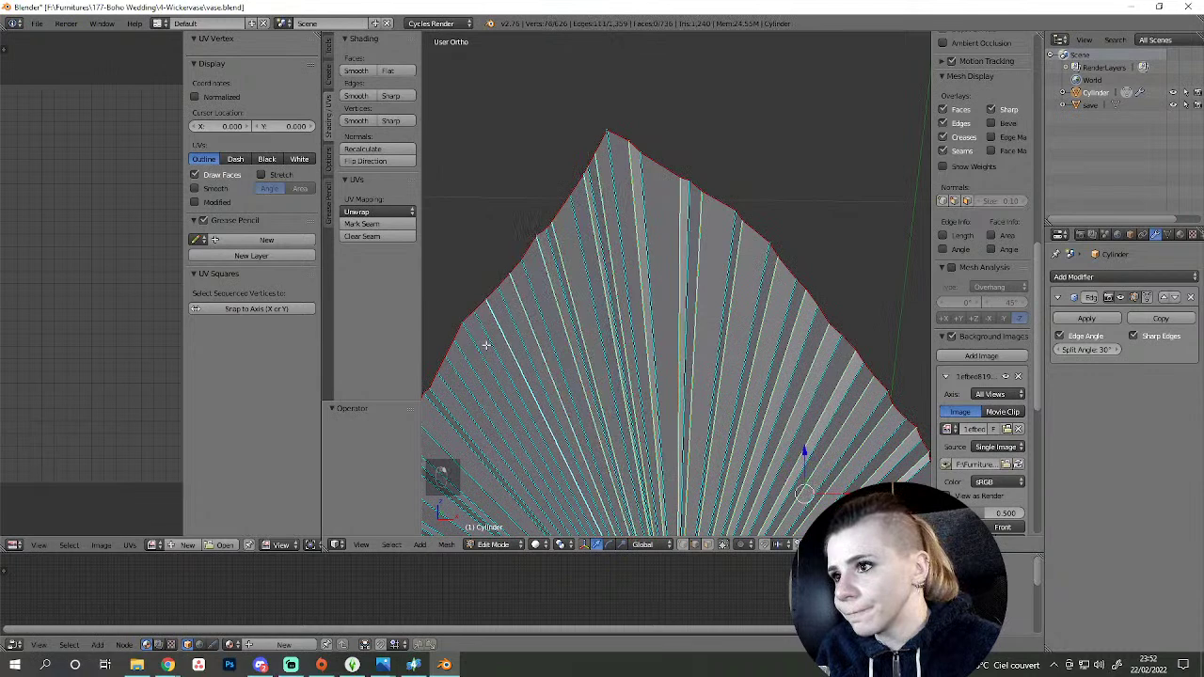
{"action": "left_click_drag", "start_coordinate": [671, 174], "coordinate": [576, 244]}
{"action": "left_click_drag", "start_coordinate": [587, 250], "coordinate": [715, 295]}
{"action": "left_click_drag", "start_coordinate": [715, 295], "coordinate": [740, 414]}
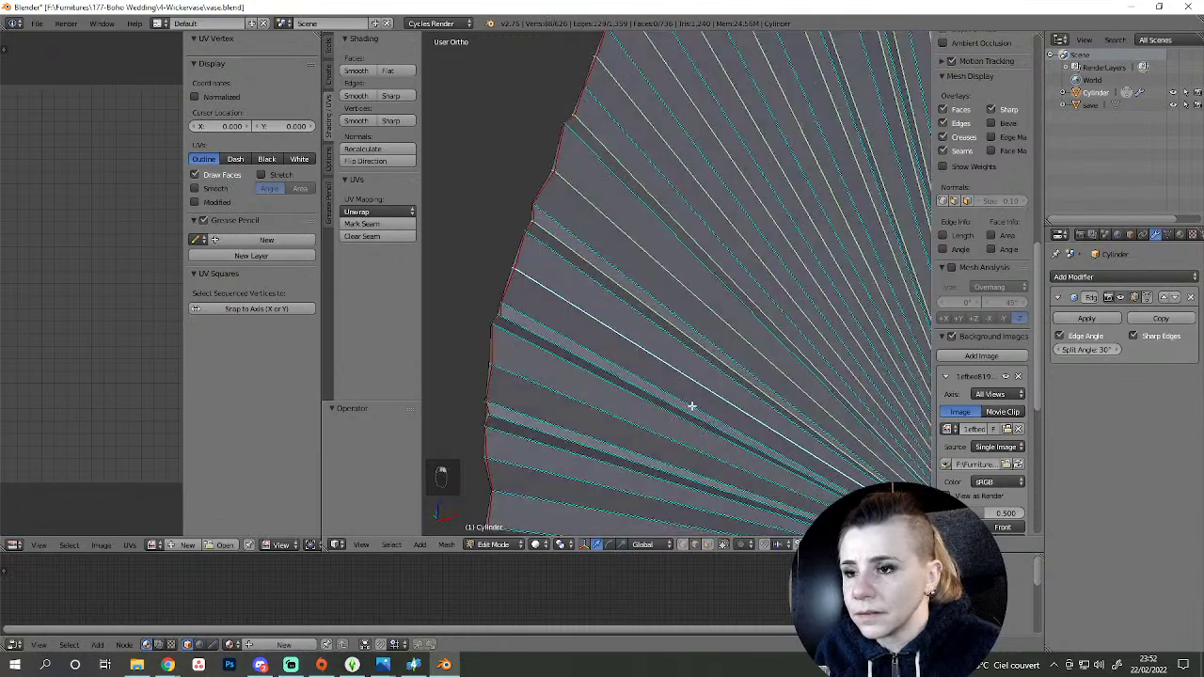
{"action": "middle_click", "coordinate": [647, 362]}
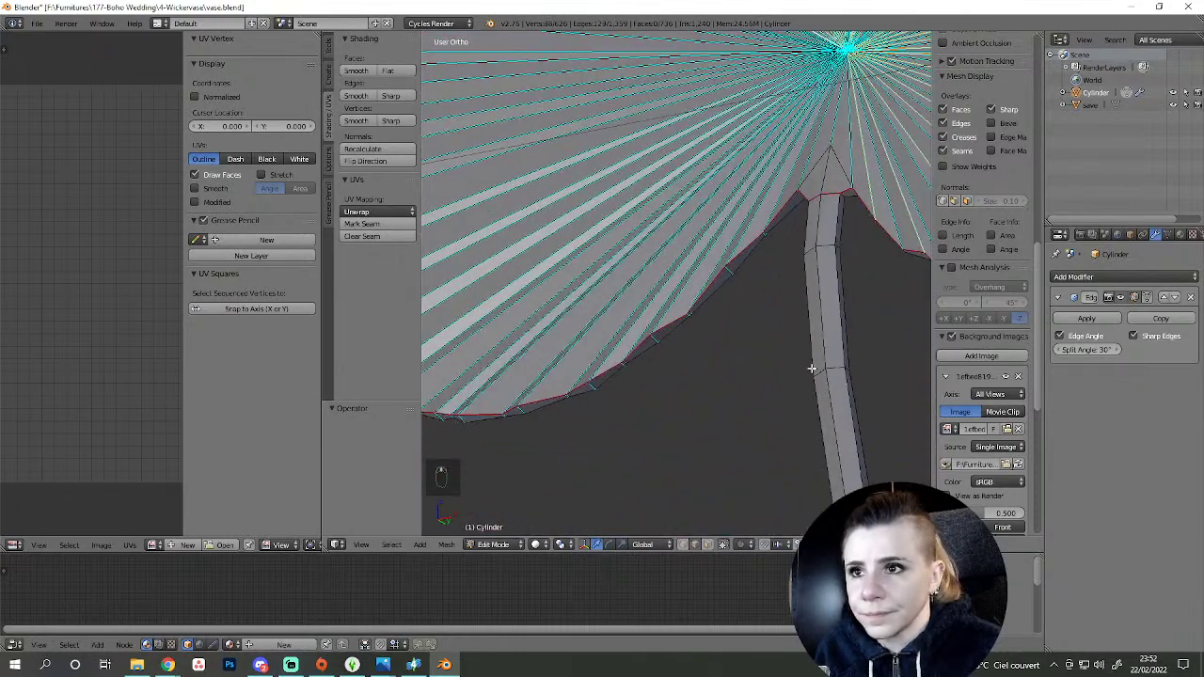
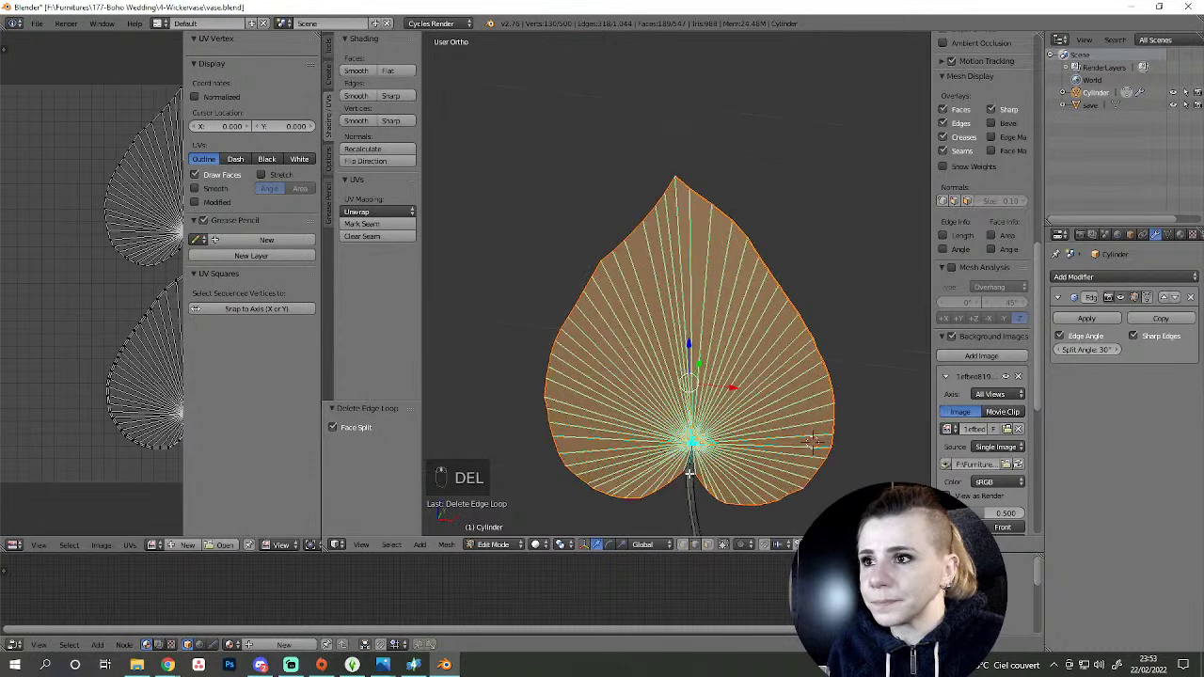
- View the leaf from the front against the reference and select all its geometry
{"action": "key", "text": "KP_1"}
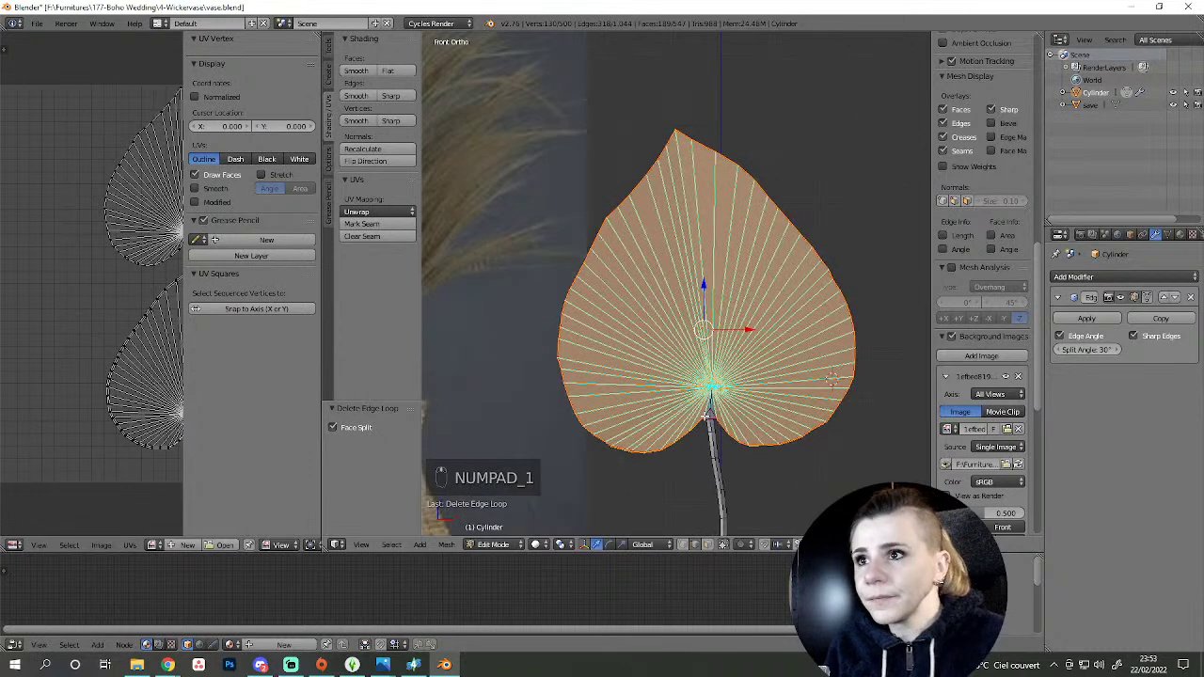
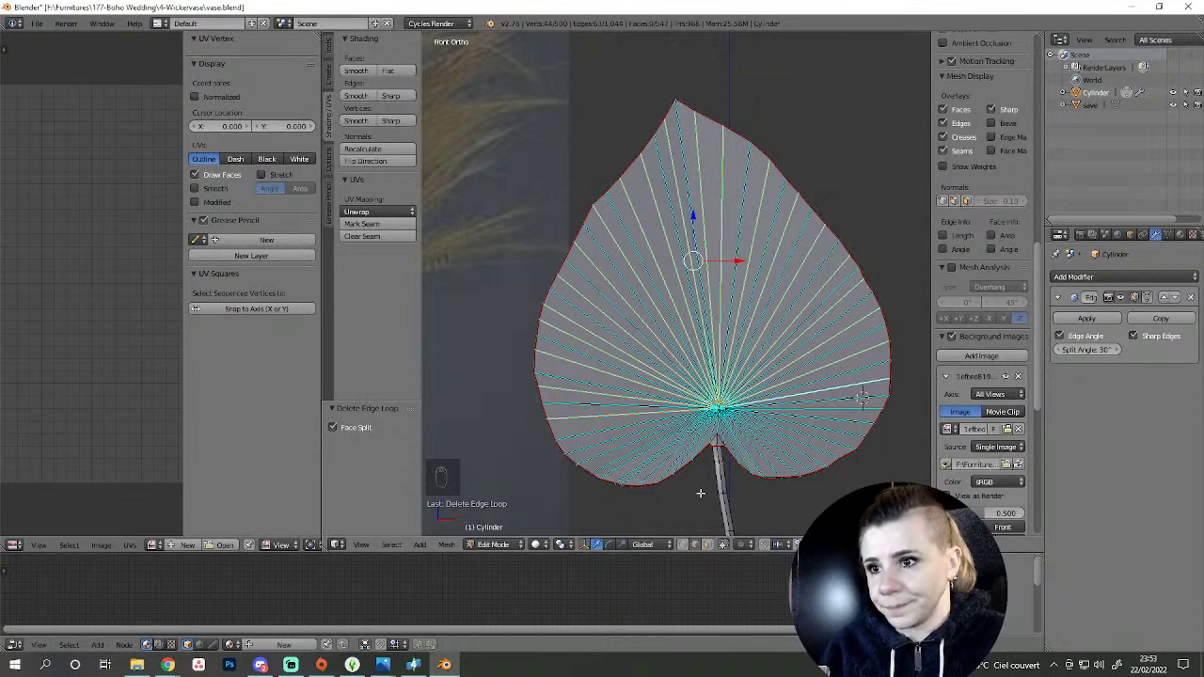
{"action": "key", "text": "Delete"}
{"action": "key", "text": "a"}
{"action": "key", "text": "a"}
- Toggle out of and back into Edit Mode with the whole leaf selected for re-unwrapping
{"action": "key", "text": "Tab"}
{"action": "key", "text": "Tab"}
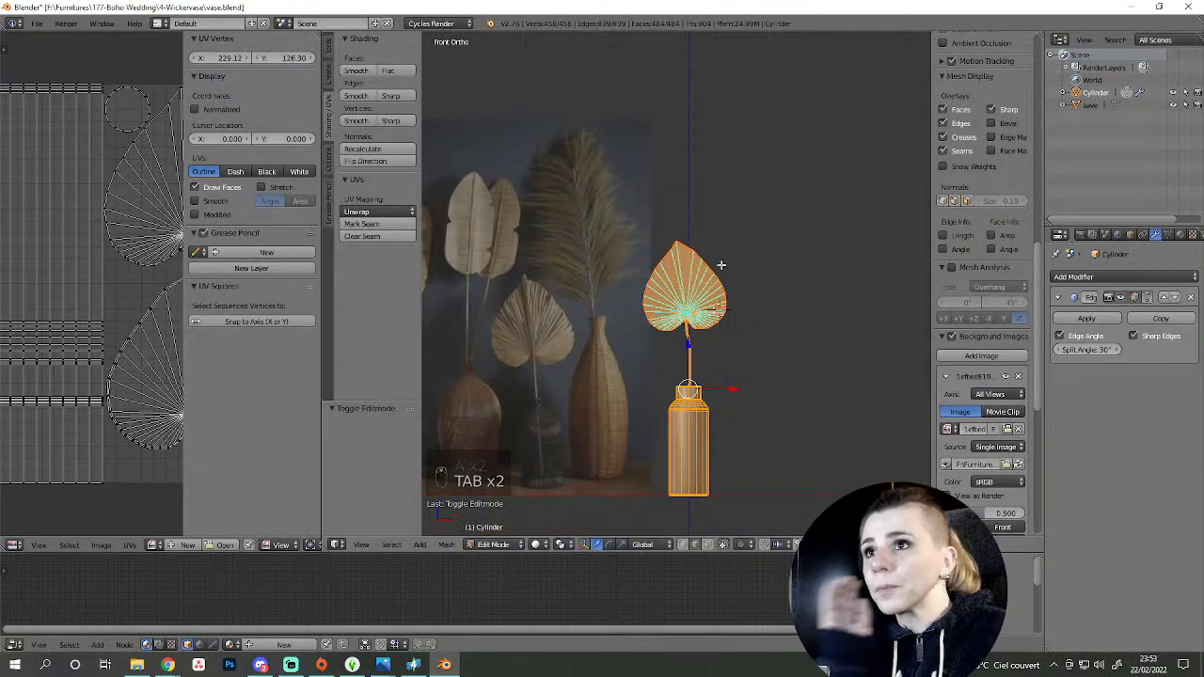
{"action": "key", "text": "a"}
{"action": "key", "text": "Tab"}
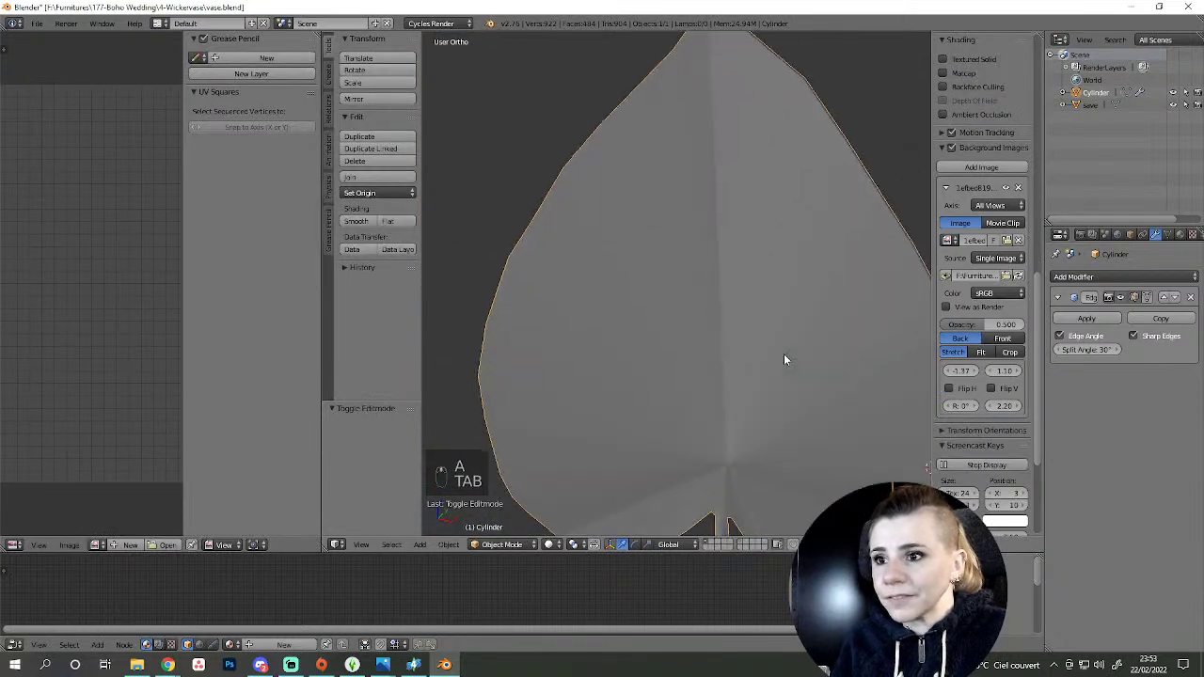
{"action": "key", "text": "Tab"}
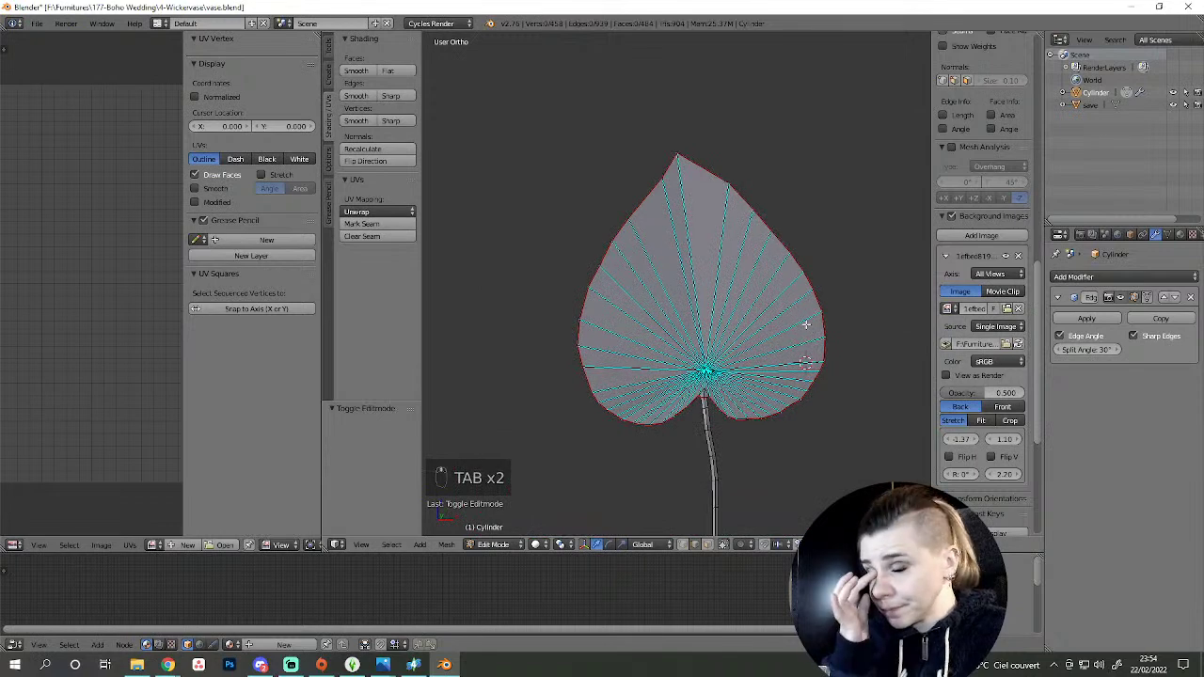